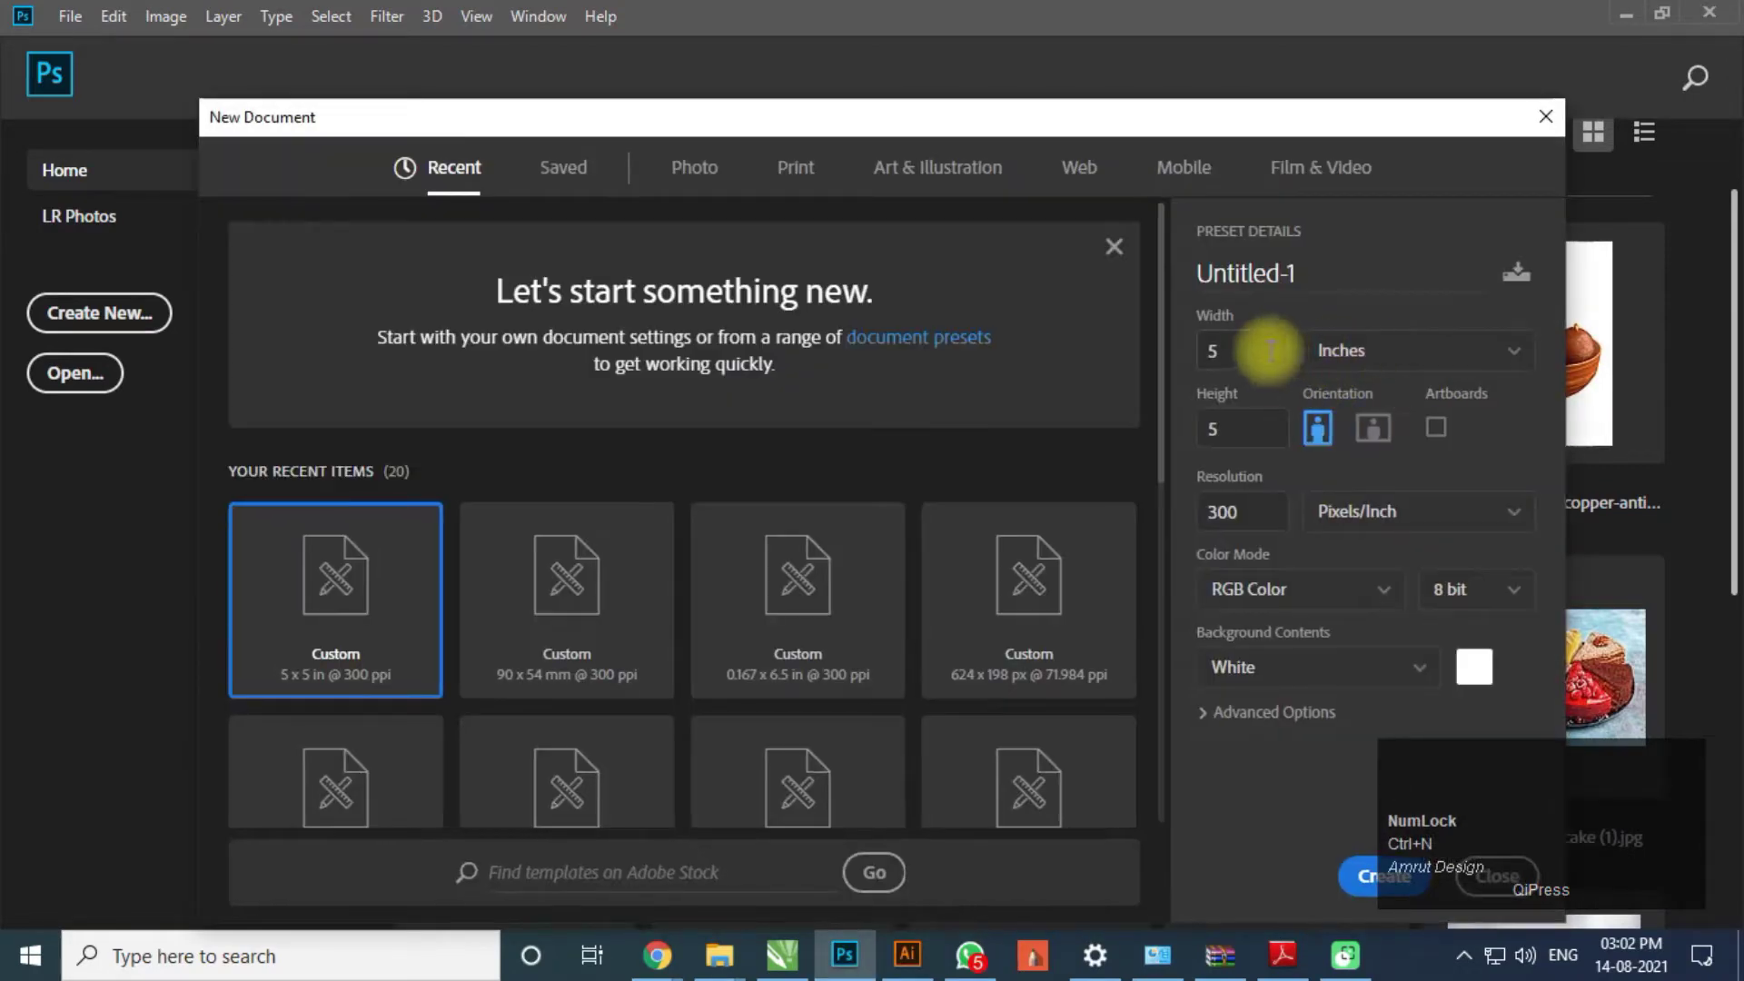
- Name the new document 'Typography Posters' in the New Document dialog
double_click(1322, 282)
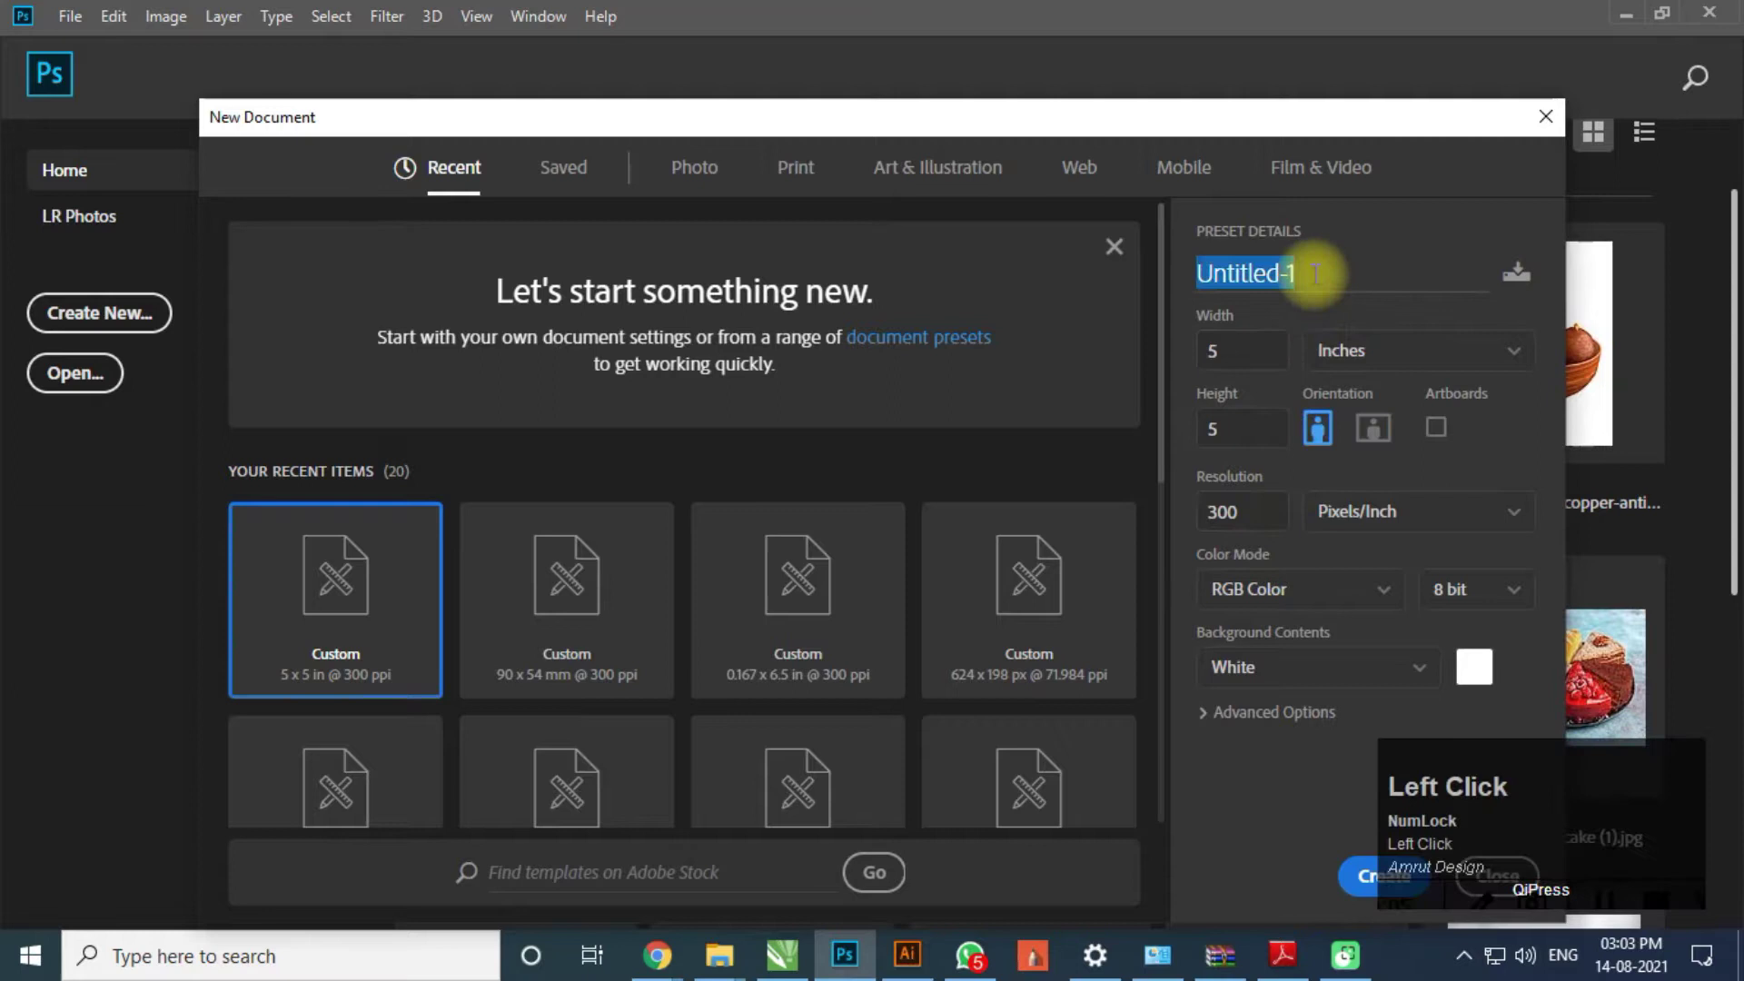
type("ypography")
key("space")
type("osters")
- Keep the 5 × 5 inch size at 300 ppi and create the white document
left_click(1241, 367)
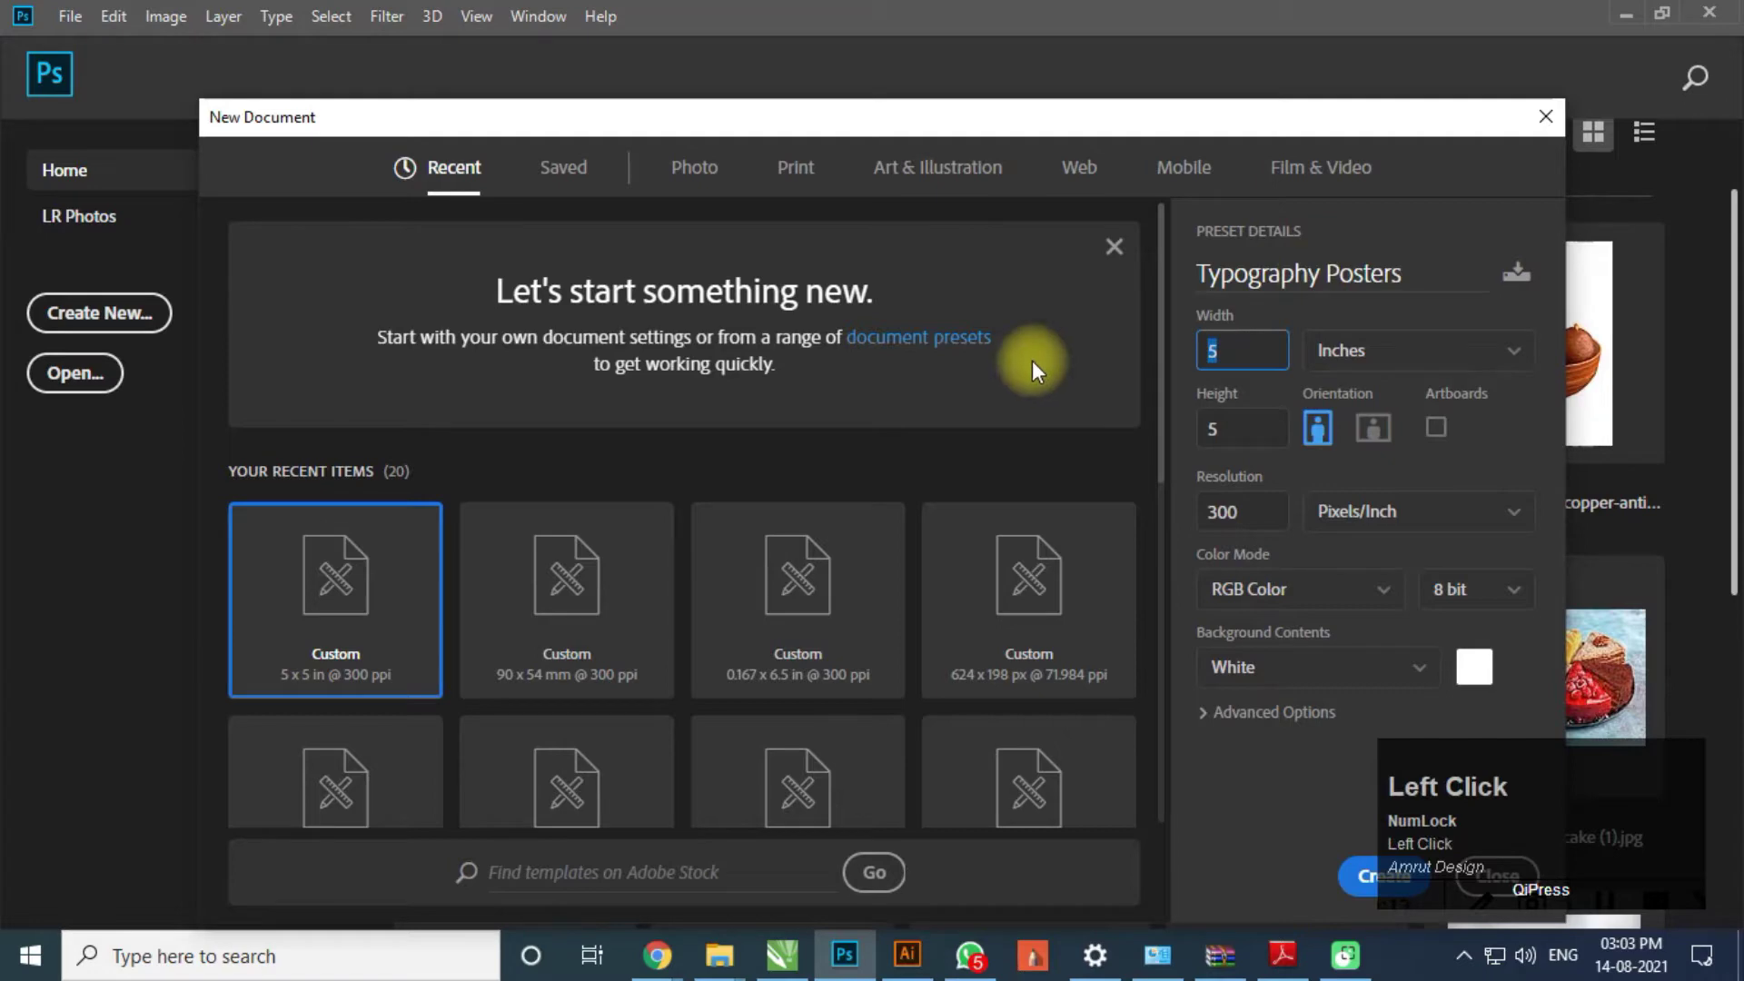
key("Tab")
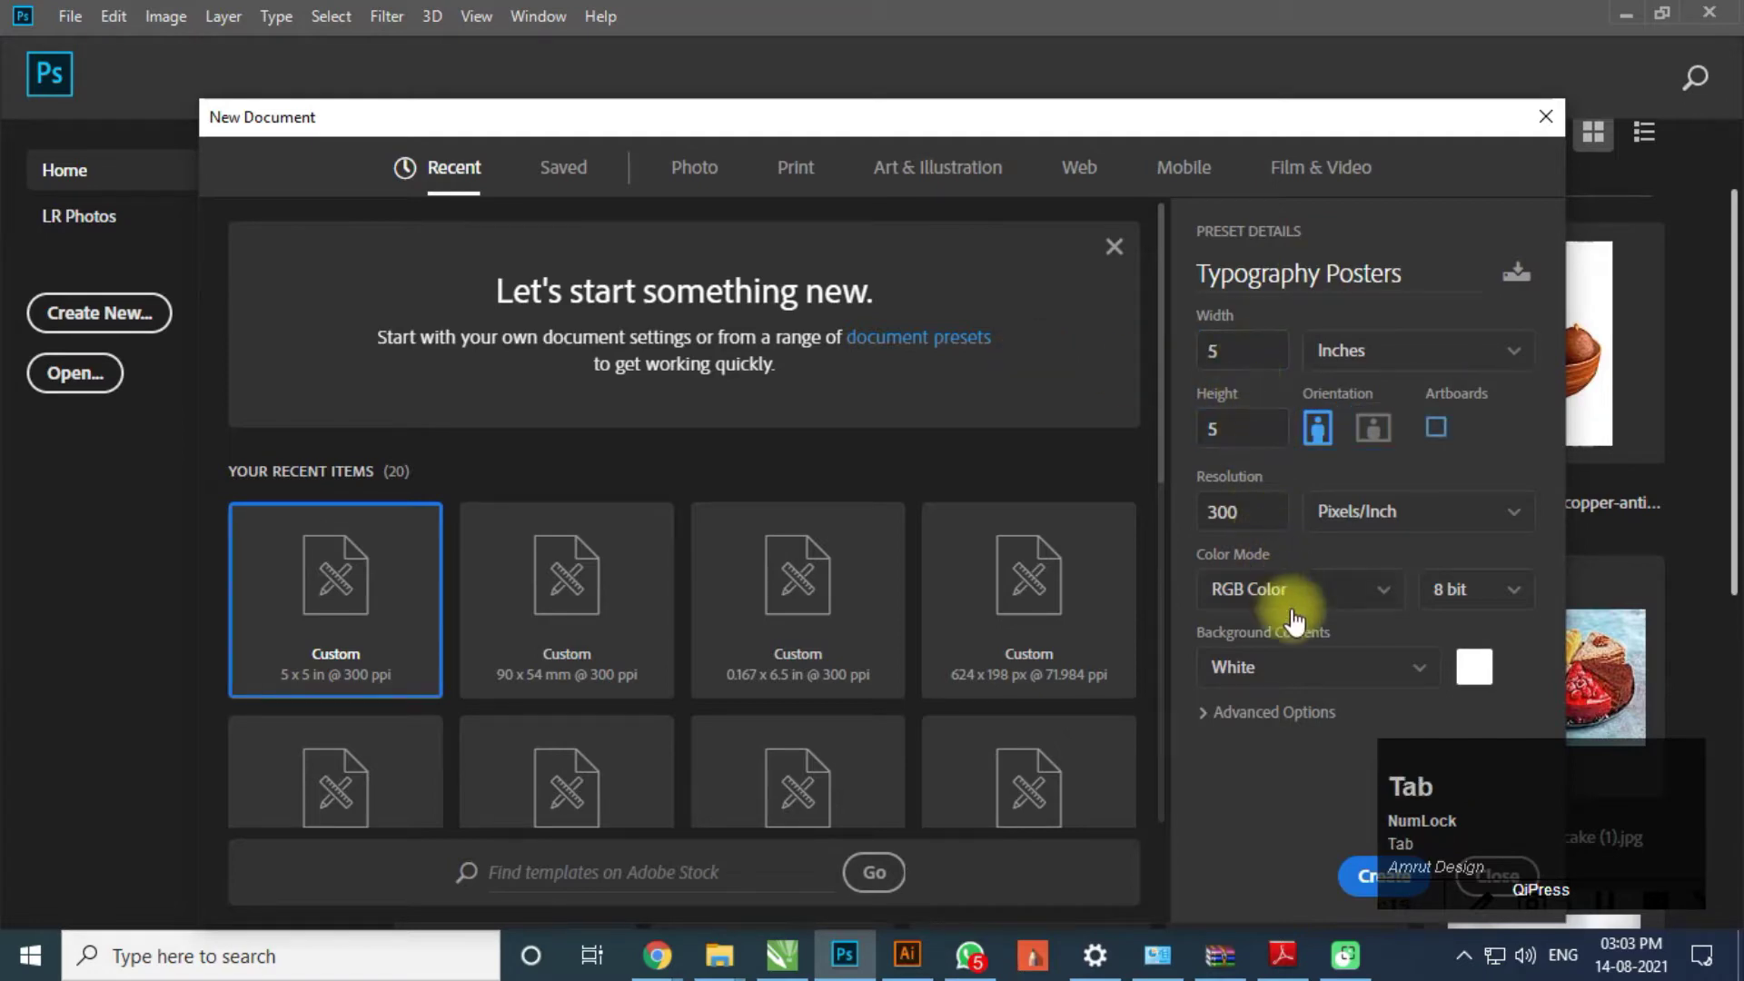
left_click(1369, 877)
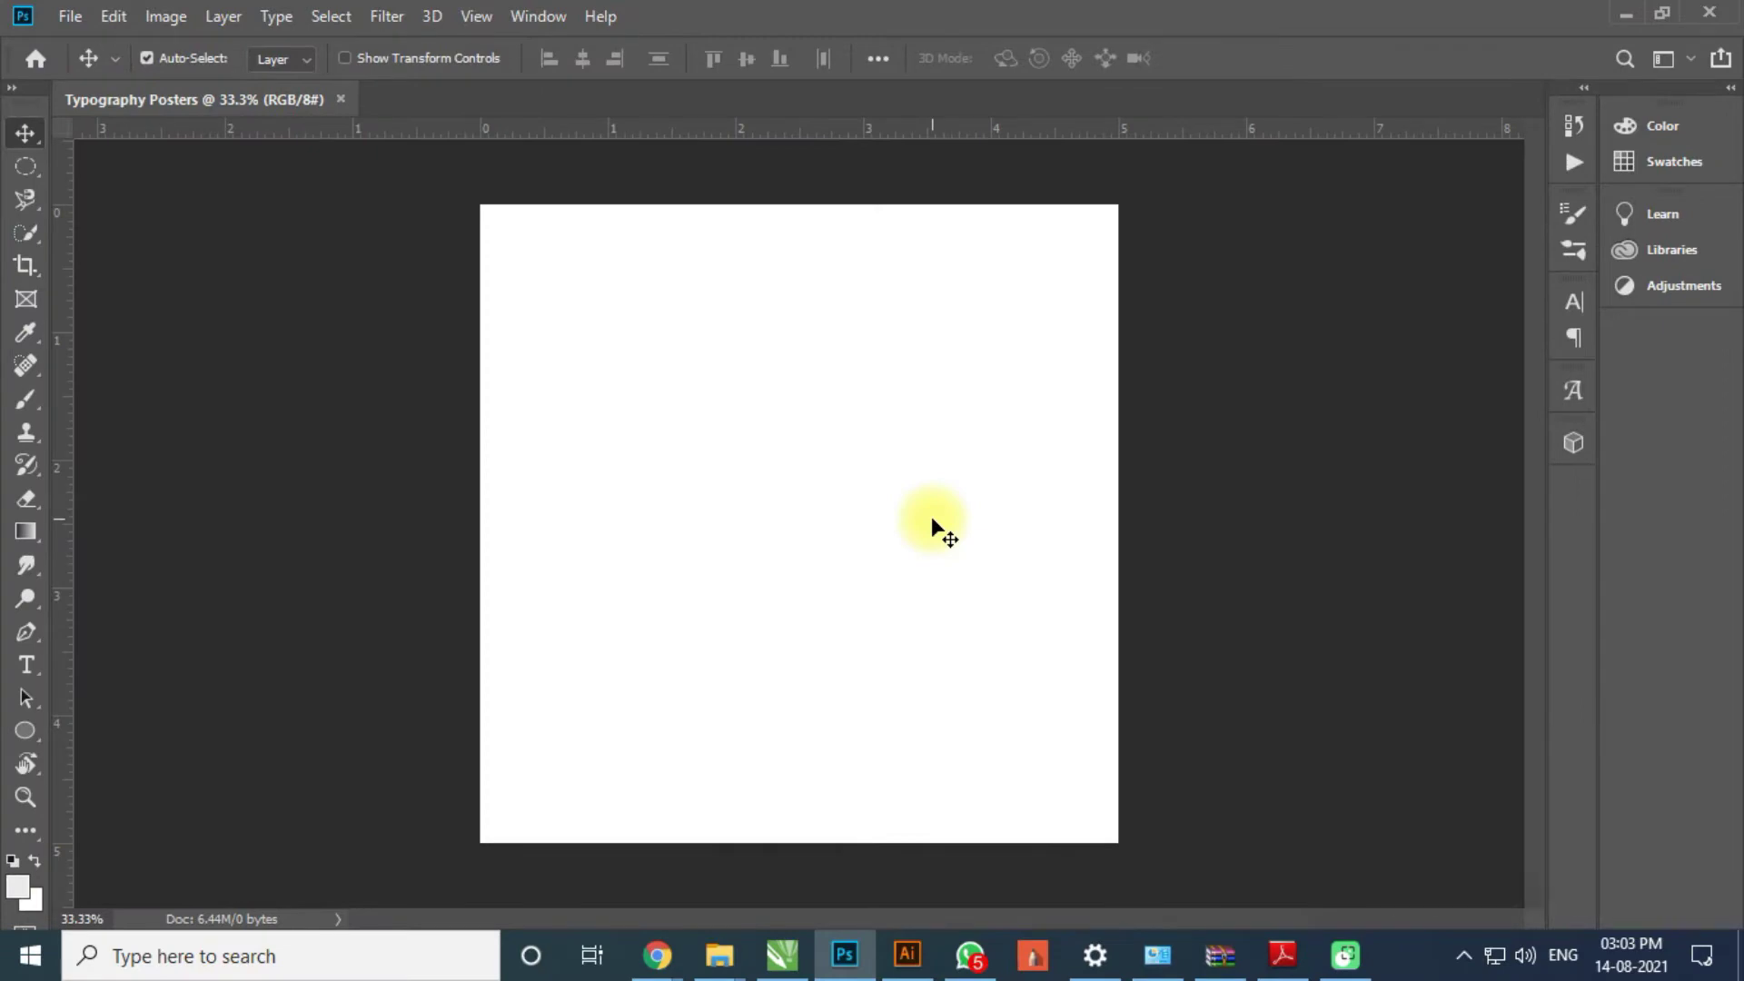
- Place the metal scratches texture as an embedded layer and stretch it over the canvas
key("F7")
left_click_drag(1373, 194, 1275, 291)
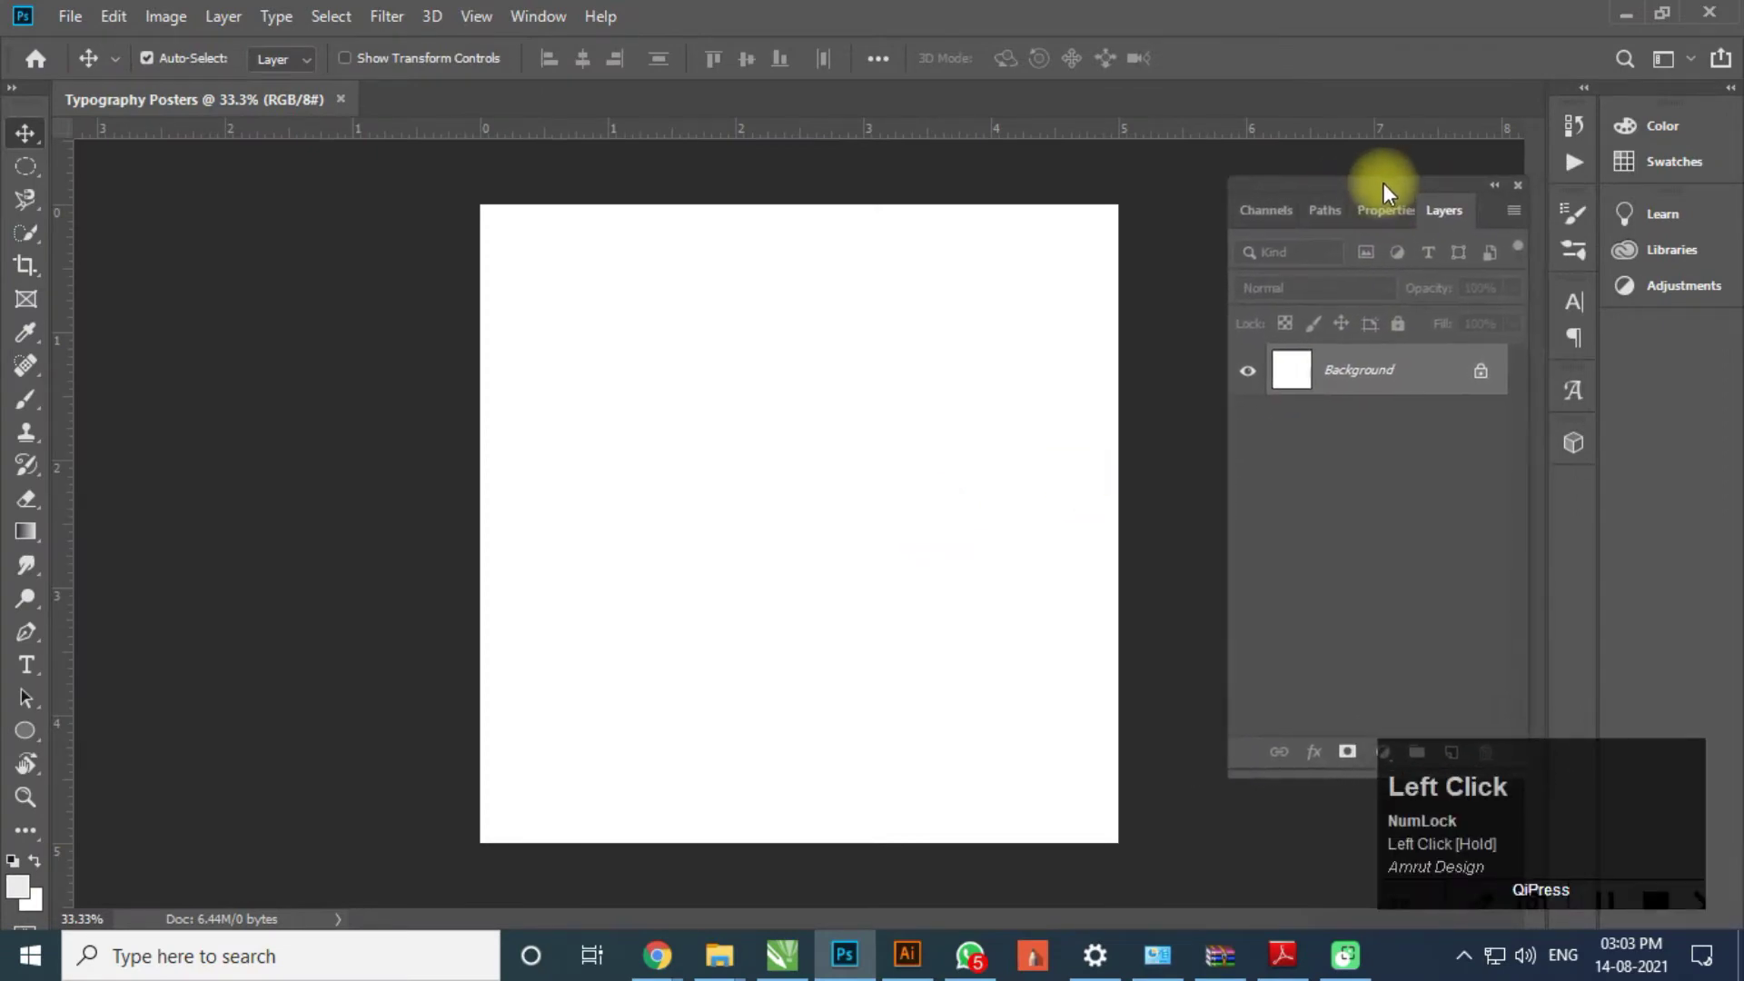
key("super+d")
left_click(337, 448)
key("alt+Tab")
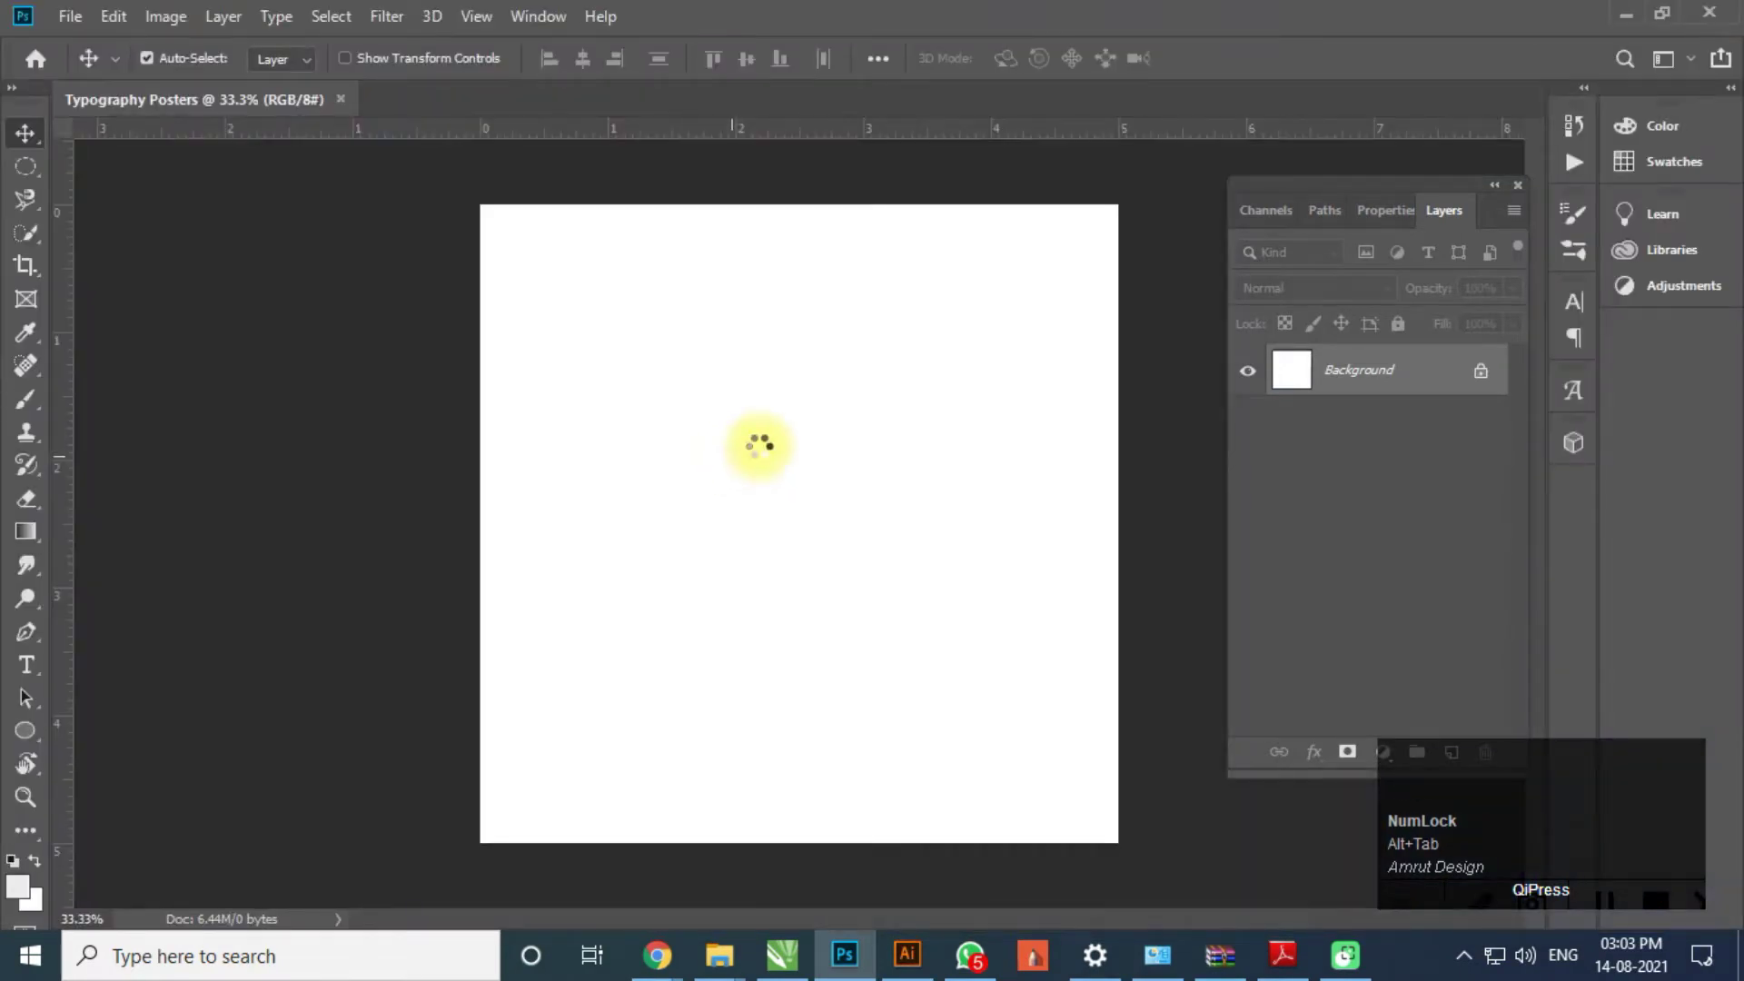
key("alt+Tab")
scroll("down", 3)
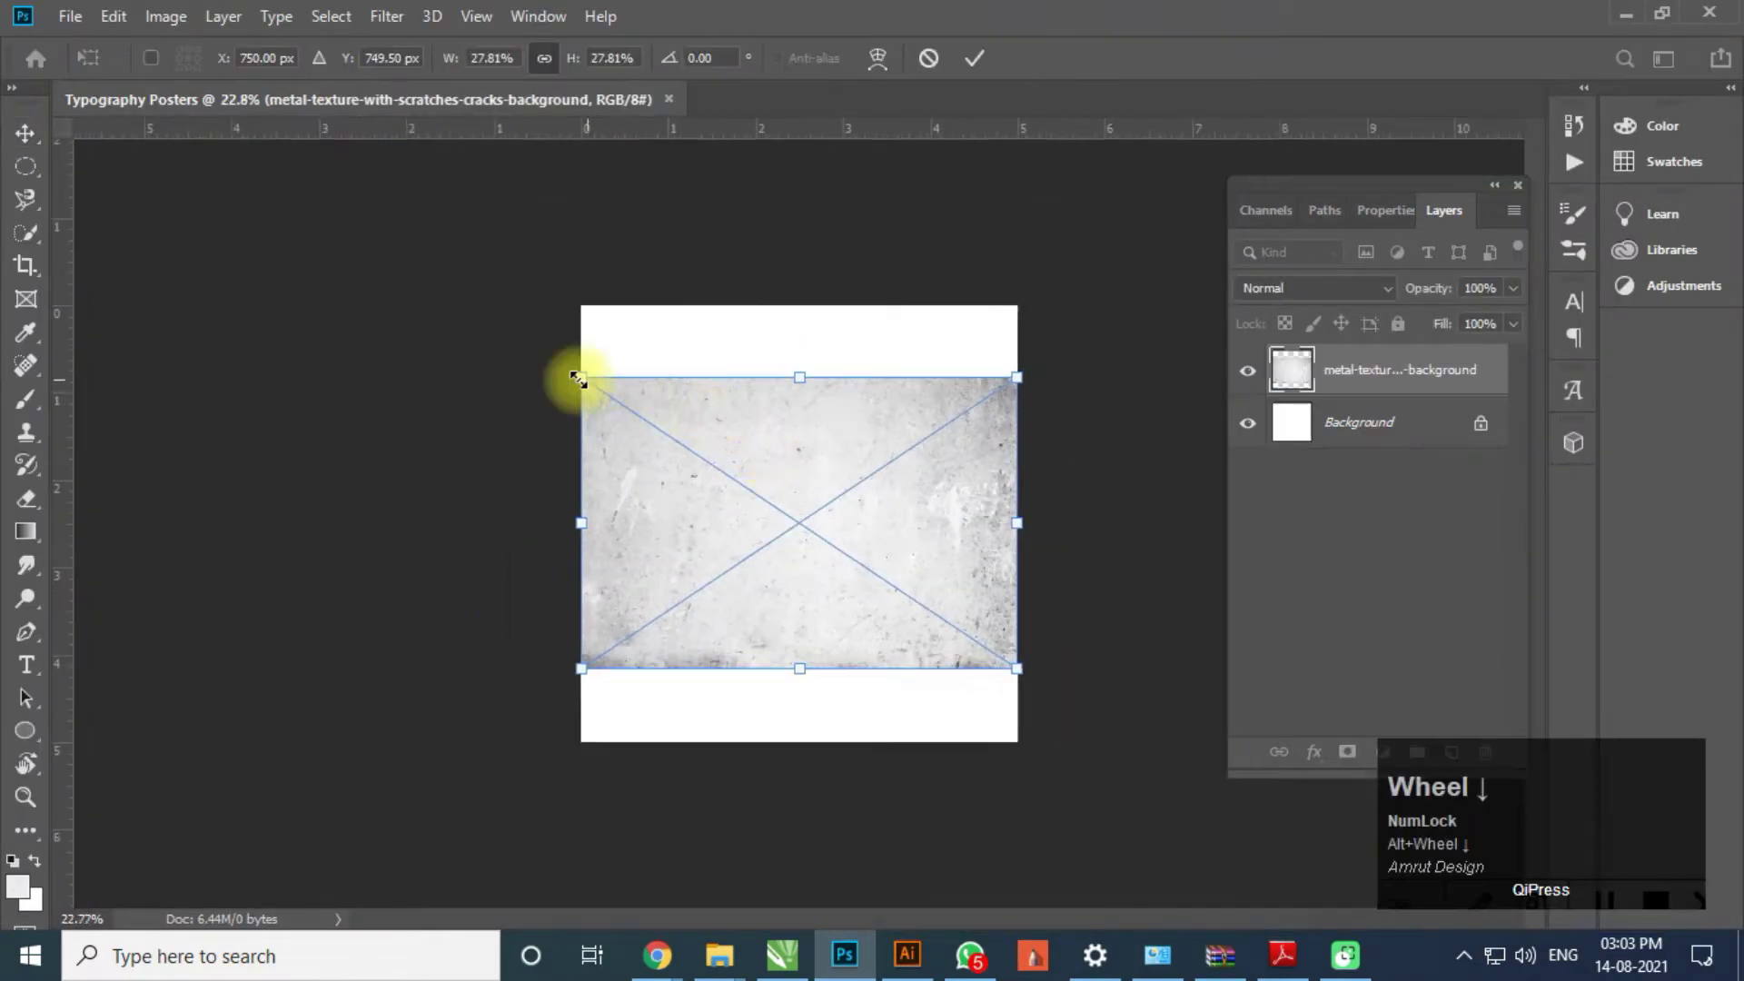
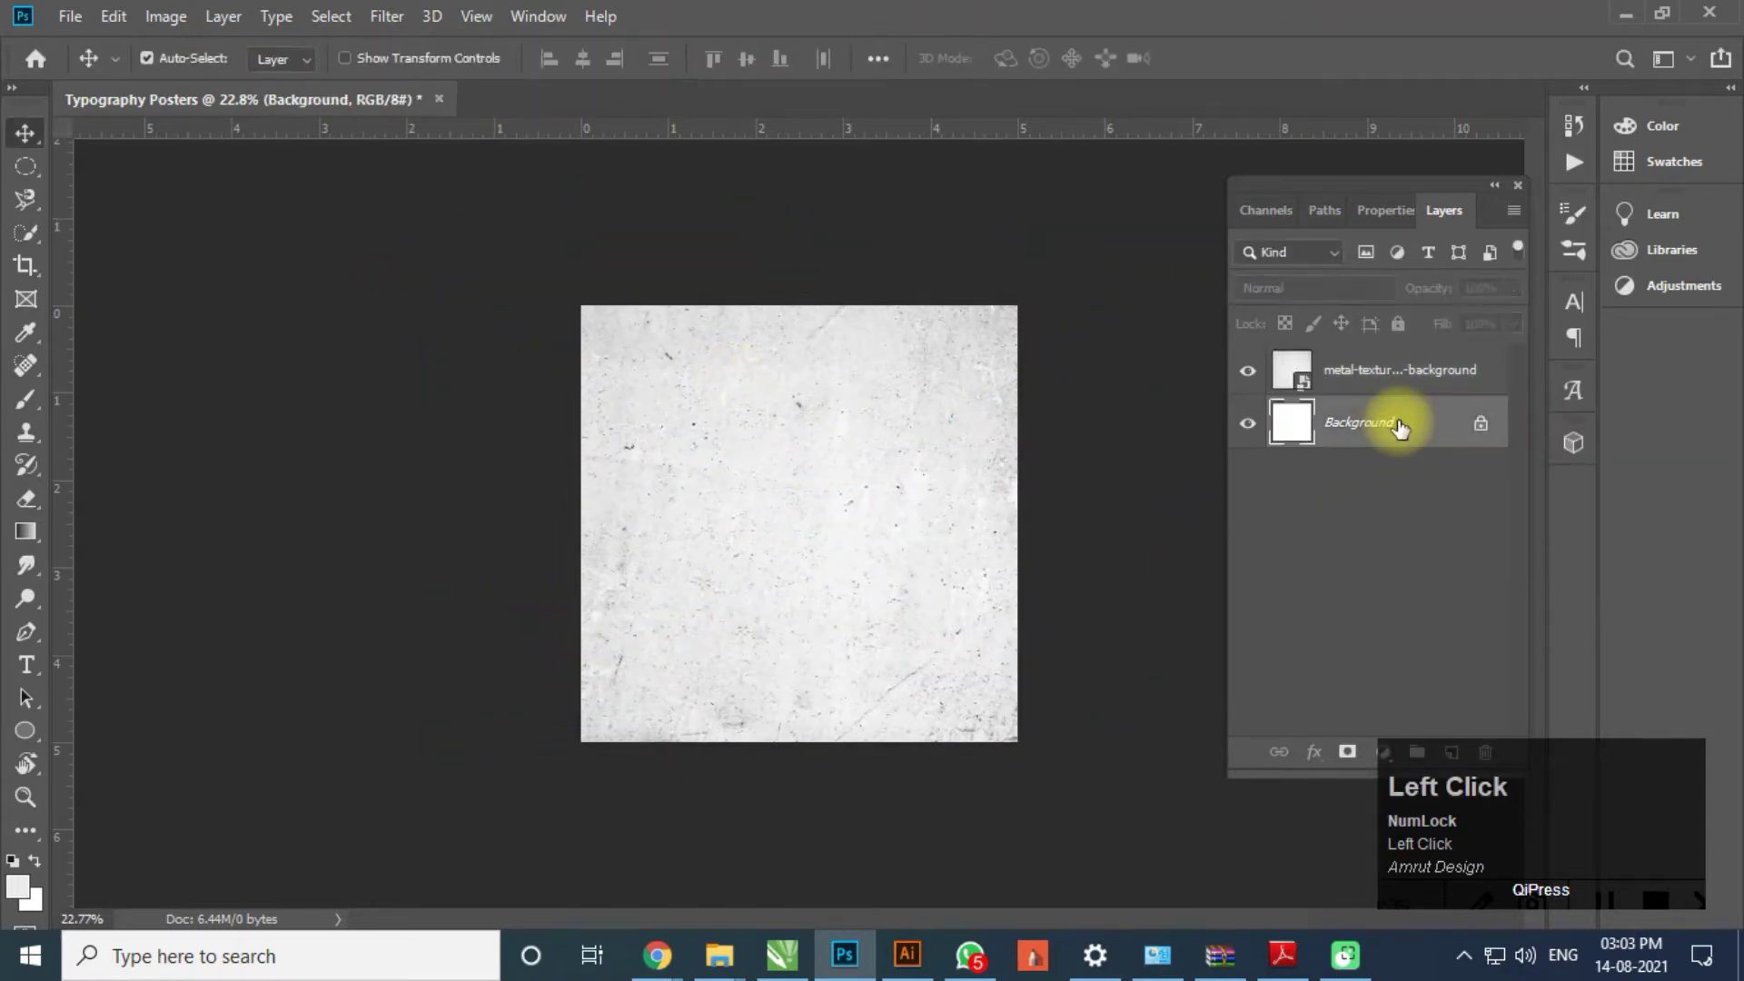
- Add a Solid Color fill layer in deep purple beneath the texture
key("Delete")
left_click(1385, 763)
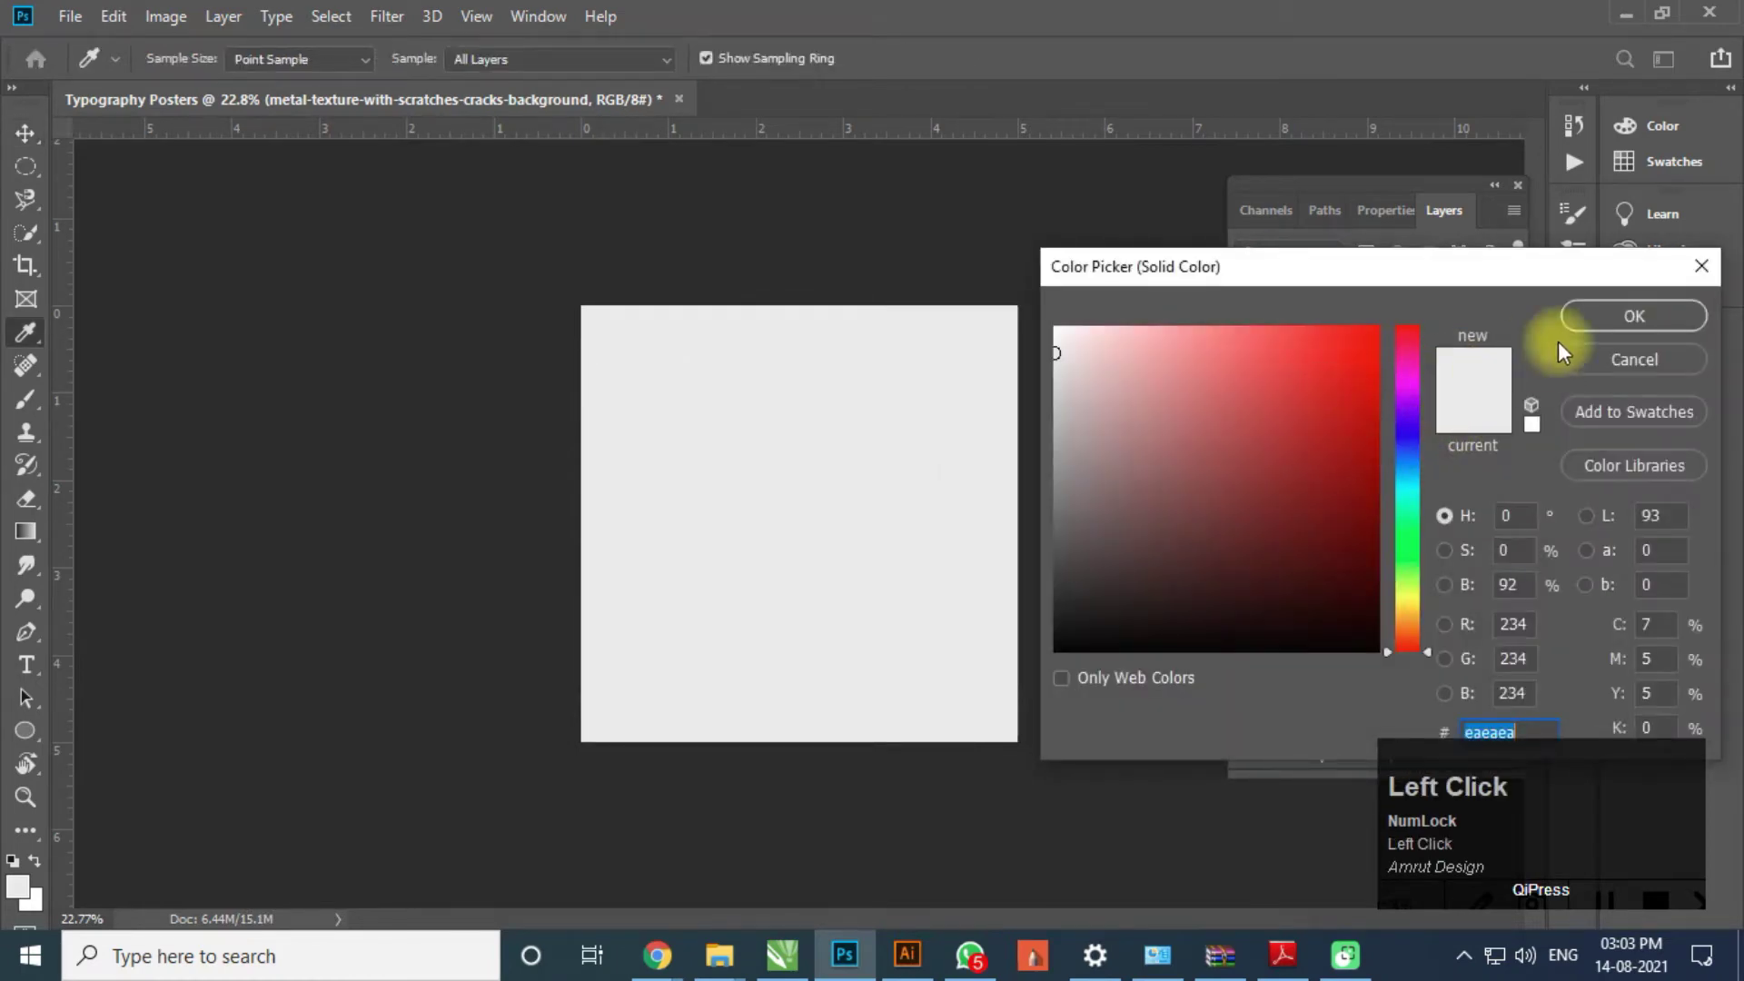
left_click_drag(1423, 436, 1652, 325)
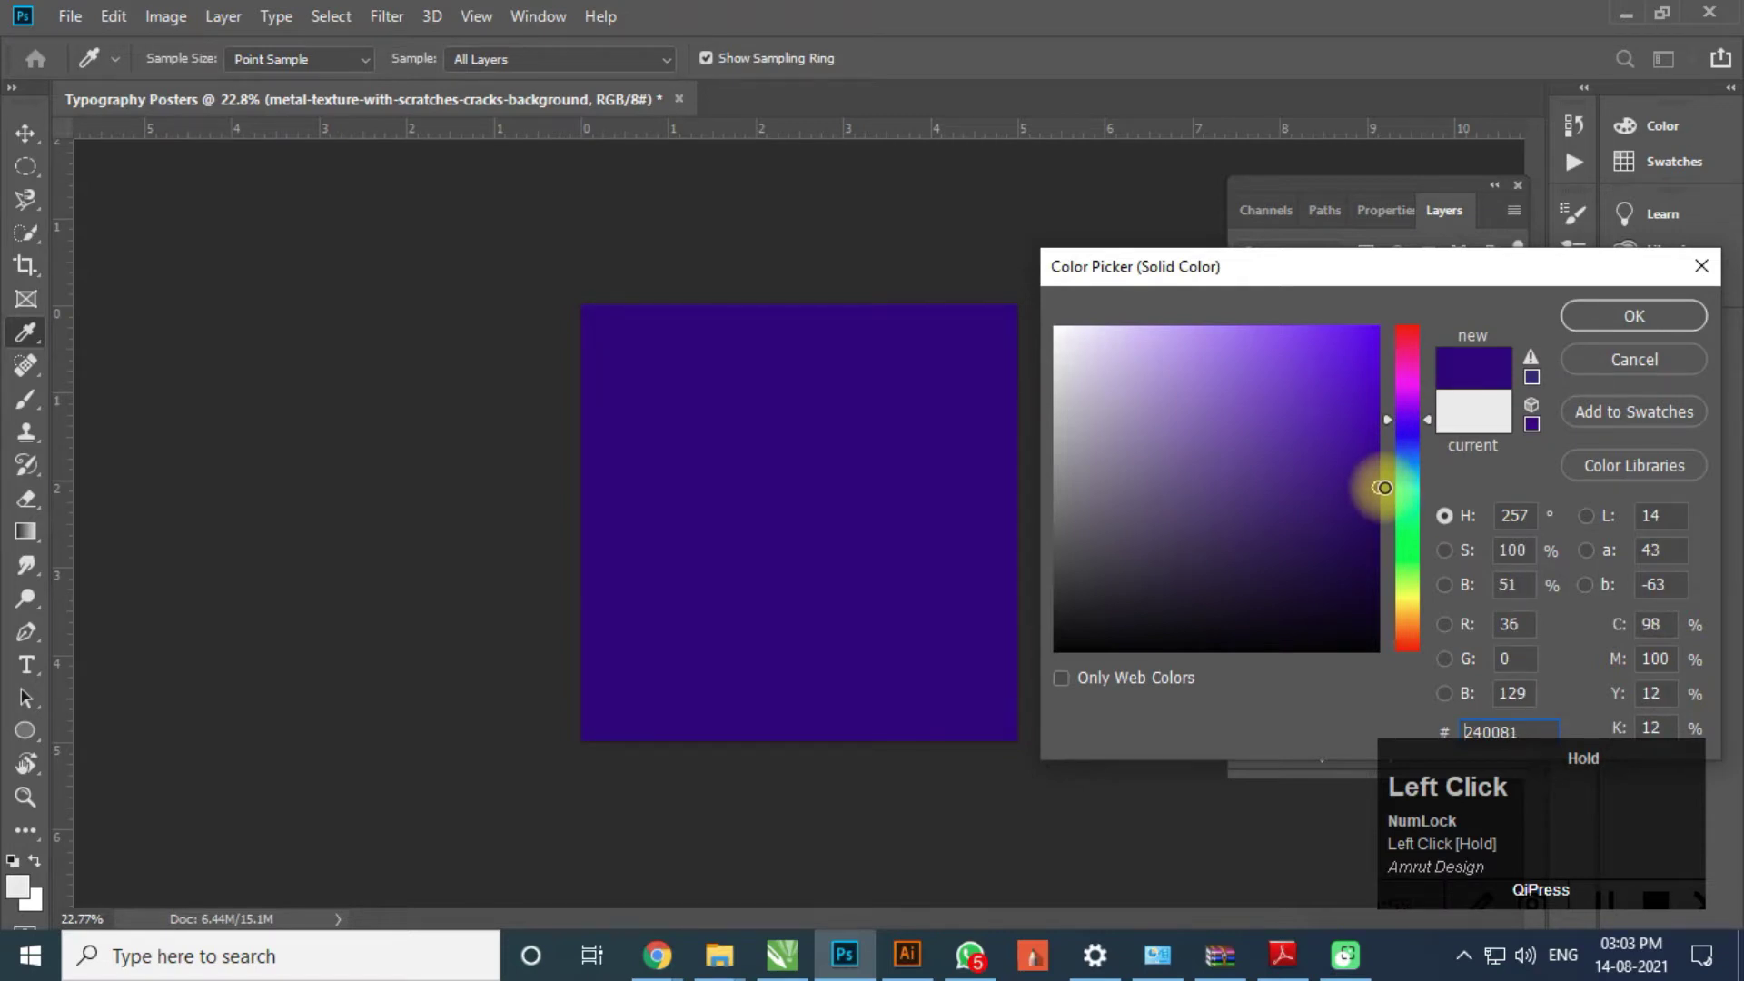
scroll("down", 3)
scroll("up", 3)
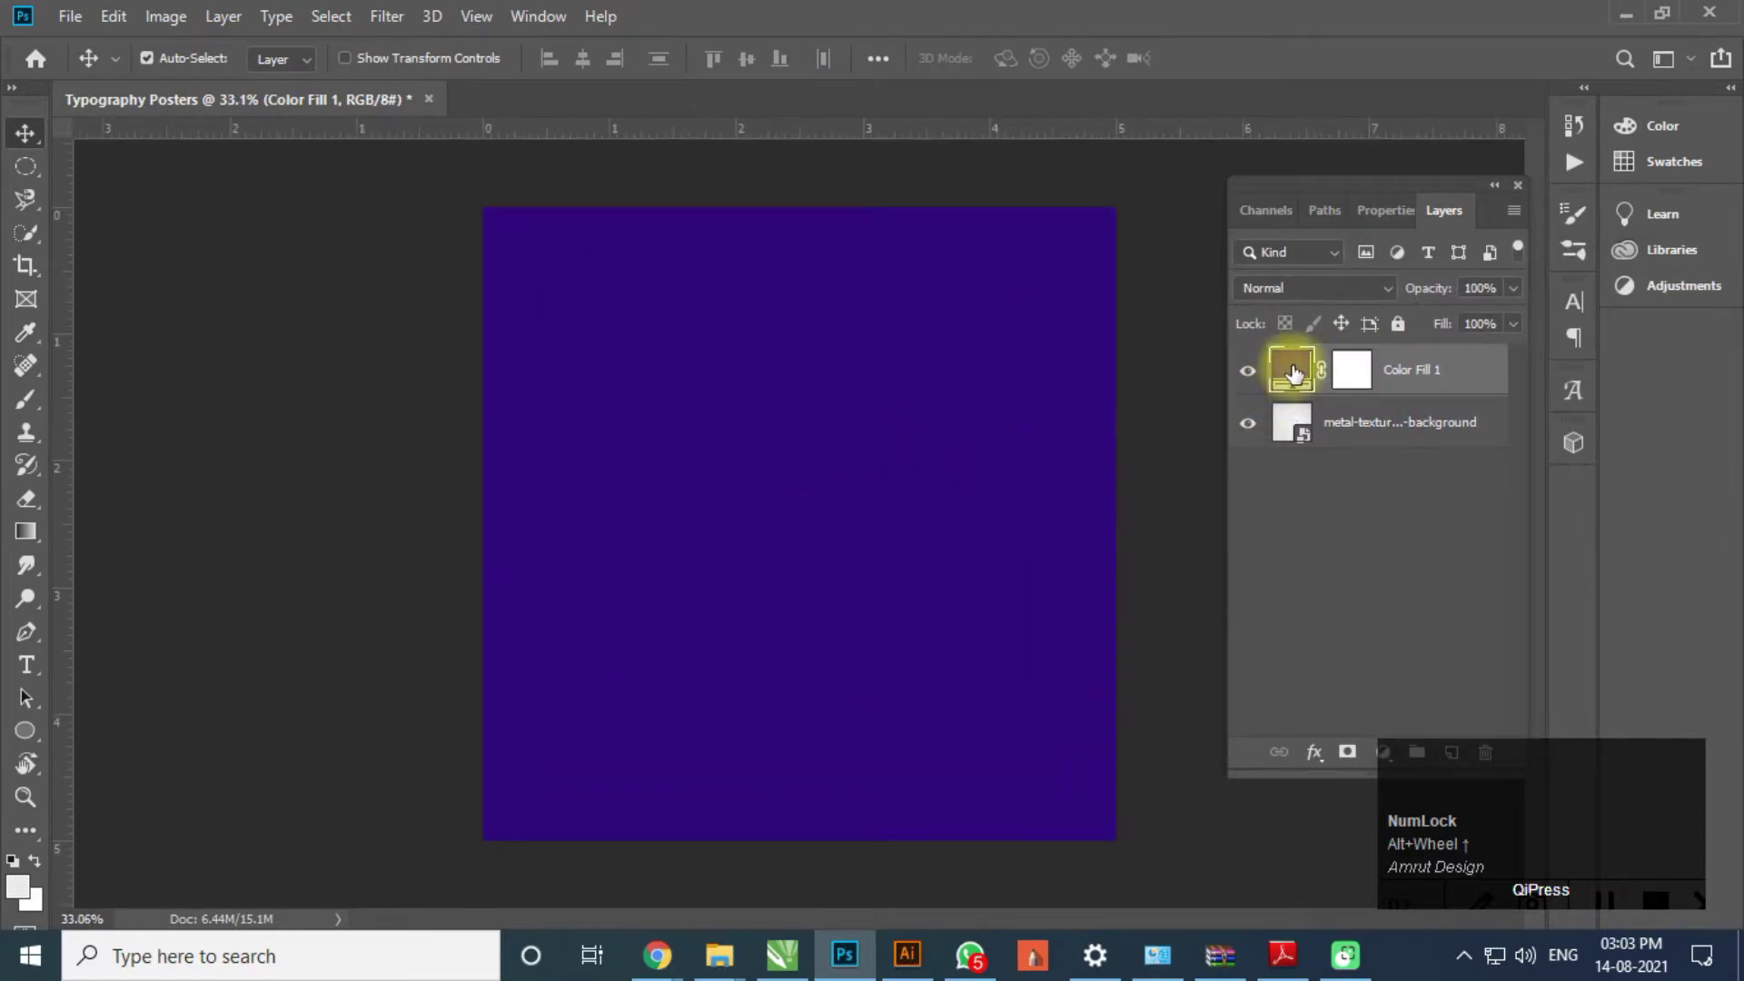
- Move the texture layer above the fill and blend it with Multiply
left_click_drag(1375, 434, 1440, 385)
left_click(1430, 342)
left_click(1430, 326)
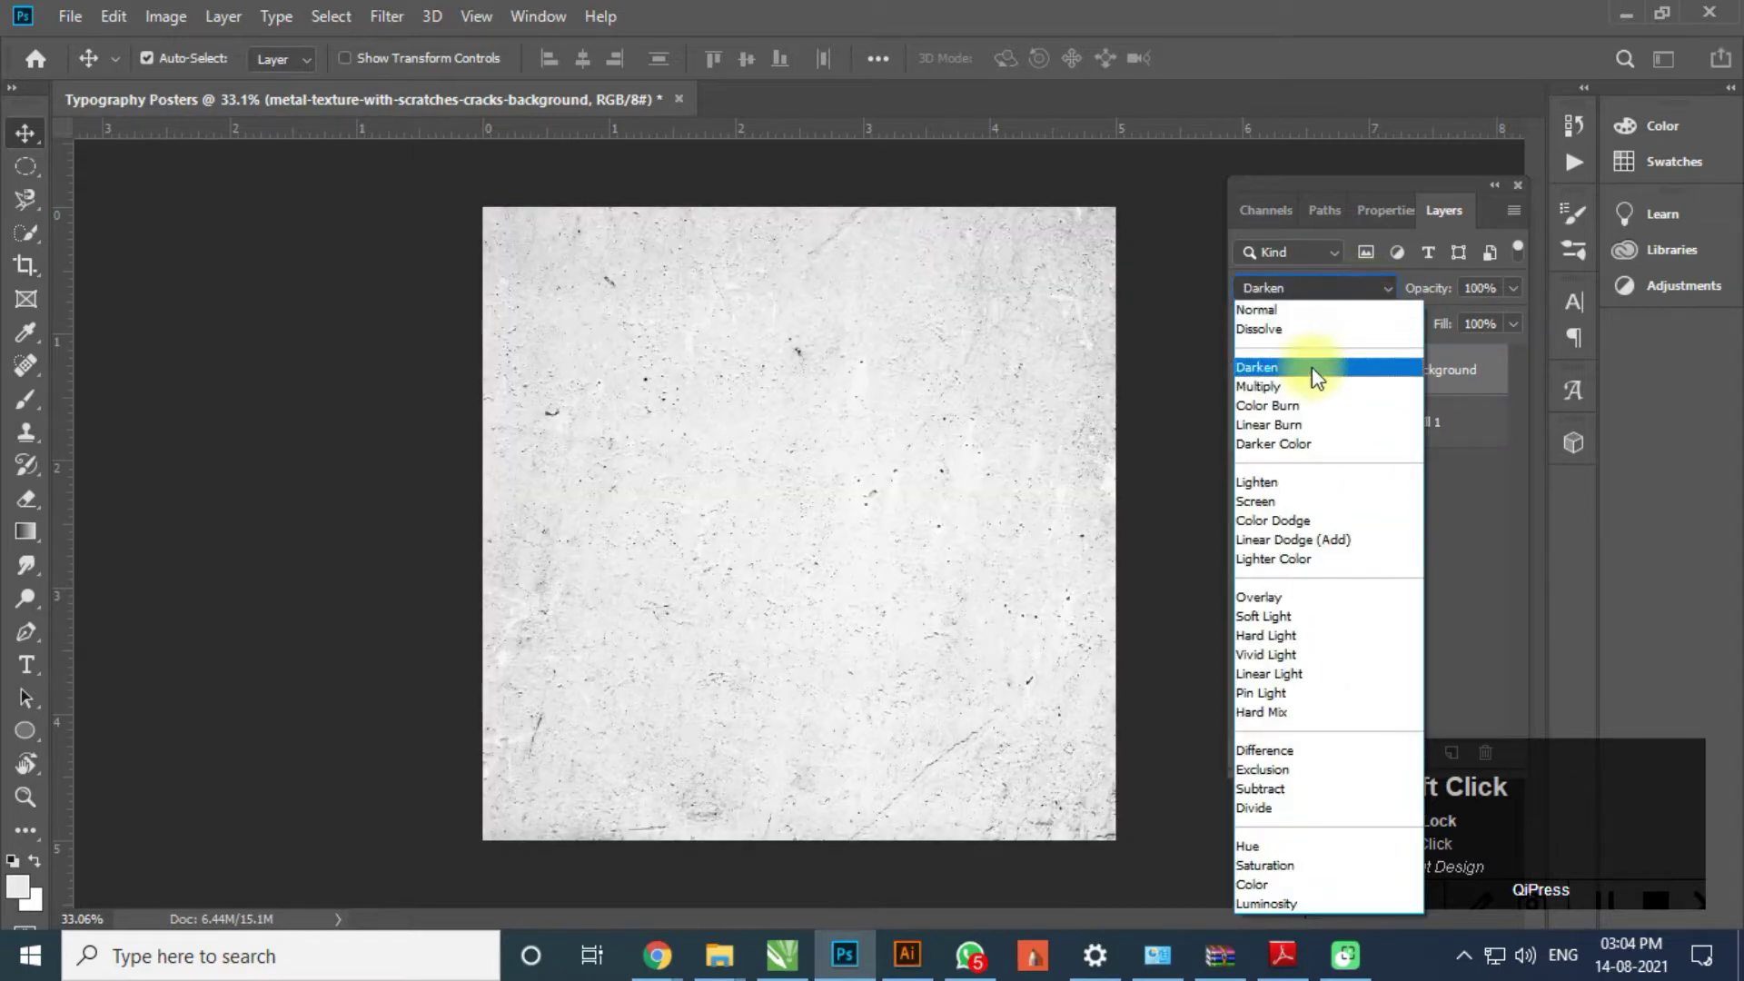
left_click(1320, 392)
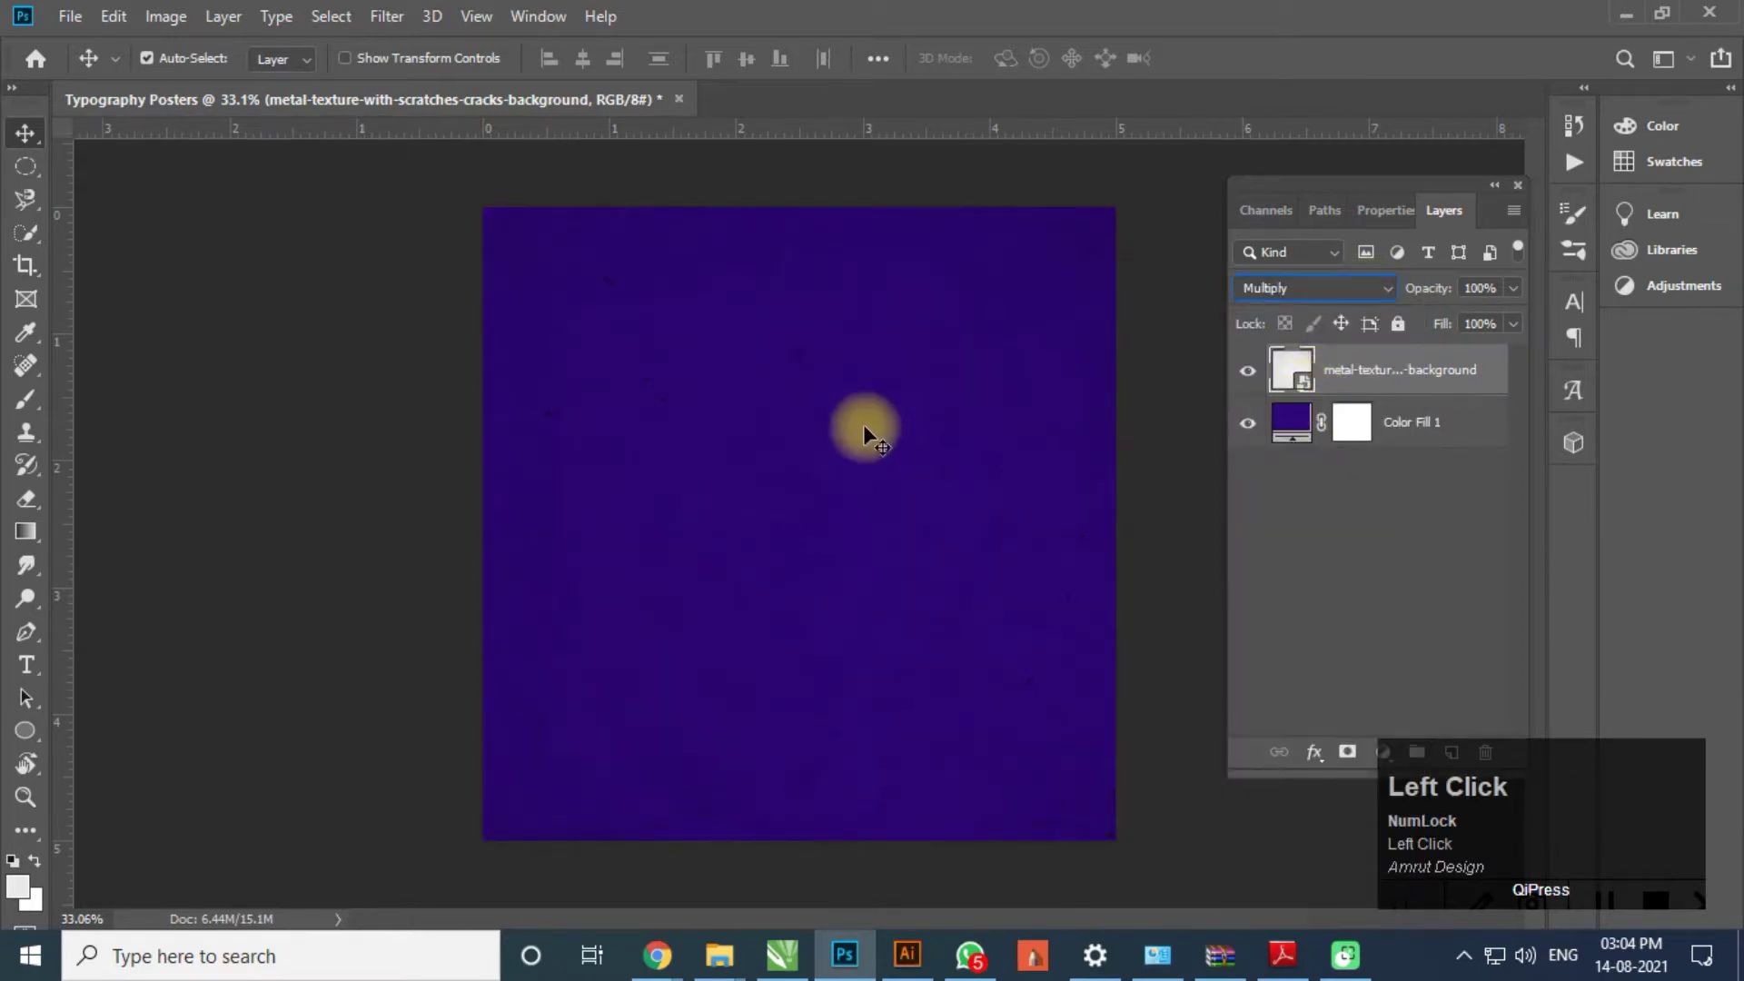
scroll("down", 3)
scroll("up", 3)
left_click(812, 400)
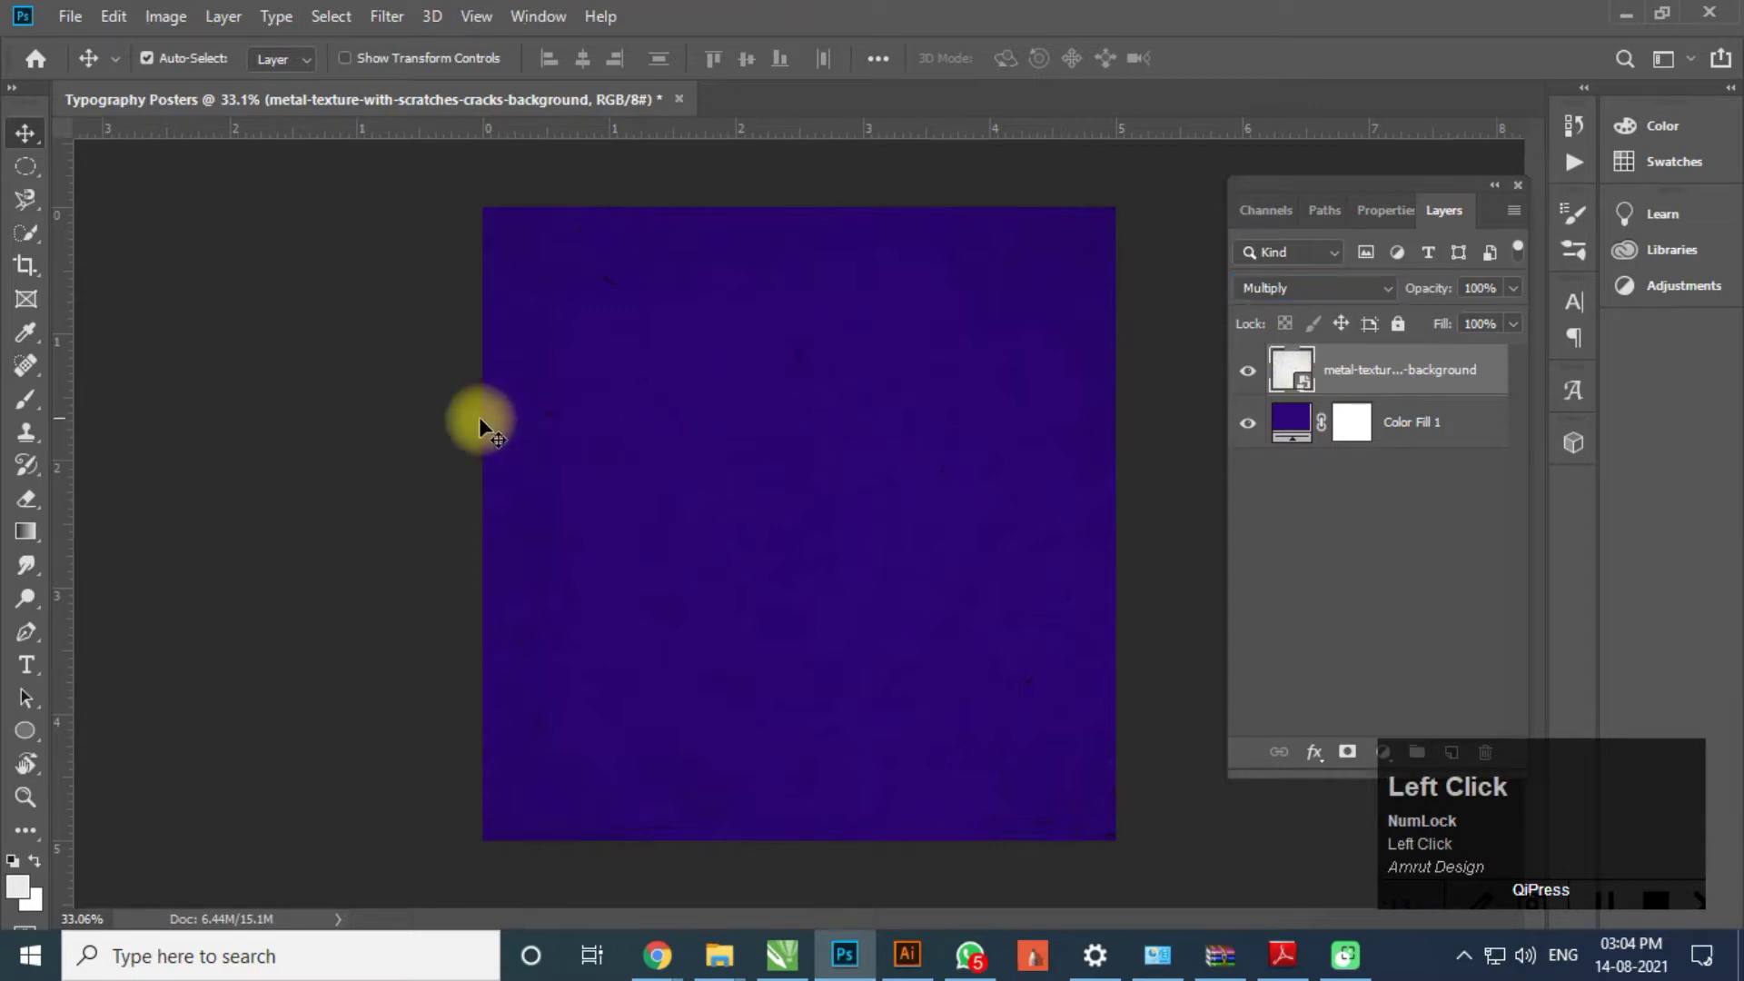
- Add black LIQUIFY text and set it in Poppins Bold
left_click(37, 667)
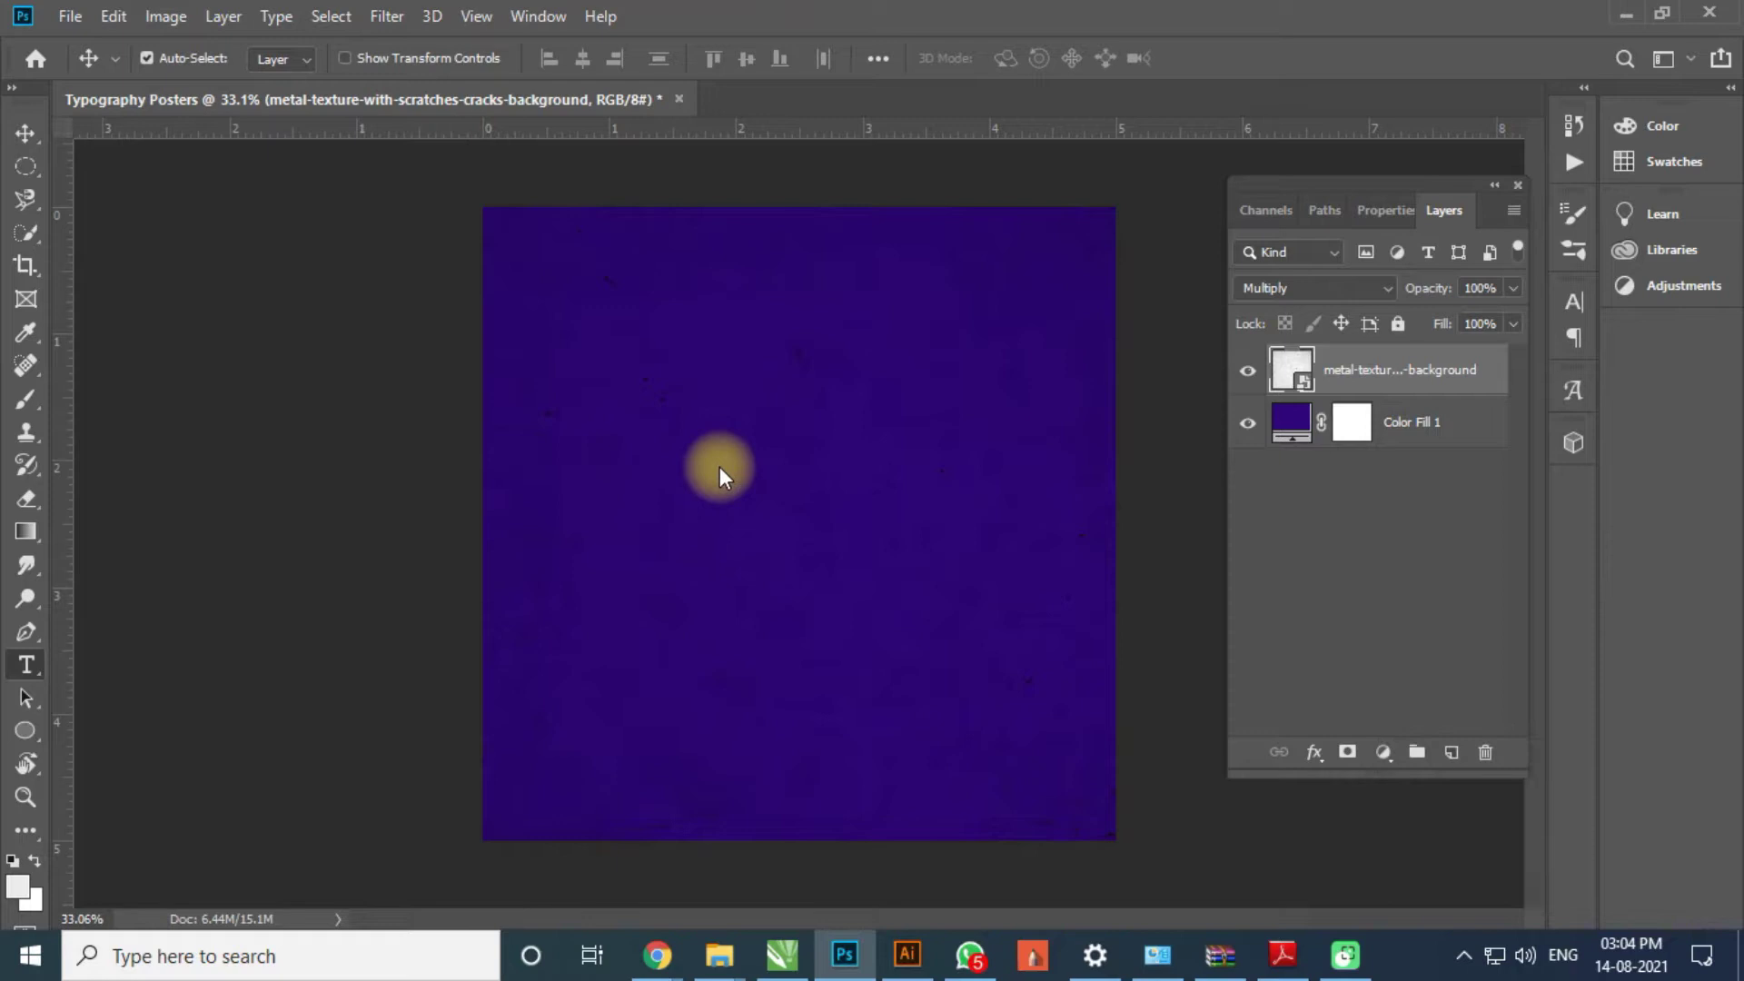
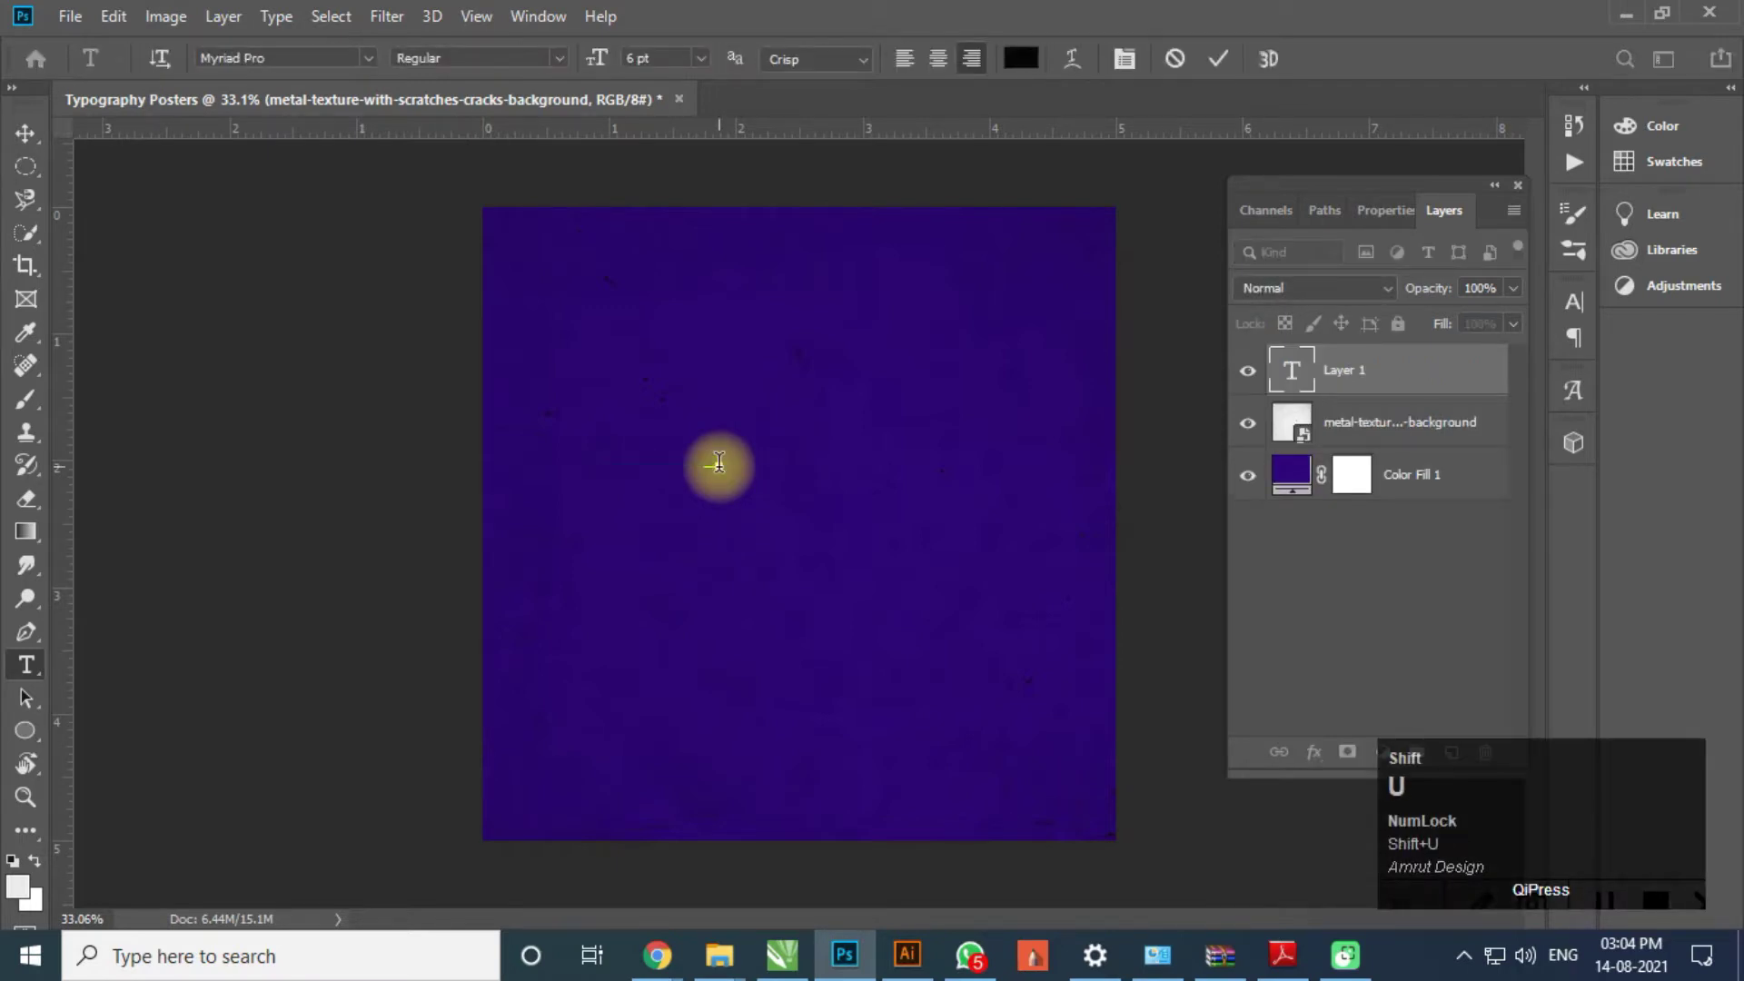
key("ctrl+a")
left_click(705, 62)
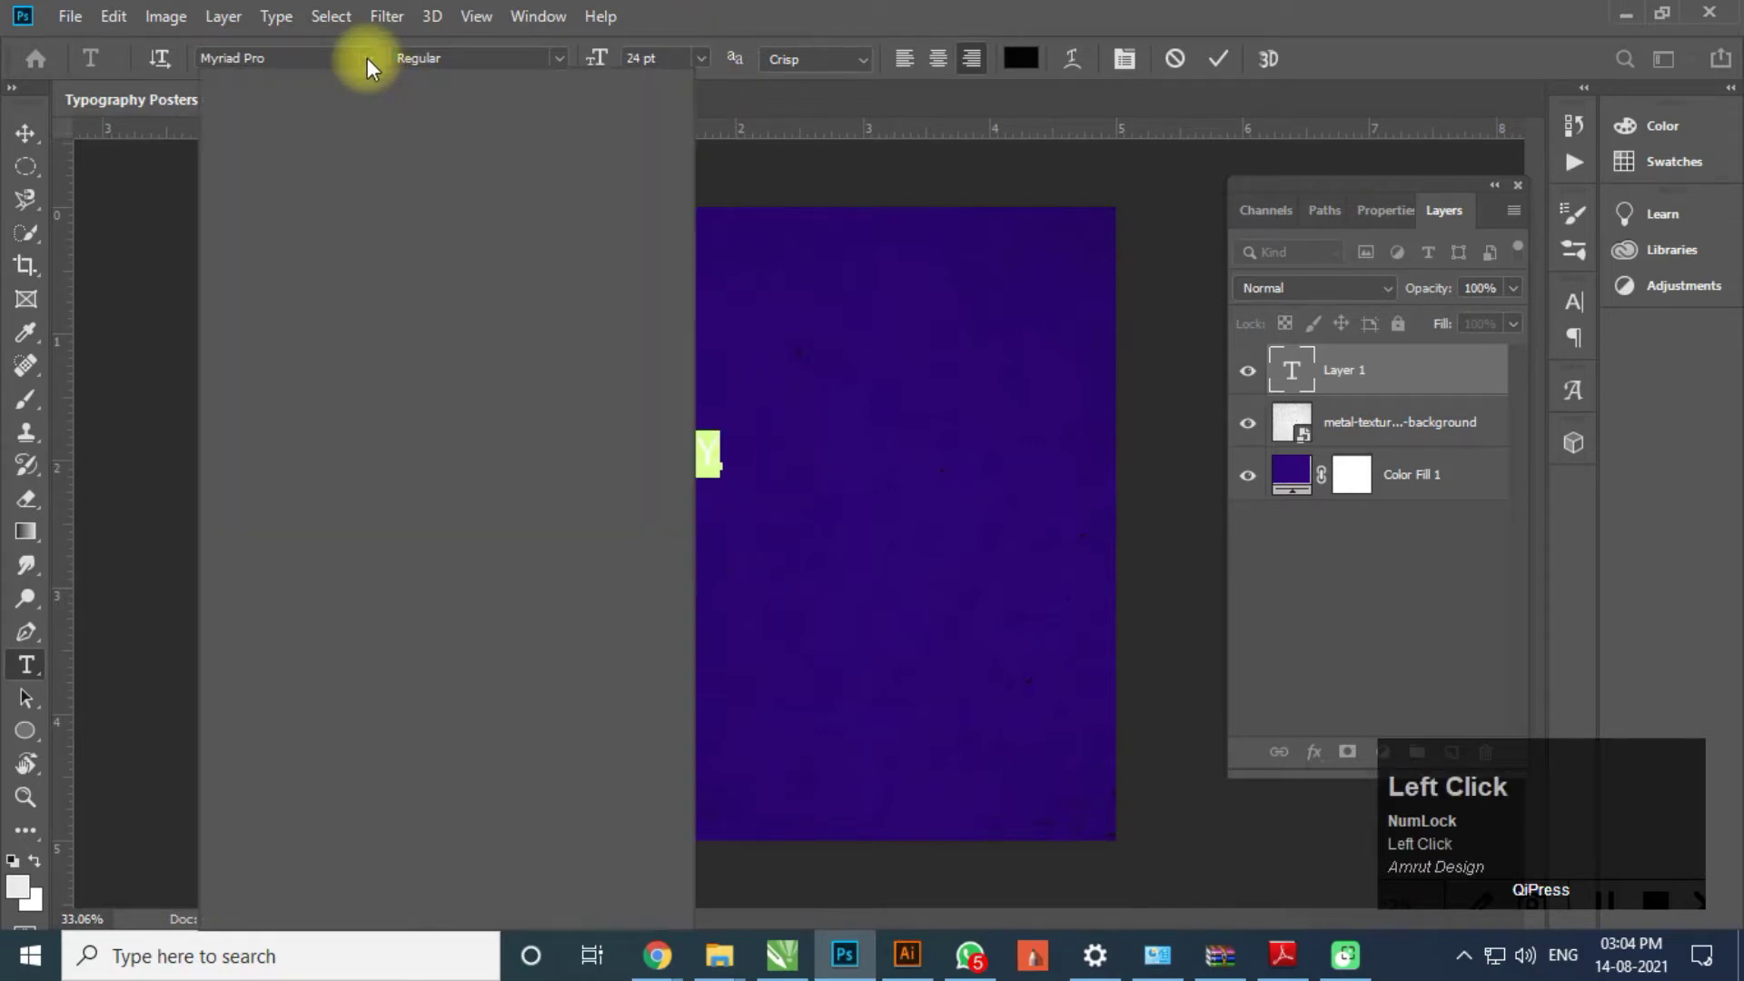
type("poppins")
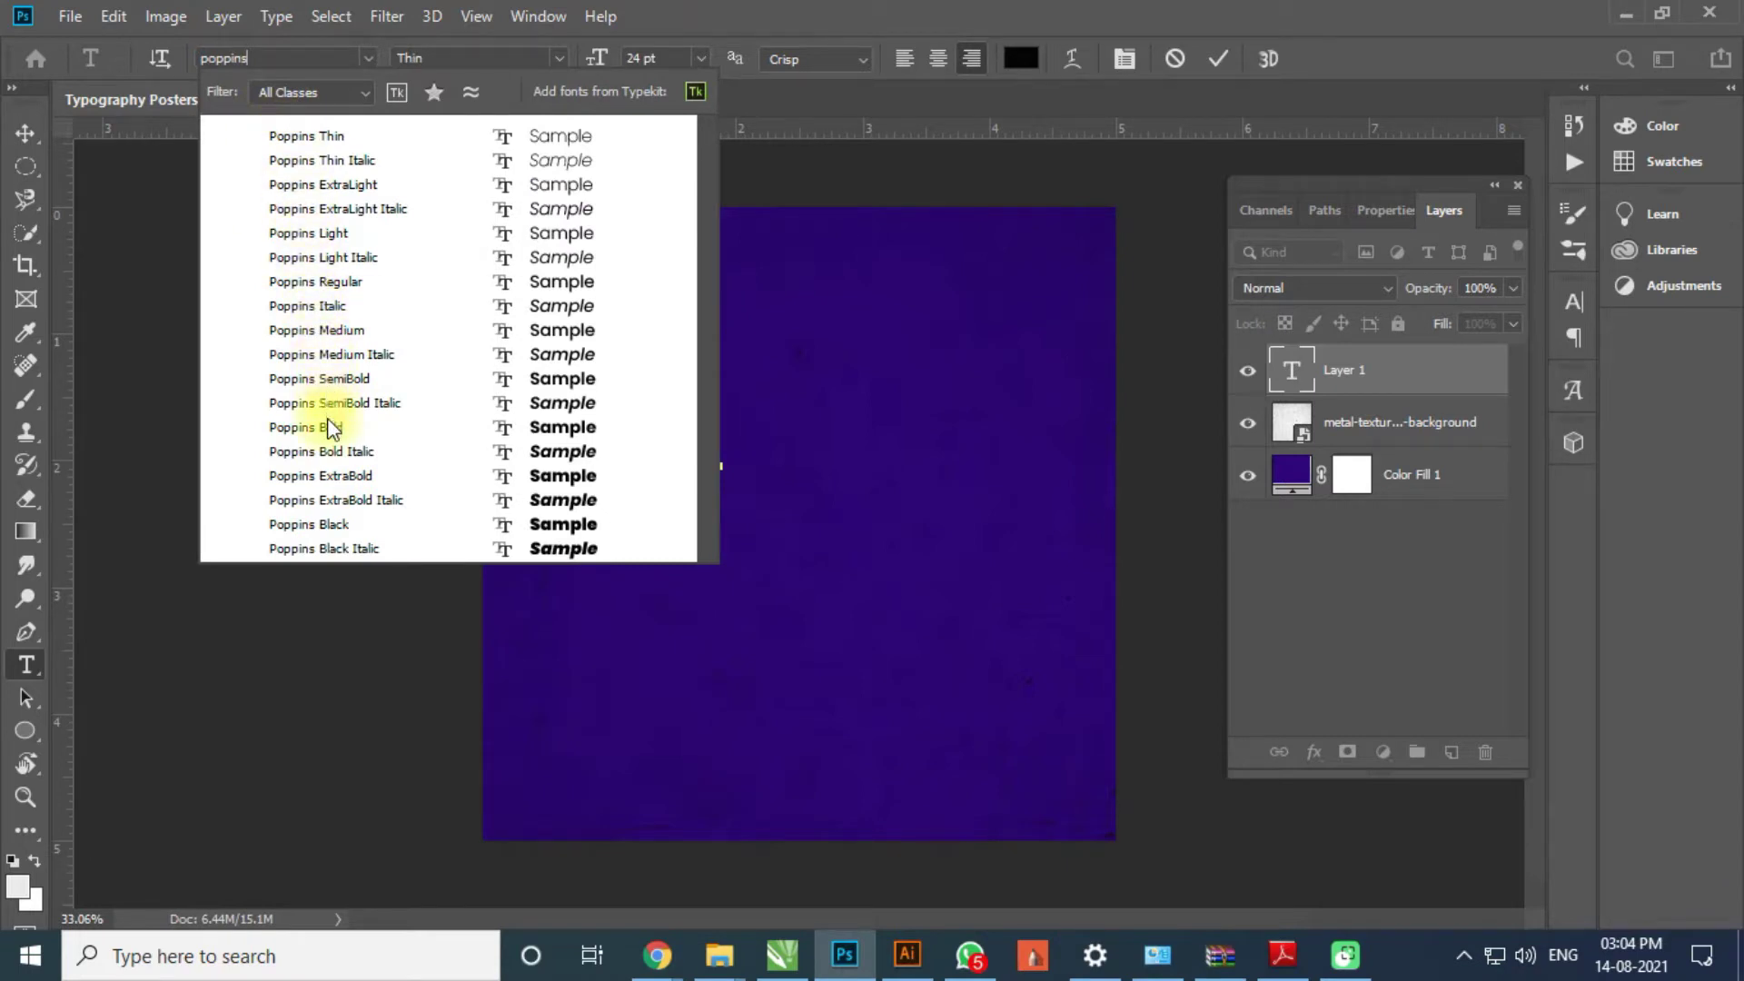
left_click(337, 433)
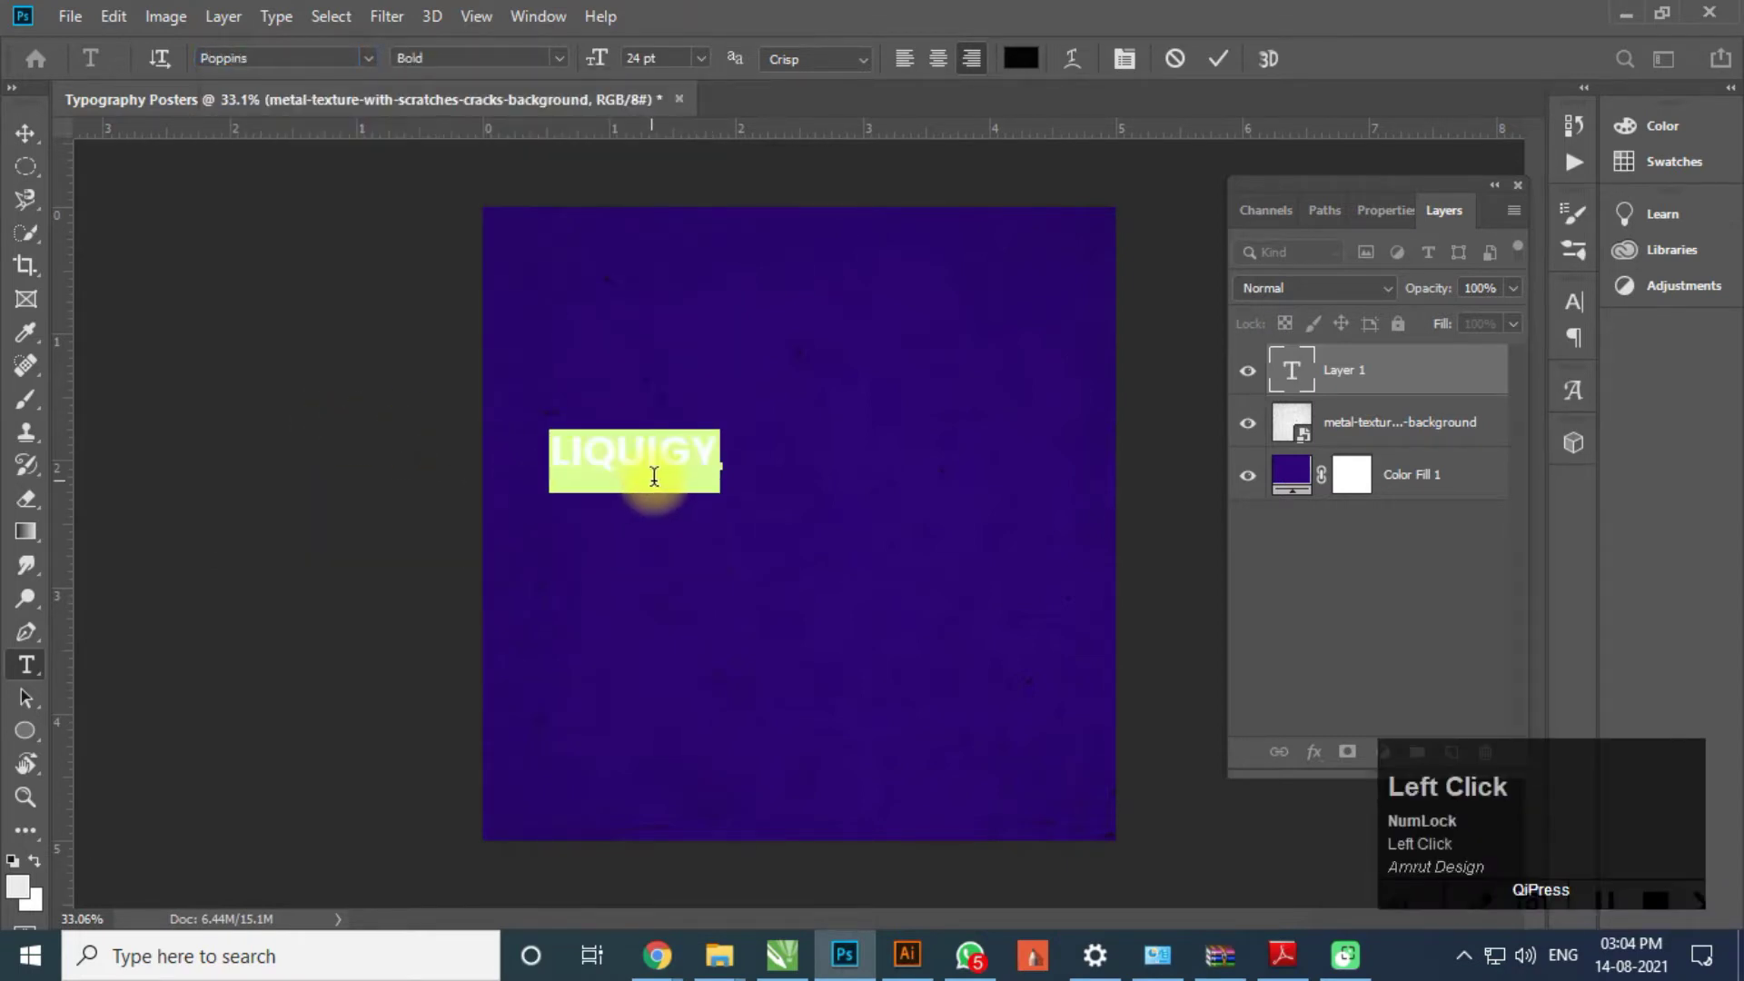
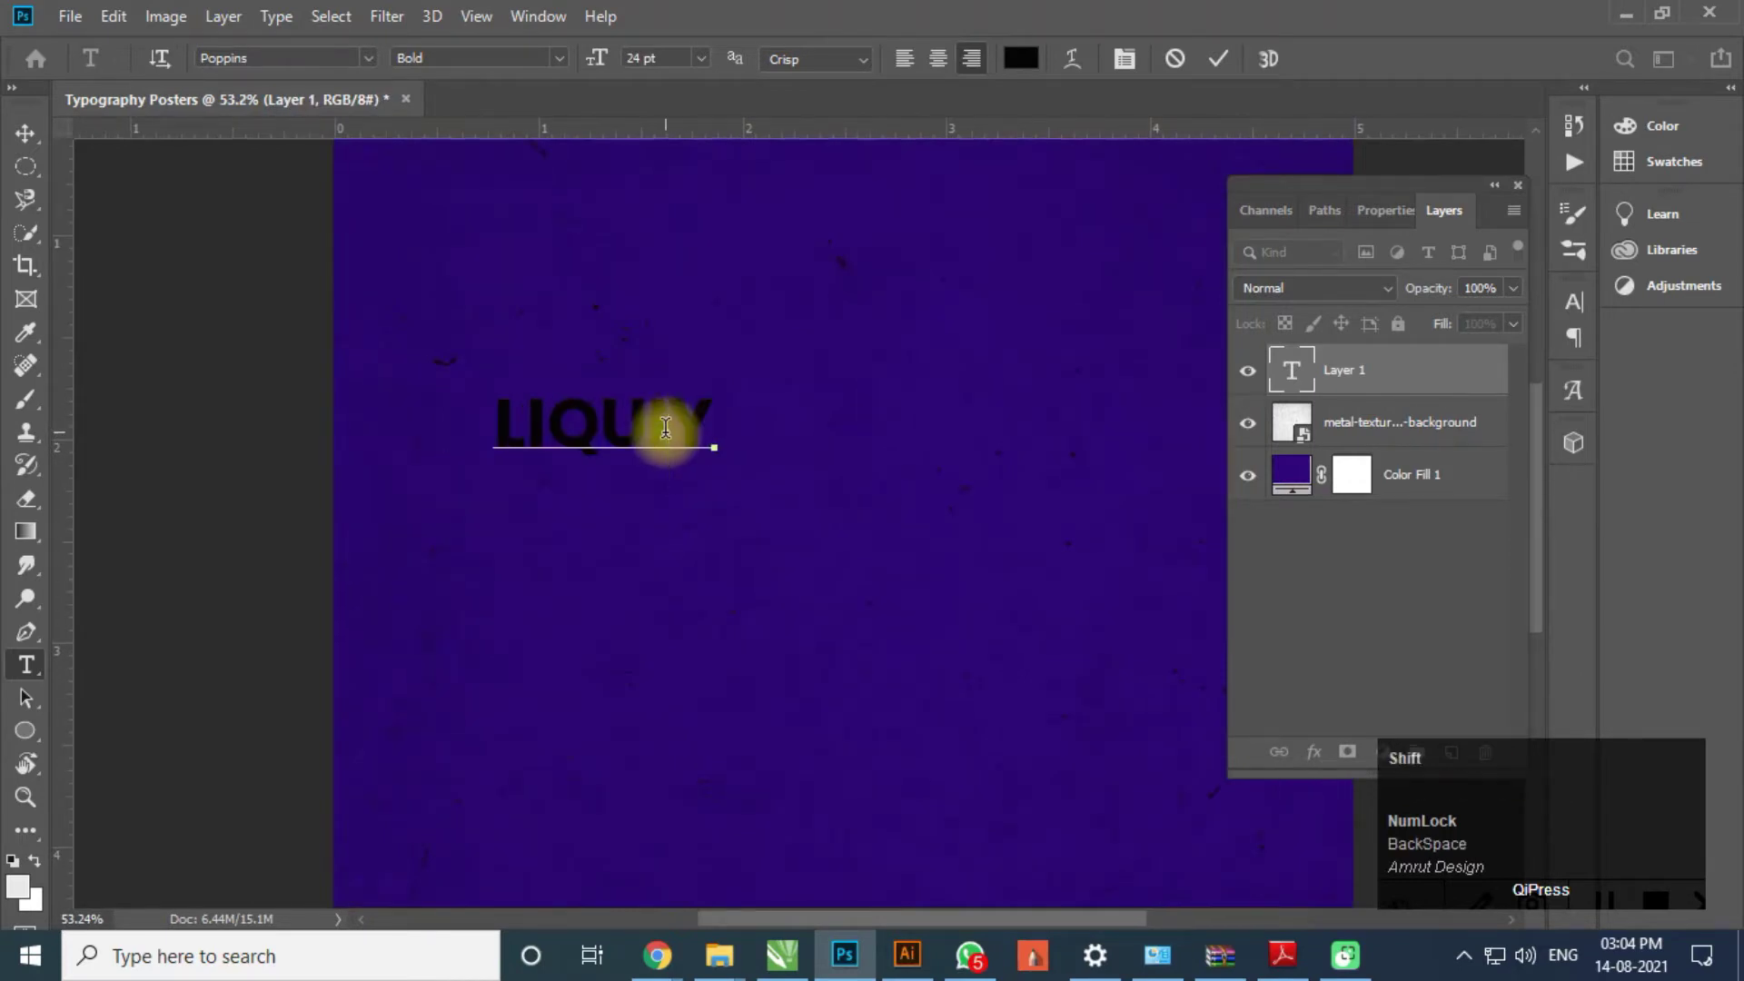
- Paste a second LIQUIFY line below and tighten the leading so the lines overlap
key("shift+f")
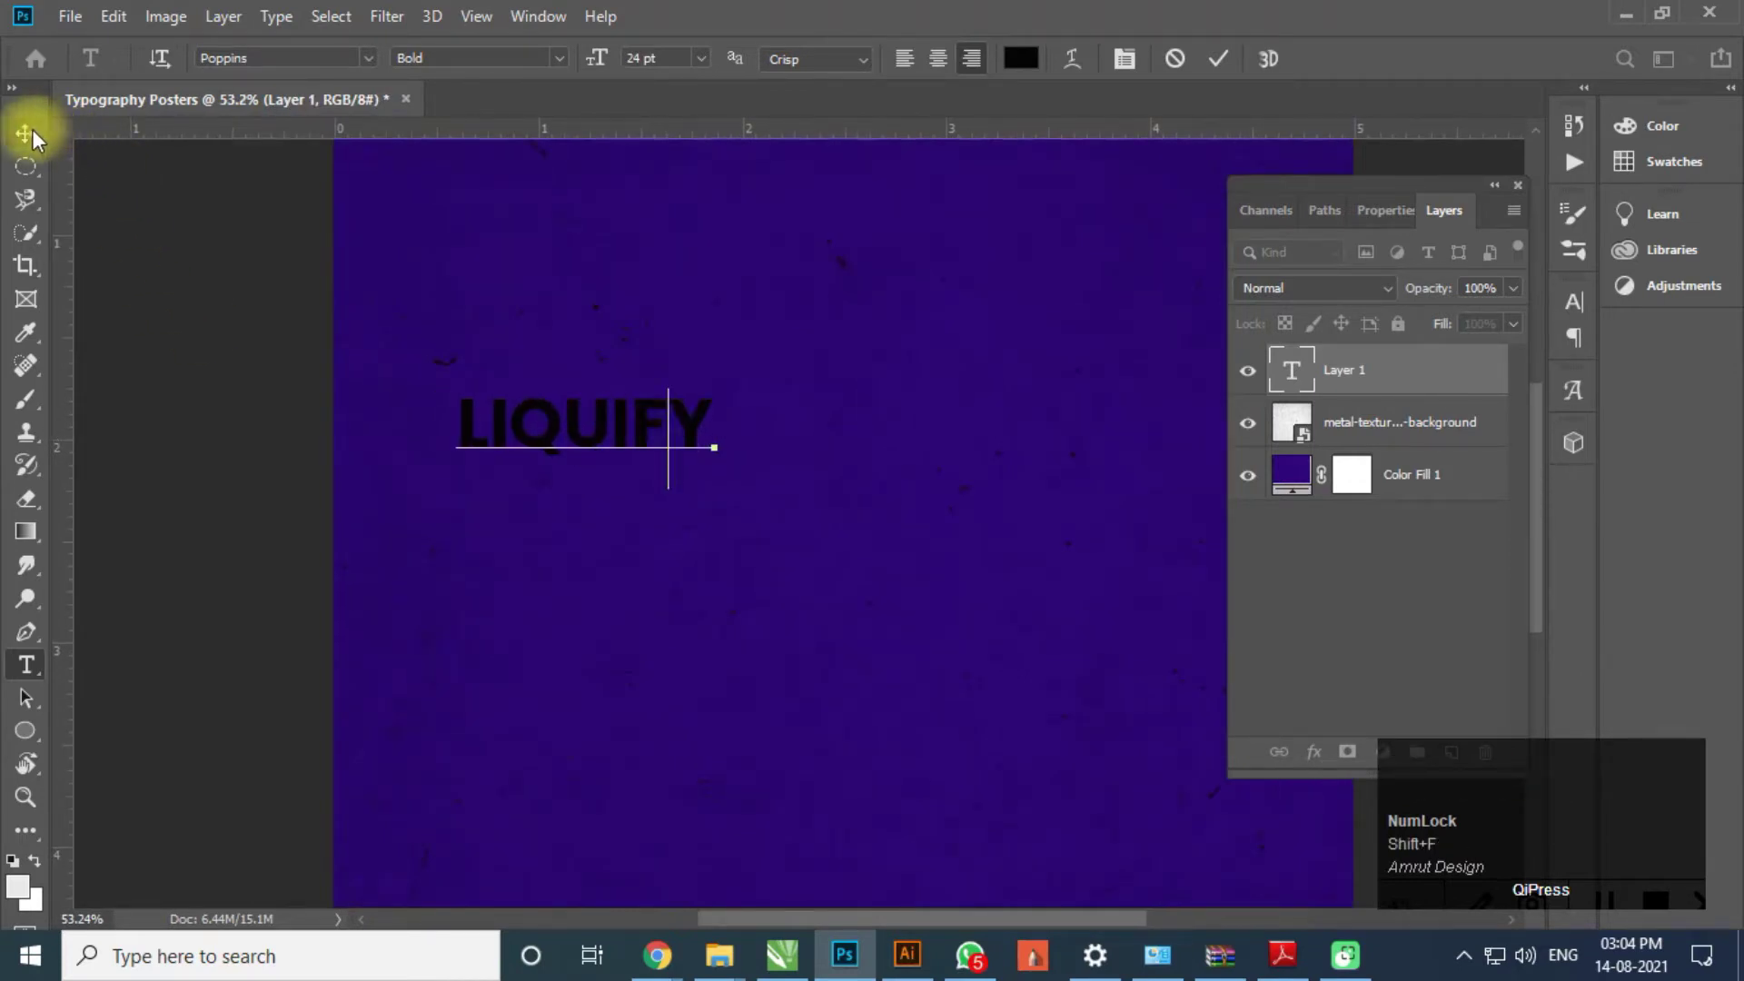
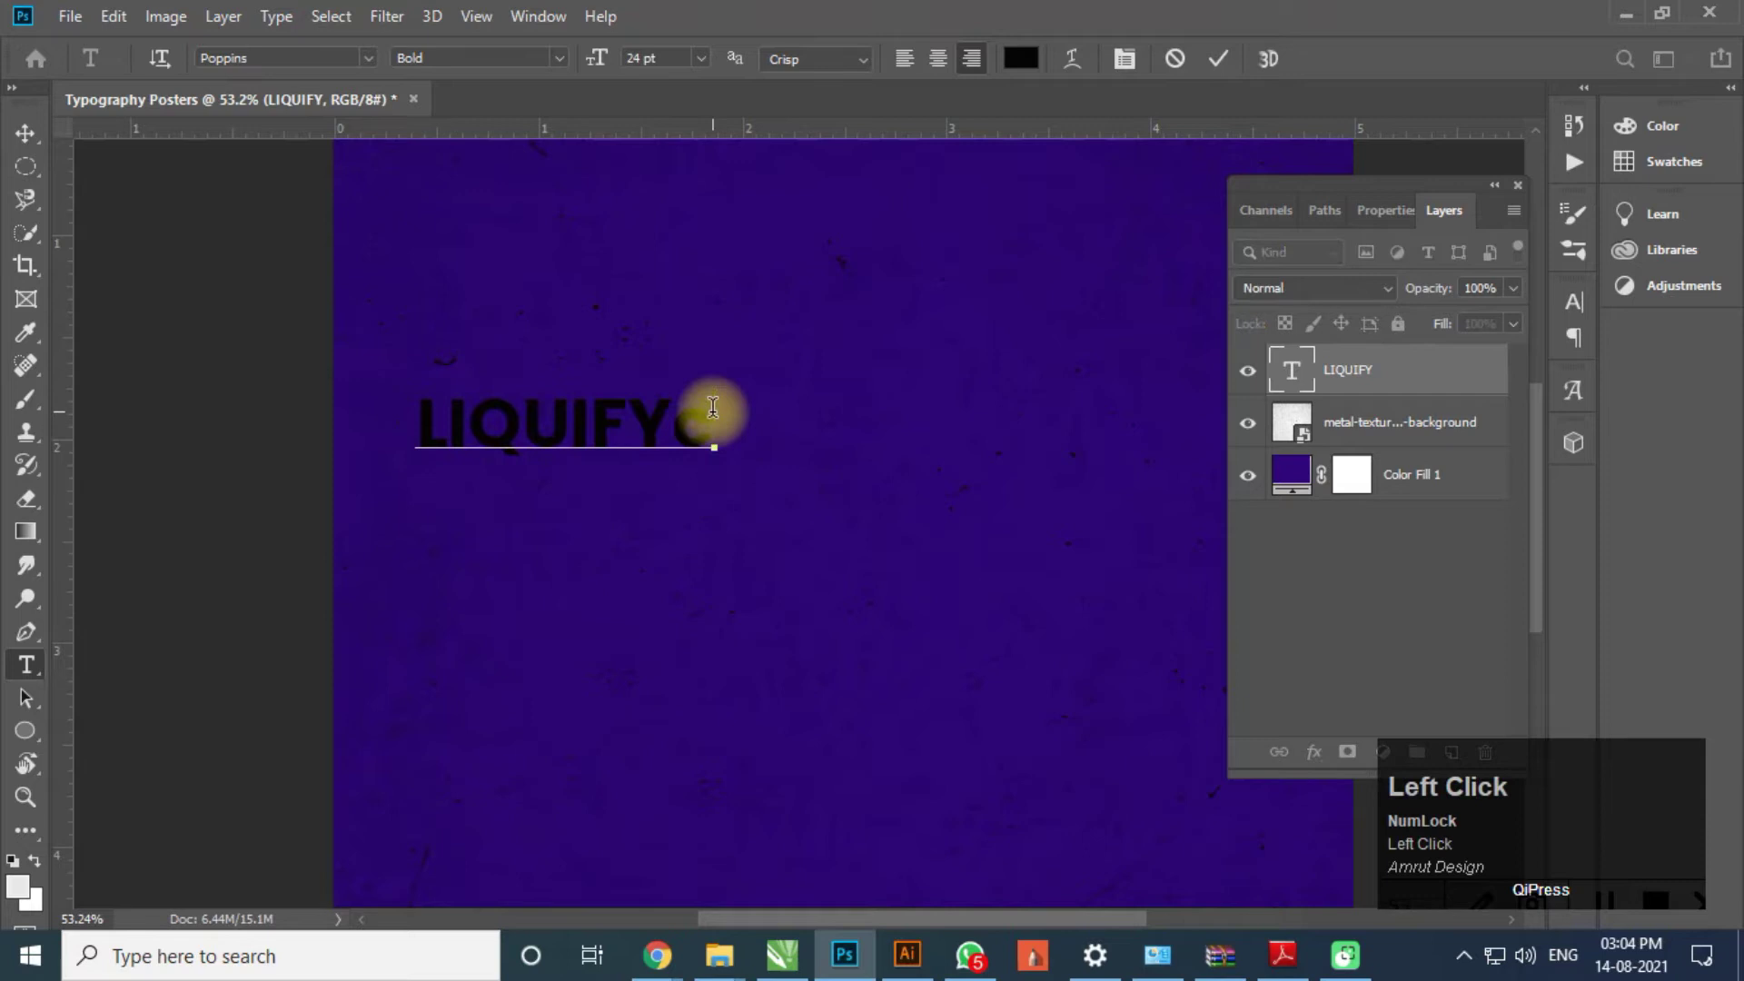
key("BackSpace")
key("Return")
key("ctrl+v")
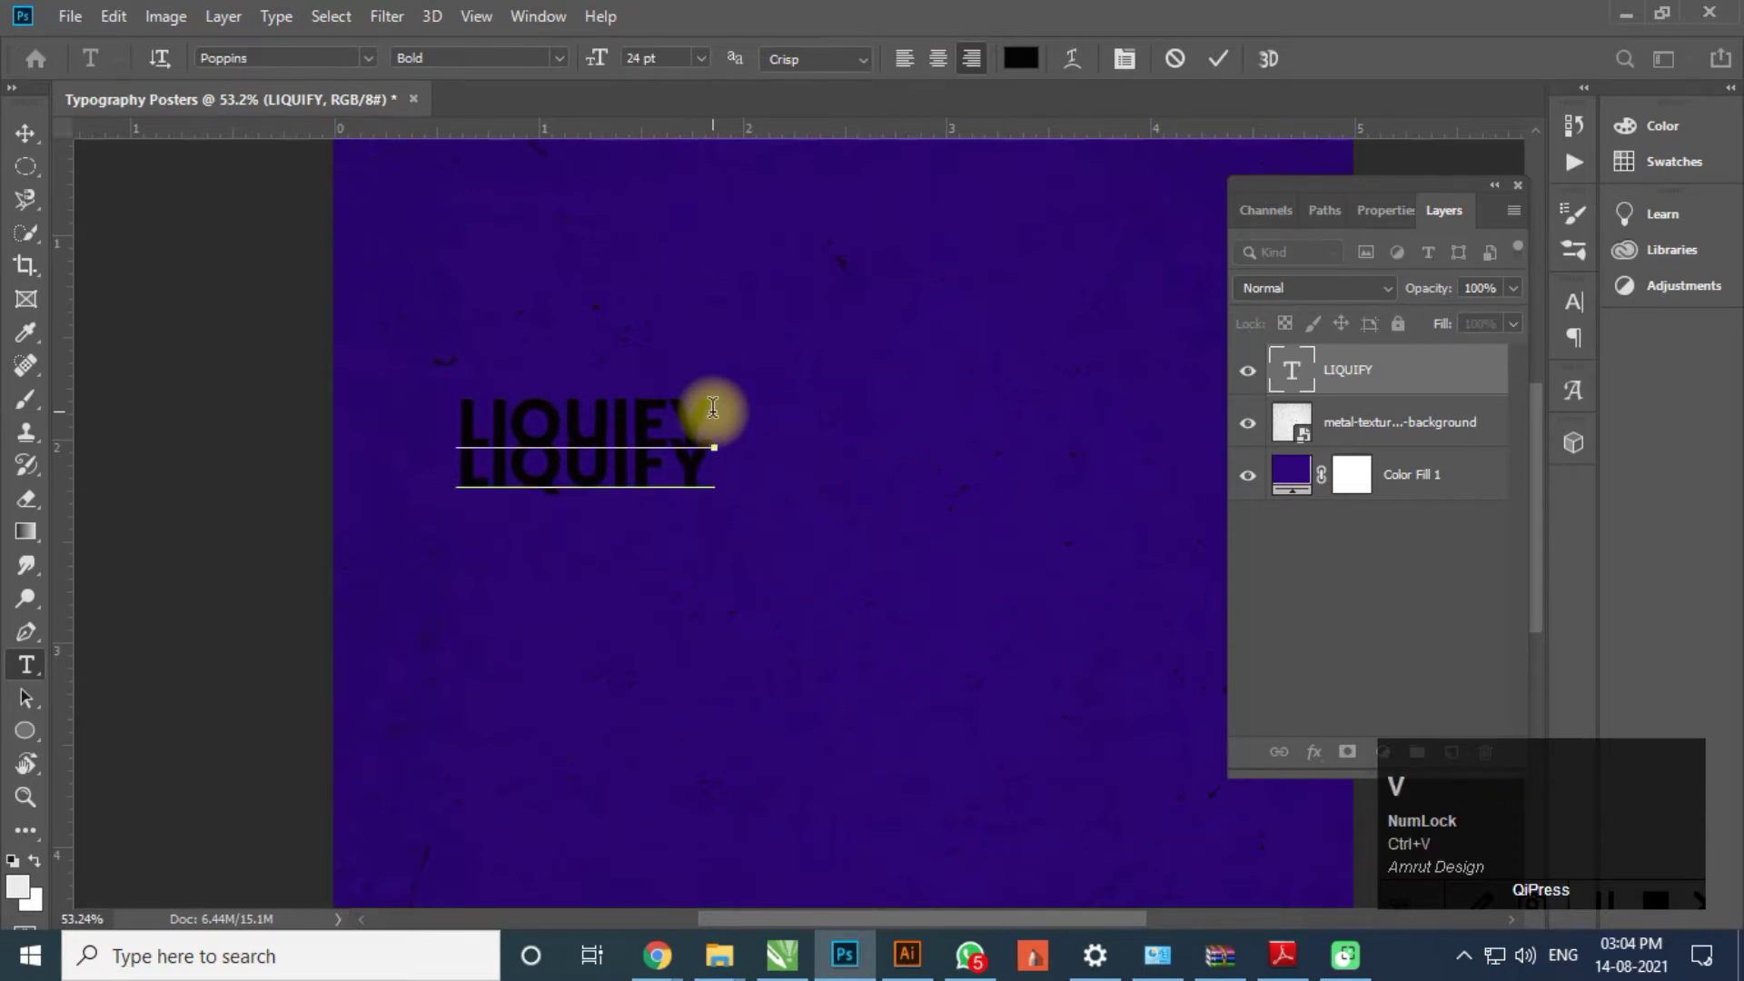
key("ctrl+v")
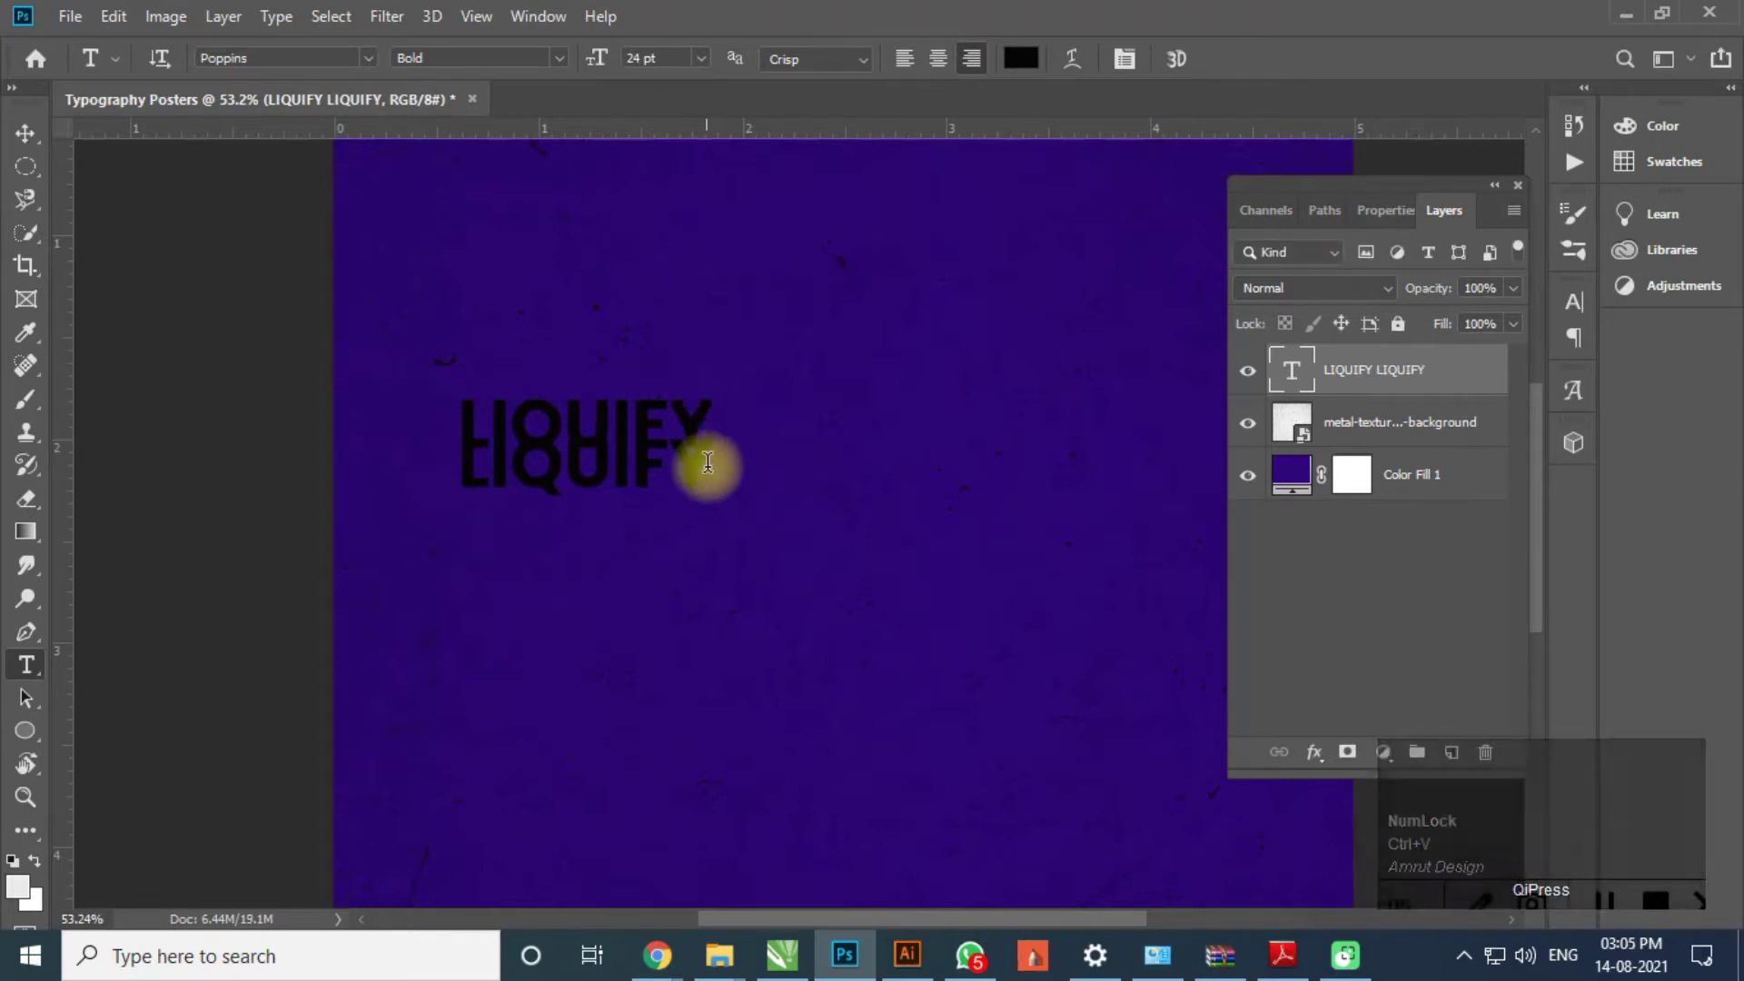
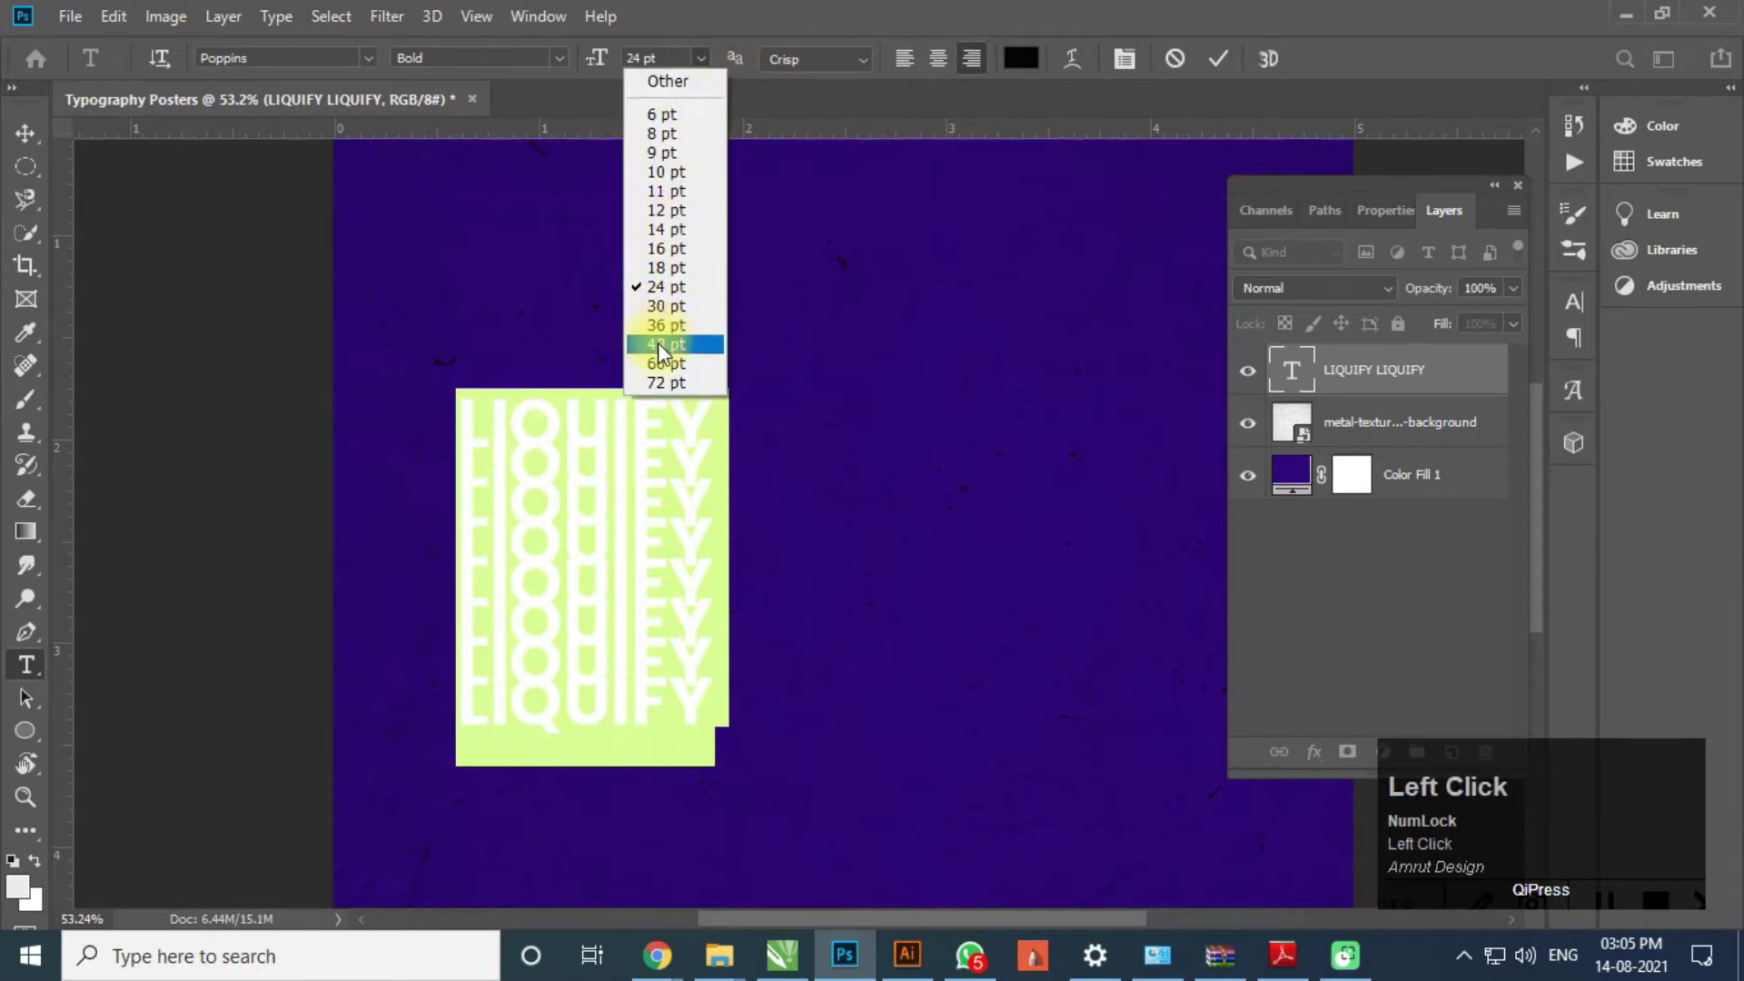
- Centre the stacked 60 pt LIQUIFY text and reduce its leading from 75 pt to 50 pt
scroll("down", 3)
left_click_drag(31, 140, 1587, 304)
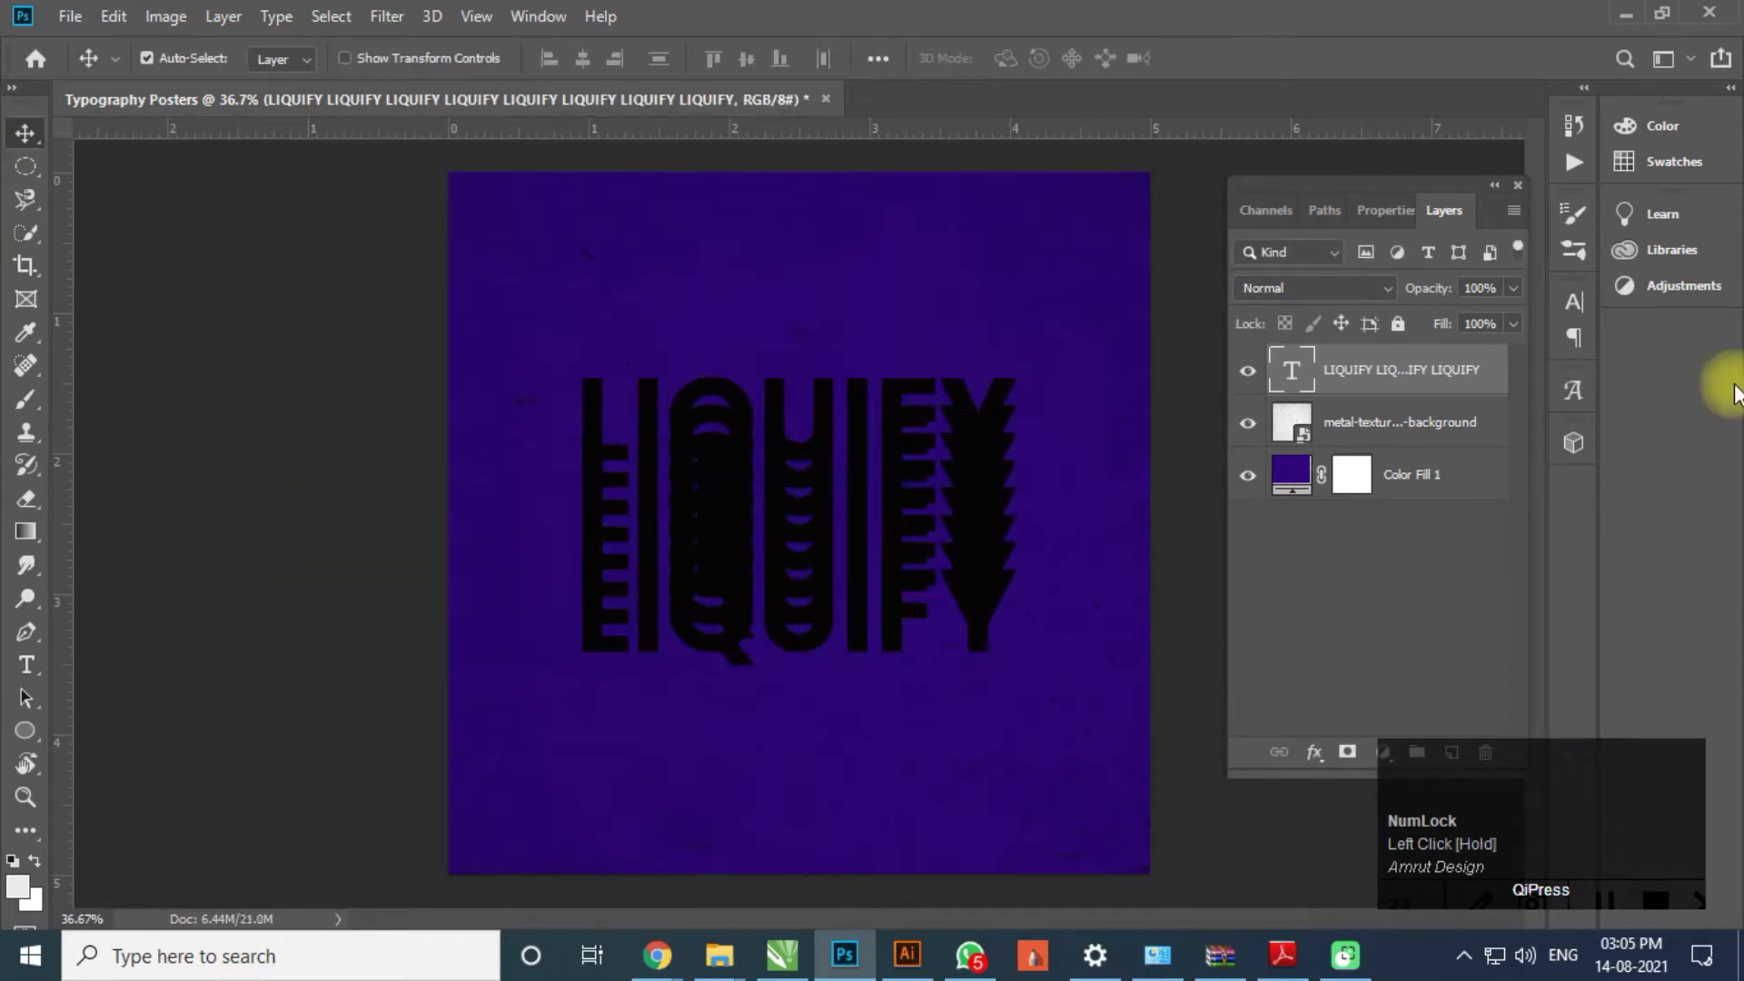
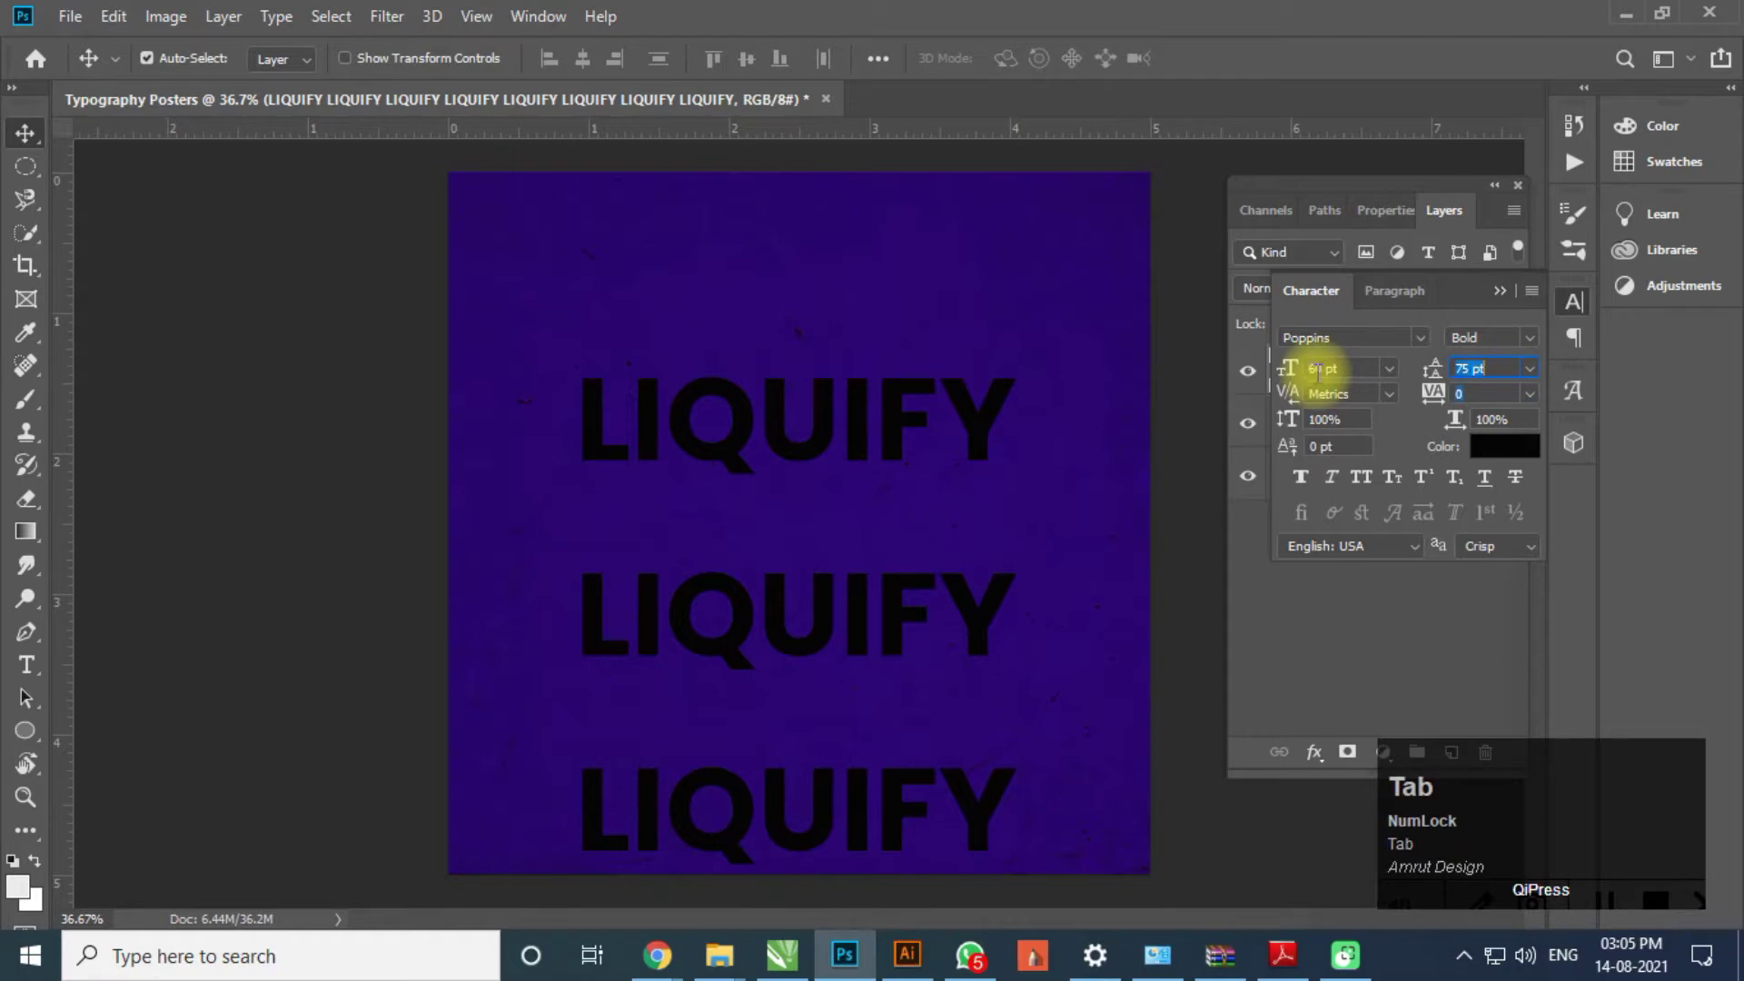
key("shift+Tab")
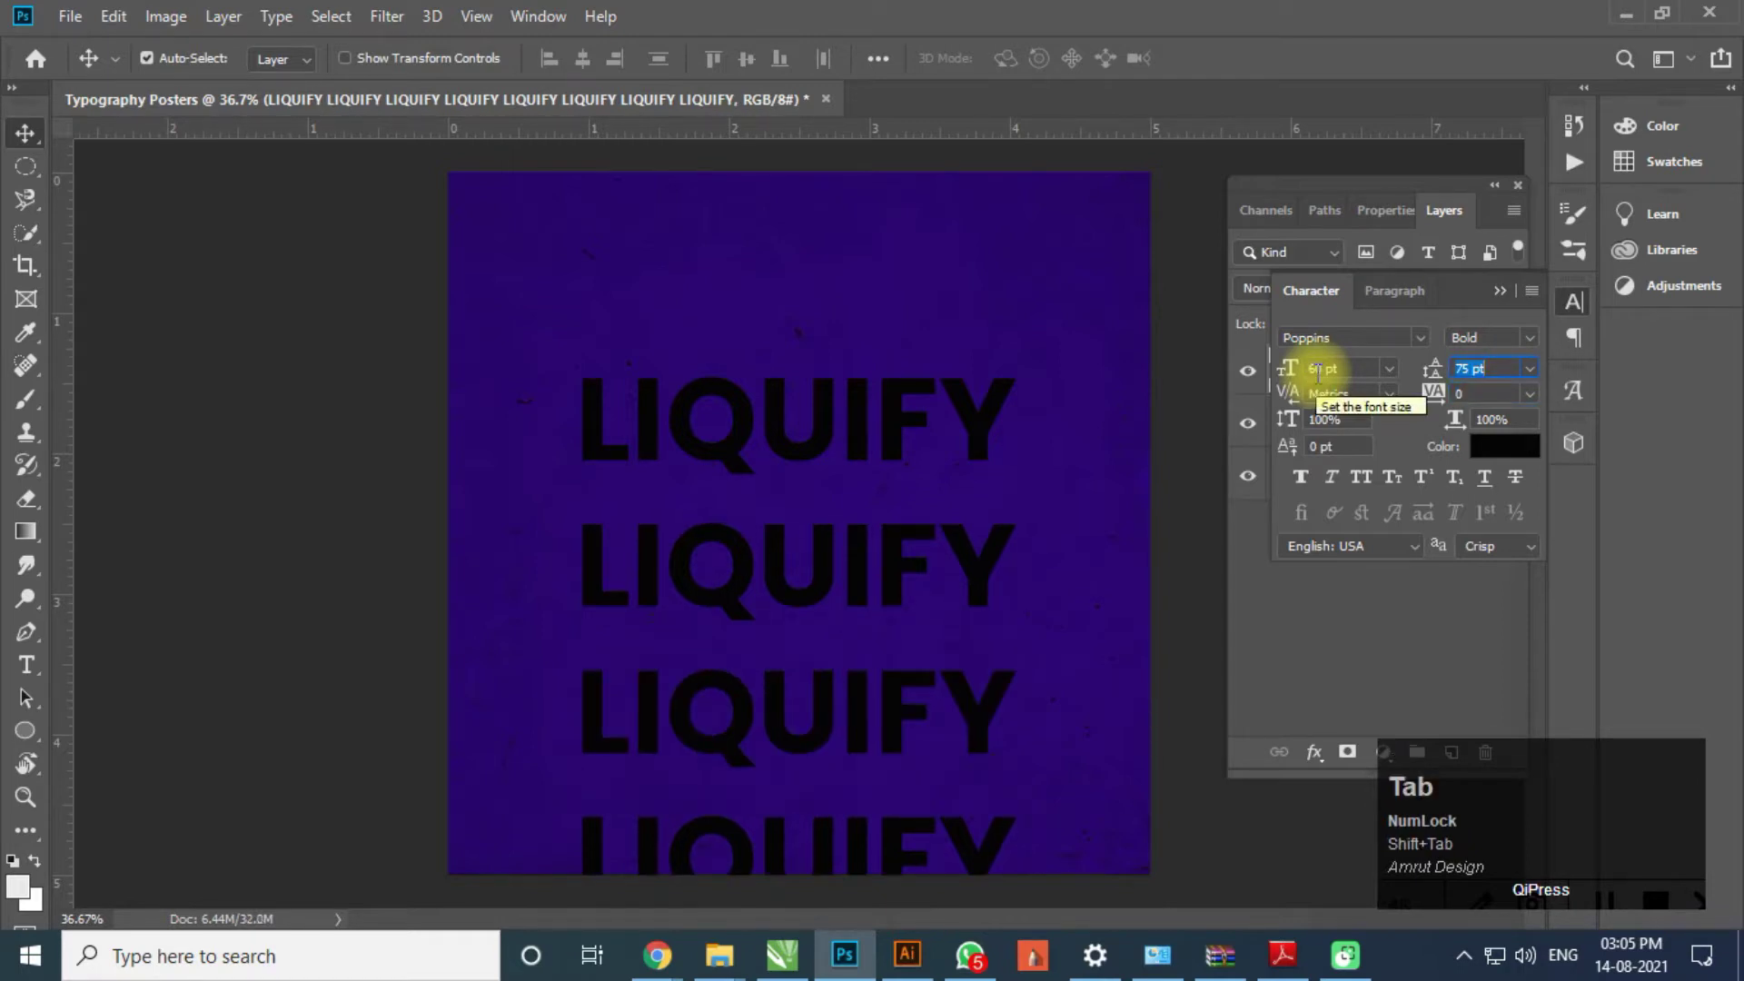
key("Tab")
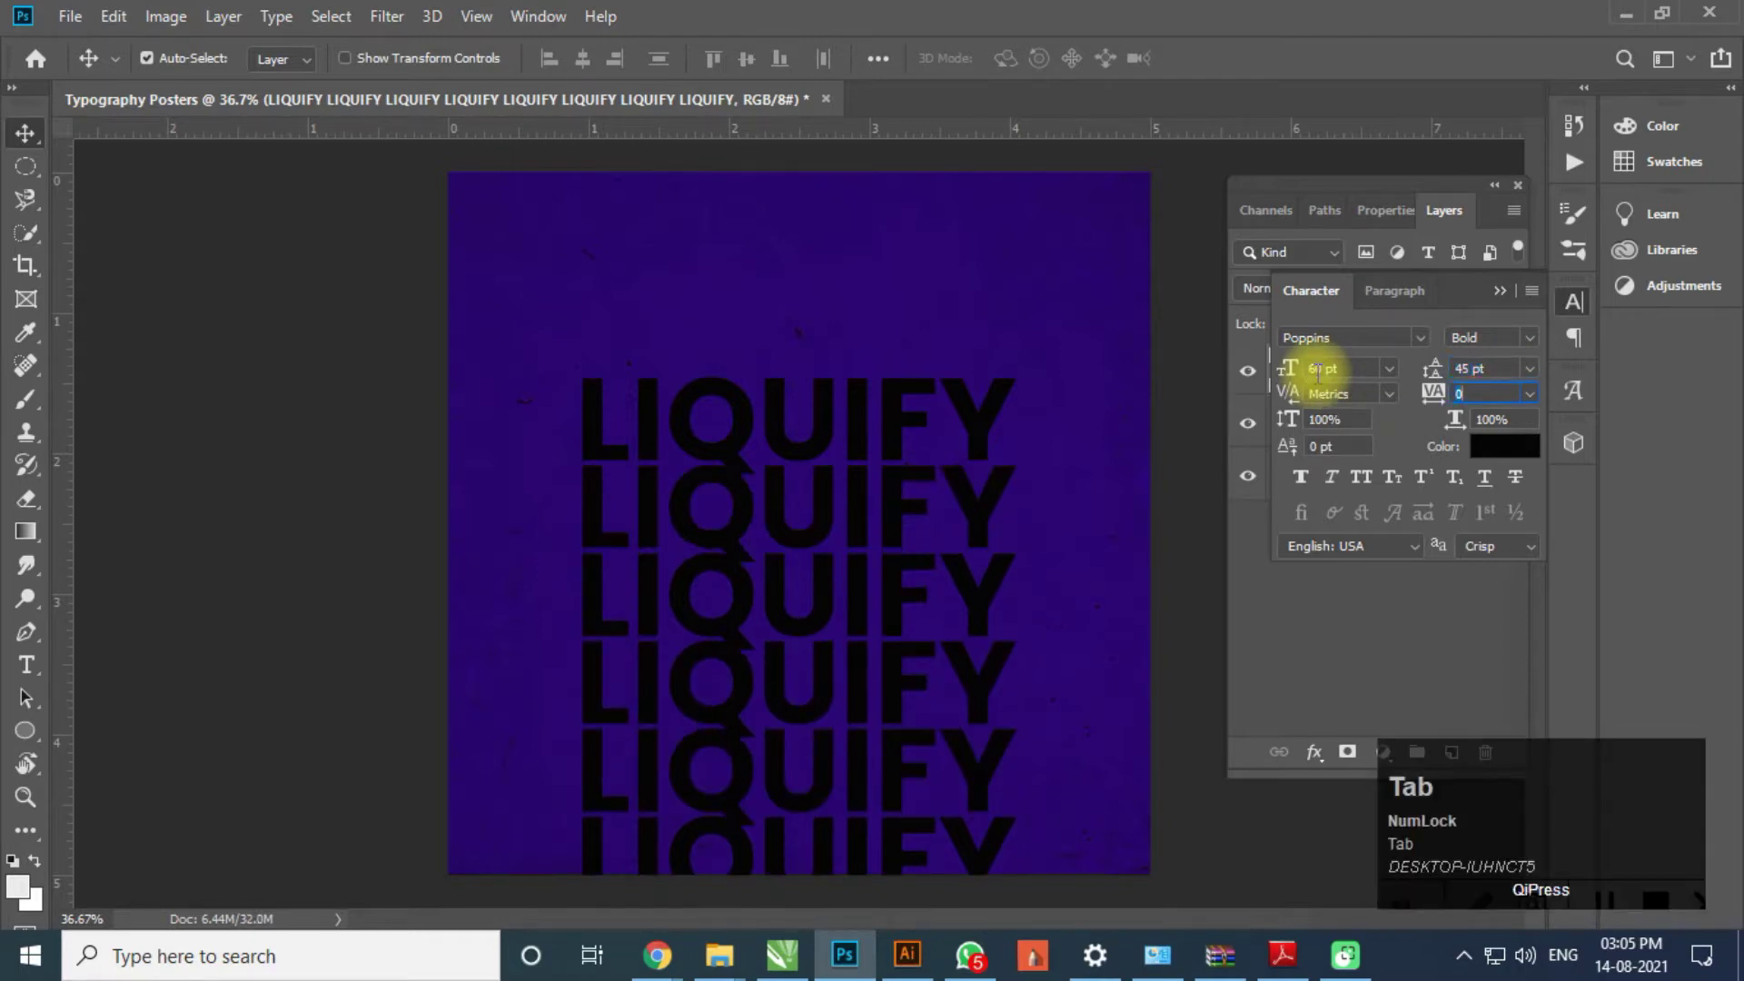
key("shift+Tab")
key("Tab")
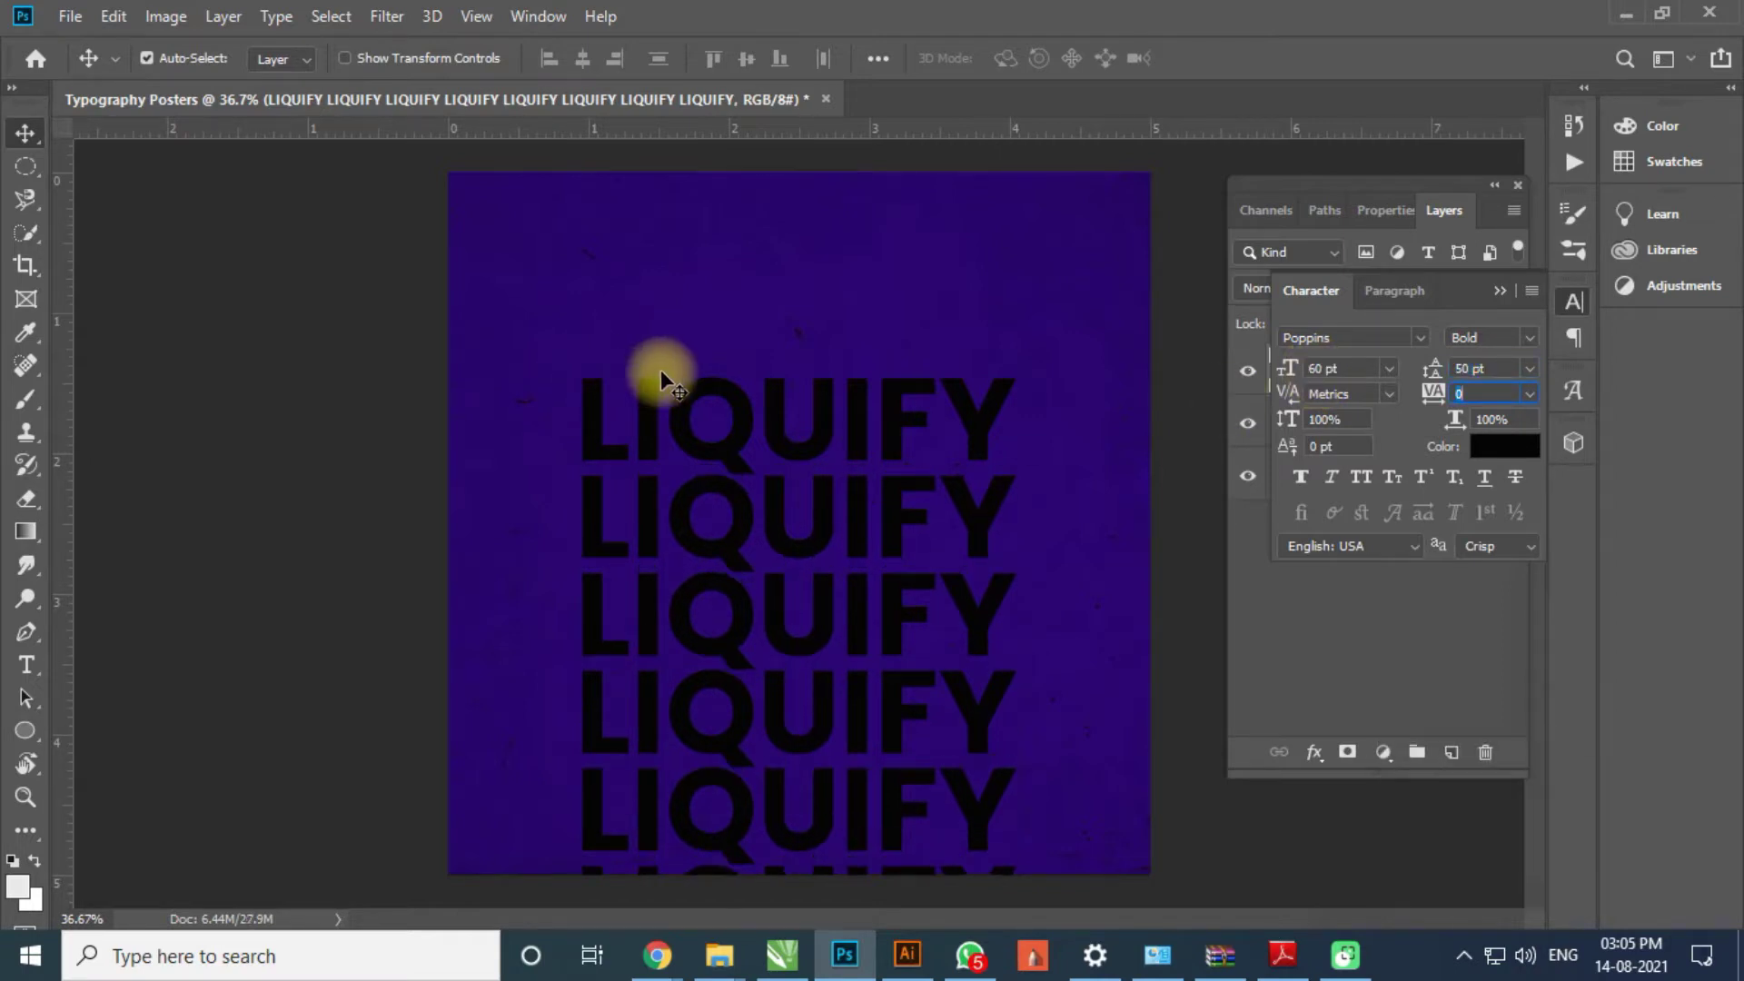
key("ctrl+t")
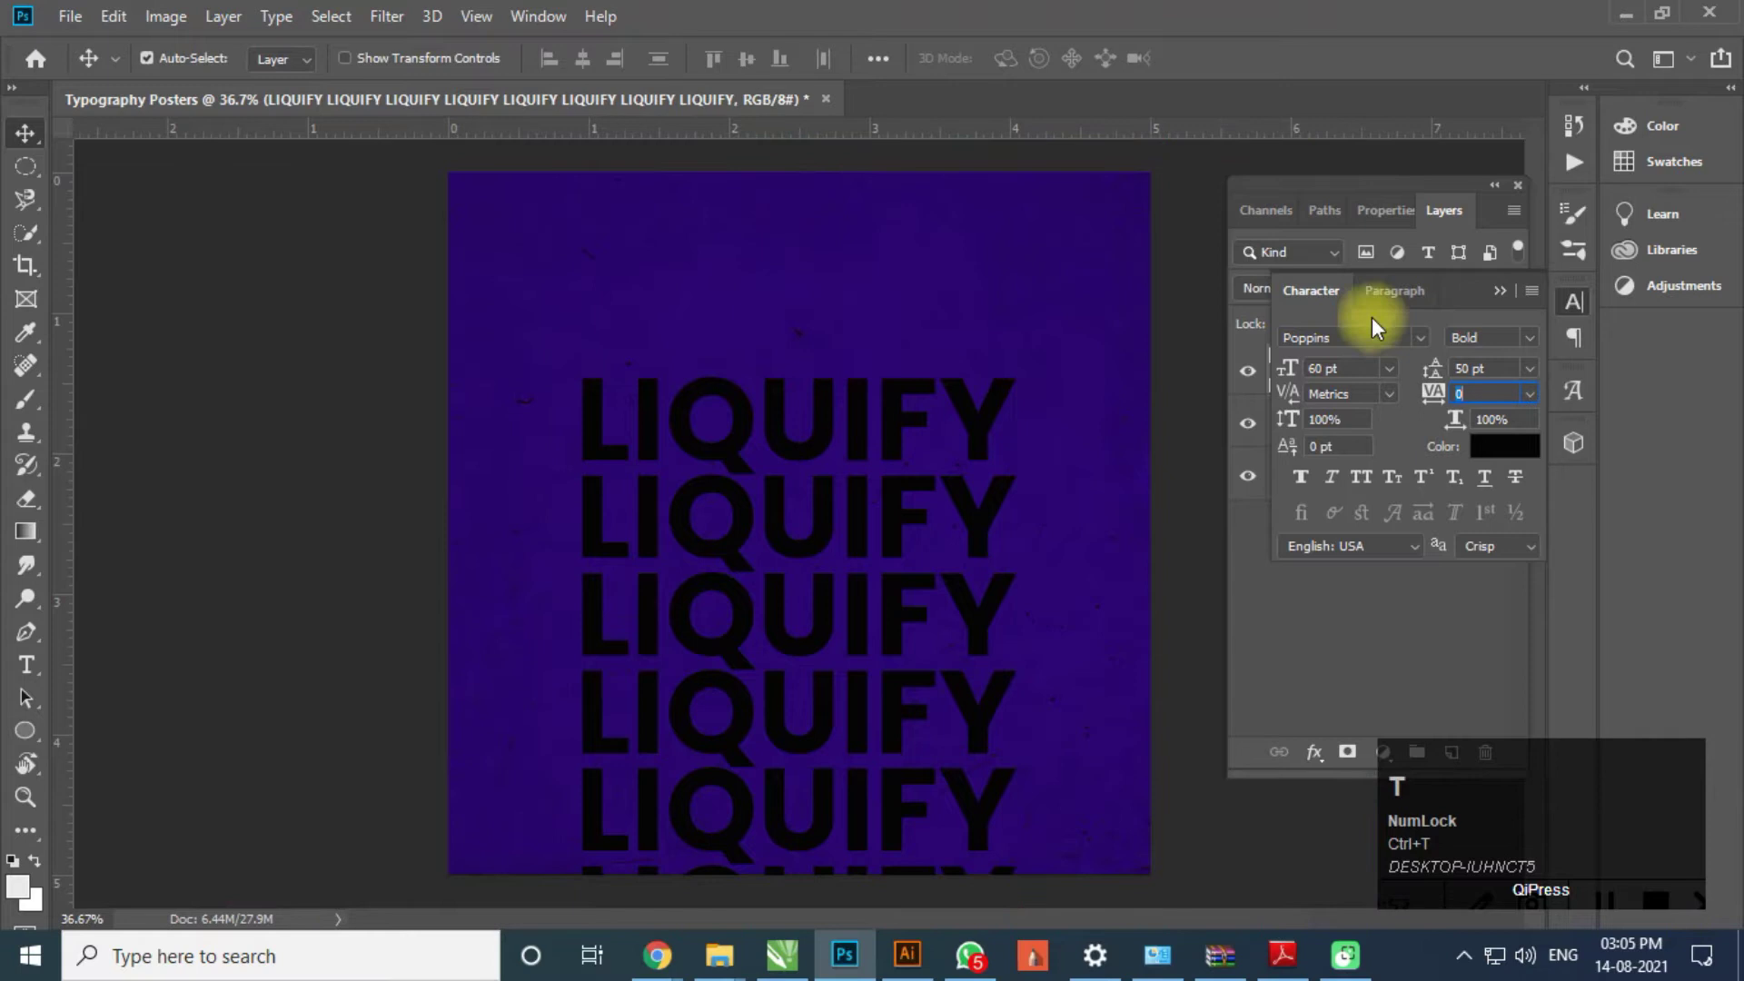
- Move the LIQUIFY stack higher and delete the extra lines down to five
left_click_drag(1508, 299, 984, 304)
key("ctrl+t")
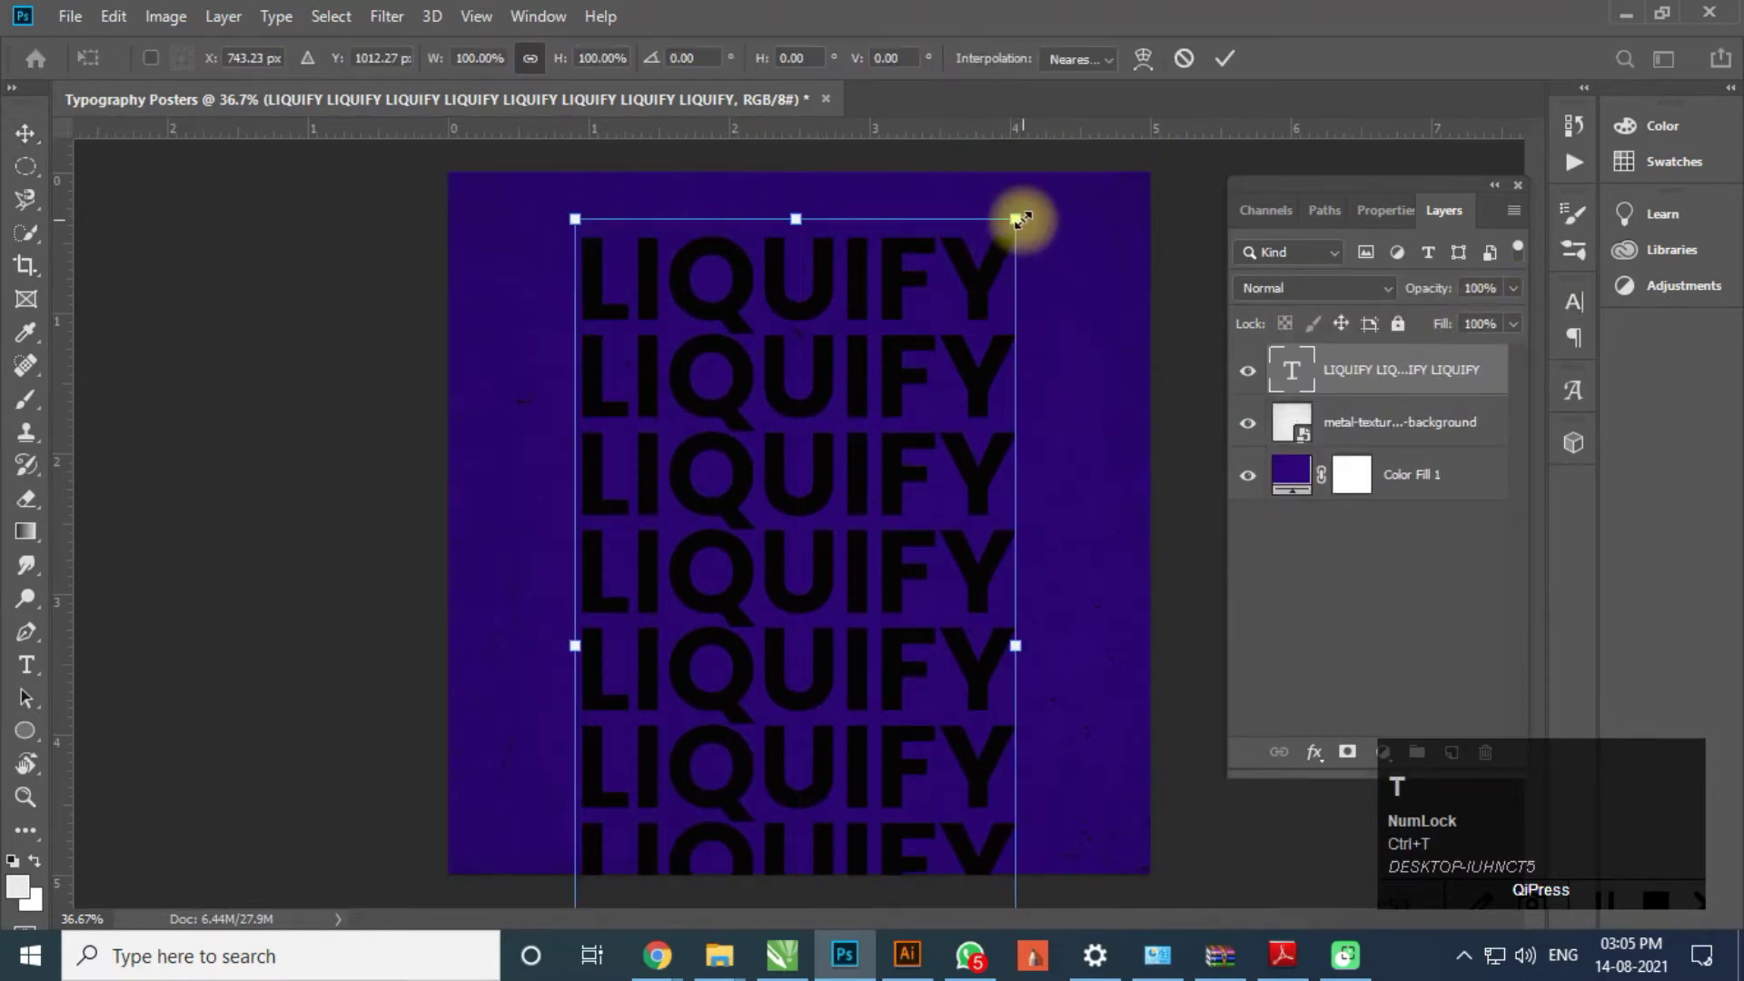
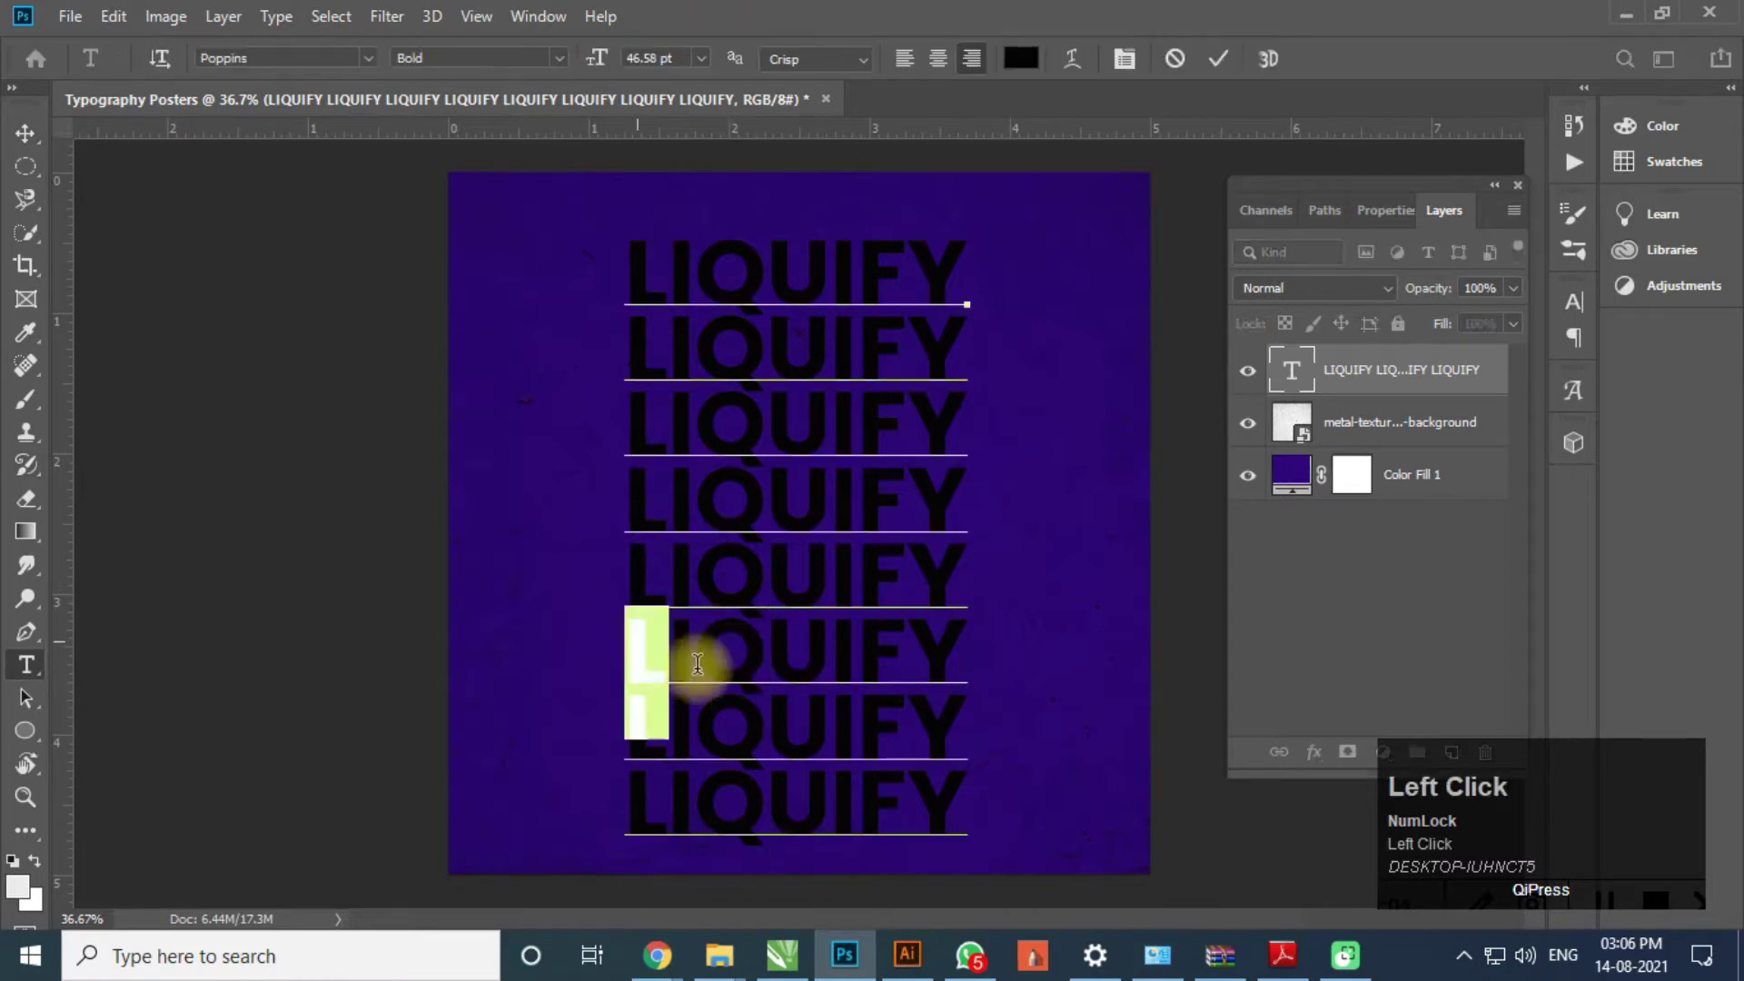
key("BackSpace")
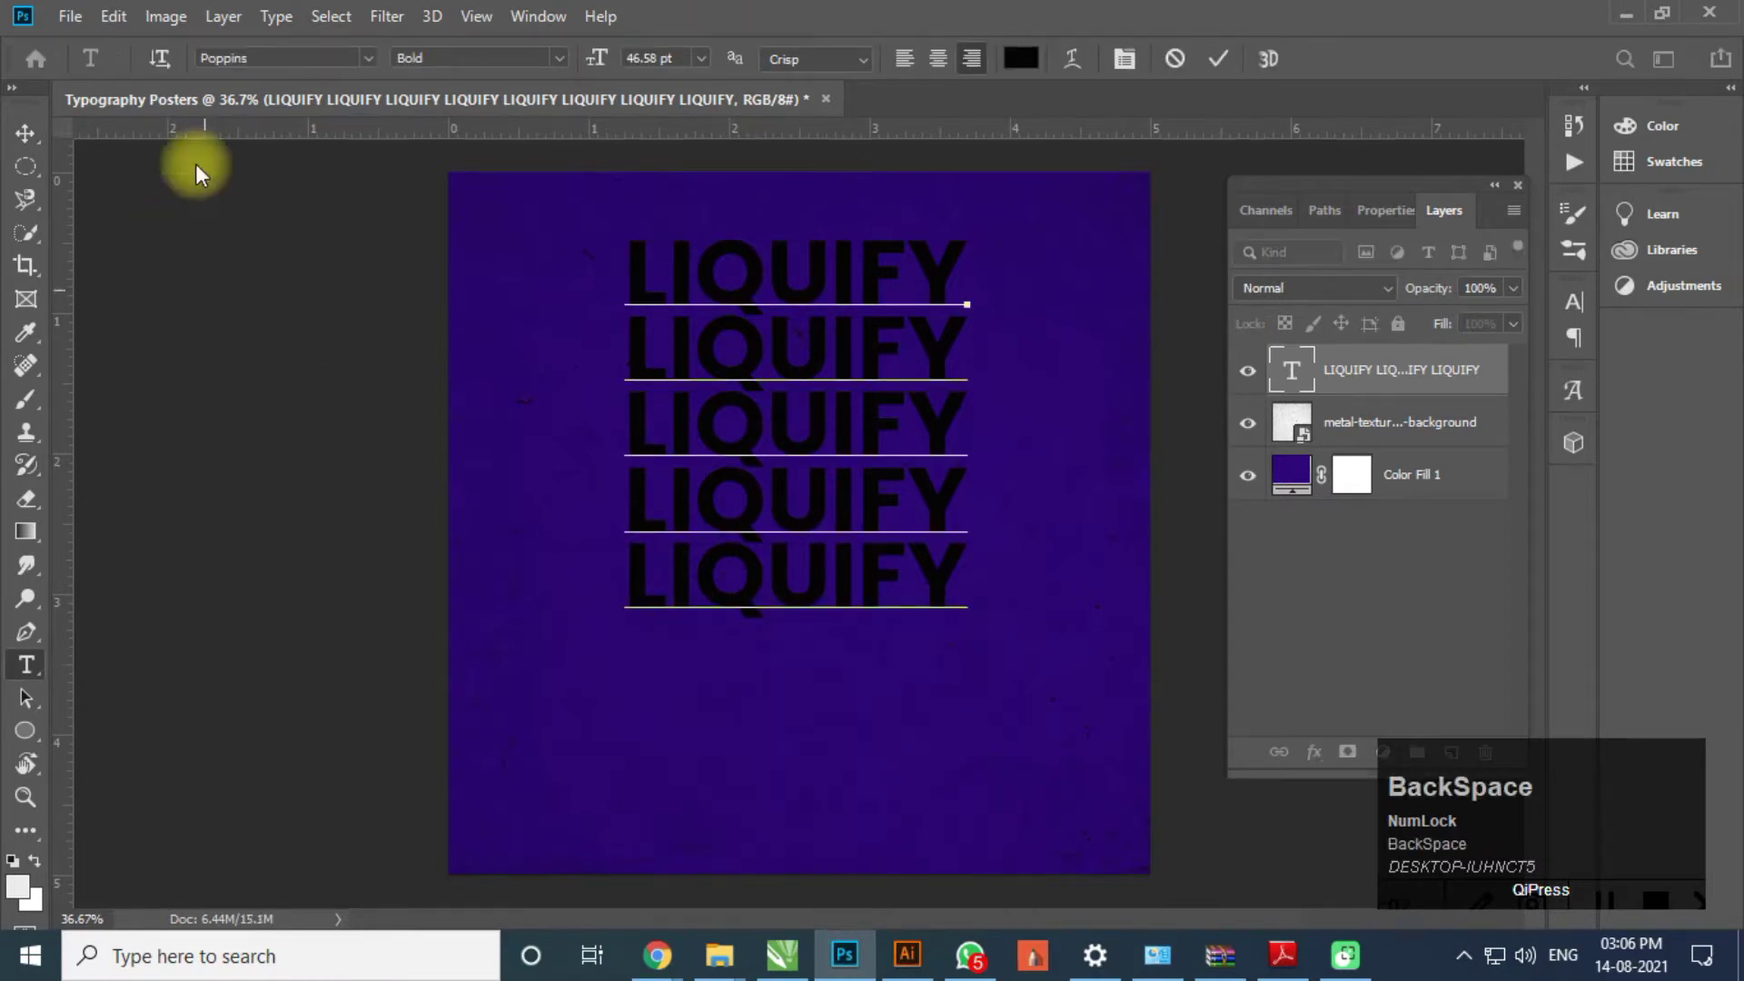
- Set the stacked text colour to white in the Color Picker
left_click(35, 144)
left_click_drag(34, 144, 1650, 338)
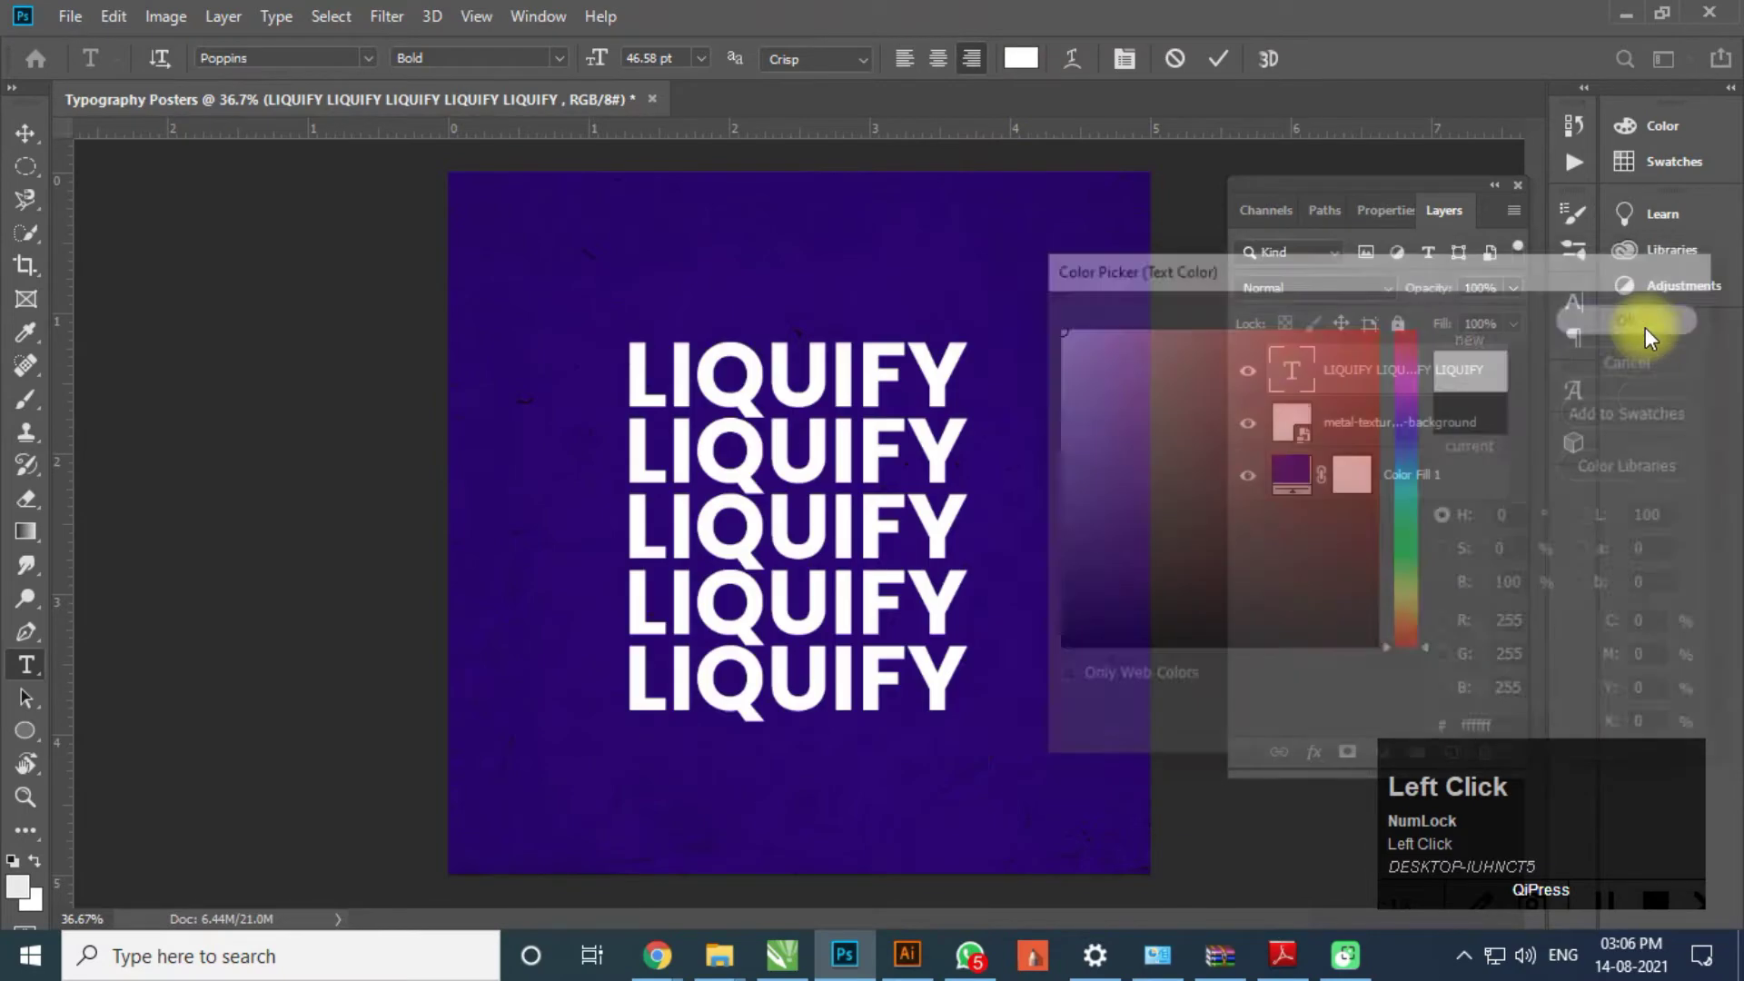
scroll("down", 3)
scroll("up", 3)
scroll("up", 3)
left_click(394, 27)
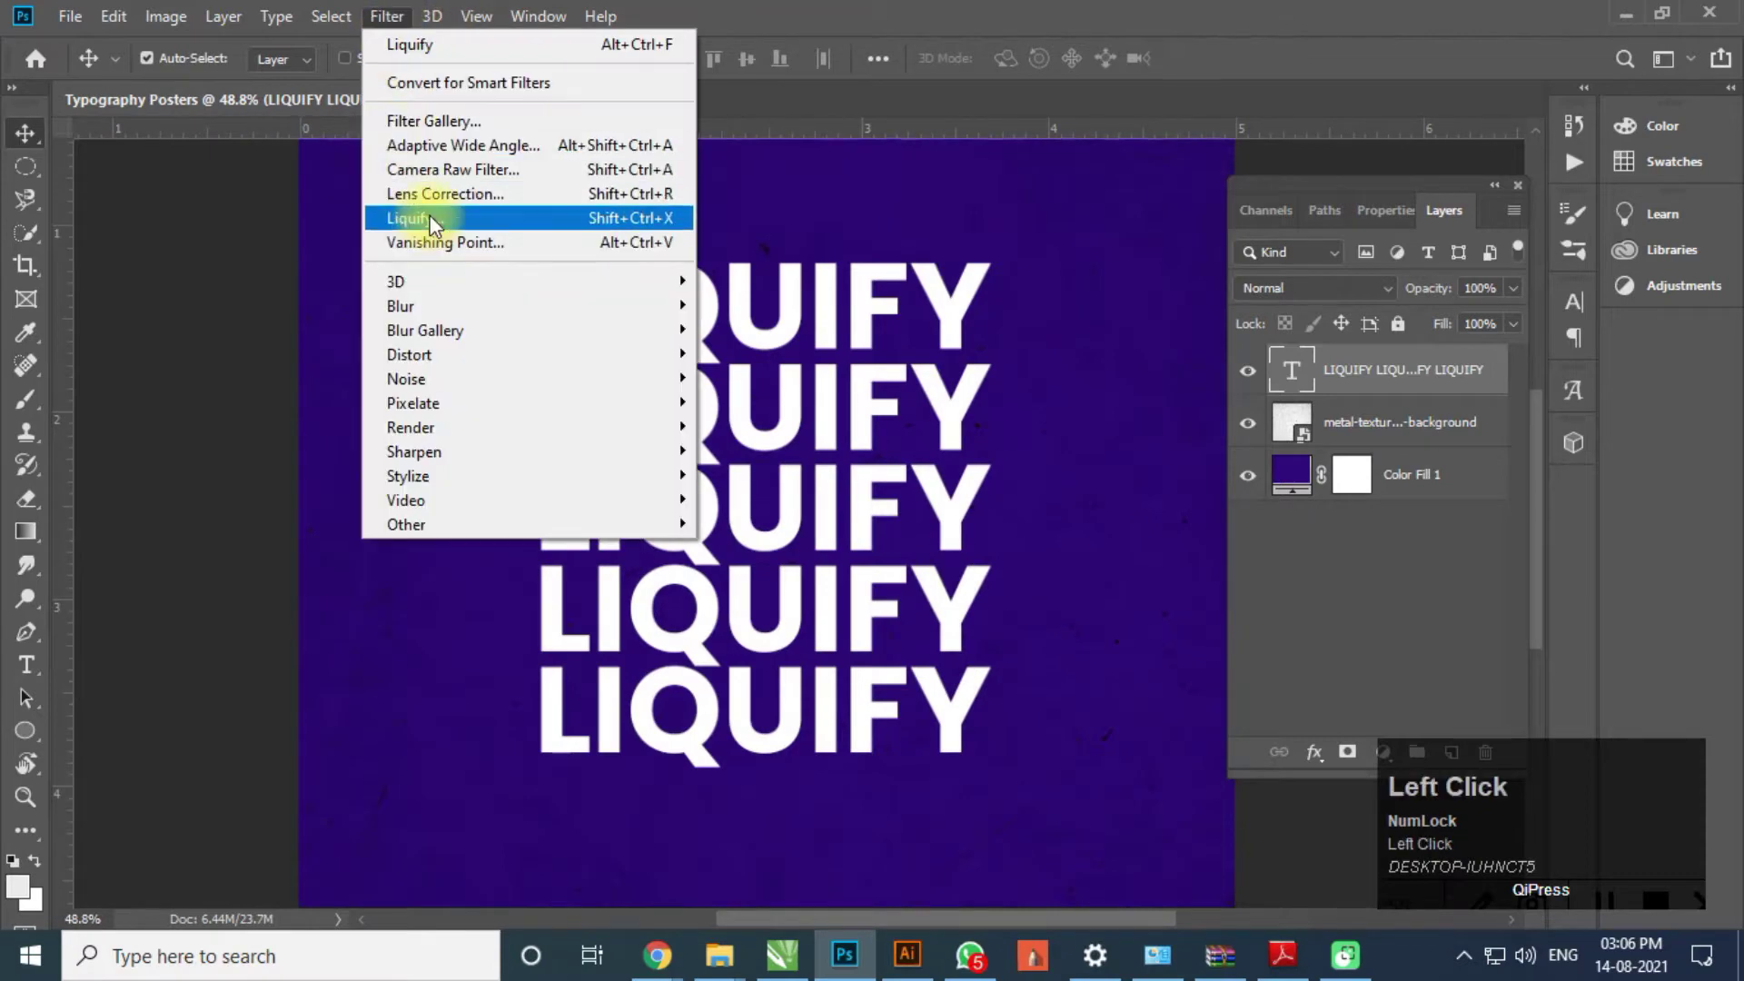
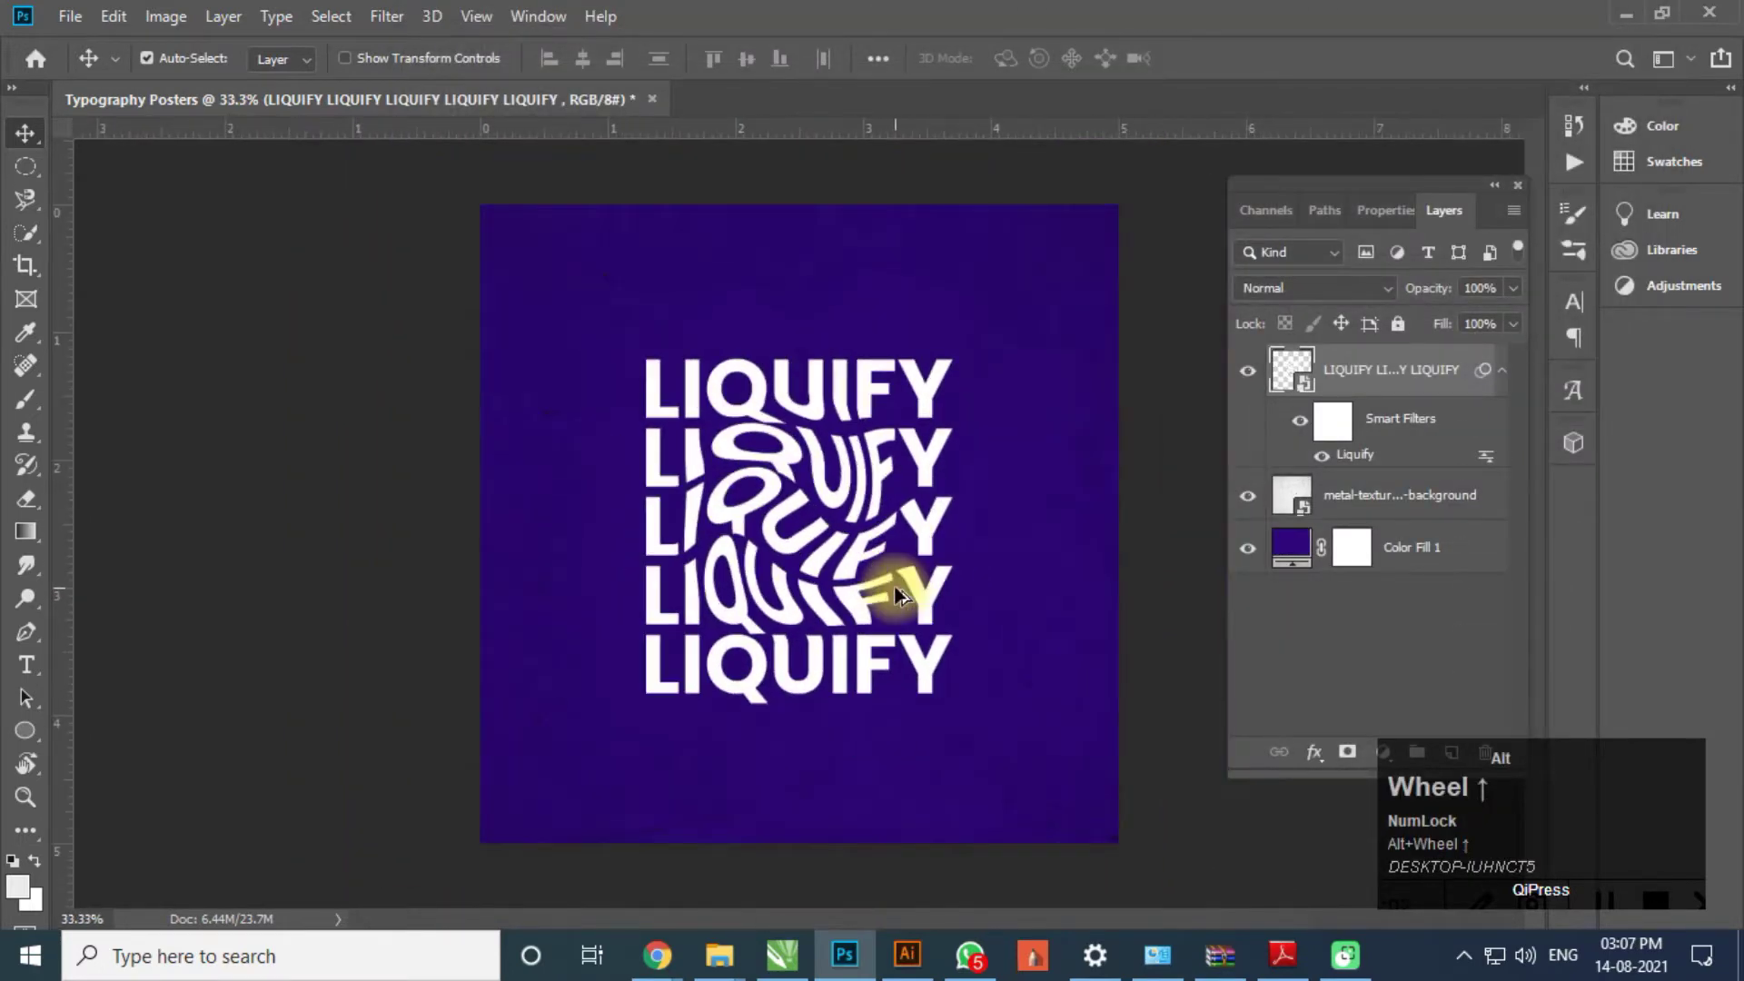
- Transform the straight white LIQUIFY stack after trying a Liquify twirl distortion
scroll("up", 3)
key("ctrl+t")
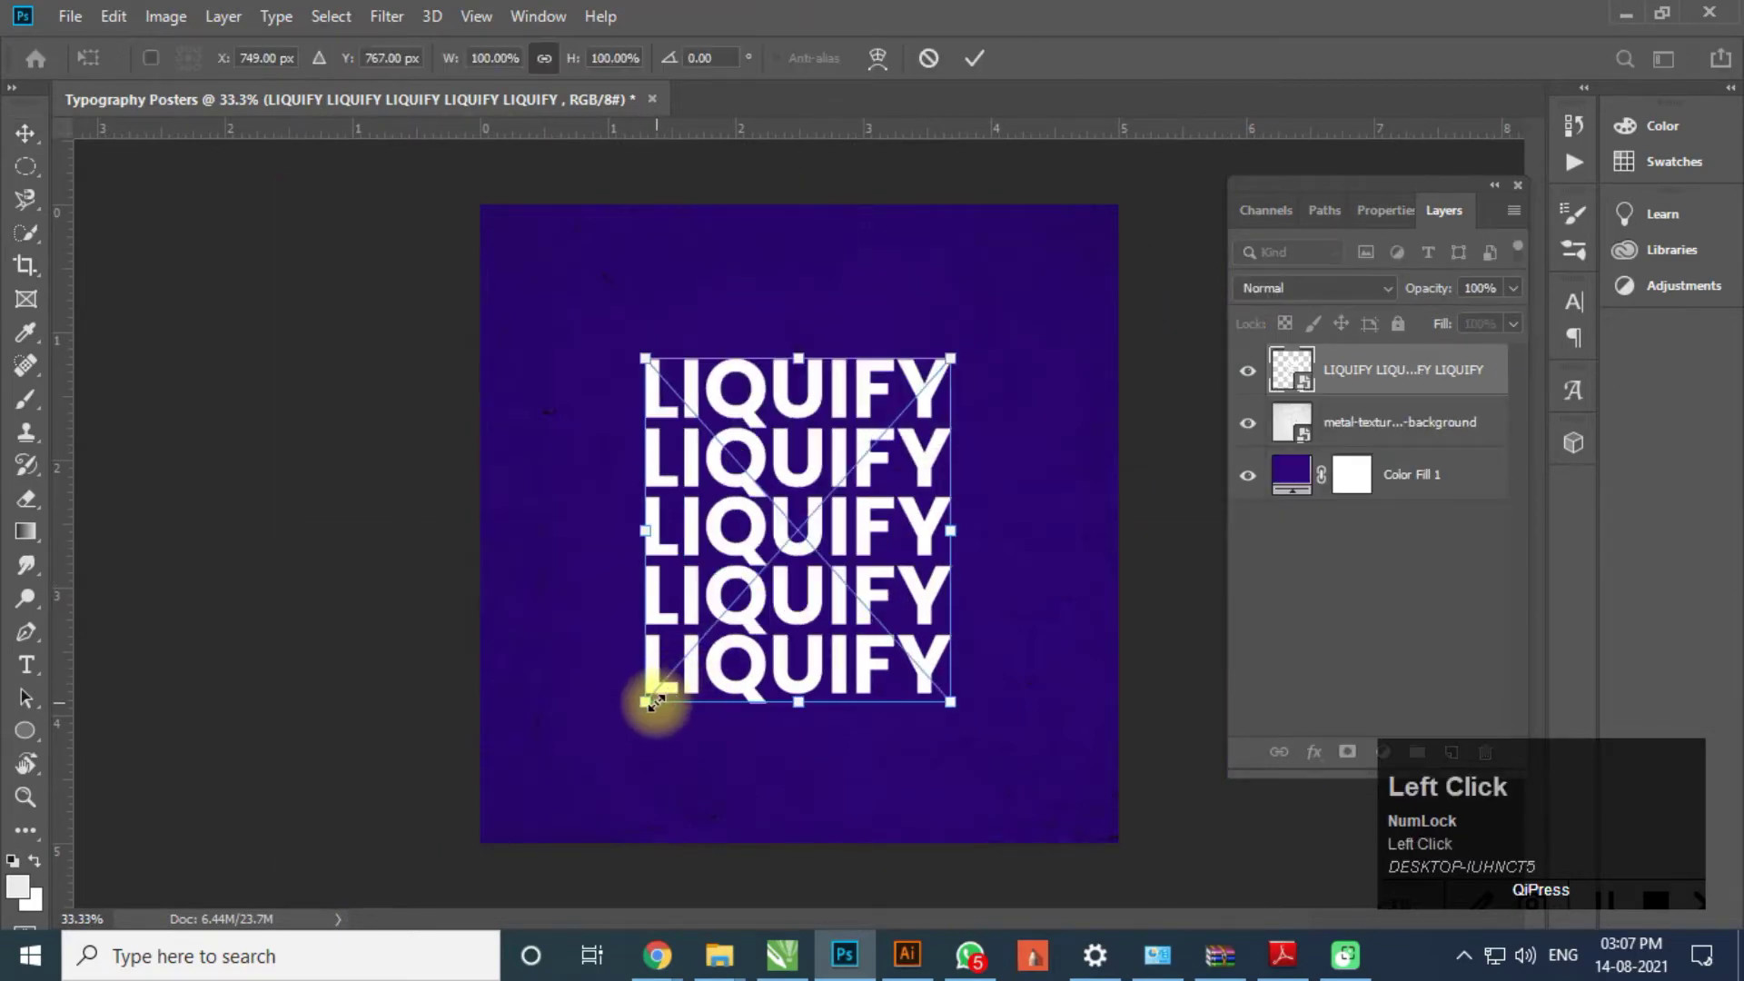
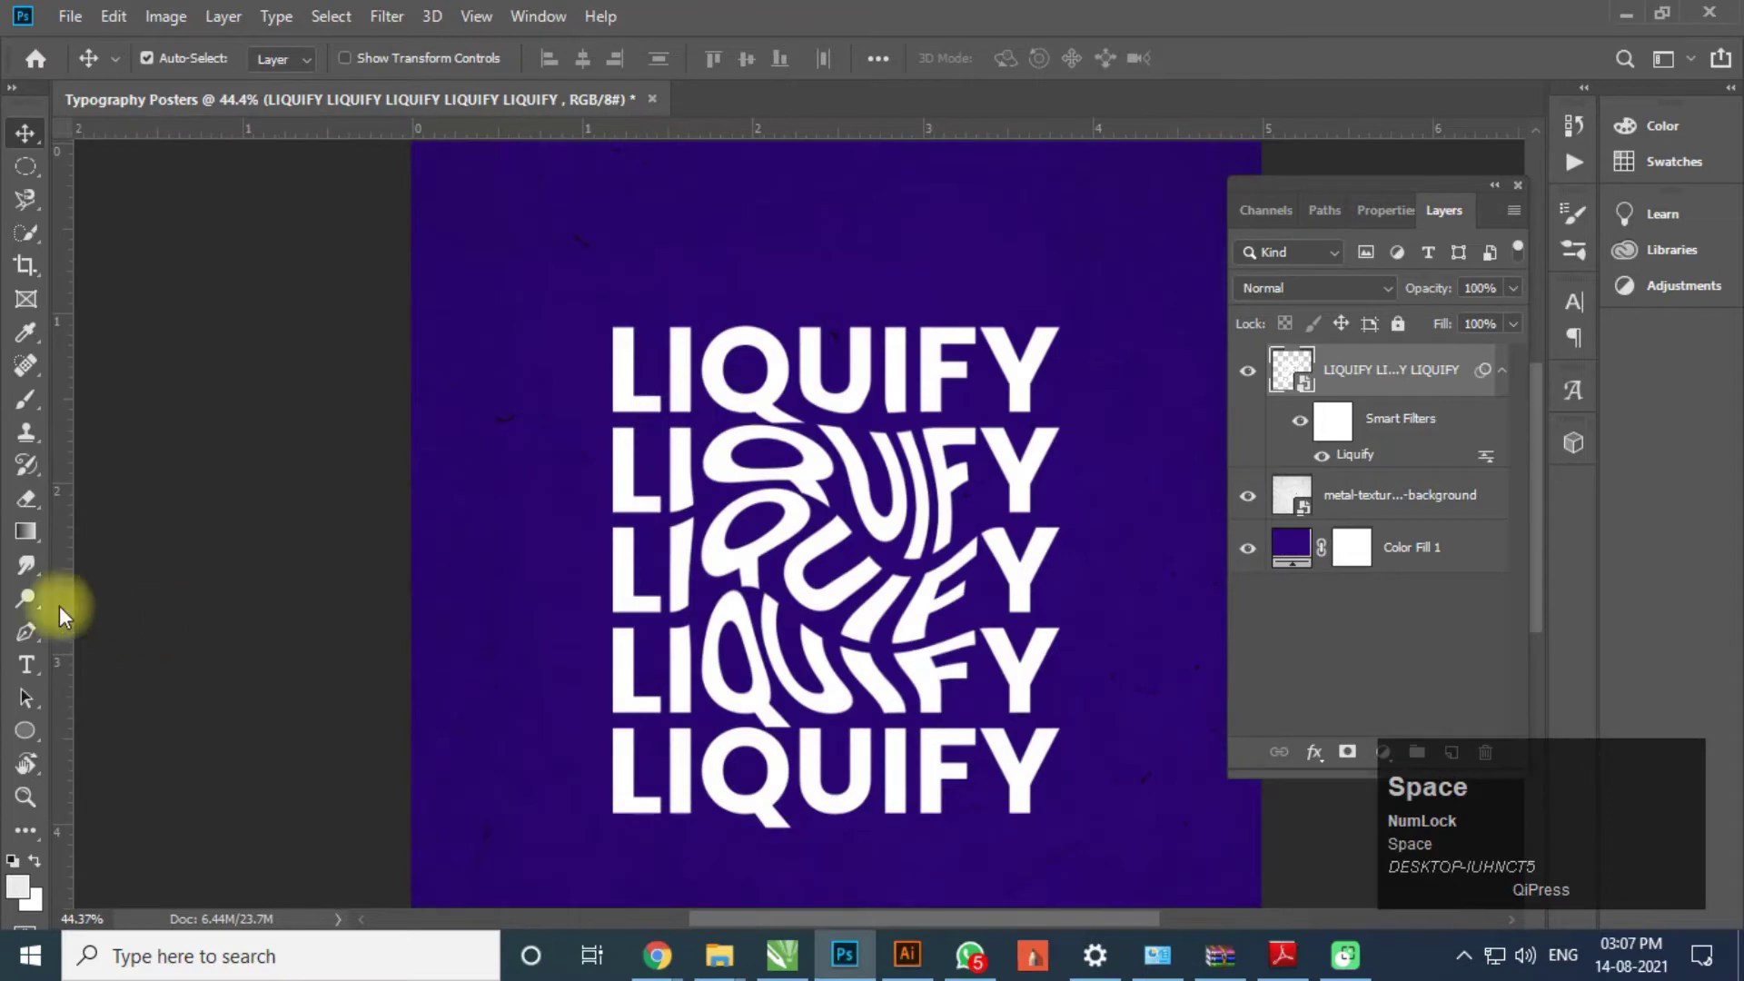
- Draw a large white circle at the top-left corner and set its stroke to 0 px
left_click(35, 732)
scroll("down", 3)
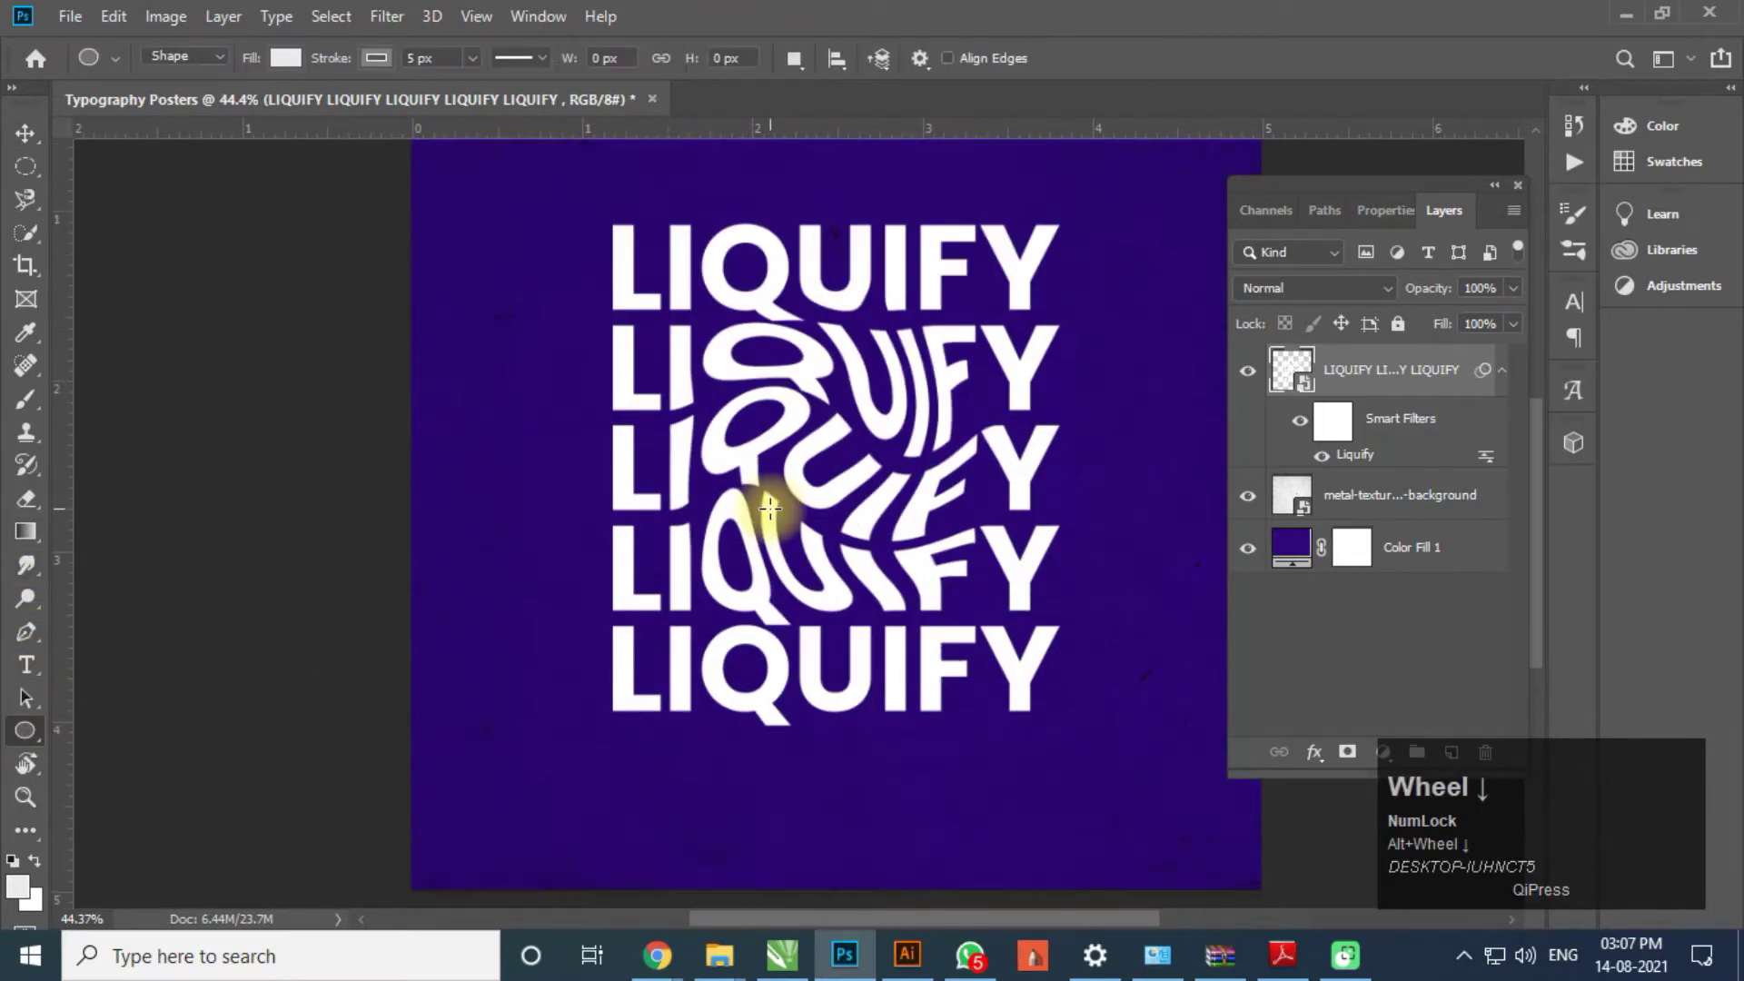
scroll("down", 3)
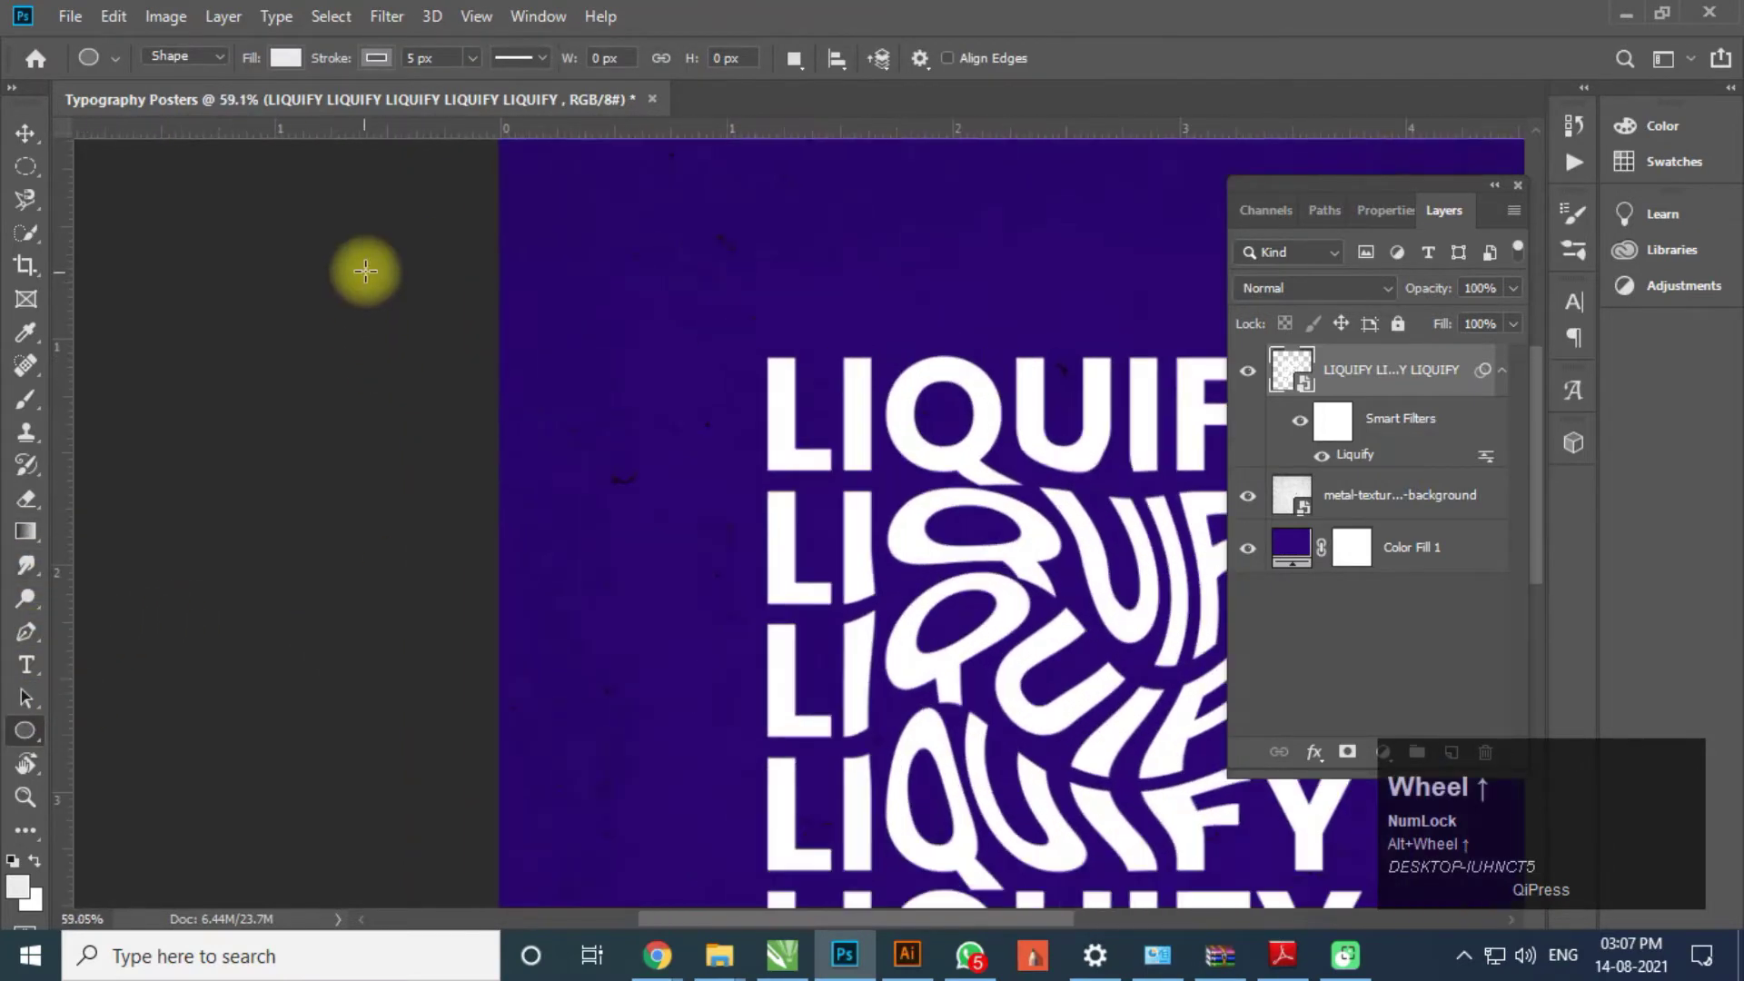
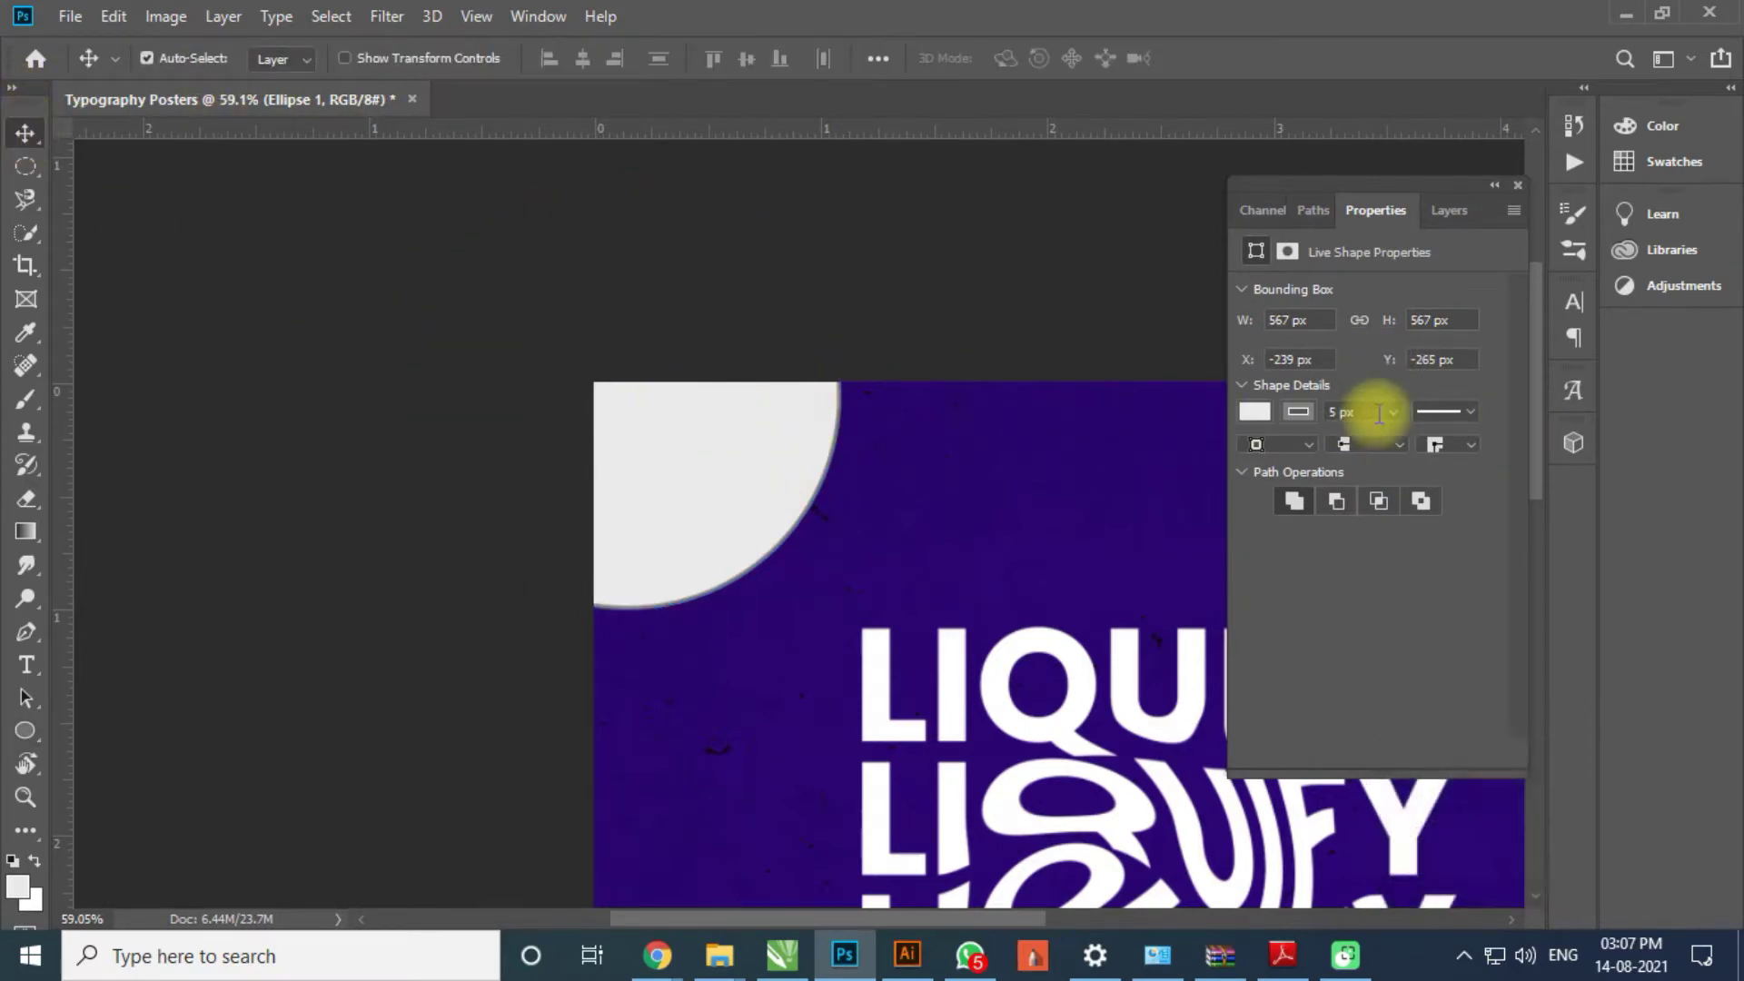
left_click_drag(1401, 419, 1262, 420)
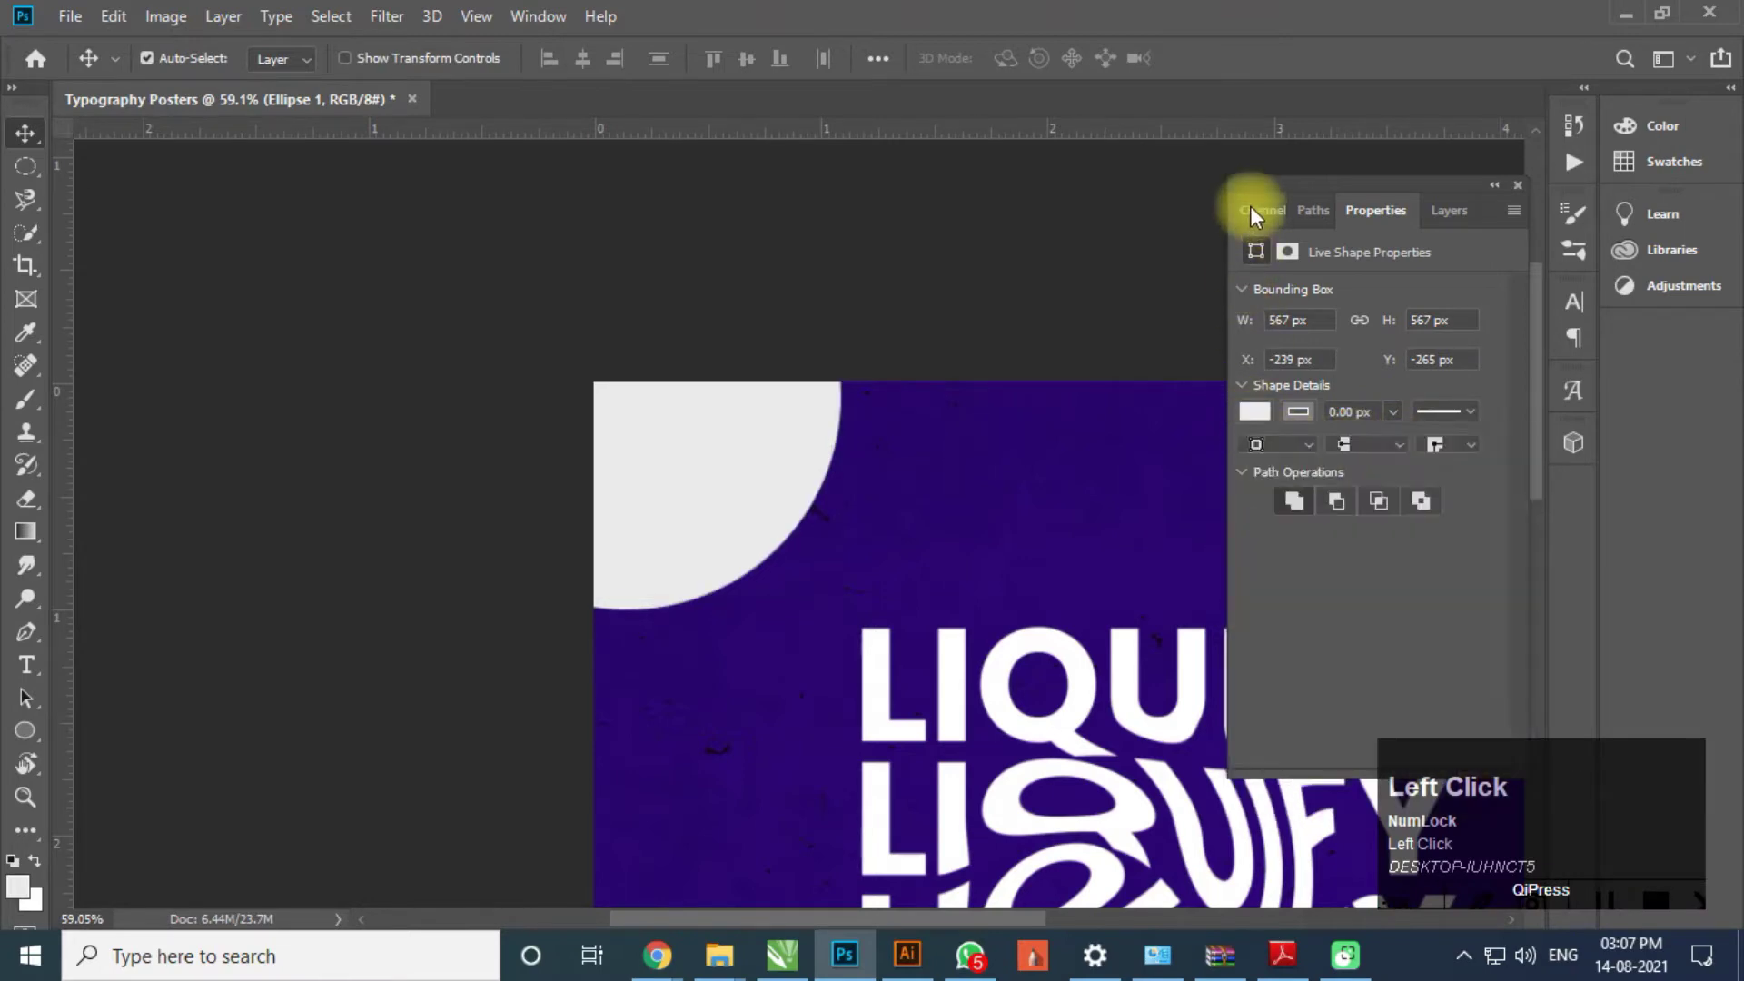
left_click_drag(1342, 216, 1397, 295)
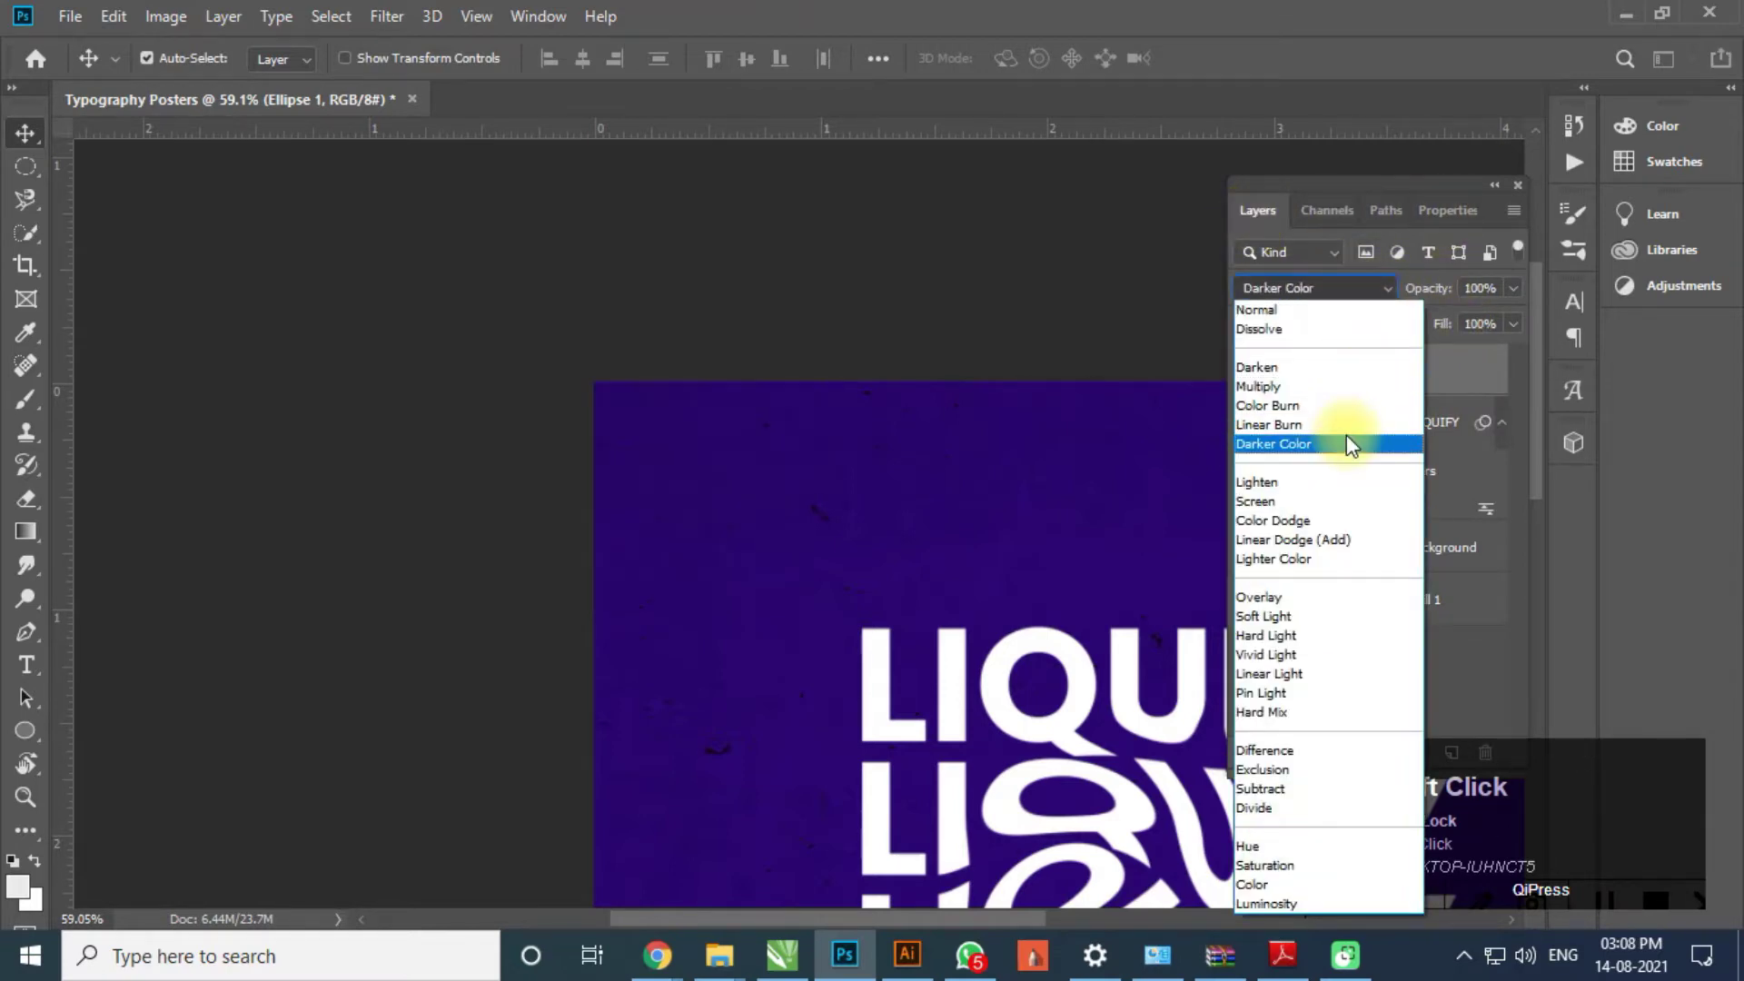
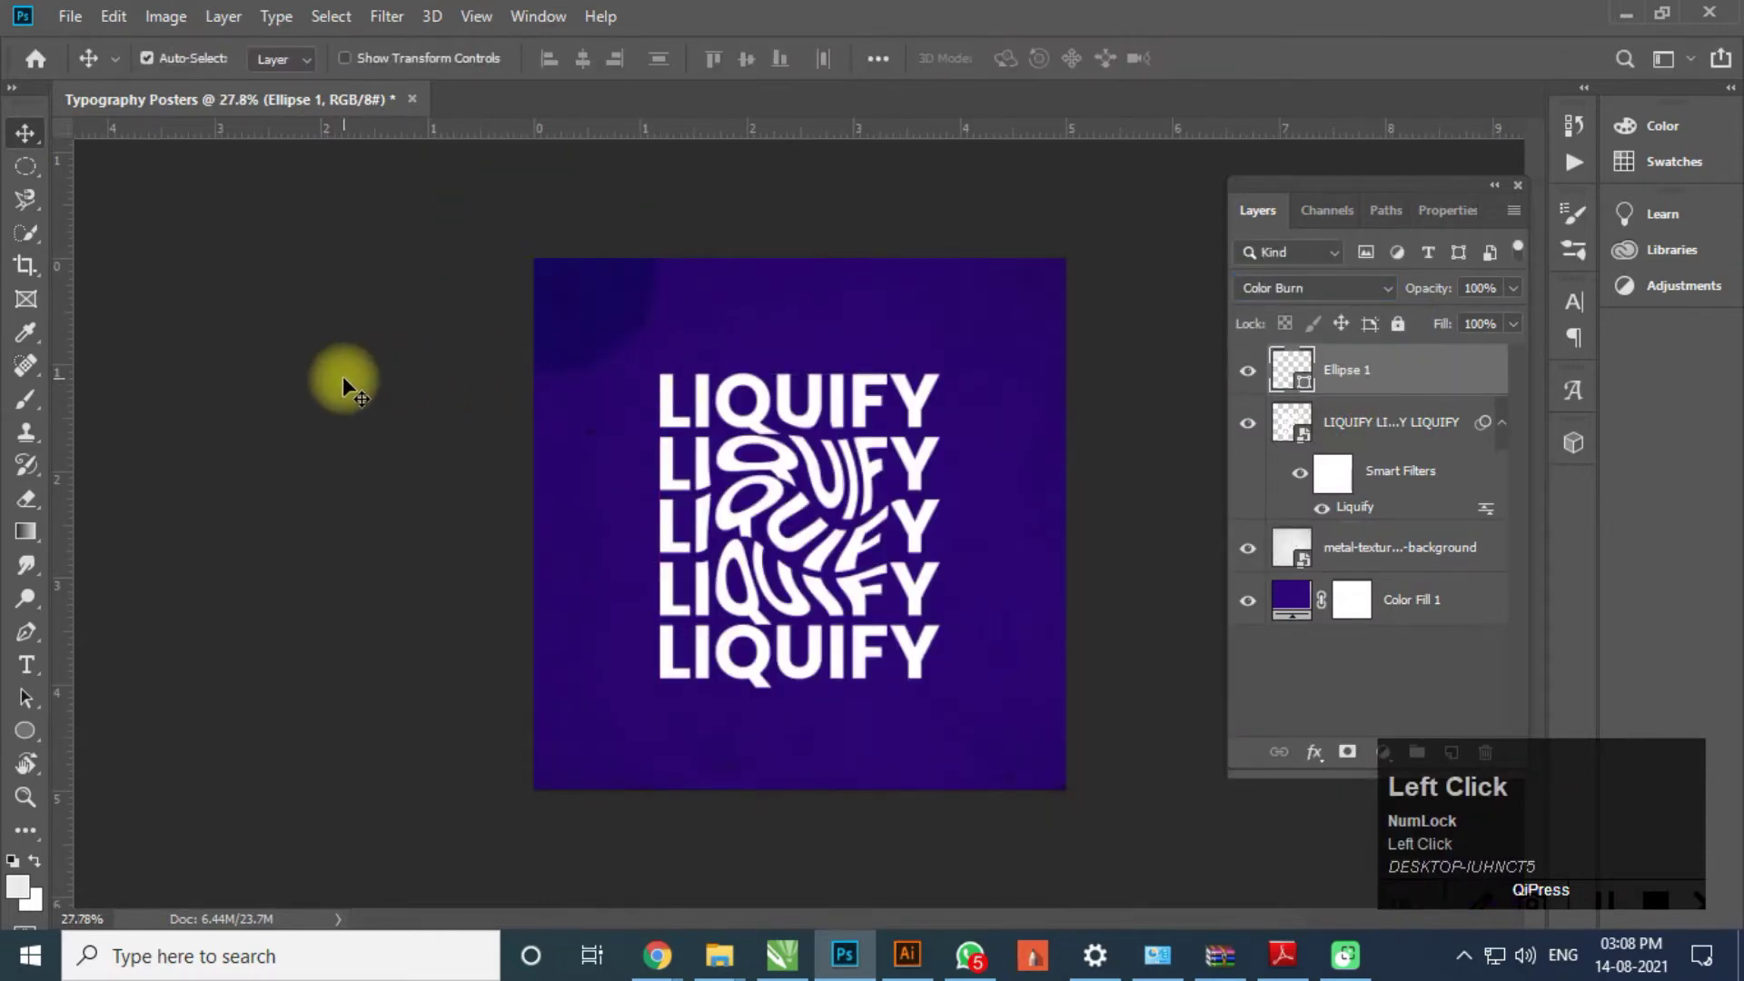
- Duplicate the Color Burn circle and spread copies toward the top corners
left_click_drag(661, 323, 677, 340)
key("ctrl+z")
left_click_drag(638, 312, 861, 226)
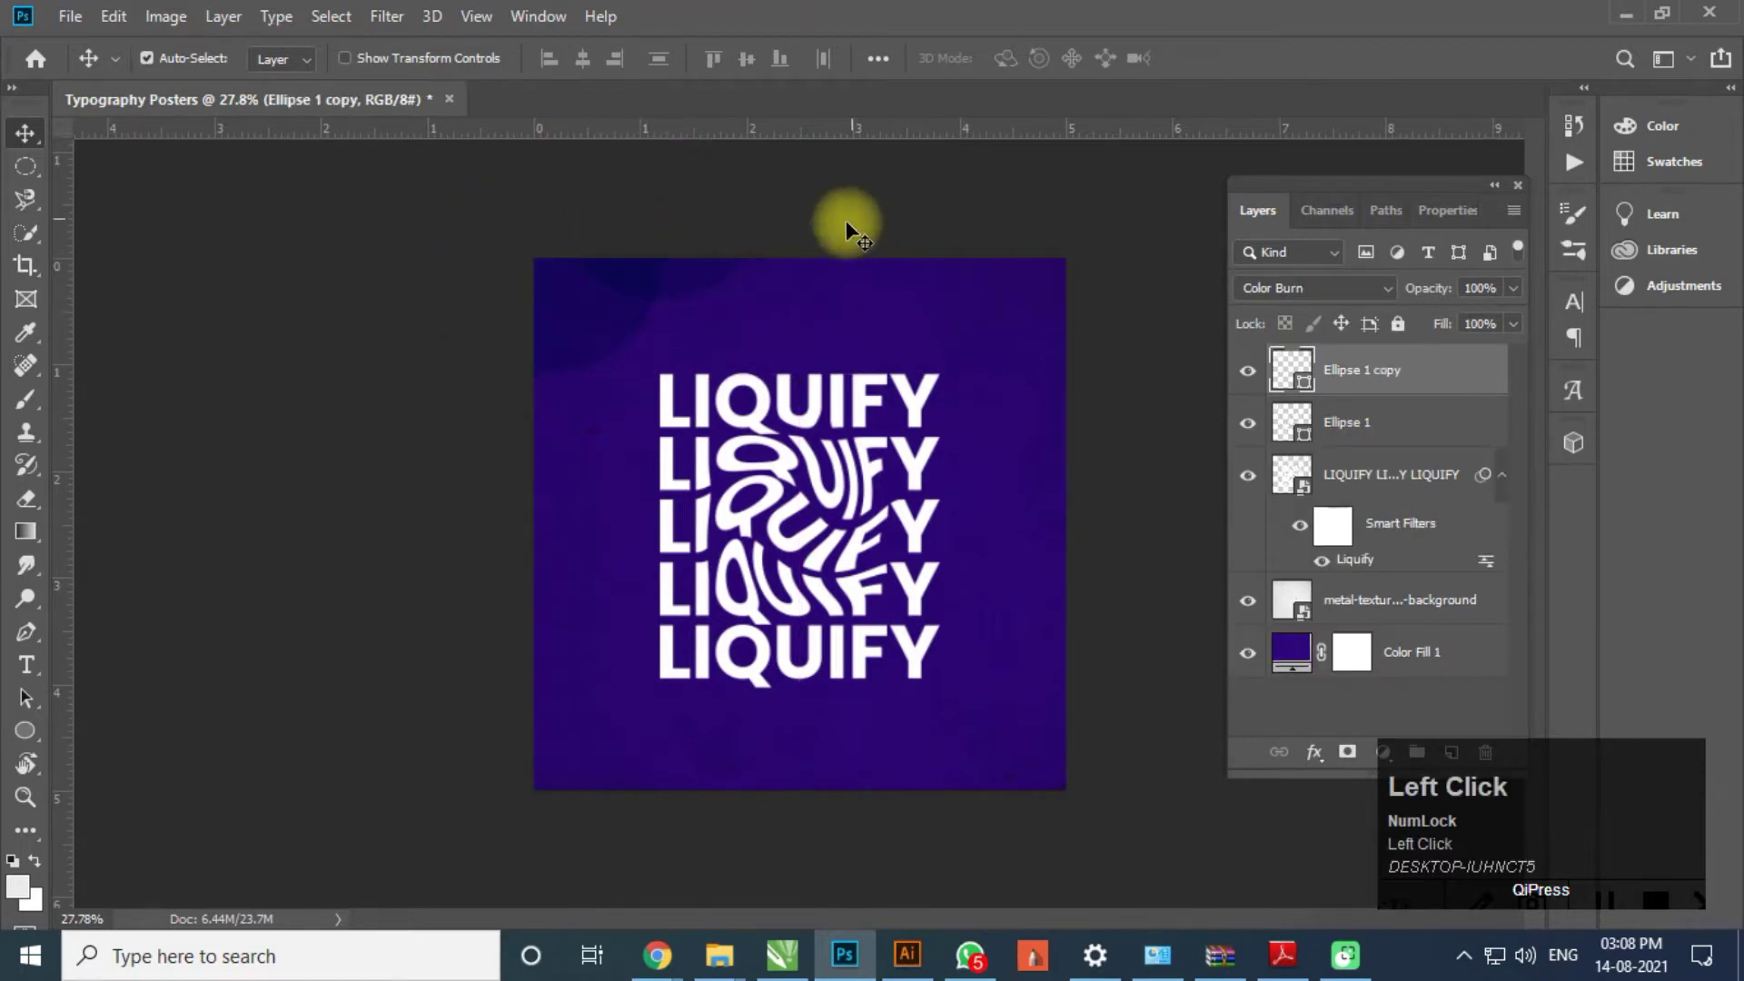
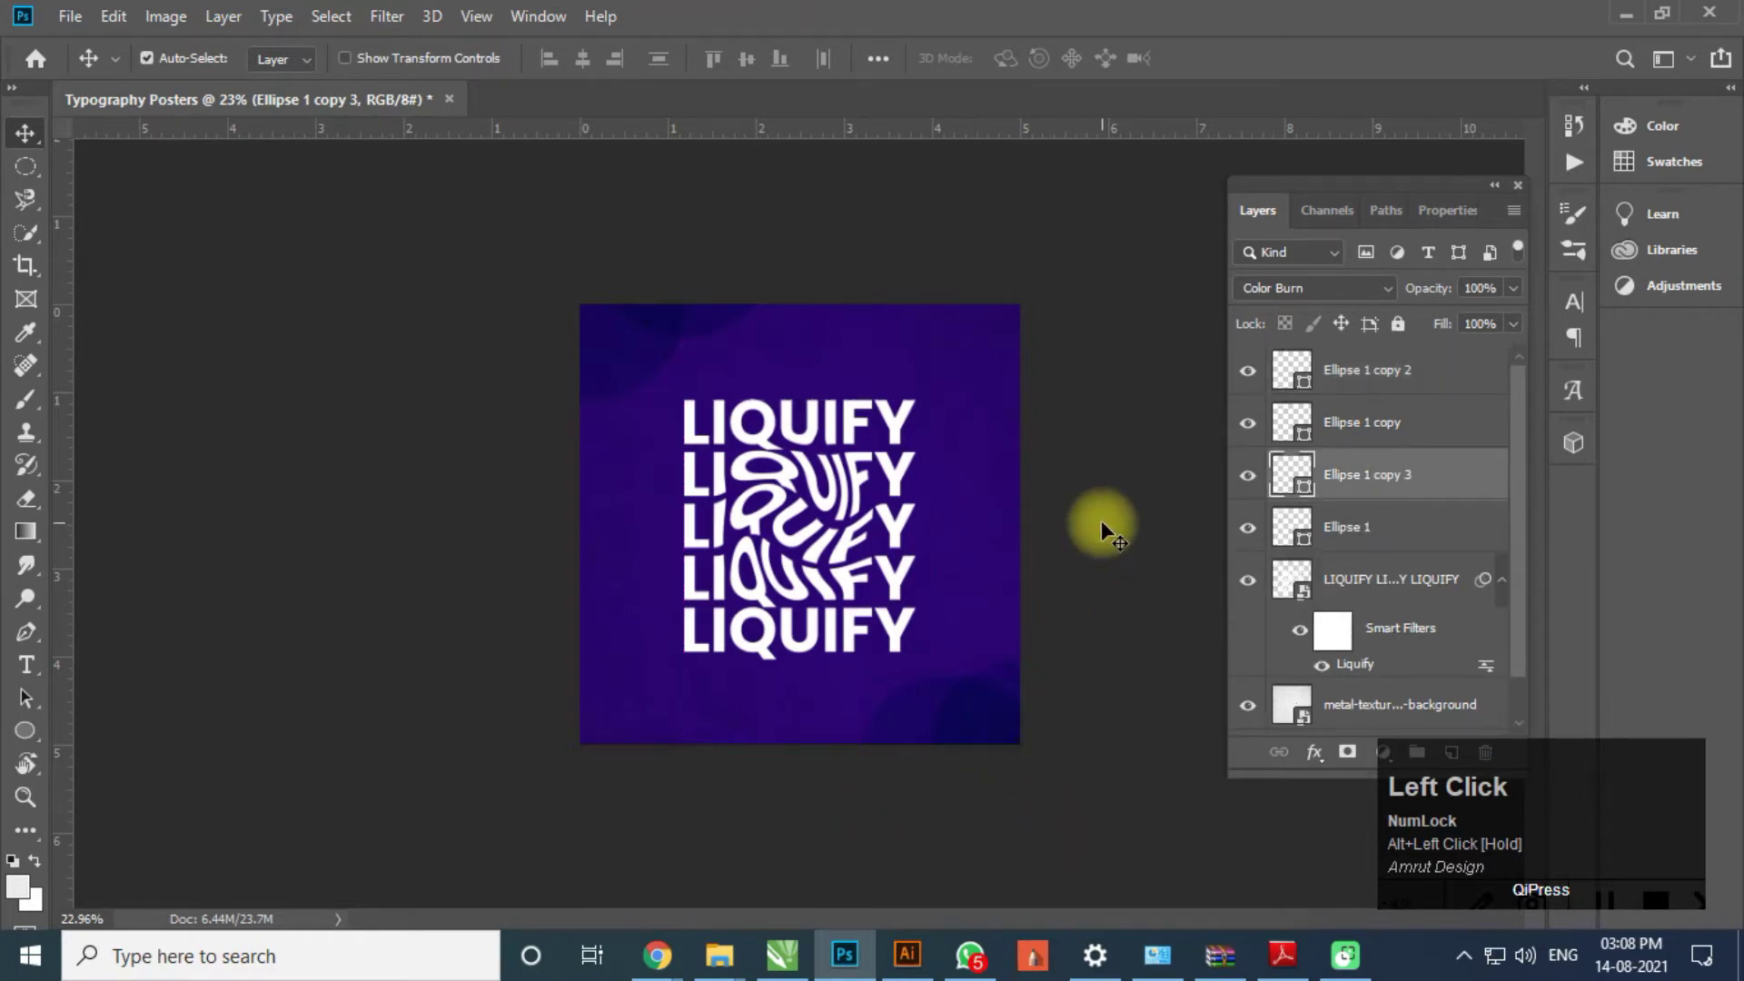
scroll("up", 3)
left_click(1148, 772)
- Position further circle copies at the bottom-right and top-left corners
key("ctrl+z")
left_click_drag(1151, 781, 987, 853)
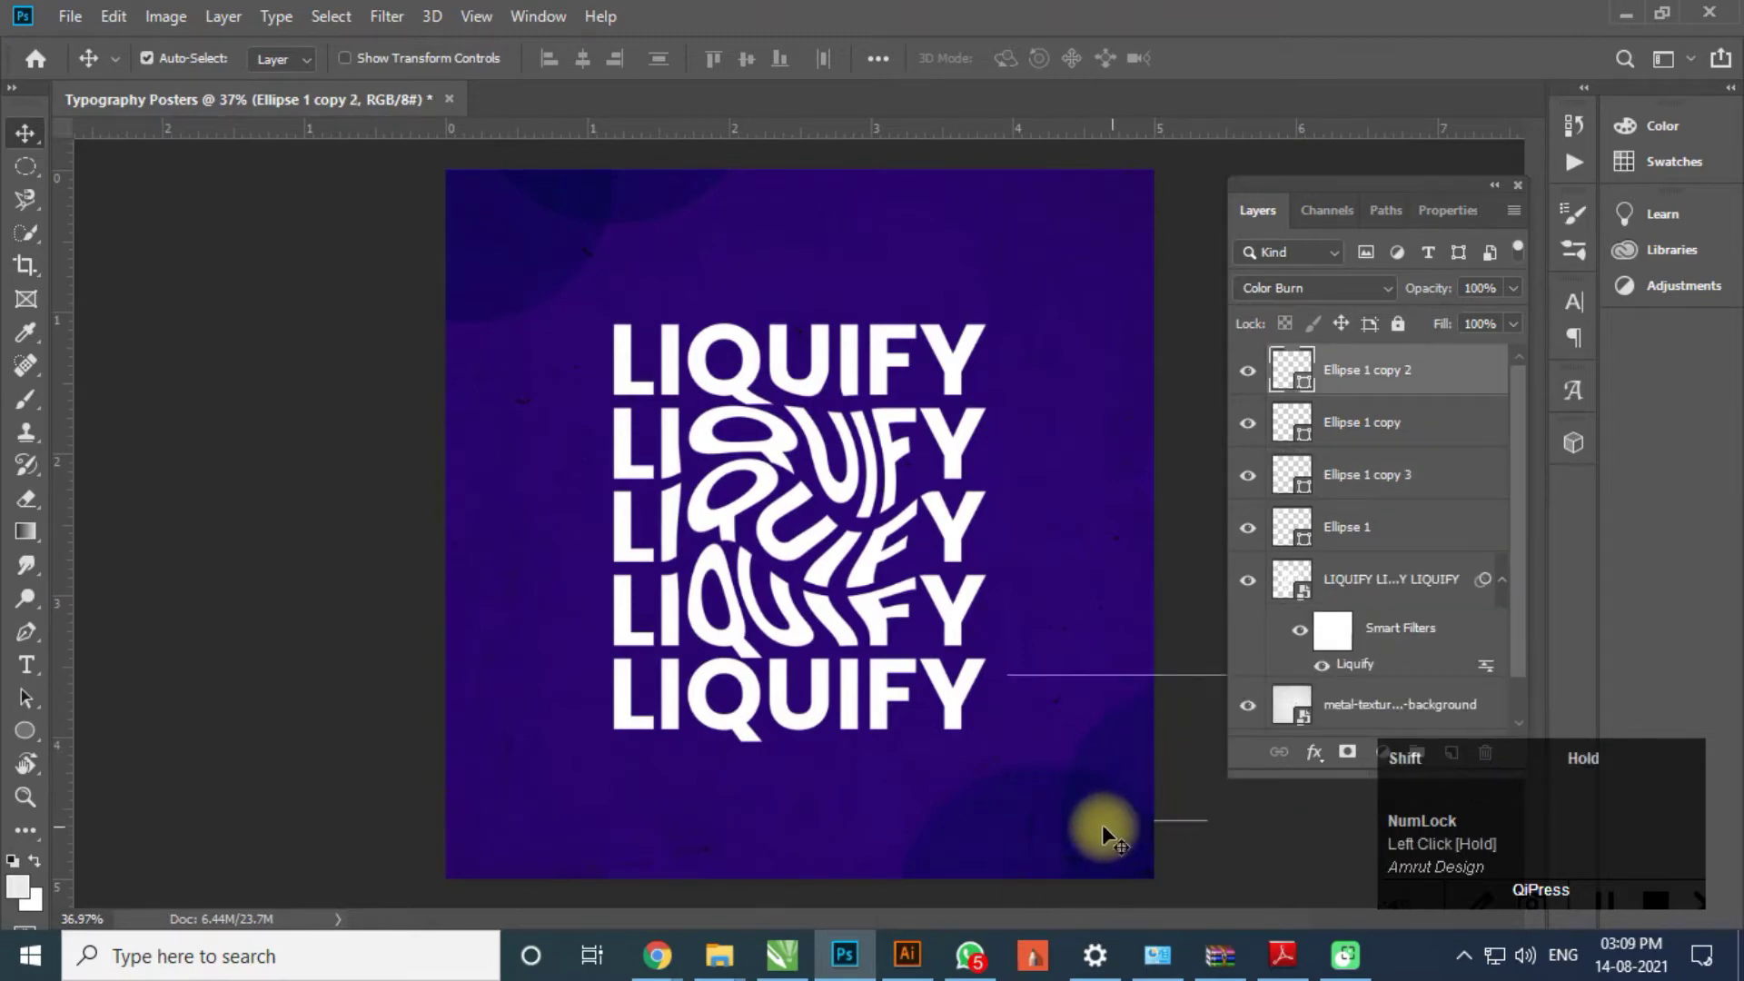
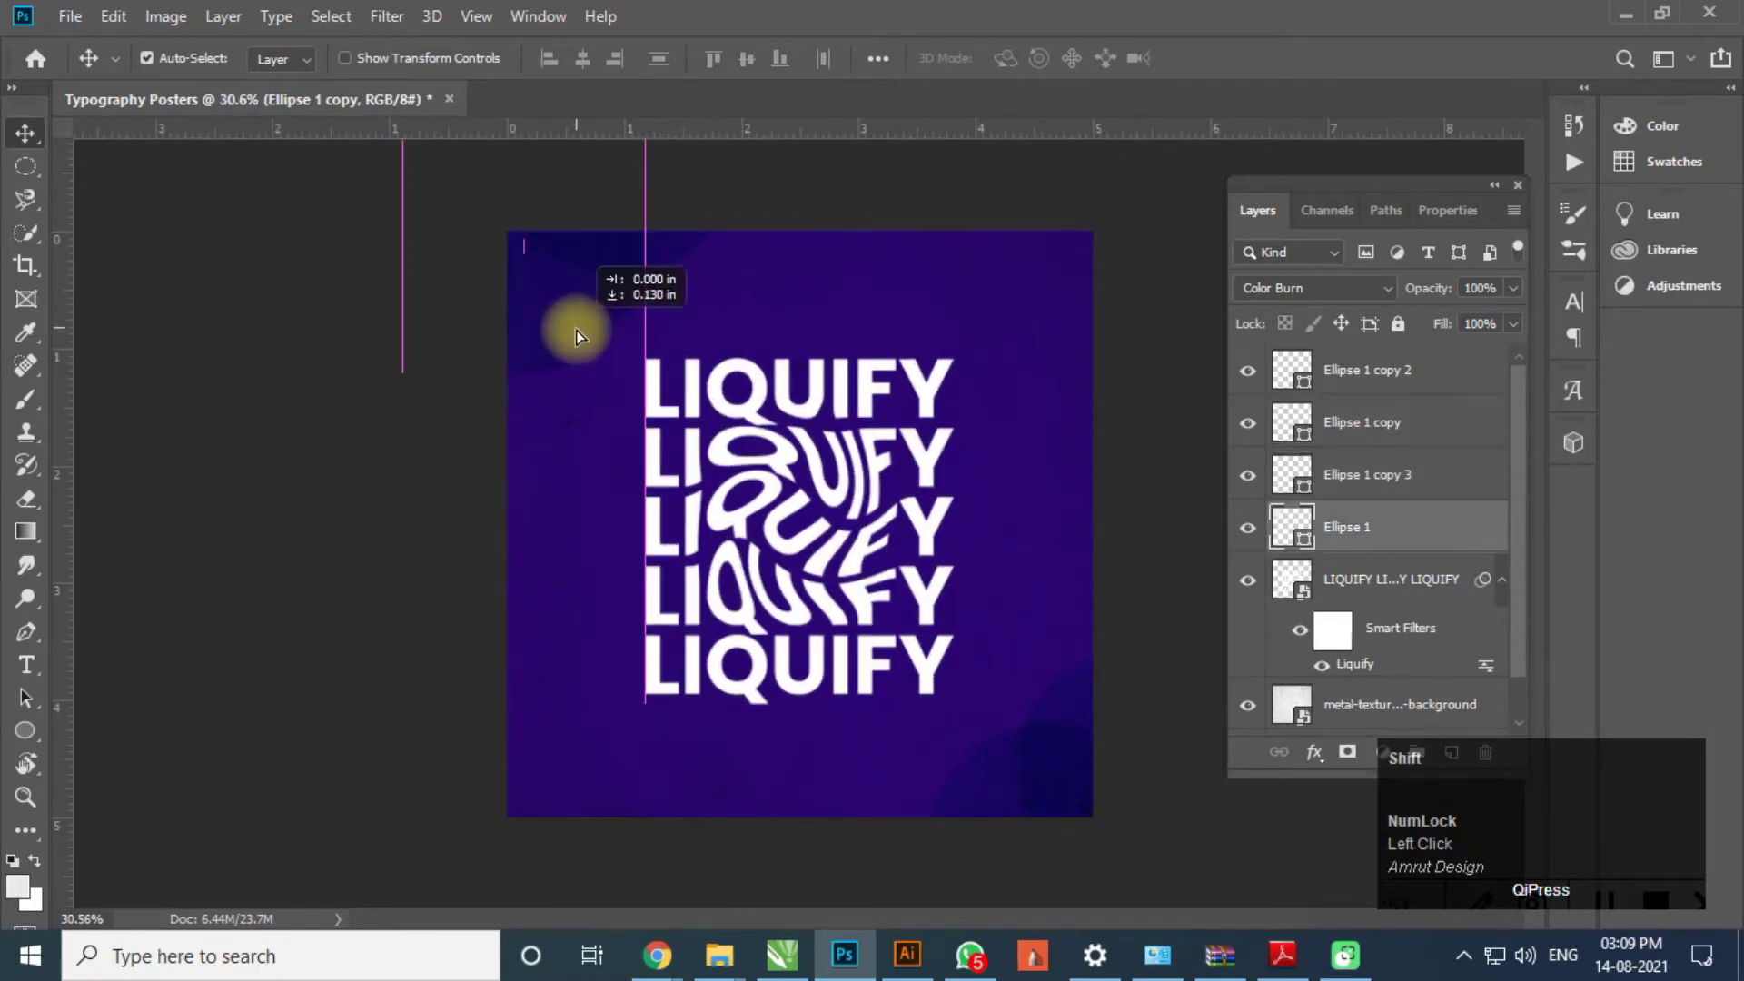
left_click_drag(565, 337, 462, 356)
scroll("down", 3)
scroll("up", 3)
left_click(34, 664)
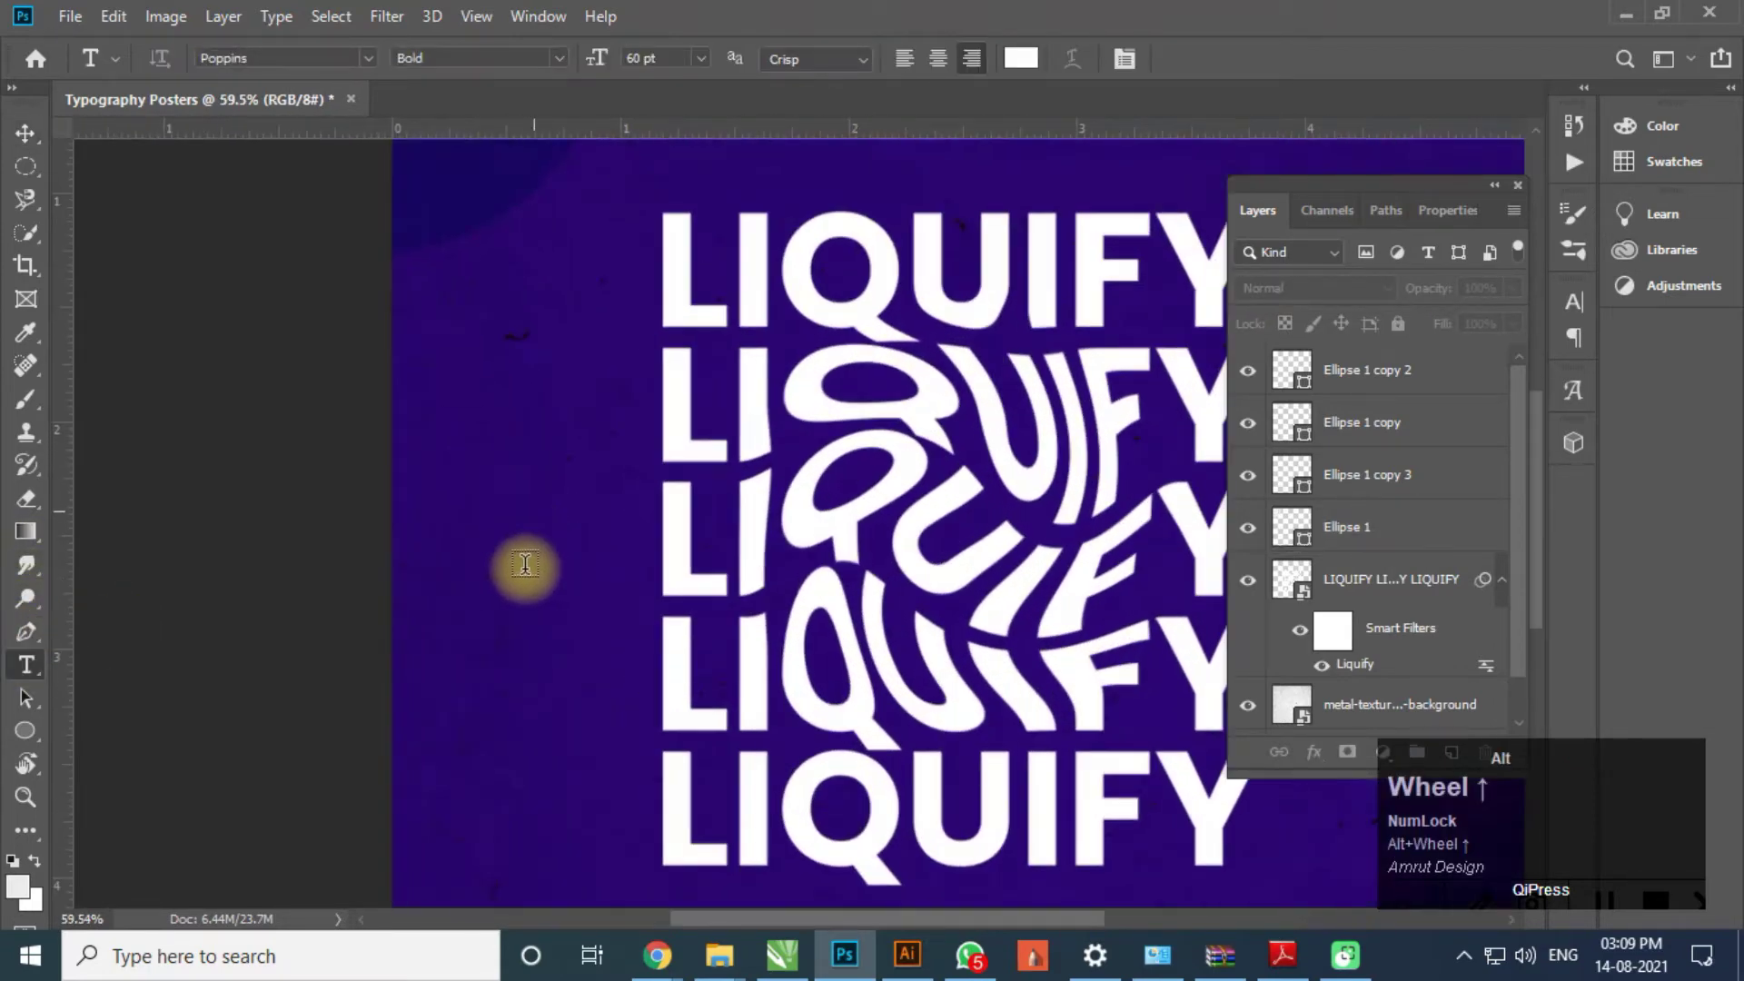
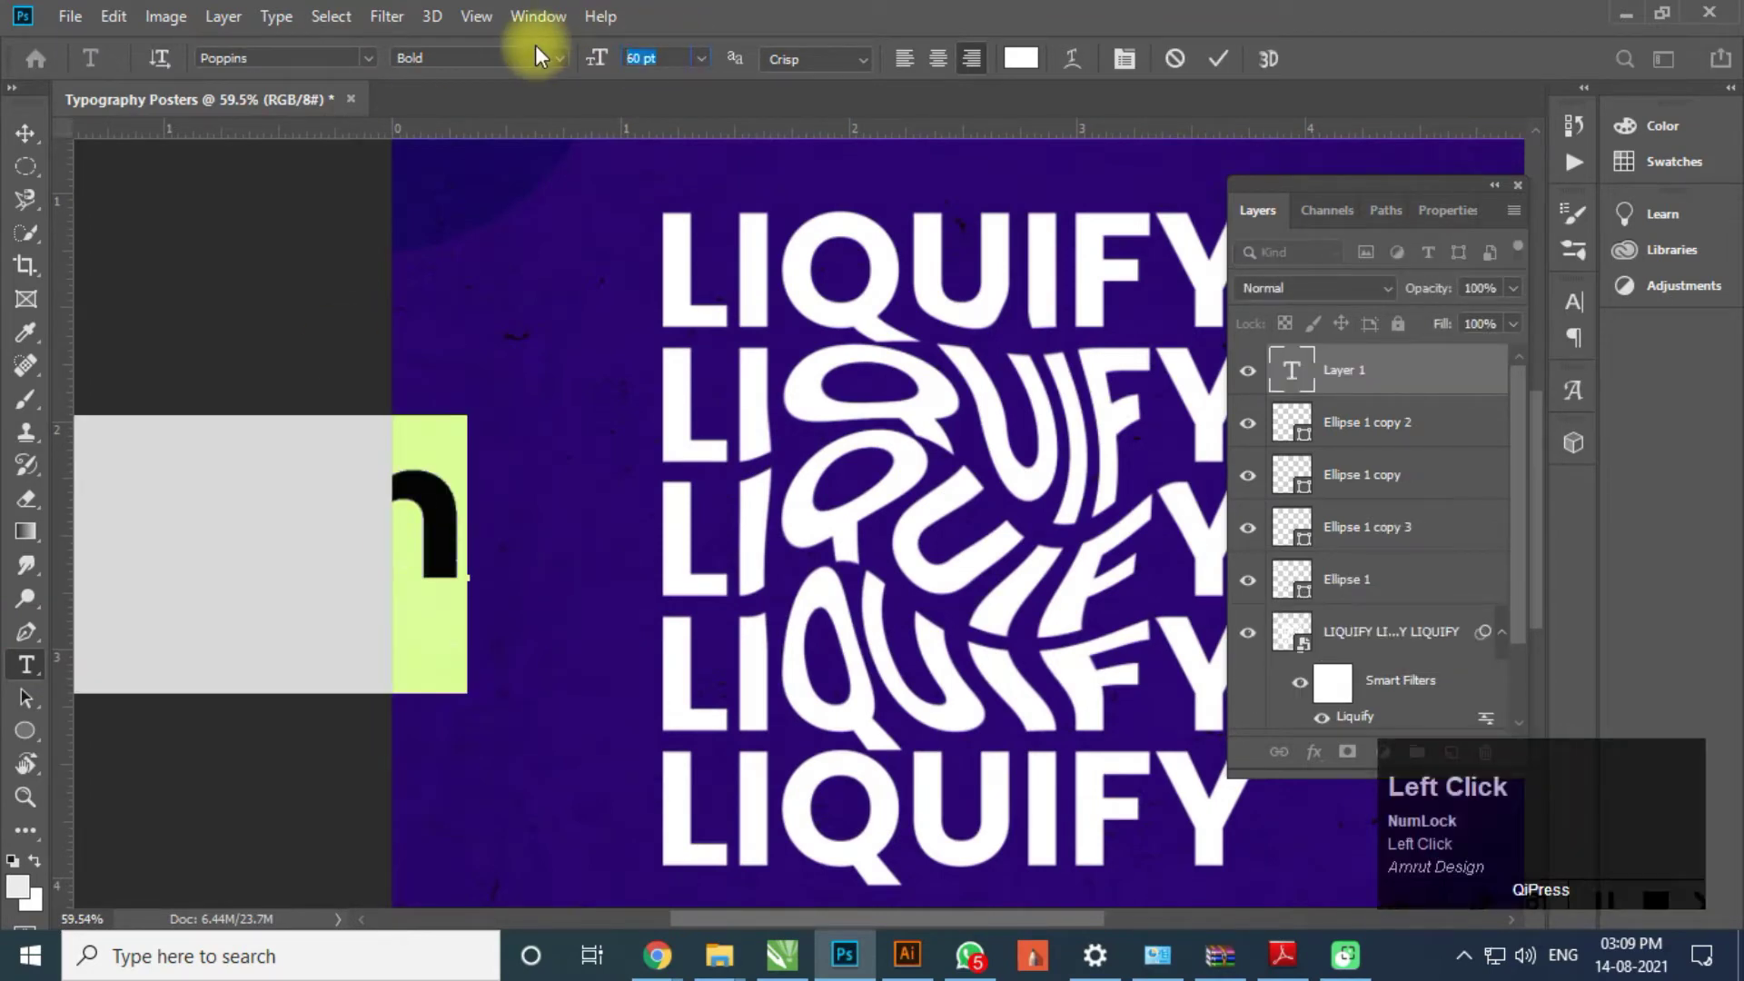
- Add 'Lorem Ipsum' placeholder text and set it to Poppins Medium
left_click_drag(38, 140, 541, 544)
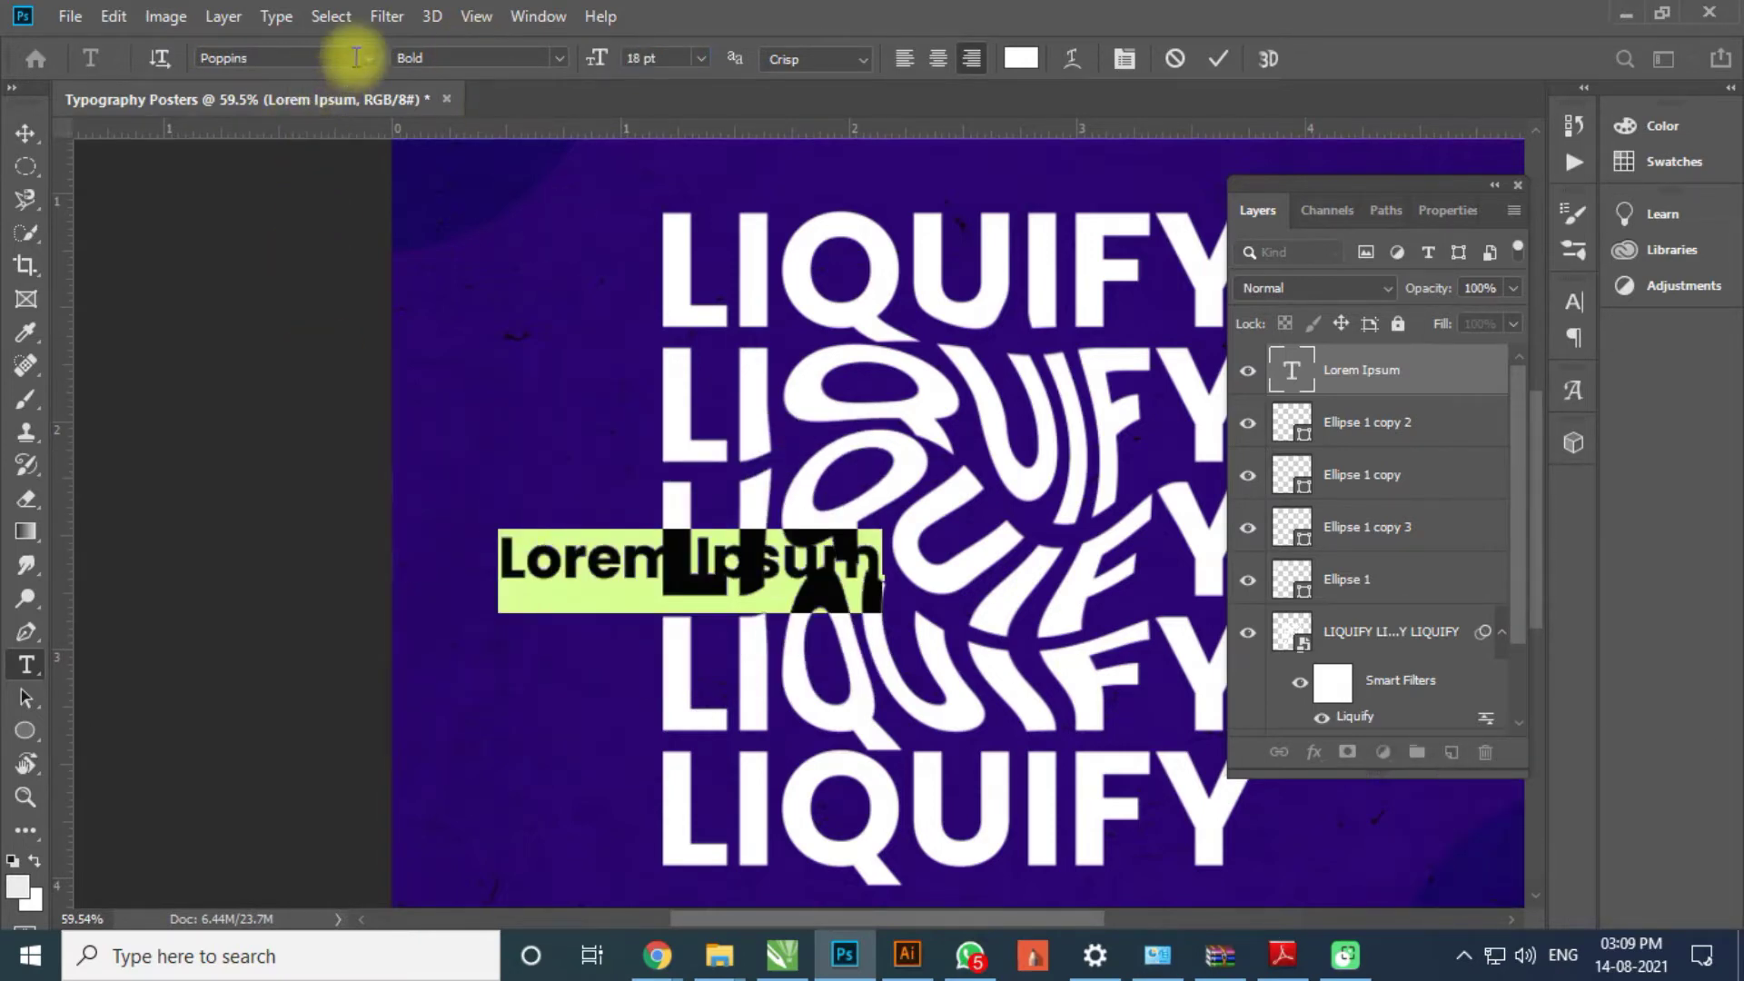
double_click(565, 65)
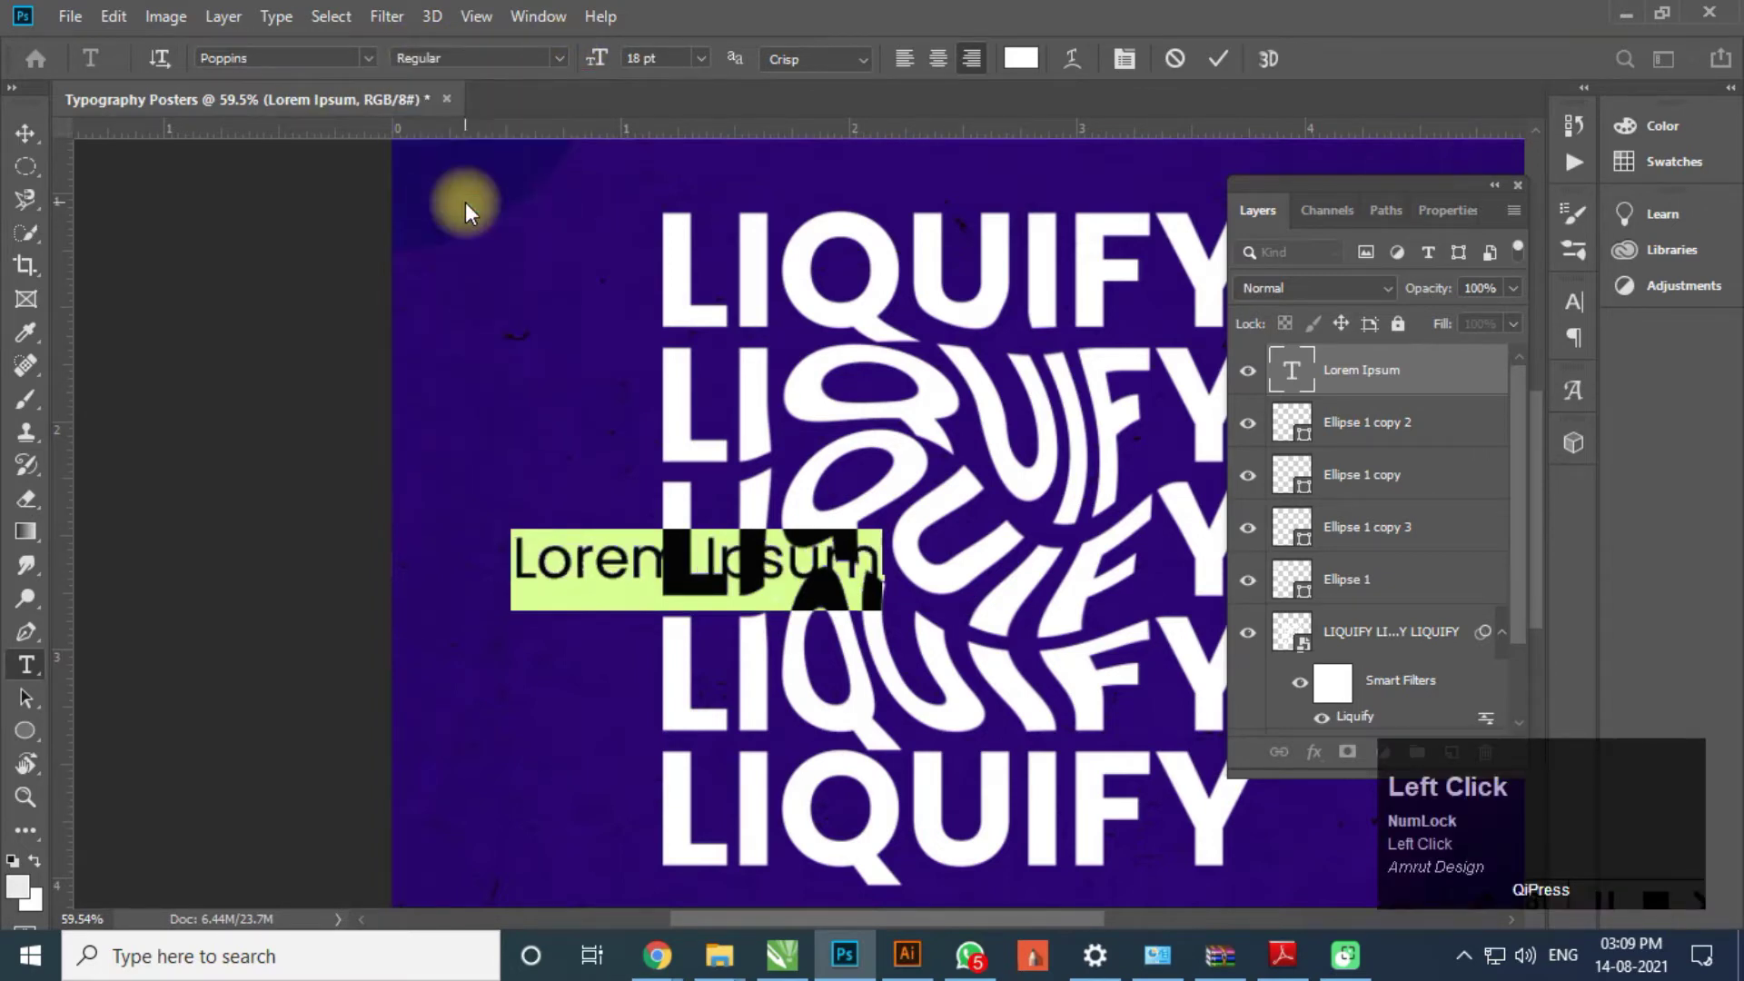
left_click(563, 70)
left_click(497, 263)
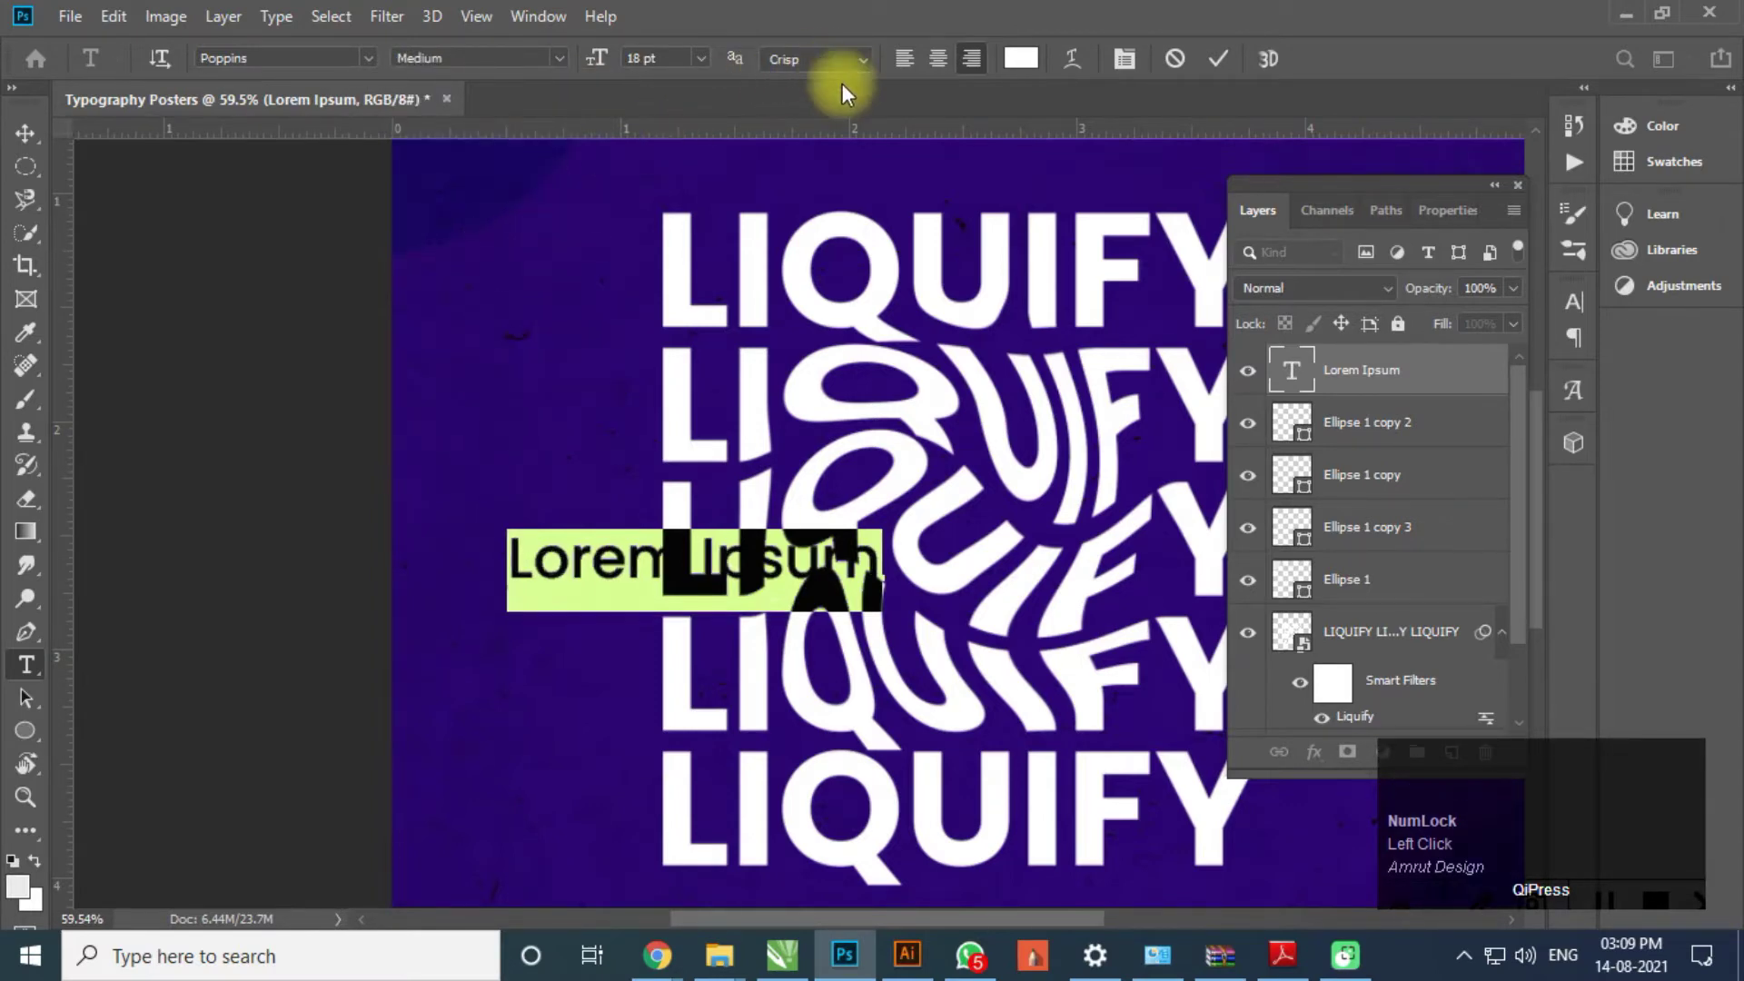
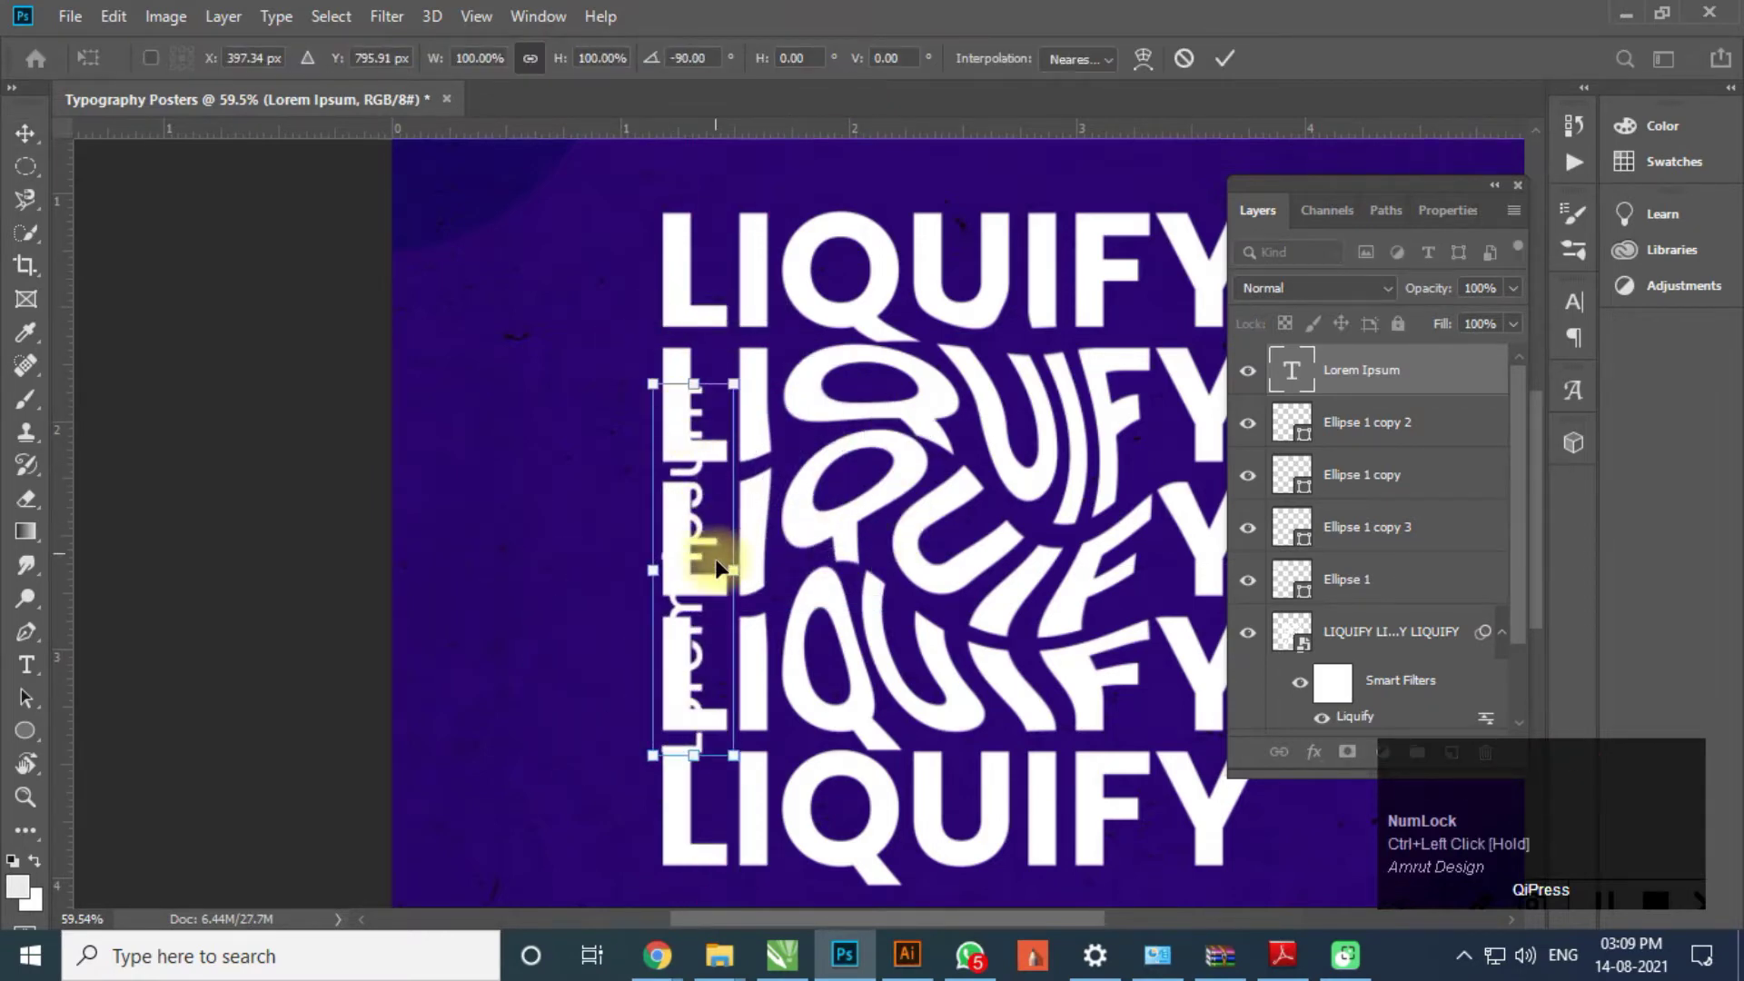
- Rotate the caption to run vertically along the left edge and confirm its placement
left_click_drag(725, 553, 669, 520)
scroll("down", 3)
scroll("down", 3)
left_click(1154, 451)
scroll("up", 3)
scroll("up", 3)
- Set the caption's small font size and deselect all layers
left_click(494, 533)
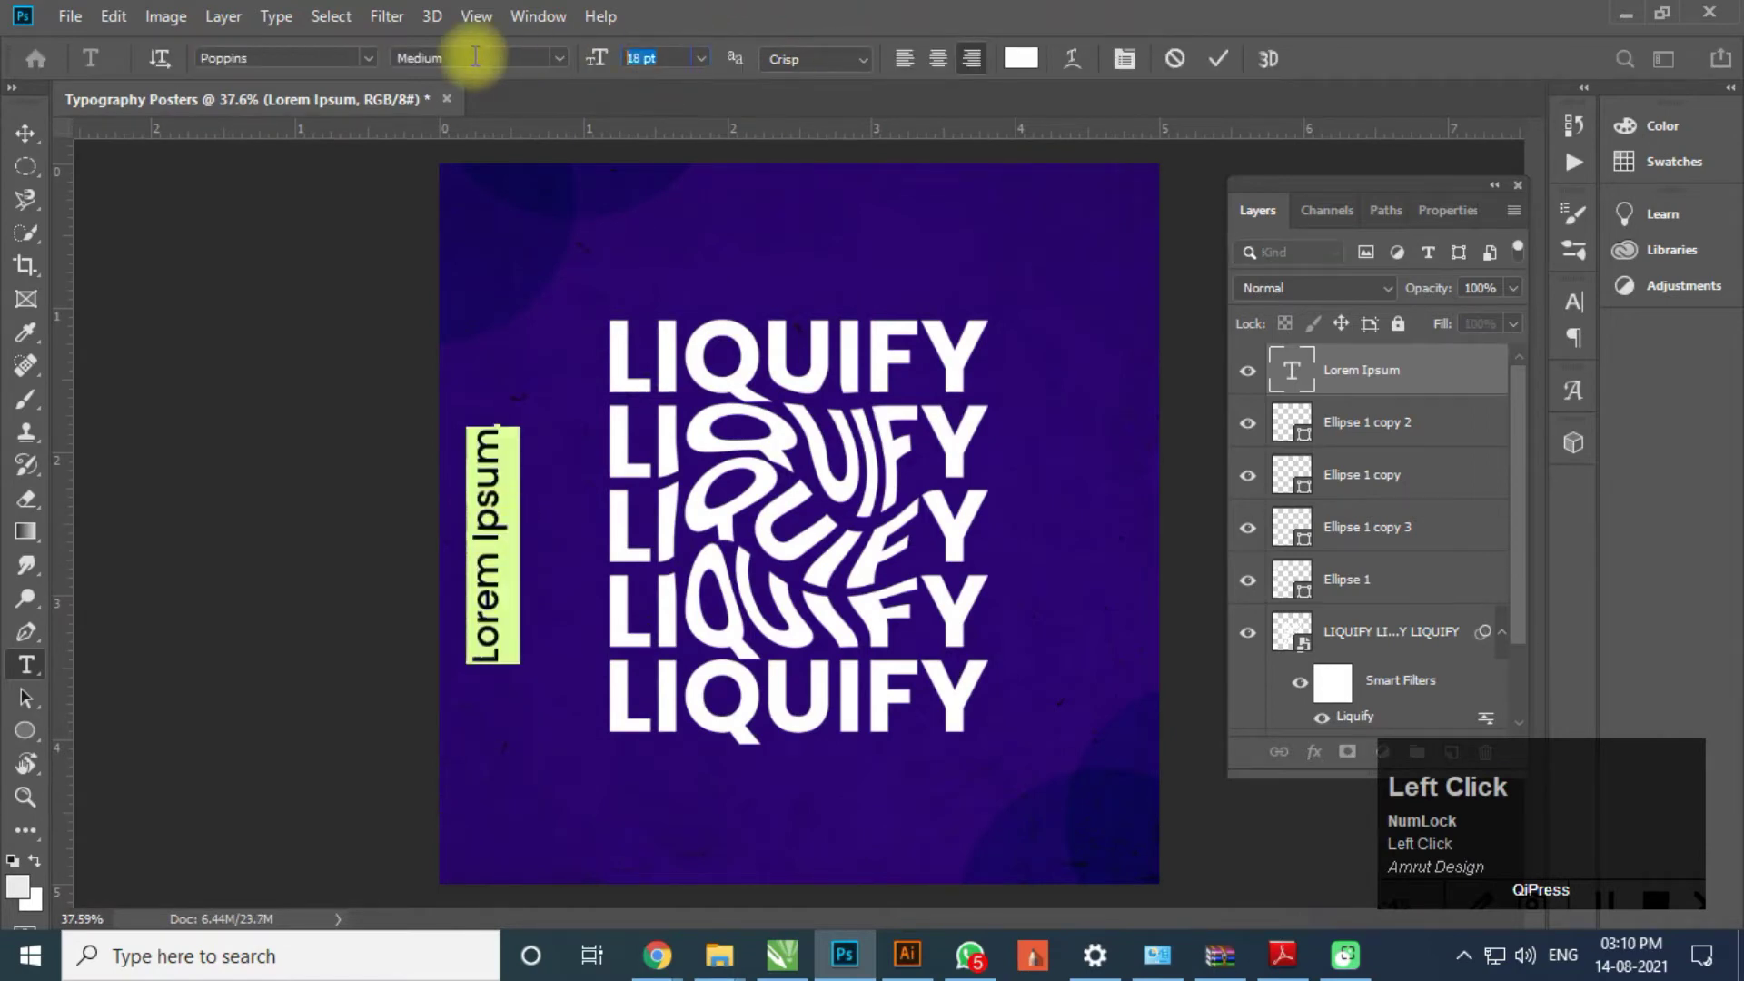
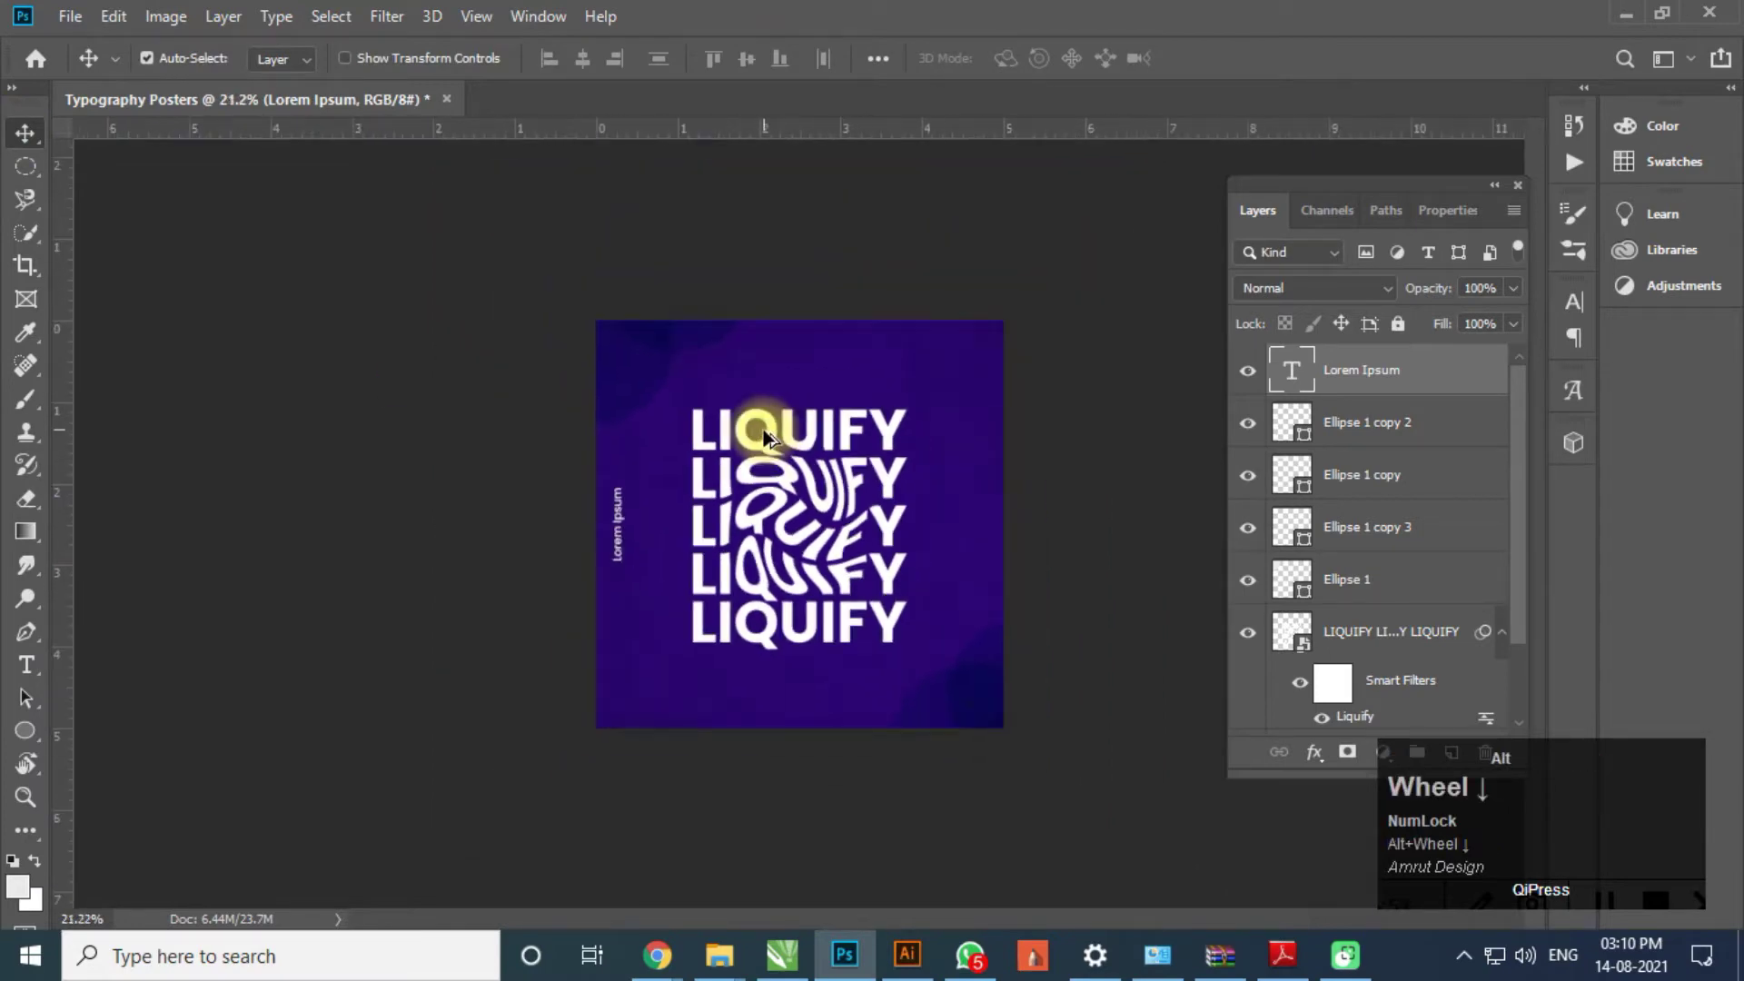
scroll("up", 3)
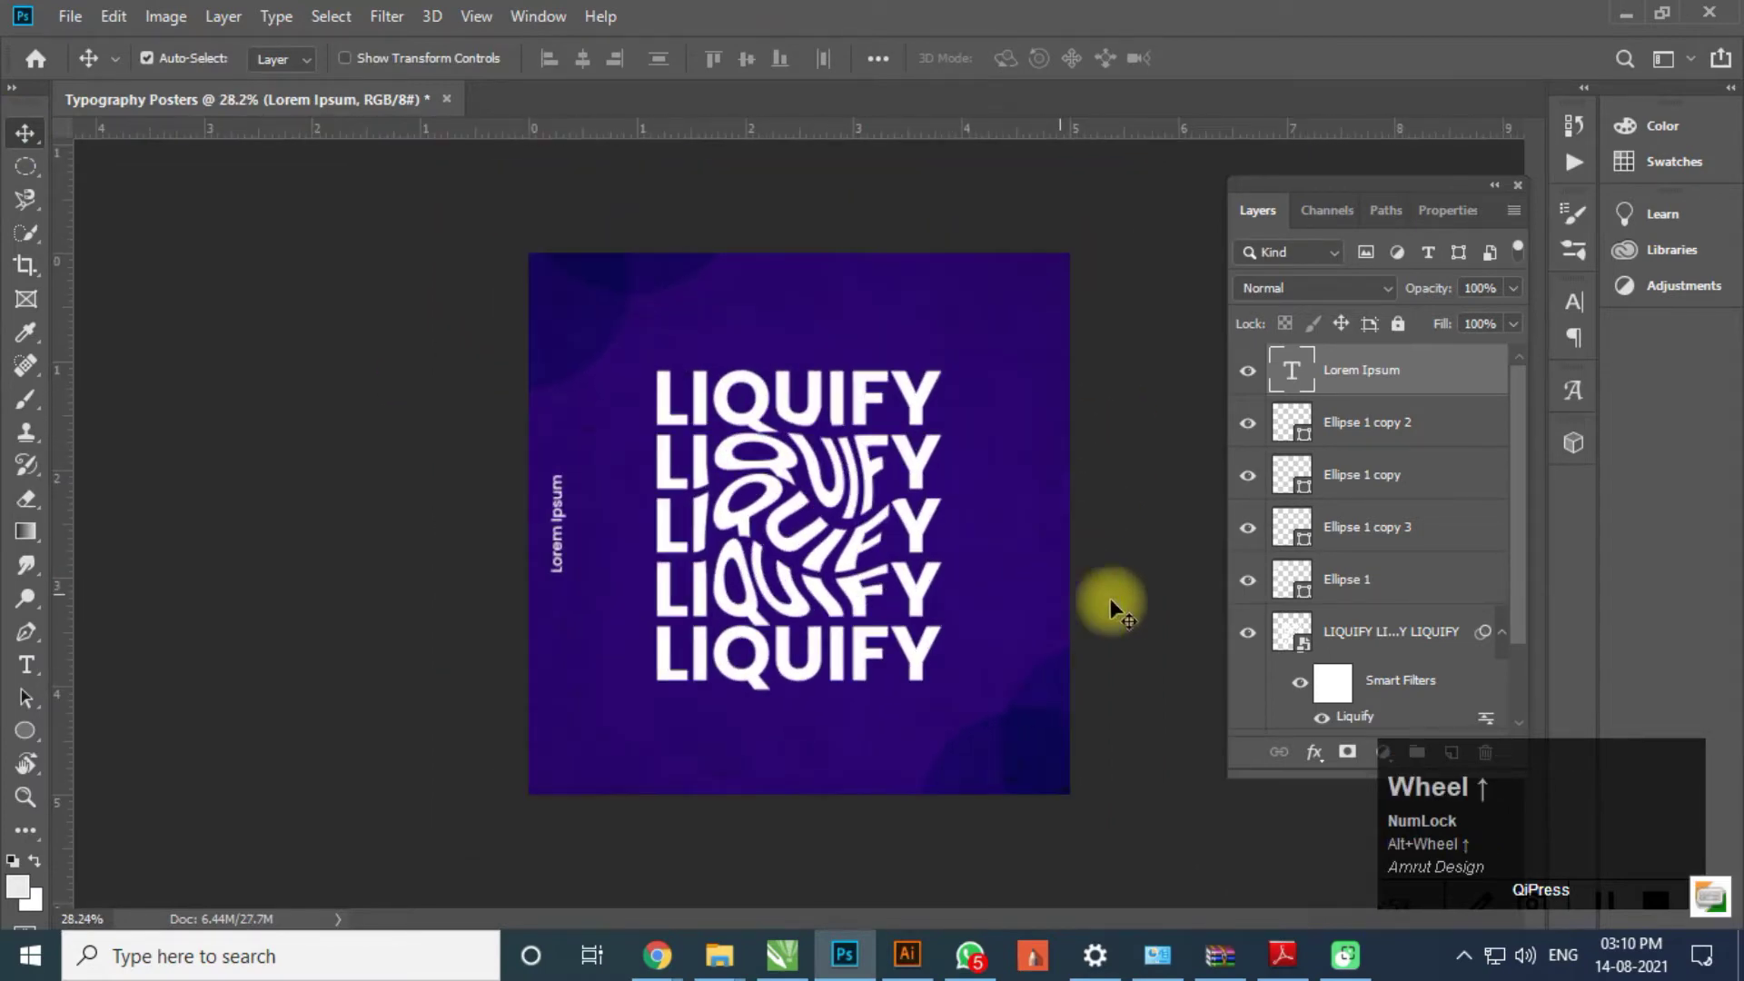
left_click(1159, 613)
scroll("up", 3)
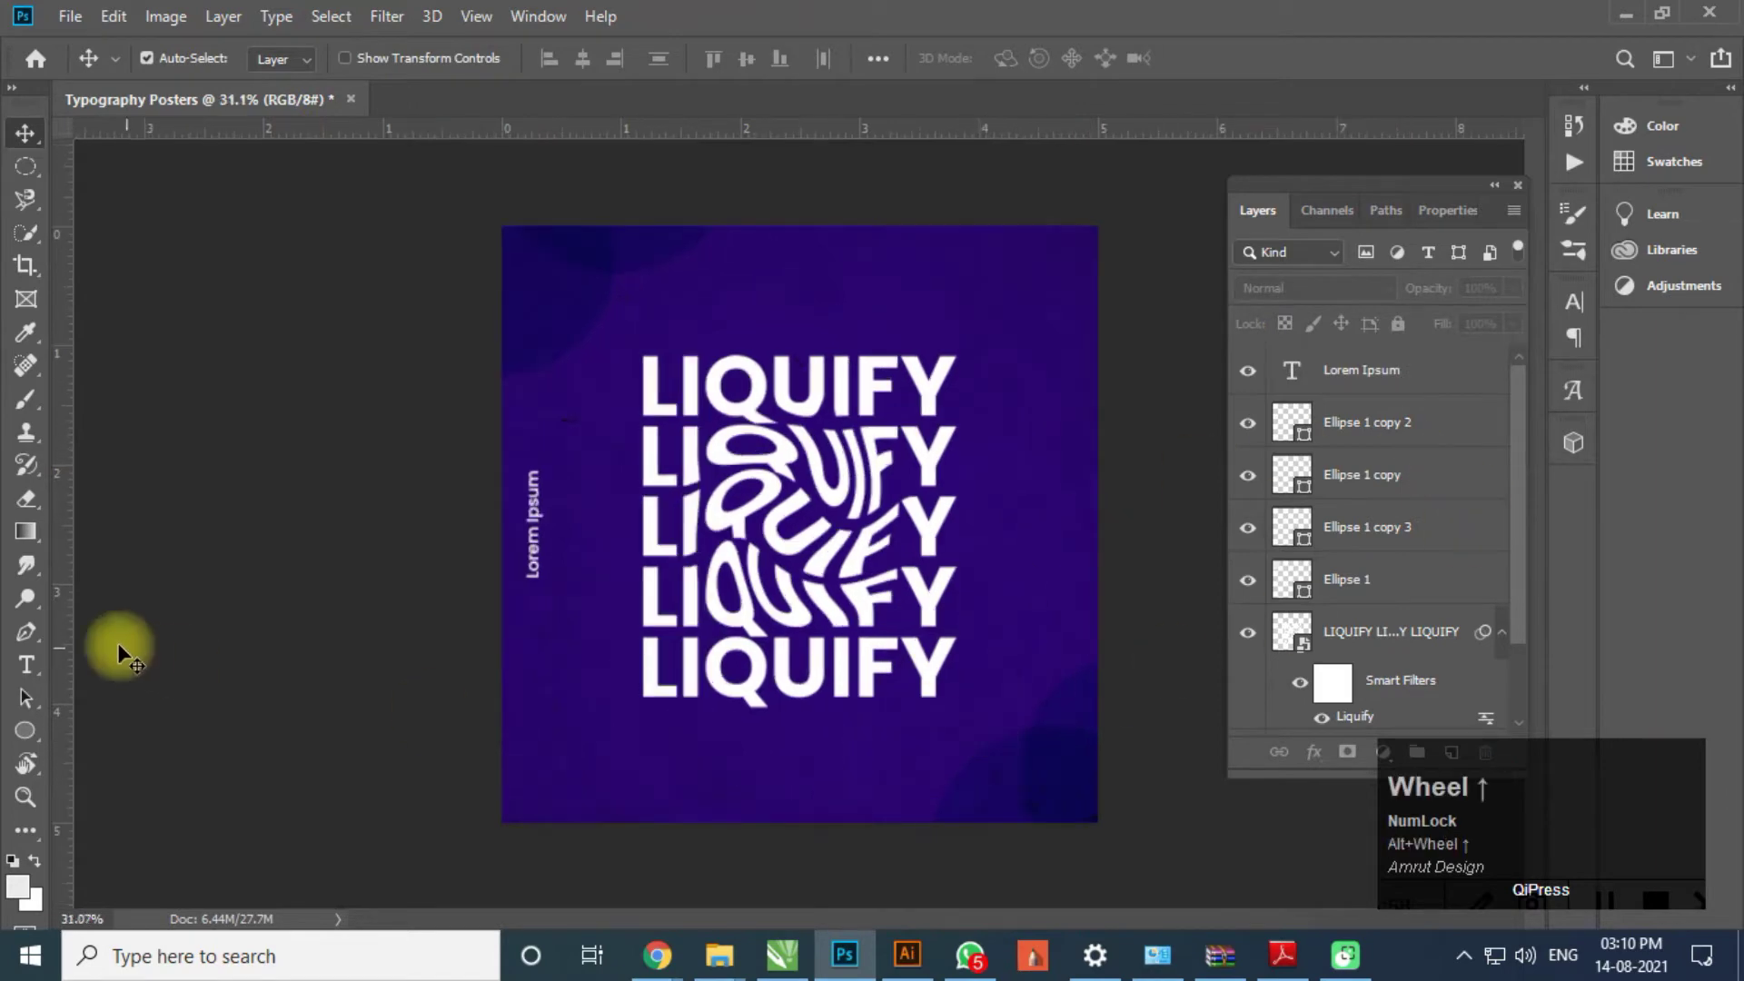
- Start a text layer at the poster's bottom and bring up the font's Glyphs panel
left_click(31, 673)
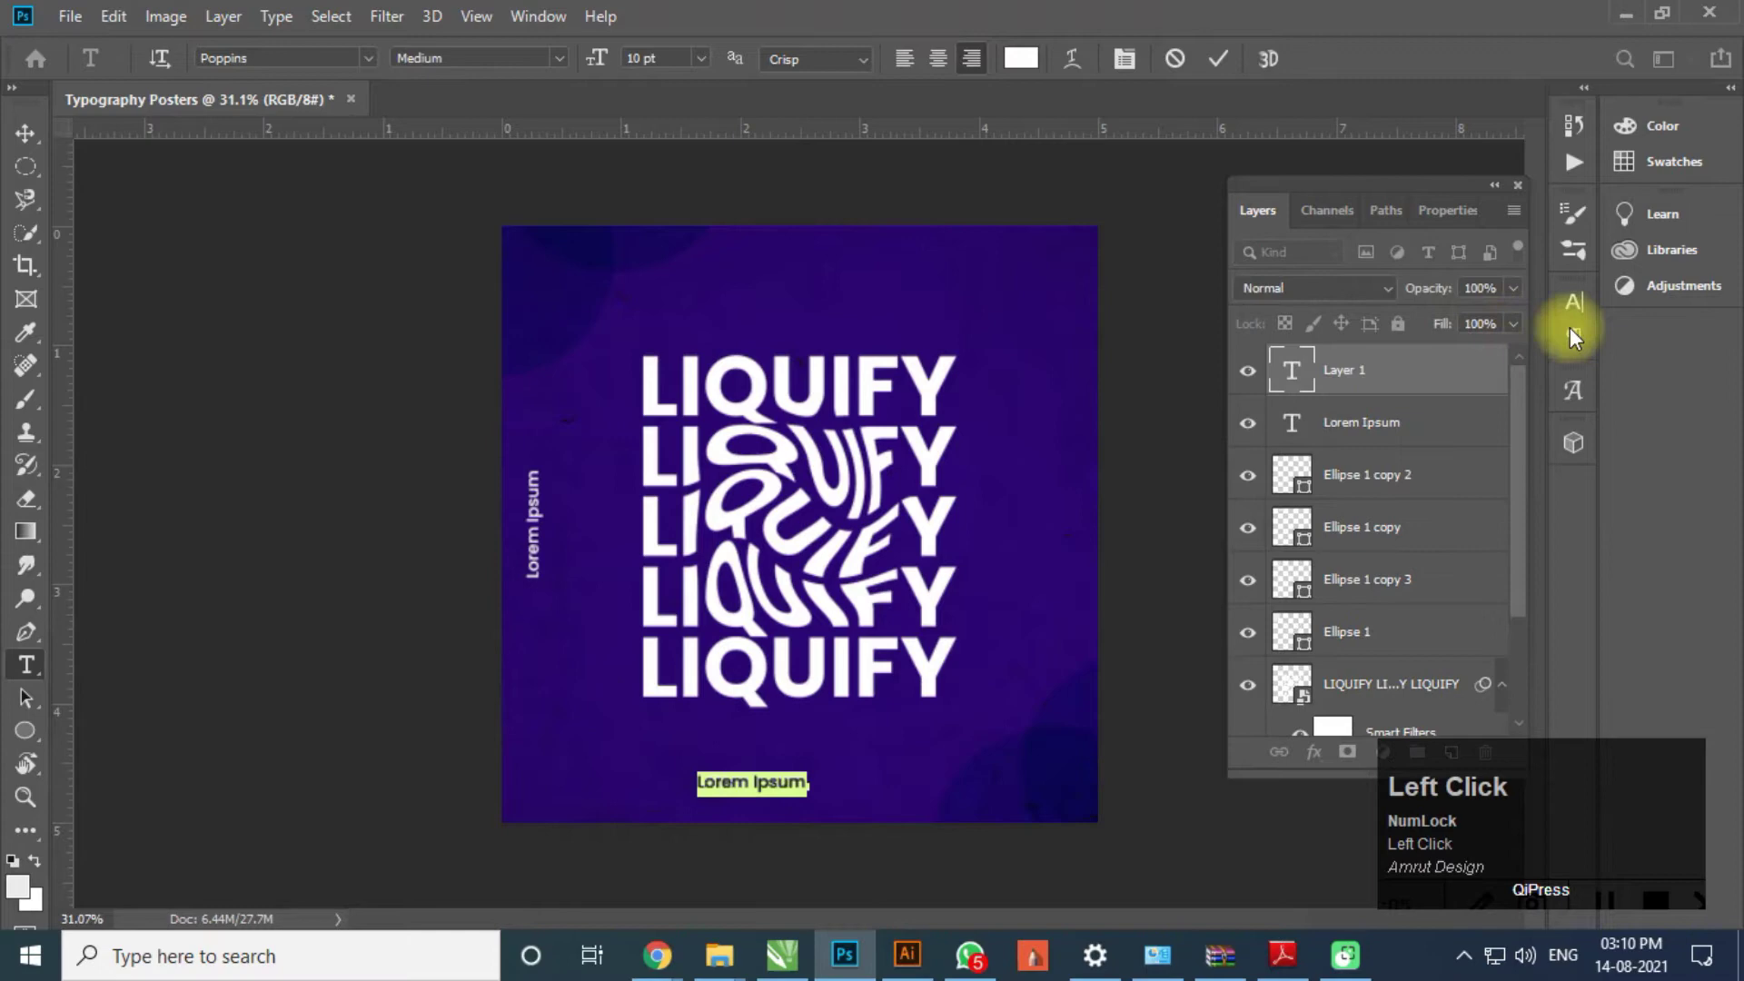
left_click(1578, 396)
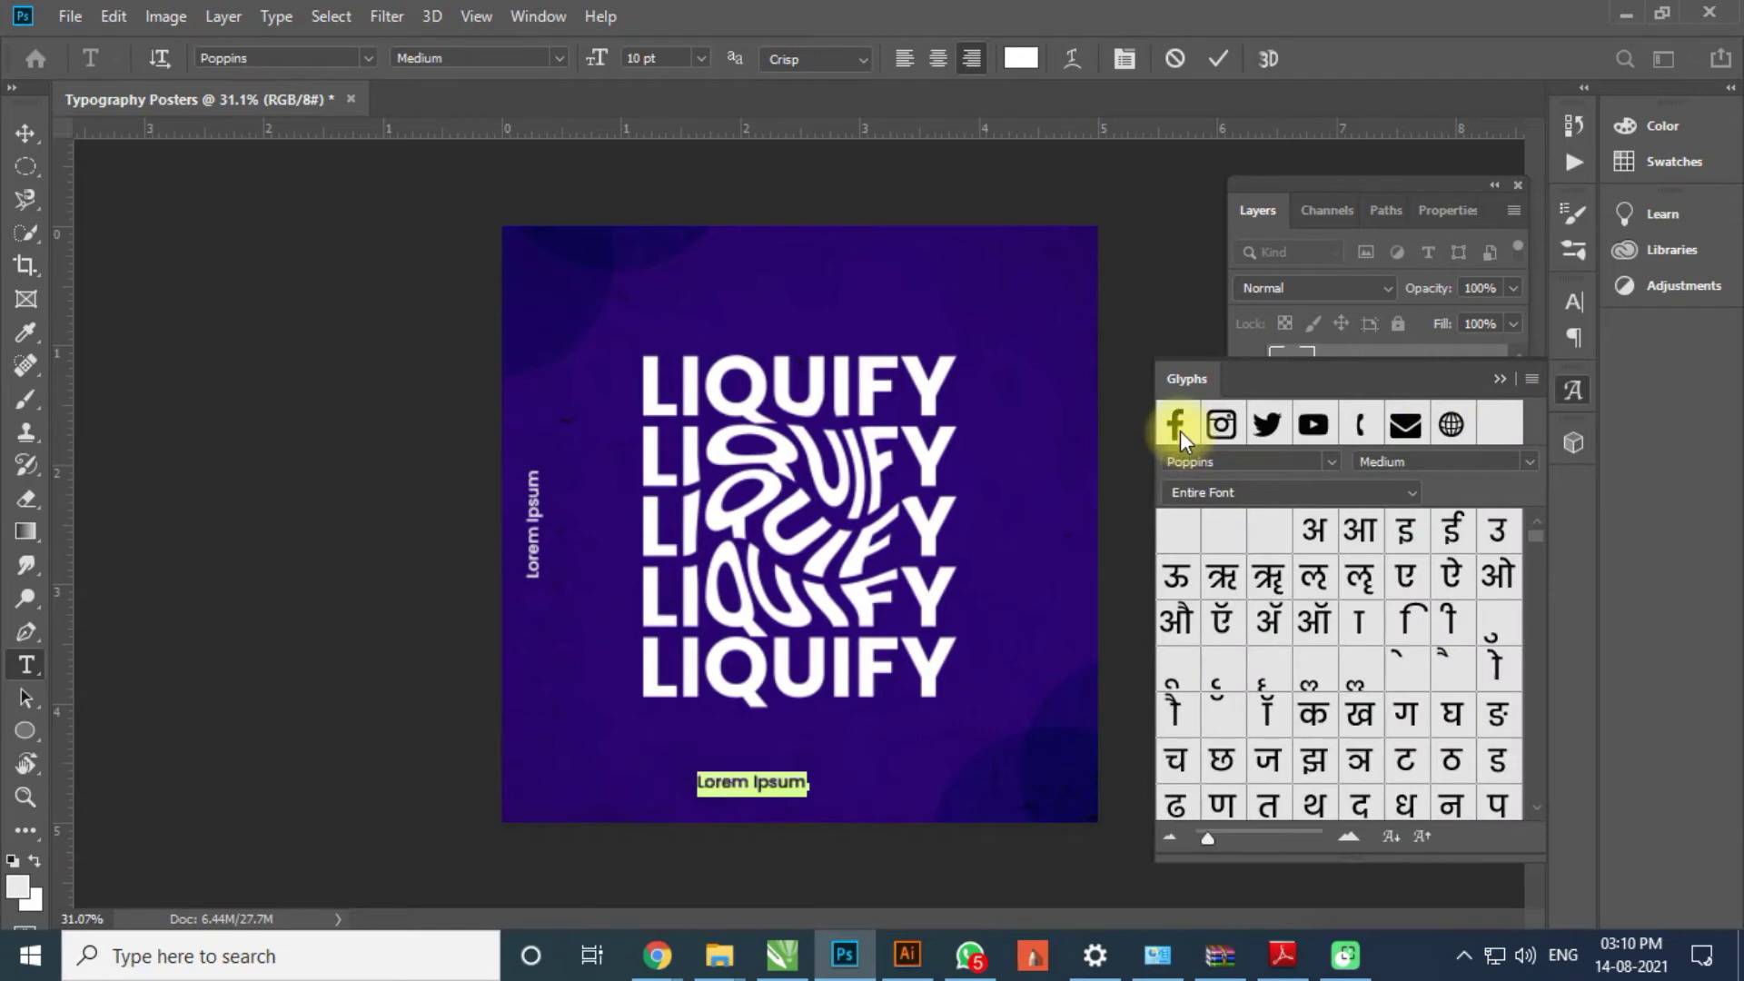
double_click(1190, 438)
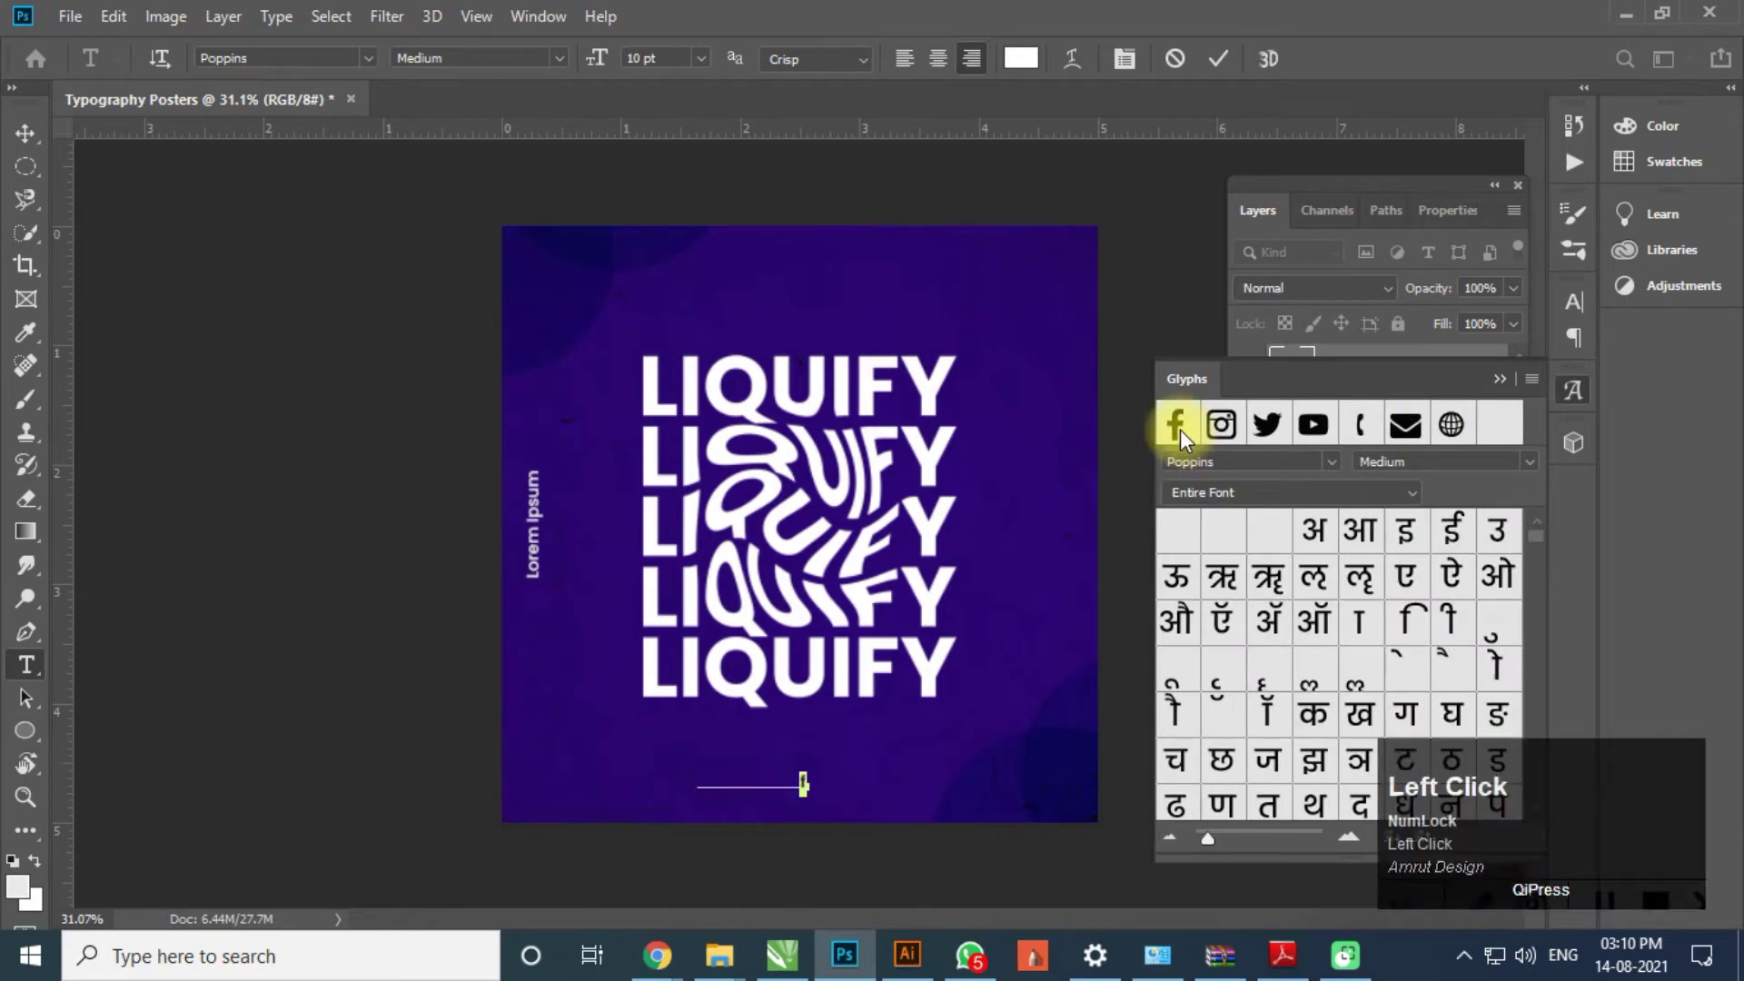
scroll("up", 3)
key("space")
left_click(851, 756)
key("space")
scroll("down", 3)
key("ctrl+z")
left_click(850, 753)
key("ctrl+z")
left_click(919, 707)
key("z")
- Replace the placeholder text with the Facebook, Instagram, Twitter and YouTube icon glyphs
left_click(1190, 433)
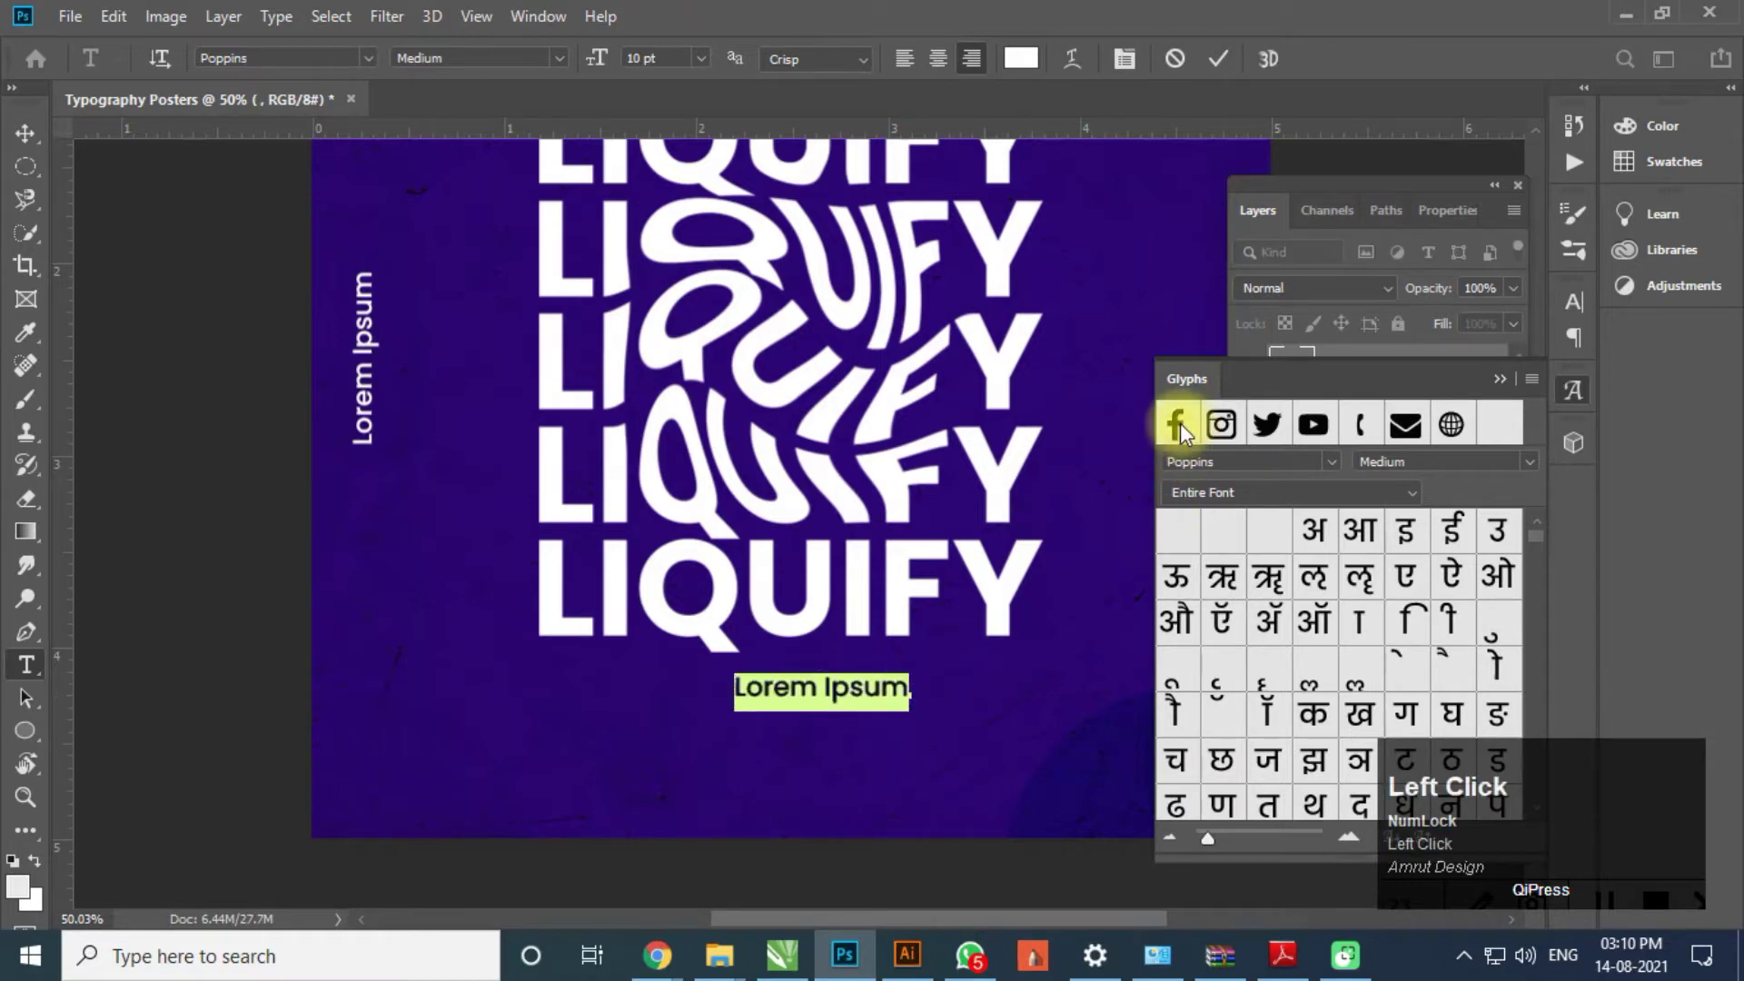
left_click(1184, 439)
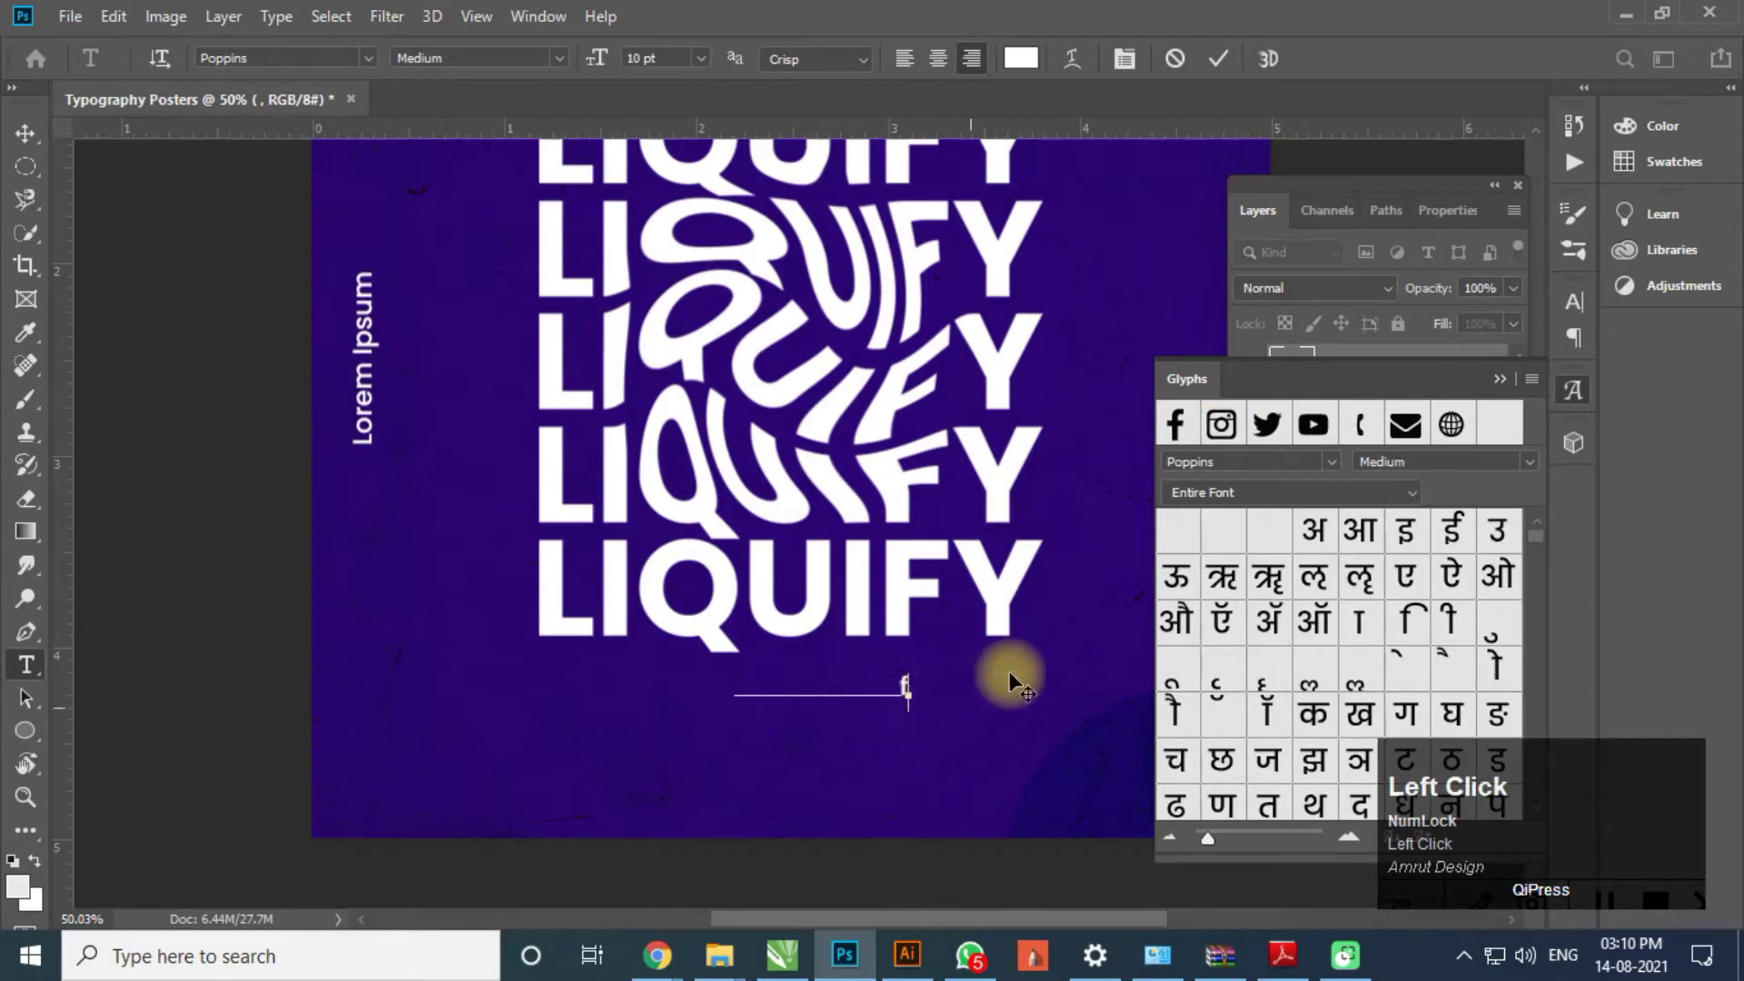
double_click(1232, 428)
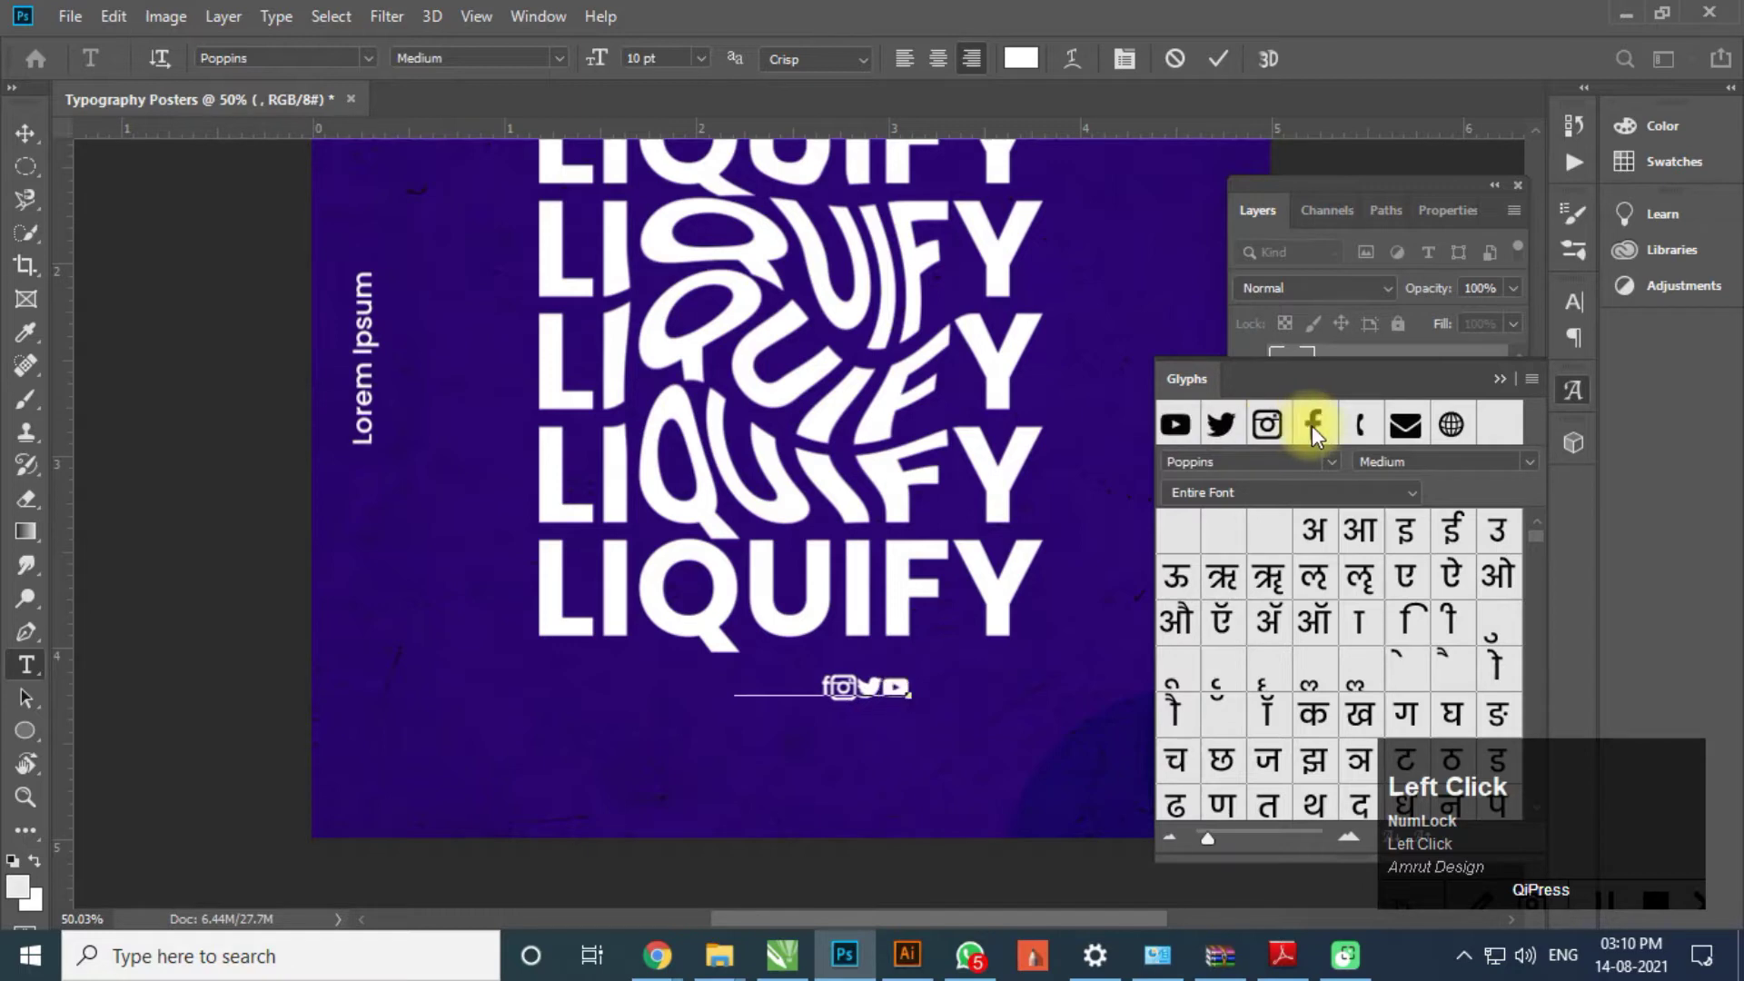
scroll("up", 3)
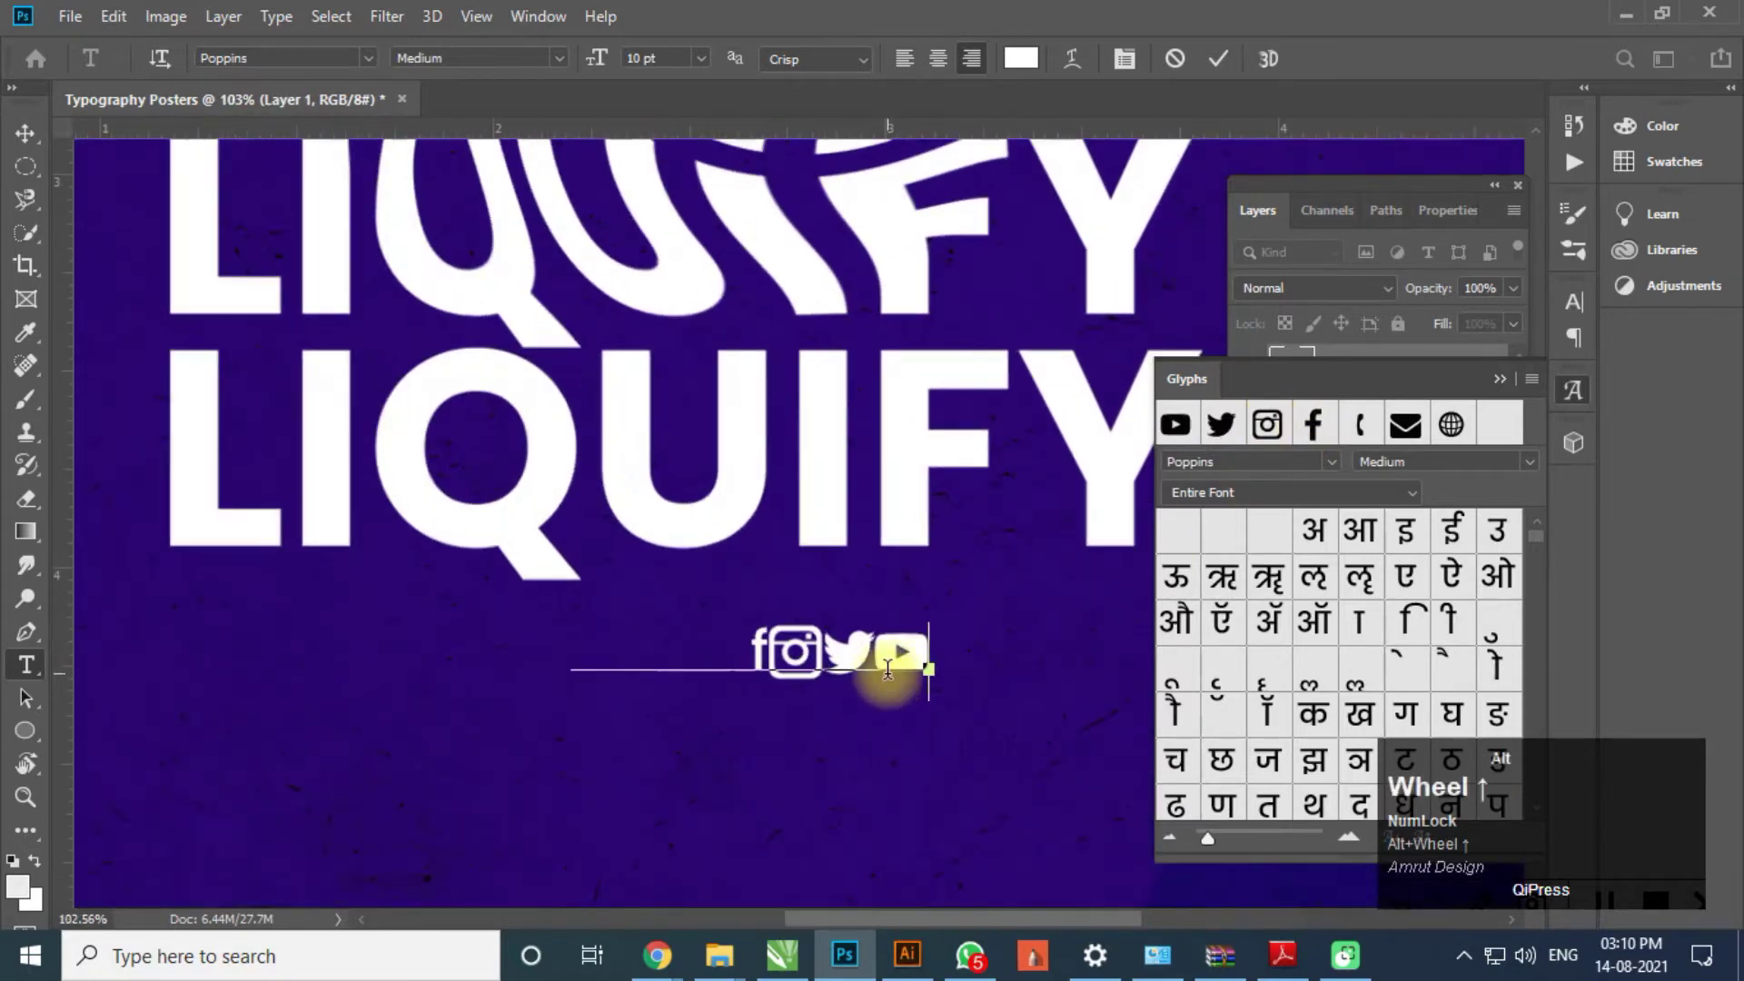
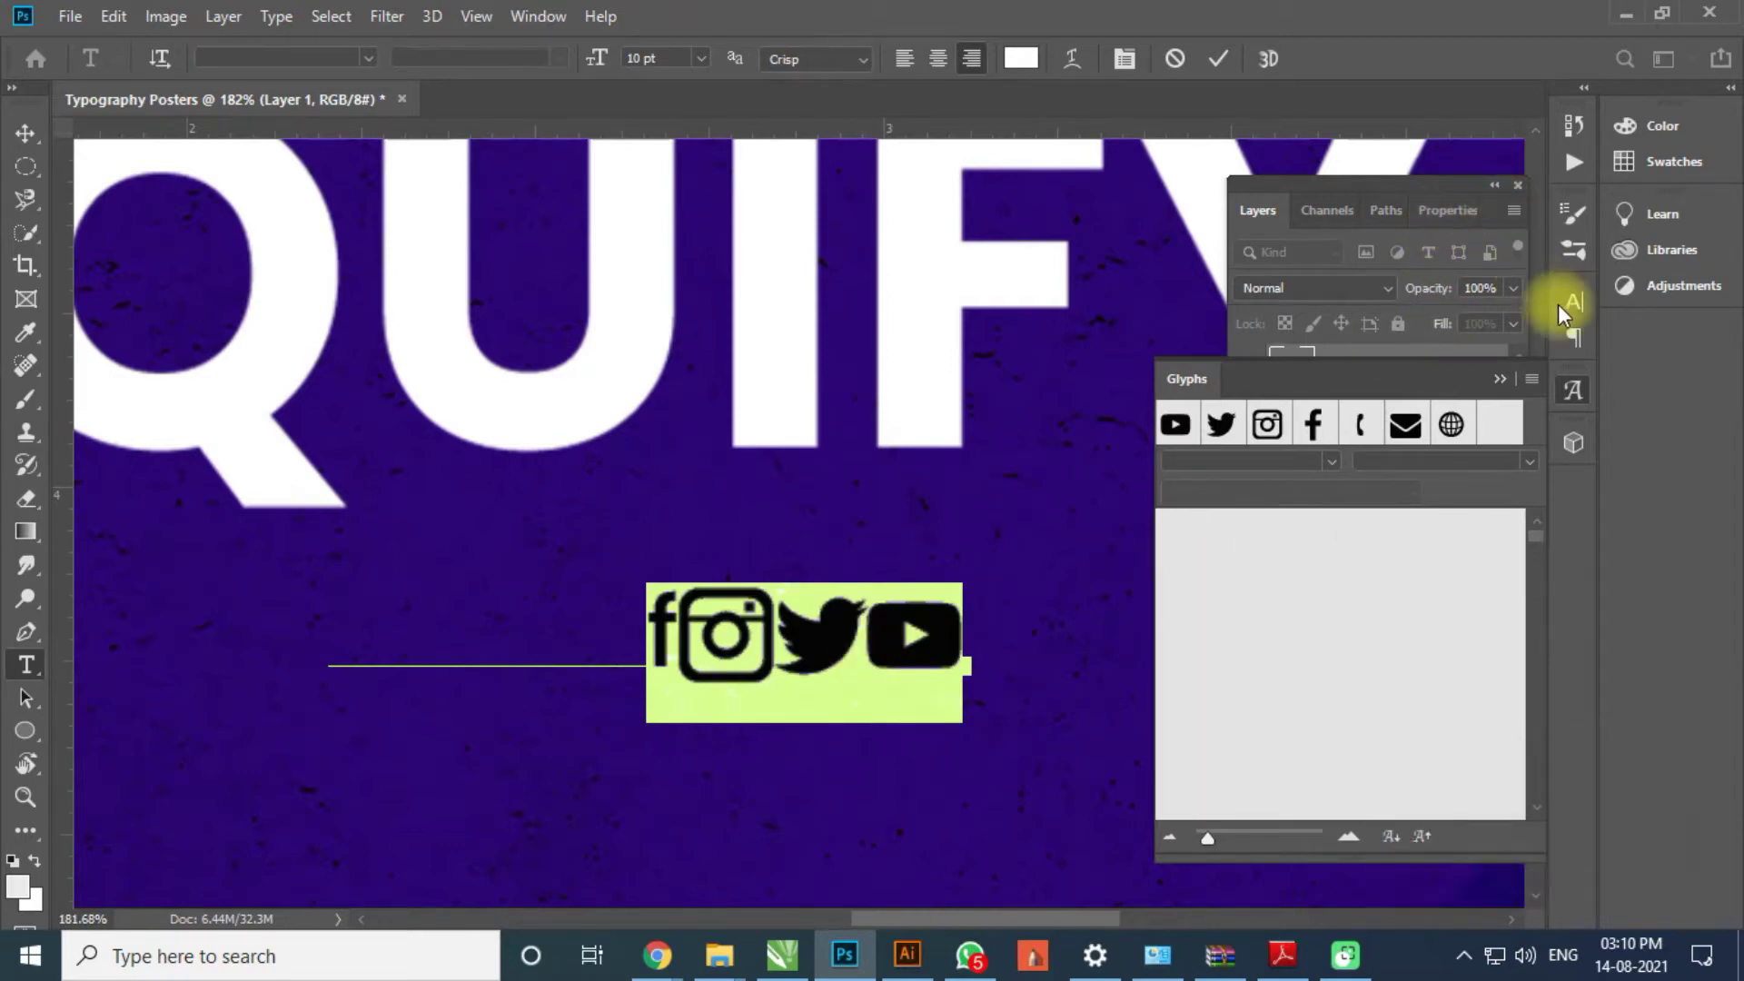
- Set the icon row's tracking to 1000 in the Character panel and commit it
left_click(1577, 312)
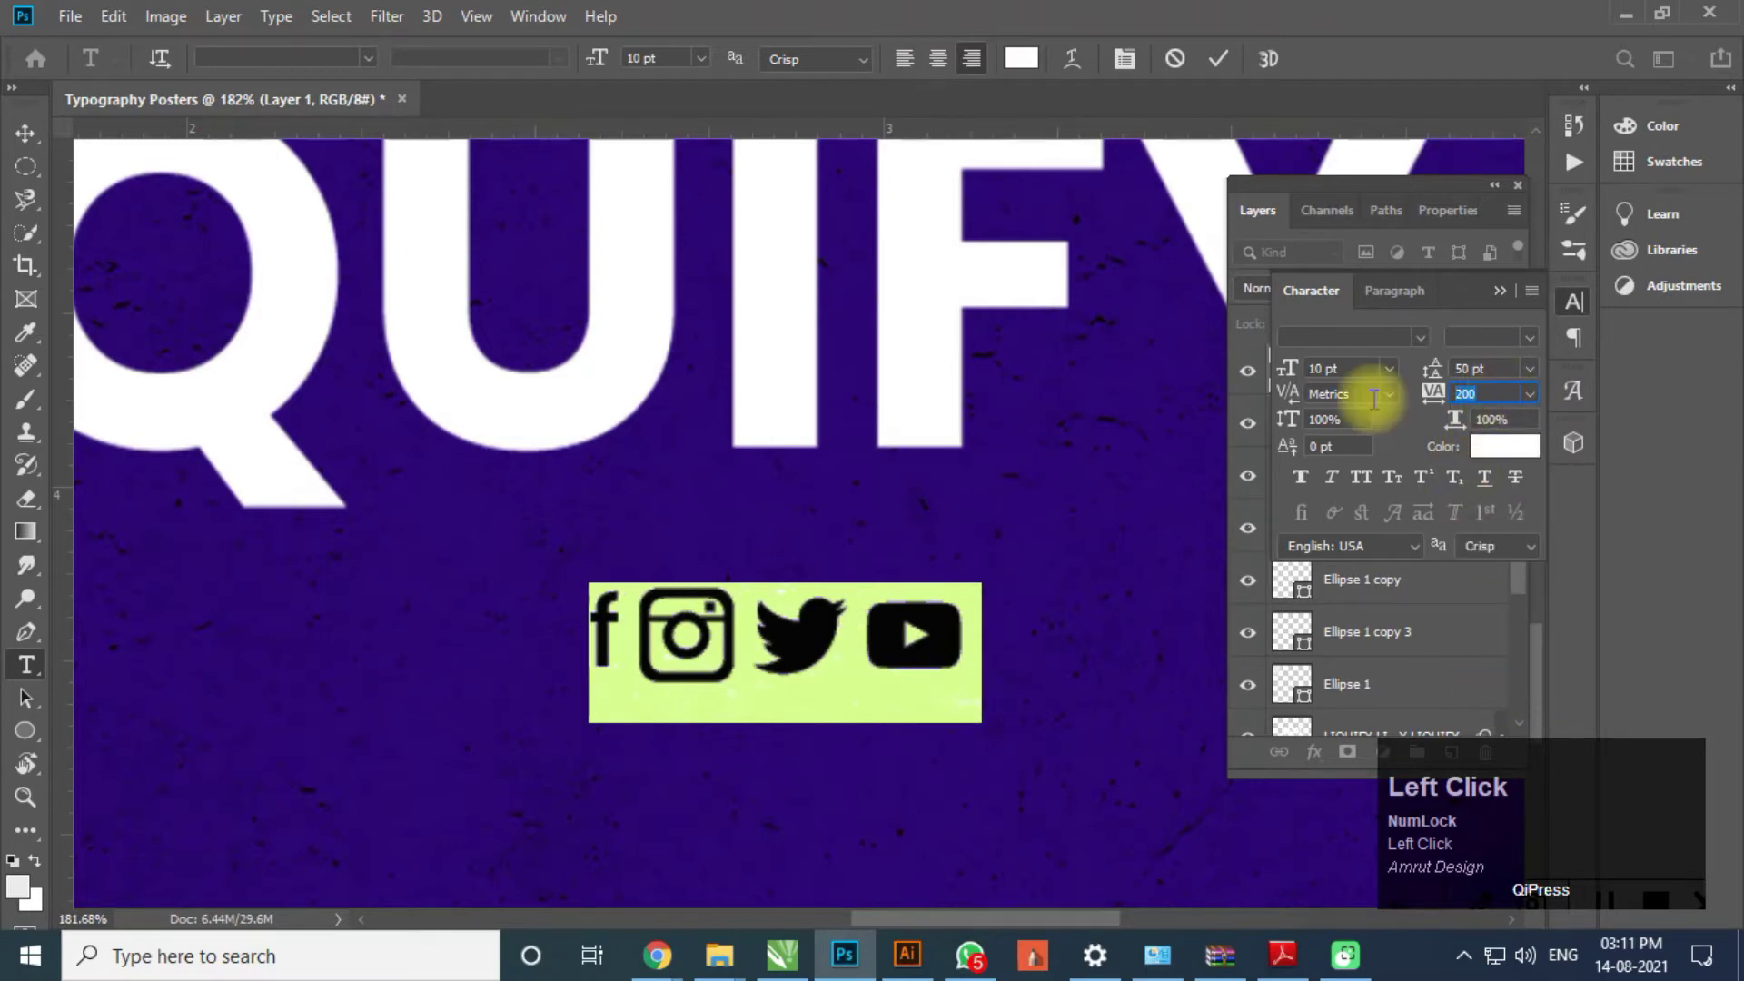
key("Tab")
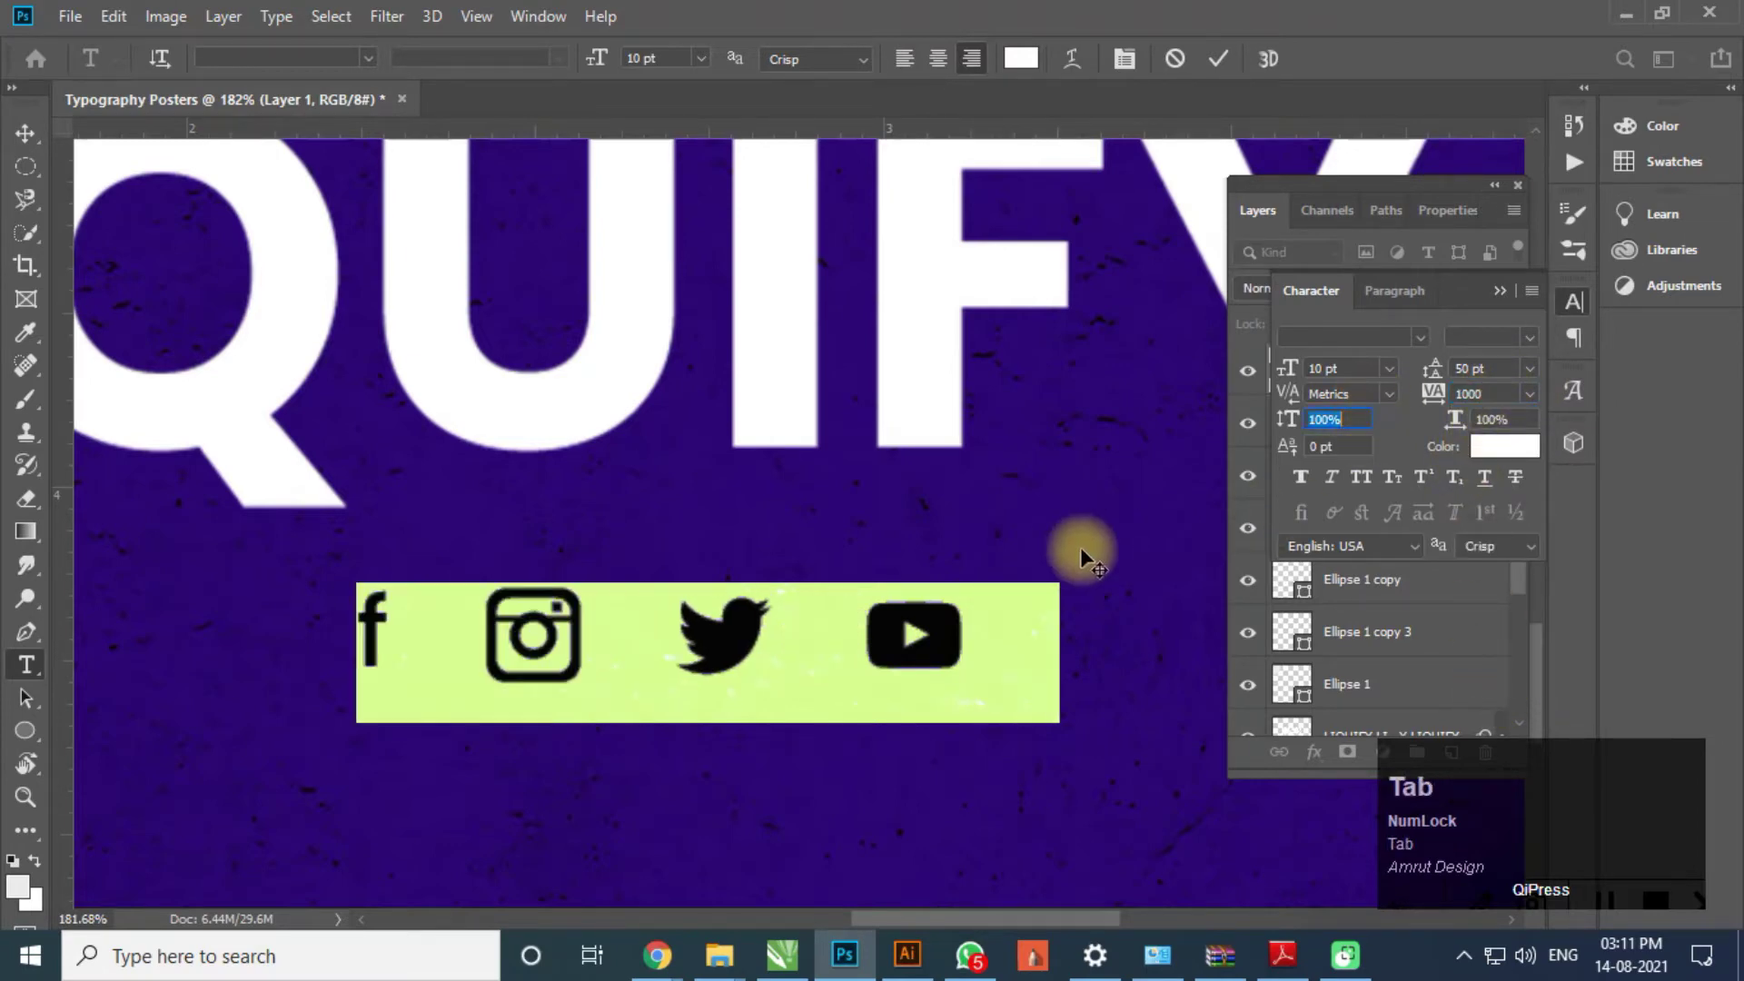
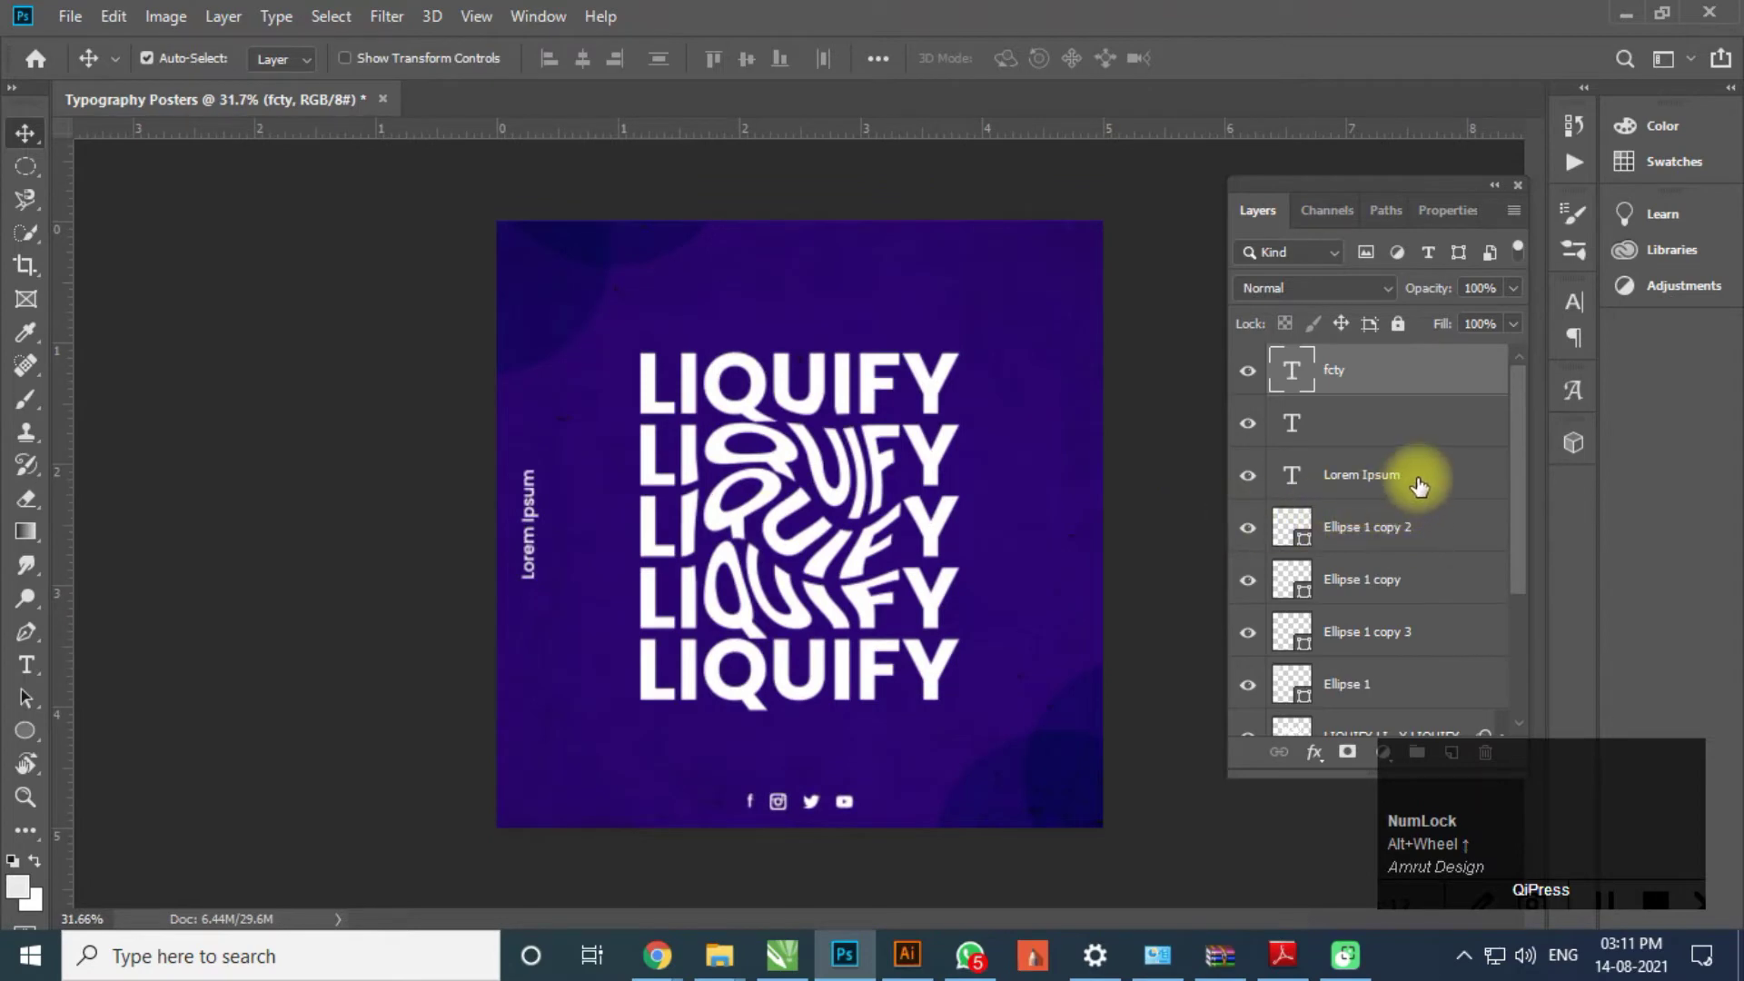
- Select the warped LIQUIFY smart object and the purple Color Fill layer in the Layers panel
left_click(1423, 489)
scroll("down", 3)
left_click_drag(1523, 471, 1397, 541)
left_click_drag(1520, 542, 1501, 570)
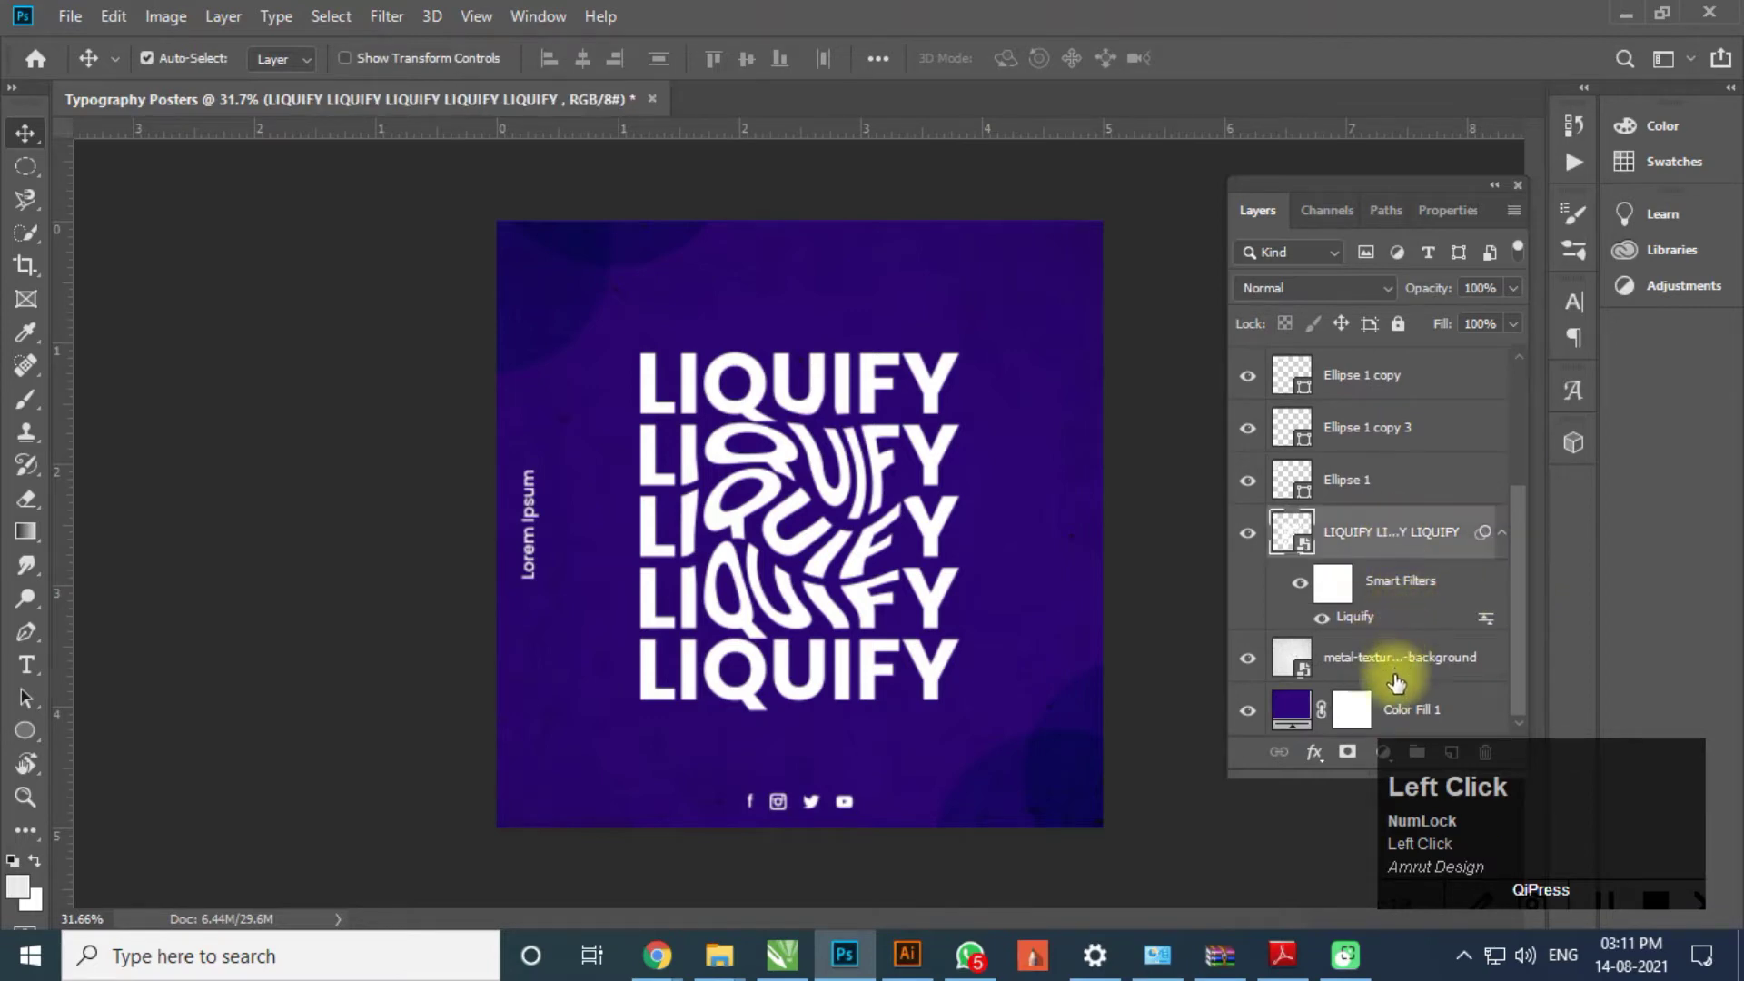
left_click(1400, 718)
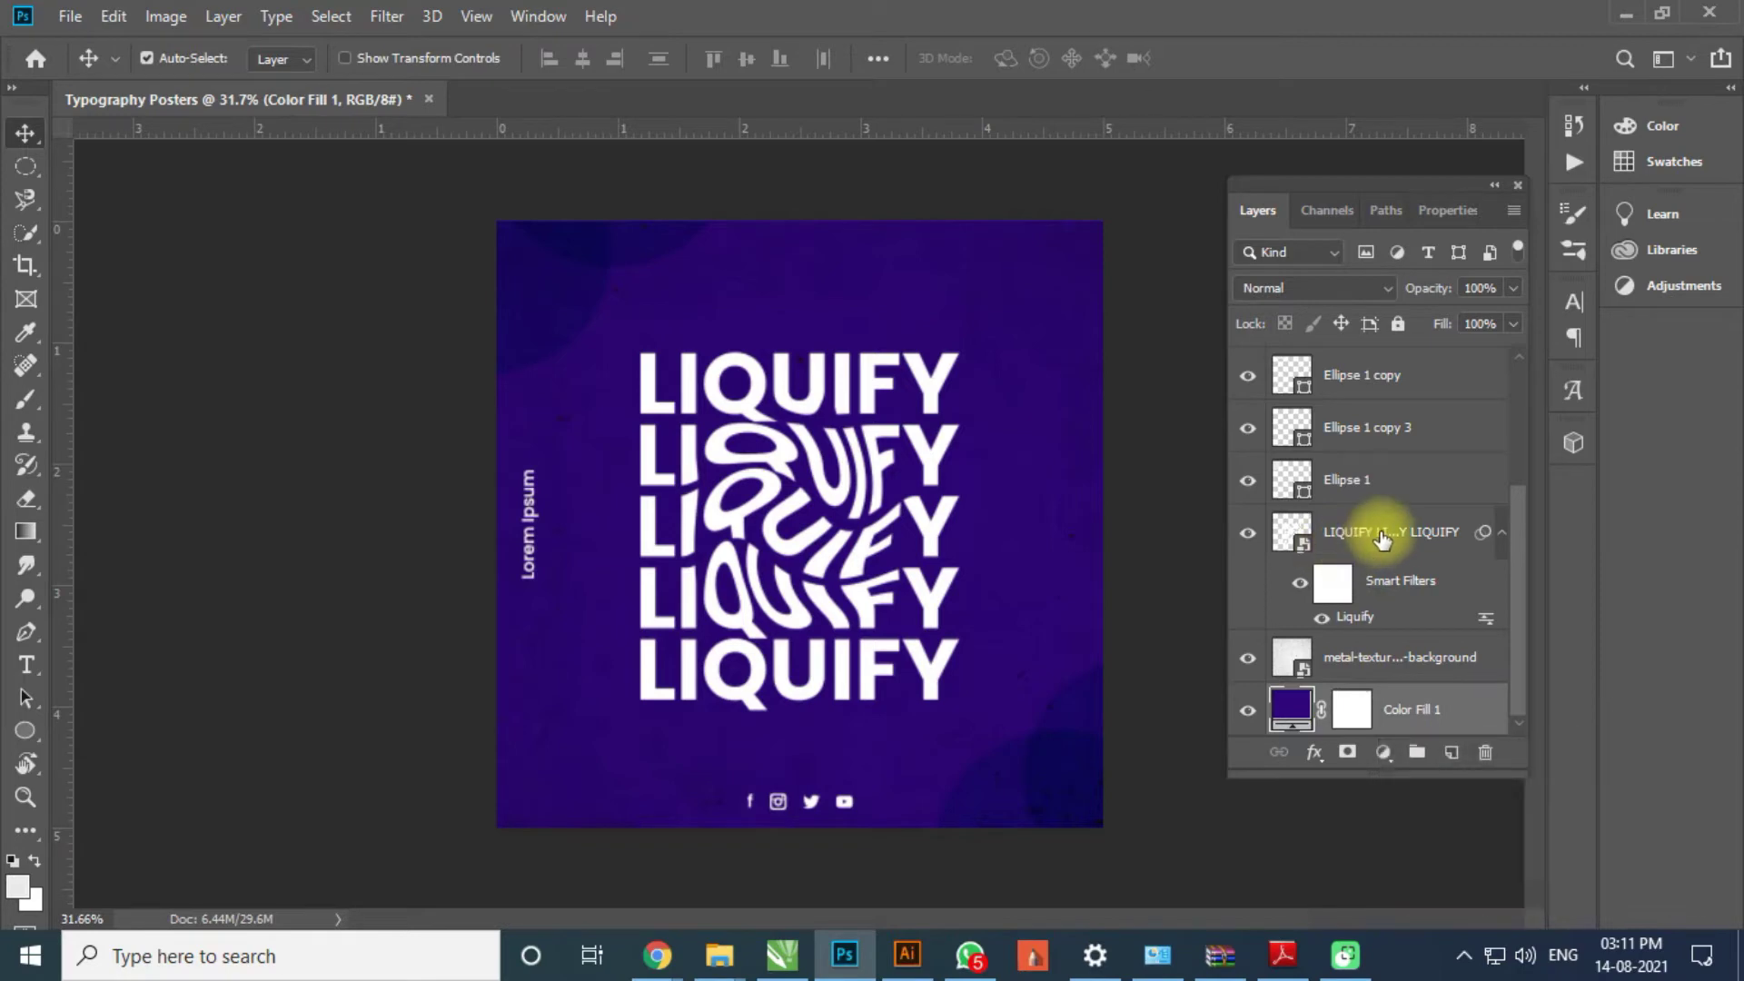
left_click(1528, 584)
left_click_drag(1528, 584, 1404, 725)
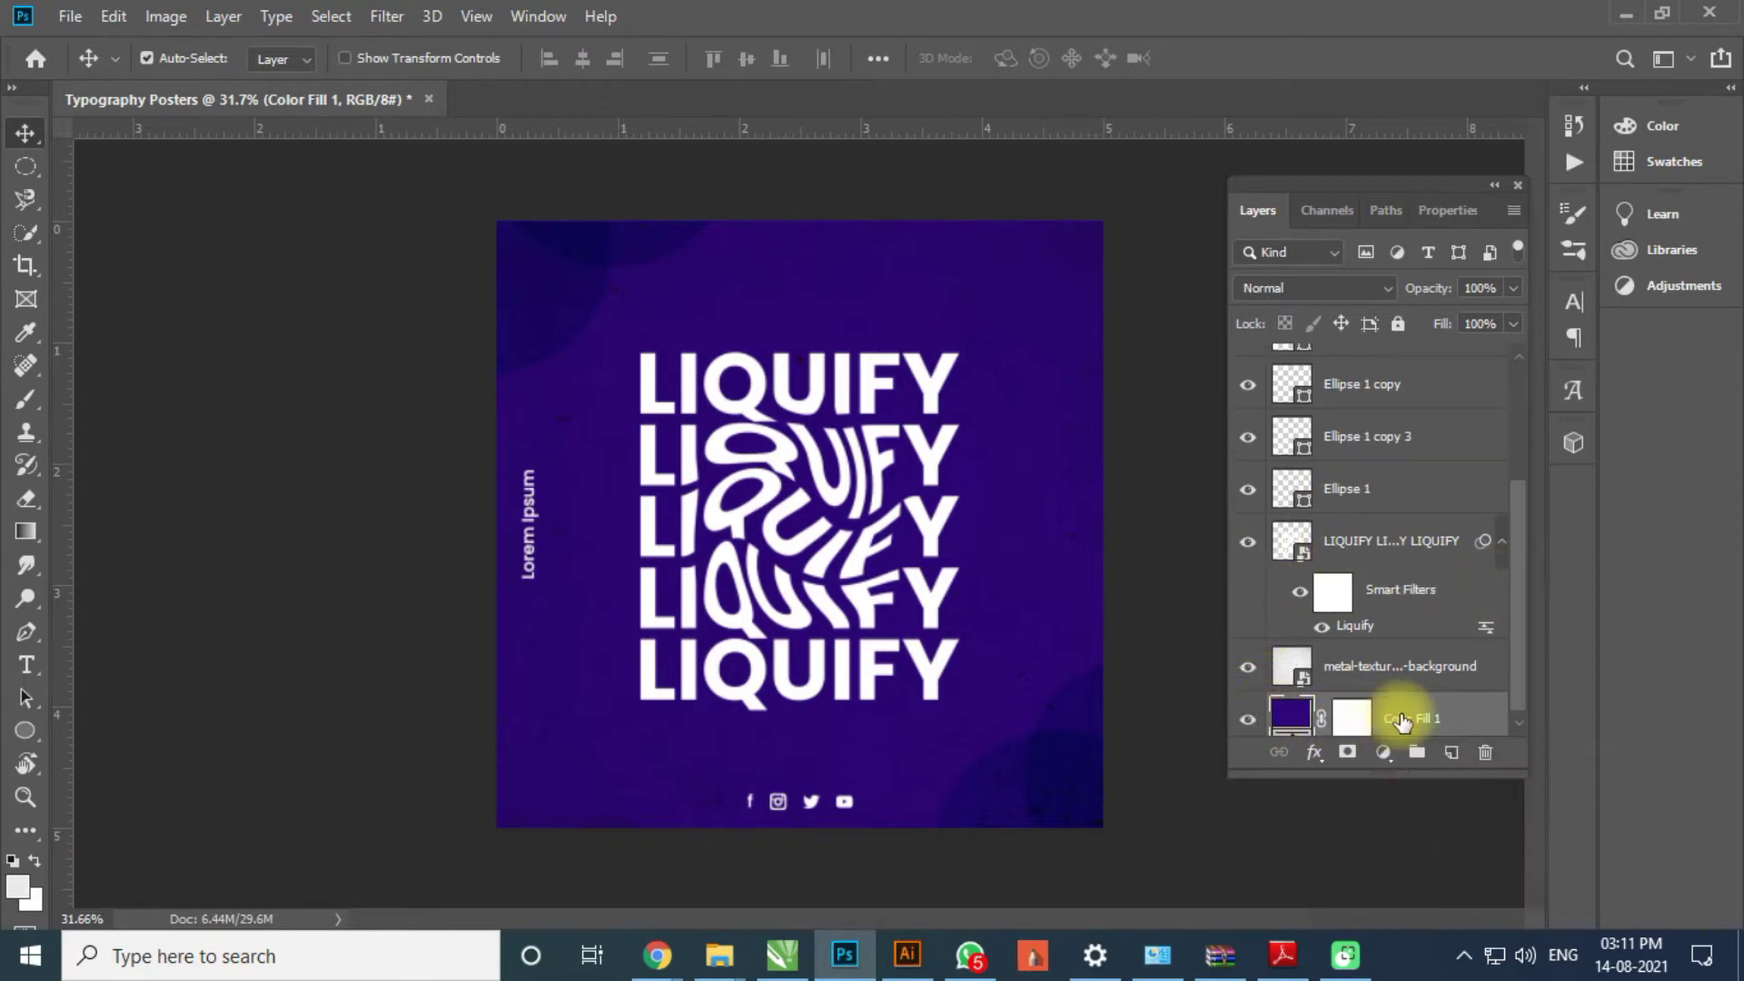
left_click(1404, 725)
- Hide the LIQUIFY text and purple fill so only the grey scratched texture shows
type("l")
type("quif")
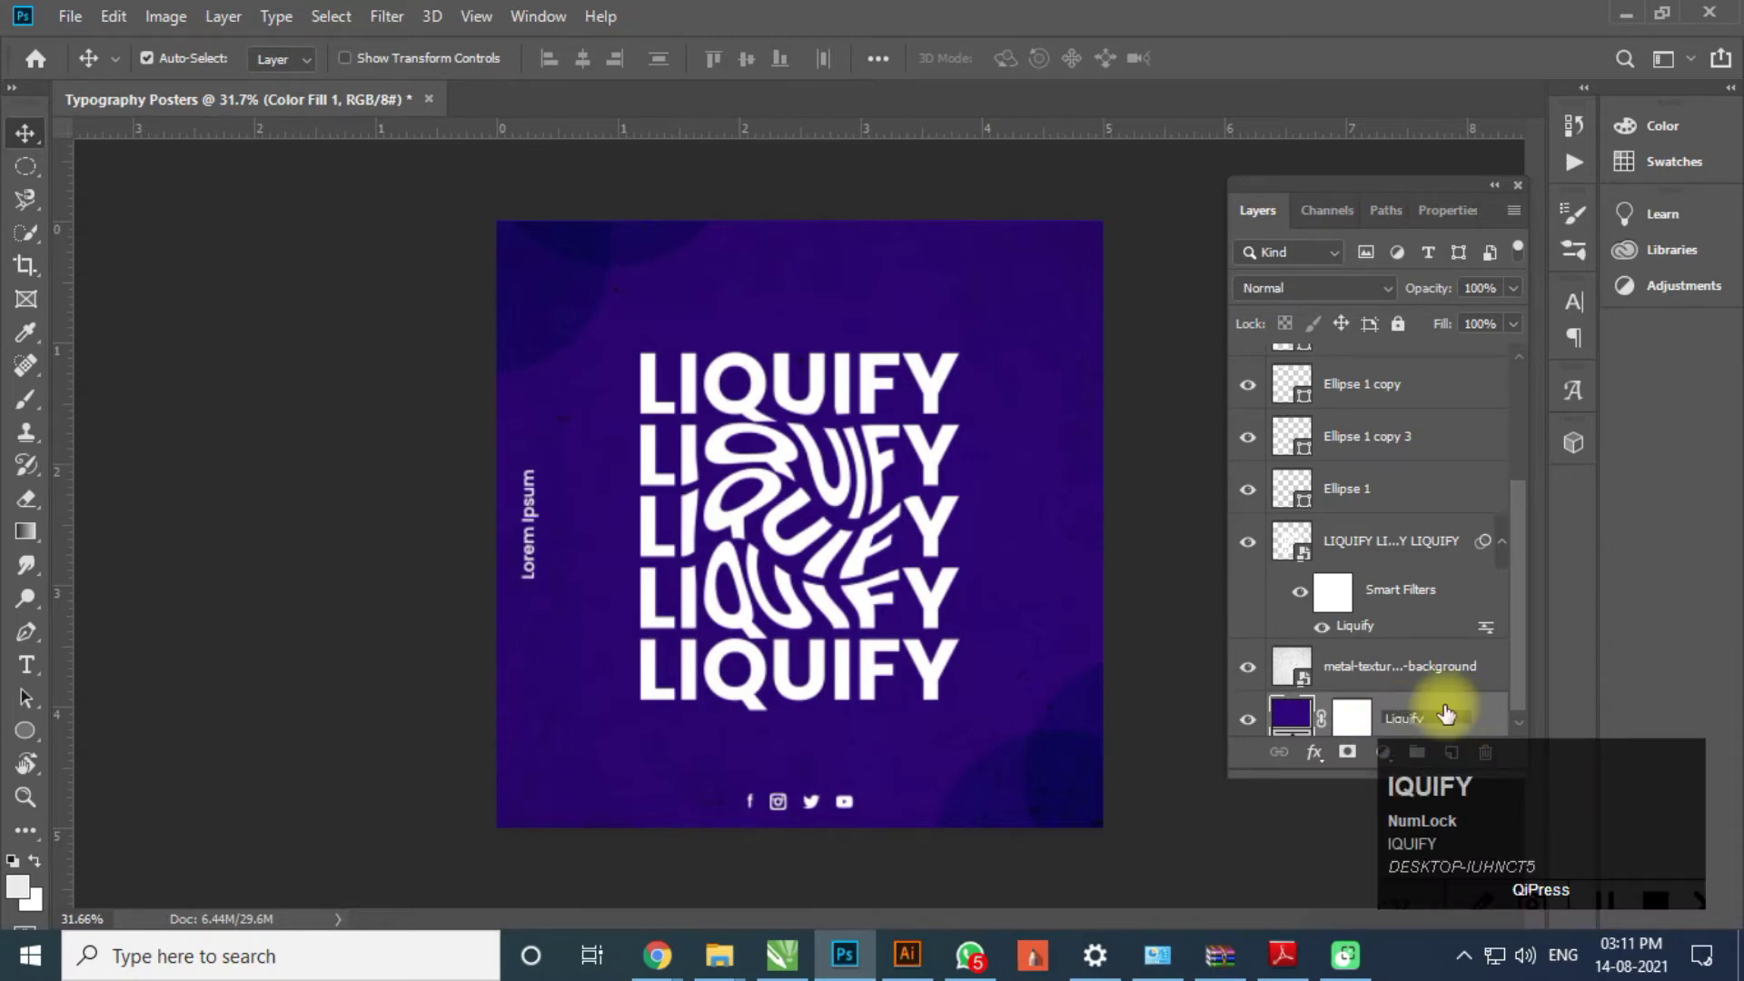
key("Return")
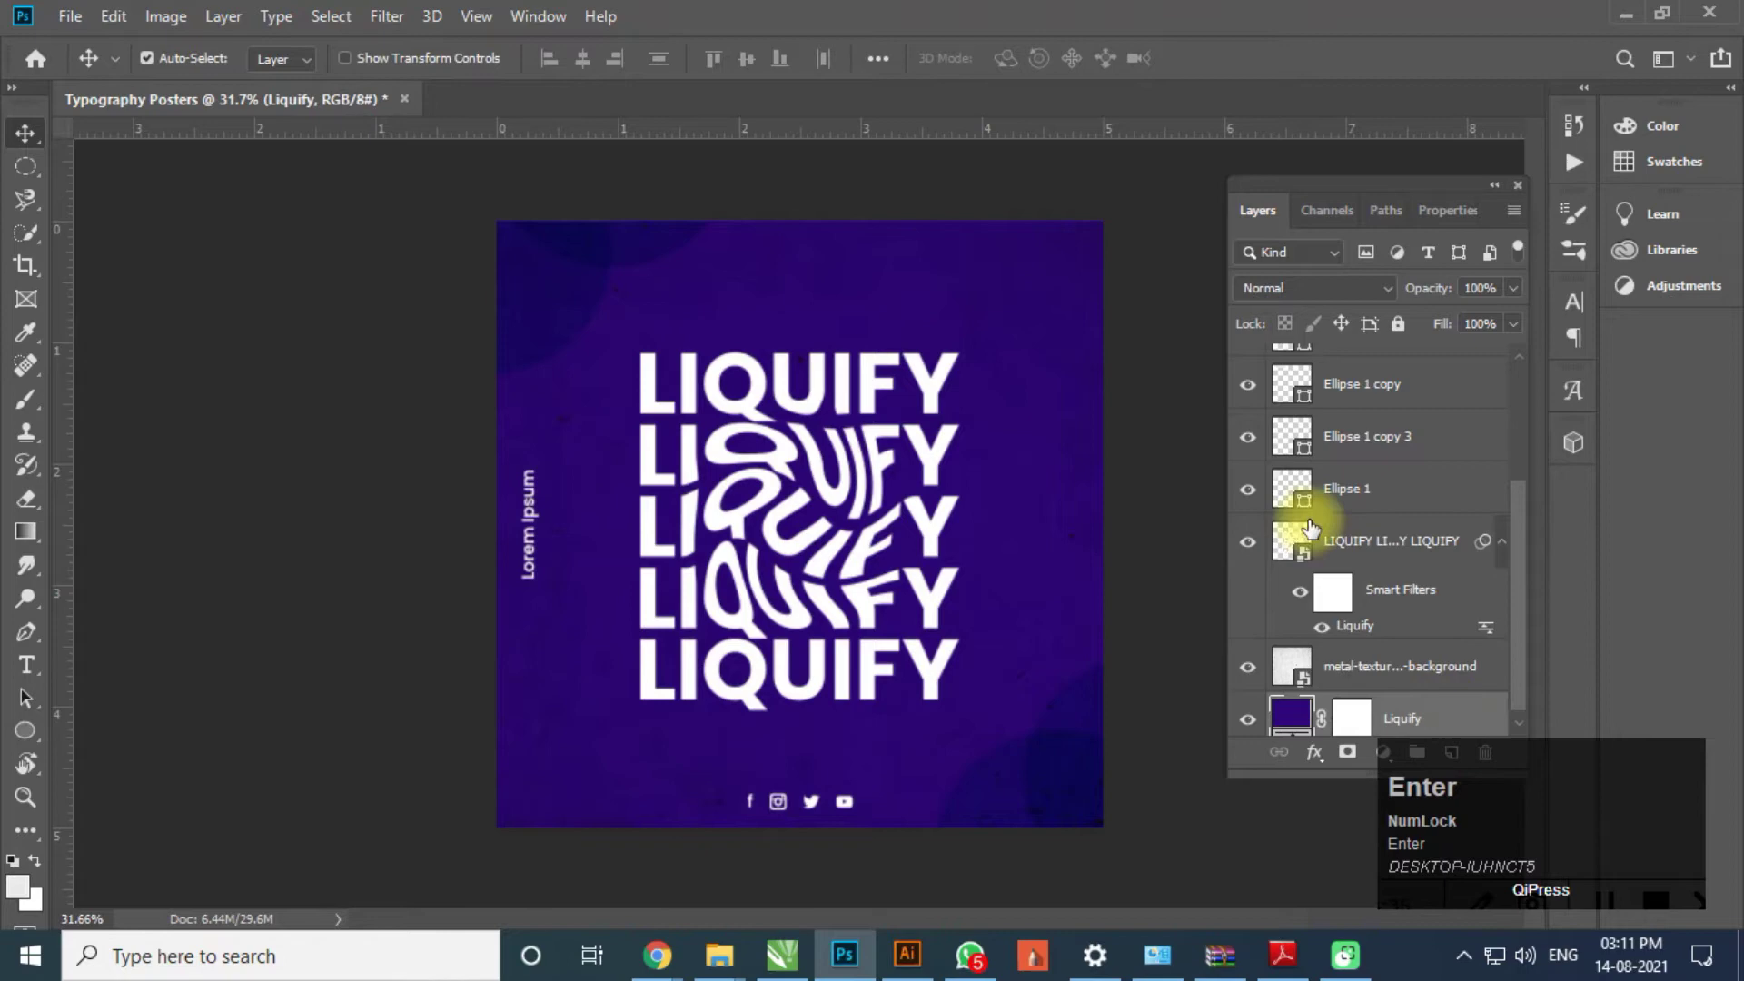
key("ctrl+Num_Lock")
key("Return")
left_click(1253, 729)
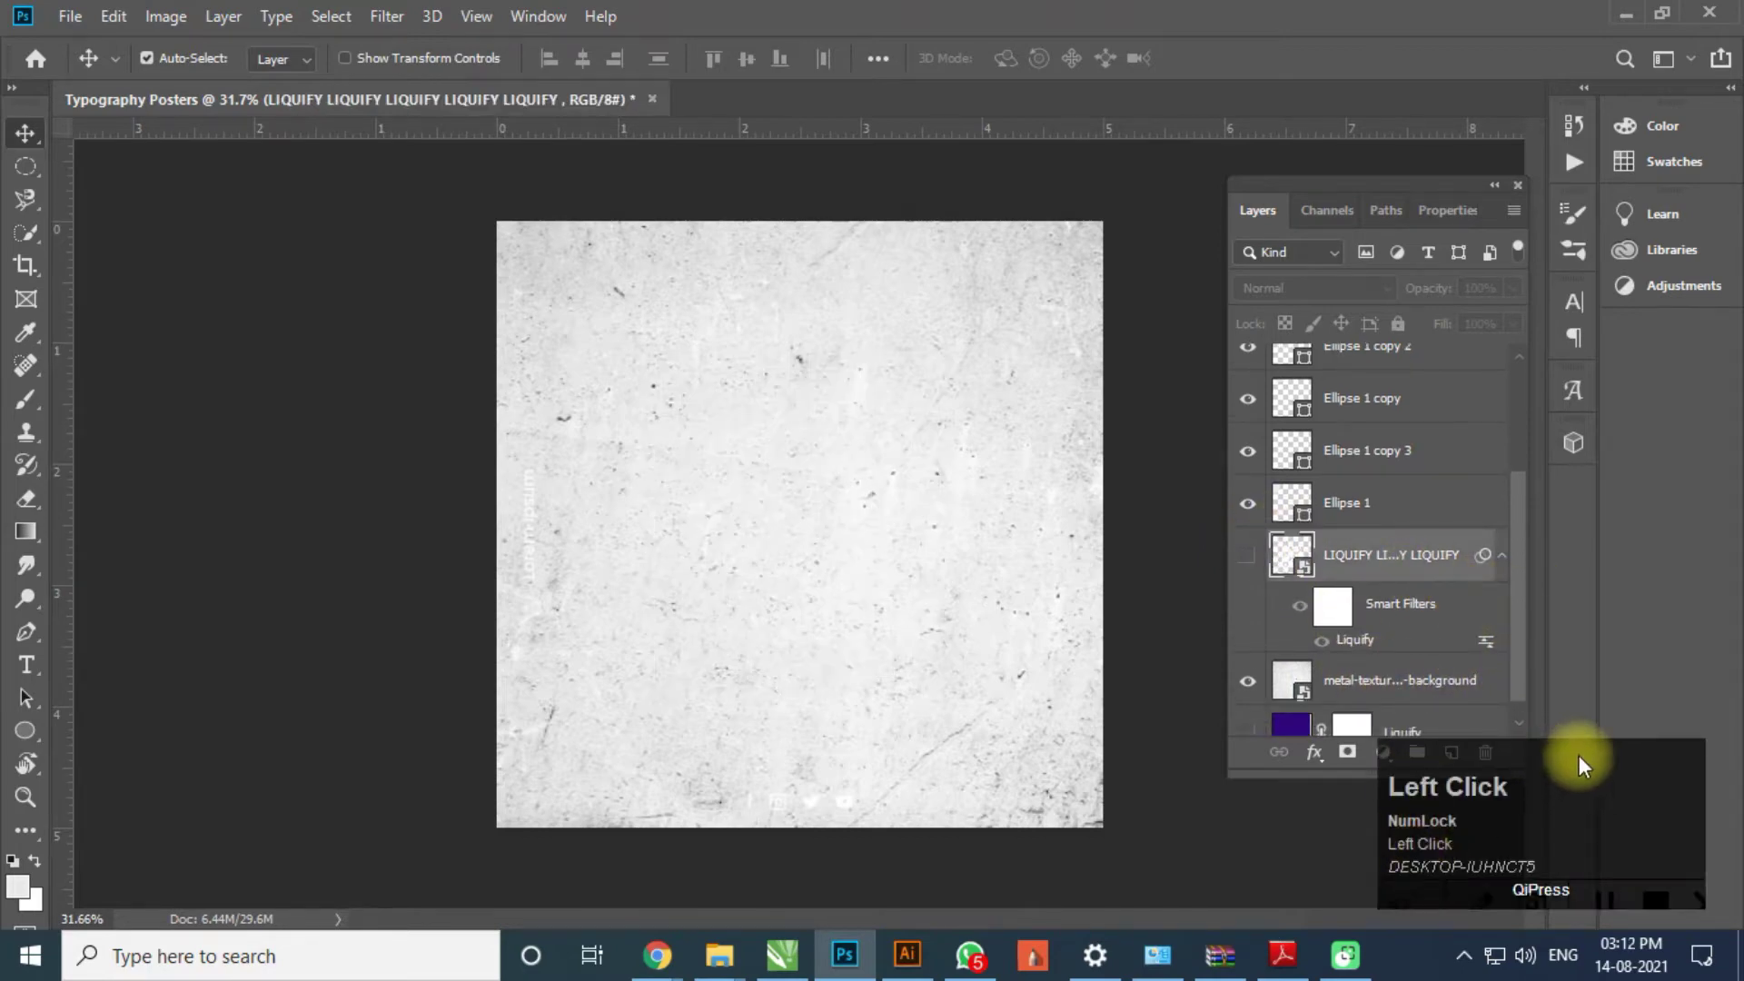
- Add a Solid Color fill layer and set it to deep crimson (H 340, S 100, B 46)
double_click(1388, 768)
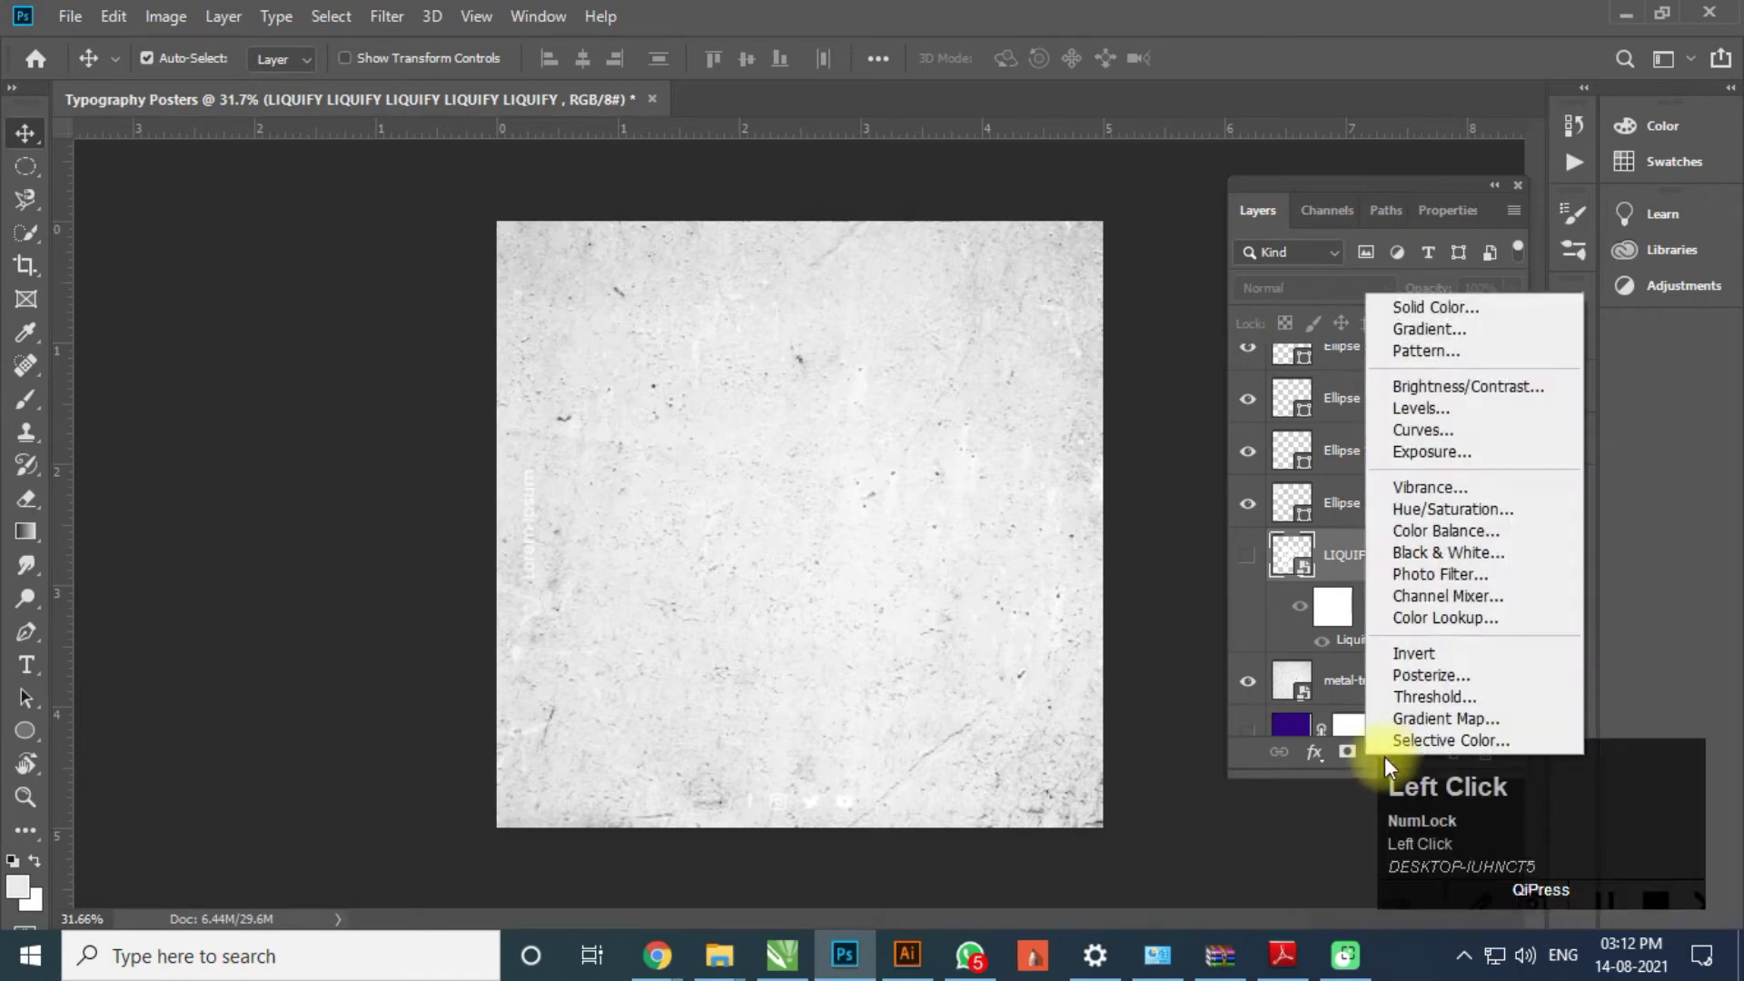
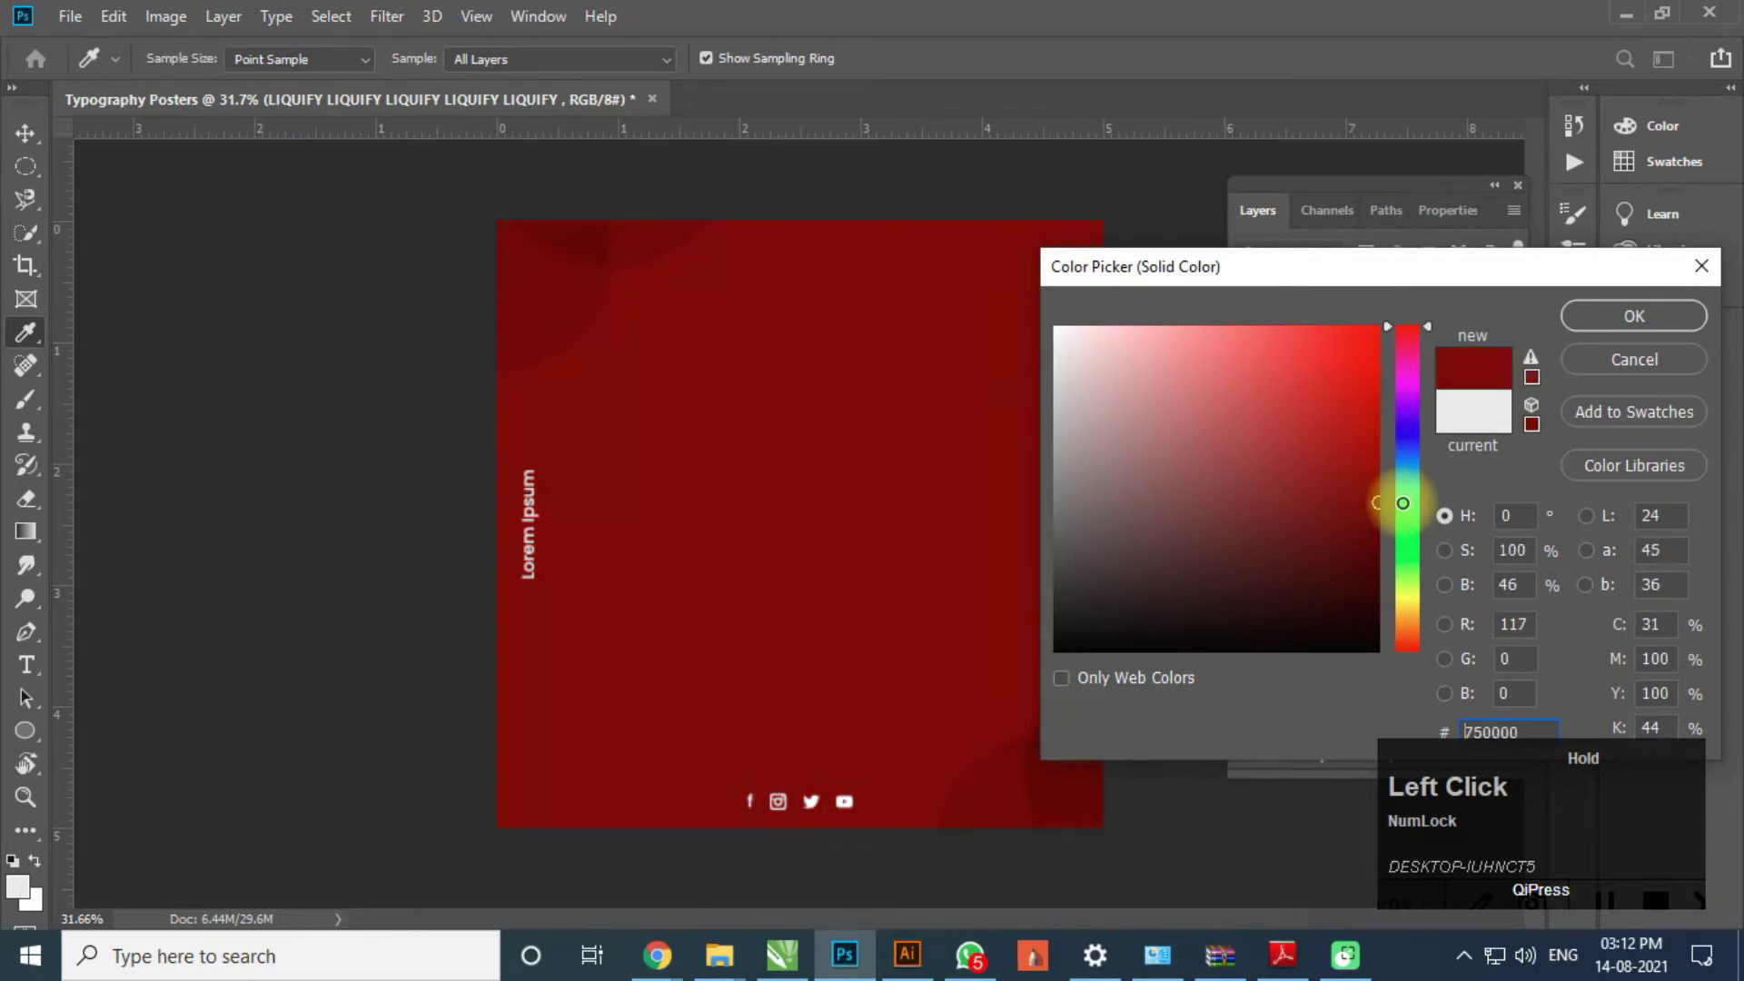
left_click_drag(1435, 344, 1386, 522)
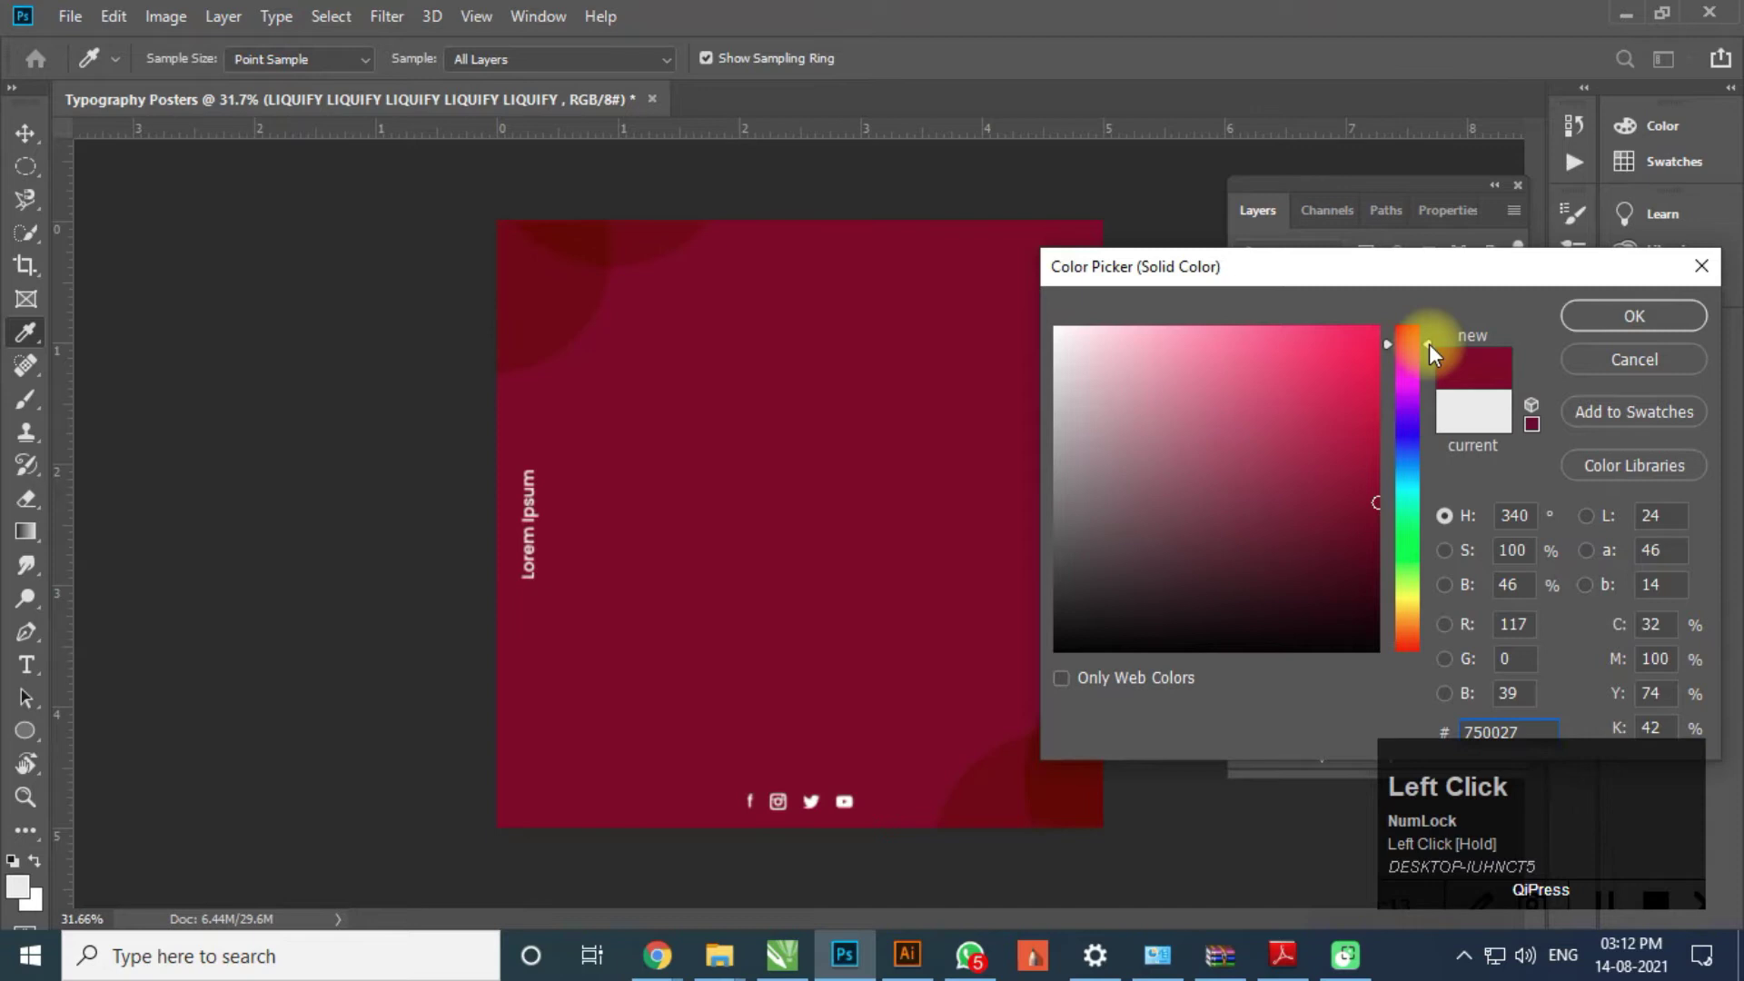
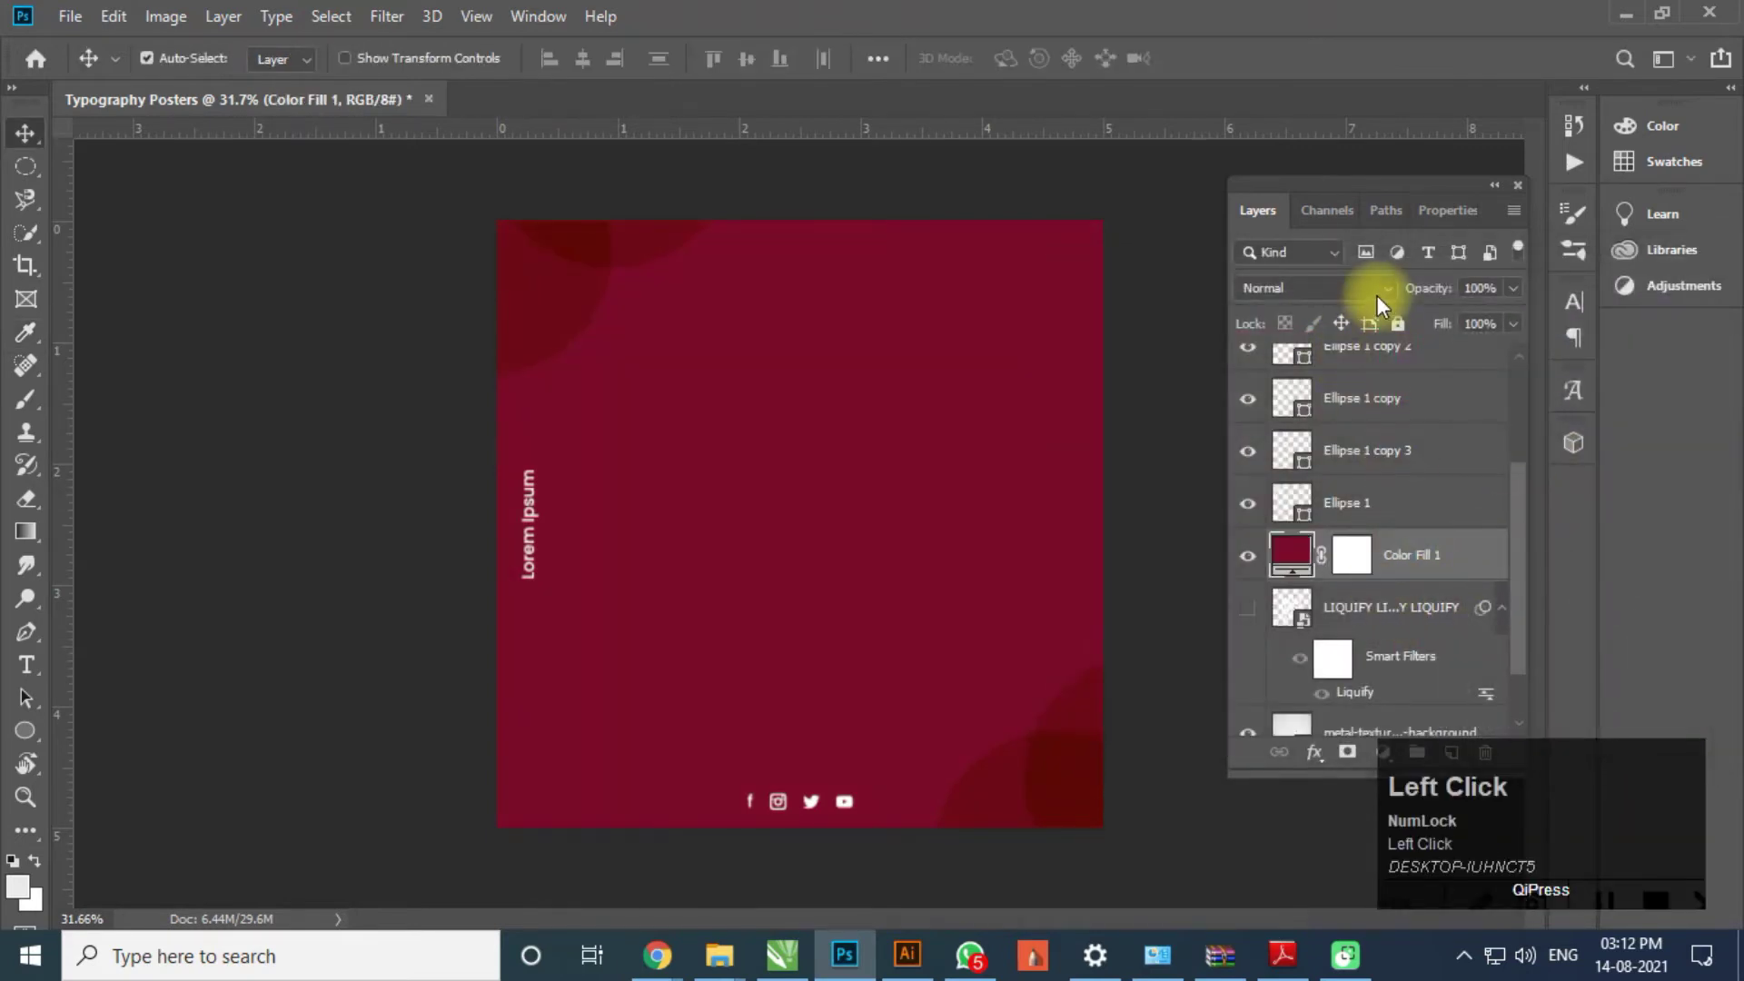
- Place the scratched metal texture above Color Fill 1 in Multiply mode
scroll("down", 3)
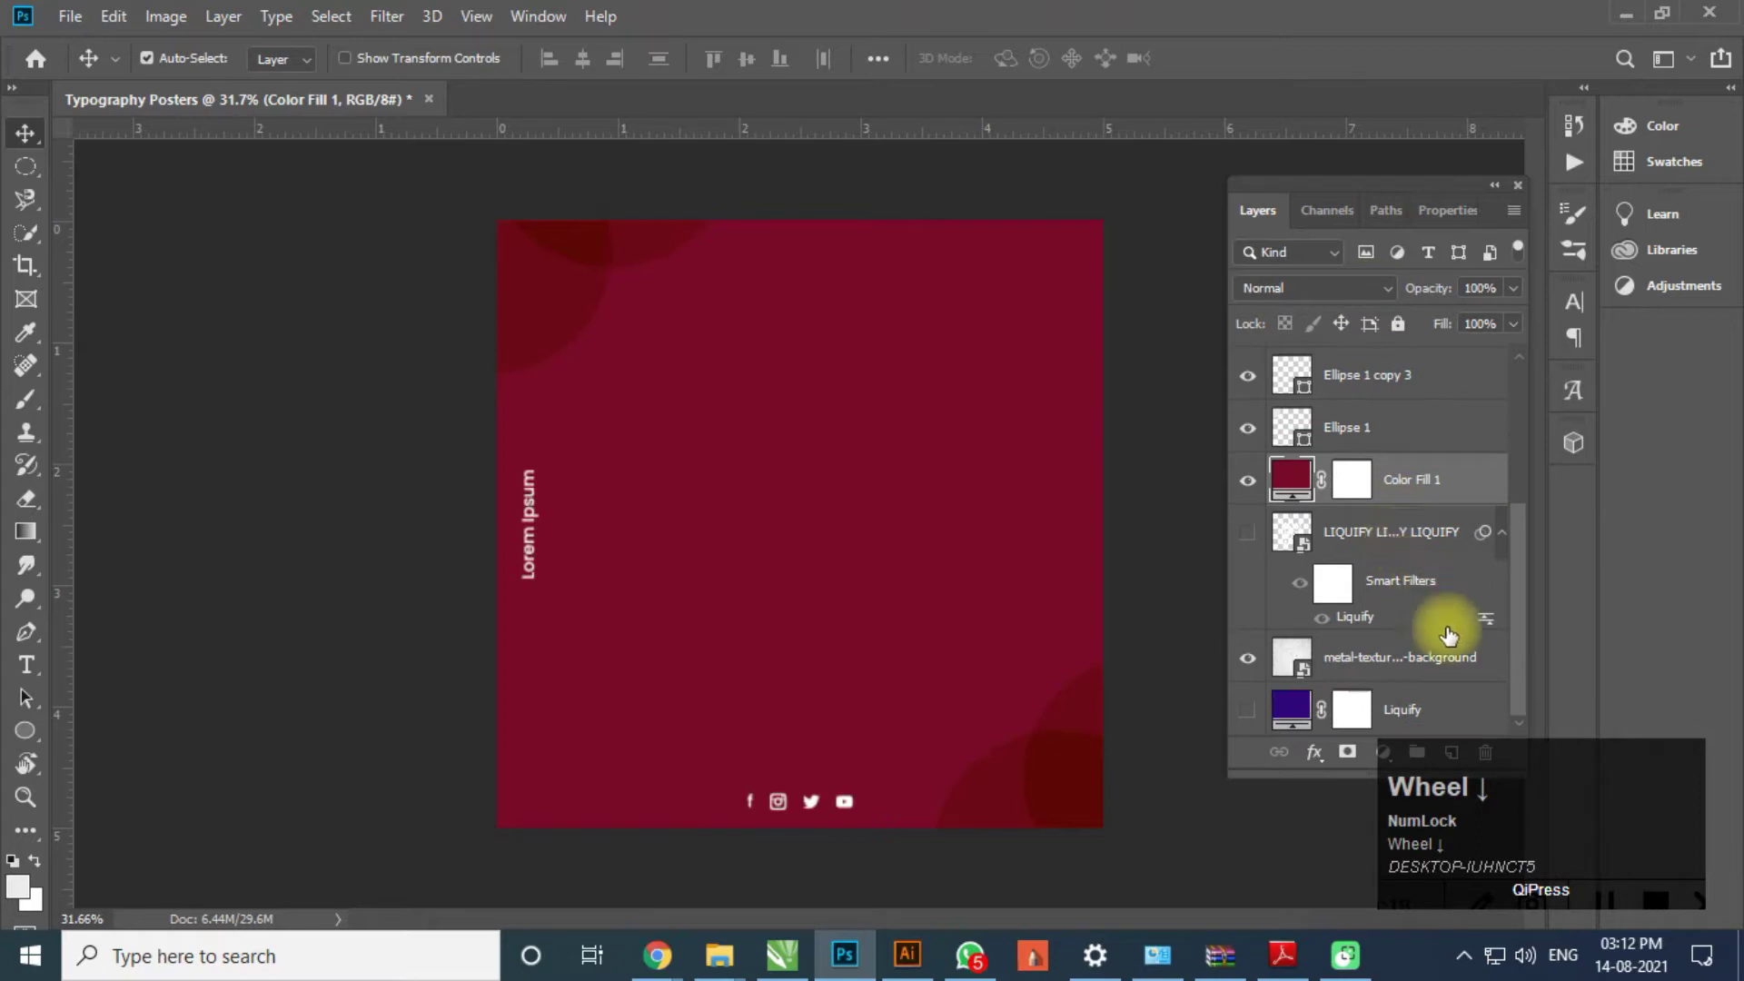
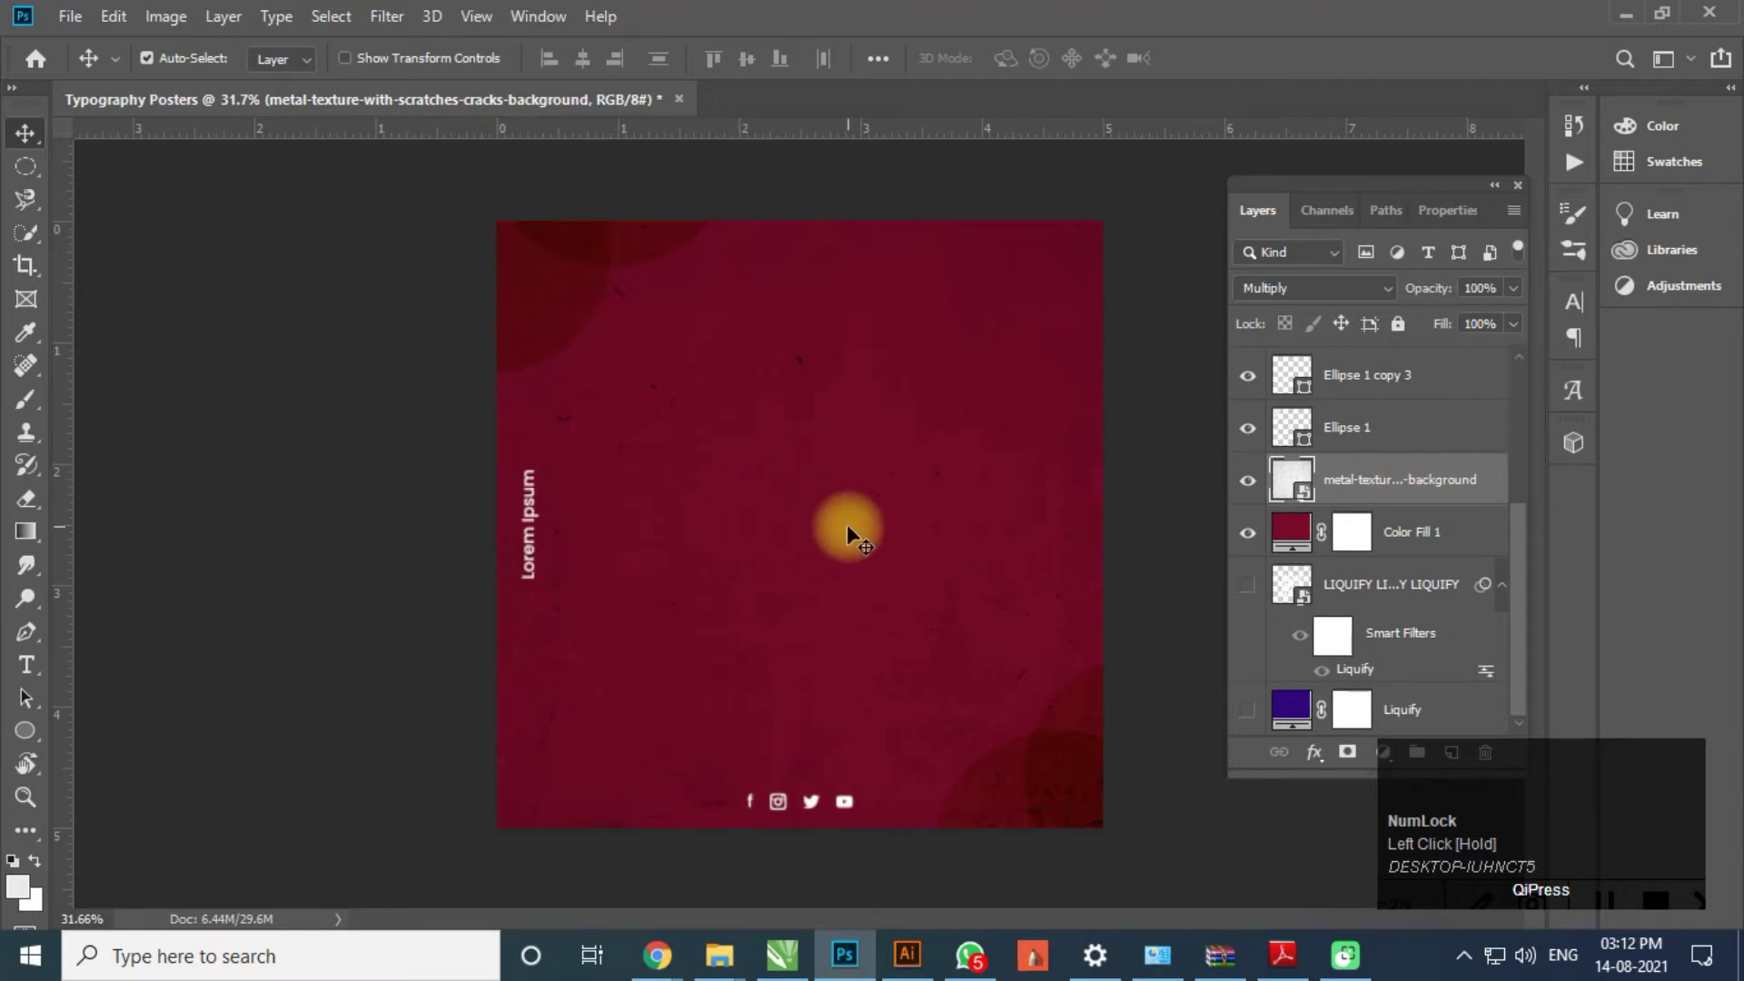
scroll("down", 3)
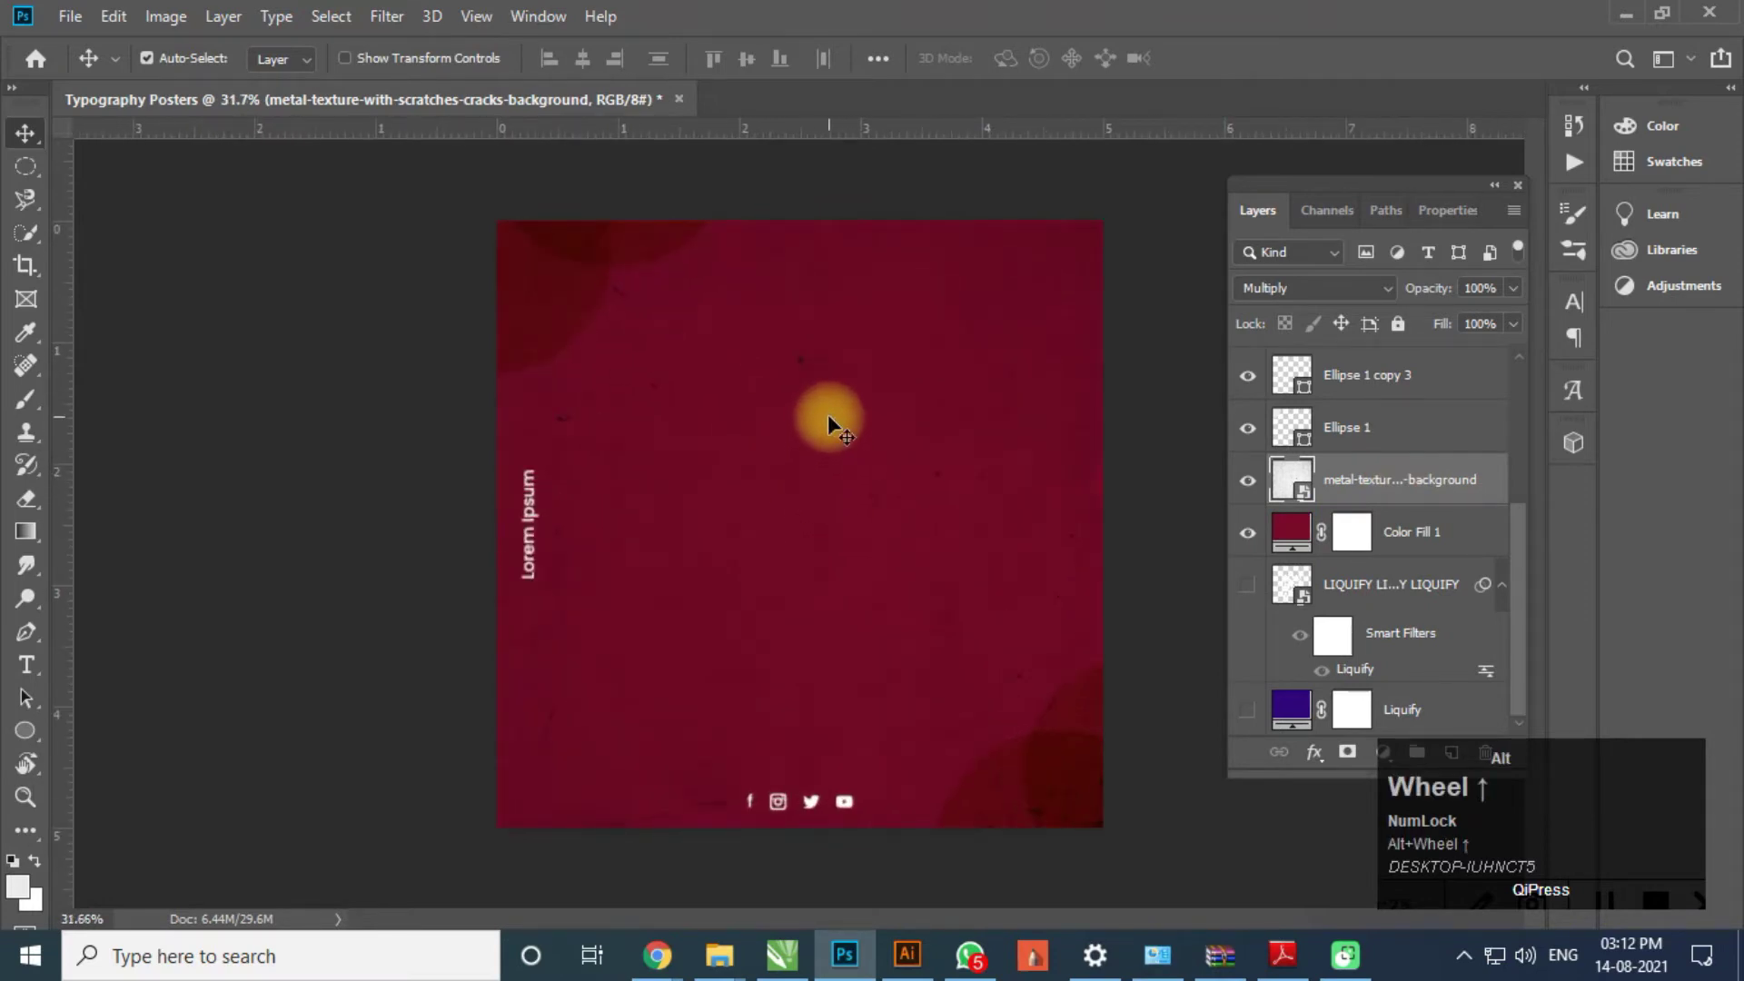
- Deselect the texture layer and zoom in on the crimson poster
scroll("up", 3)
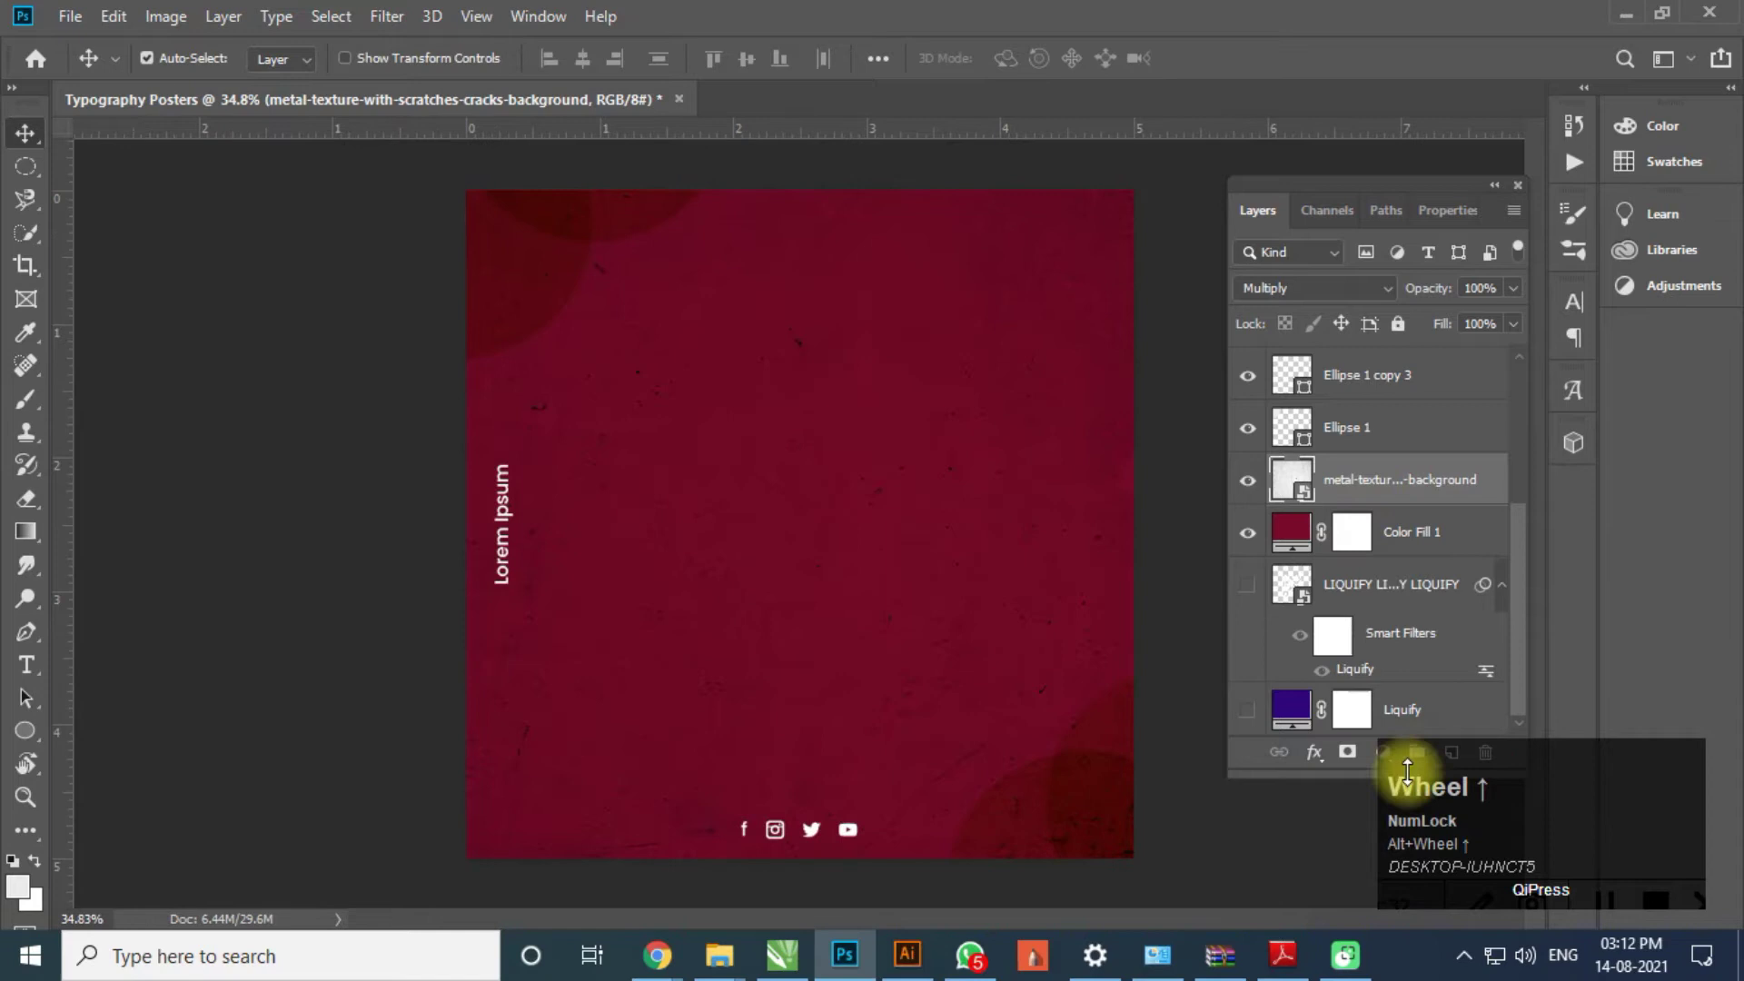
left_click(164, 500)
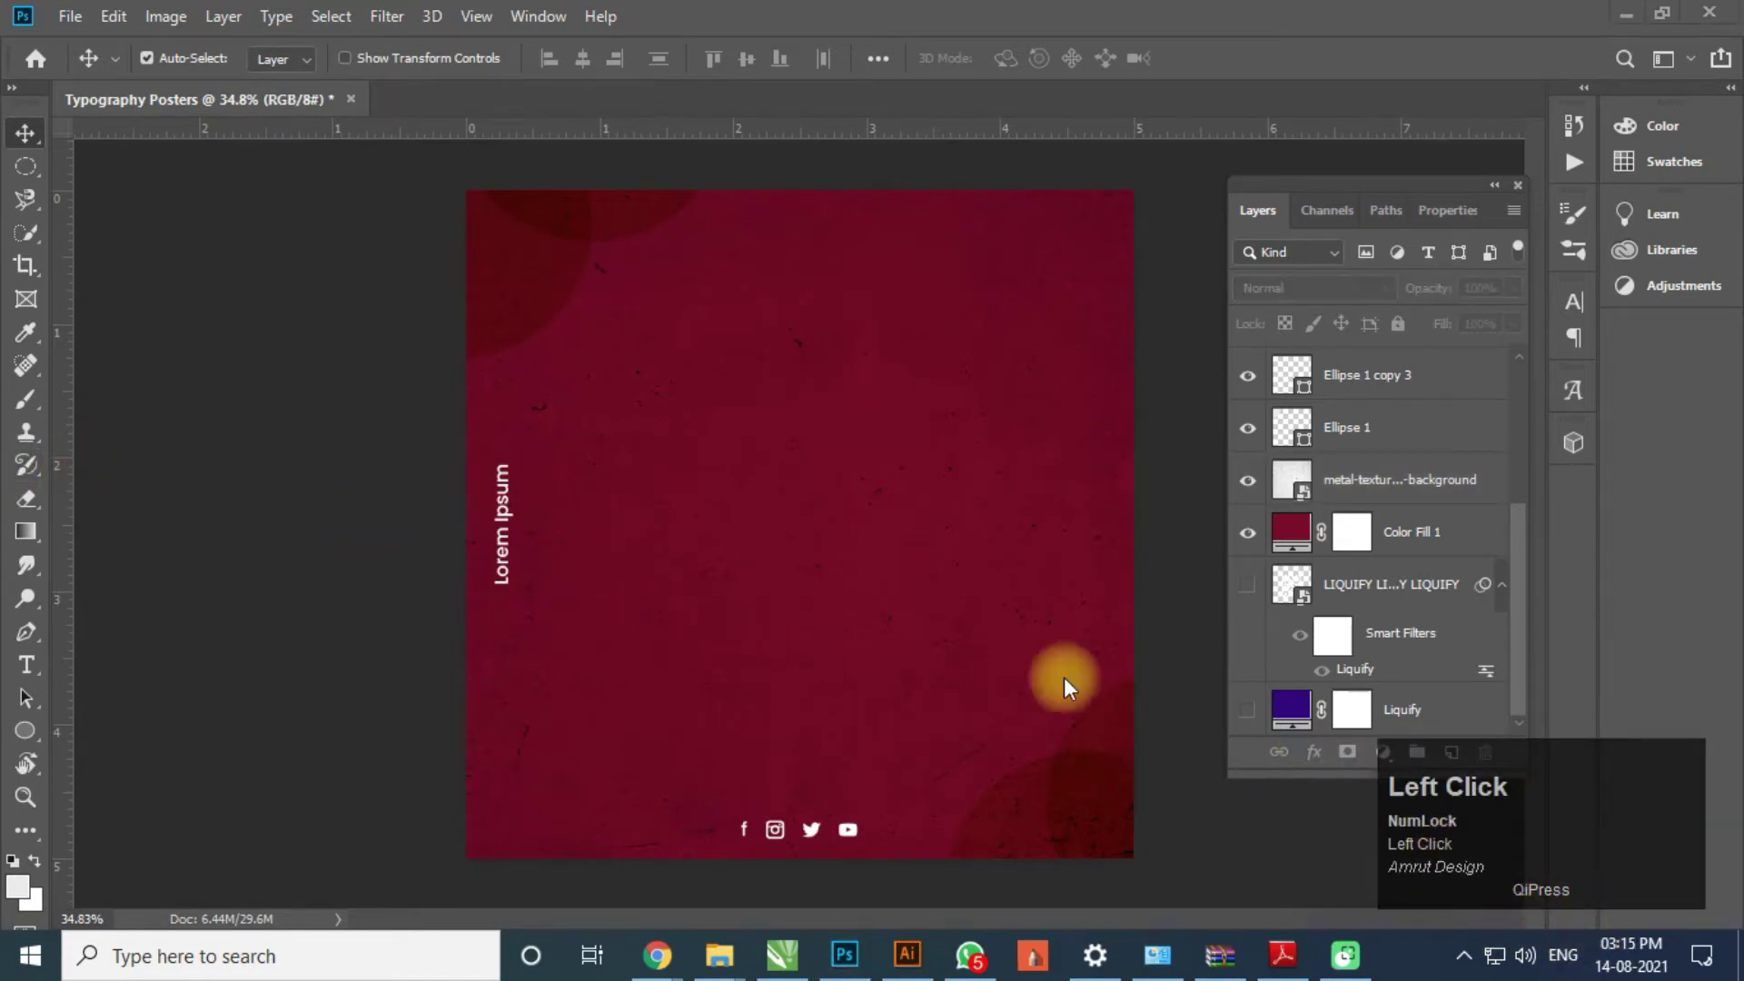
scroll("up", 3)
key("space")
left_click(870, 446)
key("space")
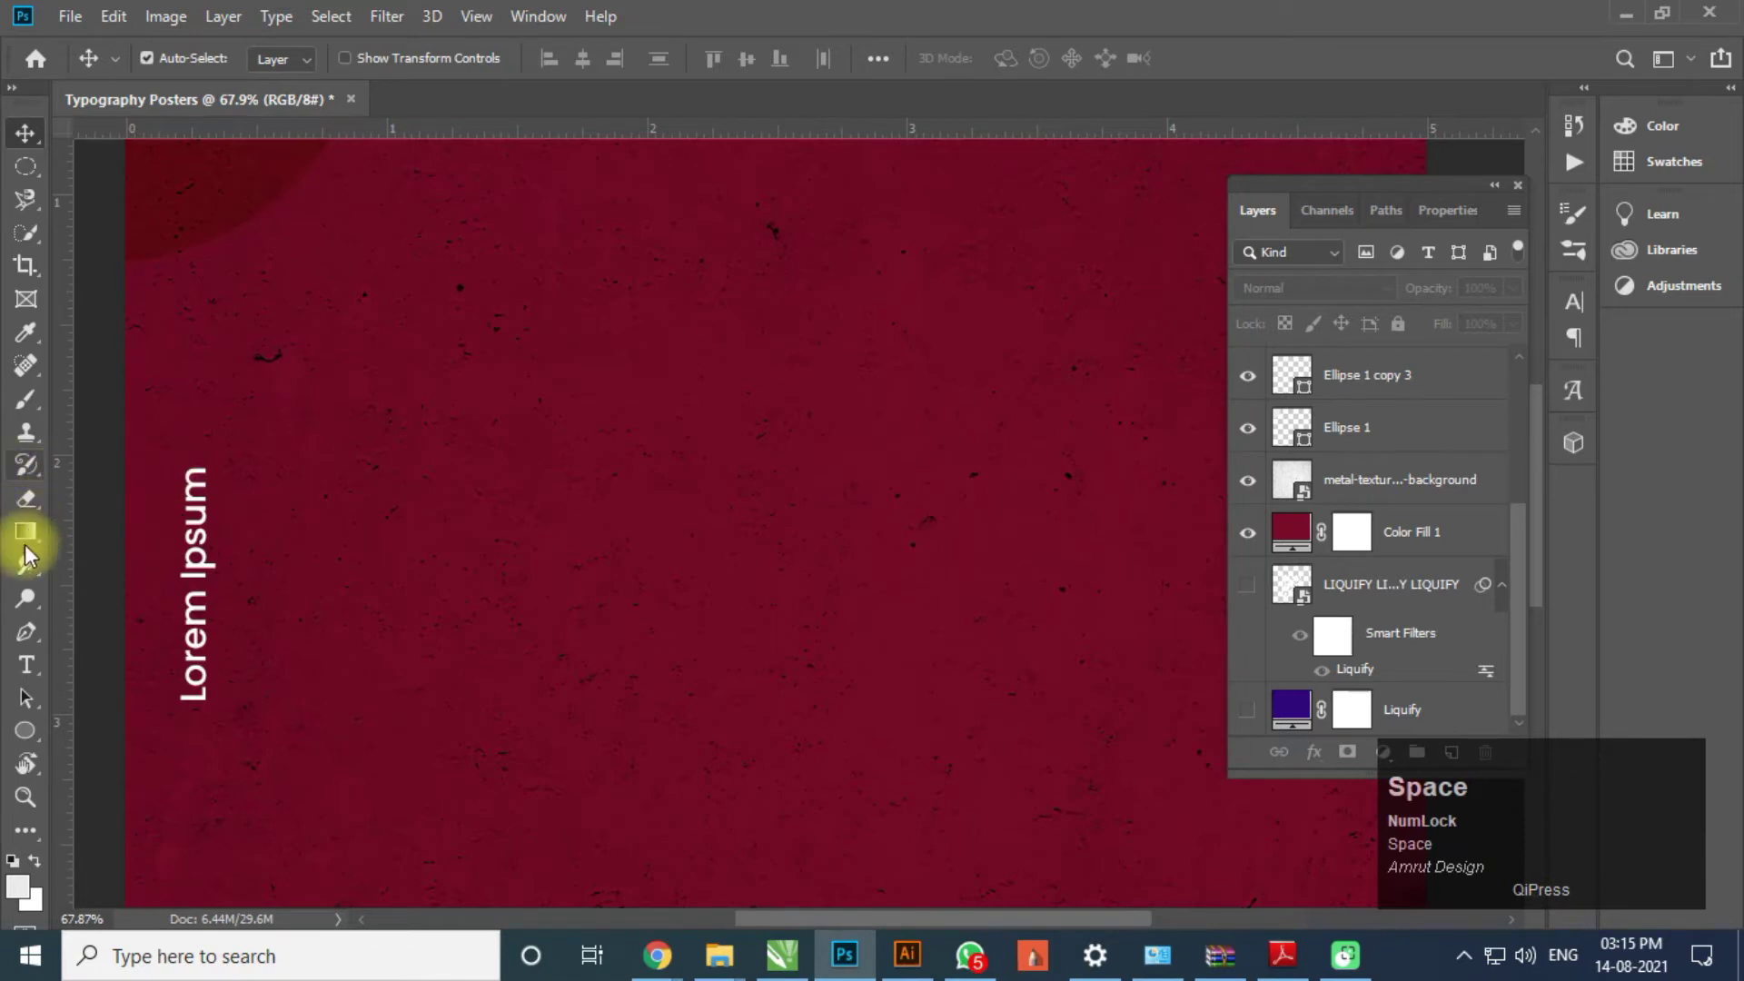
- Add the white word CUSTOM in Poppins, commit it and duplicate the layer with Ctrl+J
left_click(26, 671)
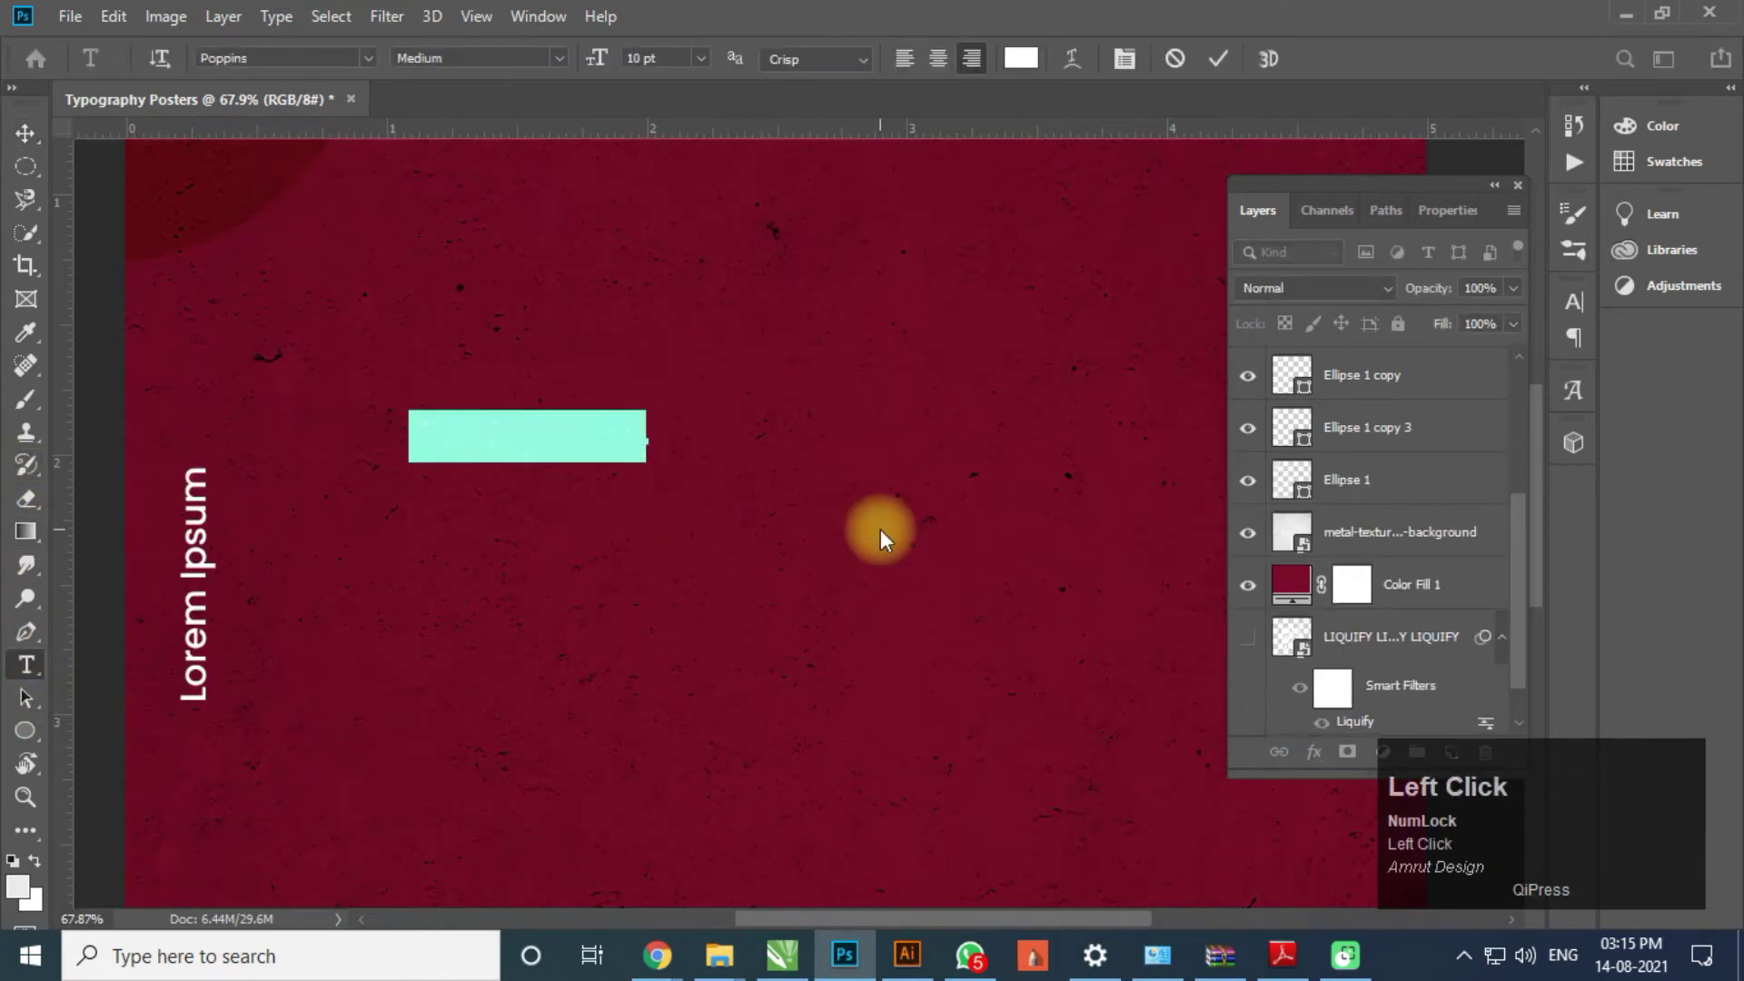
key("shift+Num_Lock")
left_click(890, 538)
key("shift+c")
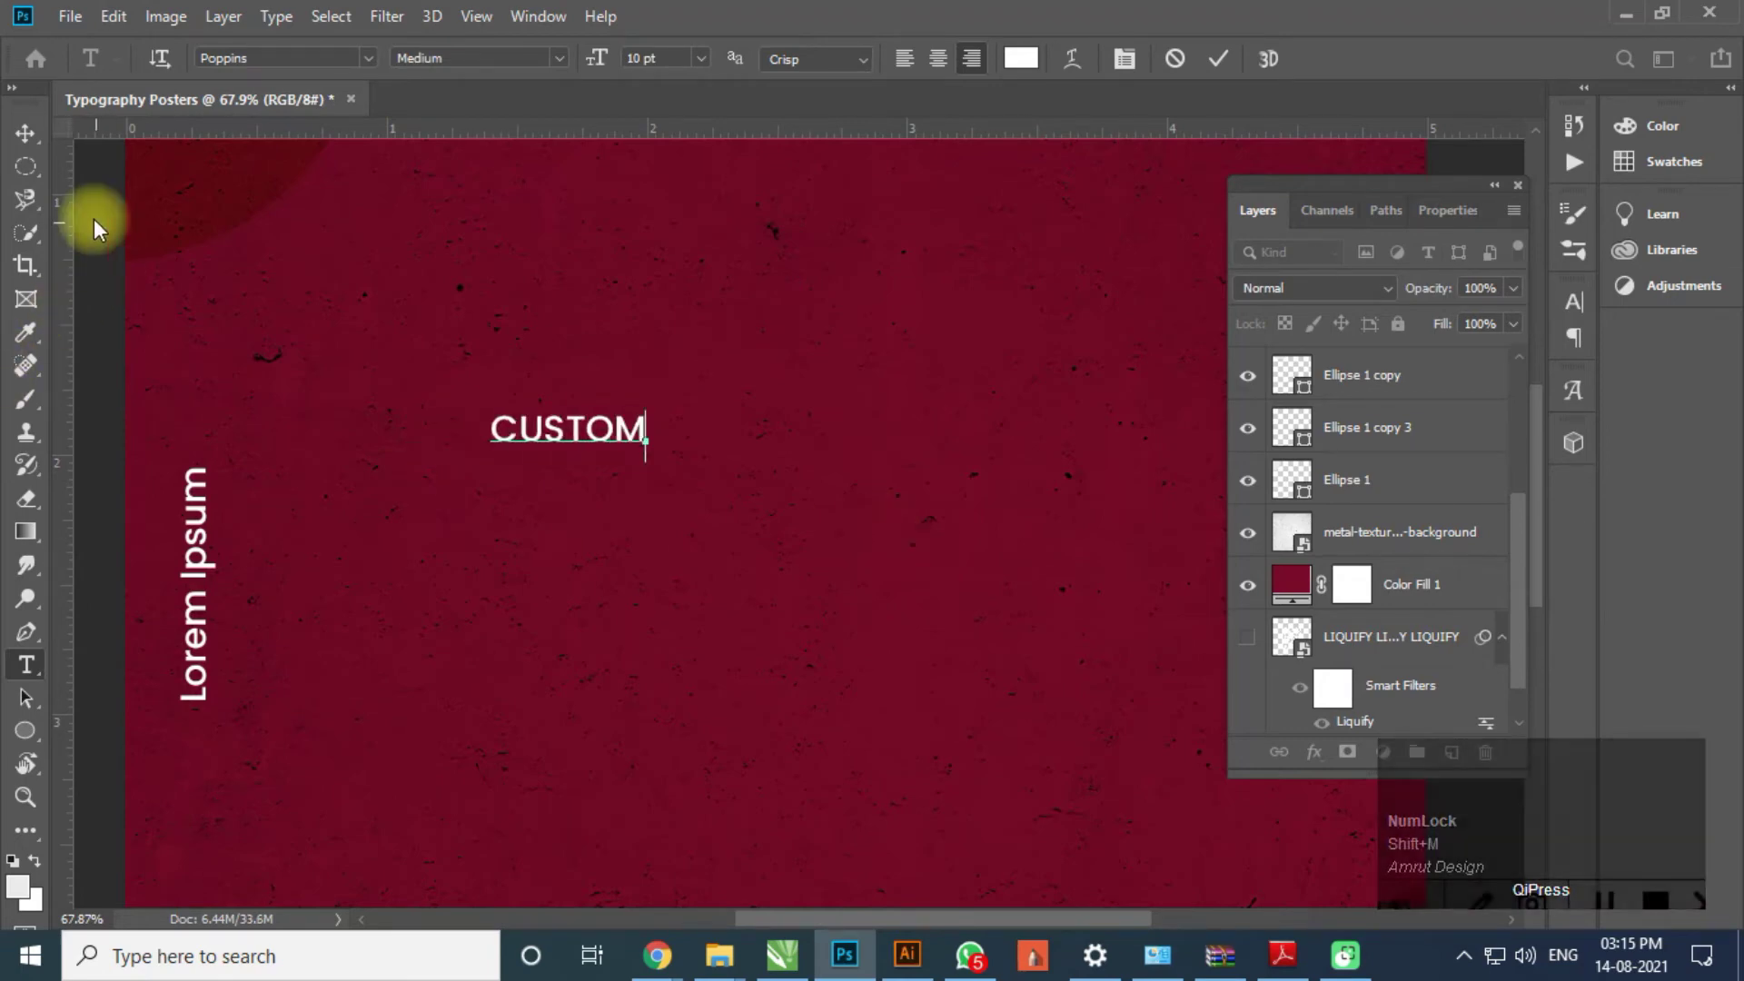
left_click(42, 132)
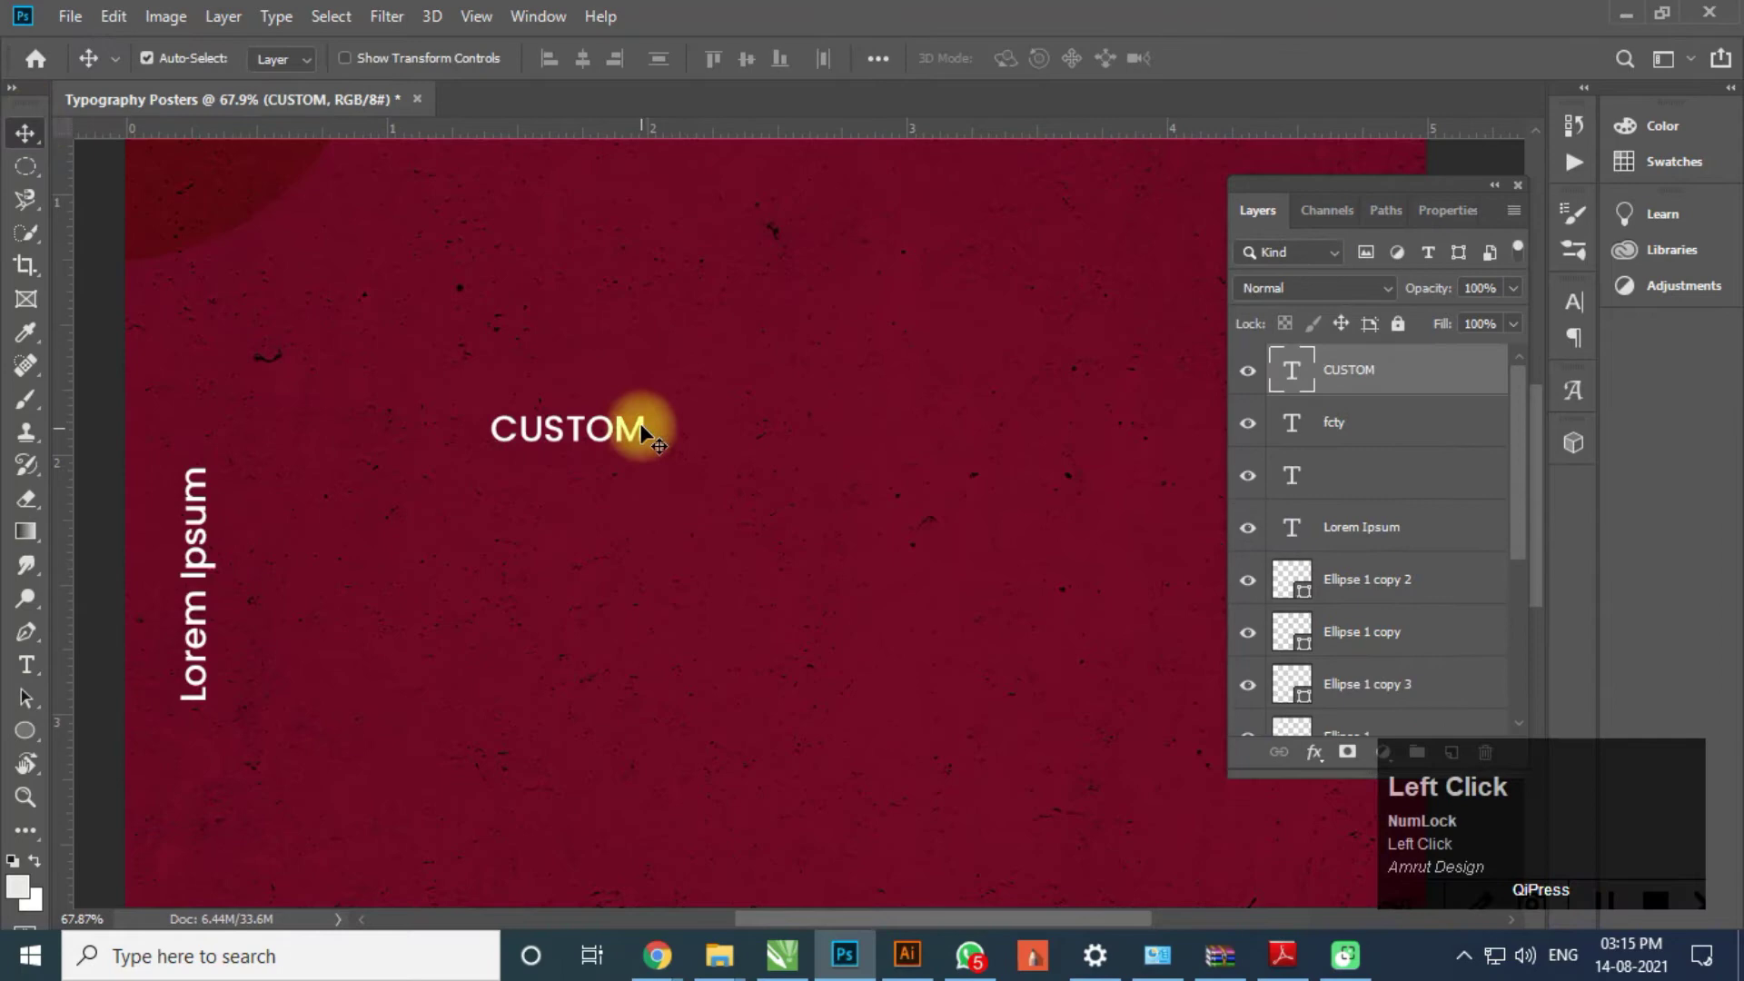
key("ctrl+z")
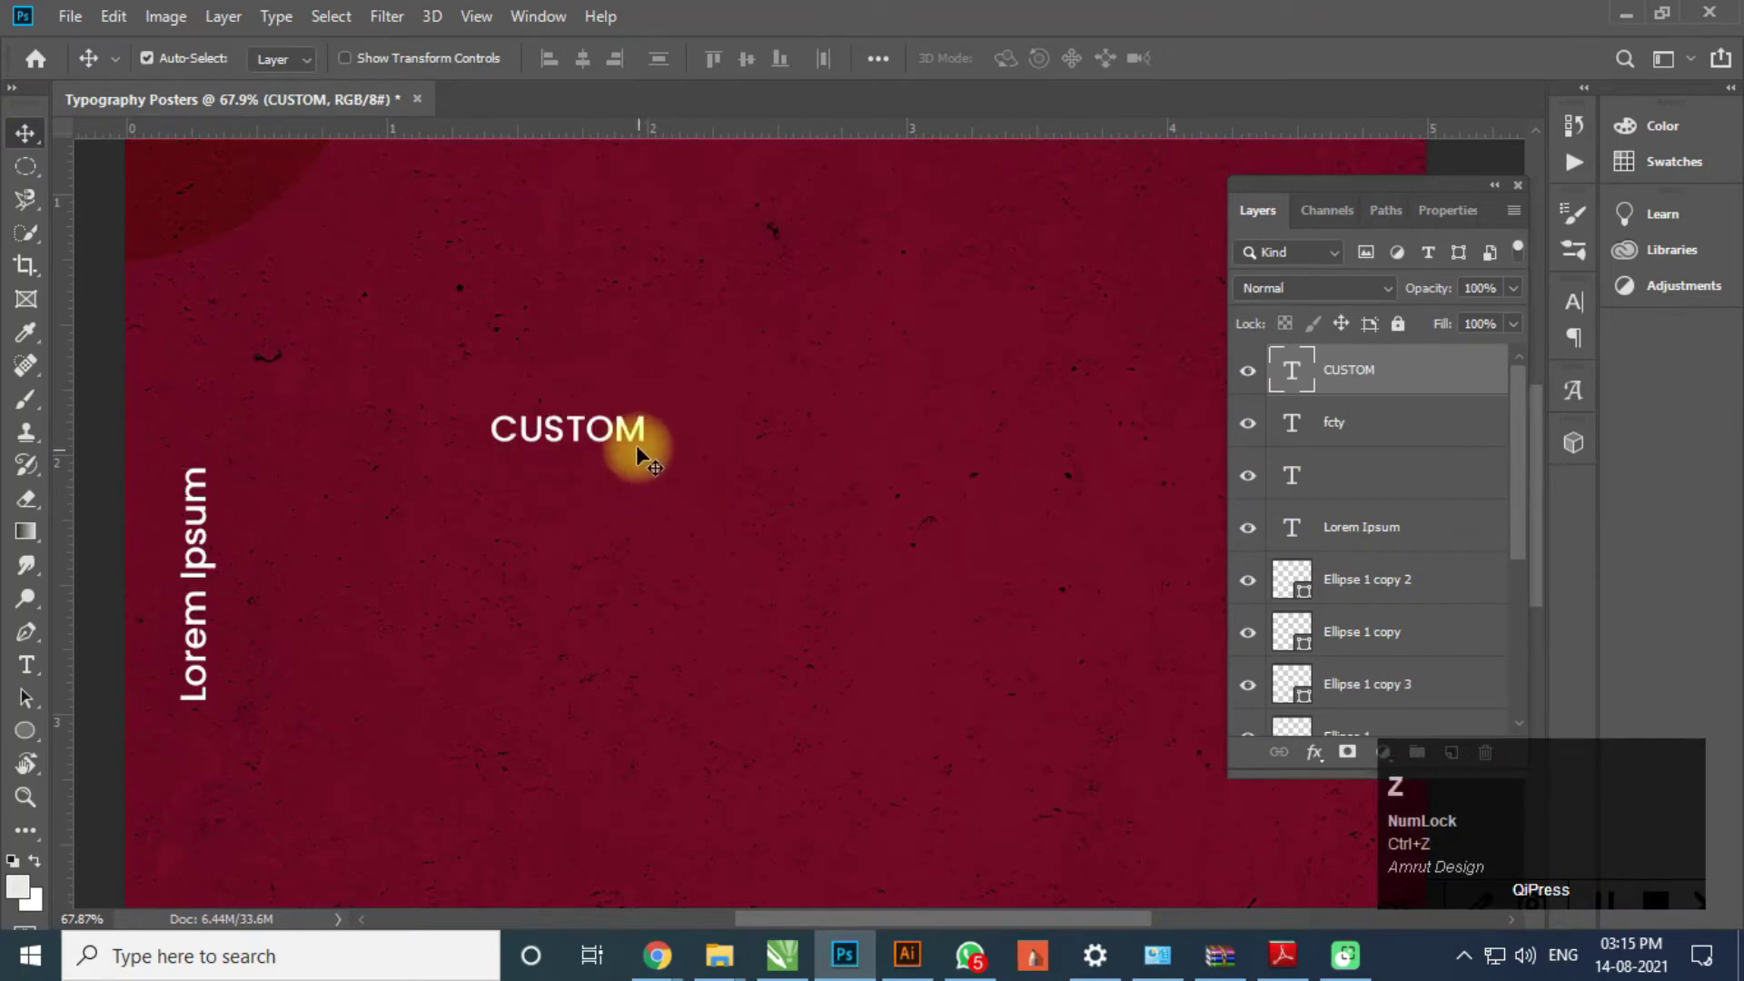
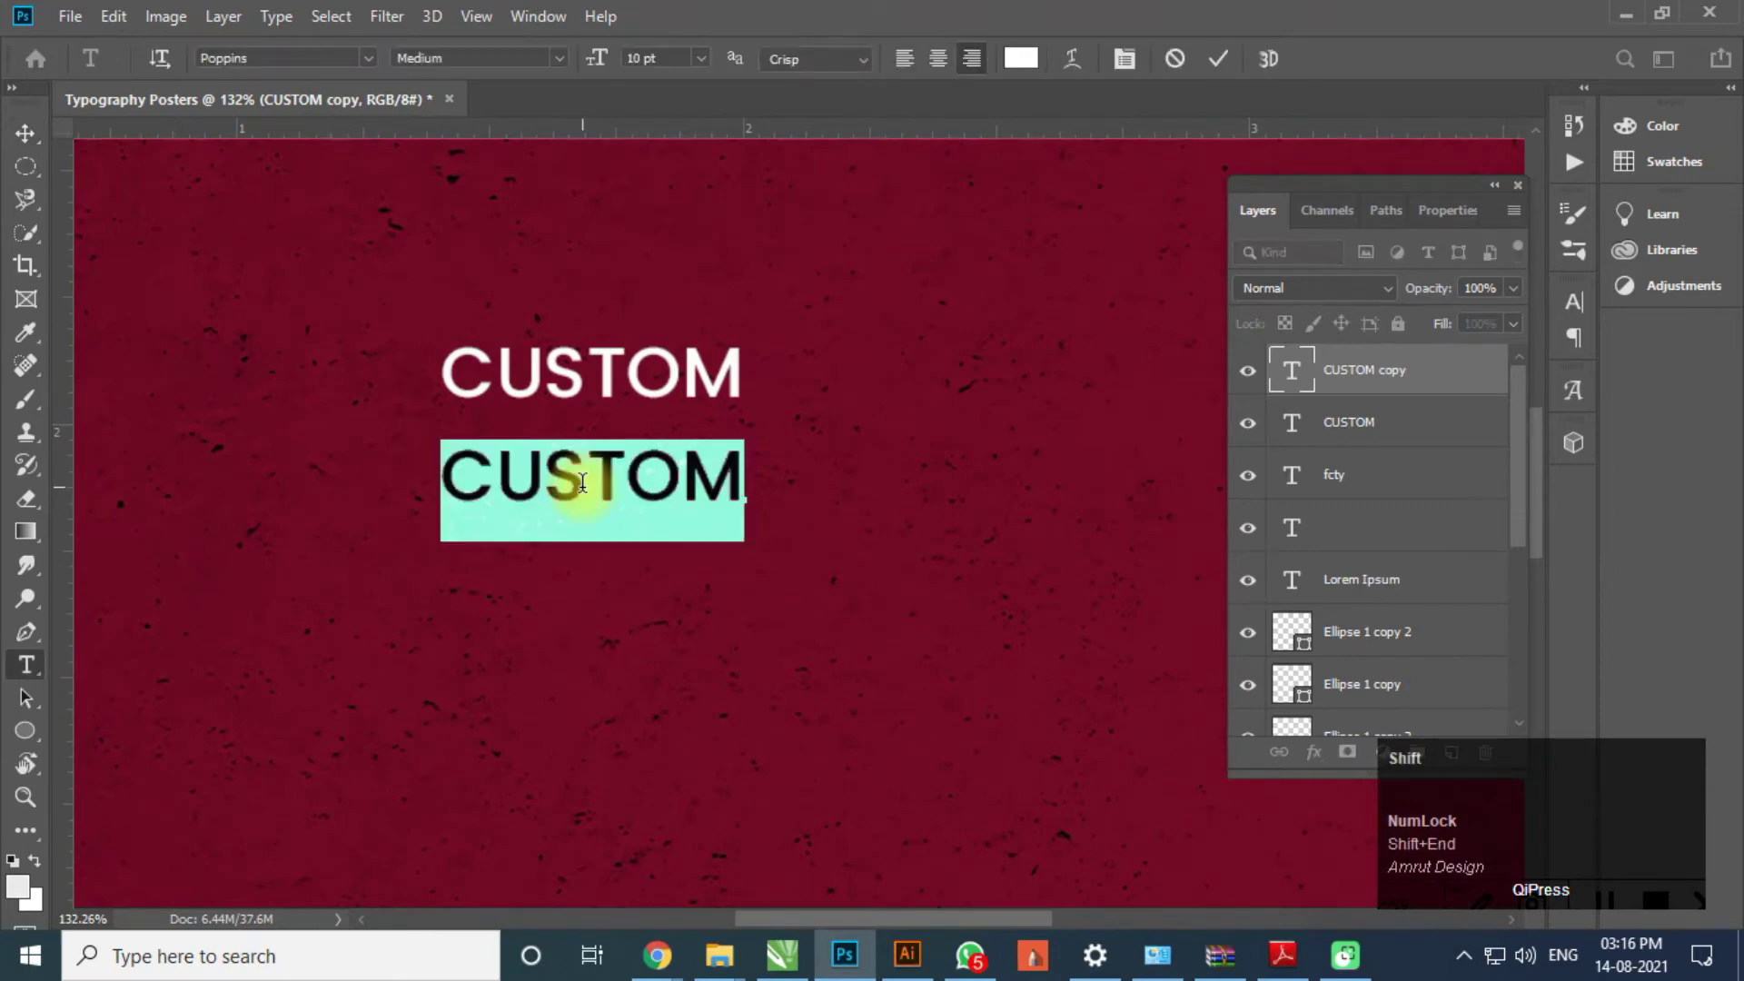
- Retype the duplicate as SHADOW and position it directly below CUSTOM
key("shift+s")
key("shift+w")
left_click(29, 132)
scroll("up", 3)
left_click_drag(472, 448, 476, 469)
- Enlarge CUSTOM and SHADOW together with Free Transform into a stacked block
key("ctrl+t")
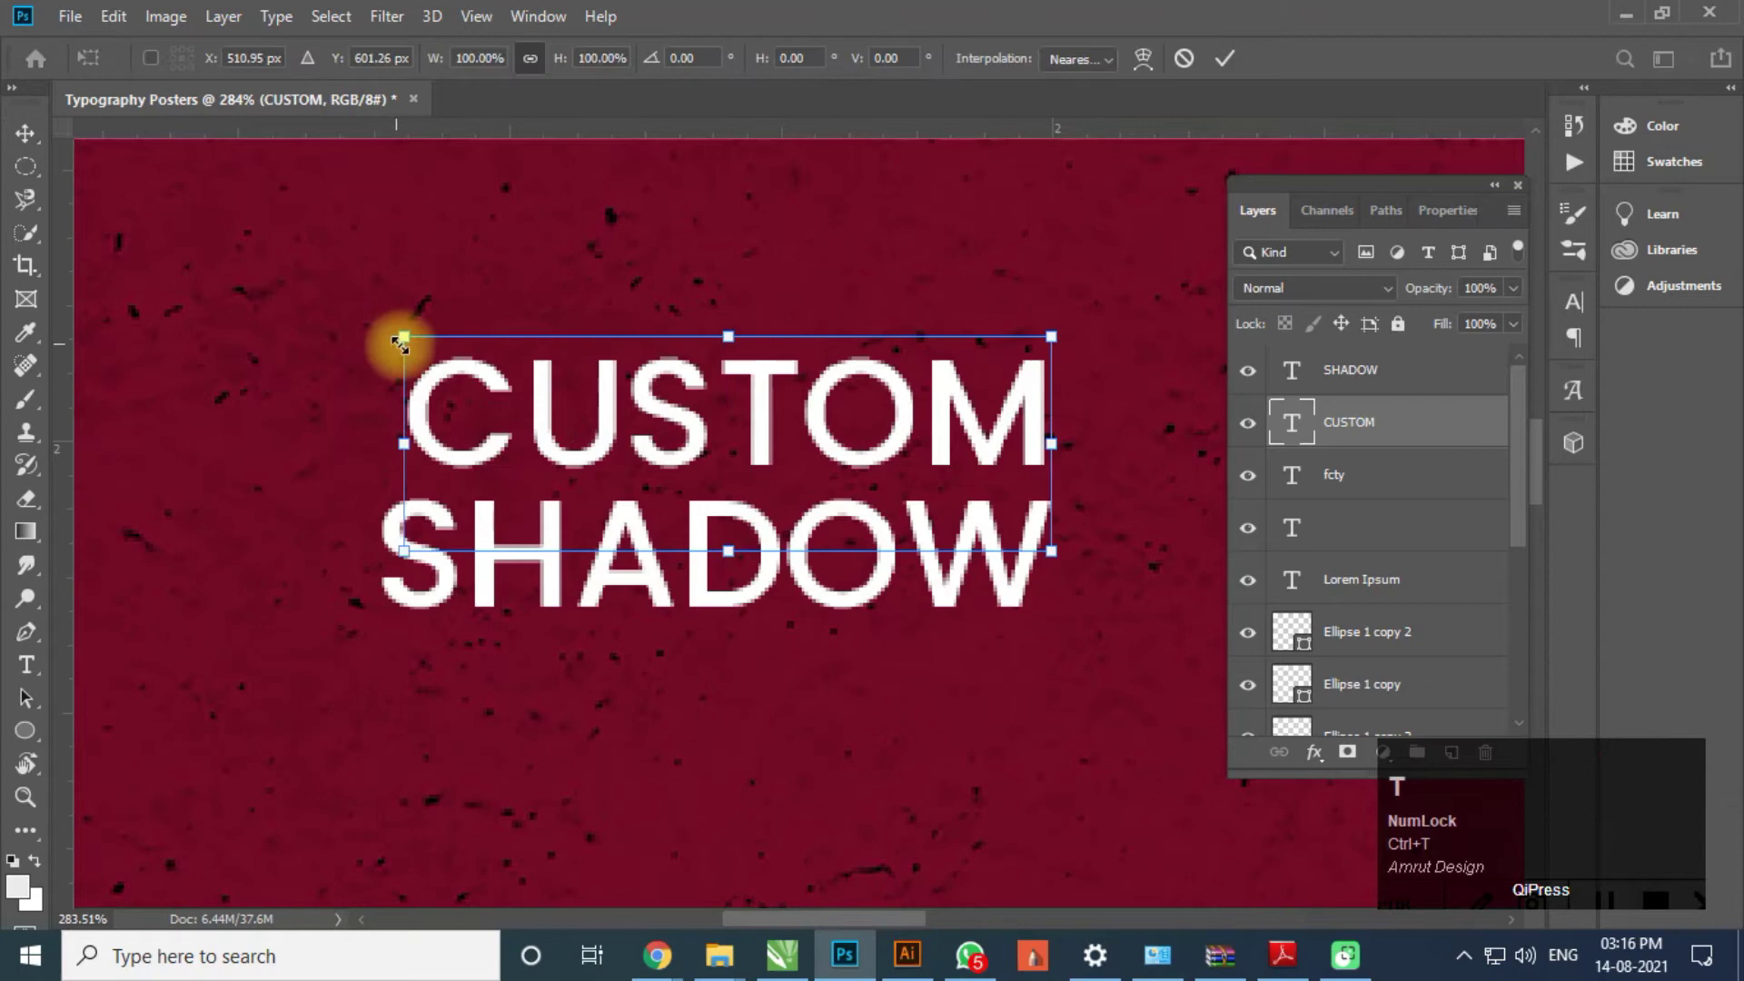
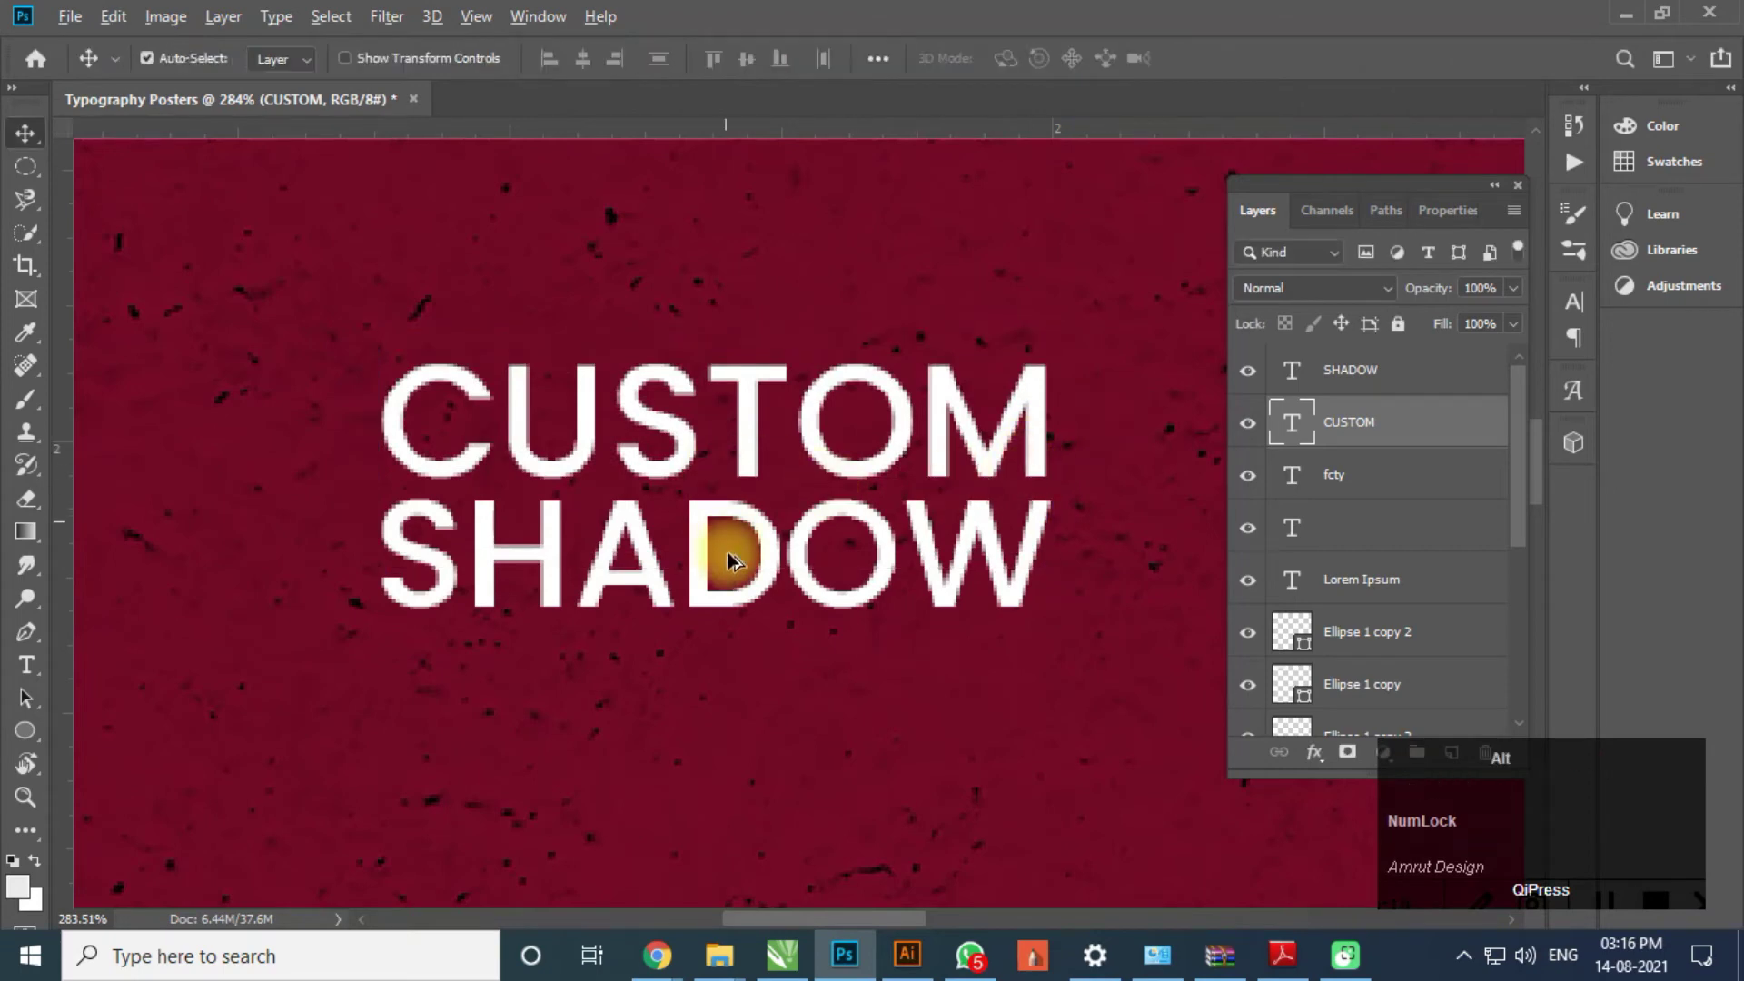
scroll("down", 3)
scroll("down", 3)
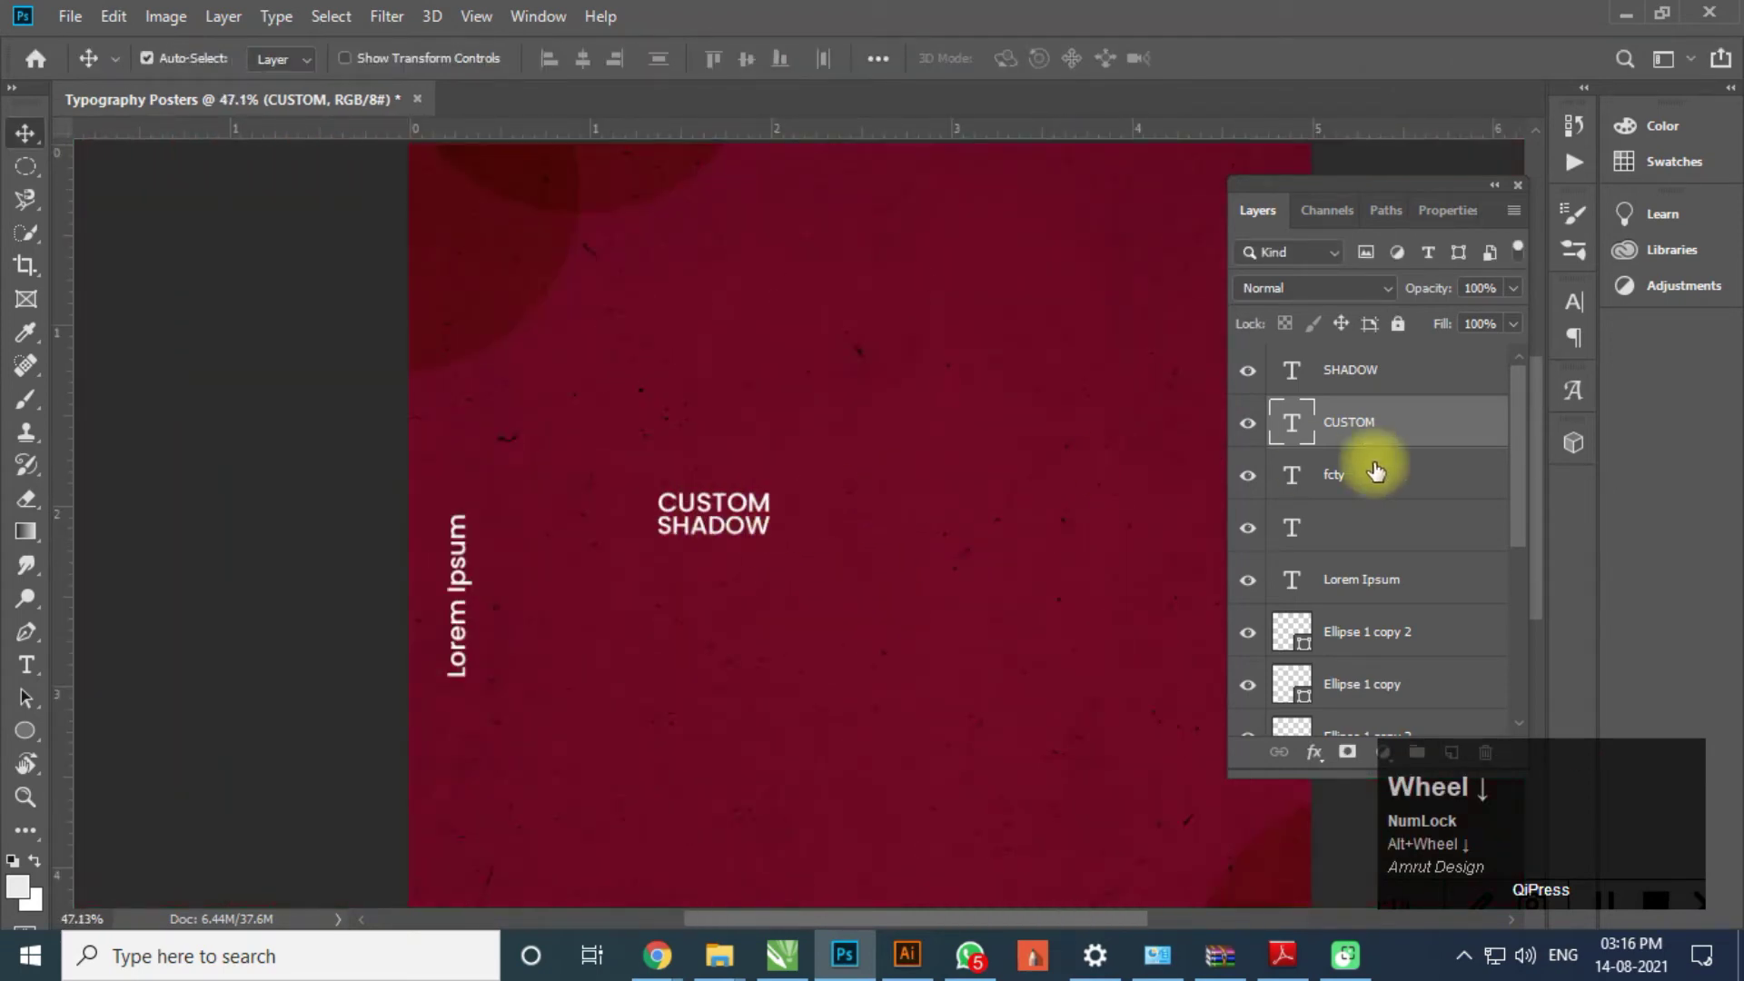
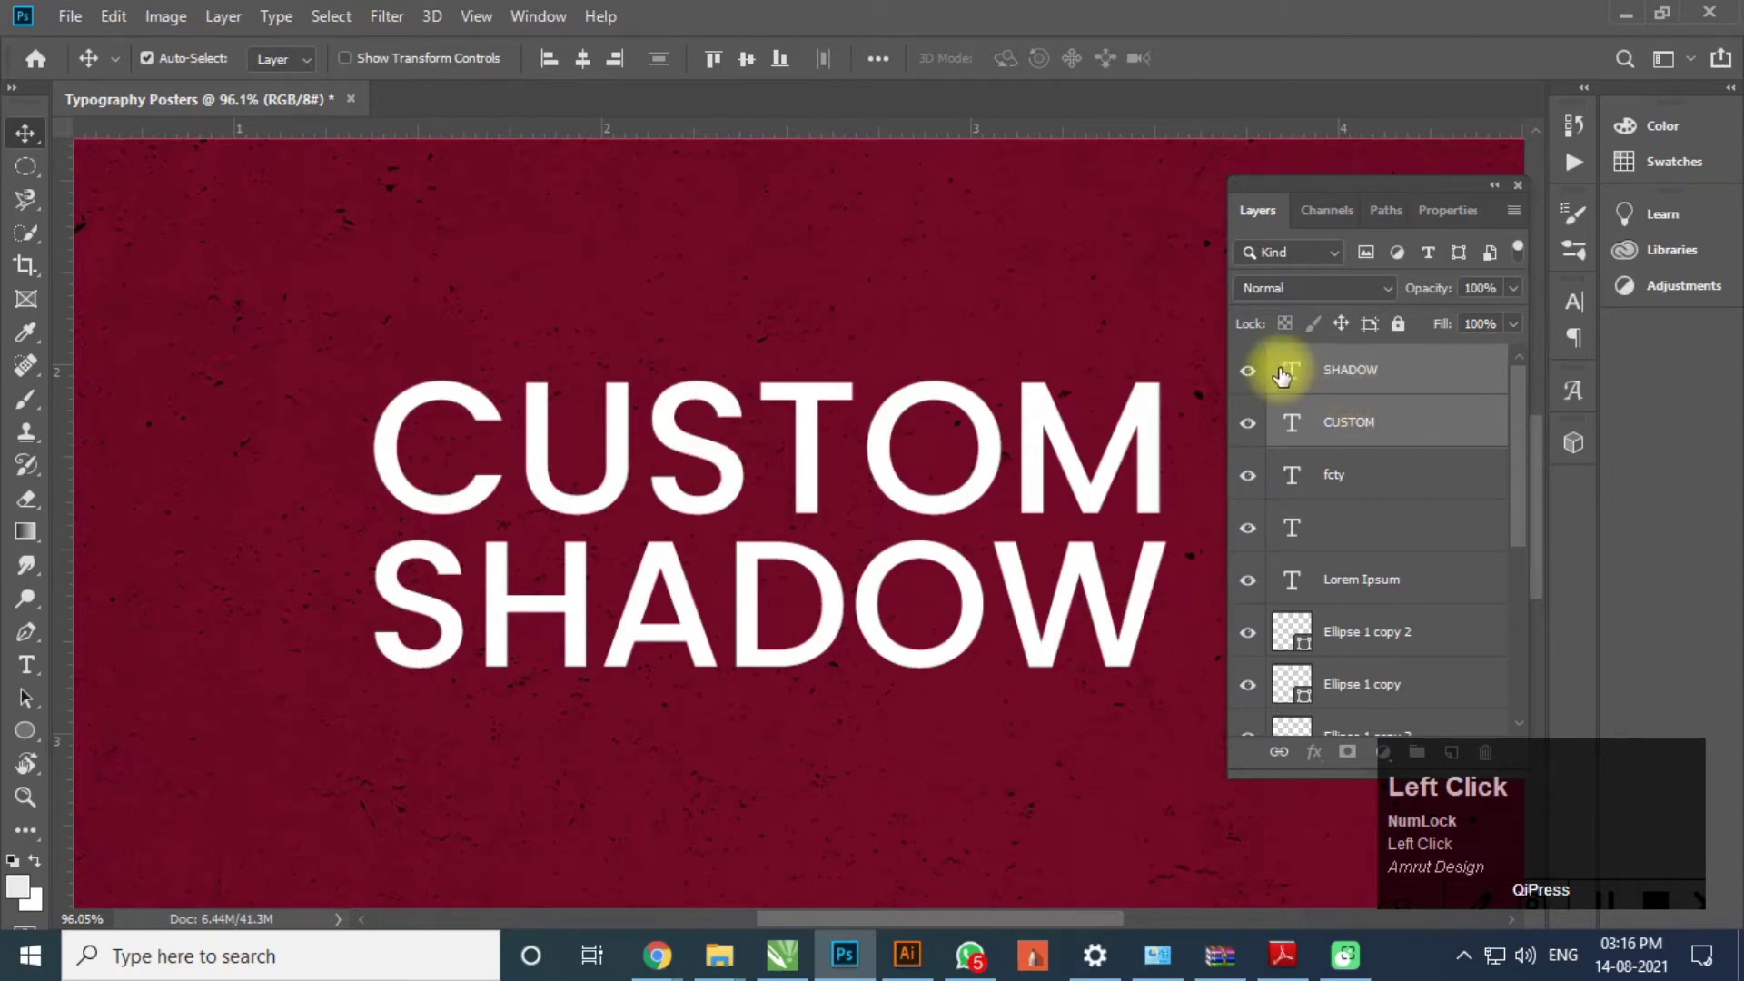
- Set both SHADOW and CUSTOM to Poppins ExtraBold and start resizing them with Free Transform
left_click(1290, 376)
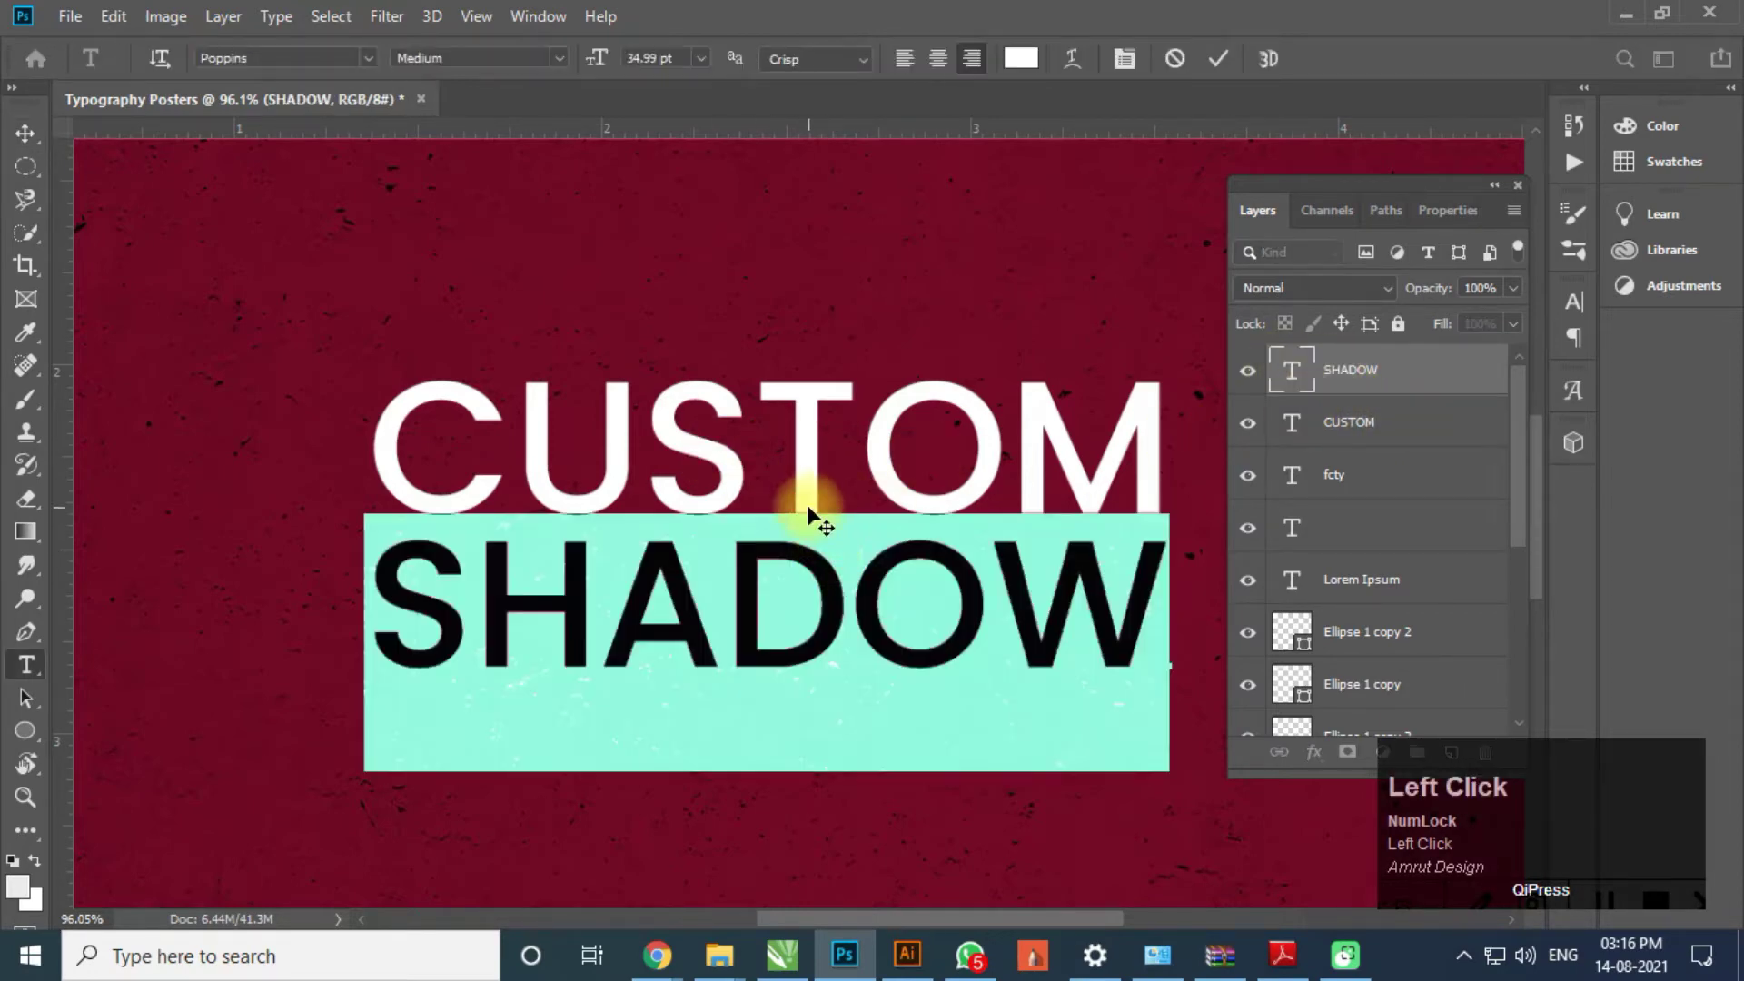
left_click(567, 67)
double_click(507, 372)
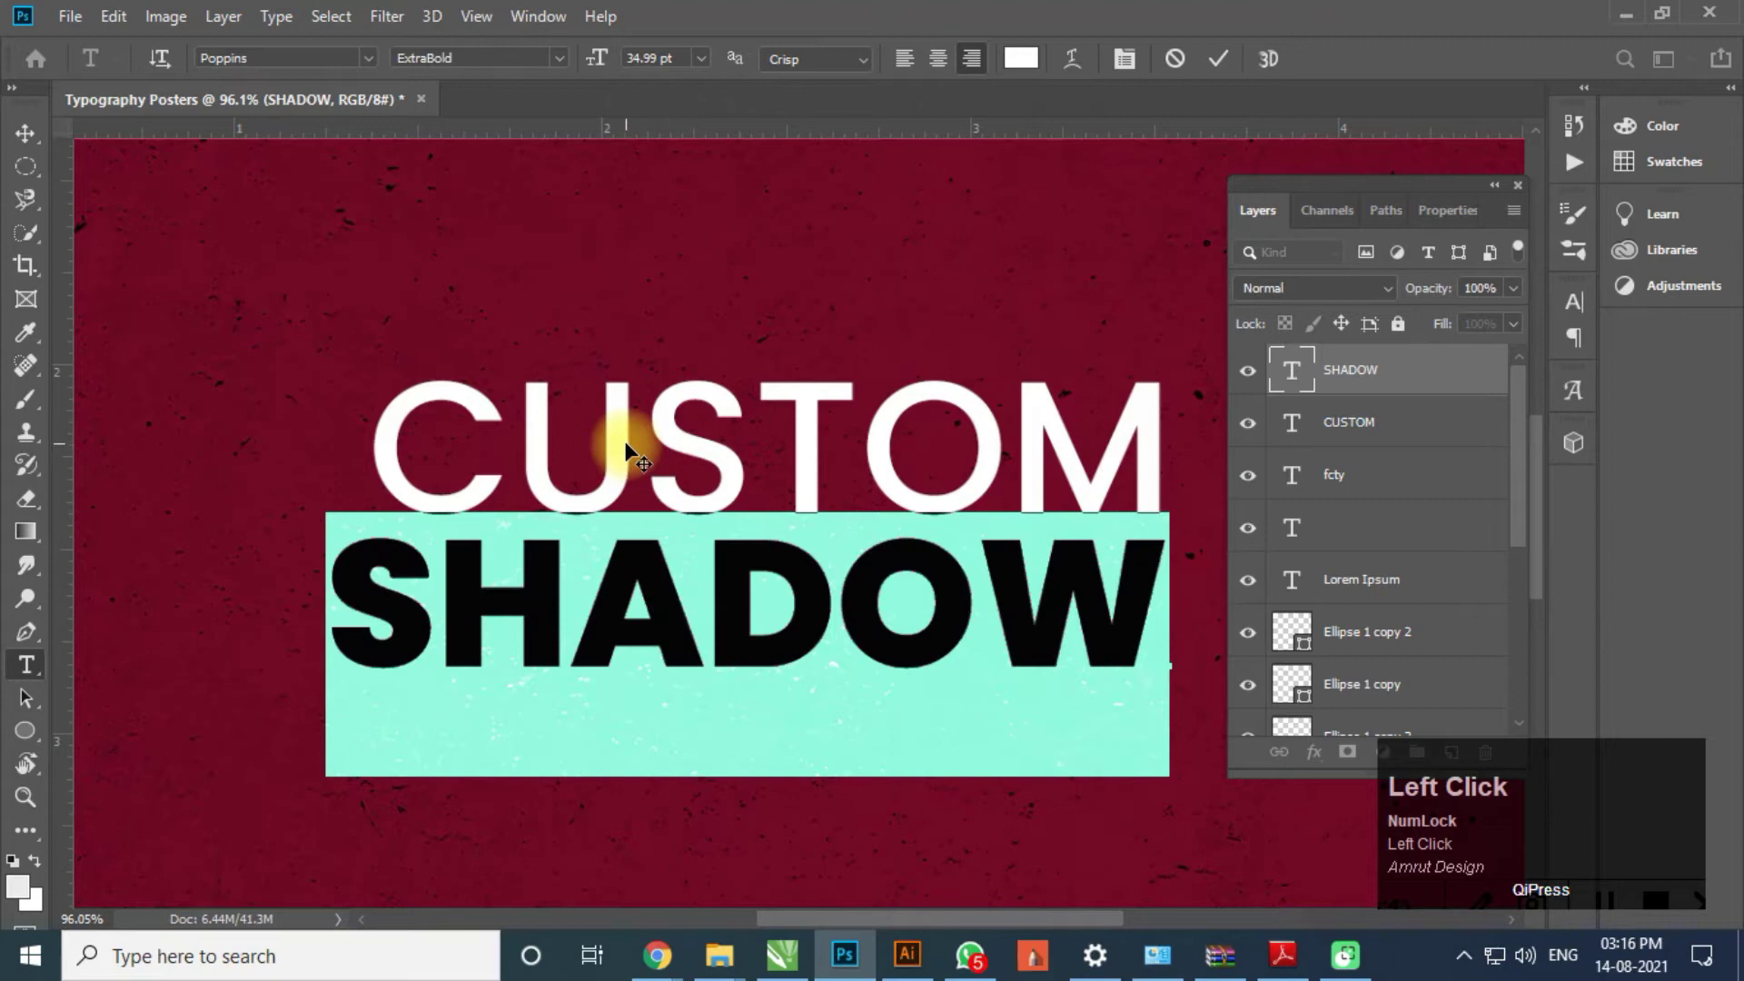
left_click(1403, 435)
left_click(753, 435)
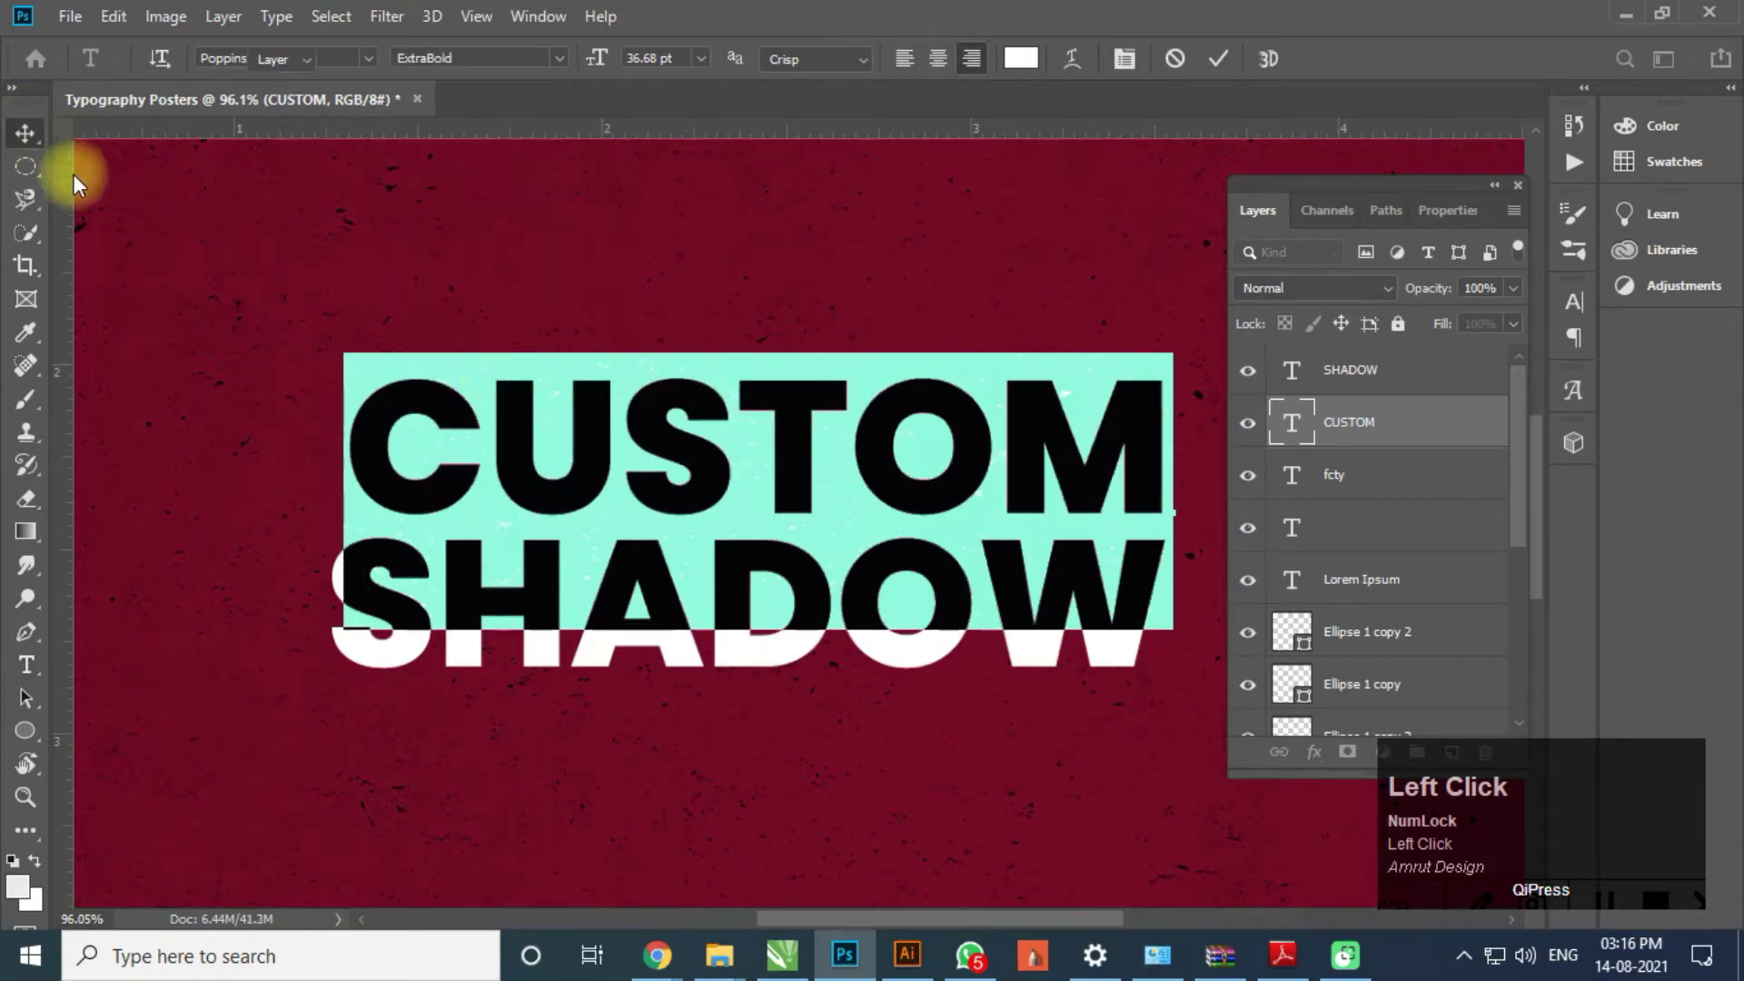
key("ctrl+t")
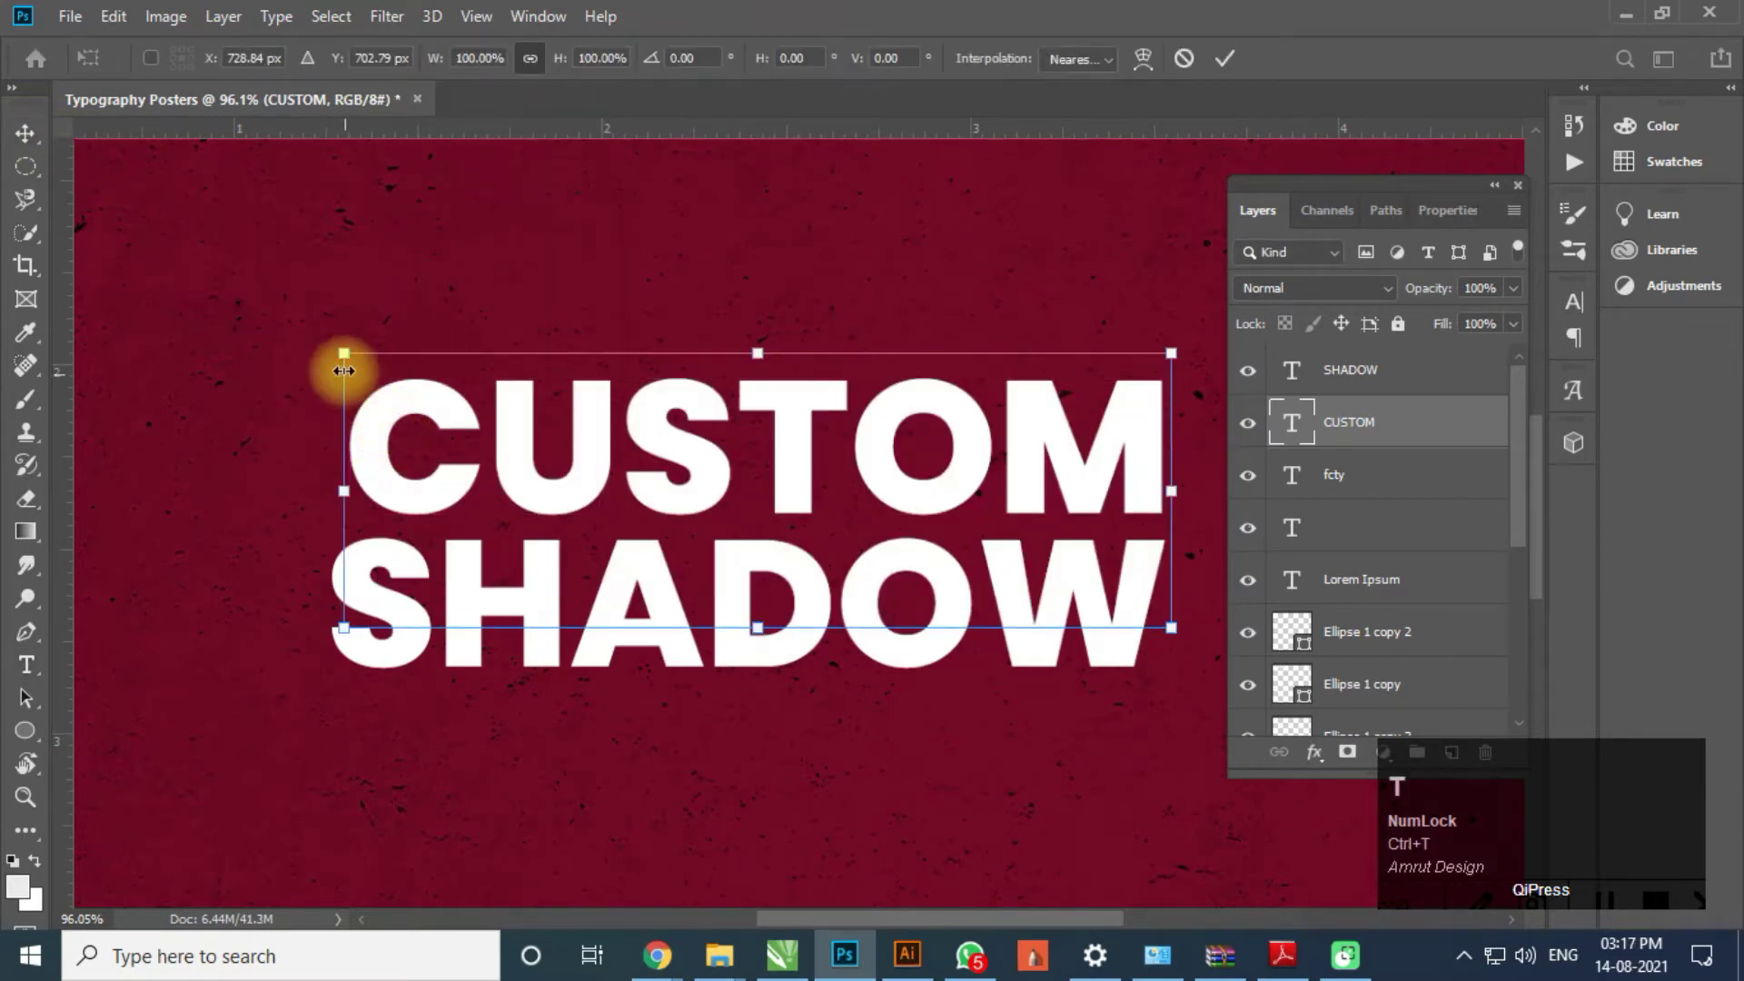
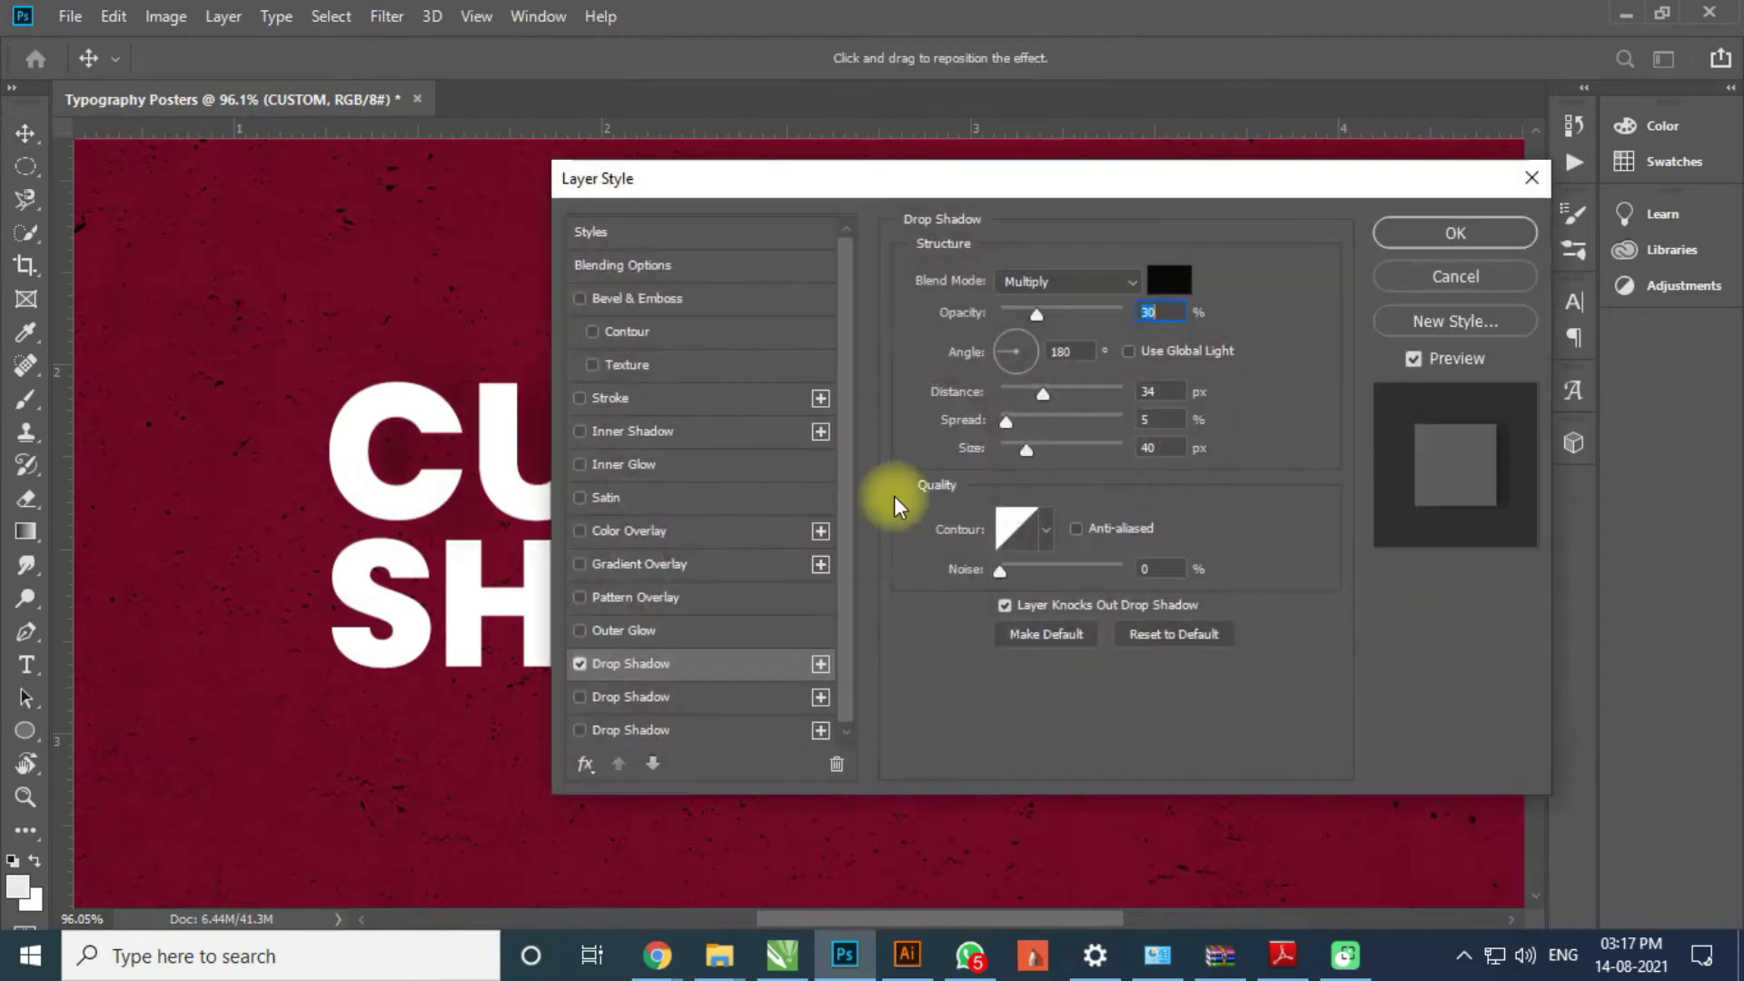
- Give CUSTOM a Drop Shadow at 90 degrees and 45% opacity falling onto SHADOW
left_click_drag(1161, 205, 1395, 285)
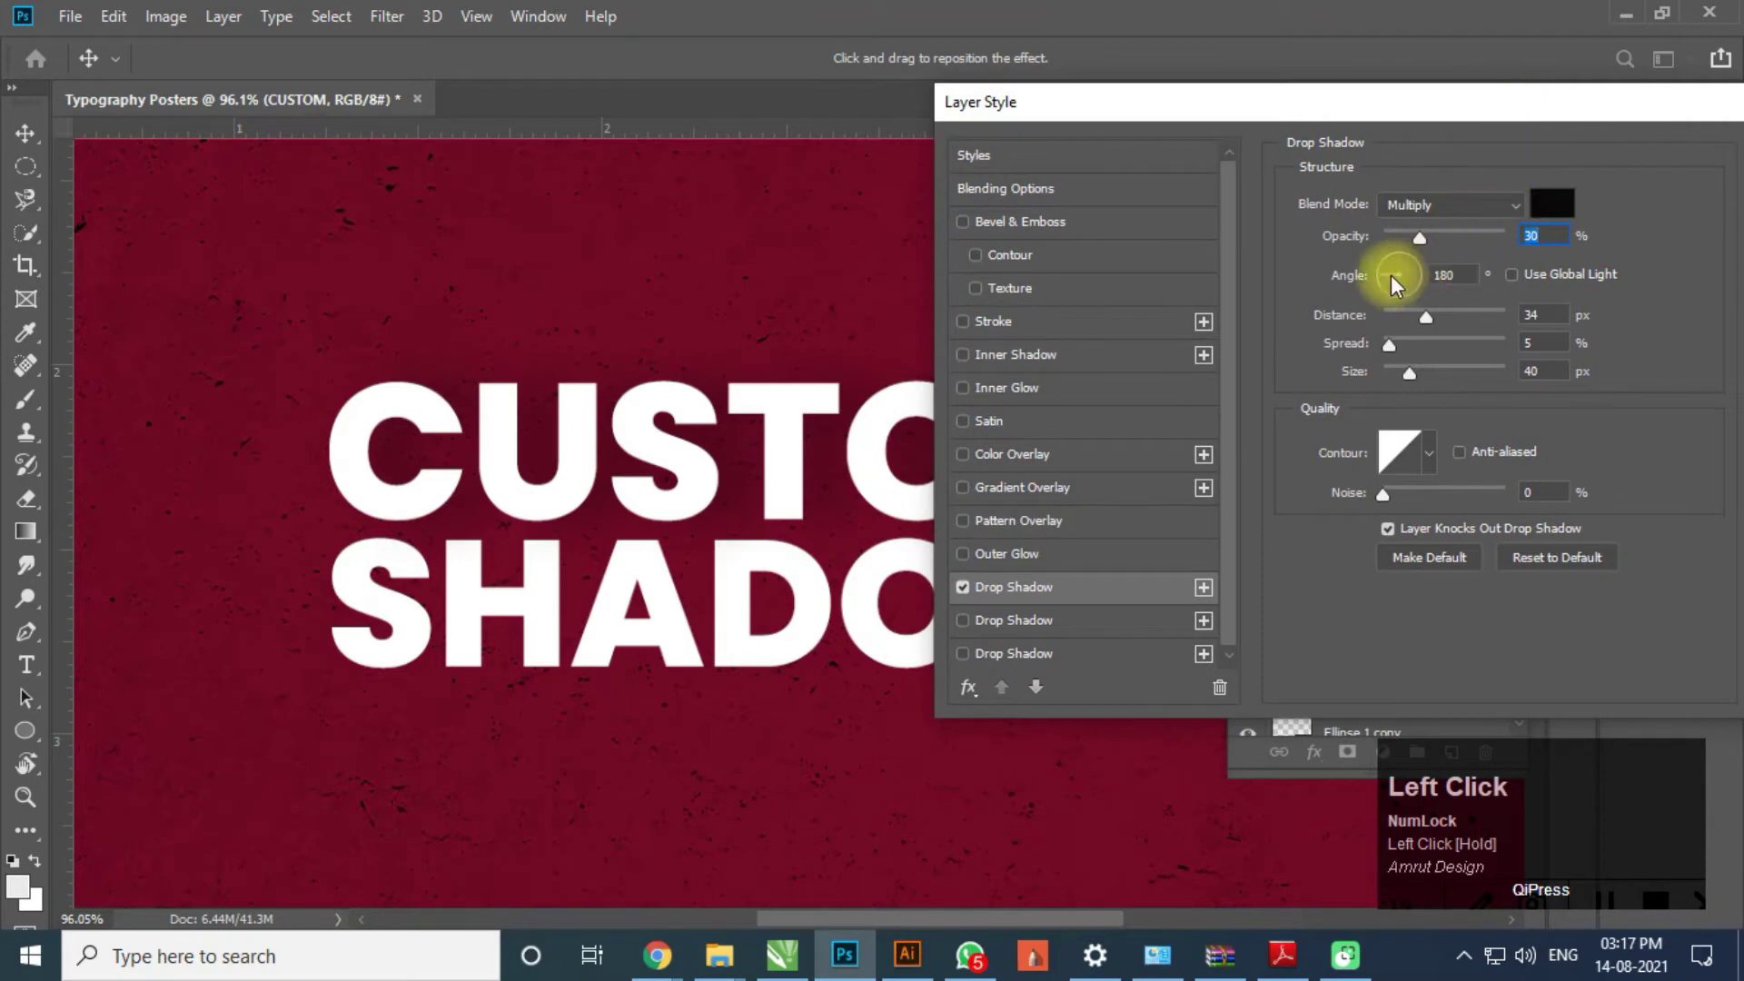
left_click_drag(1395, 286, 1405, 269)
- Add a second Drop Shadow to CUSTOM with 24 px distance and 28% spread
left_click(1404, 275)
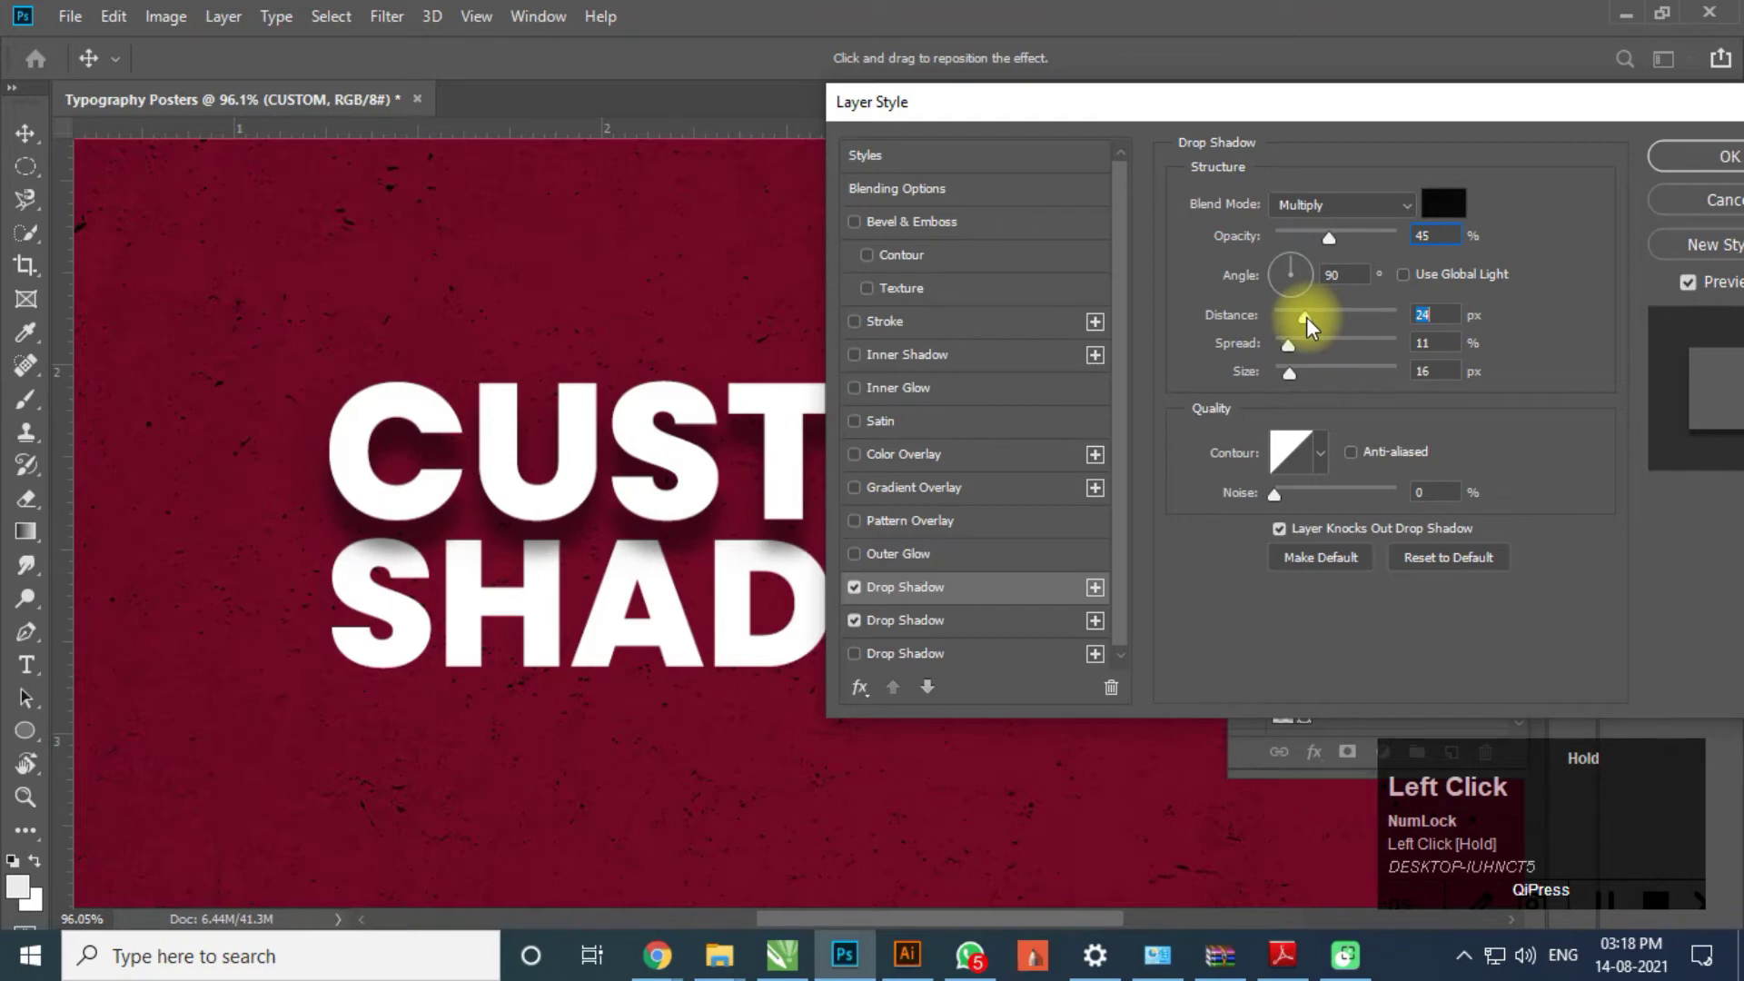
left_click_drag(1310, 354, 1543, 178)
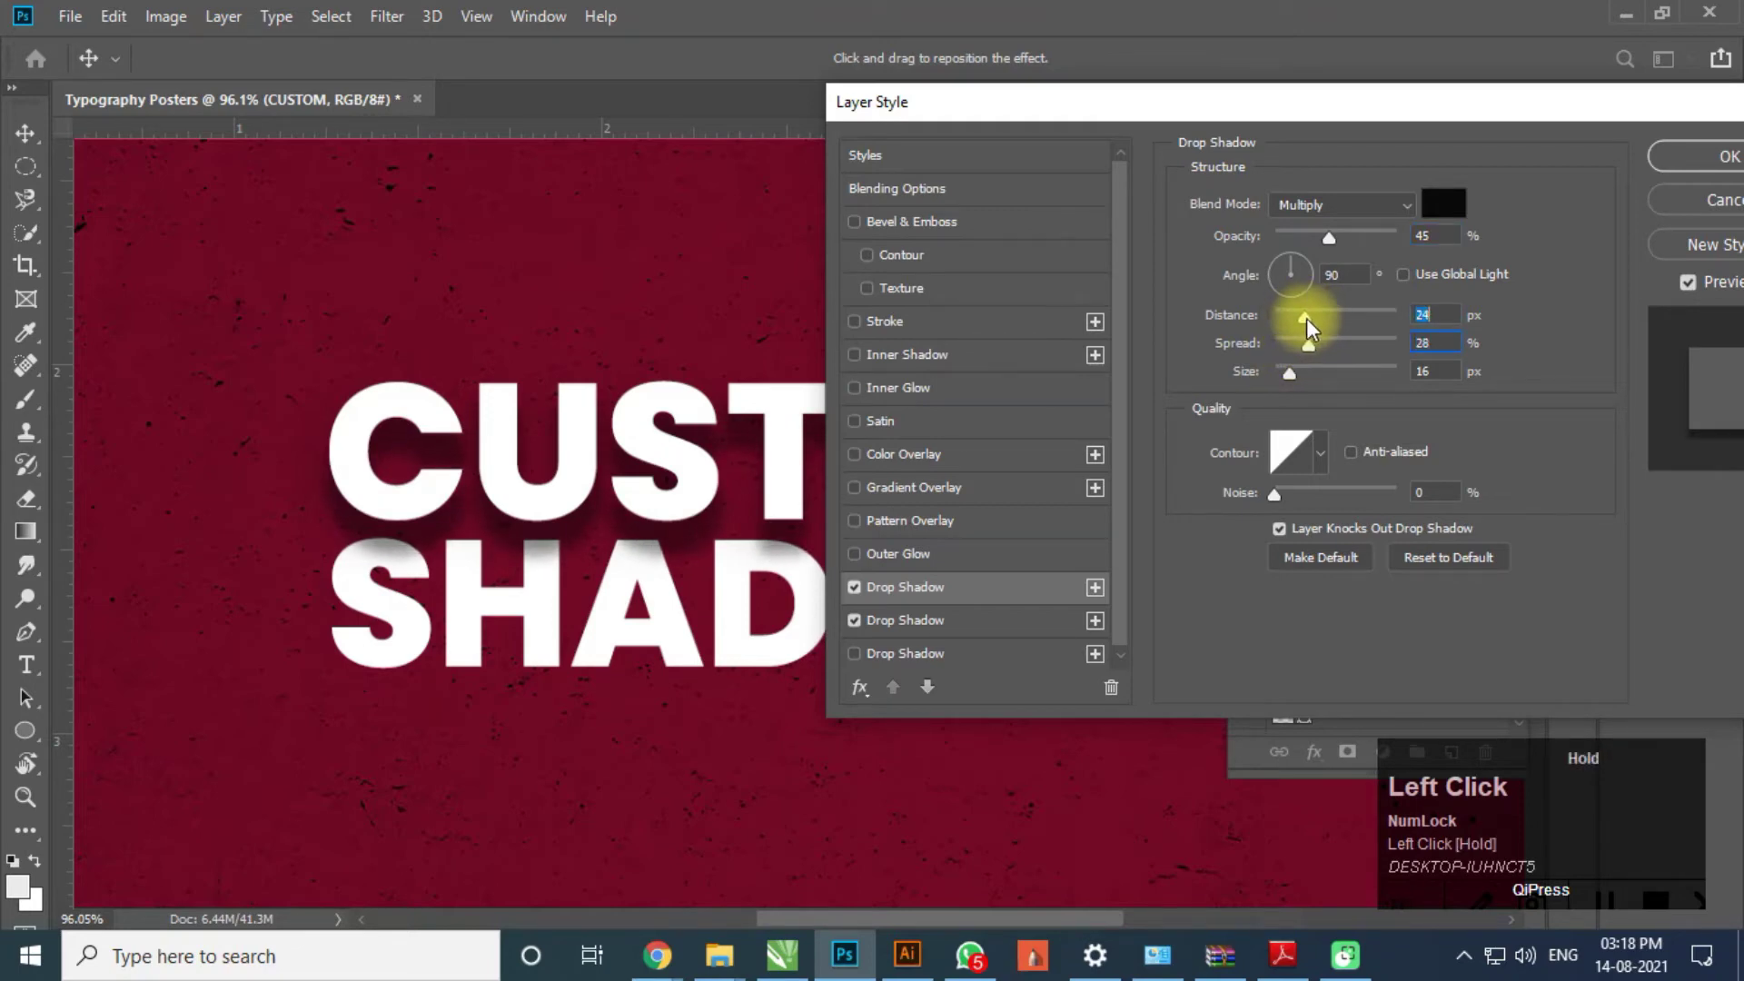
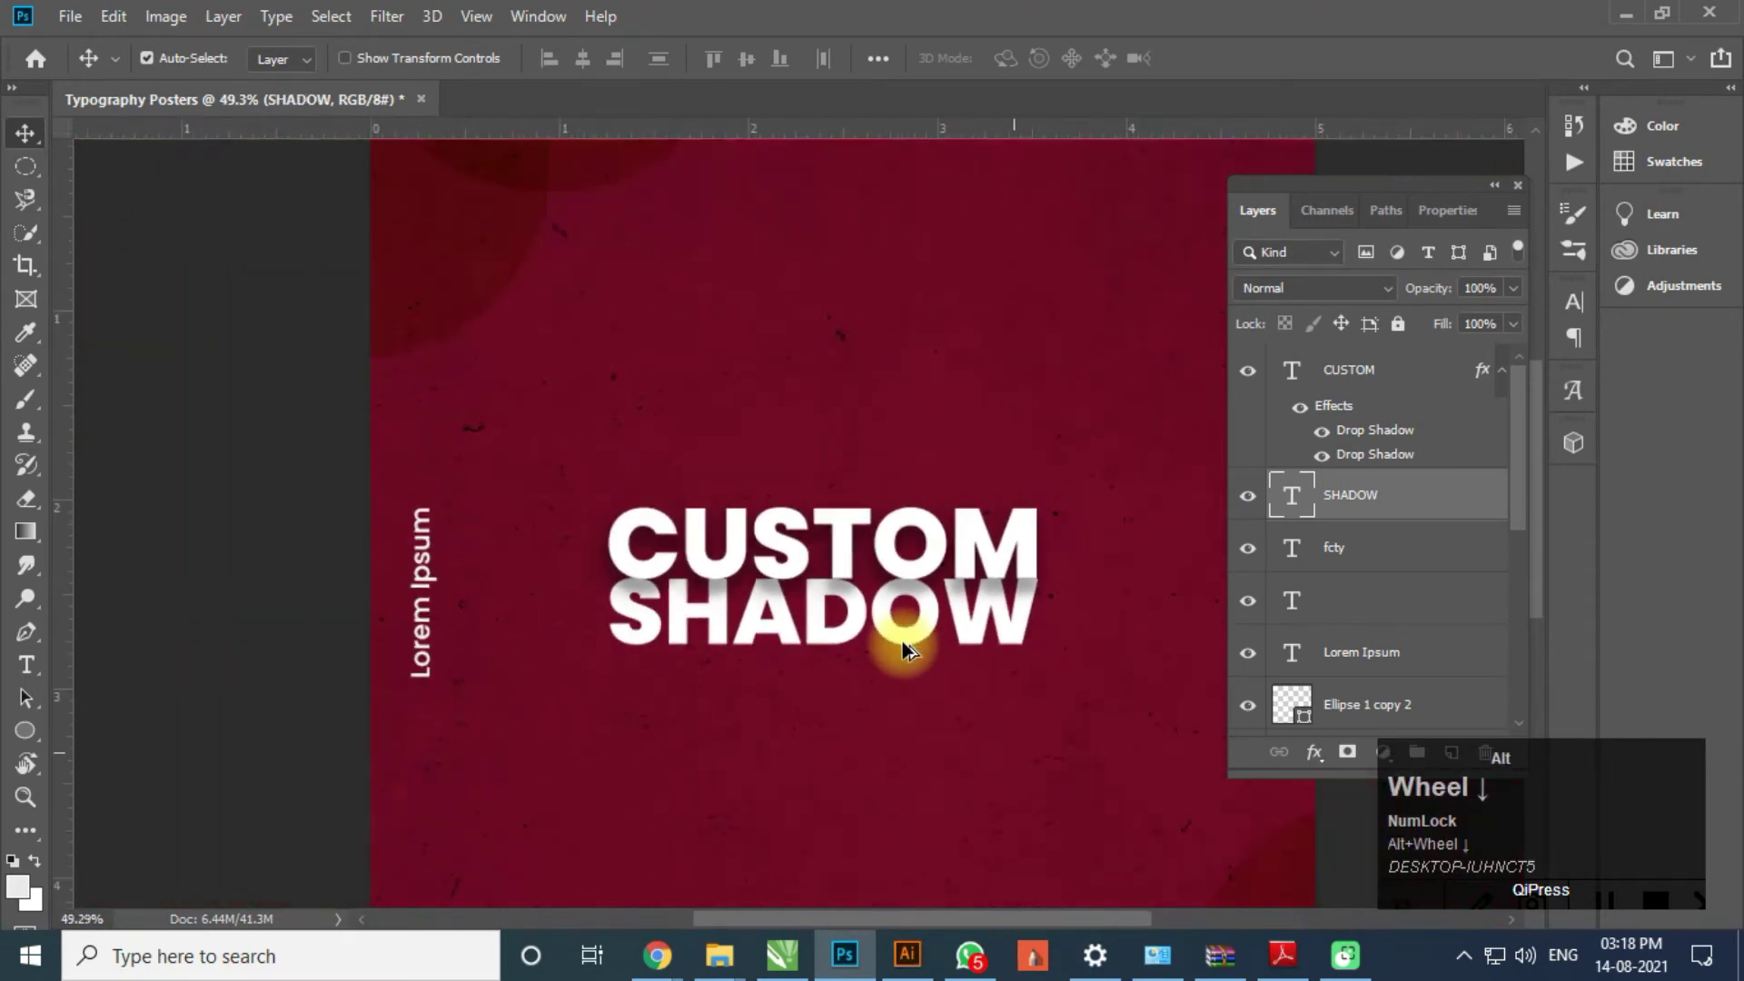
- Move CUSTOM and SHADOW below the fcty and empty type layers and fit the poster in view
scroll("up", 3)
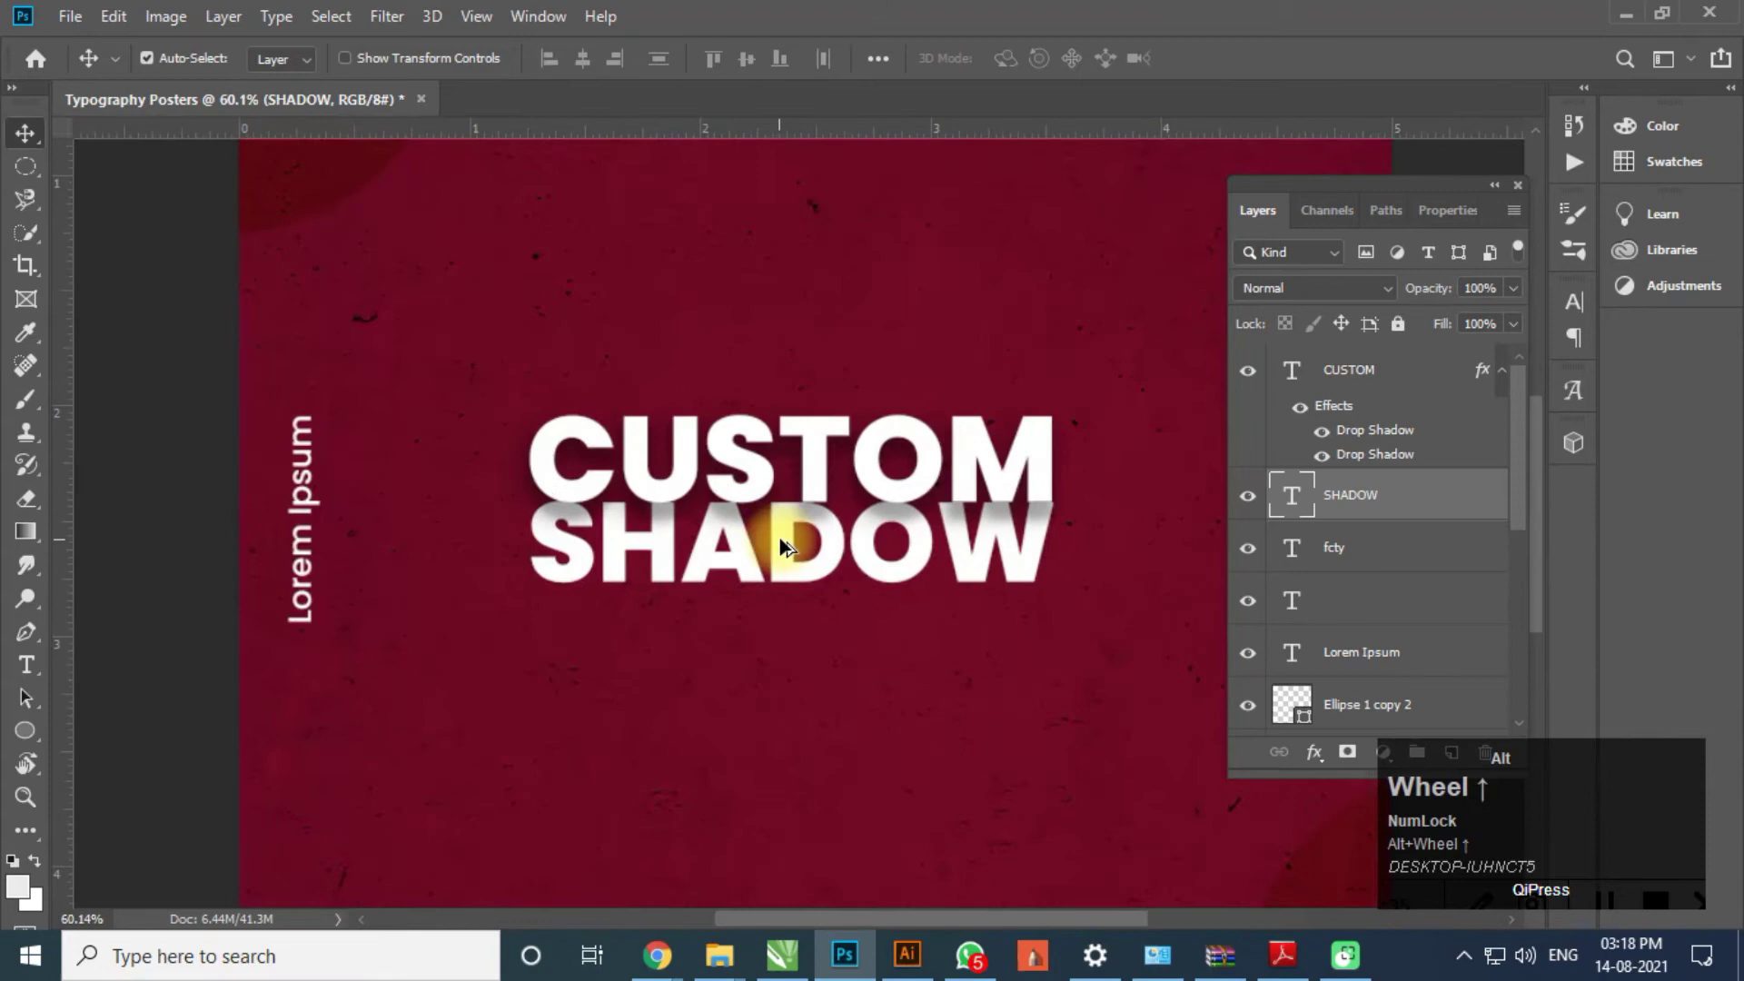
scroll("down", 3)
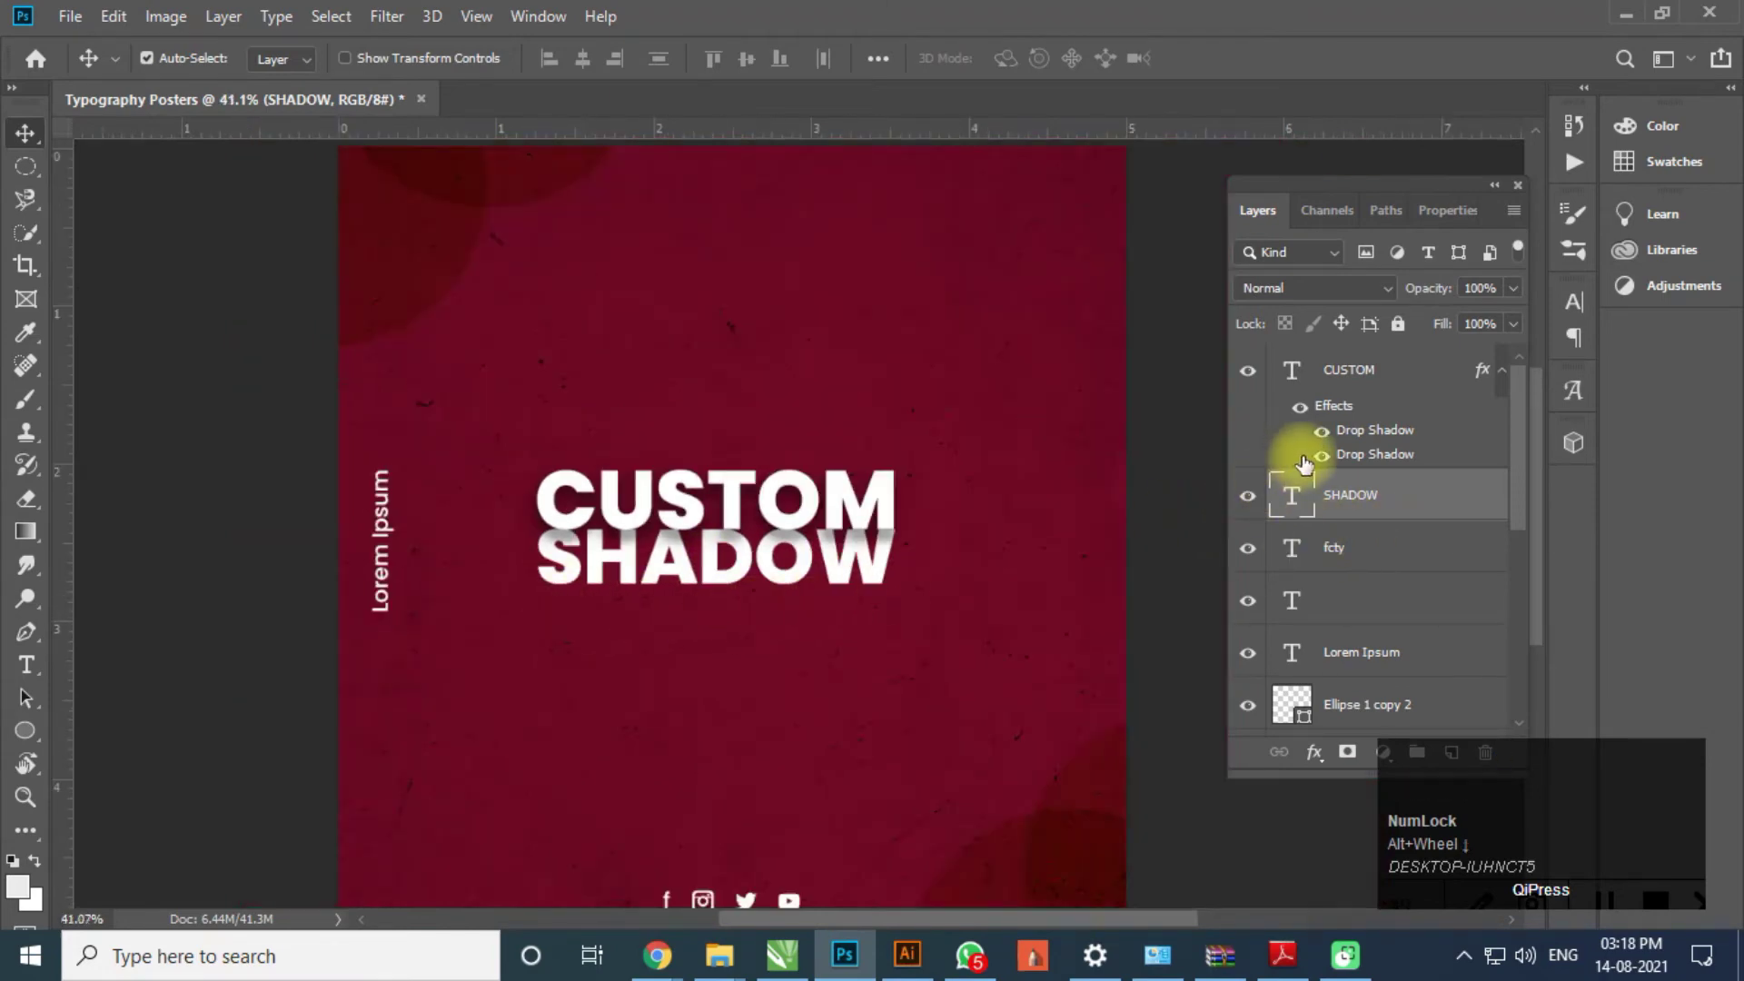
scroll("up", 3)
left_click(1446, 527)
scroll("down", 3)
scroll("up", 3)
left_click(1404, 377)
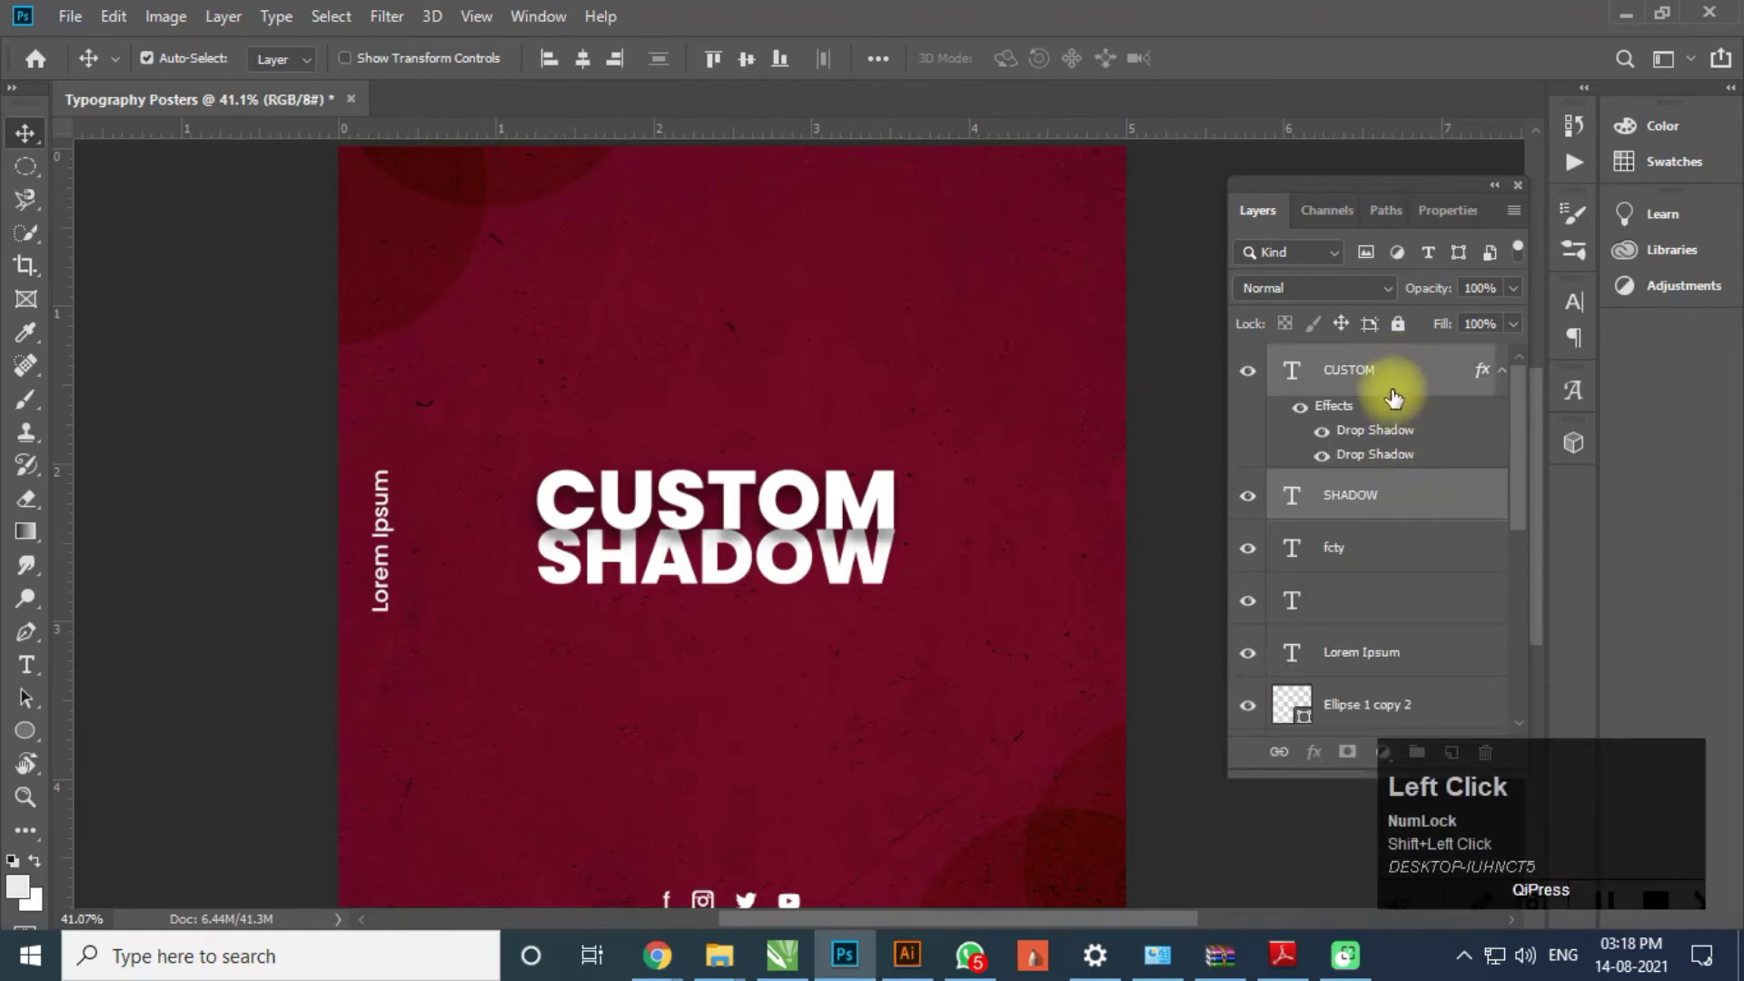
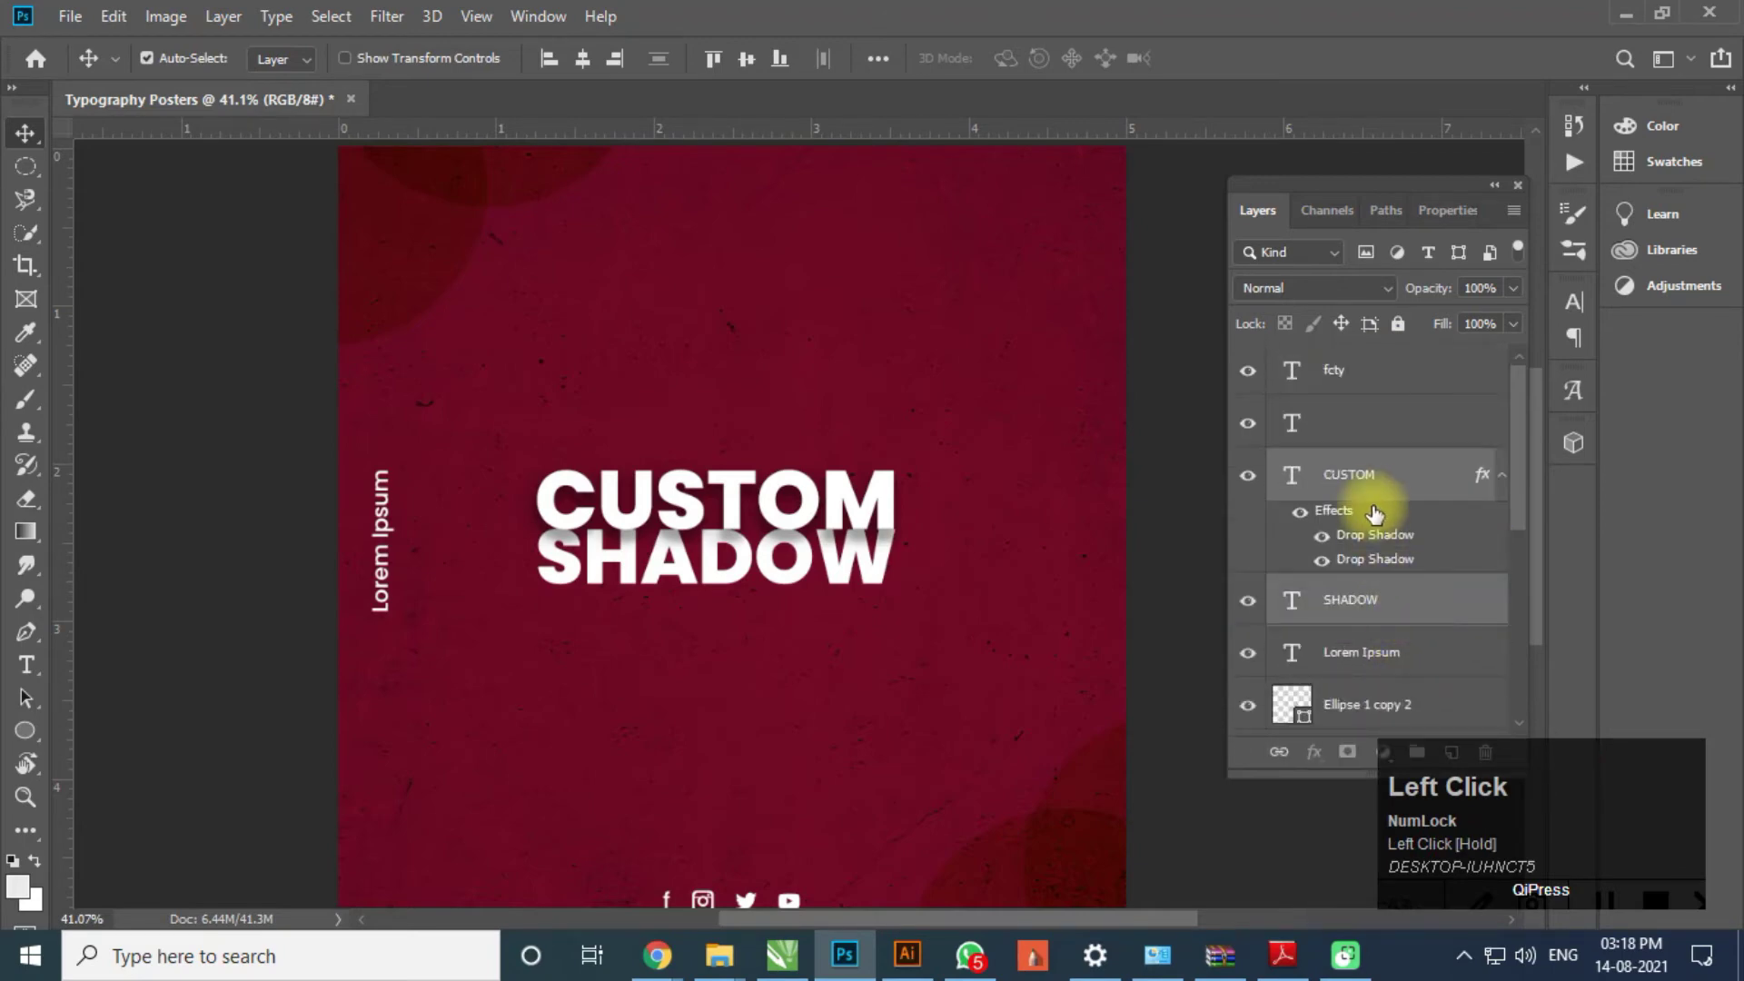
scroll("down", 3)
left_click(1249, 432)
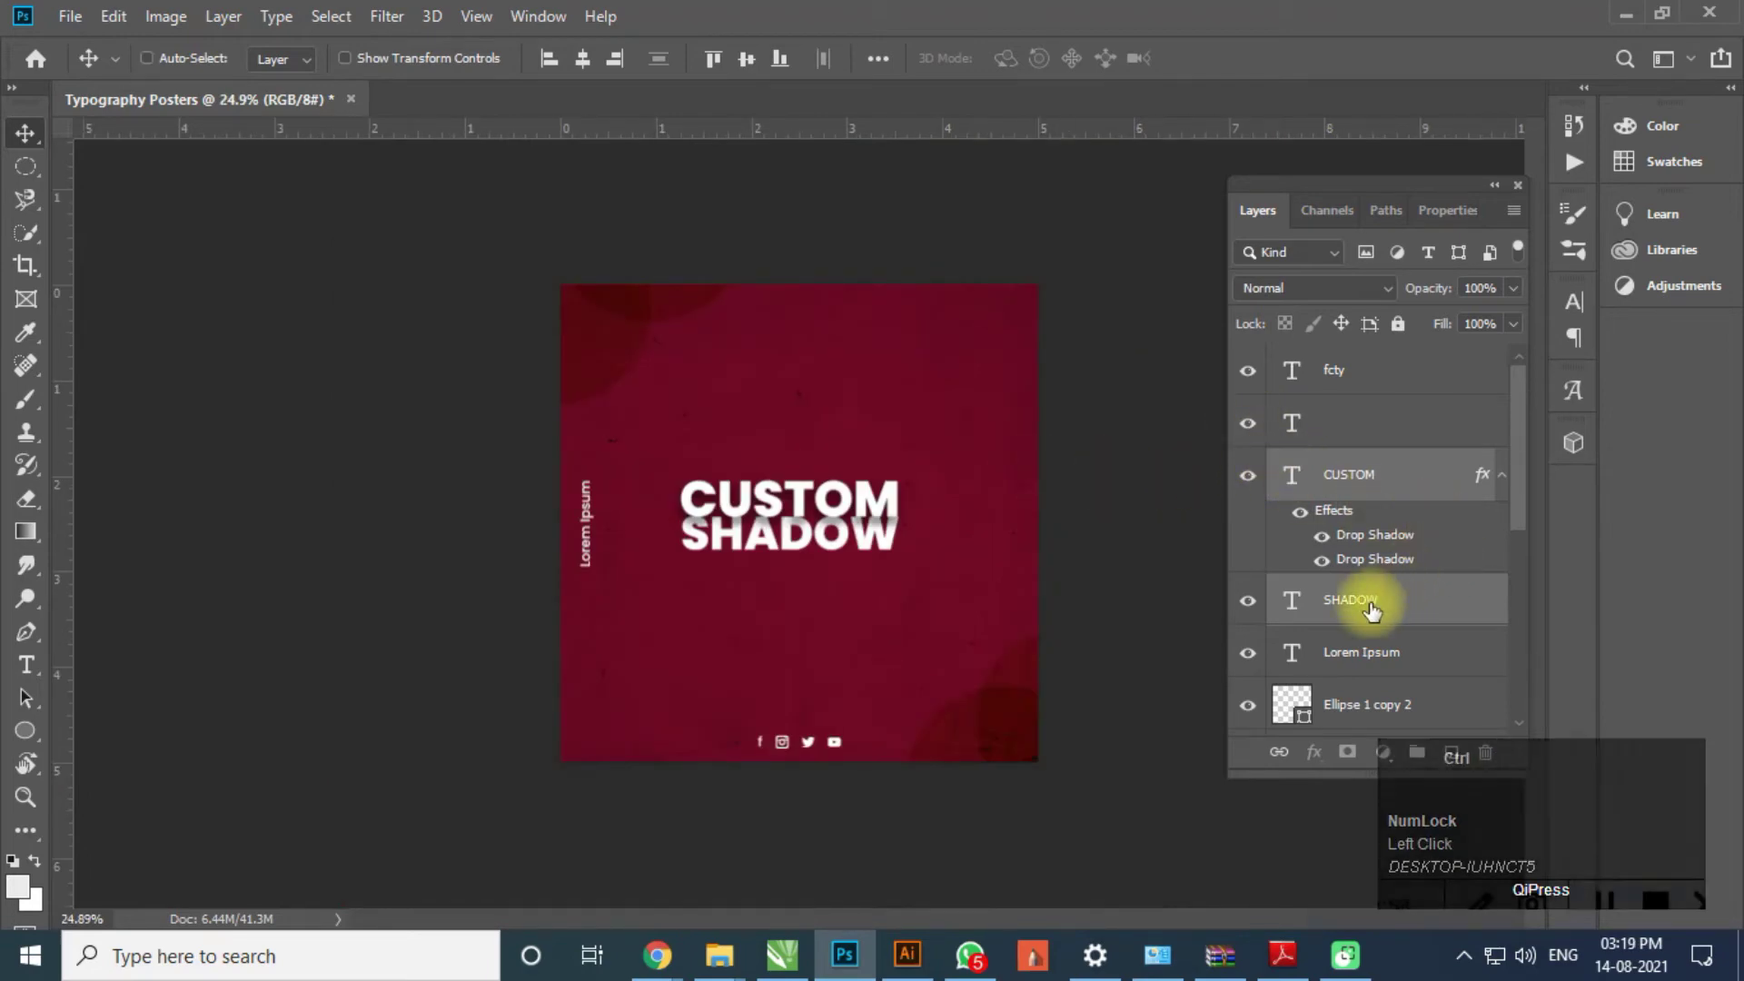
- Hide the red colour fill and the CUSTOM and SHADOW text layers
key("ctrl+Num_Lock")
left_click(1372, 630)
left_click(1081, 613)
scroll("down", 3)
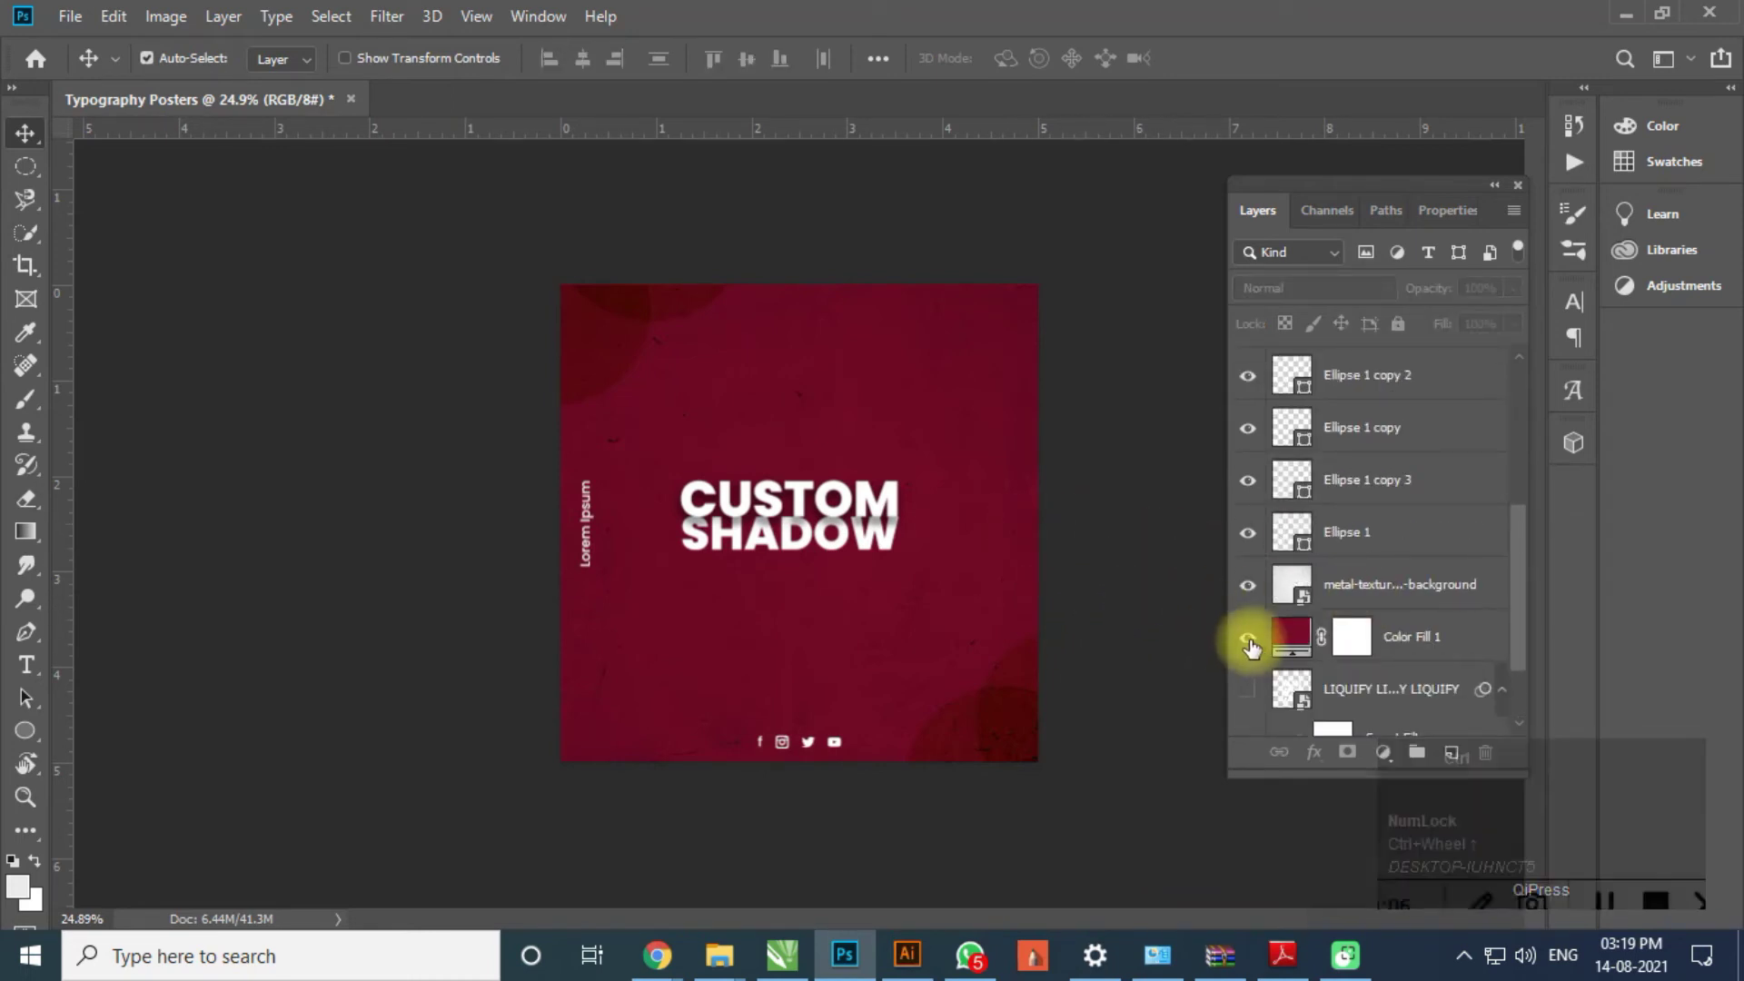
key("ctrl+Num_Lock")
scroll("up", 3)
scroll("up", 3)
left_click_drag(1257, 417, 1348, 372)
left_click_drag(1349, 372, 1351, 408)
key("ctrl+Delete")
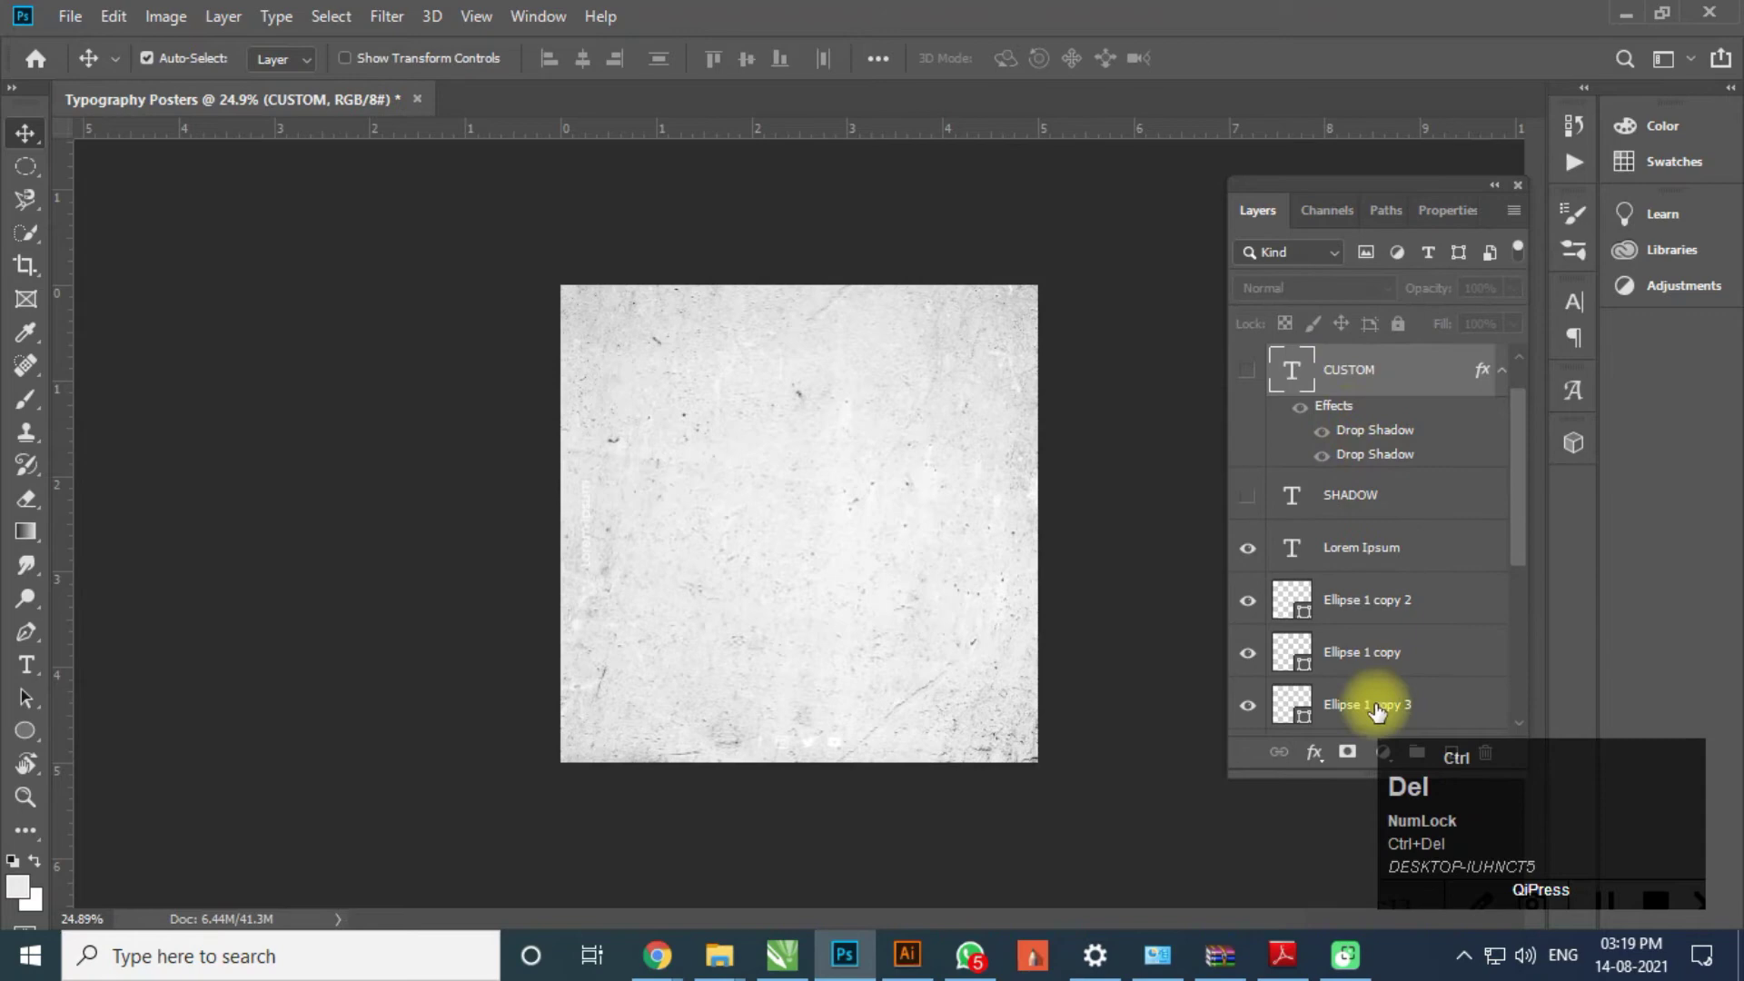
scroll("down", 3)
scroll("up", 3)
- Add a dark green Color Fill 2 layer and place it beneath the metal texture layer
left_click(1384, 766)
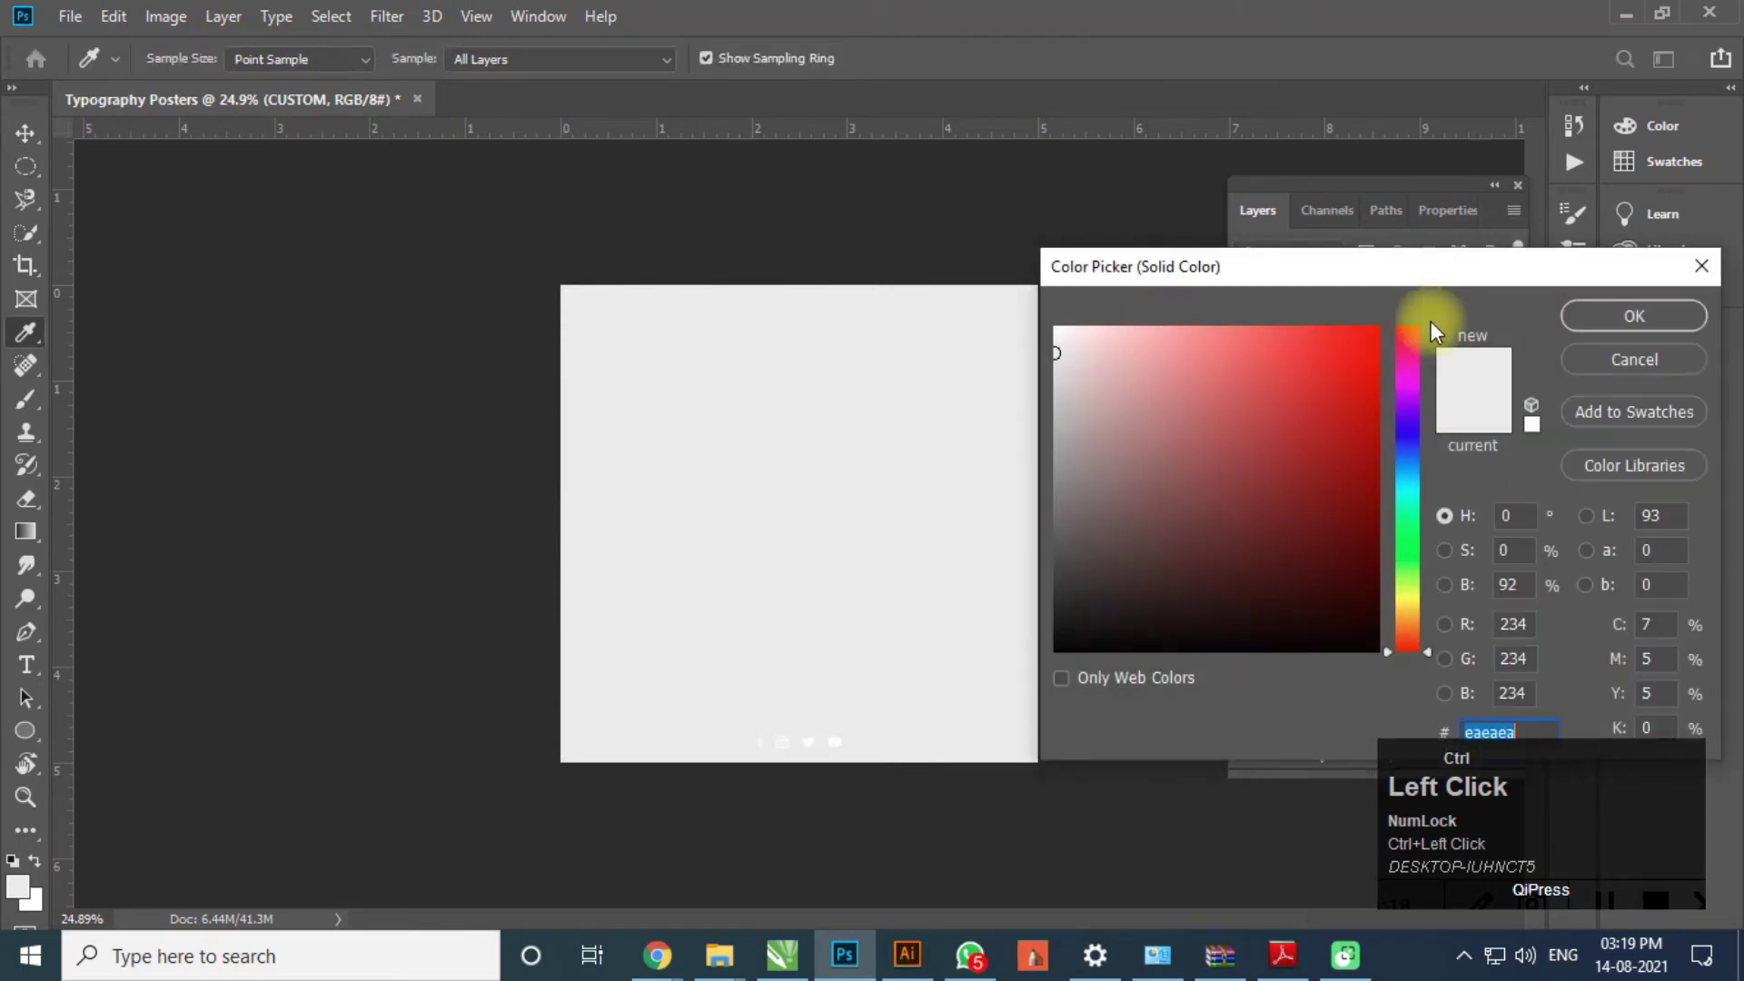
left_click_drag(1421, 455, 1599, 344)
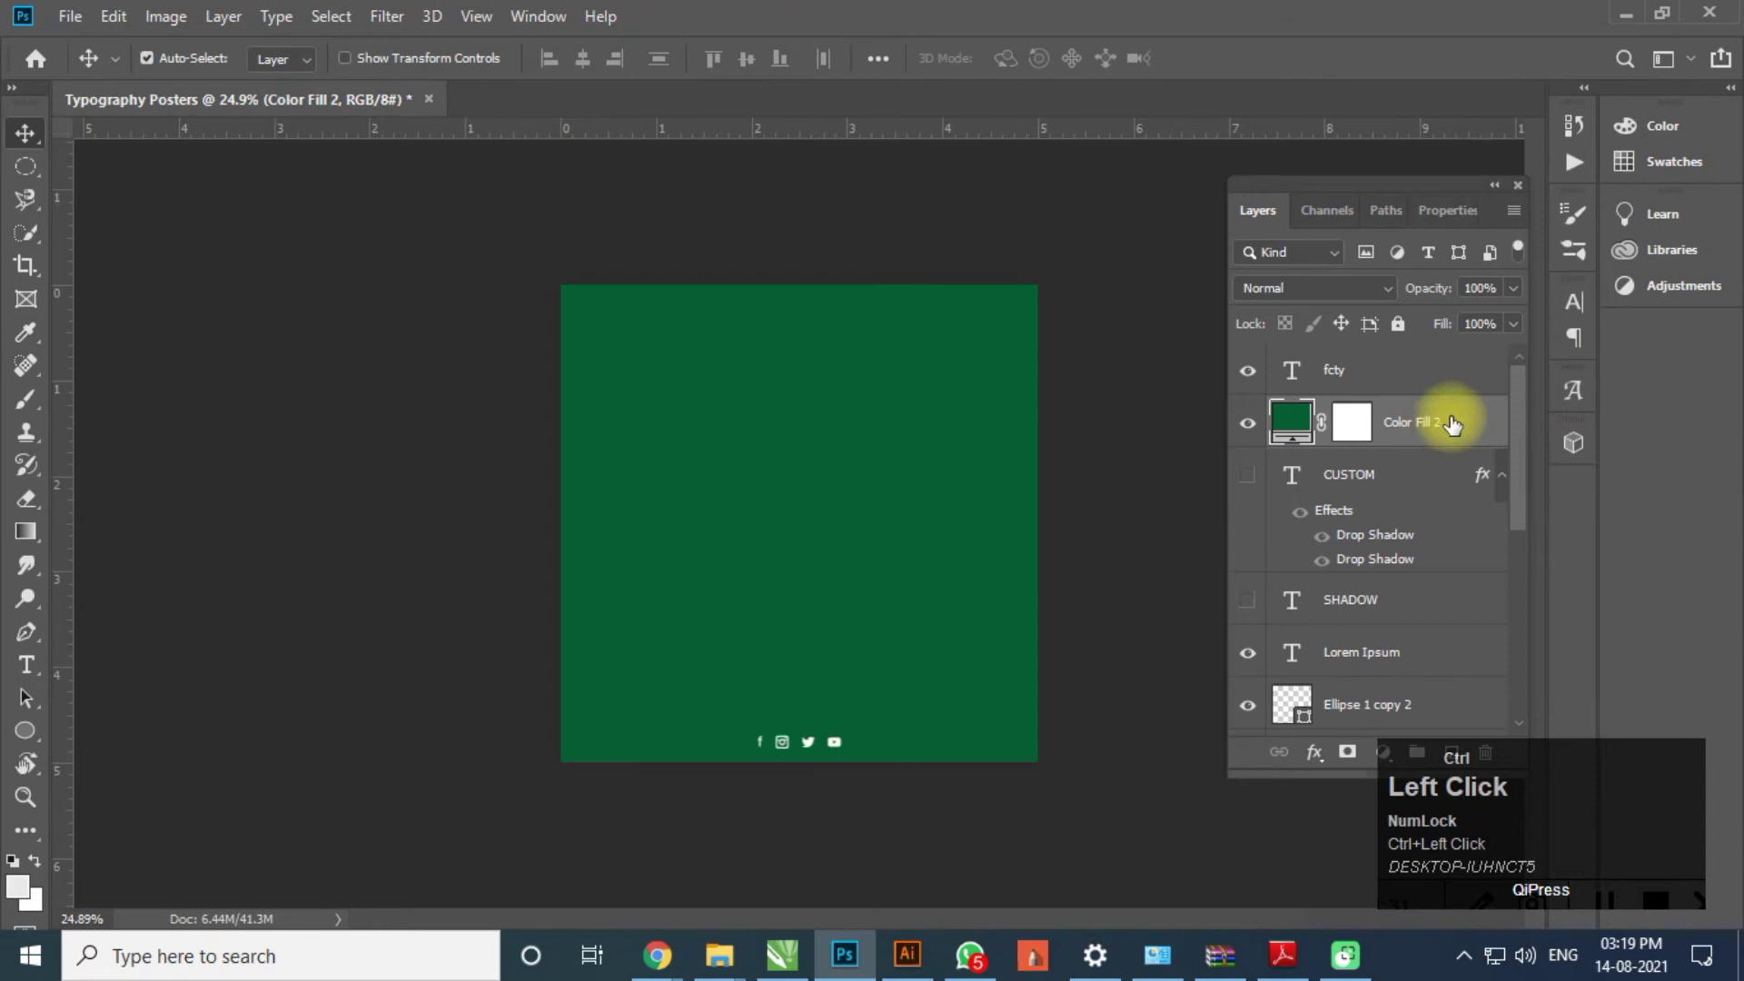
left_click_drag(1456, 426, 1377, 555)
scroll("down", 3)
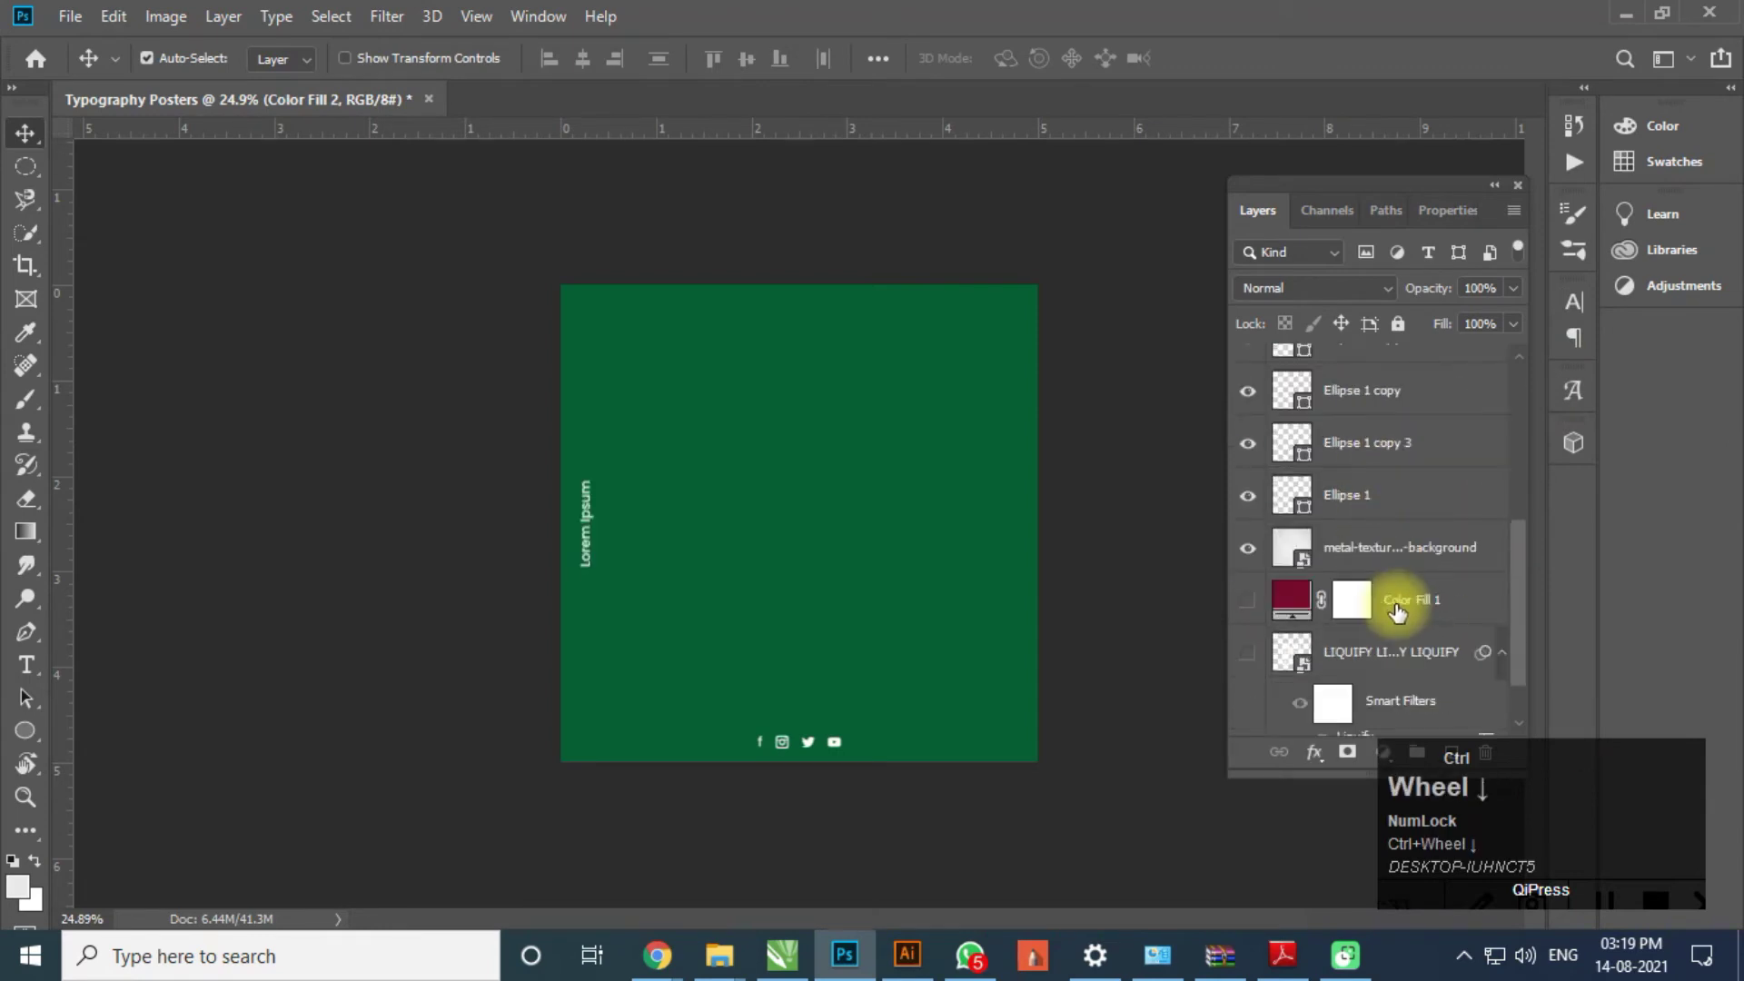
scroll("up", 3)
left_click_drag(1416, 364, 1441, 661)
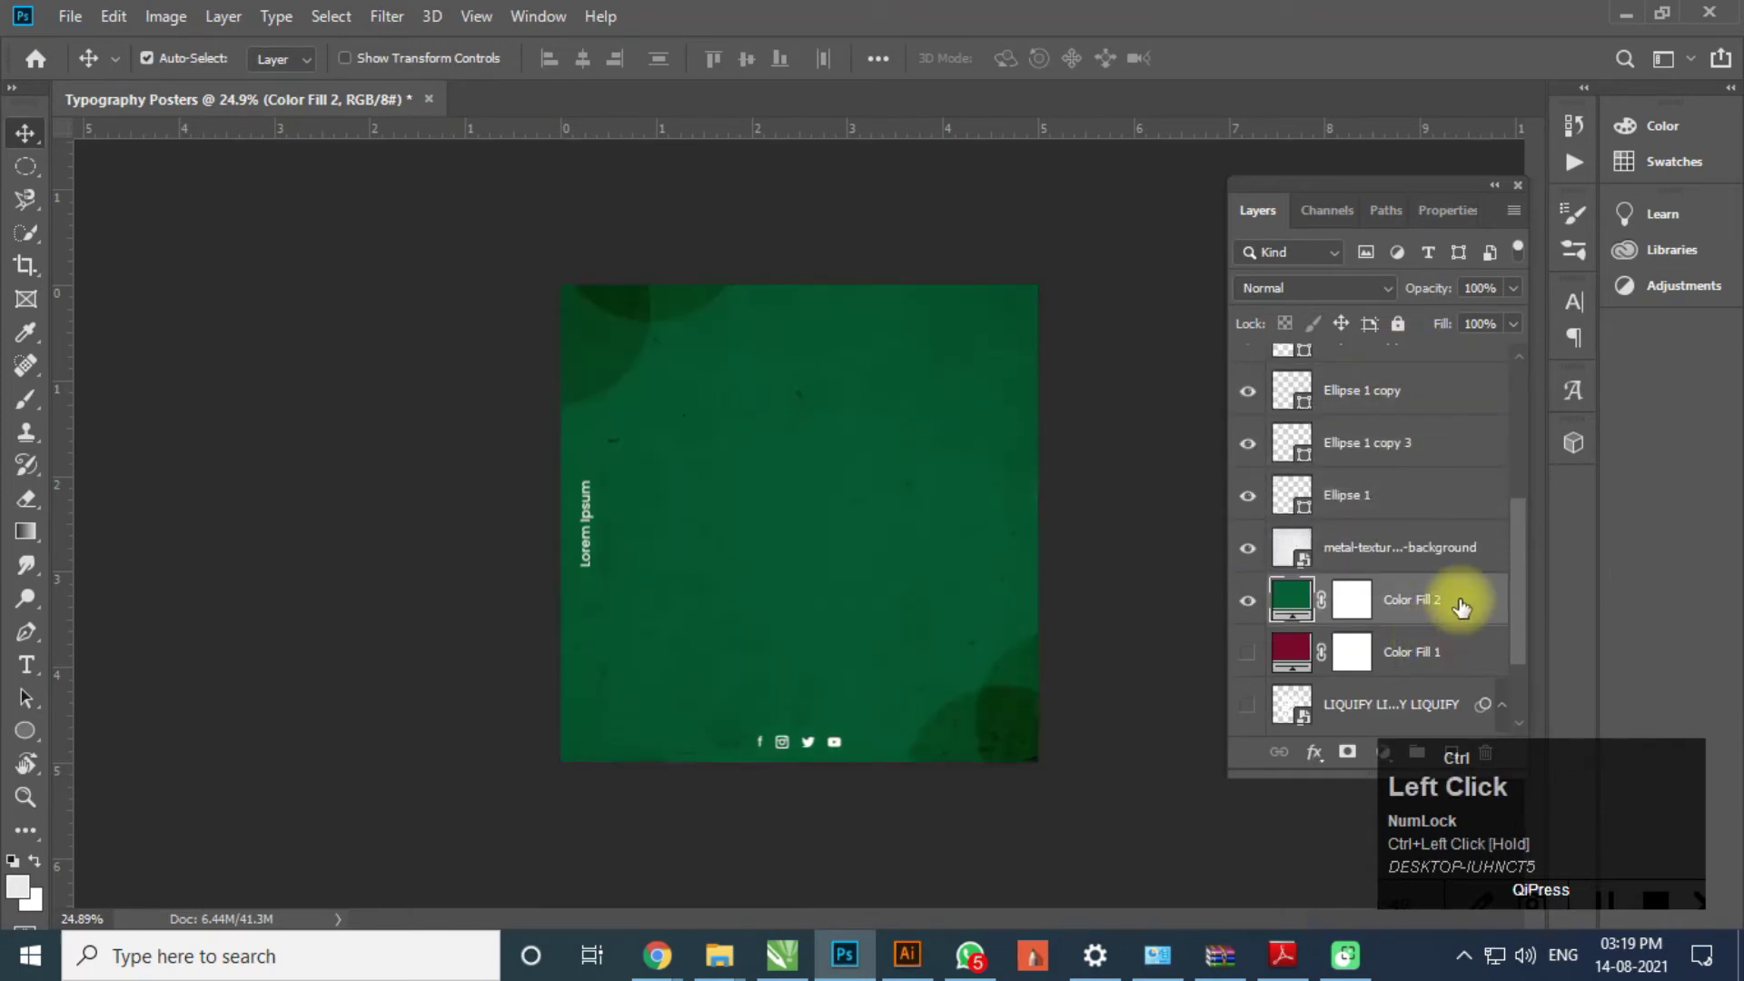
- Rename the red fill layer to 'Custaom Shadow'
left_click(1441, 661)
key("ctrl+shift+c")
key("ctrl+u")
key("ctrl+t")
key("ctrl+a")
key("ctrl+o")
key("ctrl+space")
key("ctrl+shift+s")
key("ctrl+h")
key("ctrl+w")
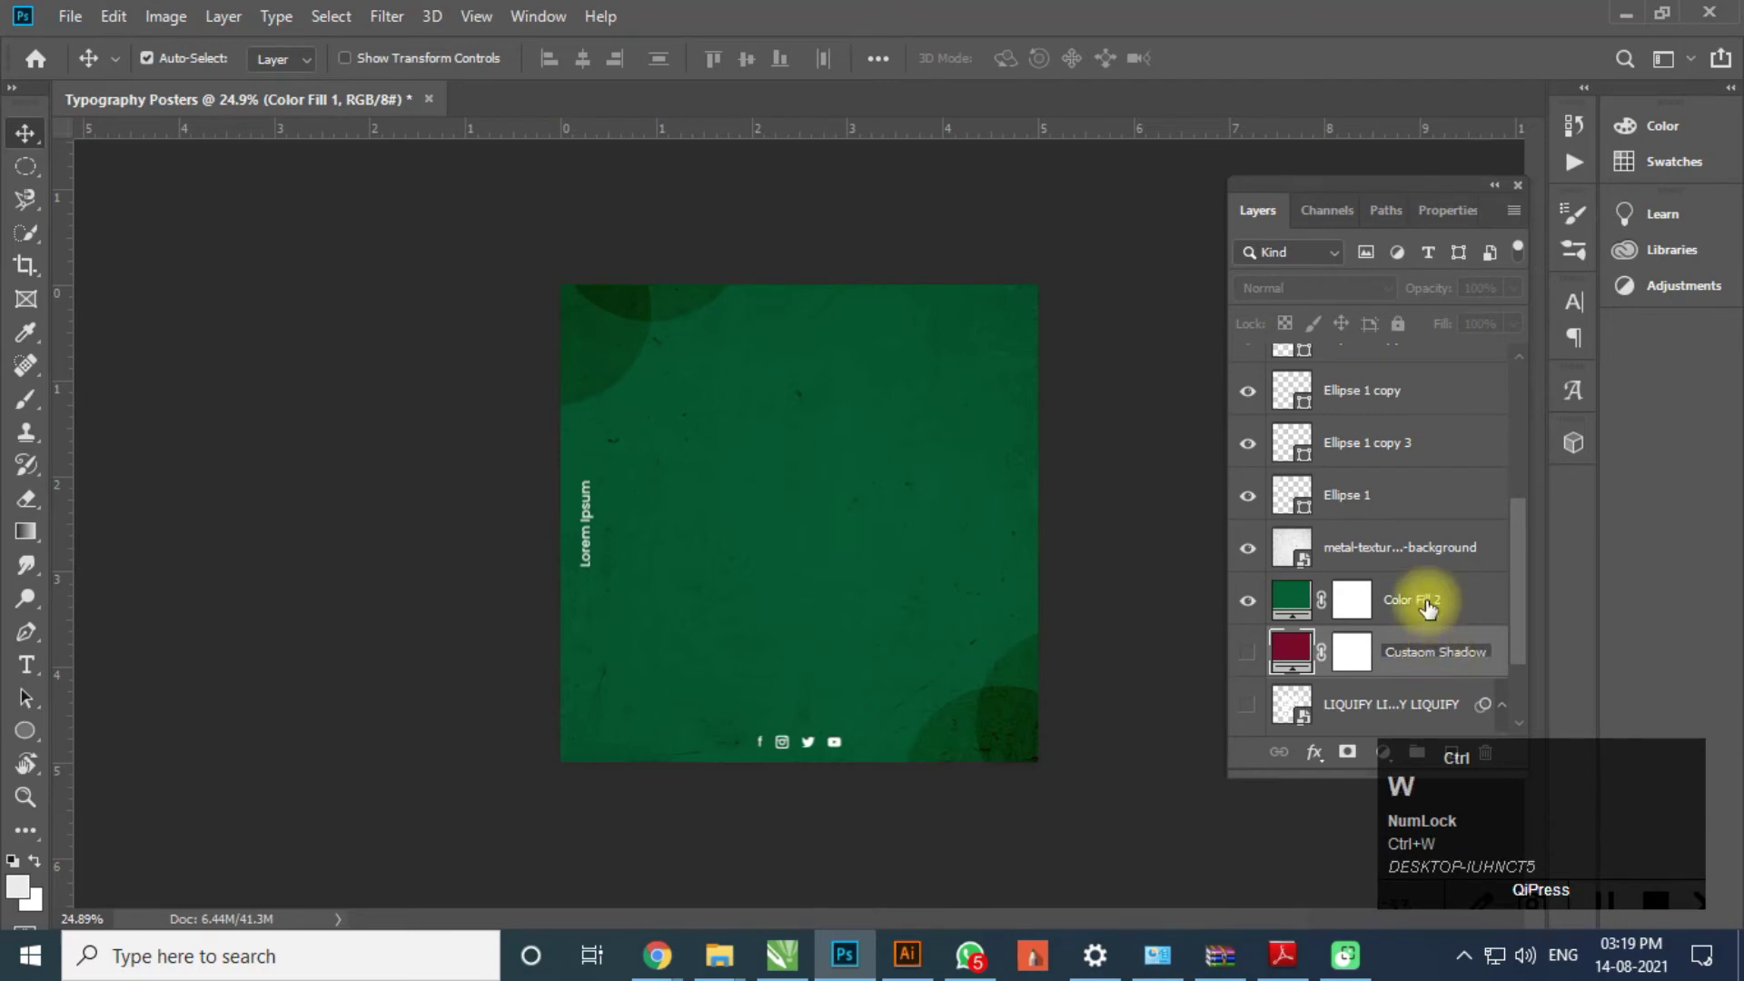
- Rename the green fill layer to 'Sliced'
left_click(1431, 612)
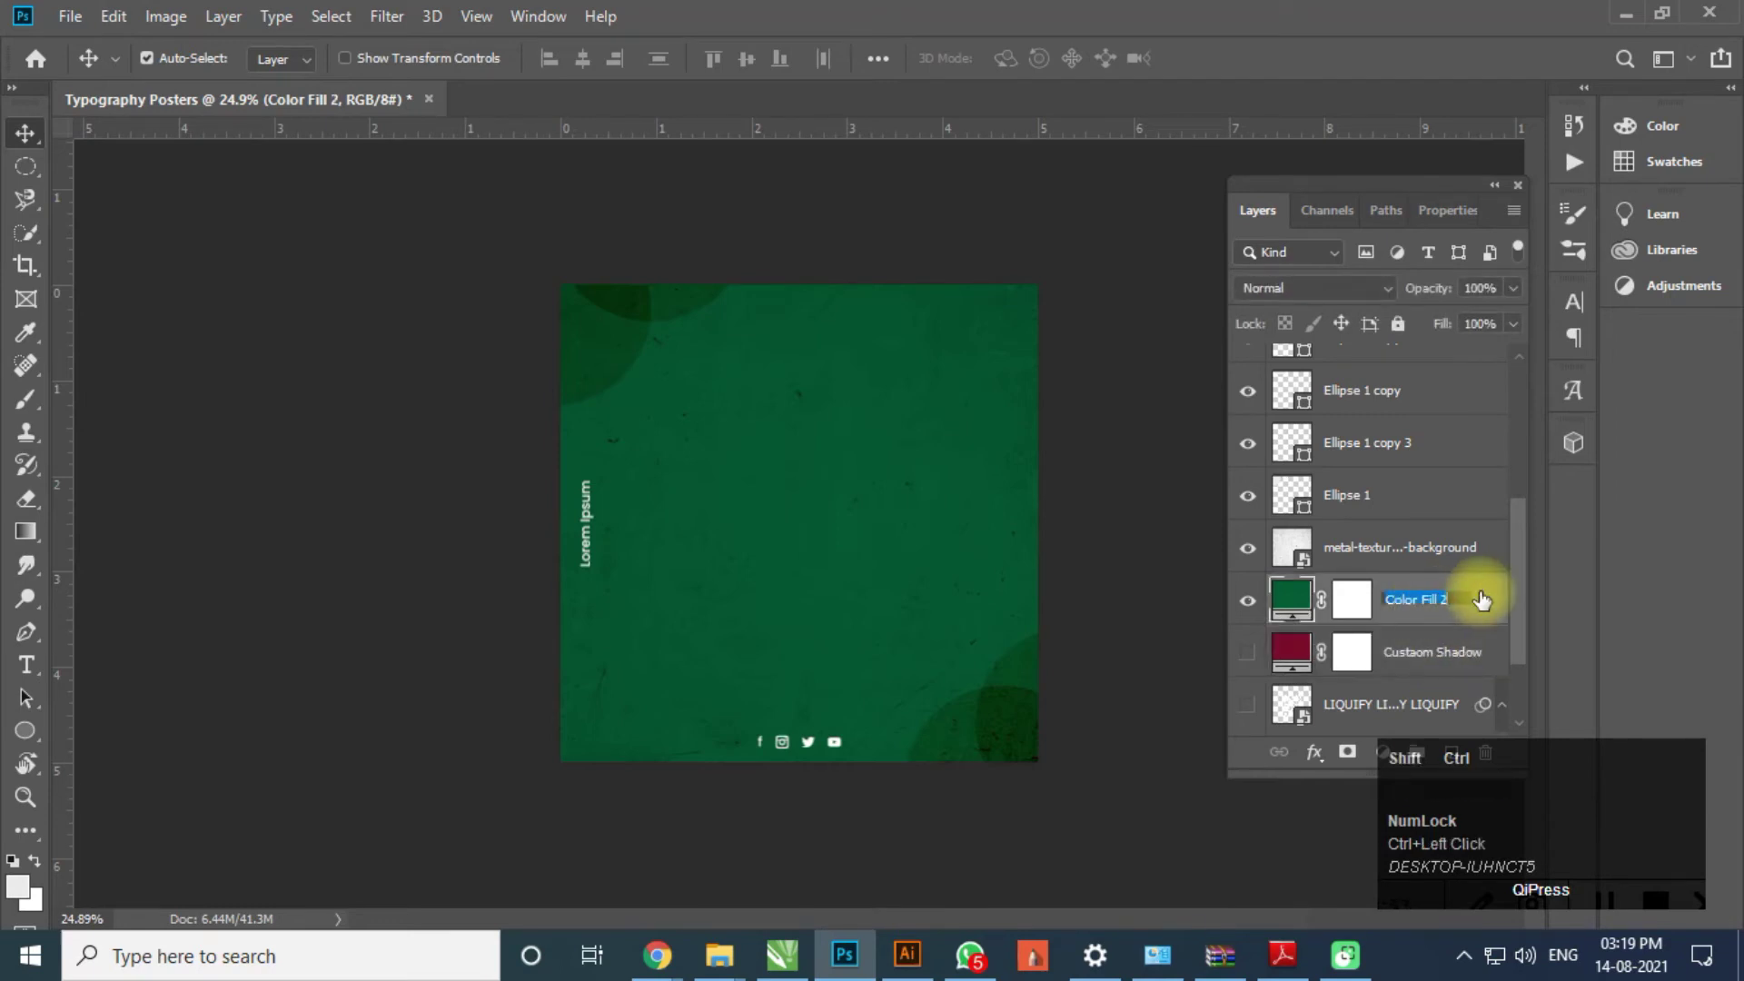
key("ctrl+shift+s")
key("ctrl+l")
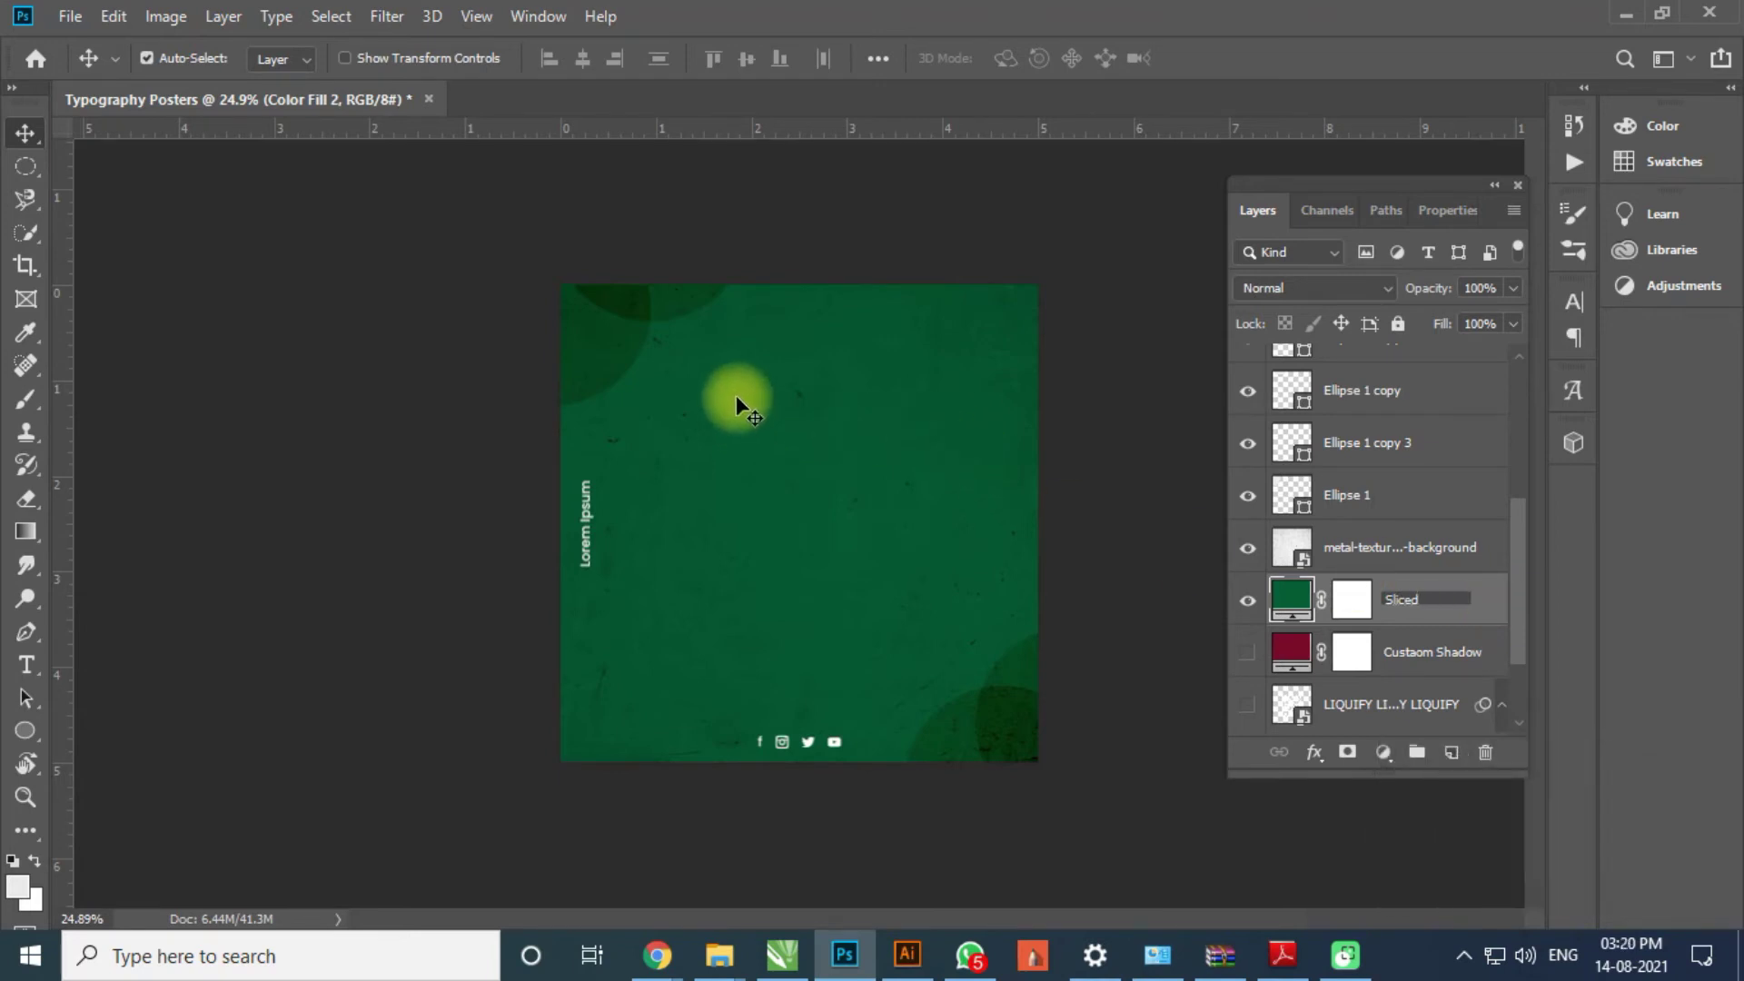
left_click(747, 405)
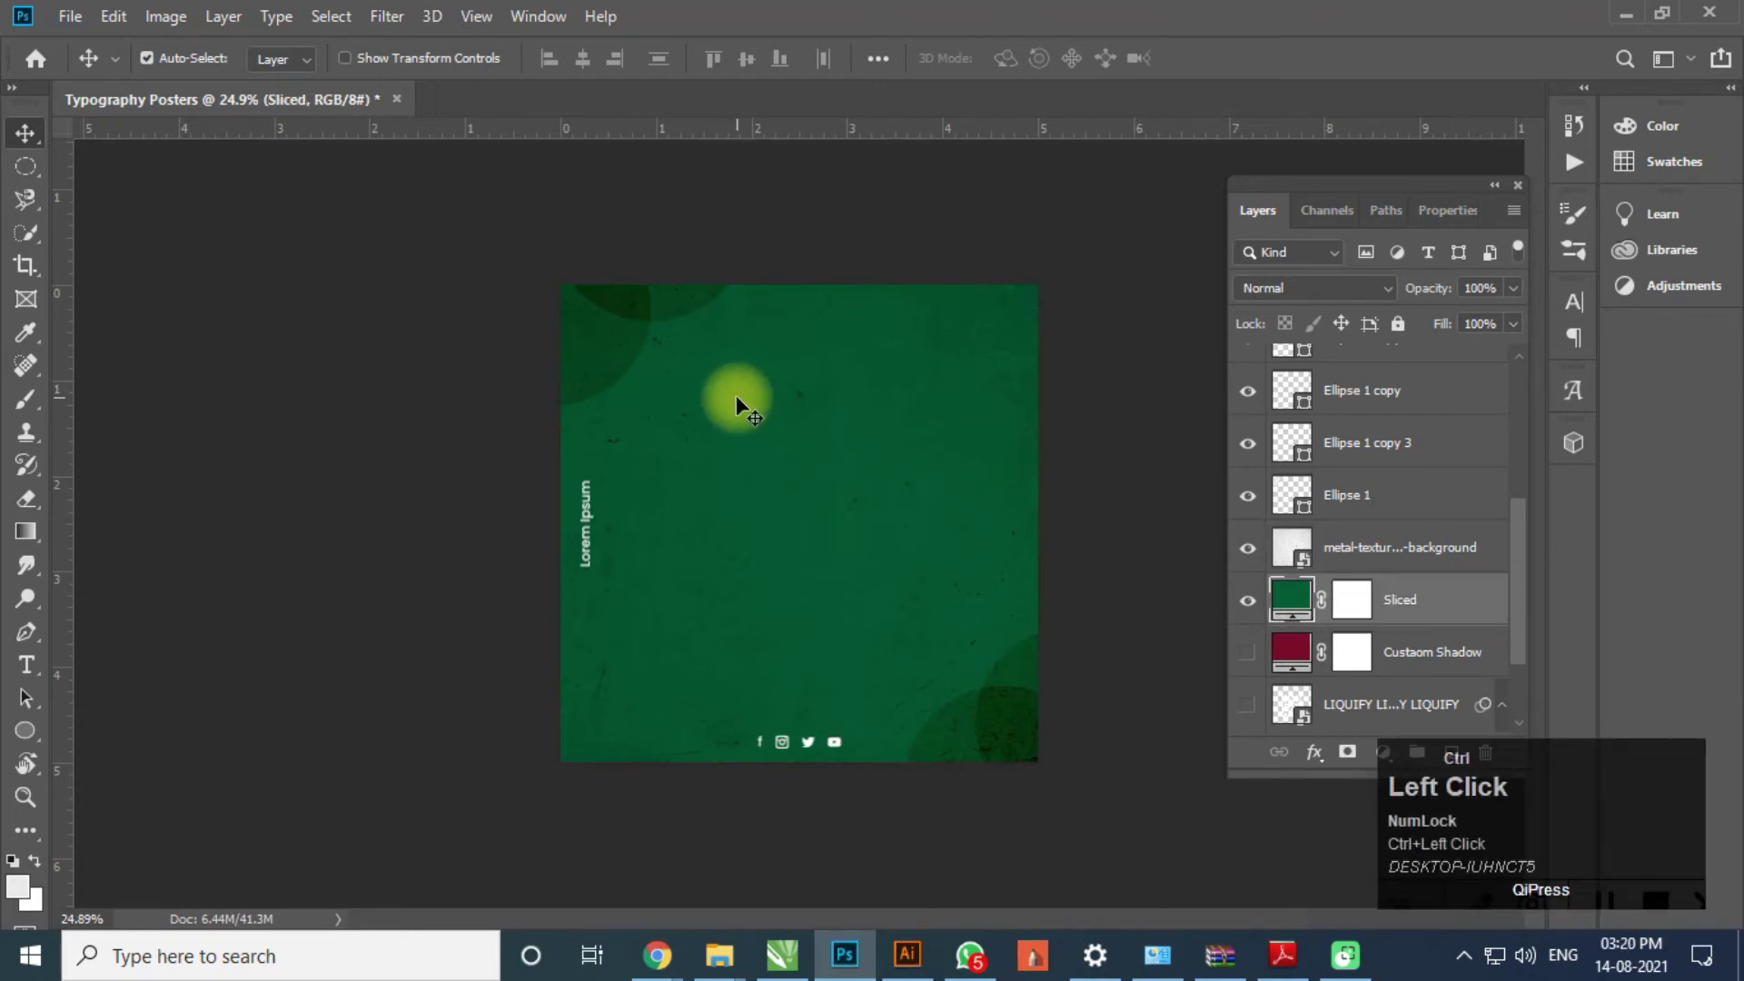
scroll("up", 3)
scroll("up", 3)
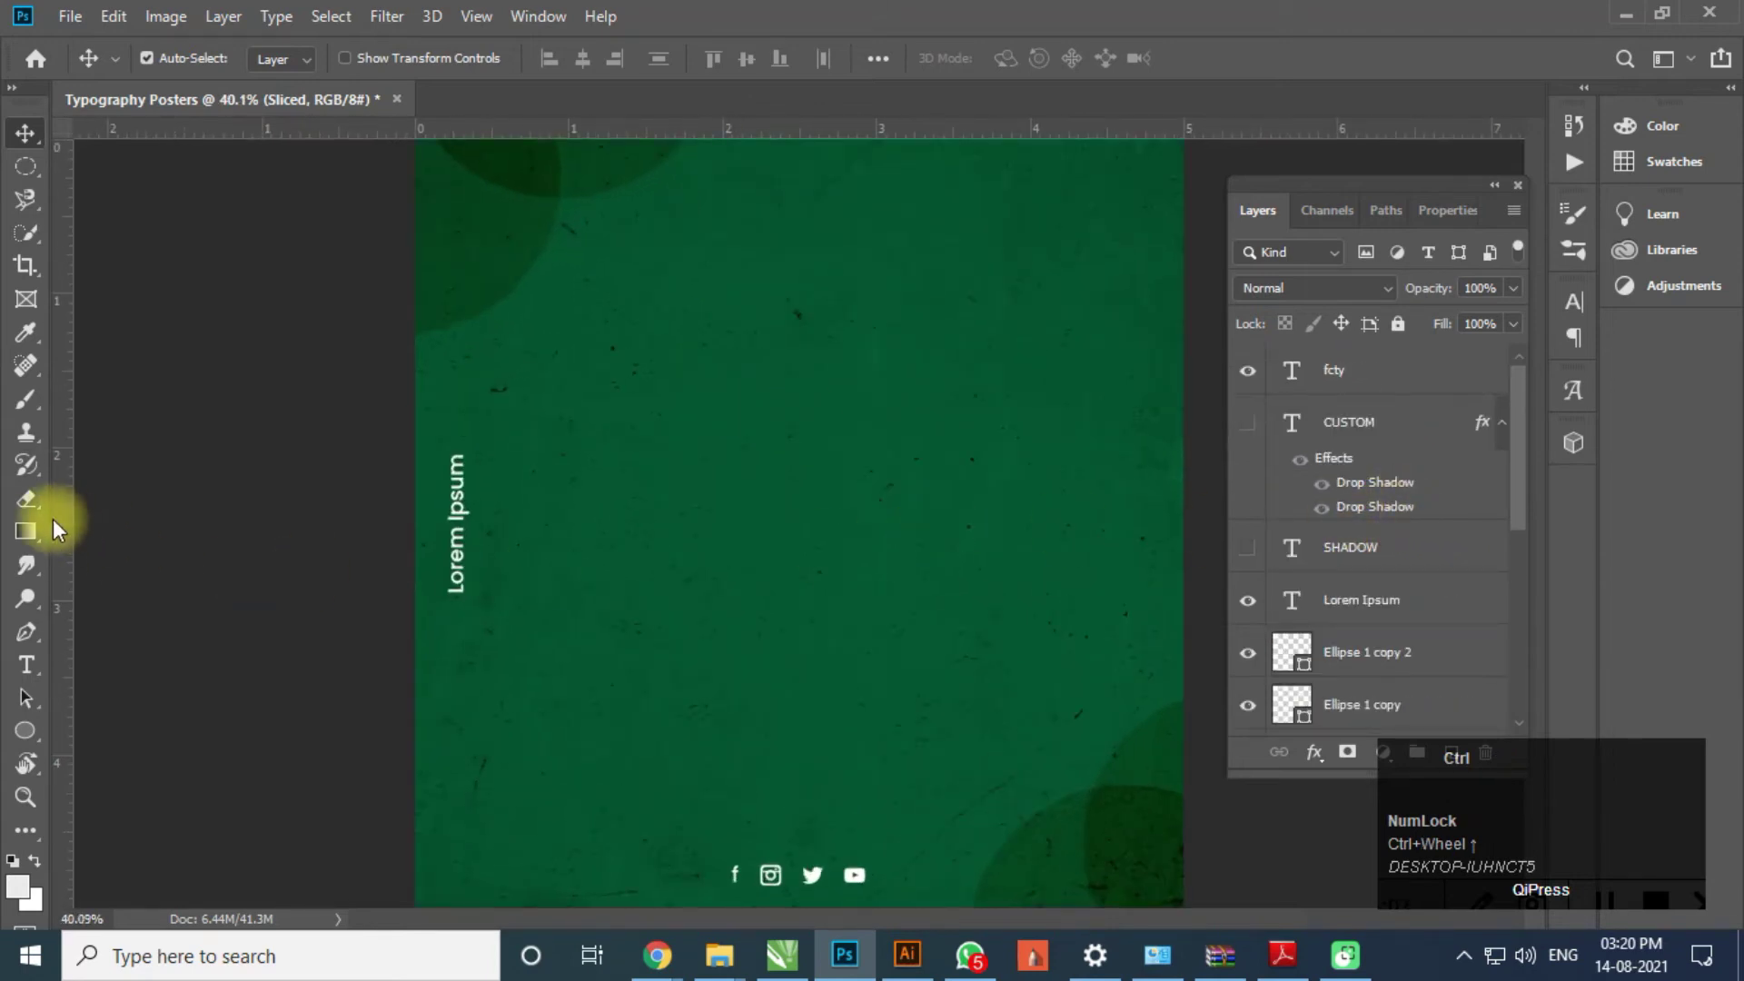
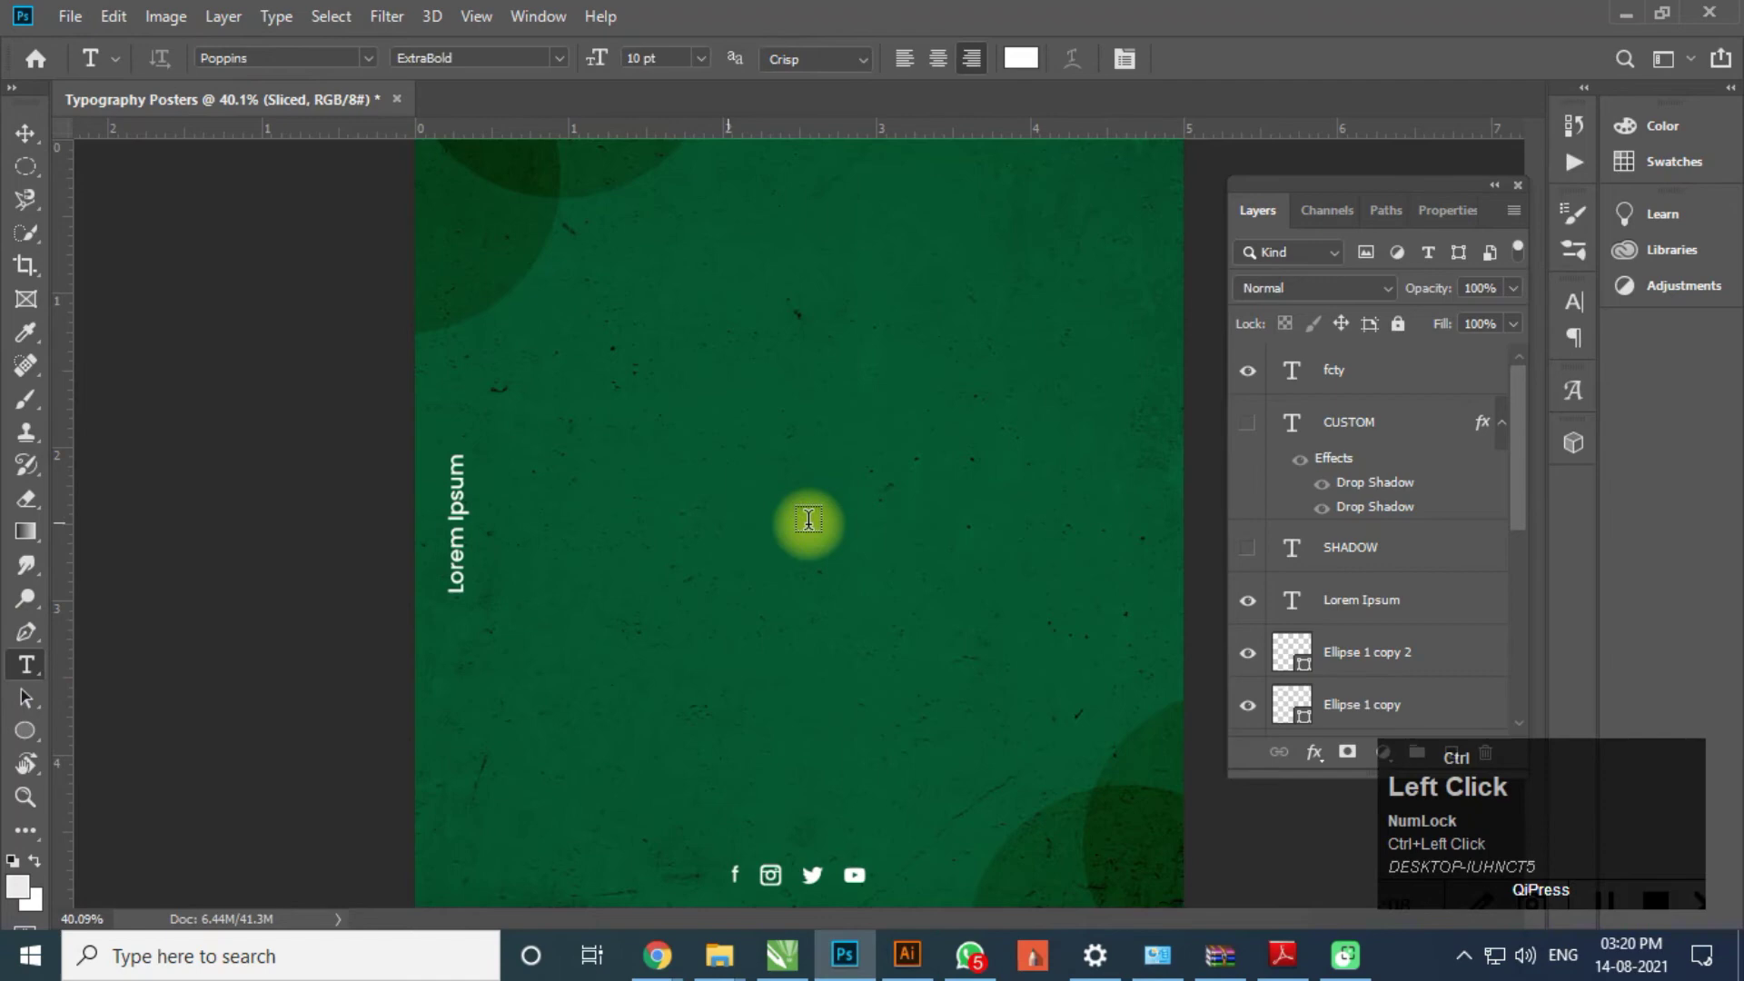
- Type the white Poppins ExtraBold headline SLICED onto the green poster
scroll("up", 3)
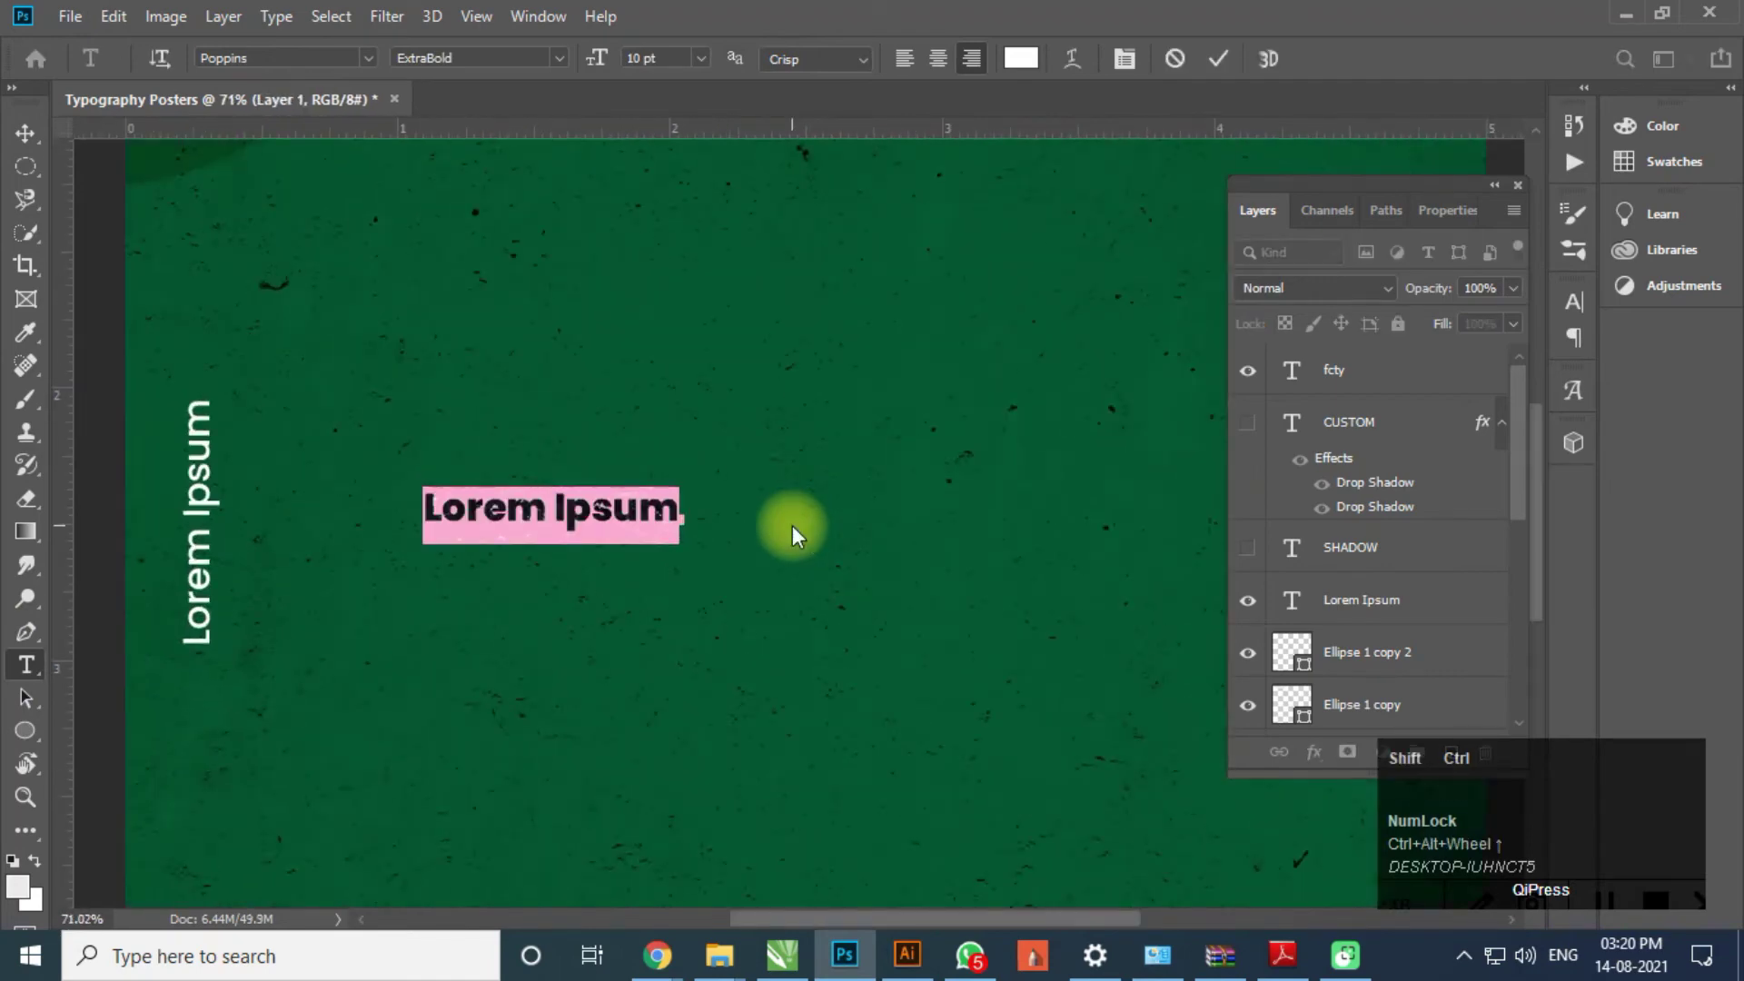
key("ctrl+shift+s")
key("ctrl+shift+l")
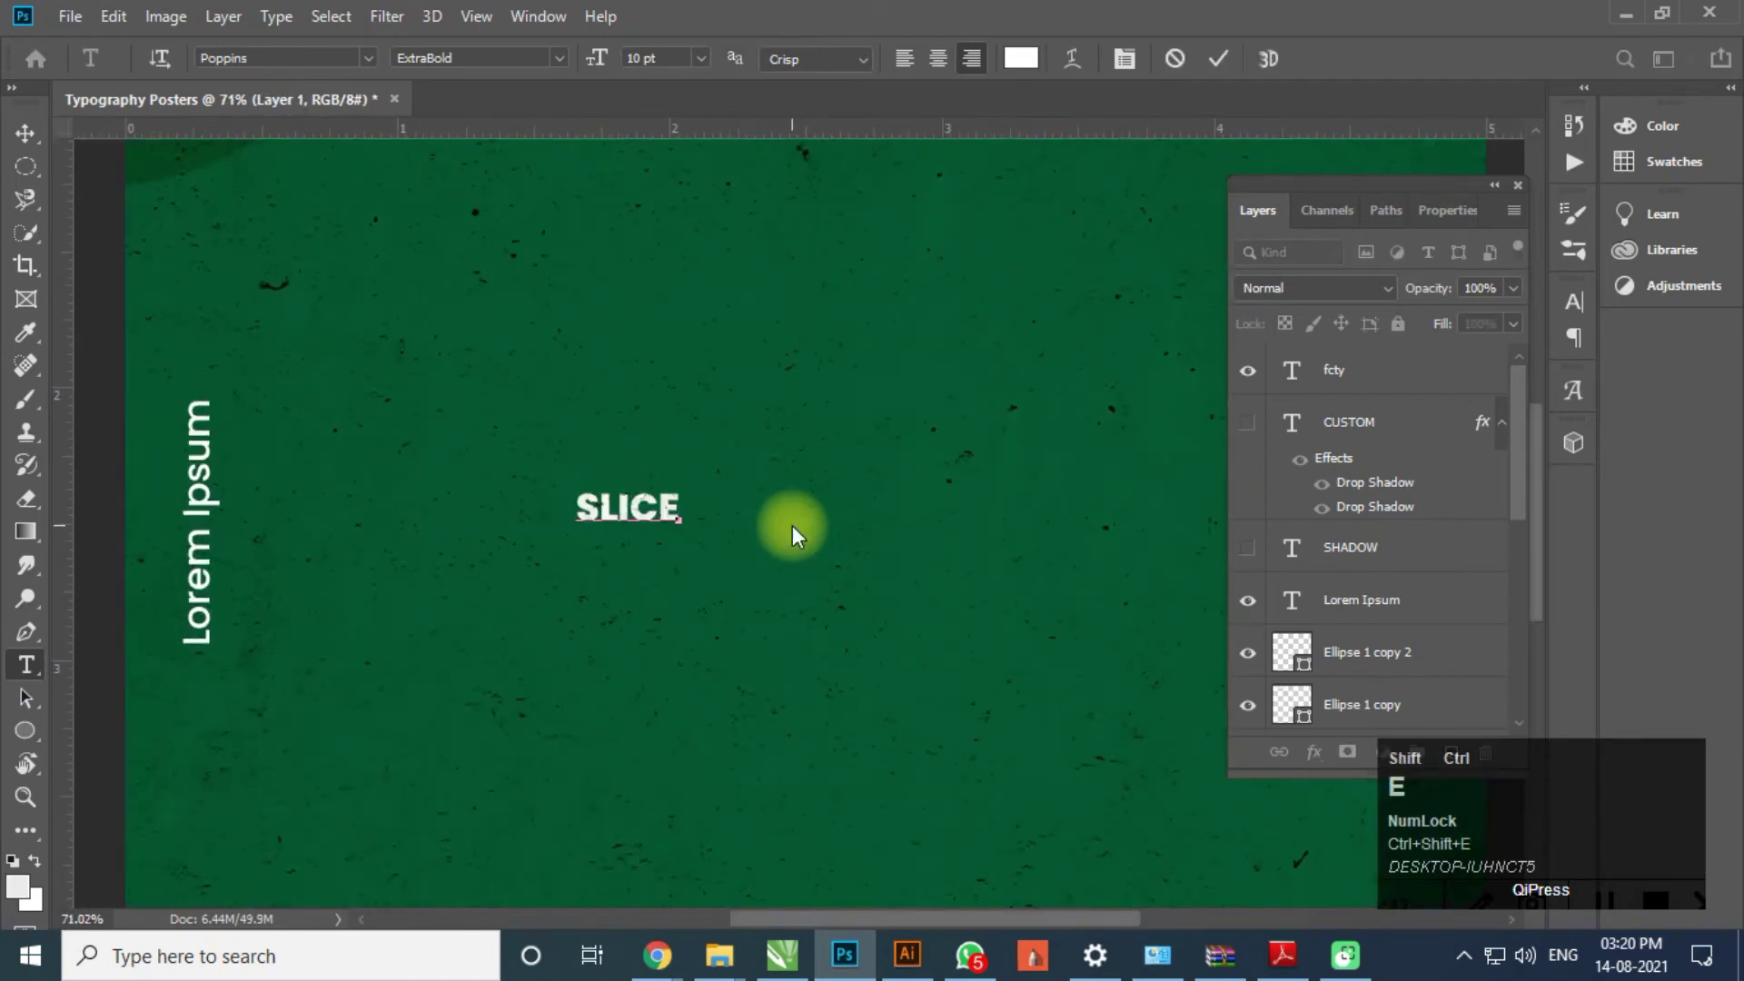
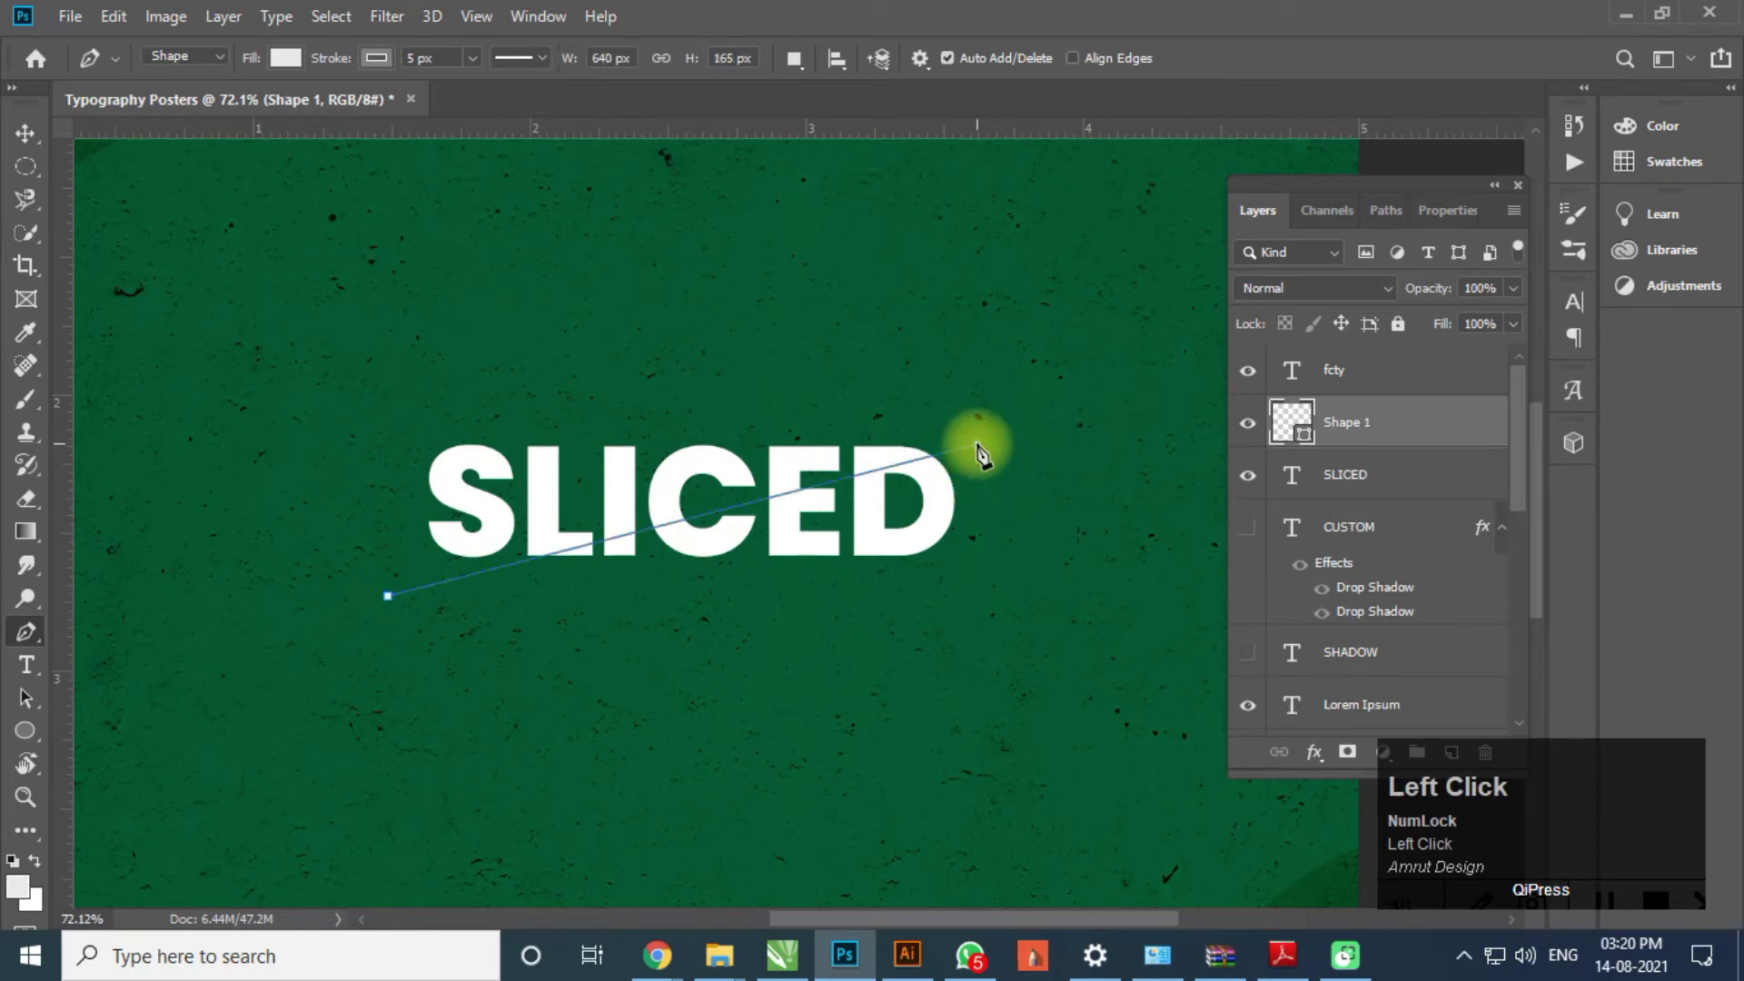
- Set the Pen tool to Path mode for the diagonal cutting line through SLICED
key("ctrl+z")
left_click(224, 68)
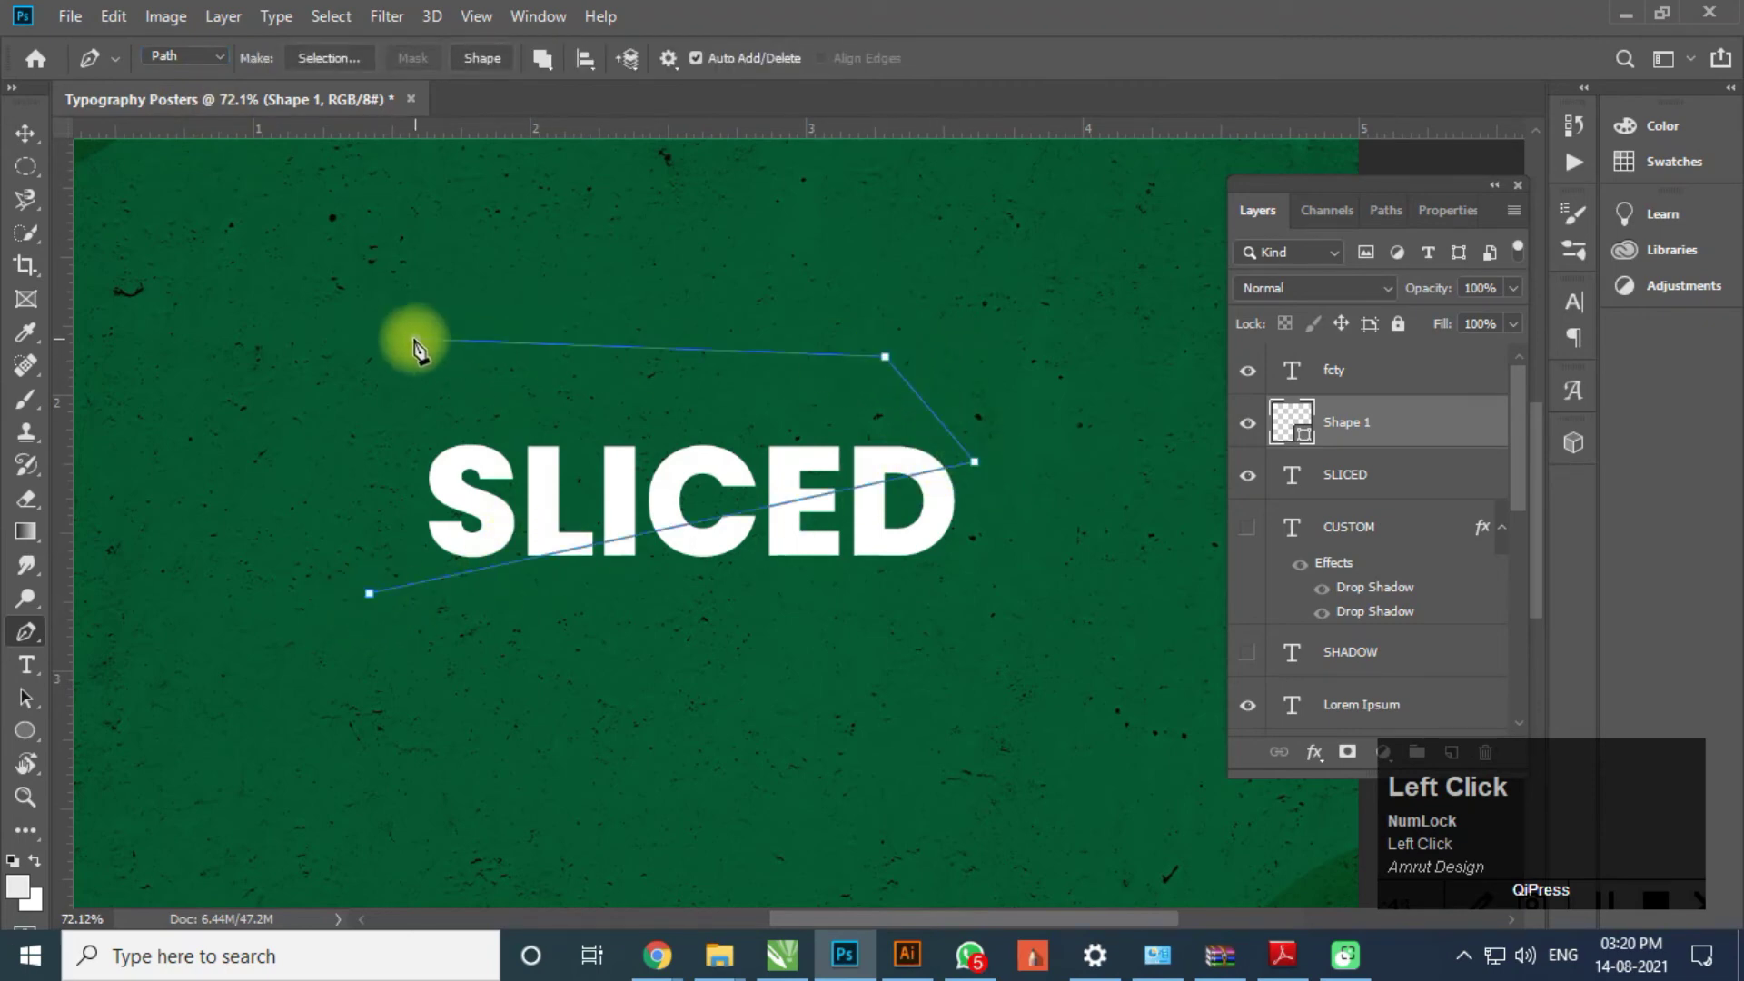
- Close the cutting path and vector-mask SLICED, inverting the copy's mask for the other half
key("ctrl+z")
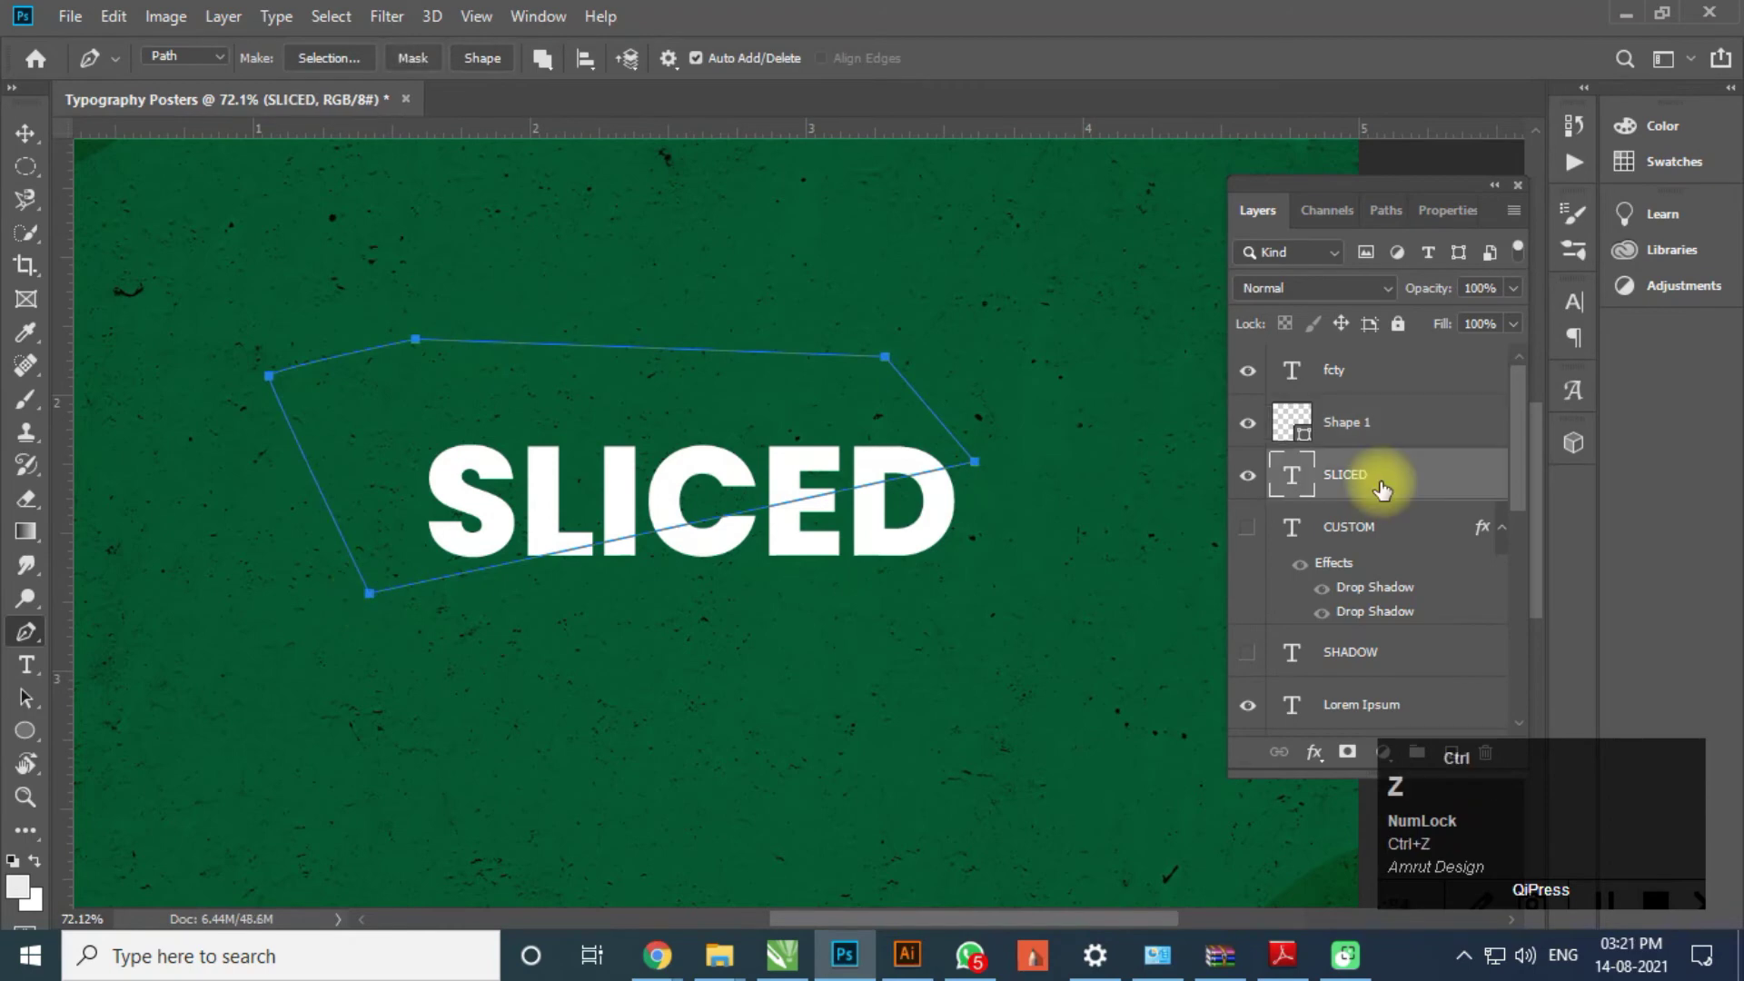
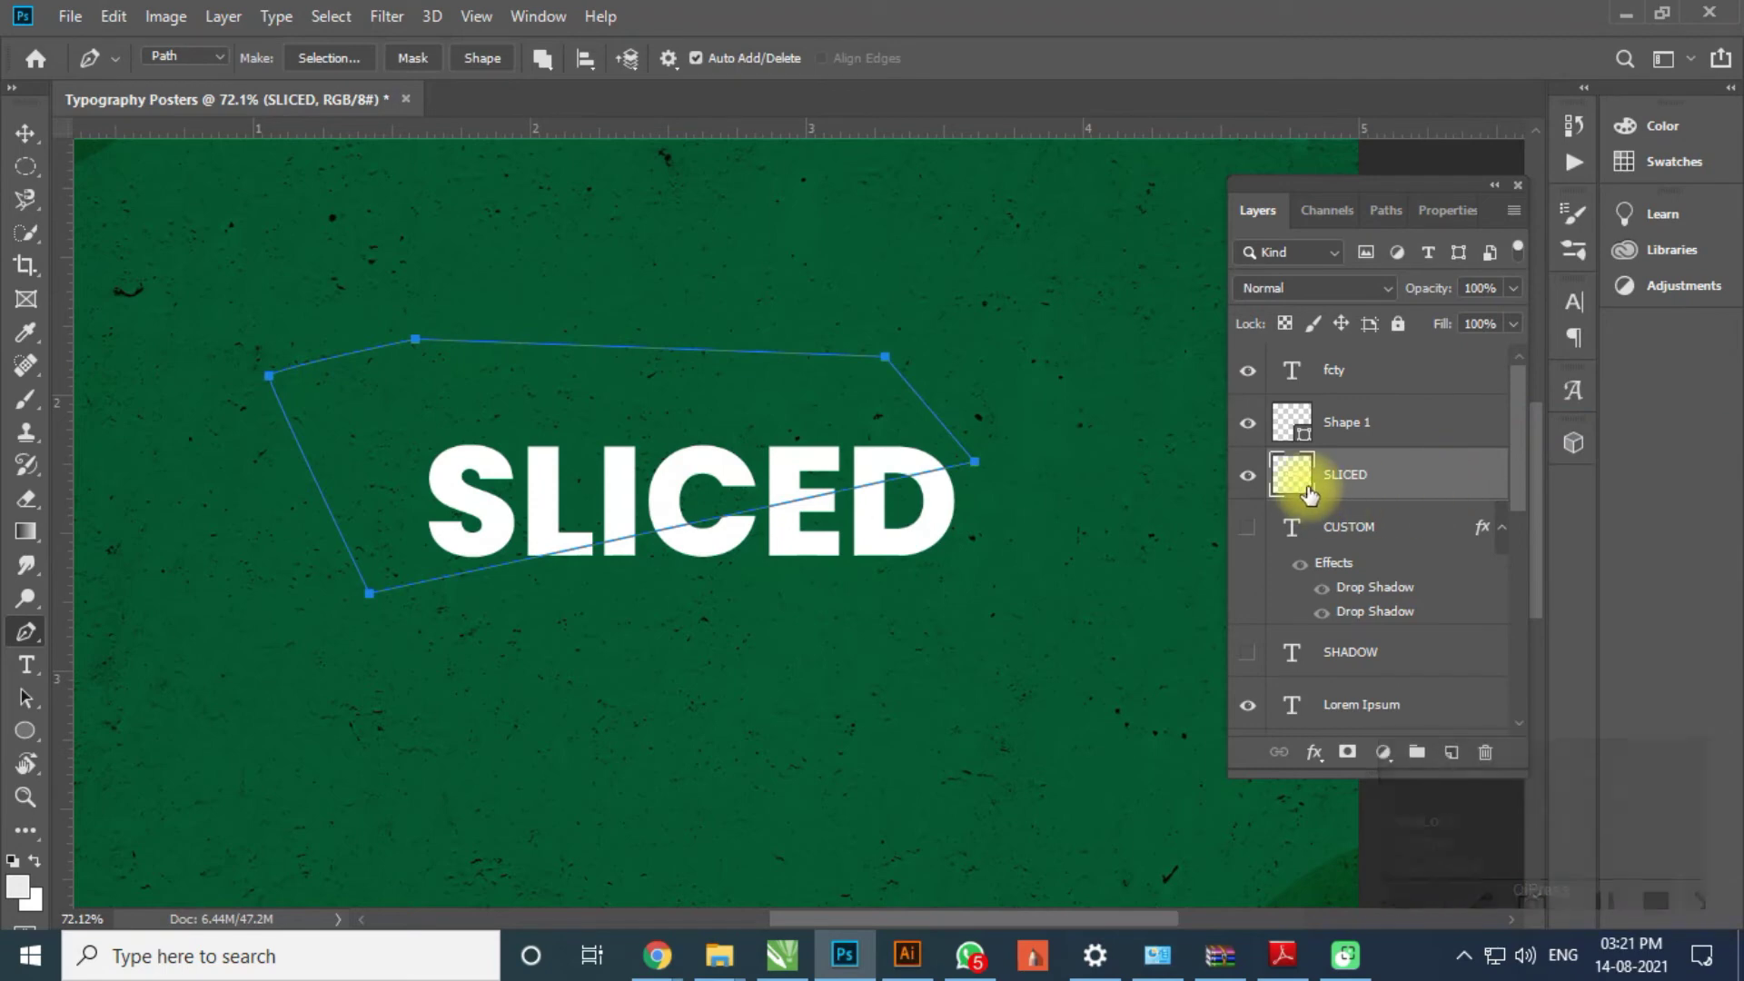
left_click(1355, 772)
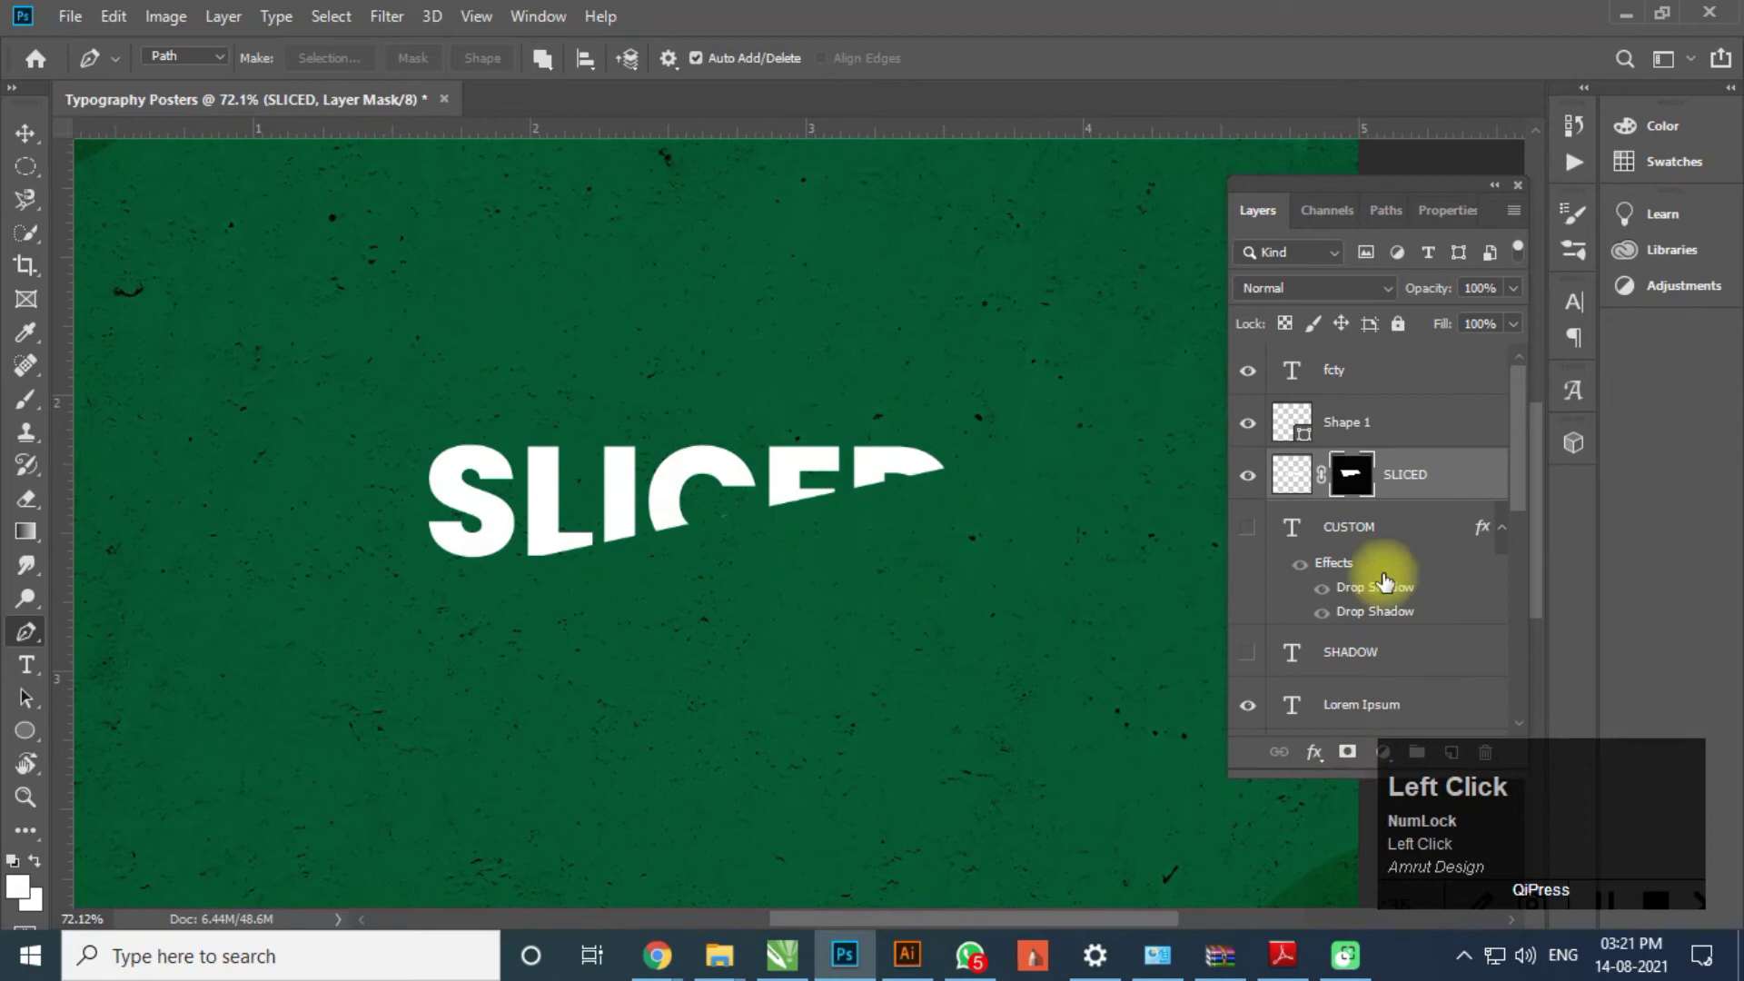
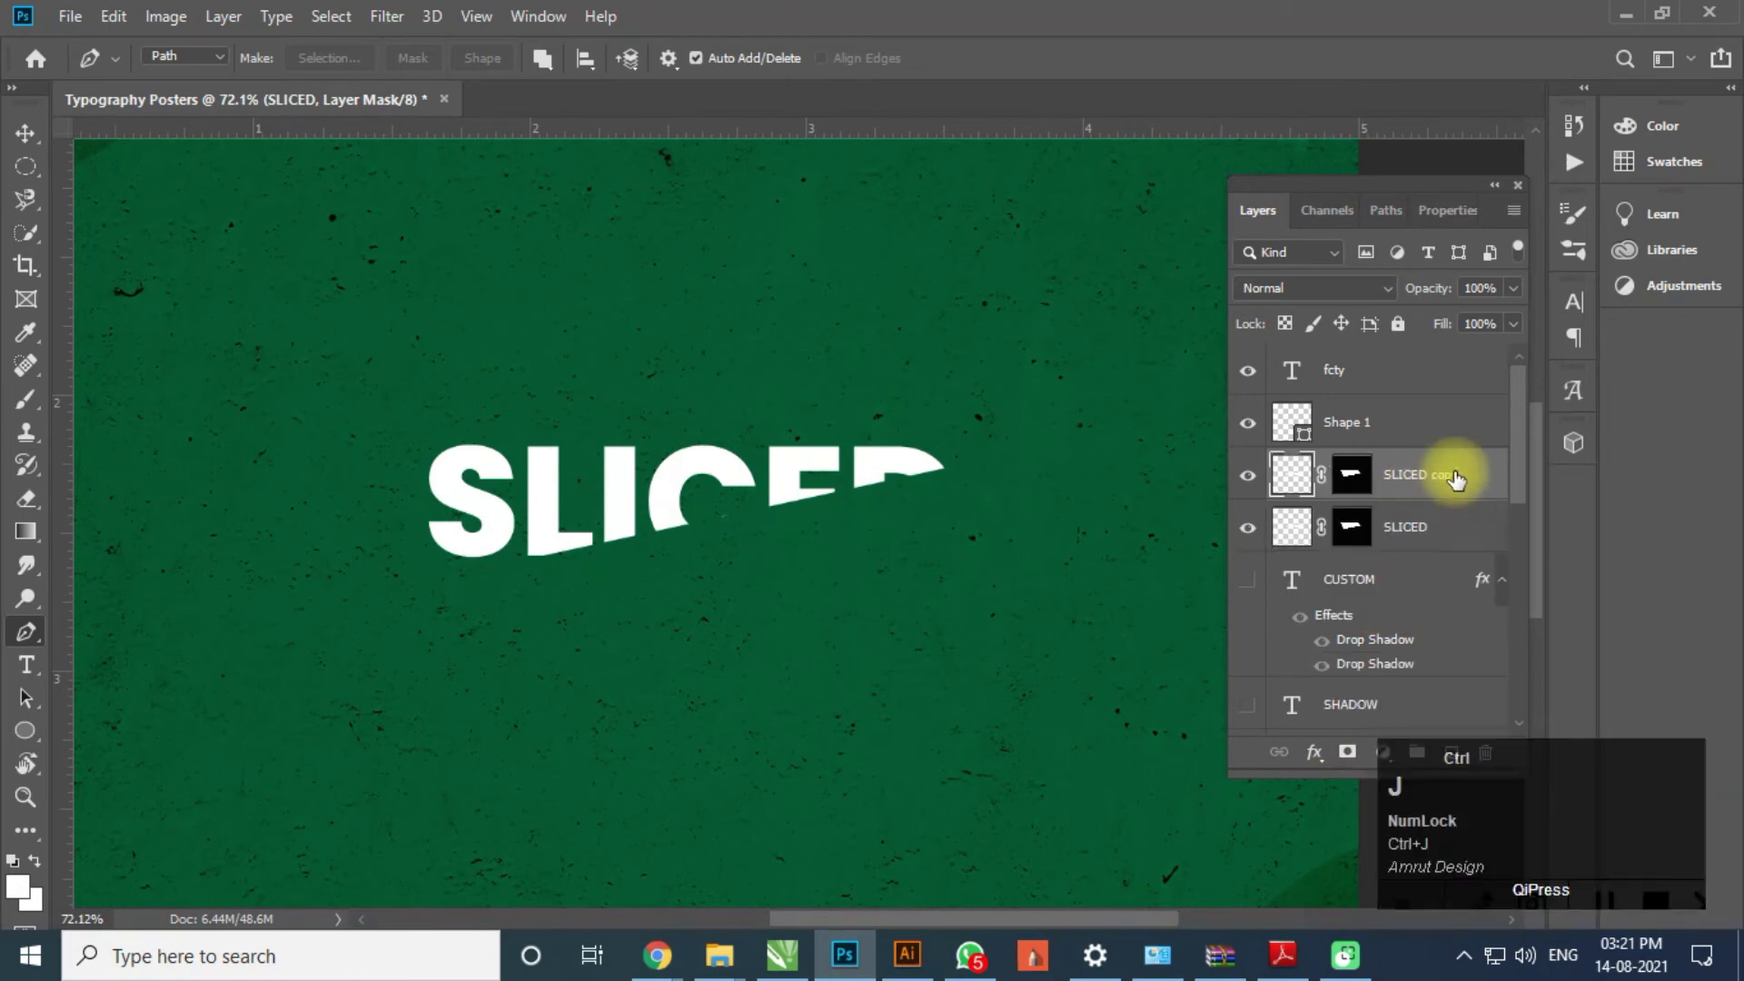
left_click(1409, 540)
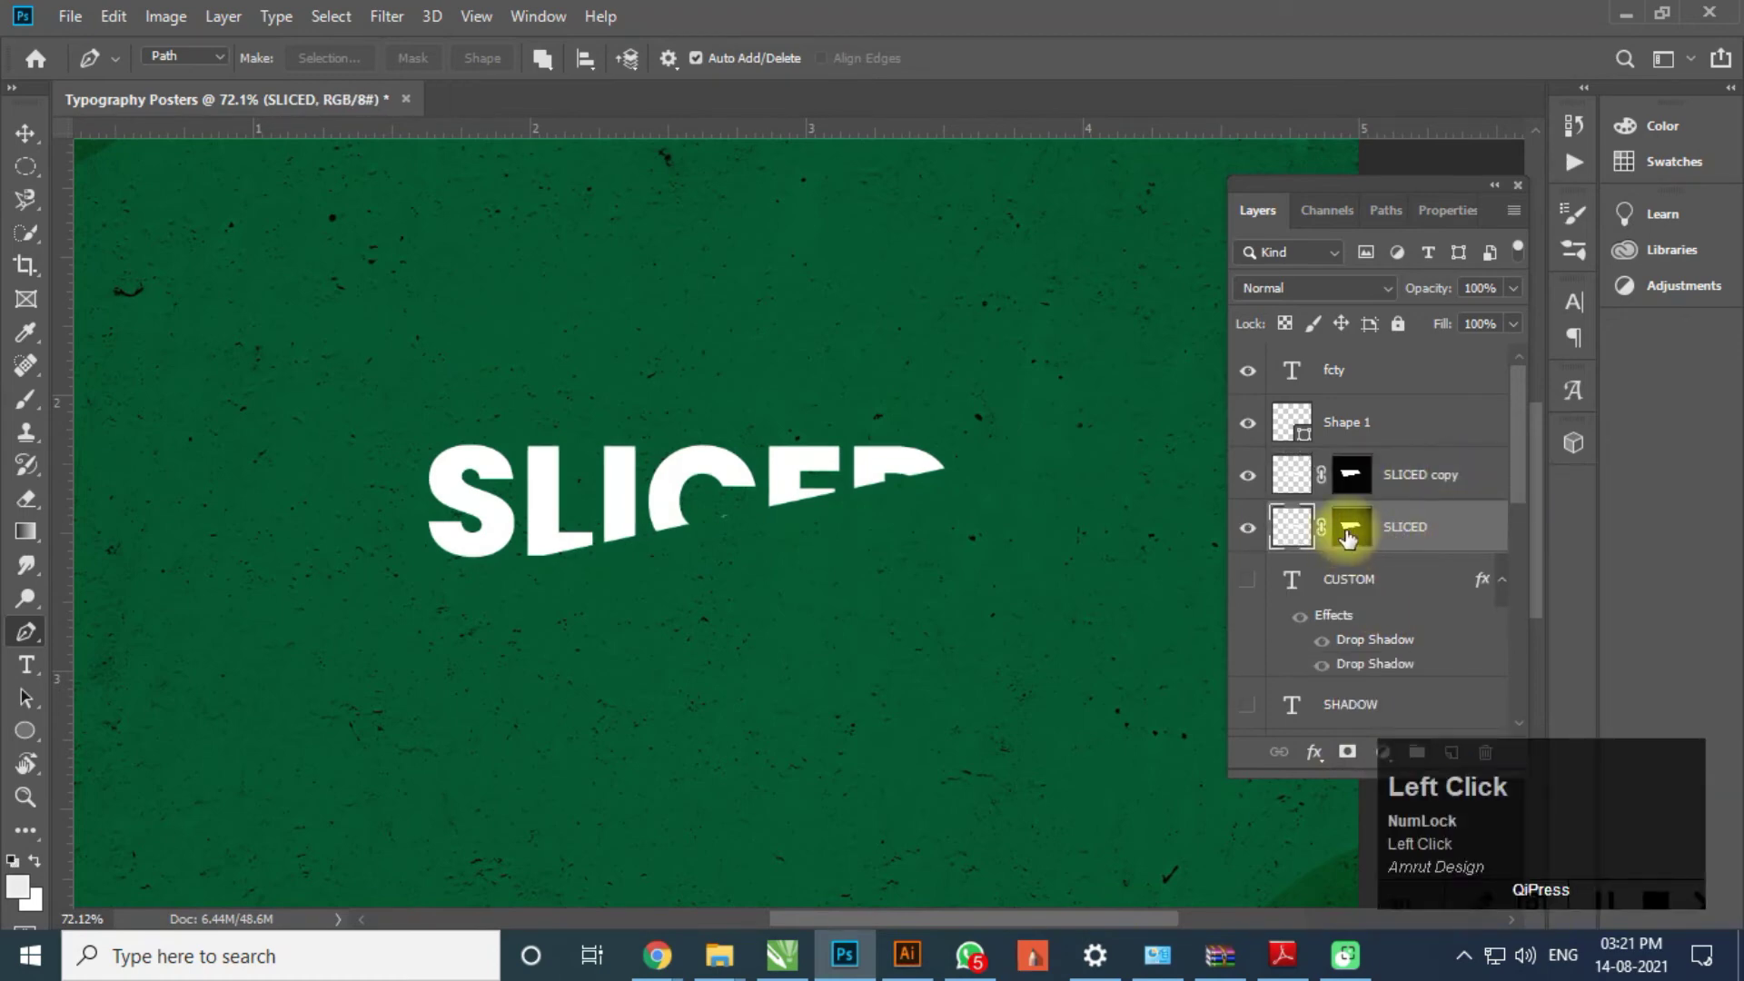
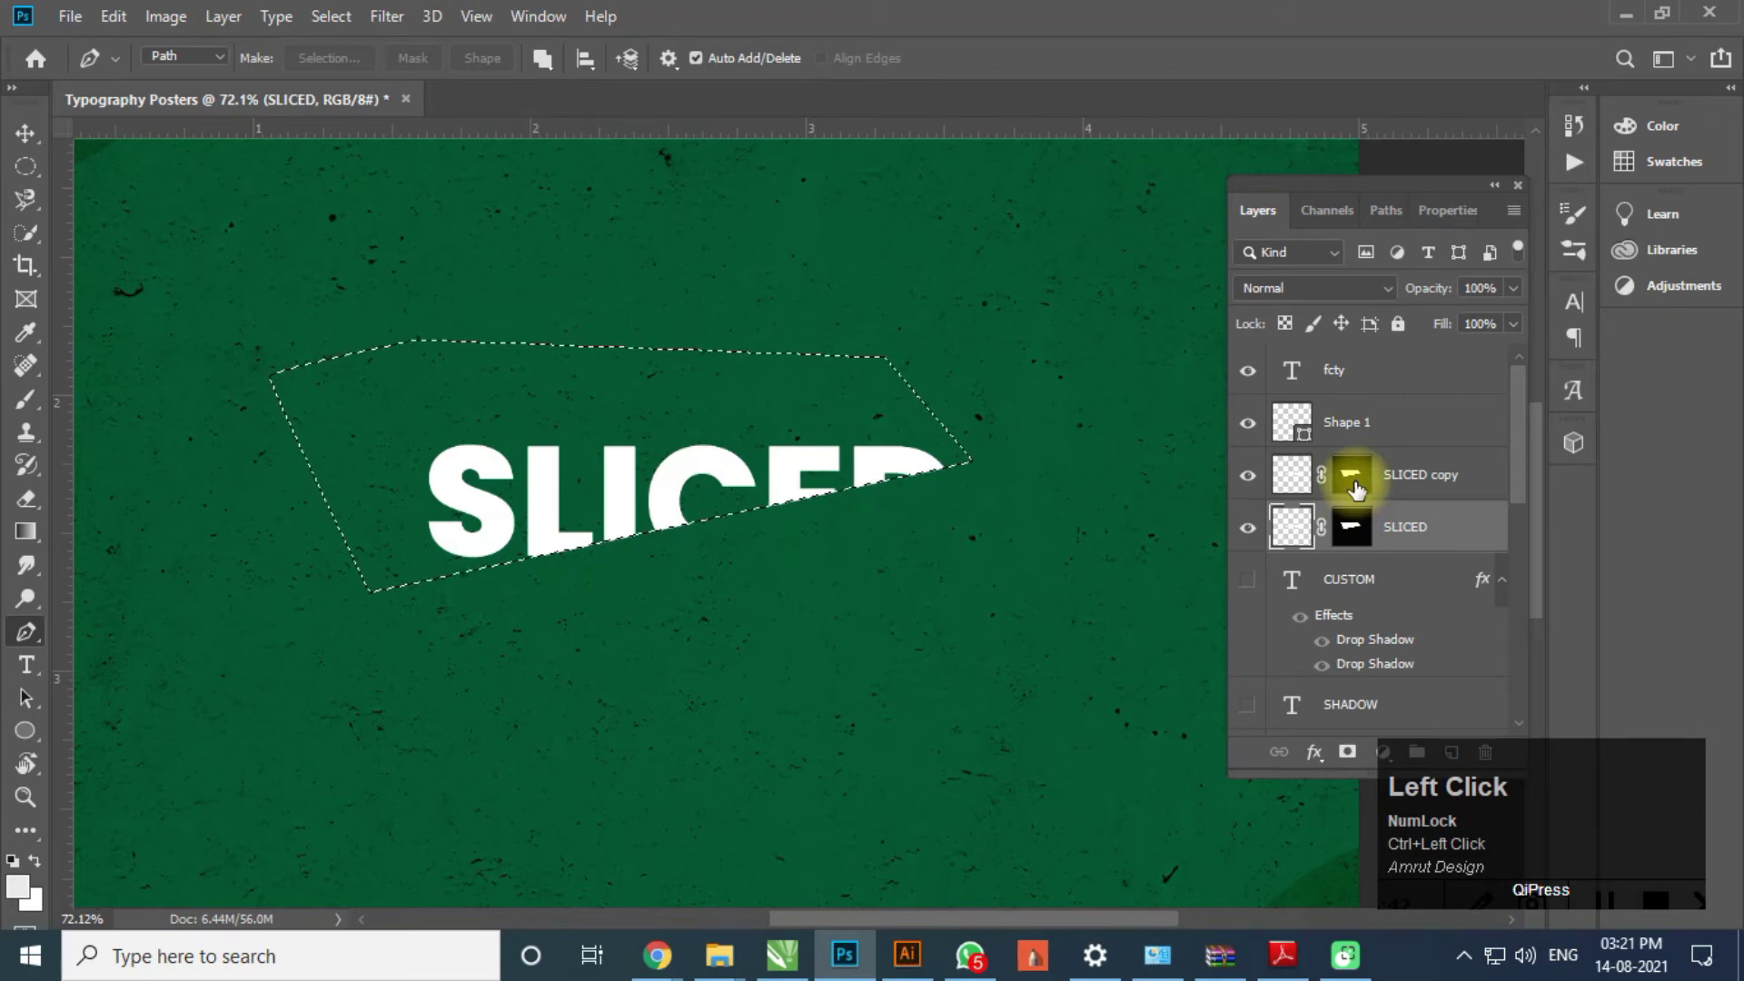
key("ctrl+shift+i")
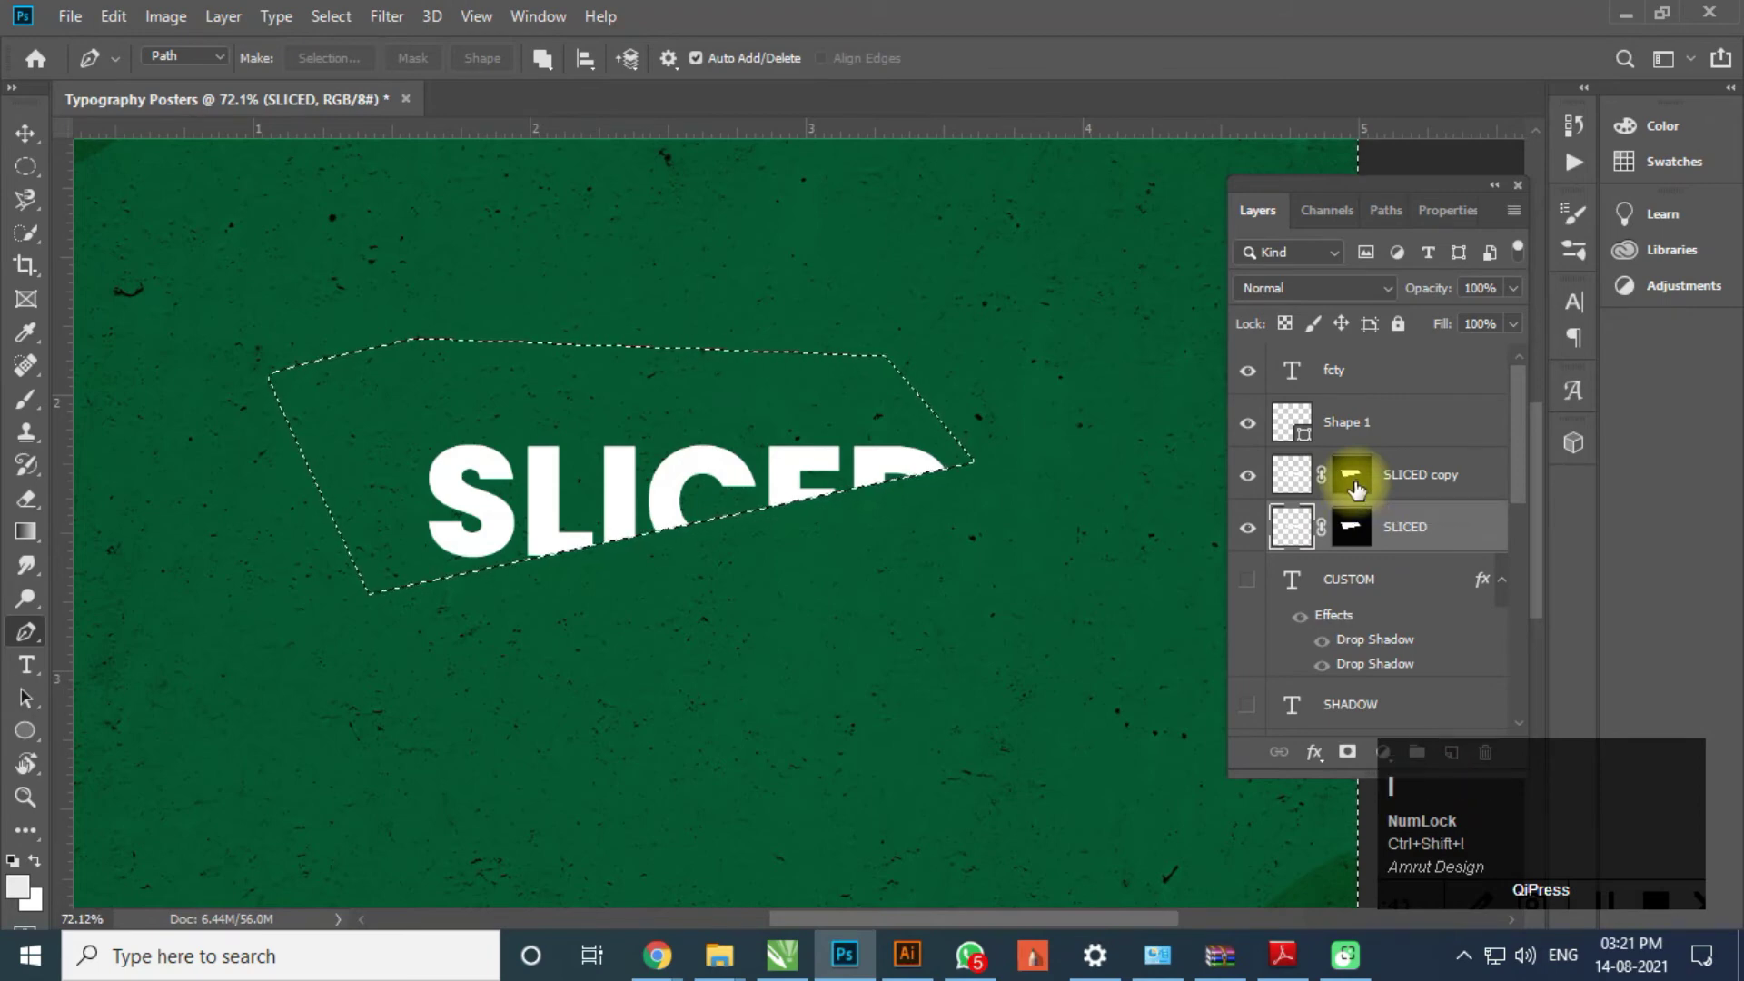
- Delete the old mask from the lower SLICED layer, leaving two halves with a thin gap
left_click(1356, 537)
right_click(1357, 536)
left_click(1432, 582)
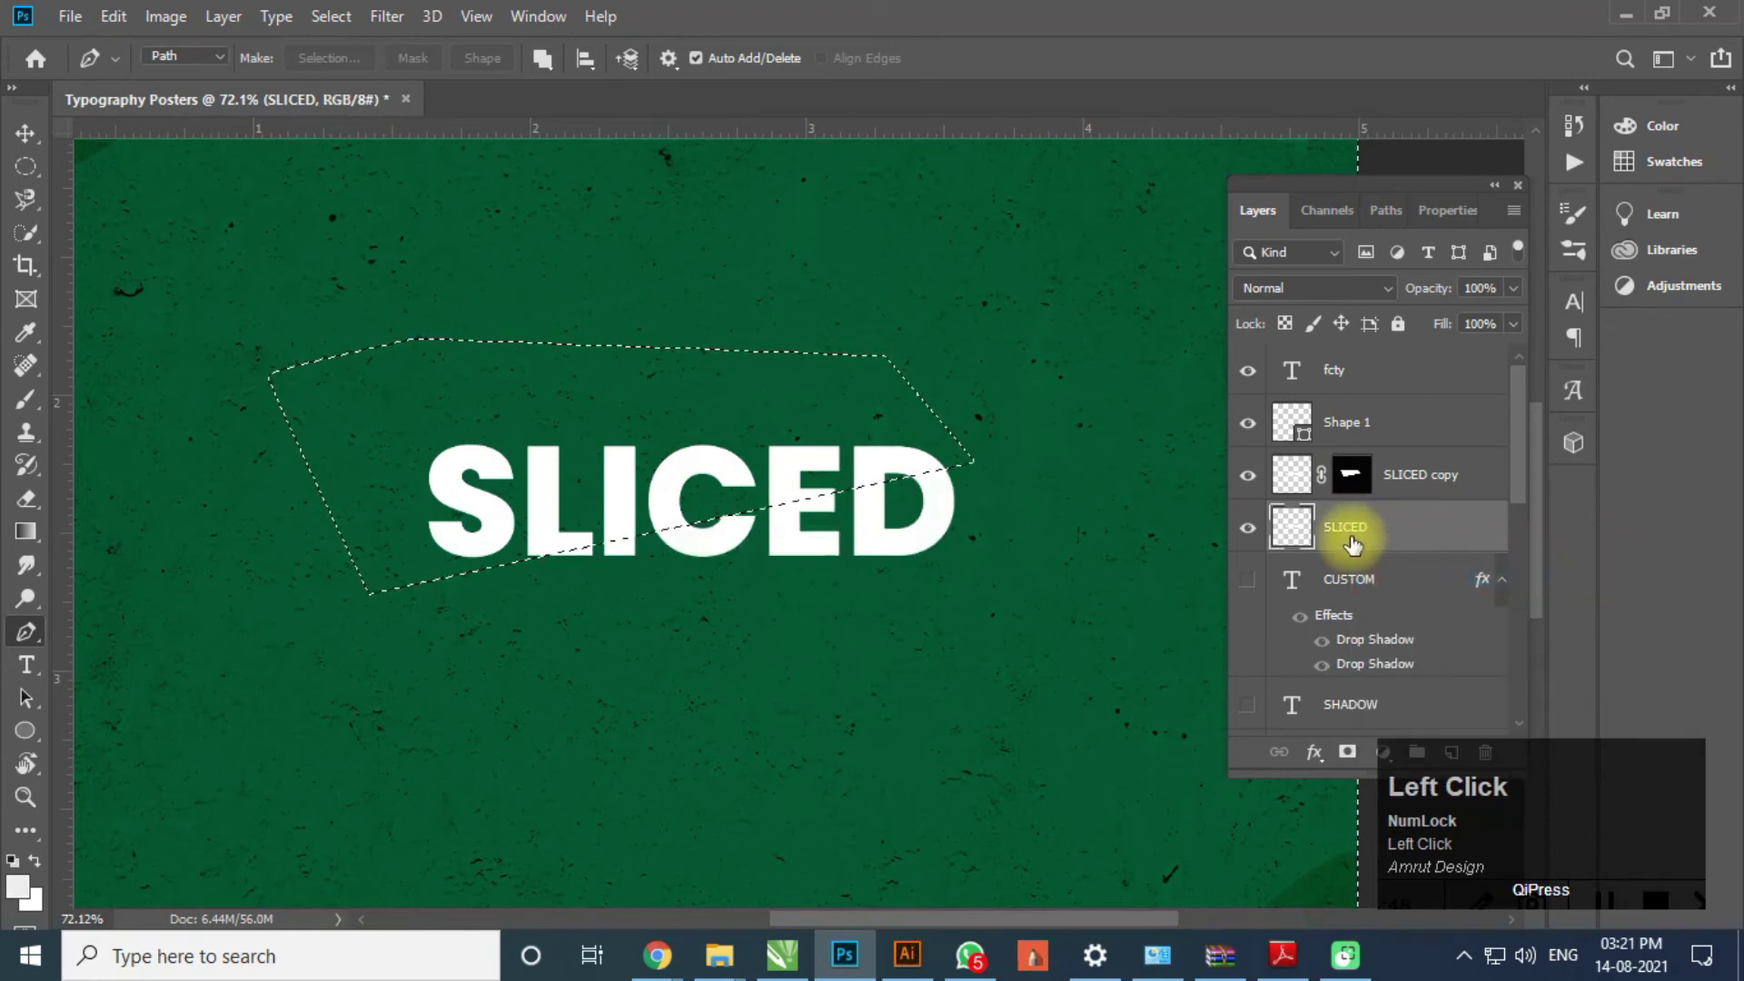
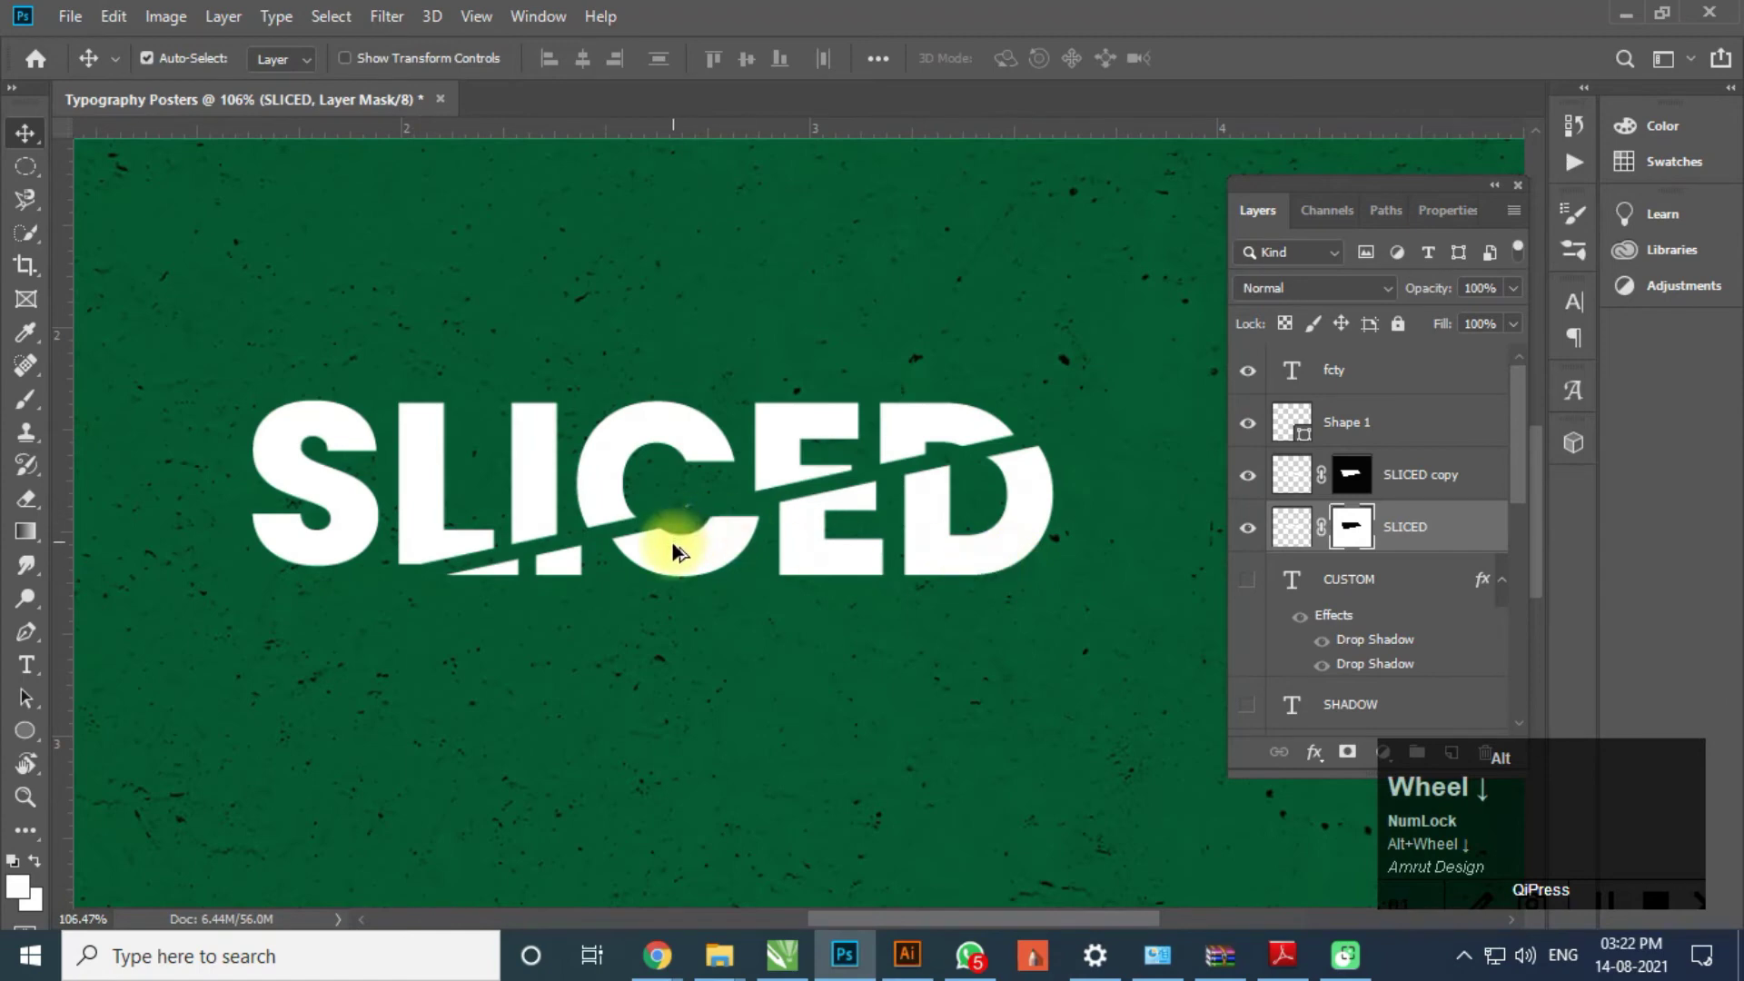
scroll("up", 3)
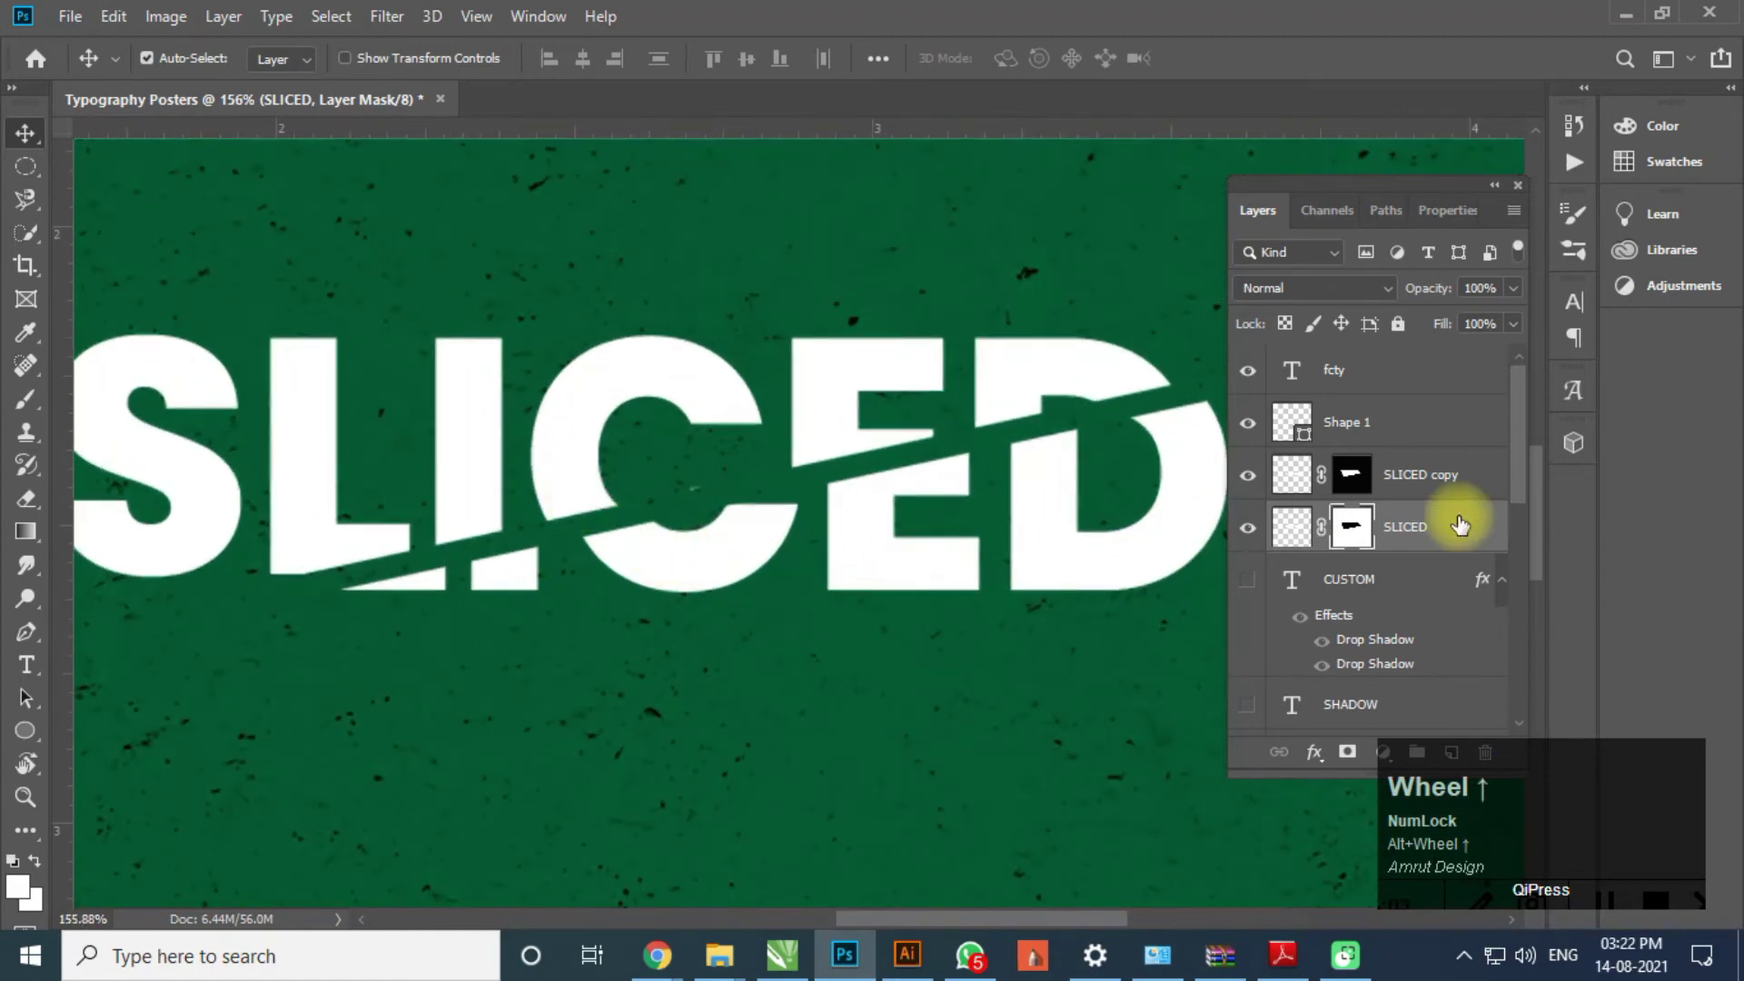
- Add a Drop Shadow layer style to the upper SLICED copy layer
left_click(1424, 486)
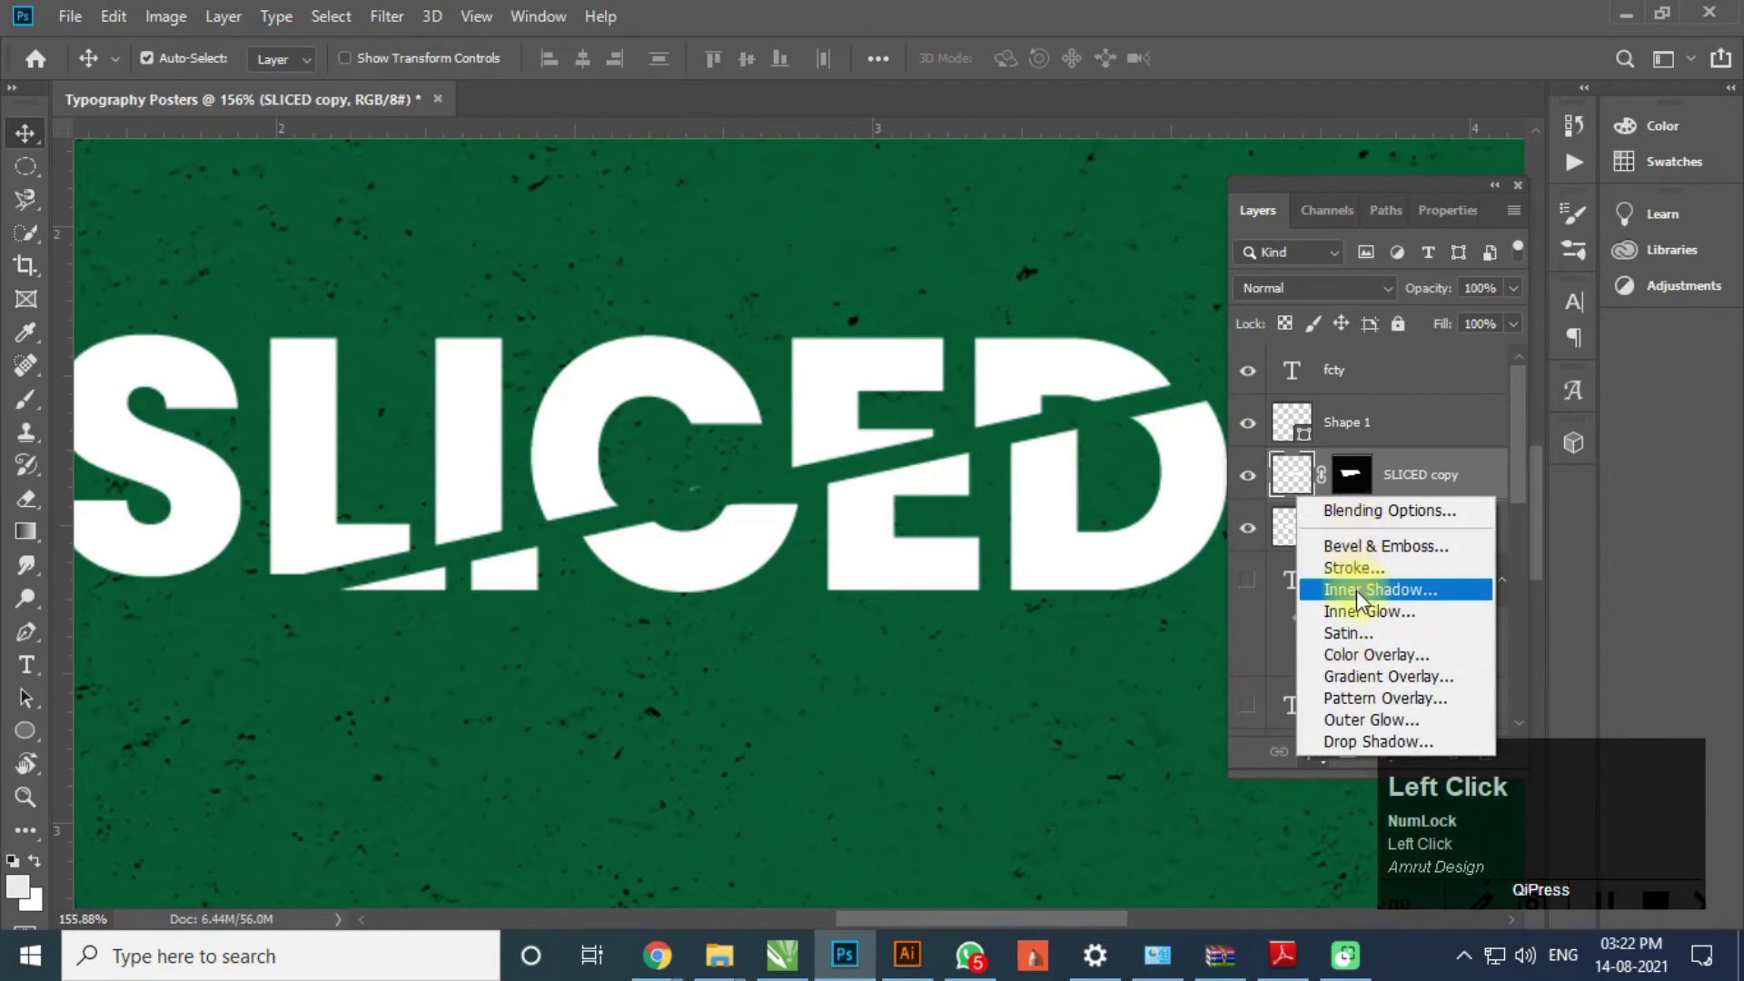
left_click(1373, 744)
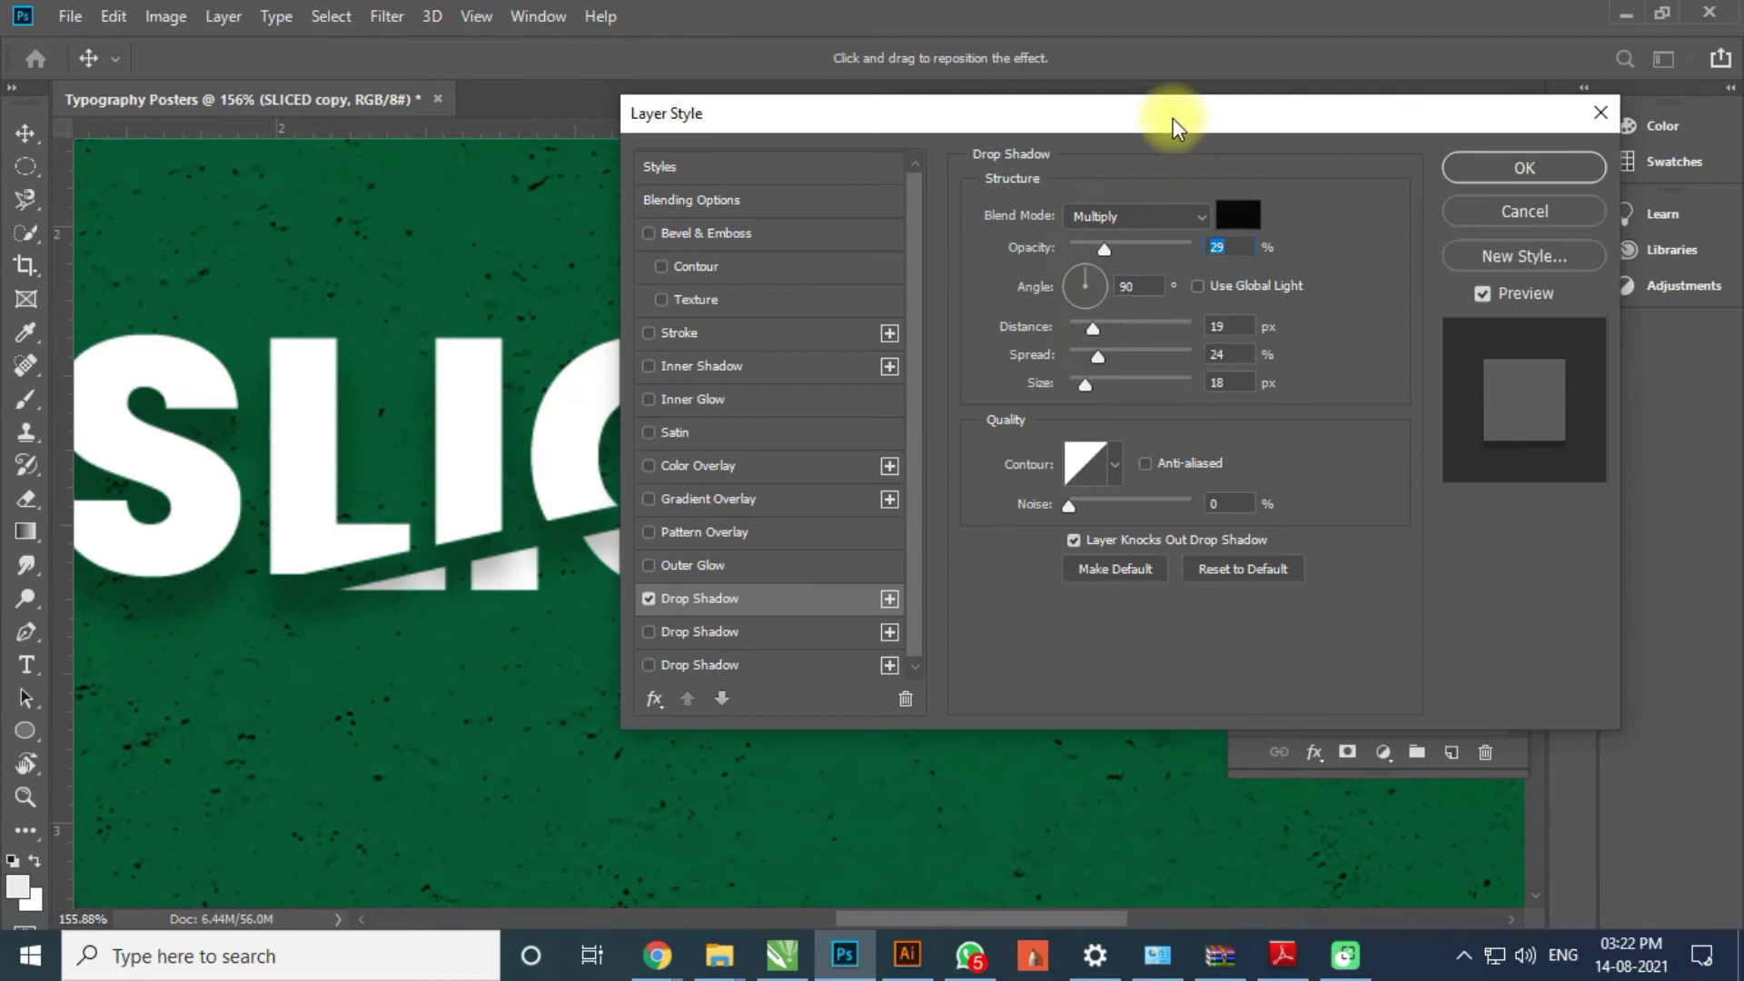
left_click_drag(1520, 143, 1560, 116)
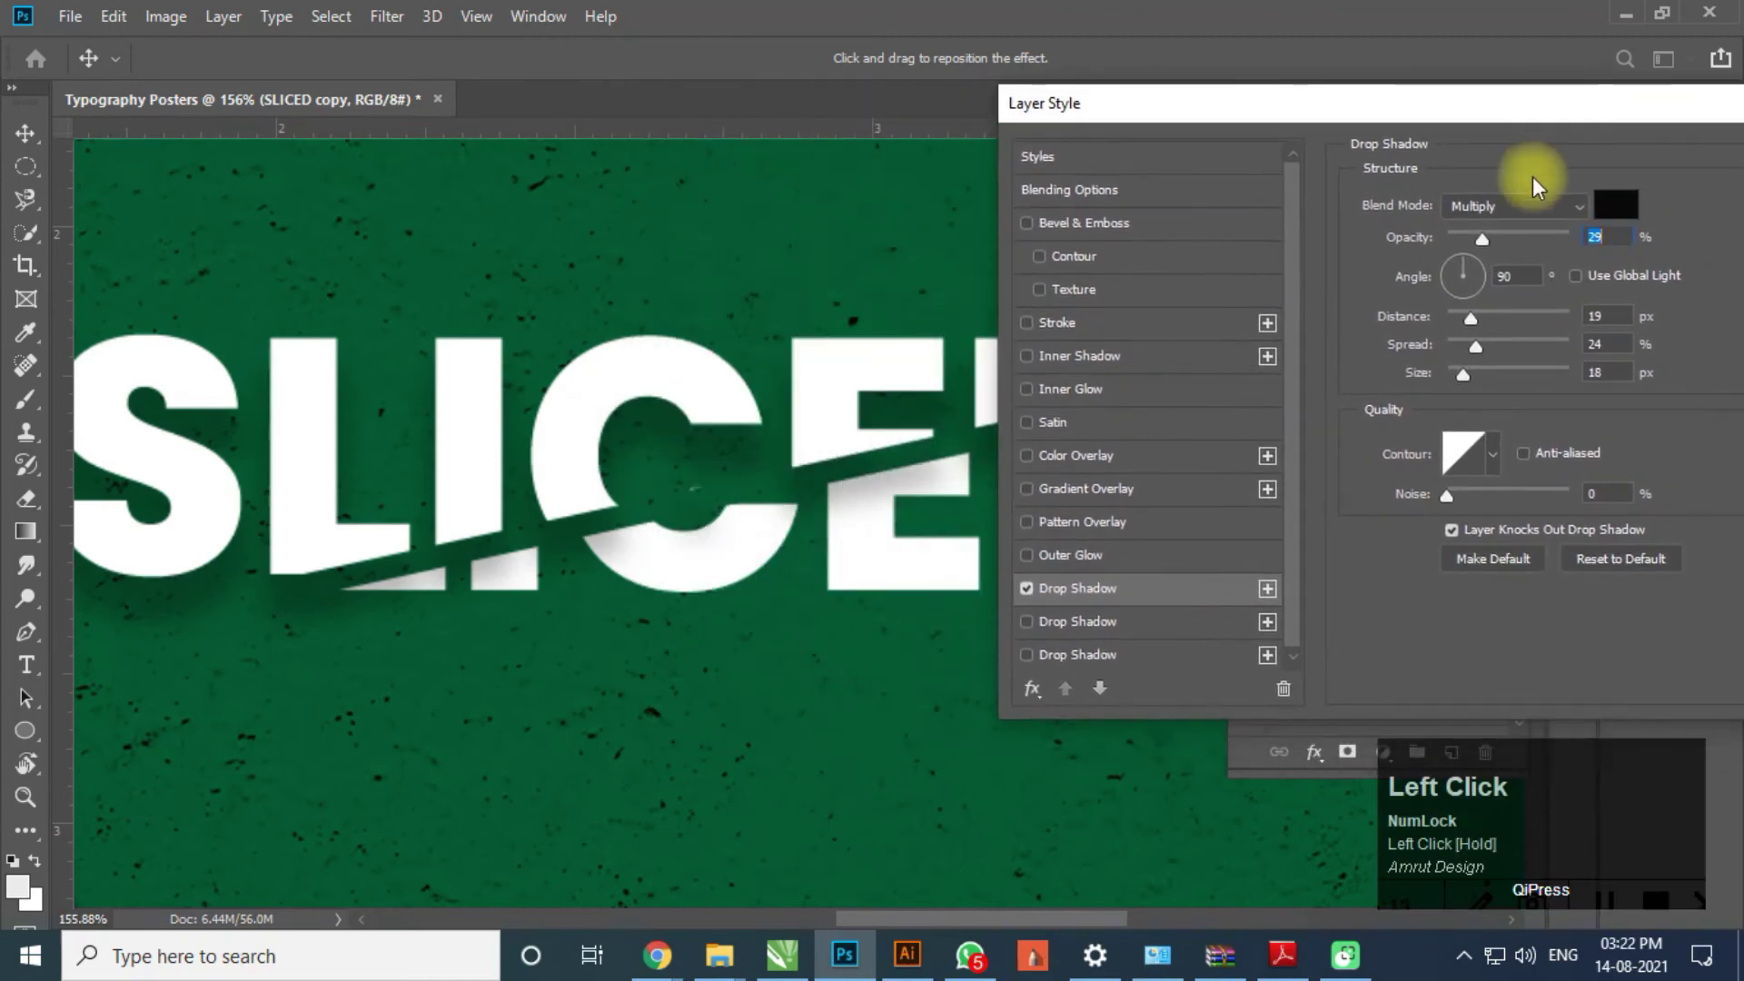
- Set the shadow angle to about 163° and raise its opacity to roughly 32%
left_click(1487, 284)
left_click_drag(1461, 258, 1448, 272)
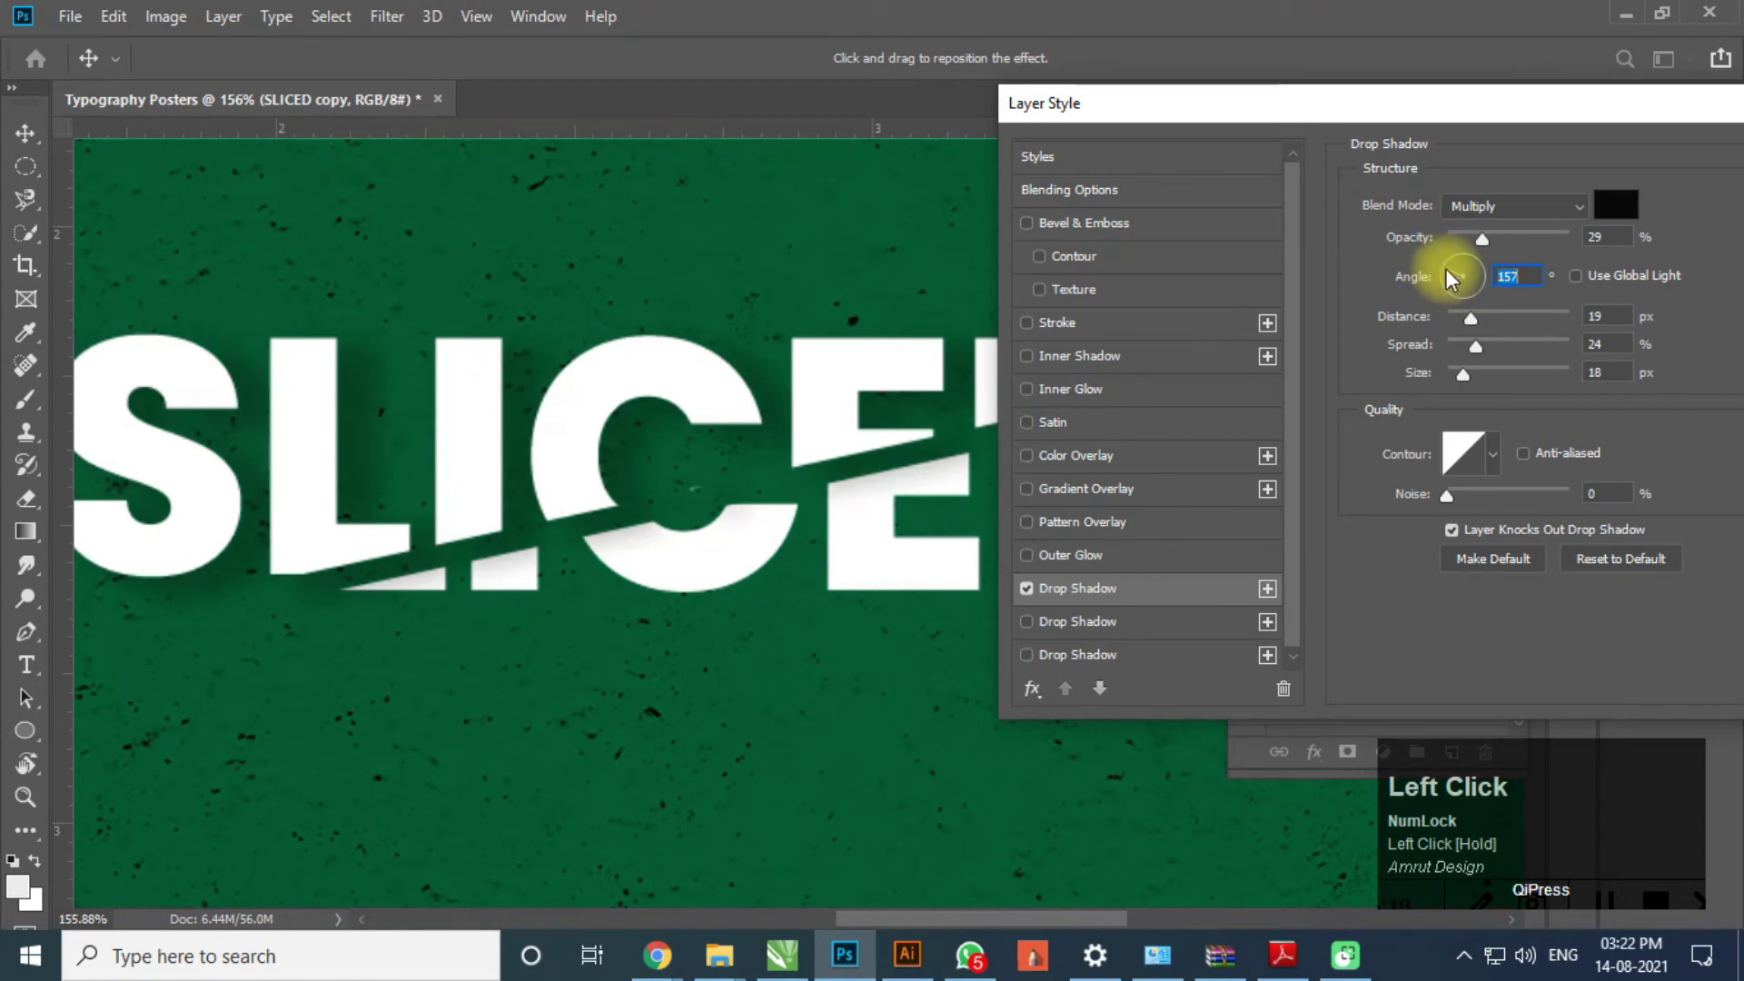
left_click(1452, 279)
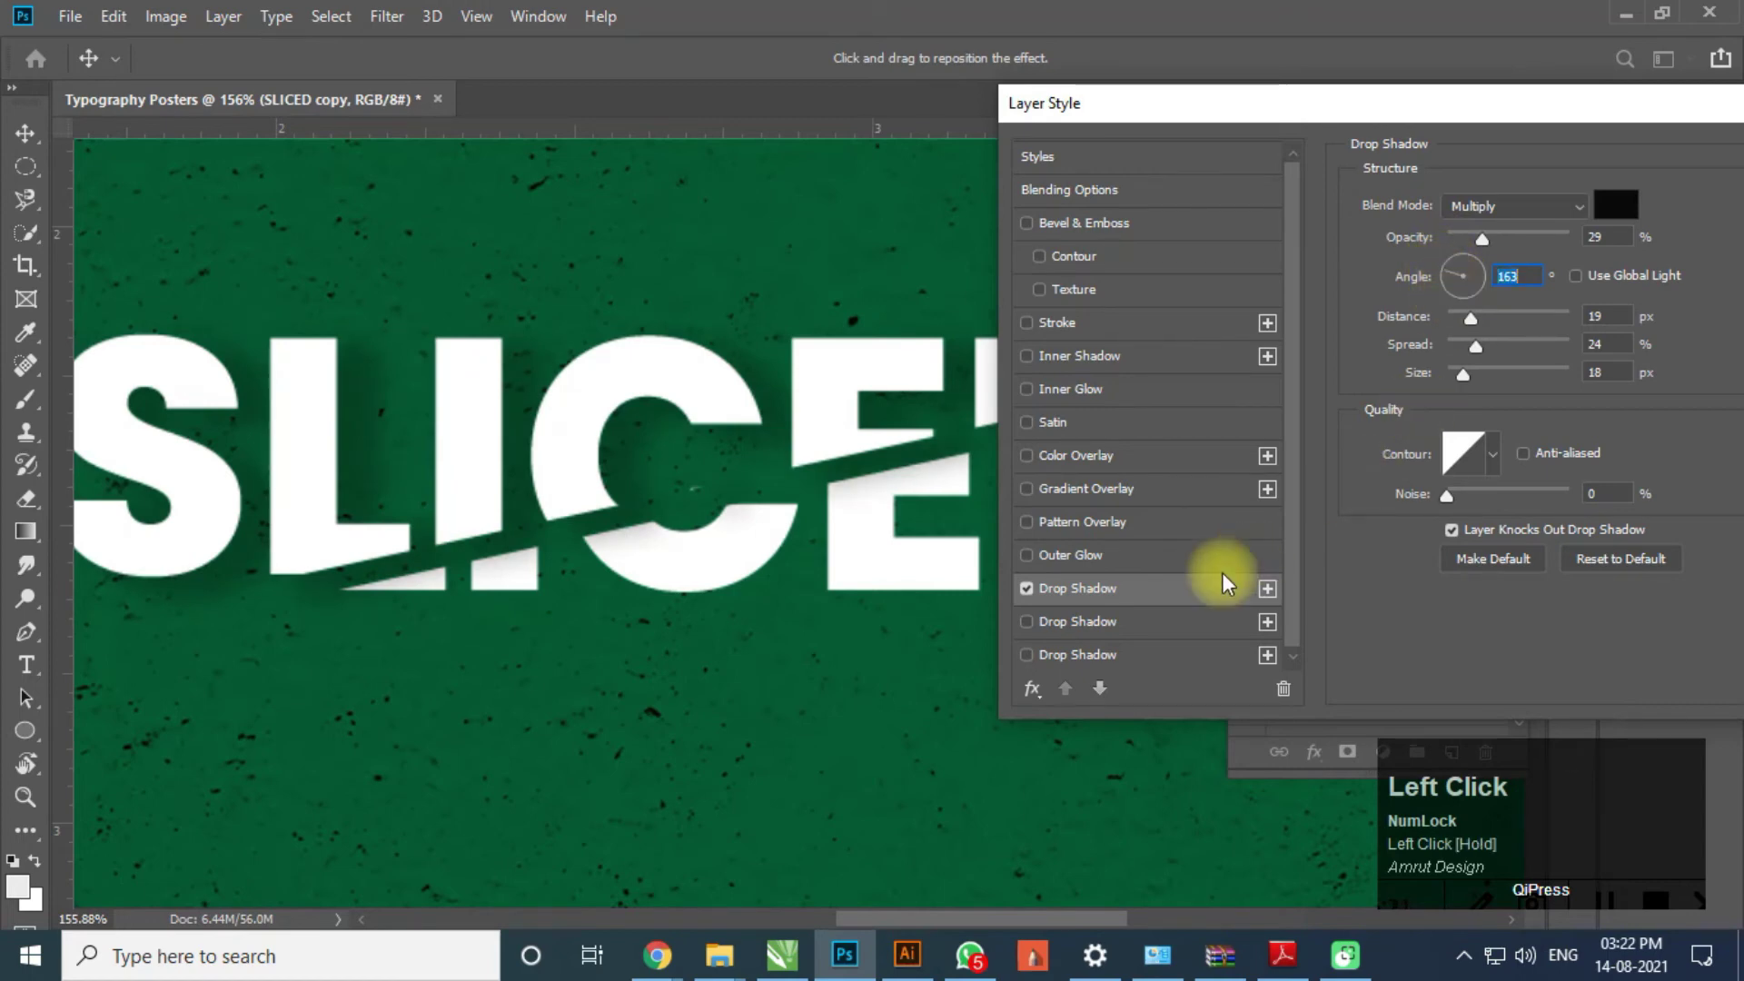
left_click_drag(1487, 252, 1096, 629)
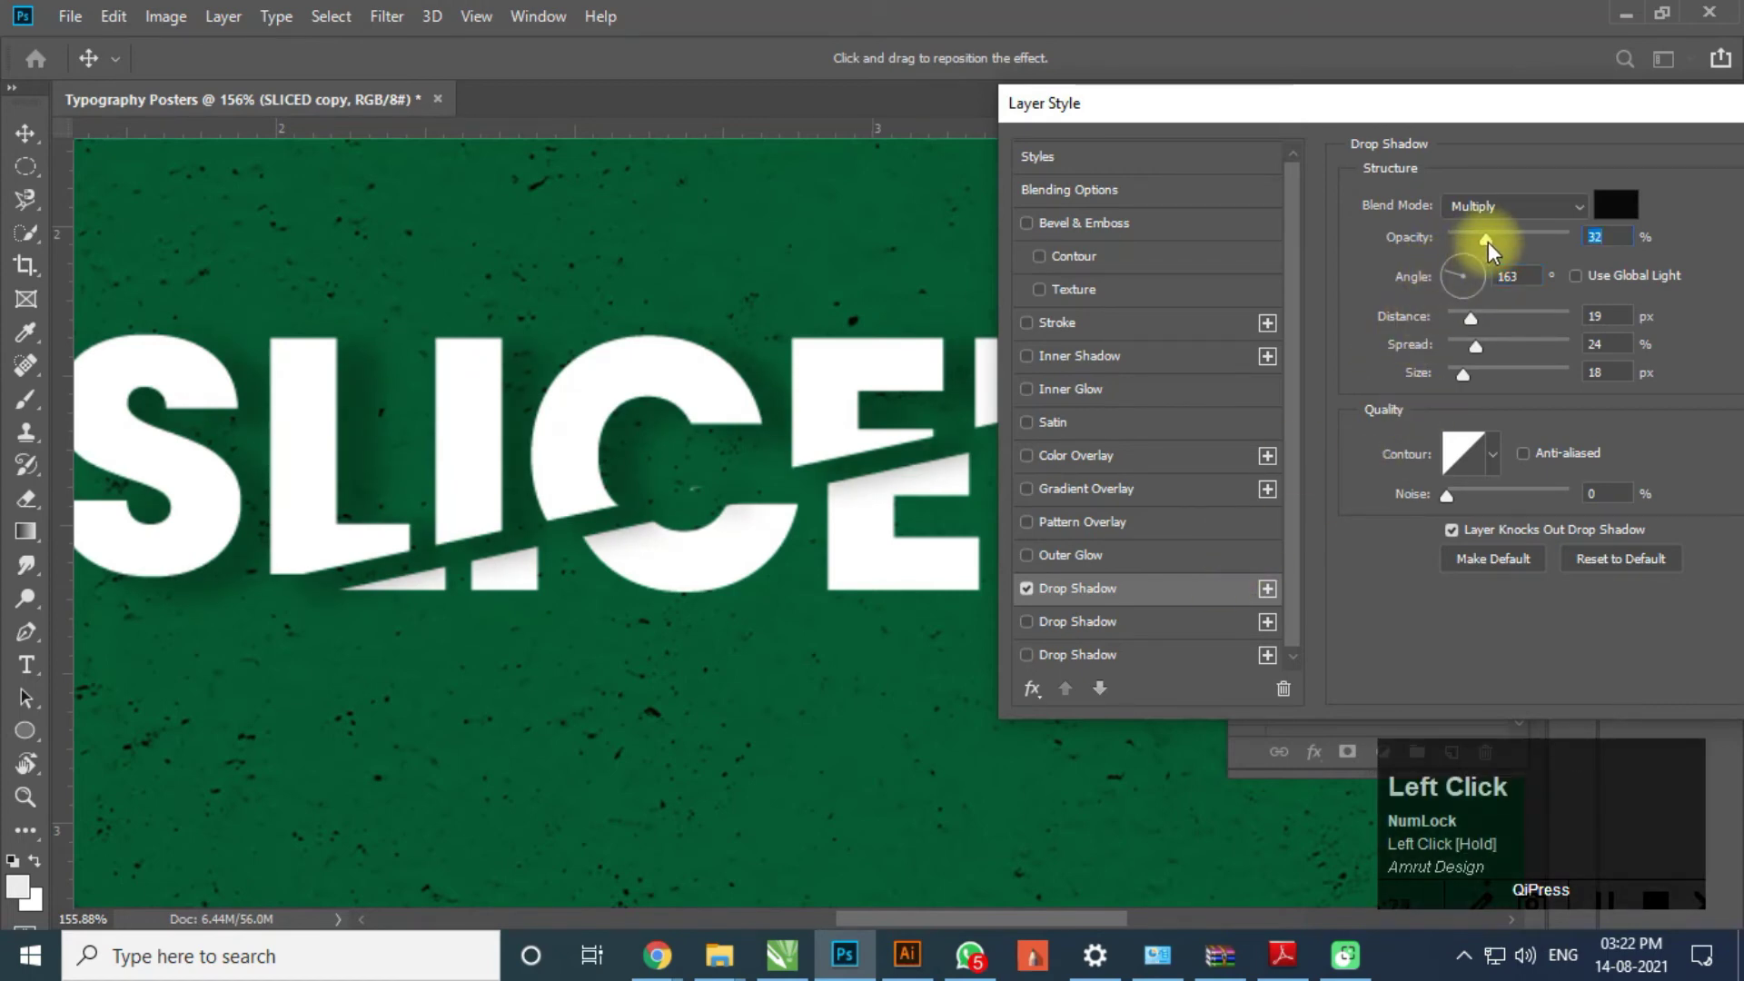
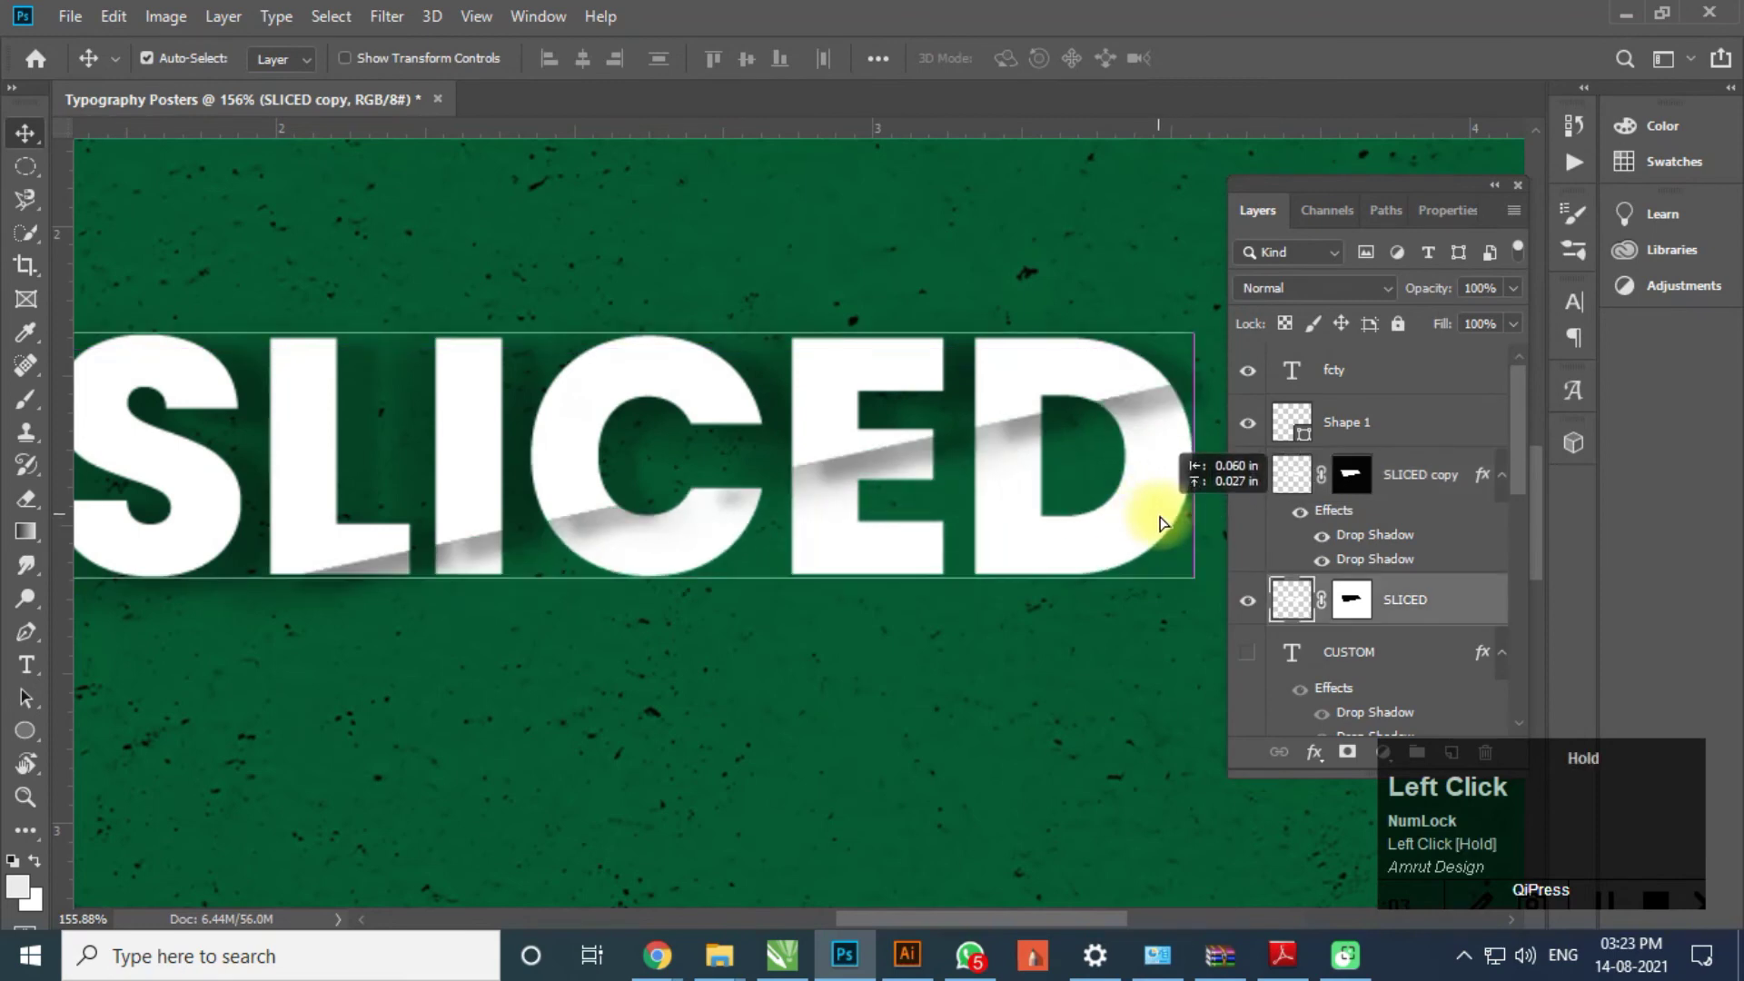
- Scale both SLICED layers up together with Free Transform and commit
scroll("down", 3)
scroll("down", 3)
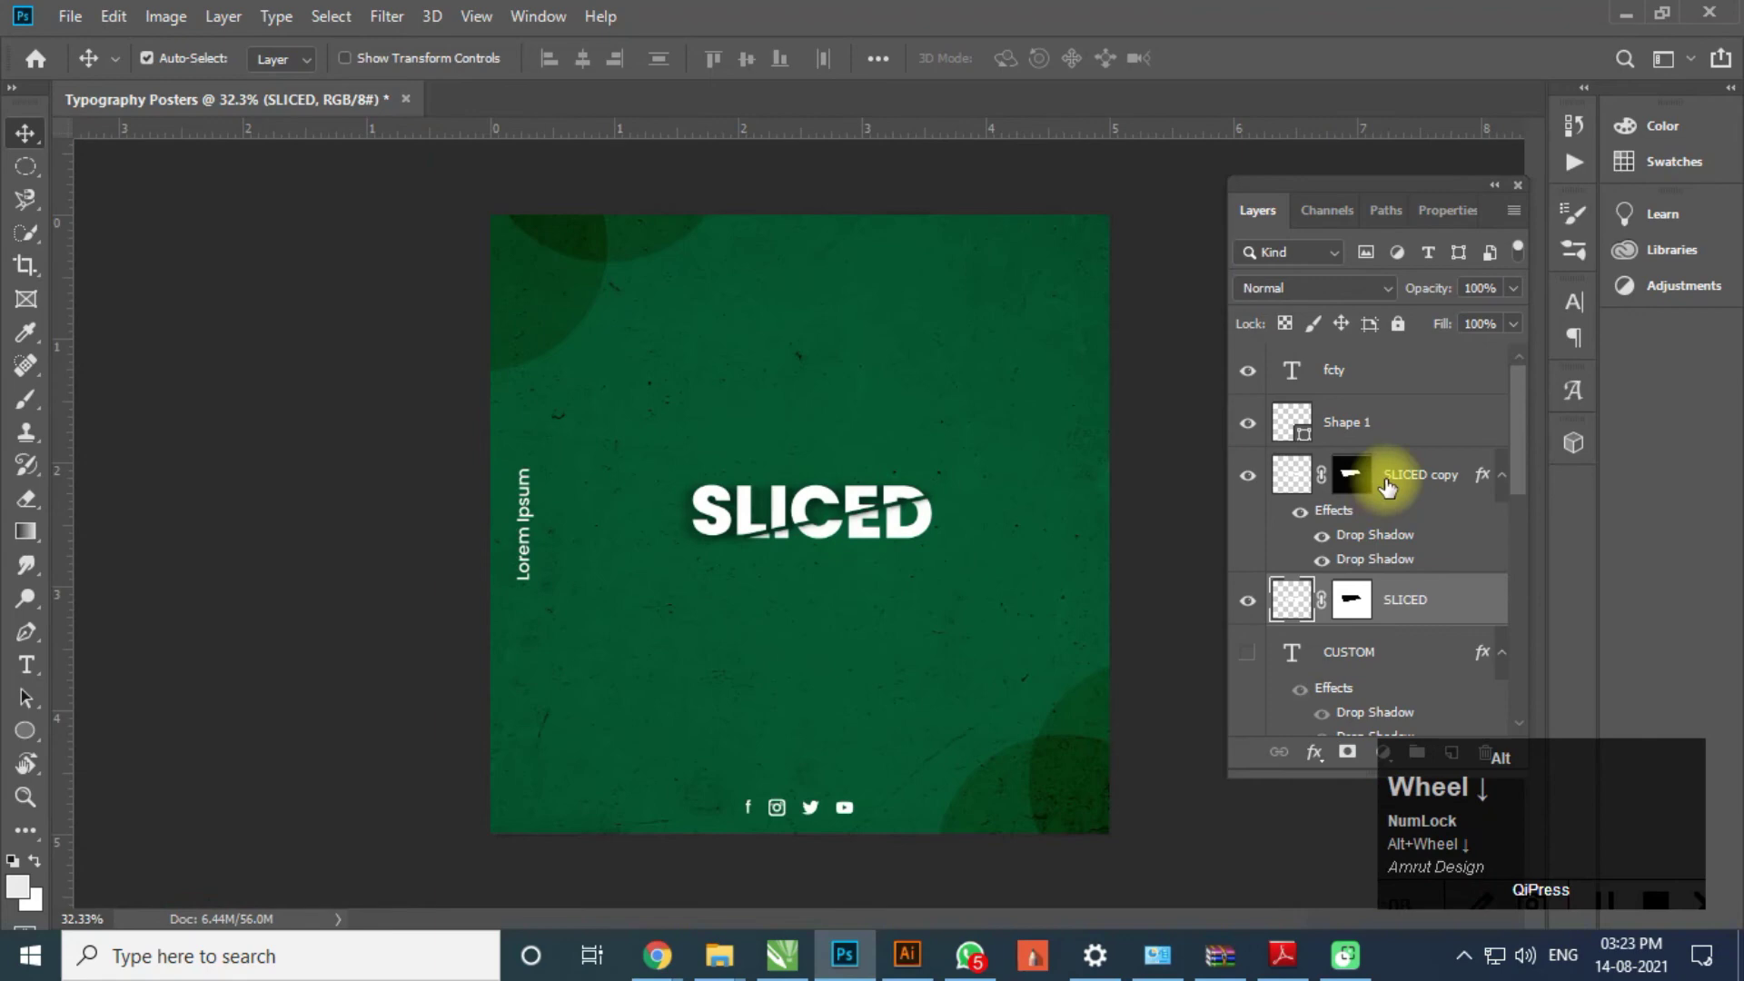
scroll("up", 3)
left_click(1401, 435)
key("ctrl+t")
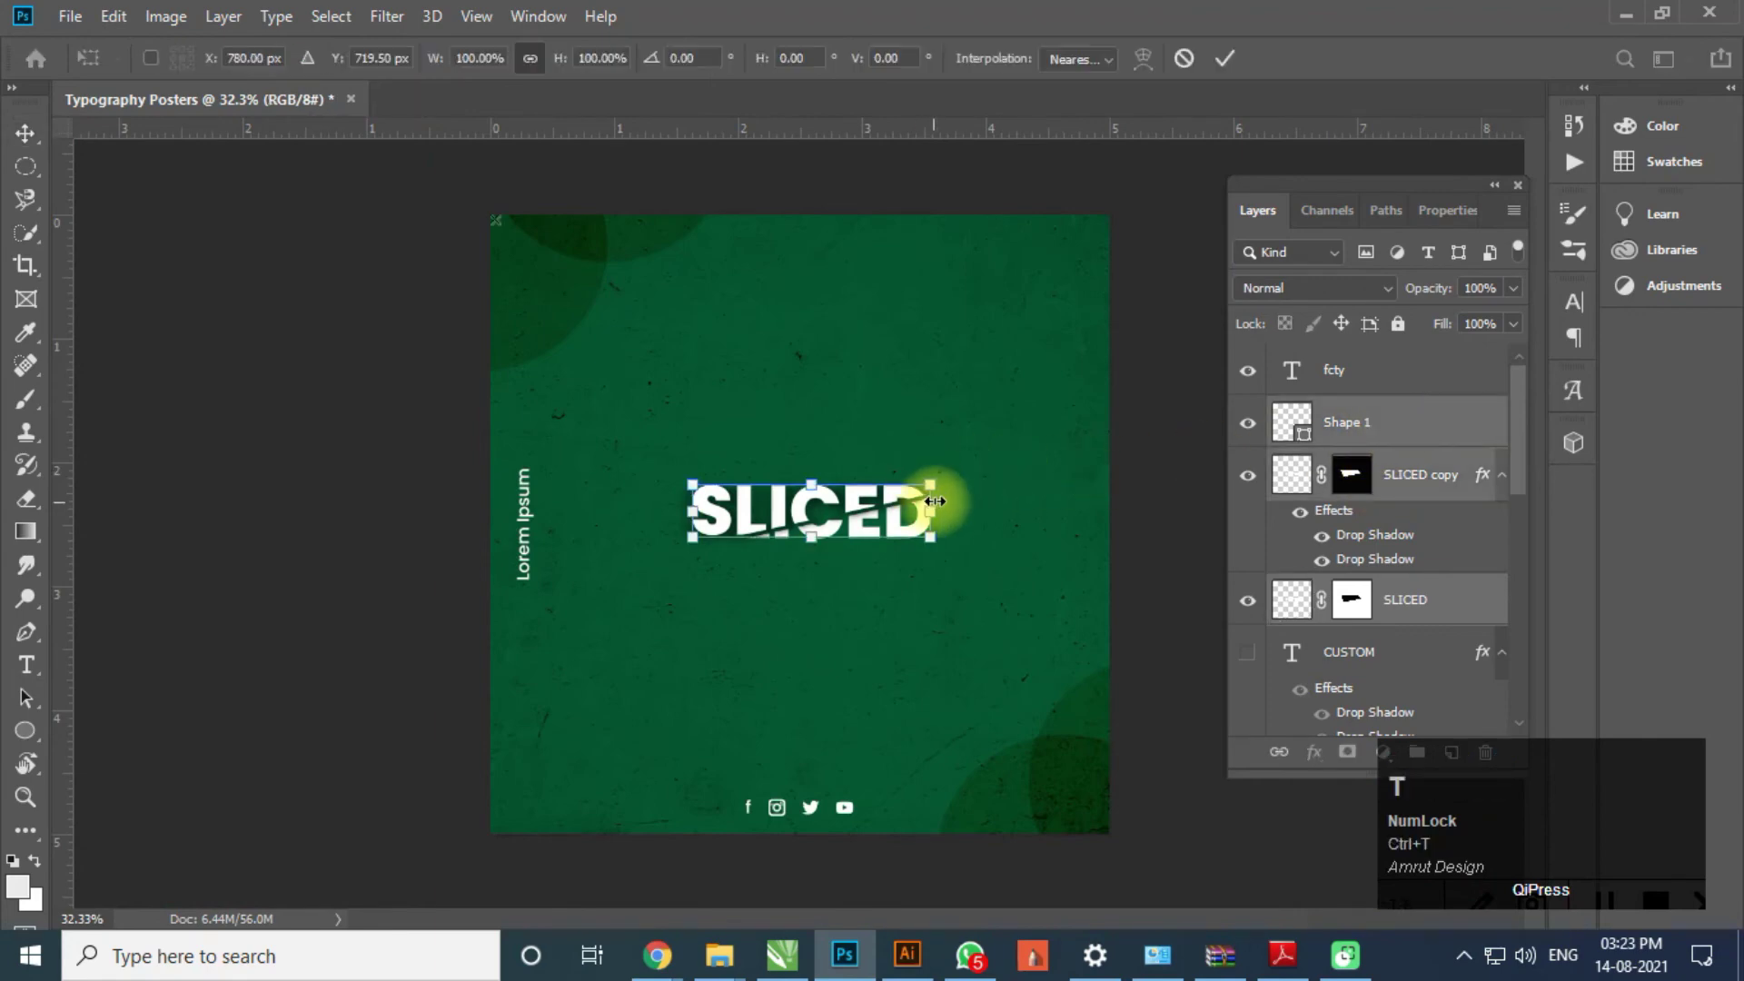
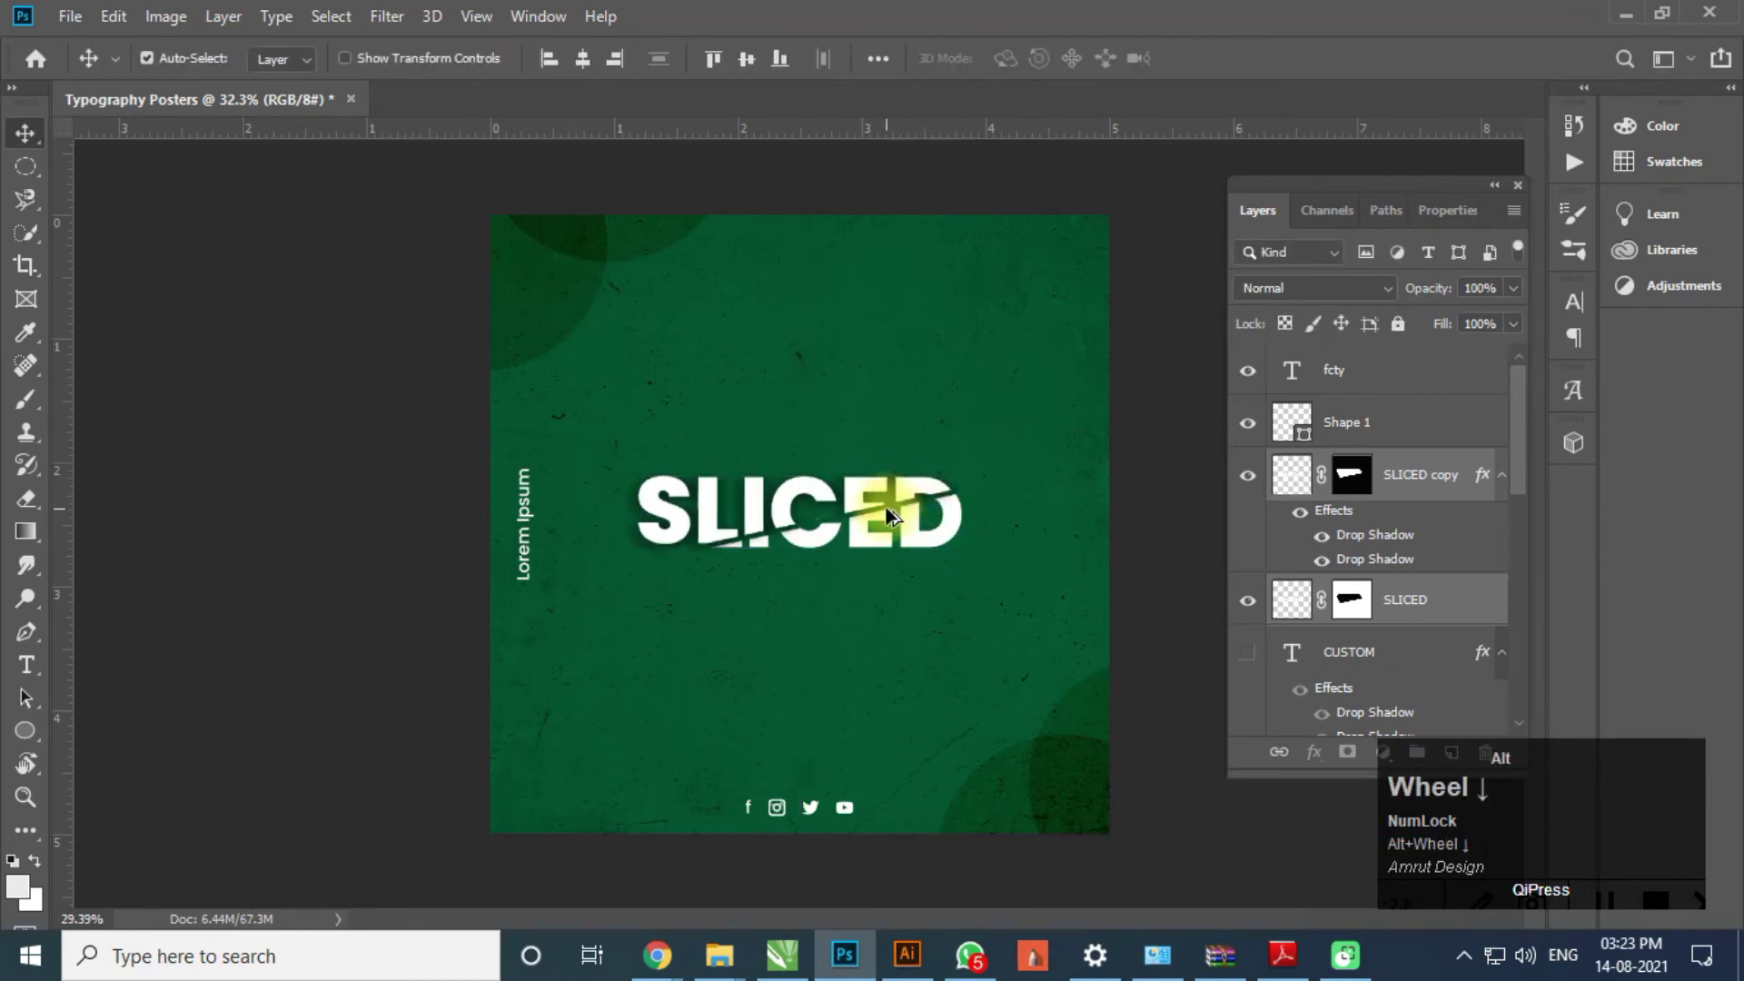
left_click(1608, 924)
- Hide the SLICED title layers in the Layers panel
key("F7")
scroll("up", 3)
scroll("up", 3)
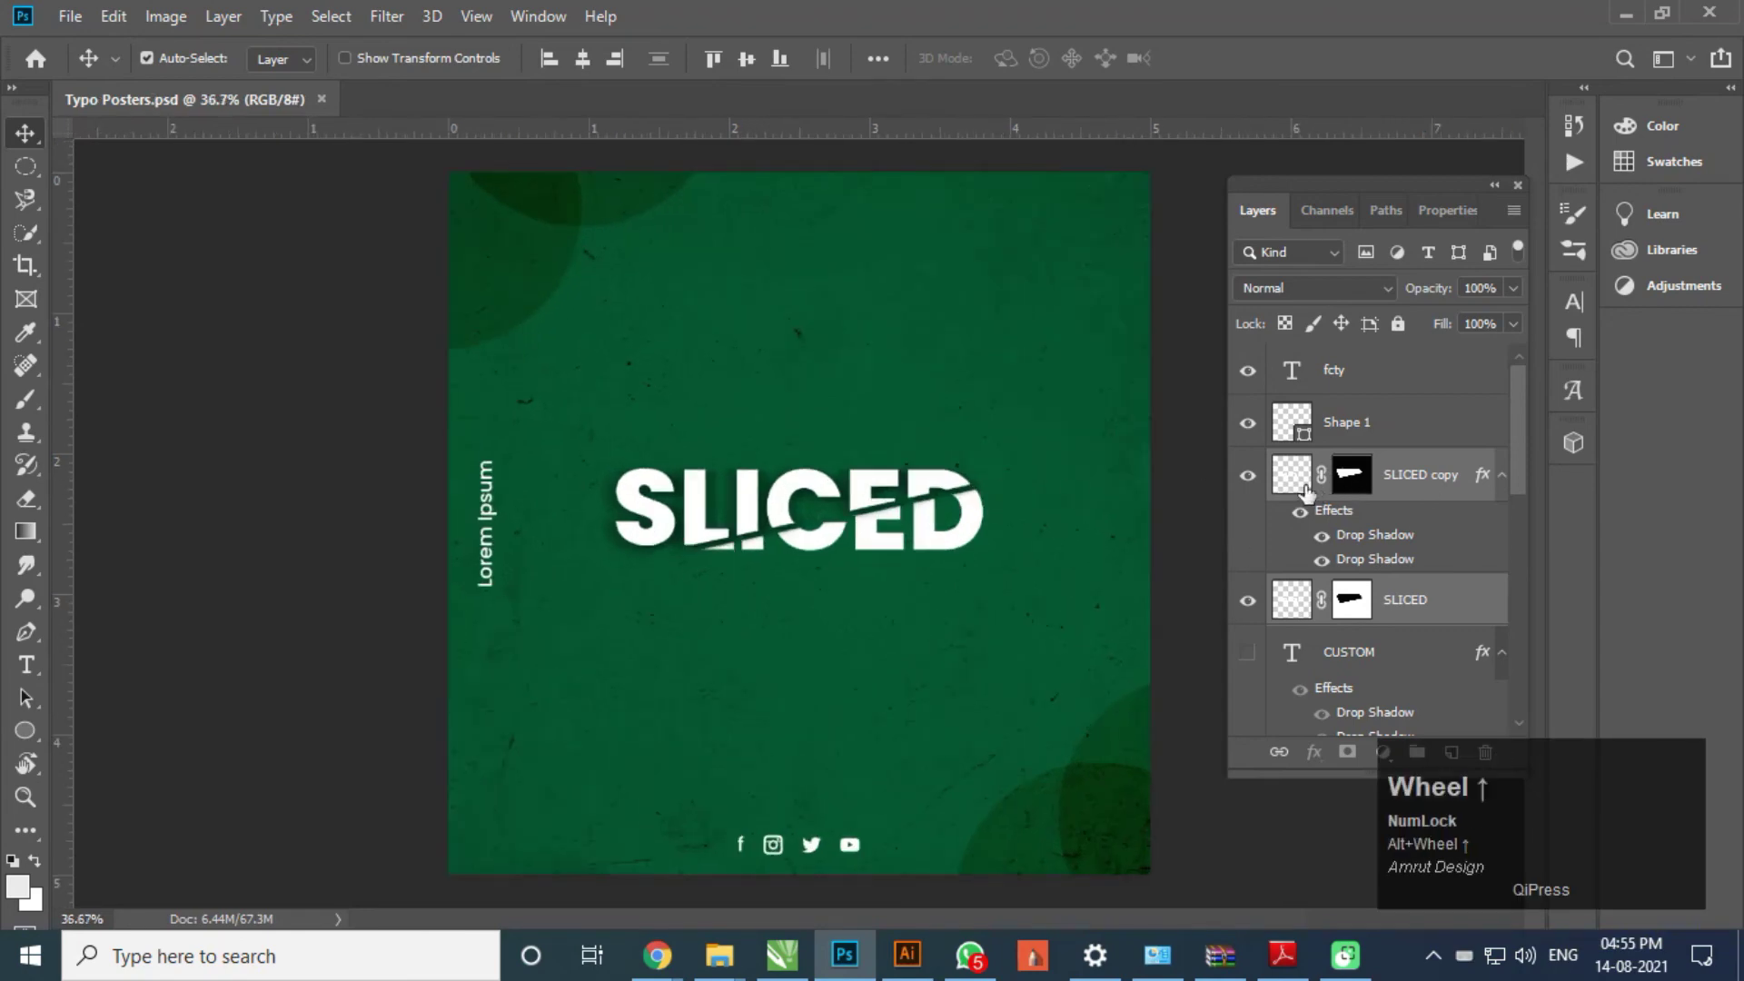
scroll("up", 3)
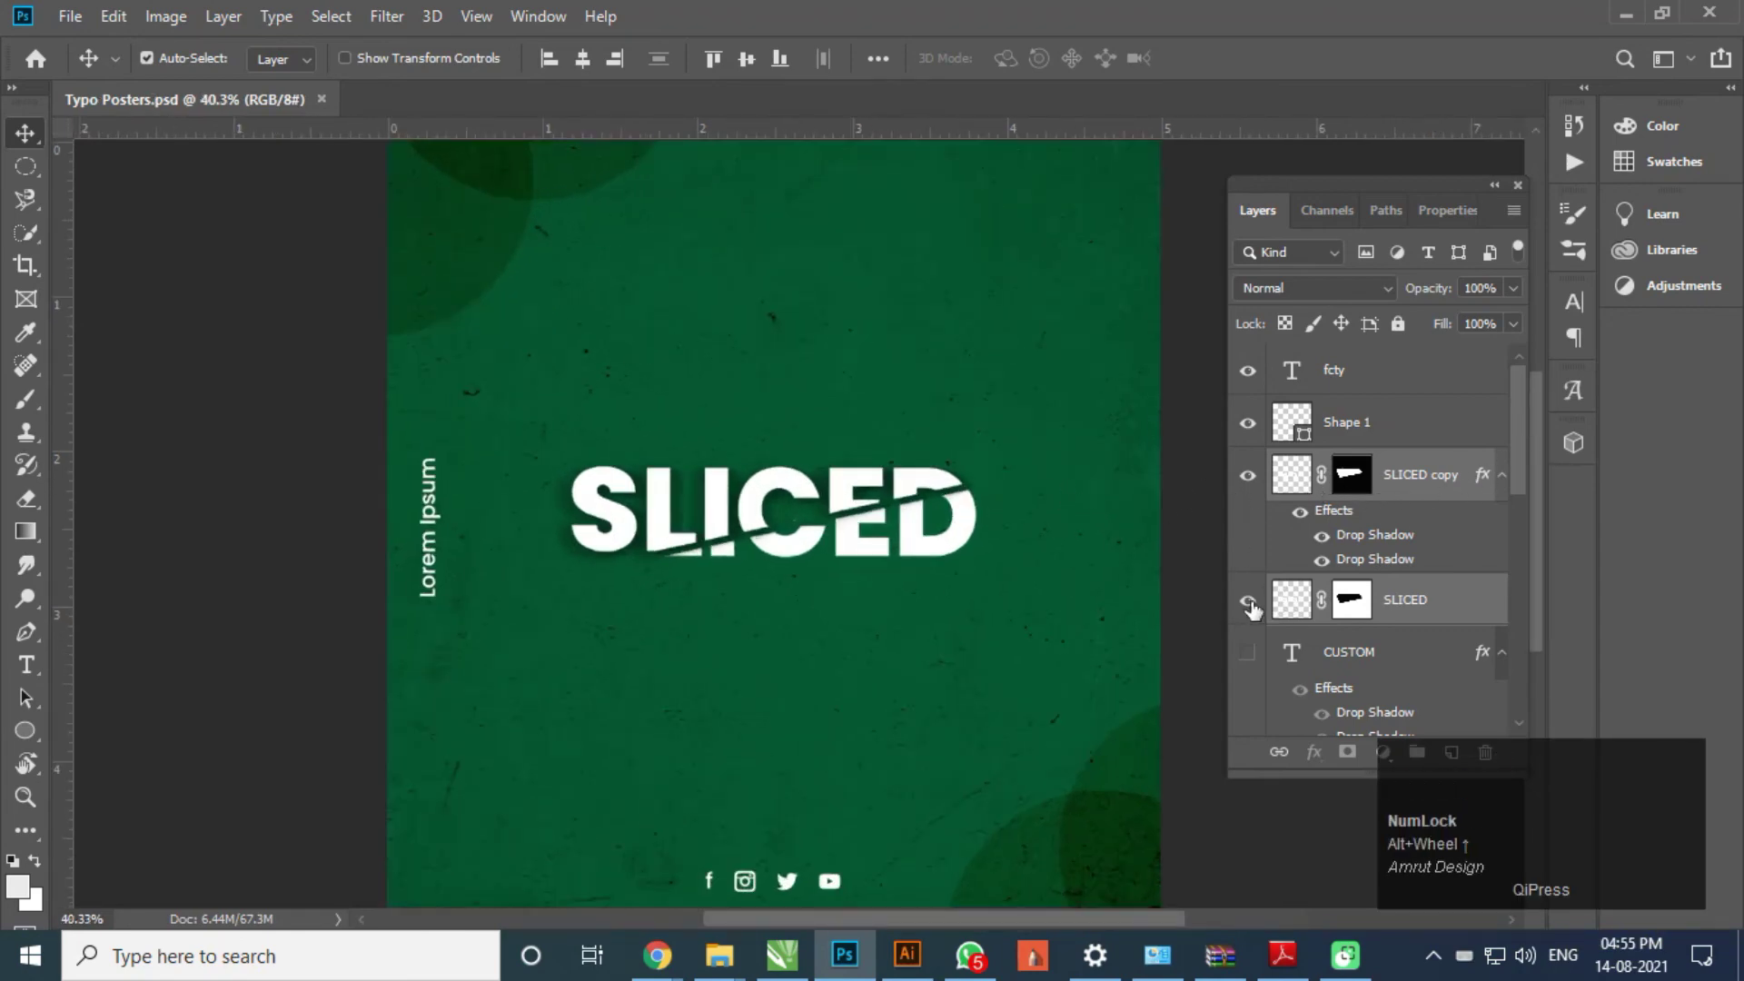
left_click(1253, 613)
scroll("down", 3)
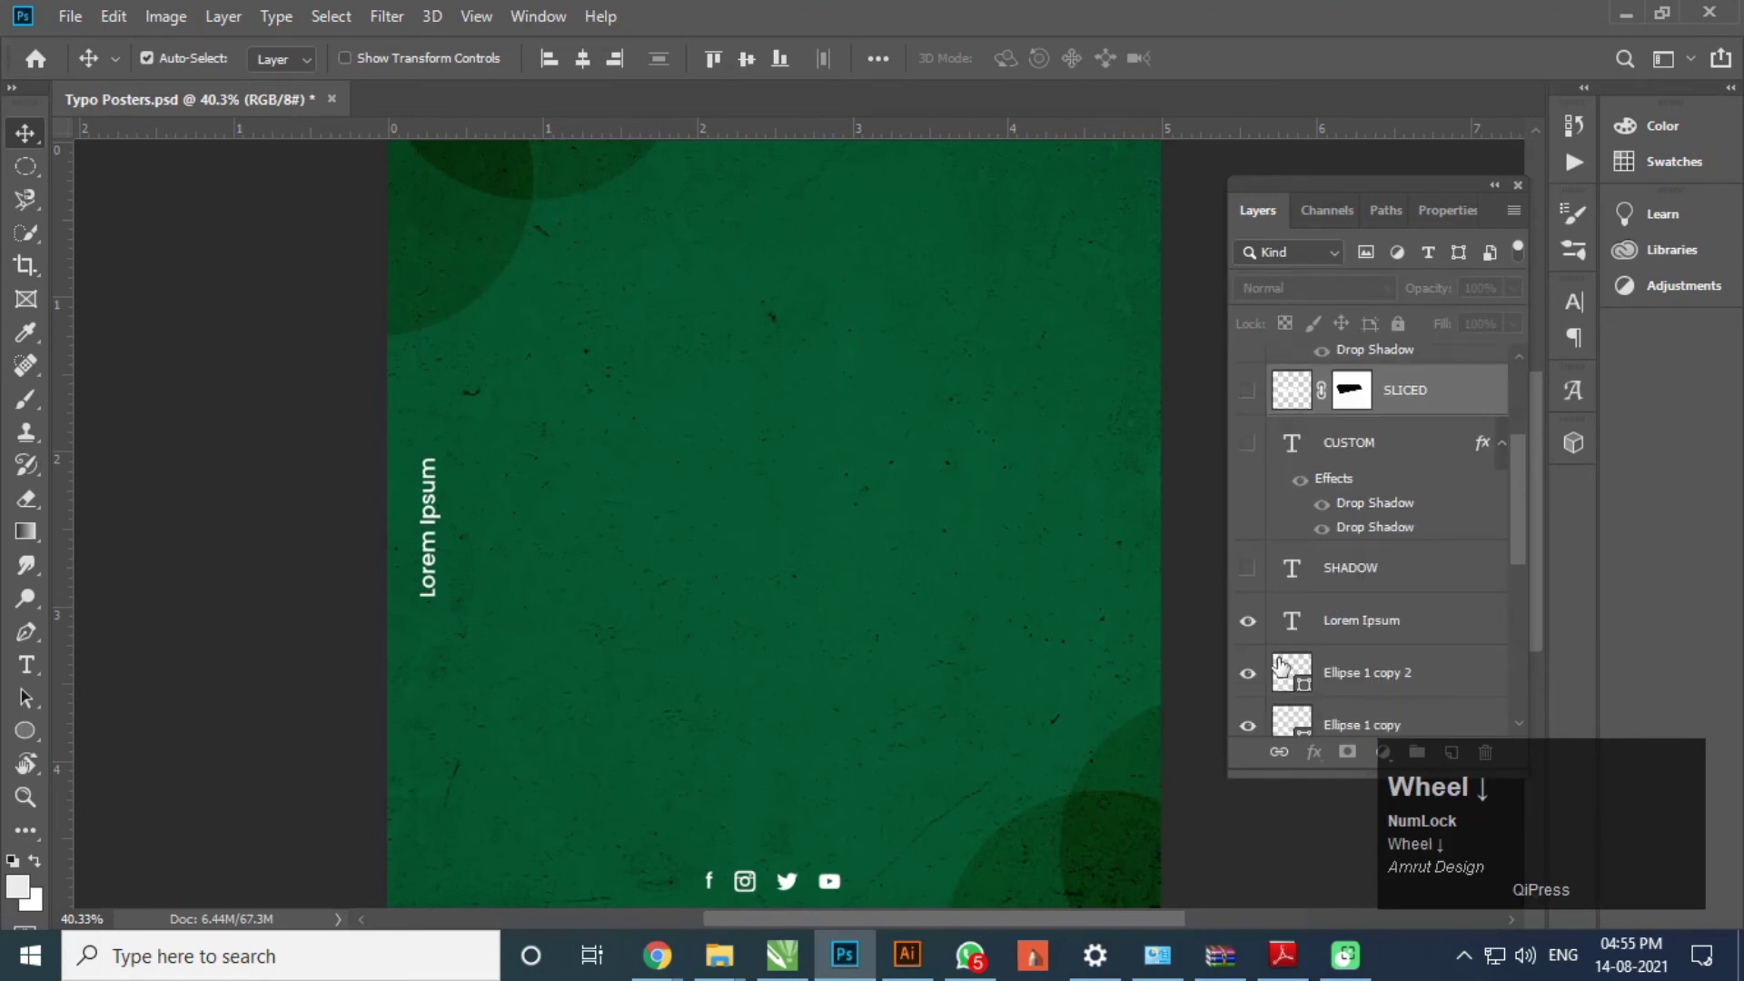
scroll("down", 3)
- Hide the green Sliced fill and add a new blue Solid Color fill over the texture
left_click(1254, 731)
scroll("down", 3)
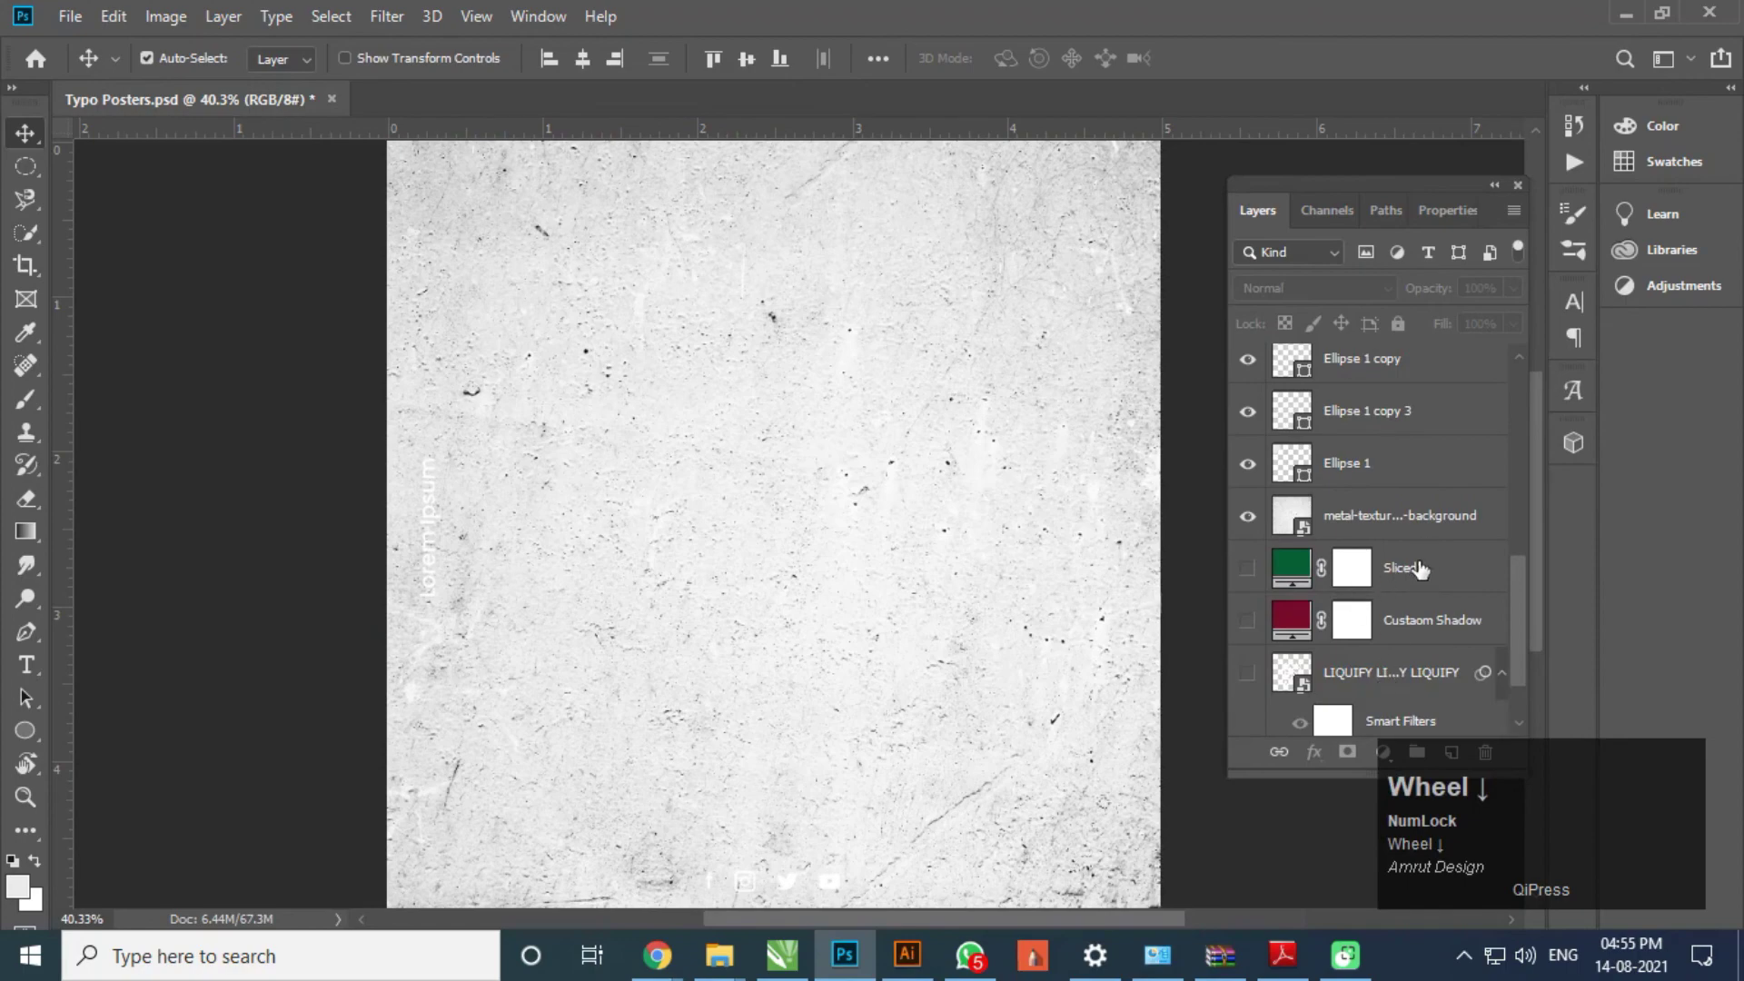
left_click_drag(1424, 573, 1628, 327)
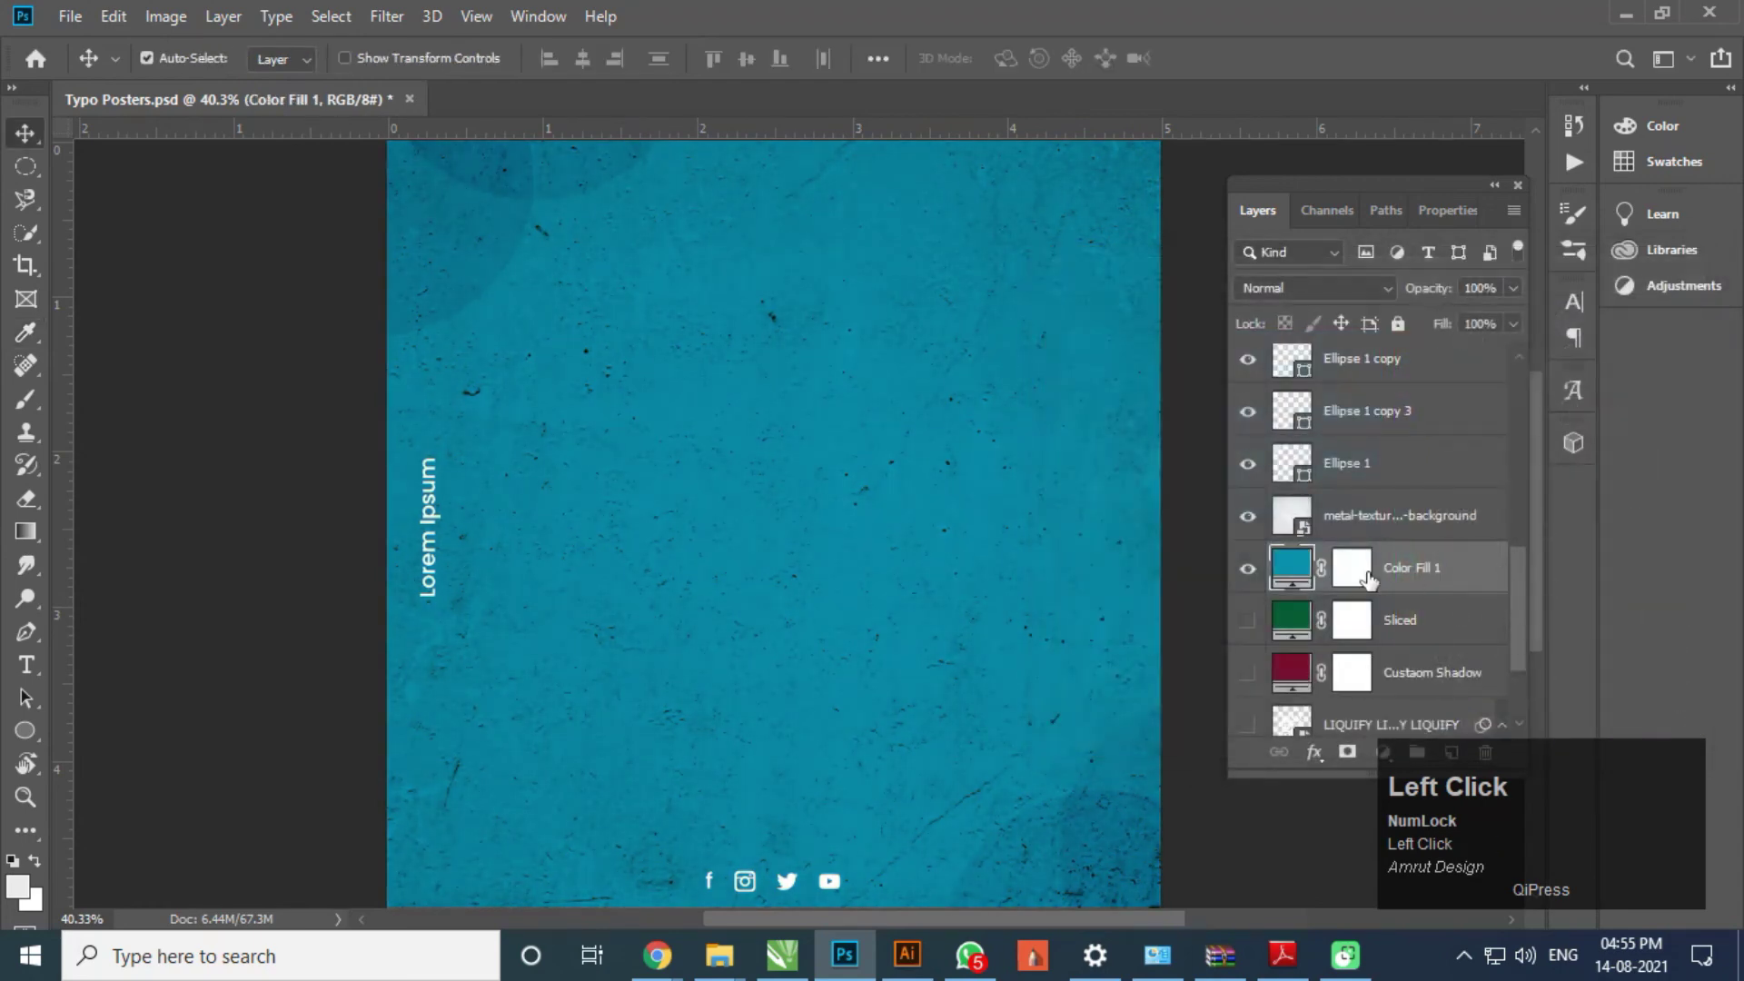
scroll("up", 3)
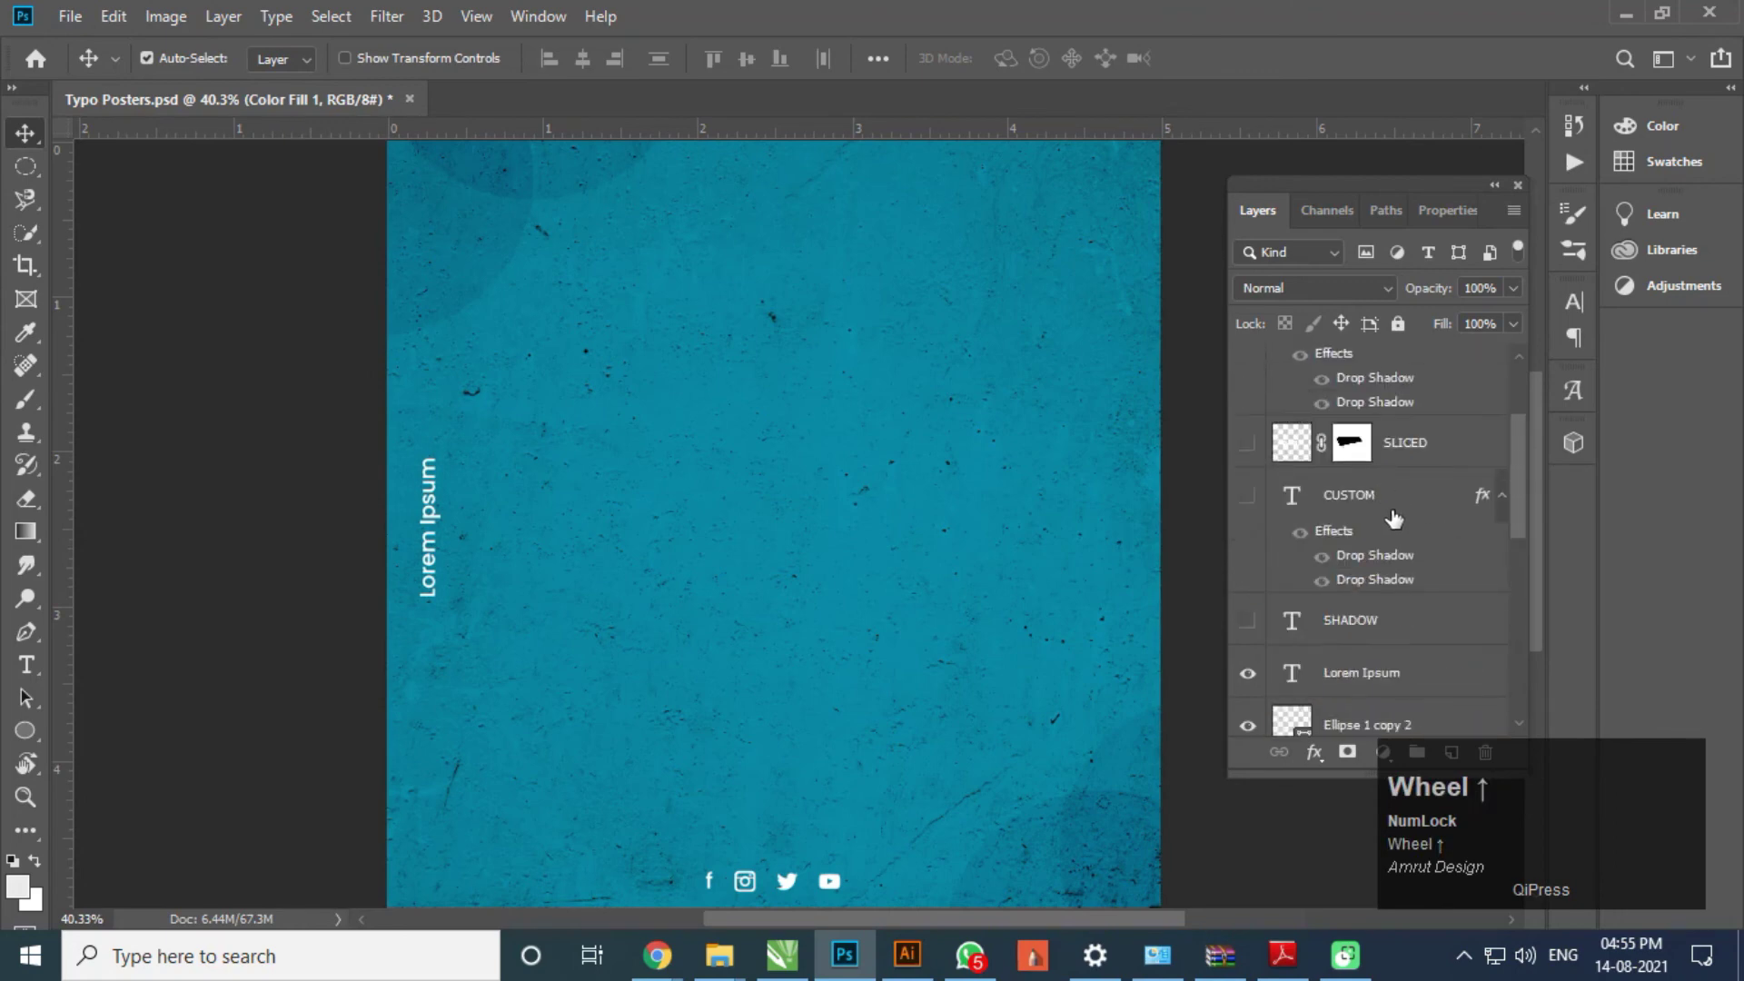
scroll("up", 3)
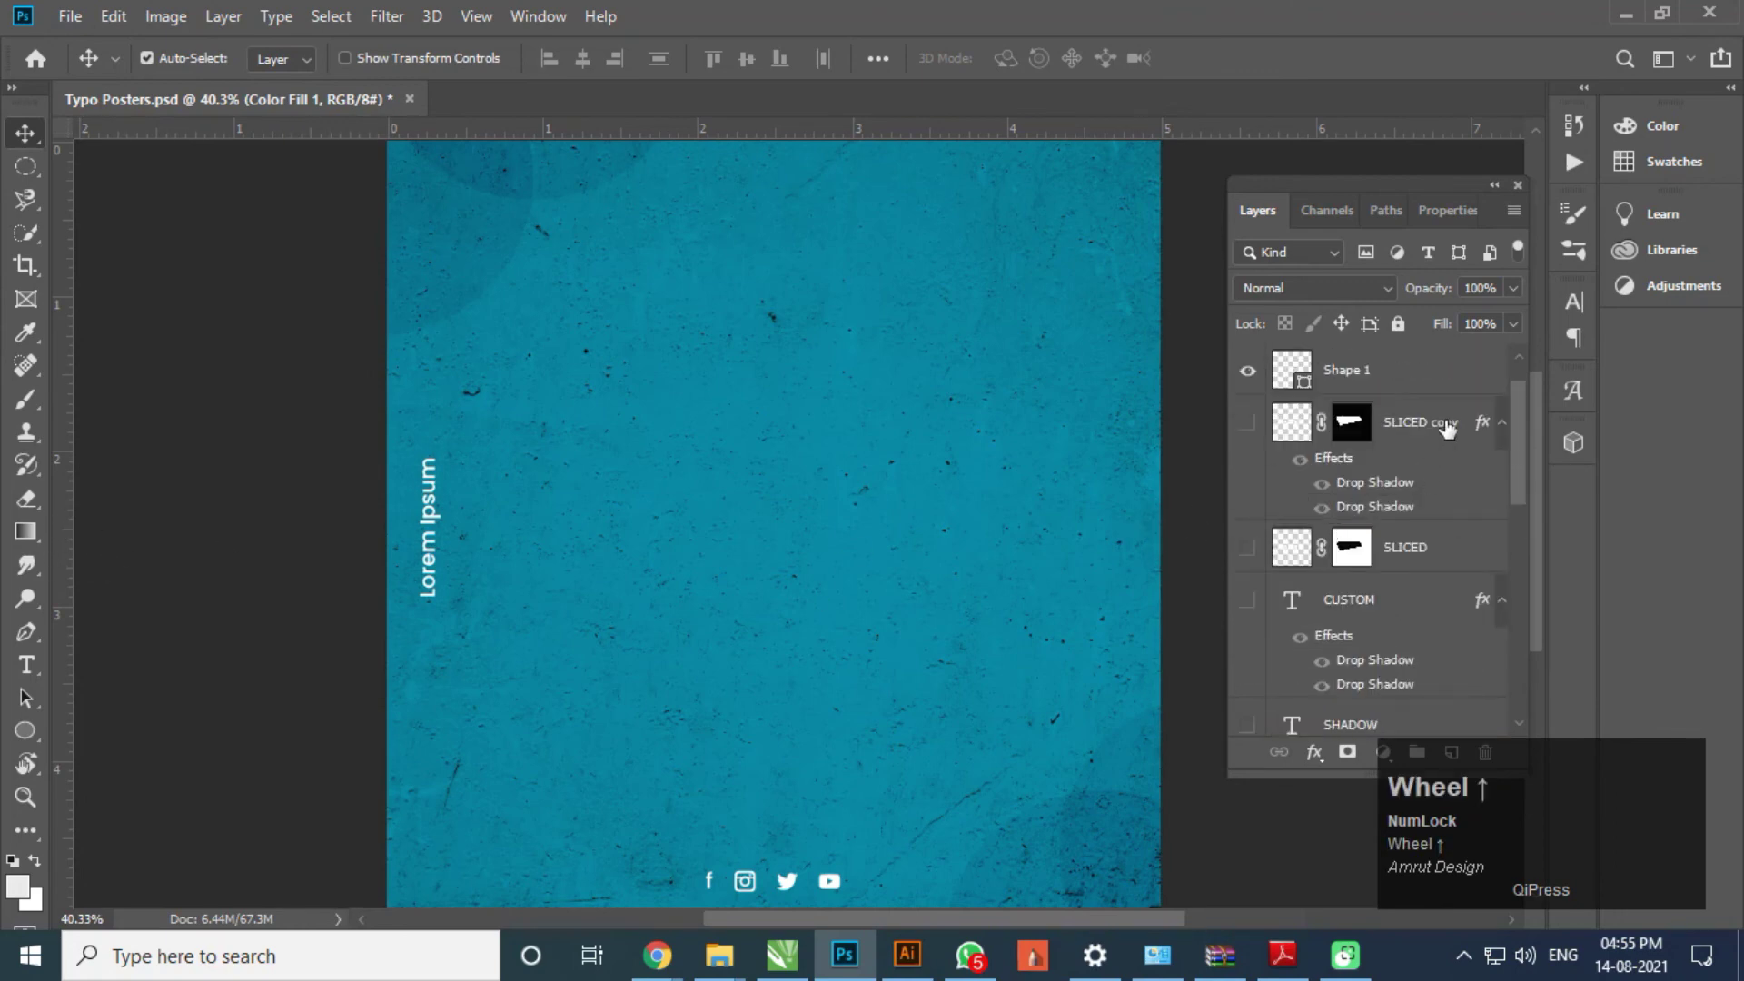
left_click(1435, 433)
- Type WAVES in white and set its size to 24 pt
key("y")
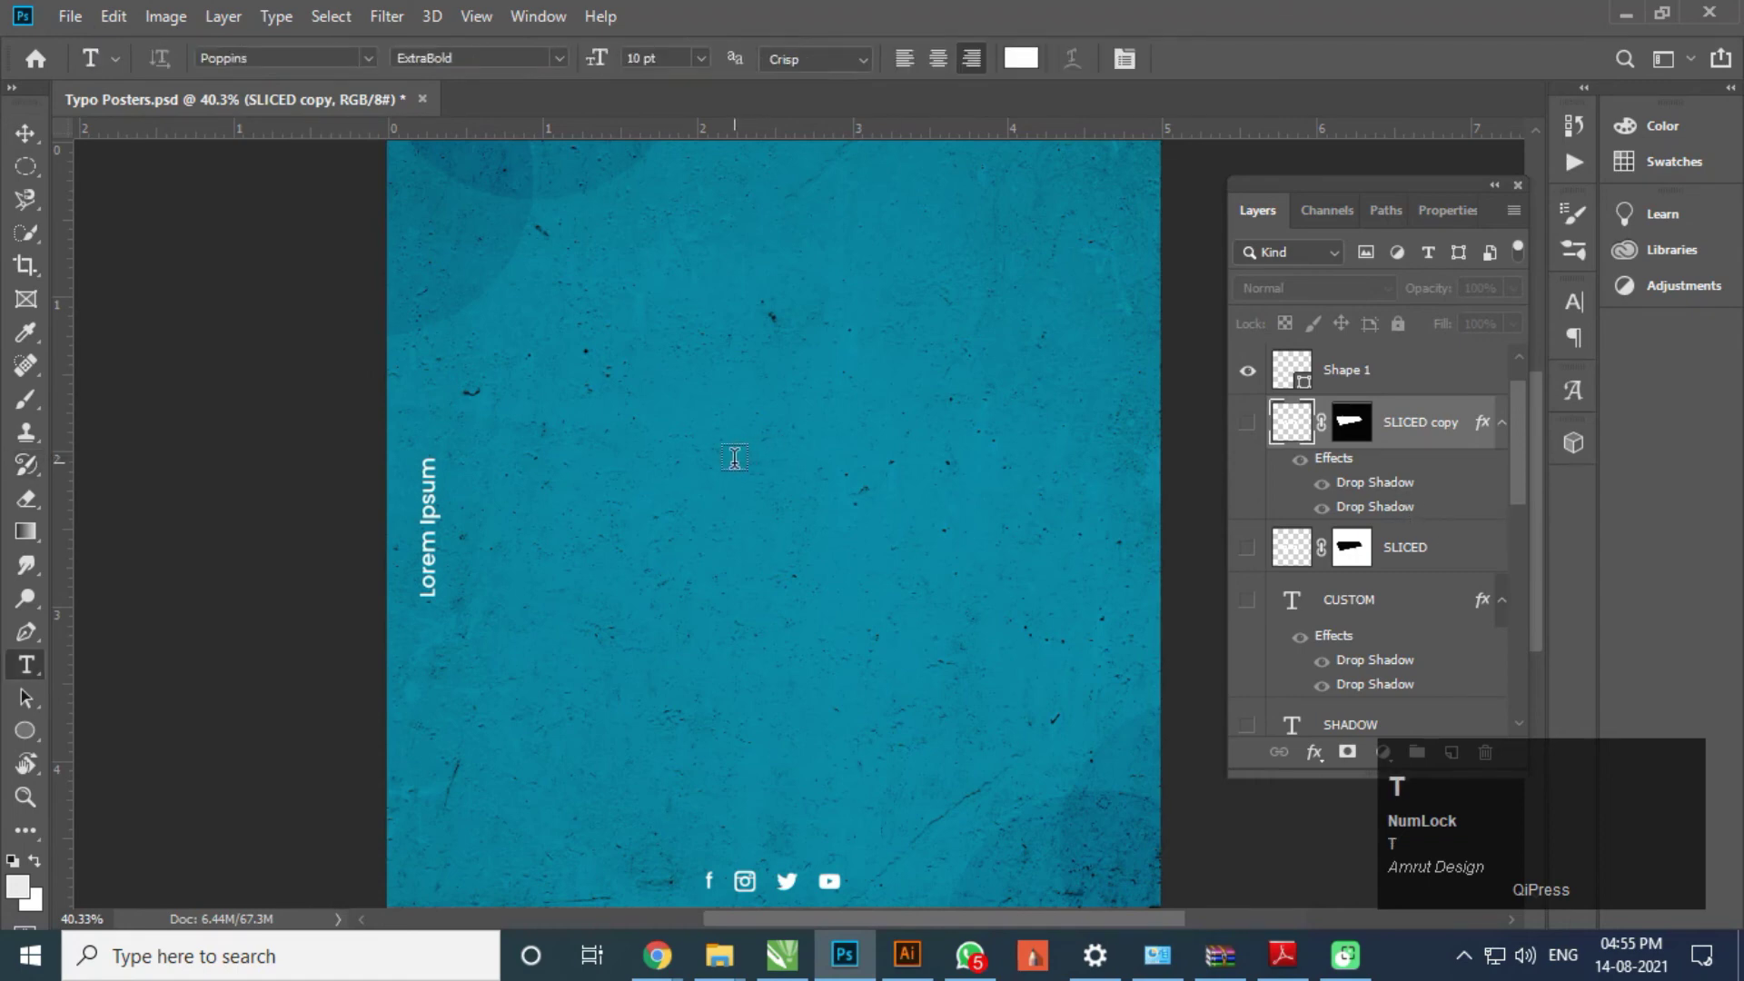
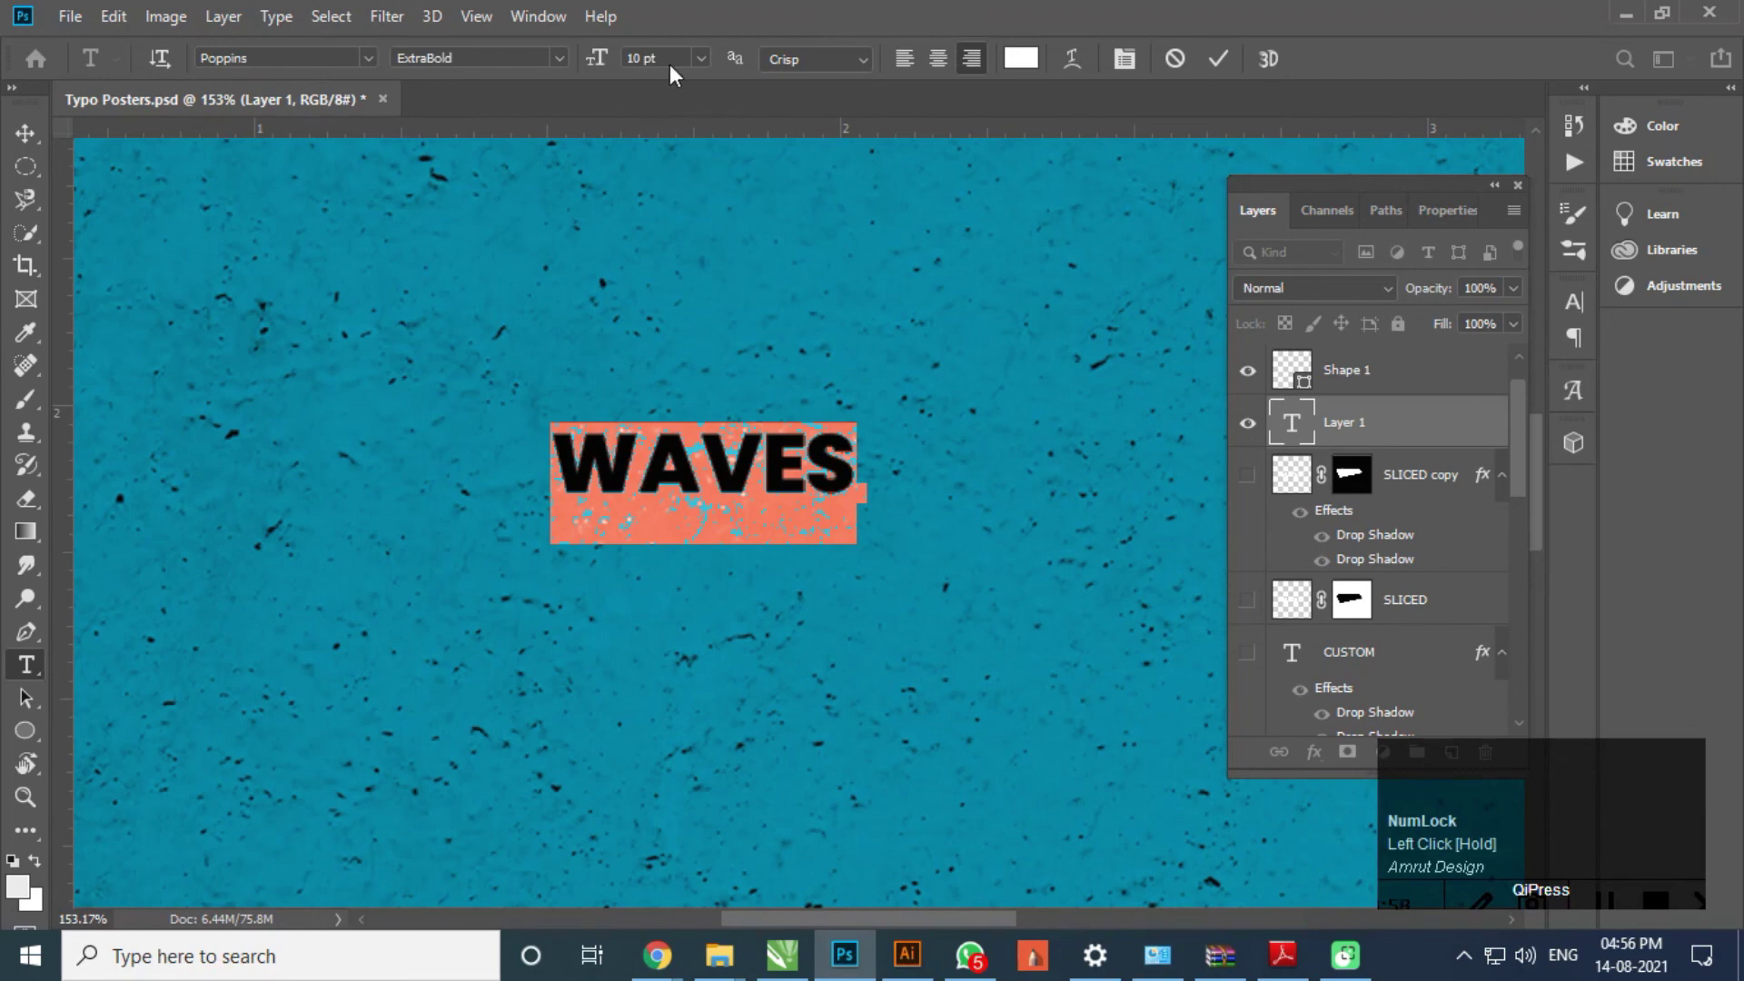
left_click(705, 65)
scroll("down", 3)
left_click(44, 136)
scroll("down", 3)
scroll("up", 3)
left_click(798, 465)
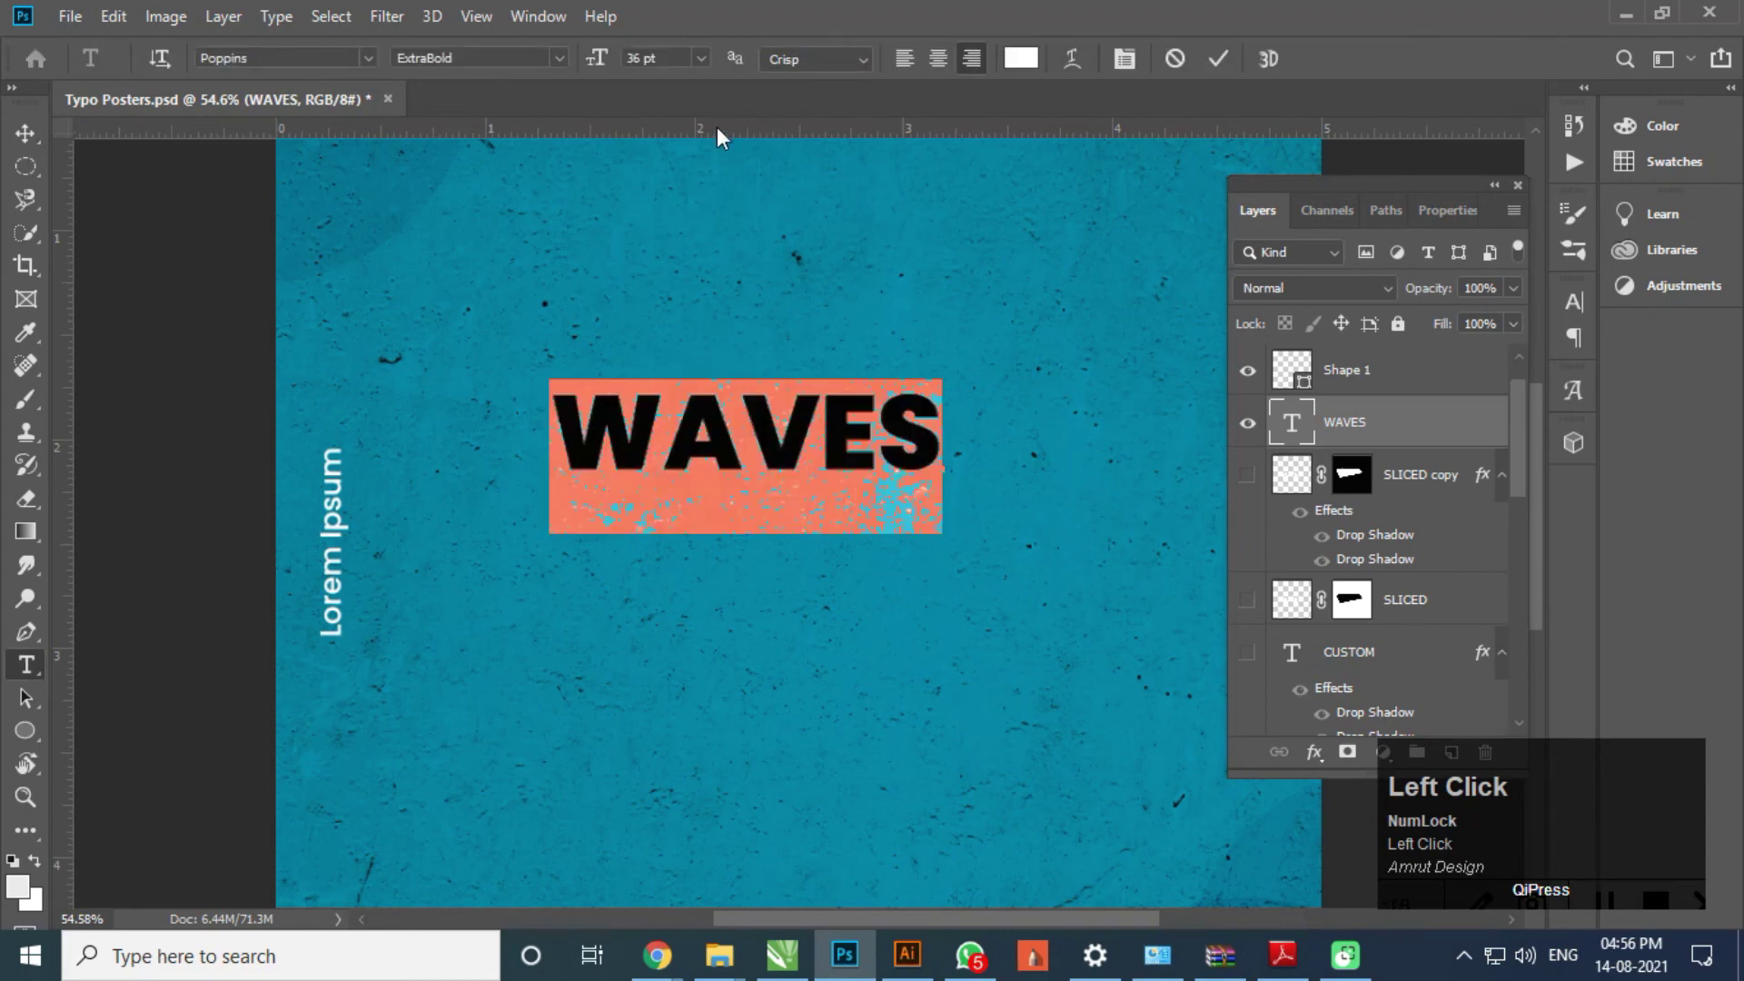
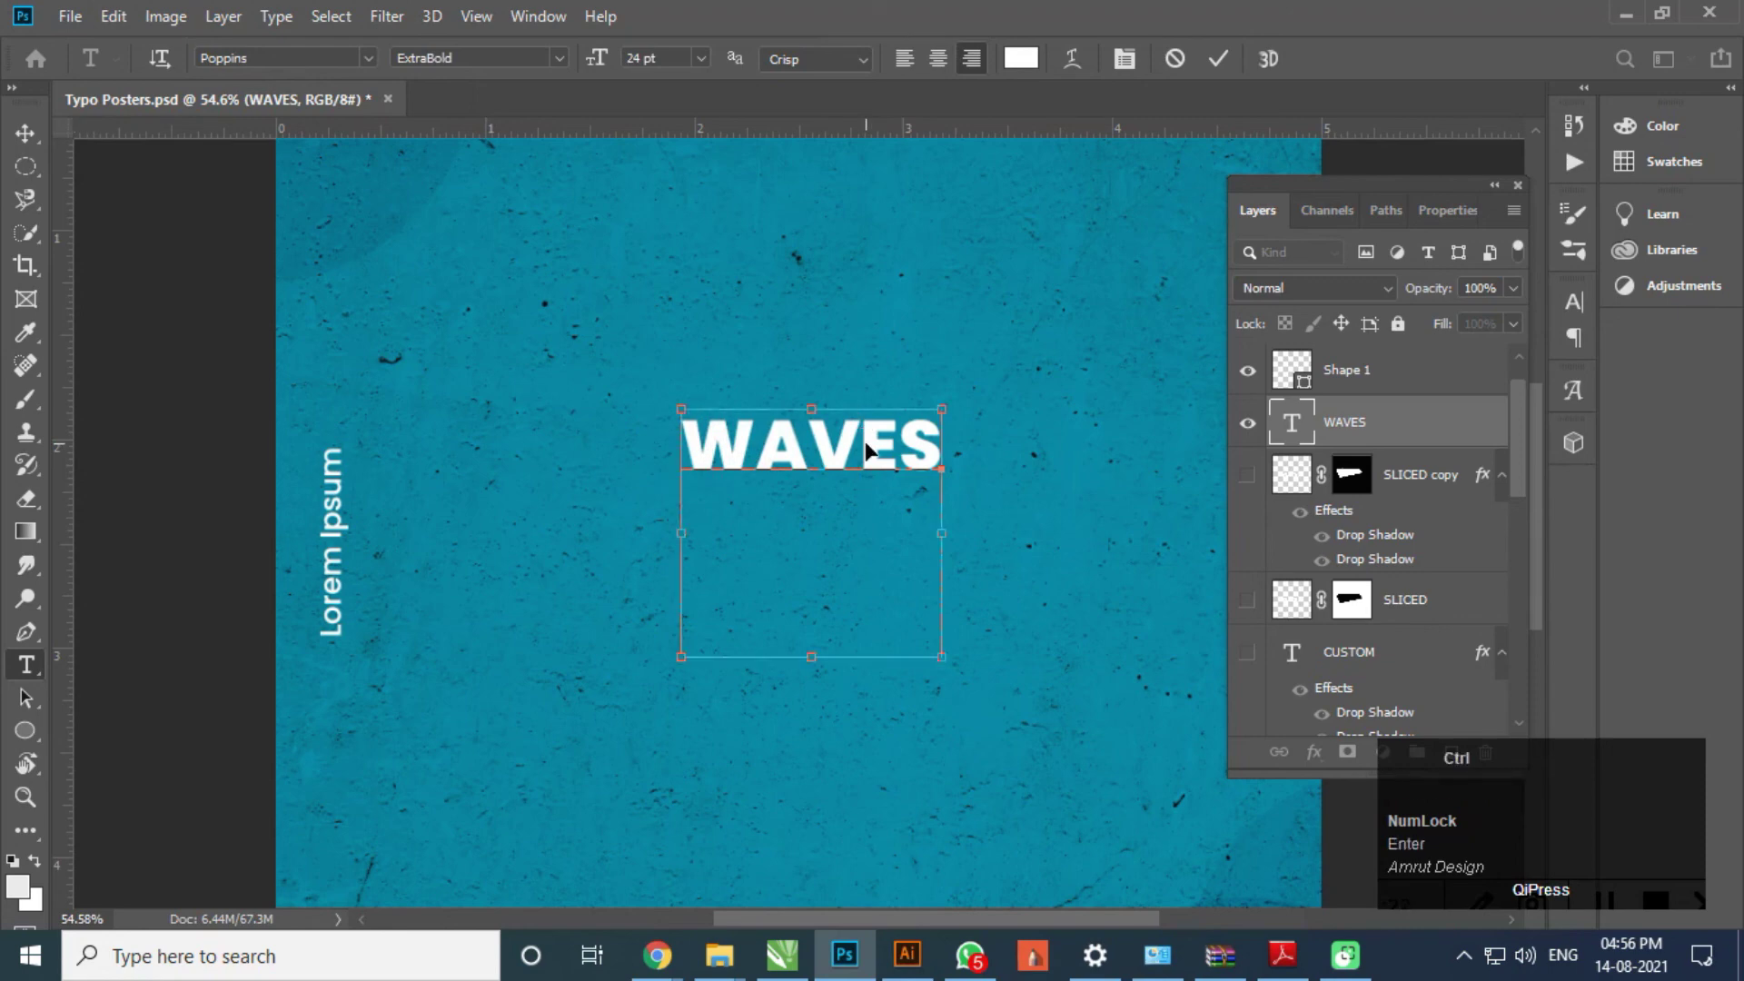
- Paste WAVES onto three more lines to make a four-line stack
key("ctrl+v")
key("Return")
key("ctrl+v")
key("Return")
key("ctrl+v")
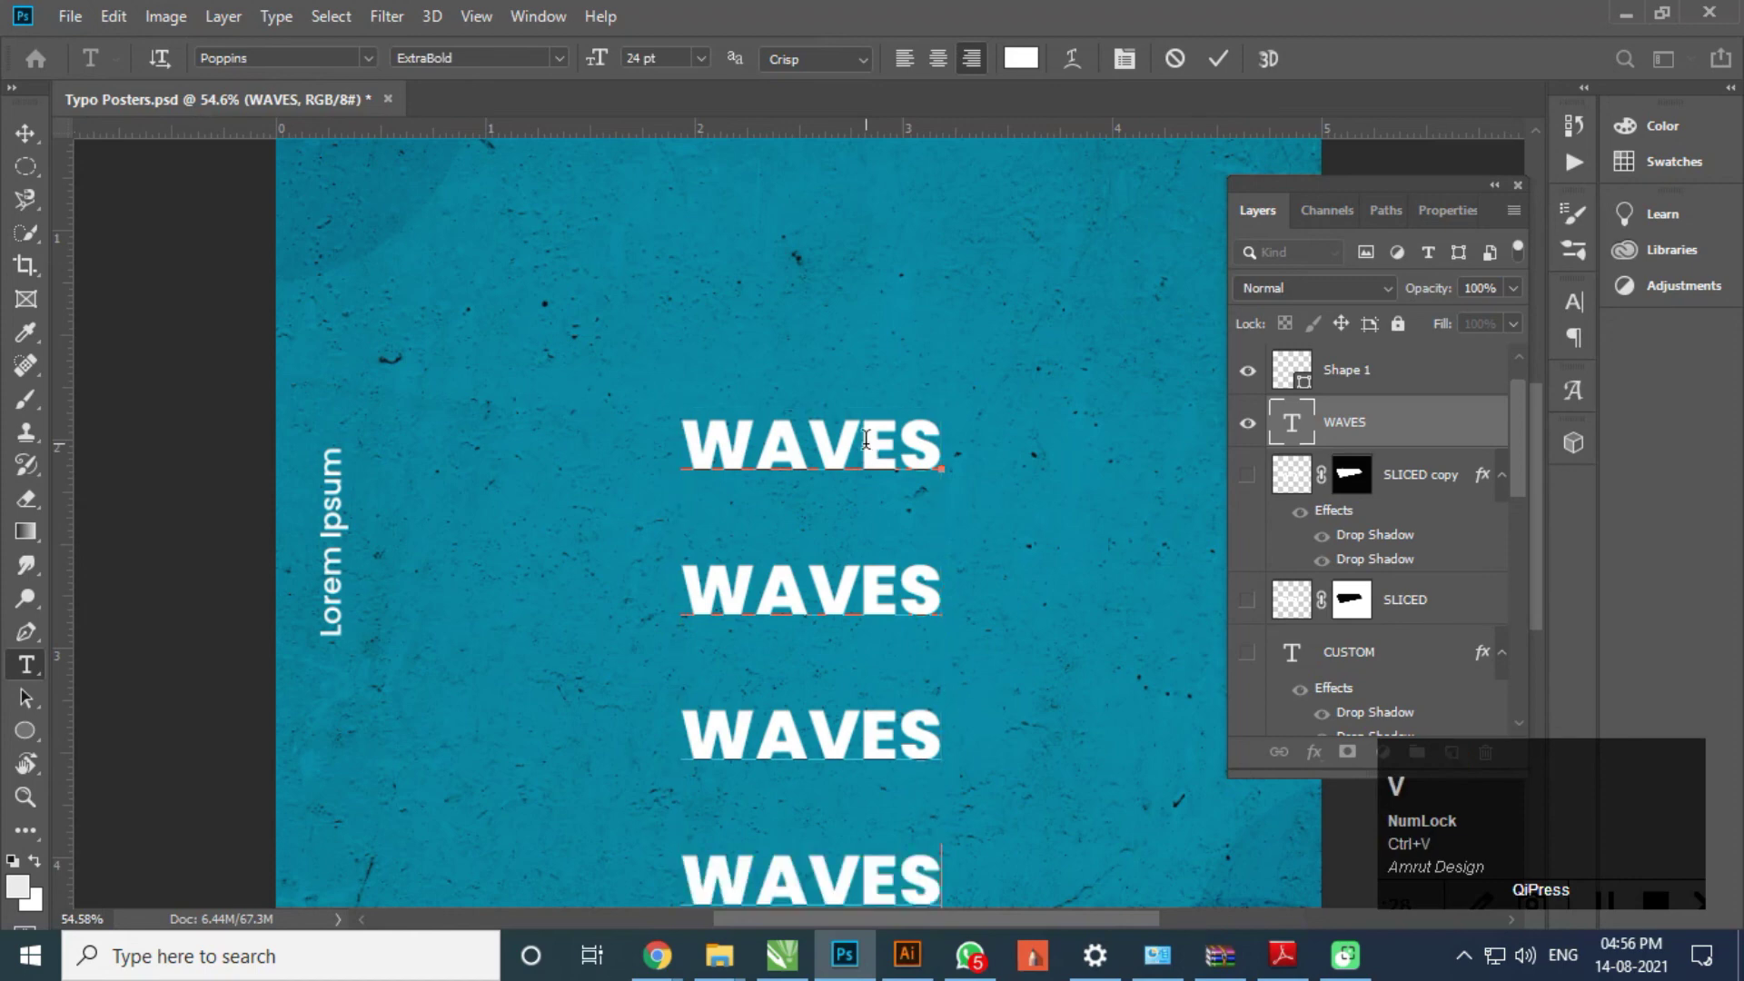
- Select all four lines, set leading to 20 pt in the Character panel and commit
key("ctrl+a")
left_click(1587, 316)
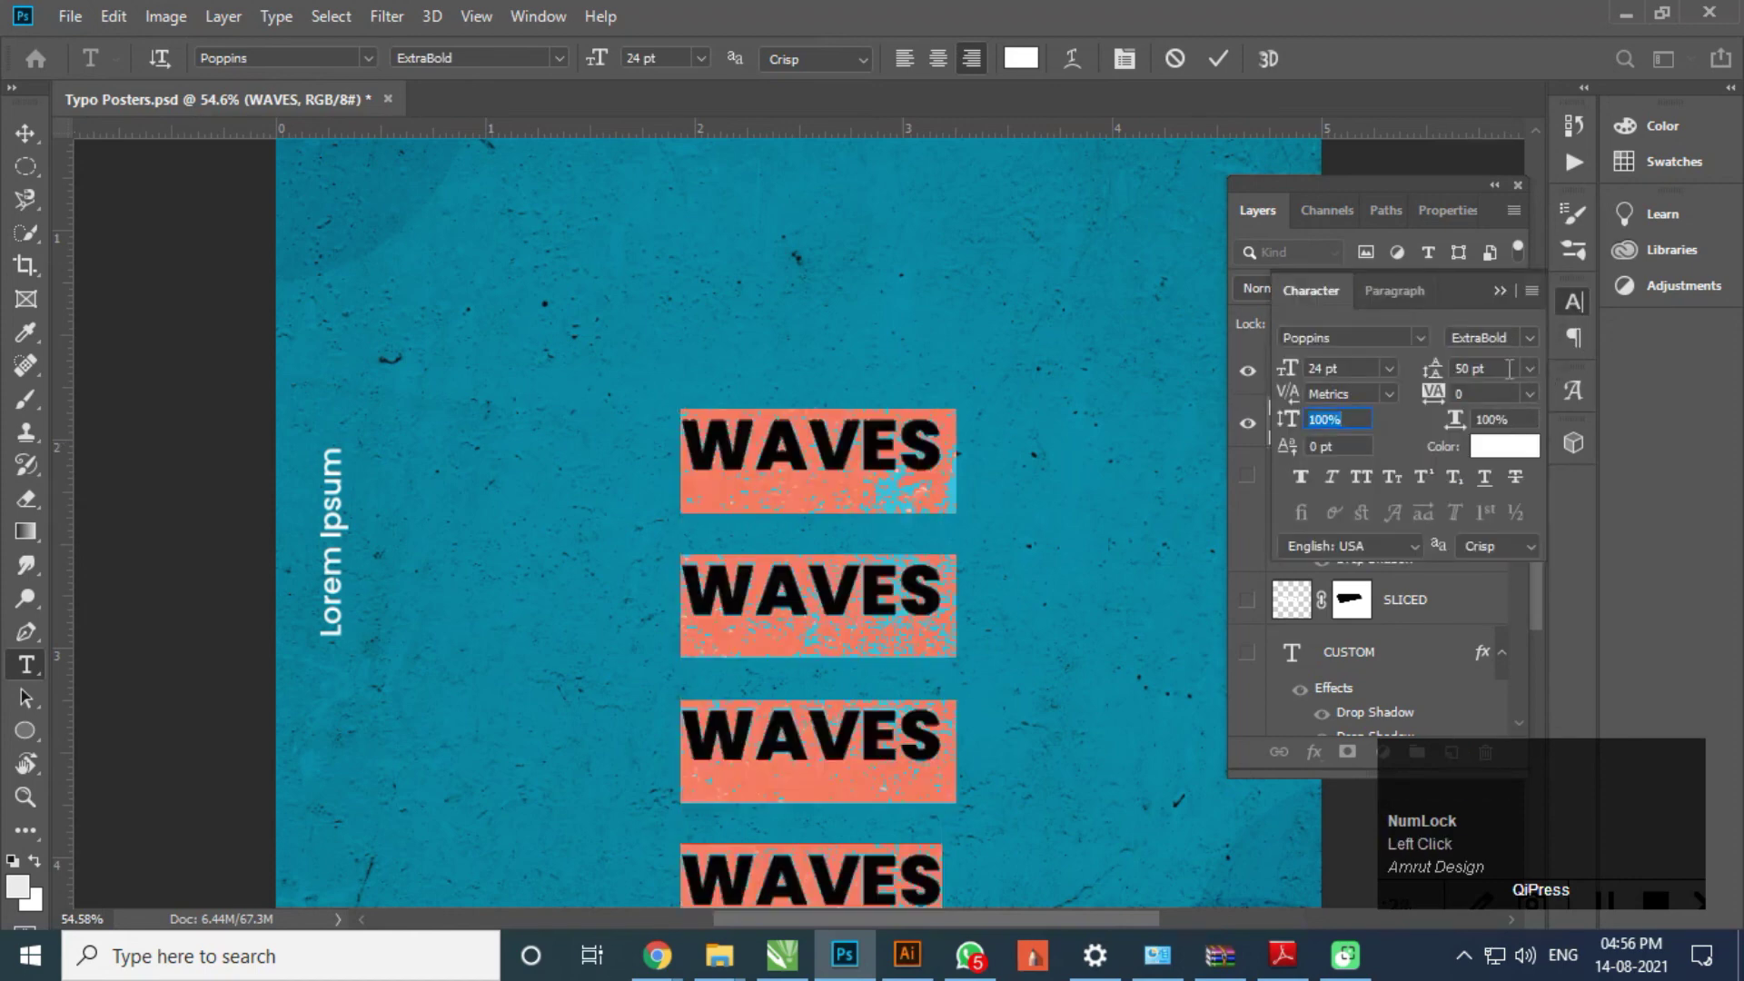
left_click(1534, 376)
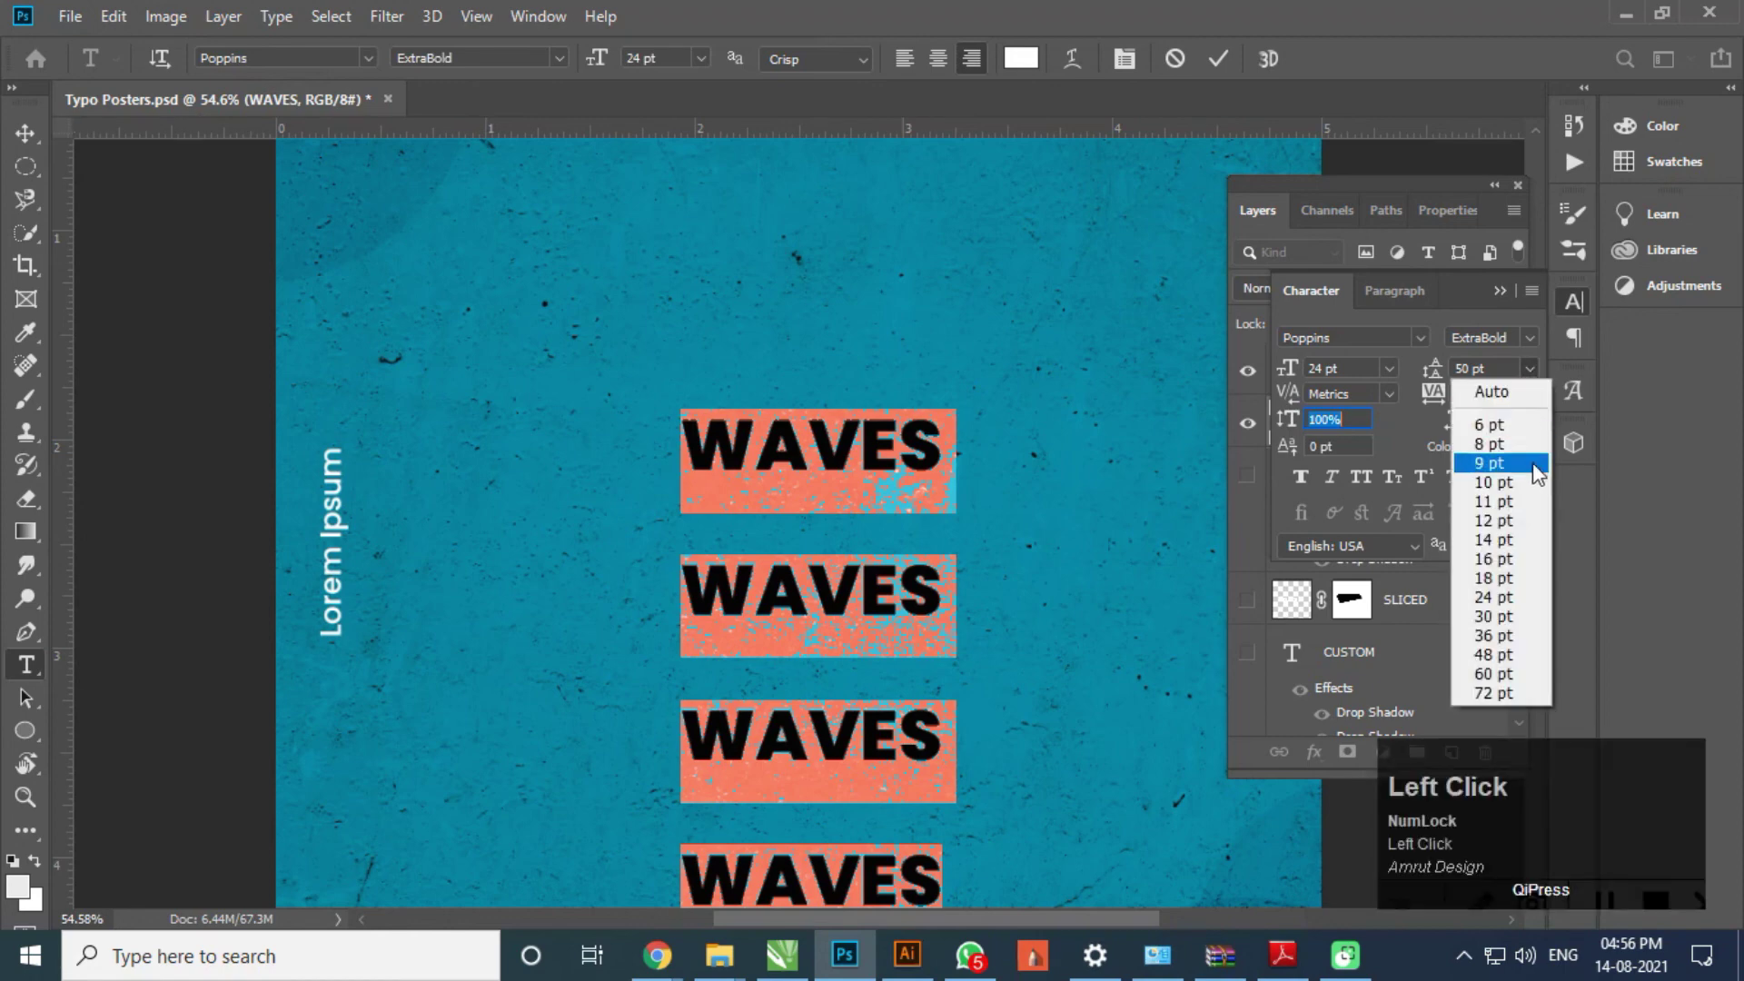
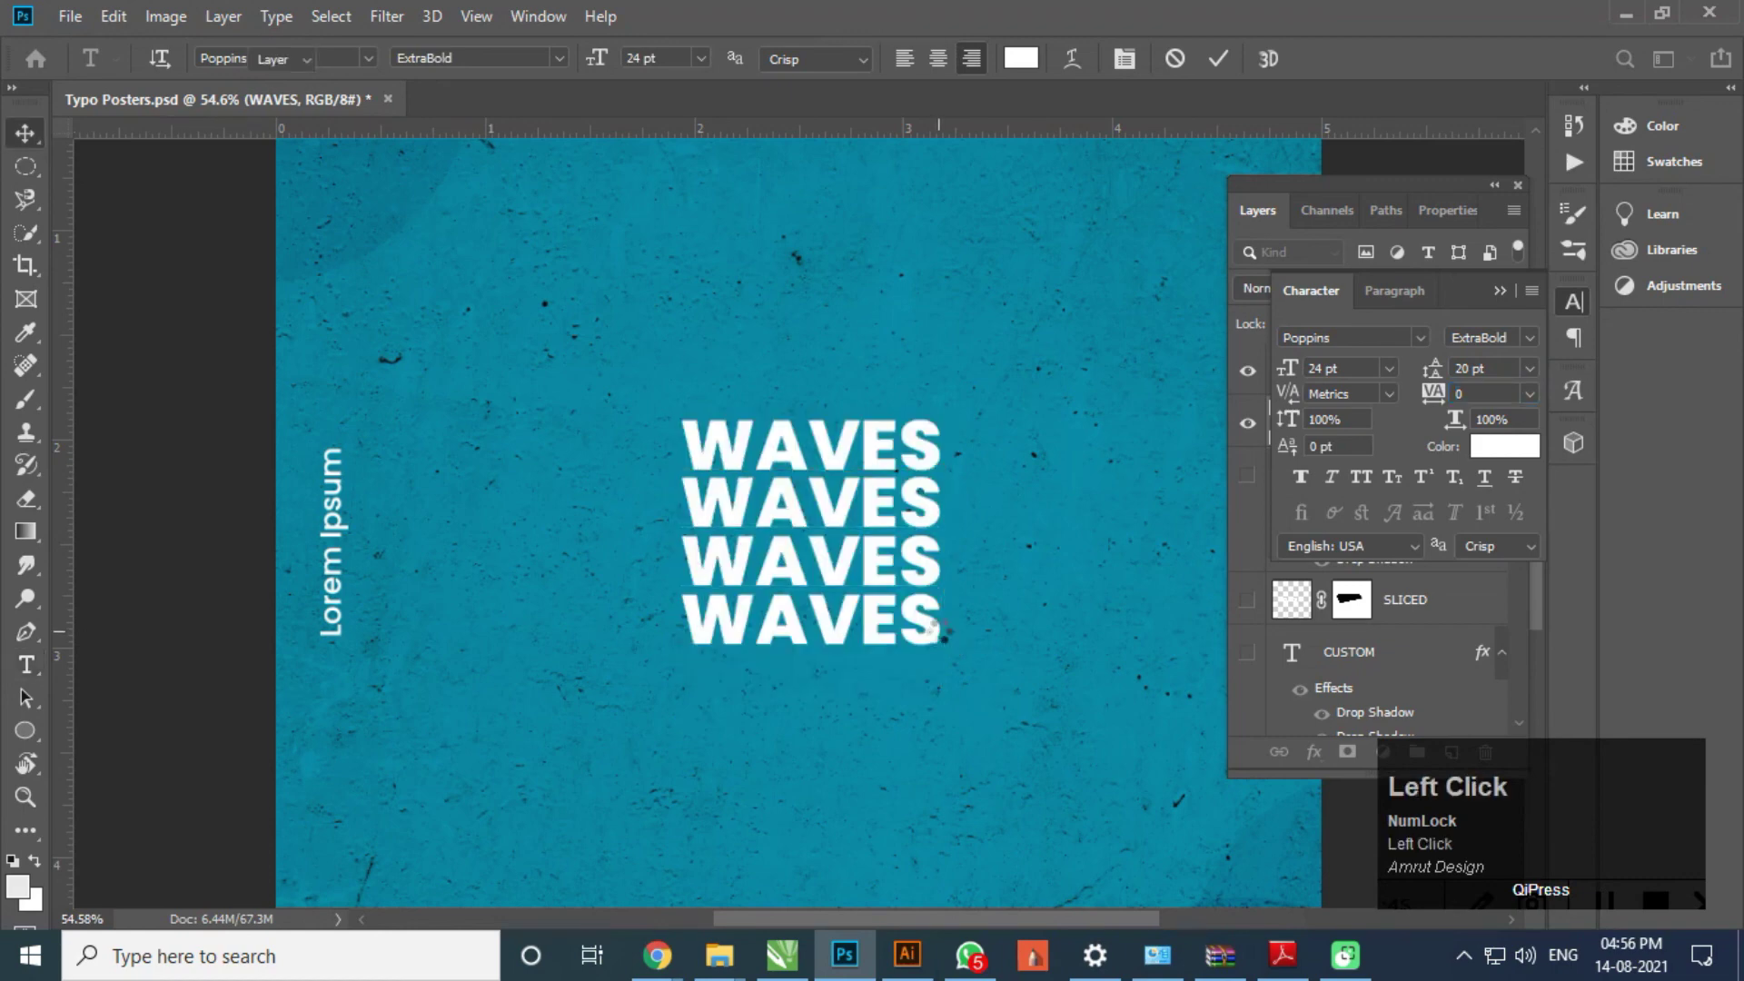
key("alt+Num_Lock")
- Enlarge the stacked WAVES block and convert the layer to a Smart Object
left_click(888, 541)
scroll("down", 3)
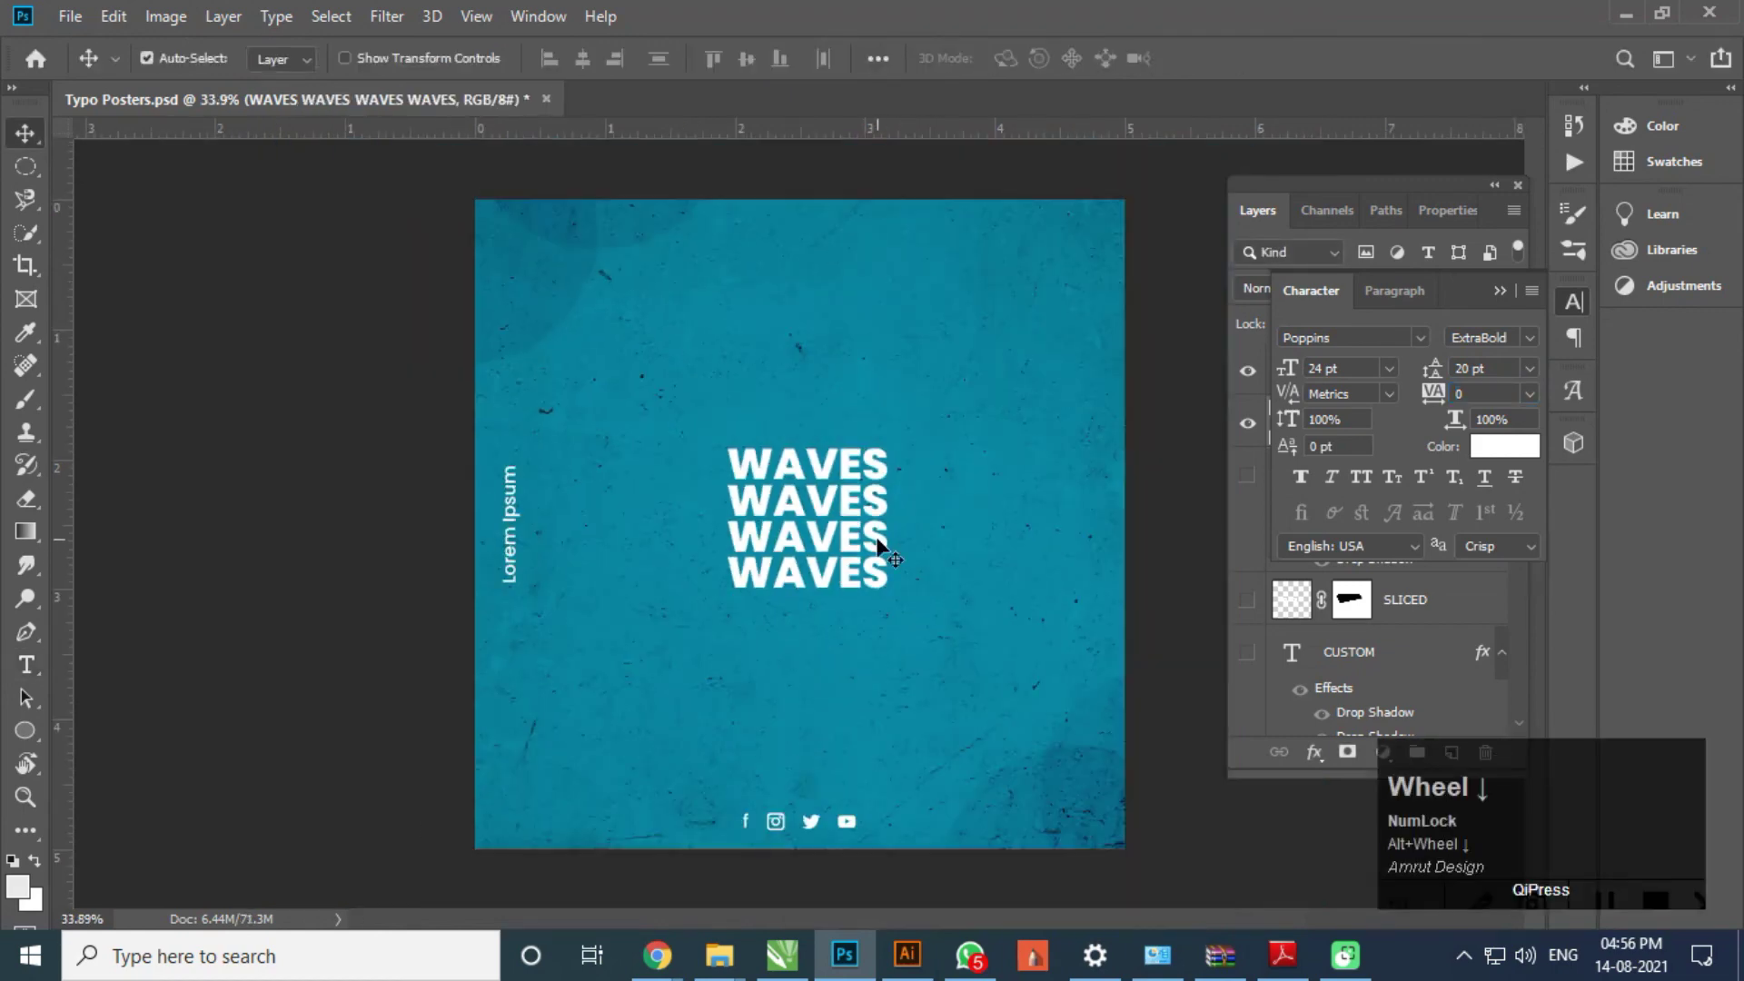
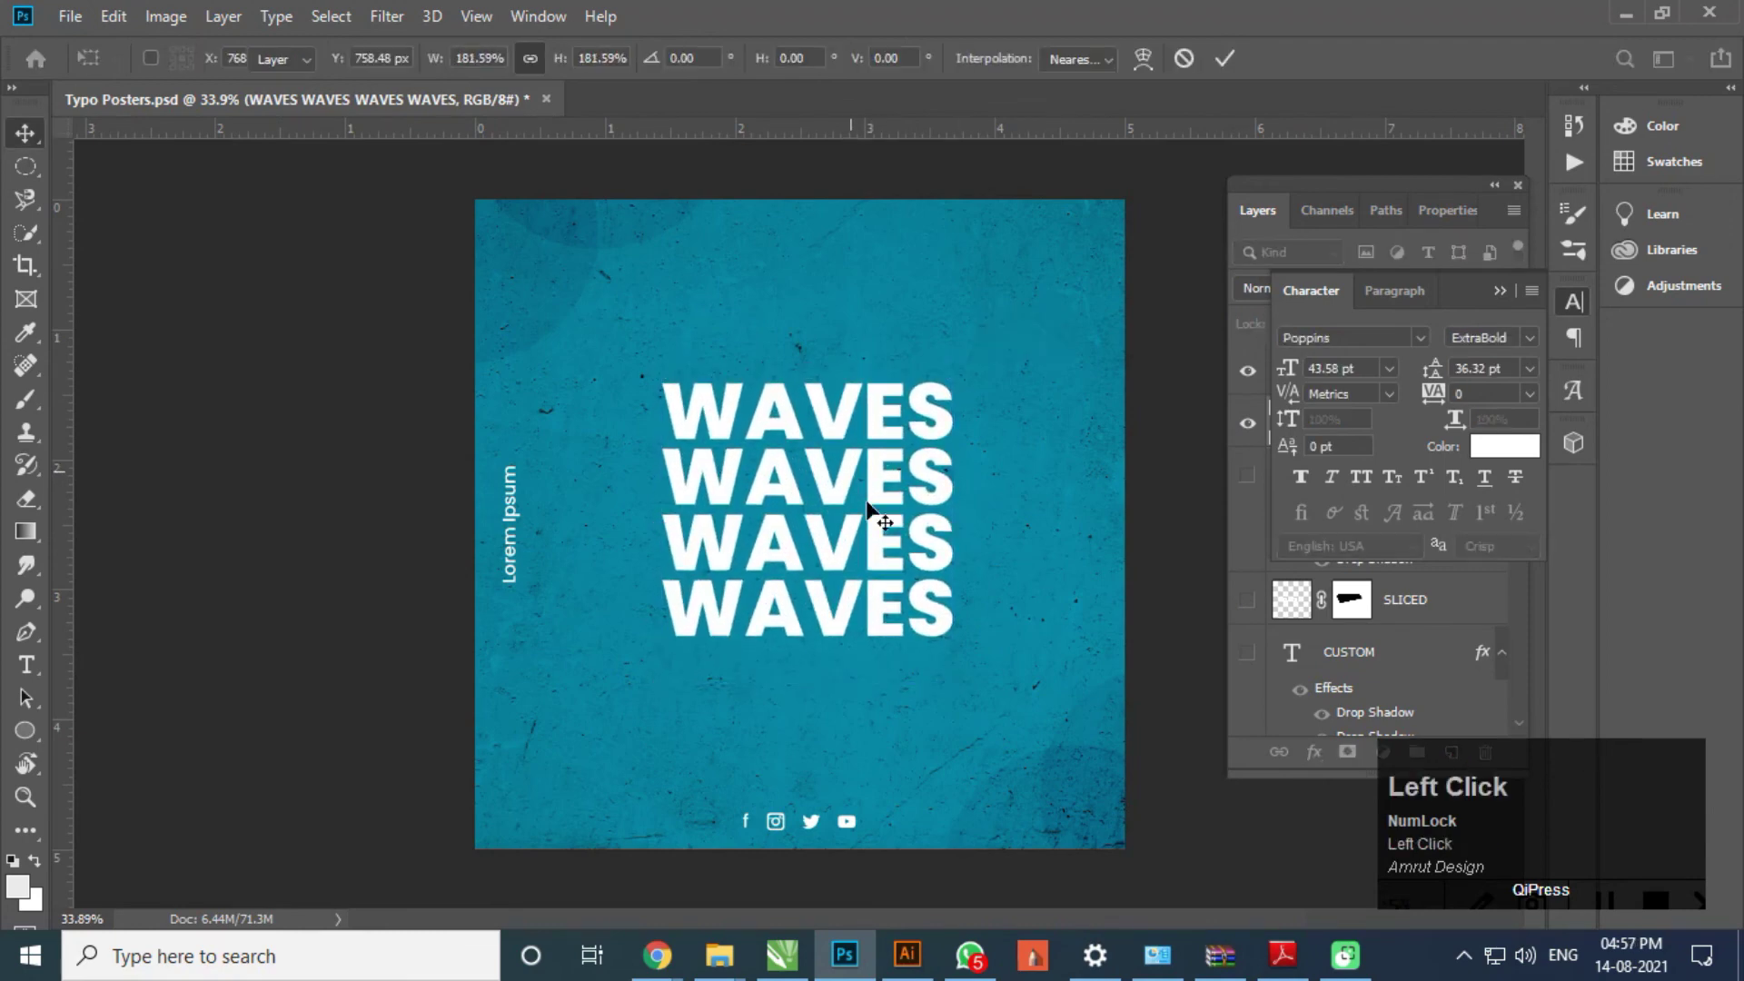
scroll("up", 3)
left_click_drag(913, 505, 904, 505)
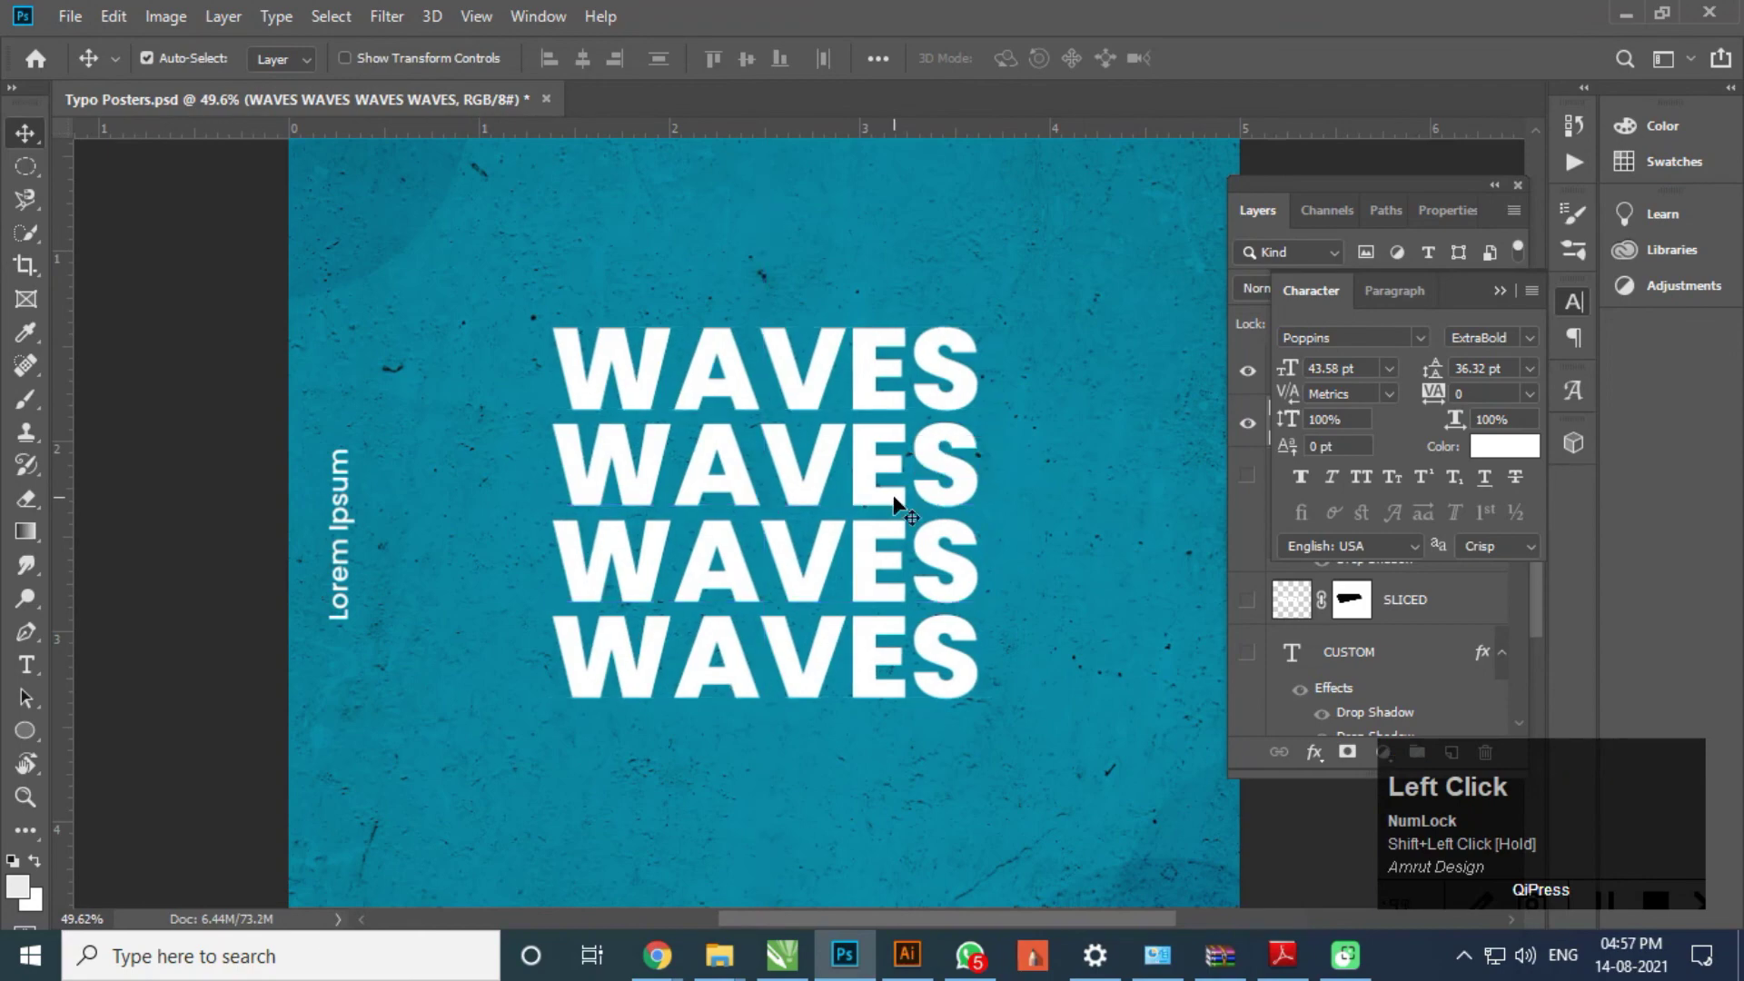
key("ctrl+t")
right_click(1325, 439)
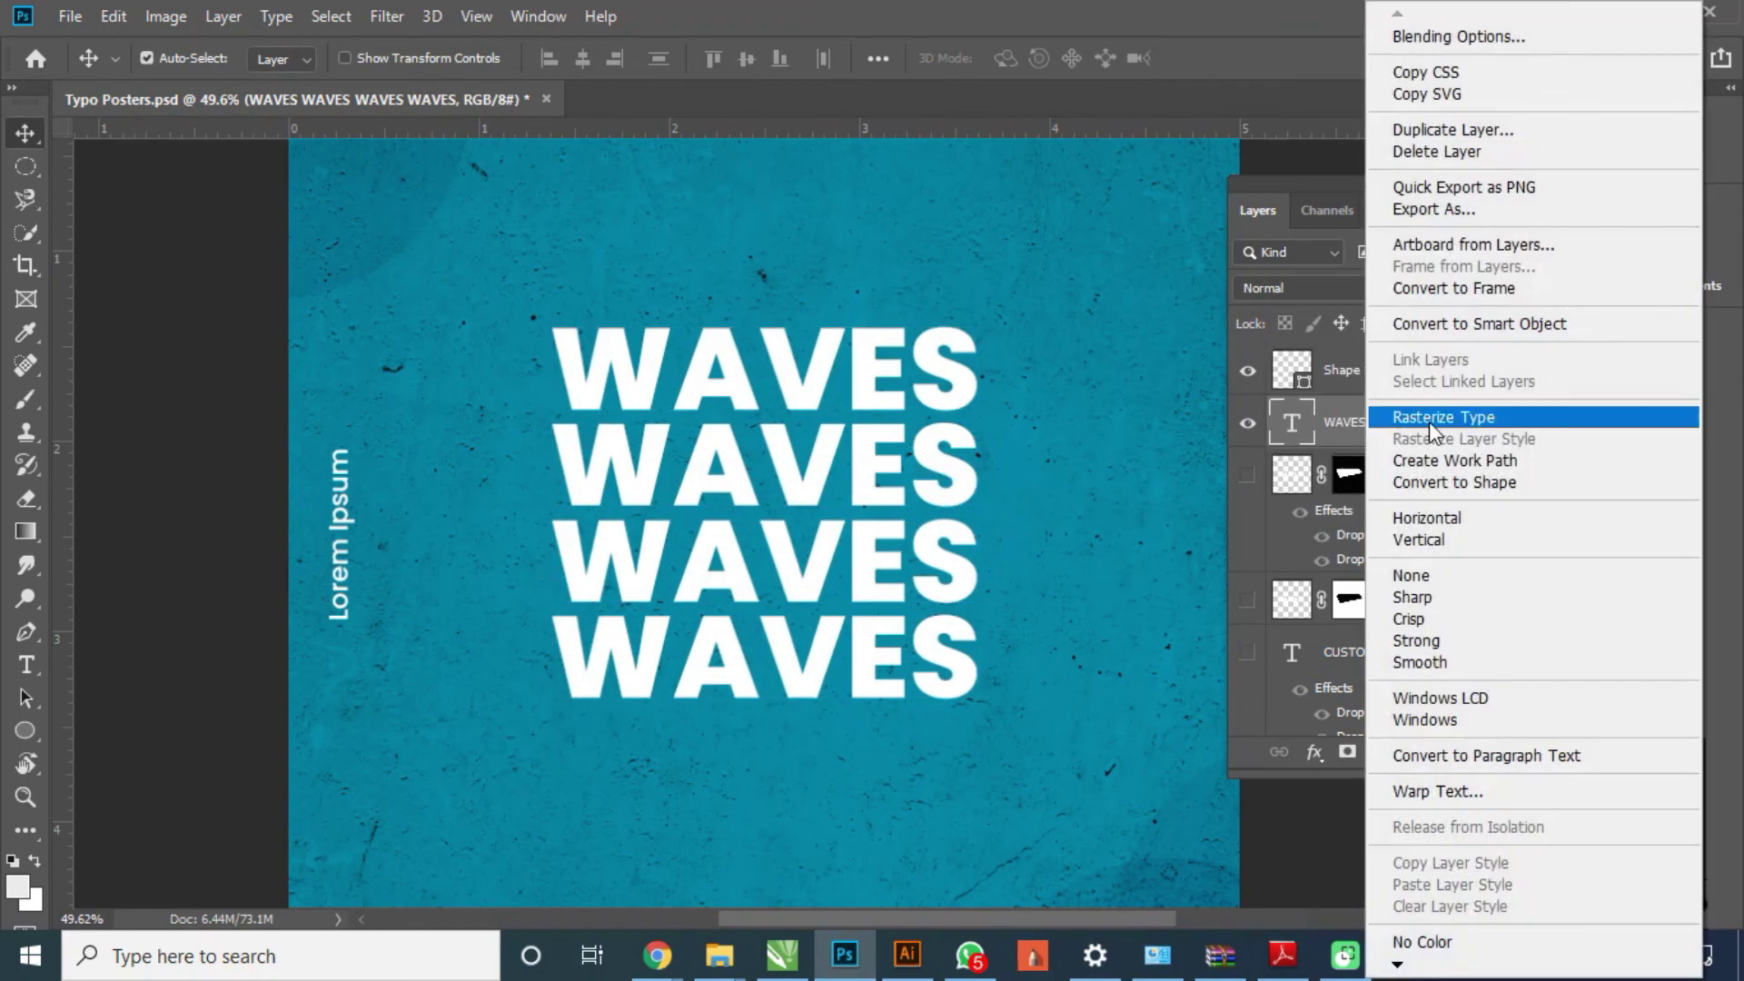
left_click(1456, 337)
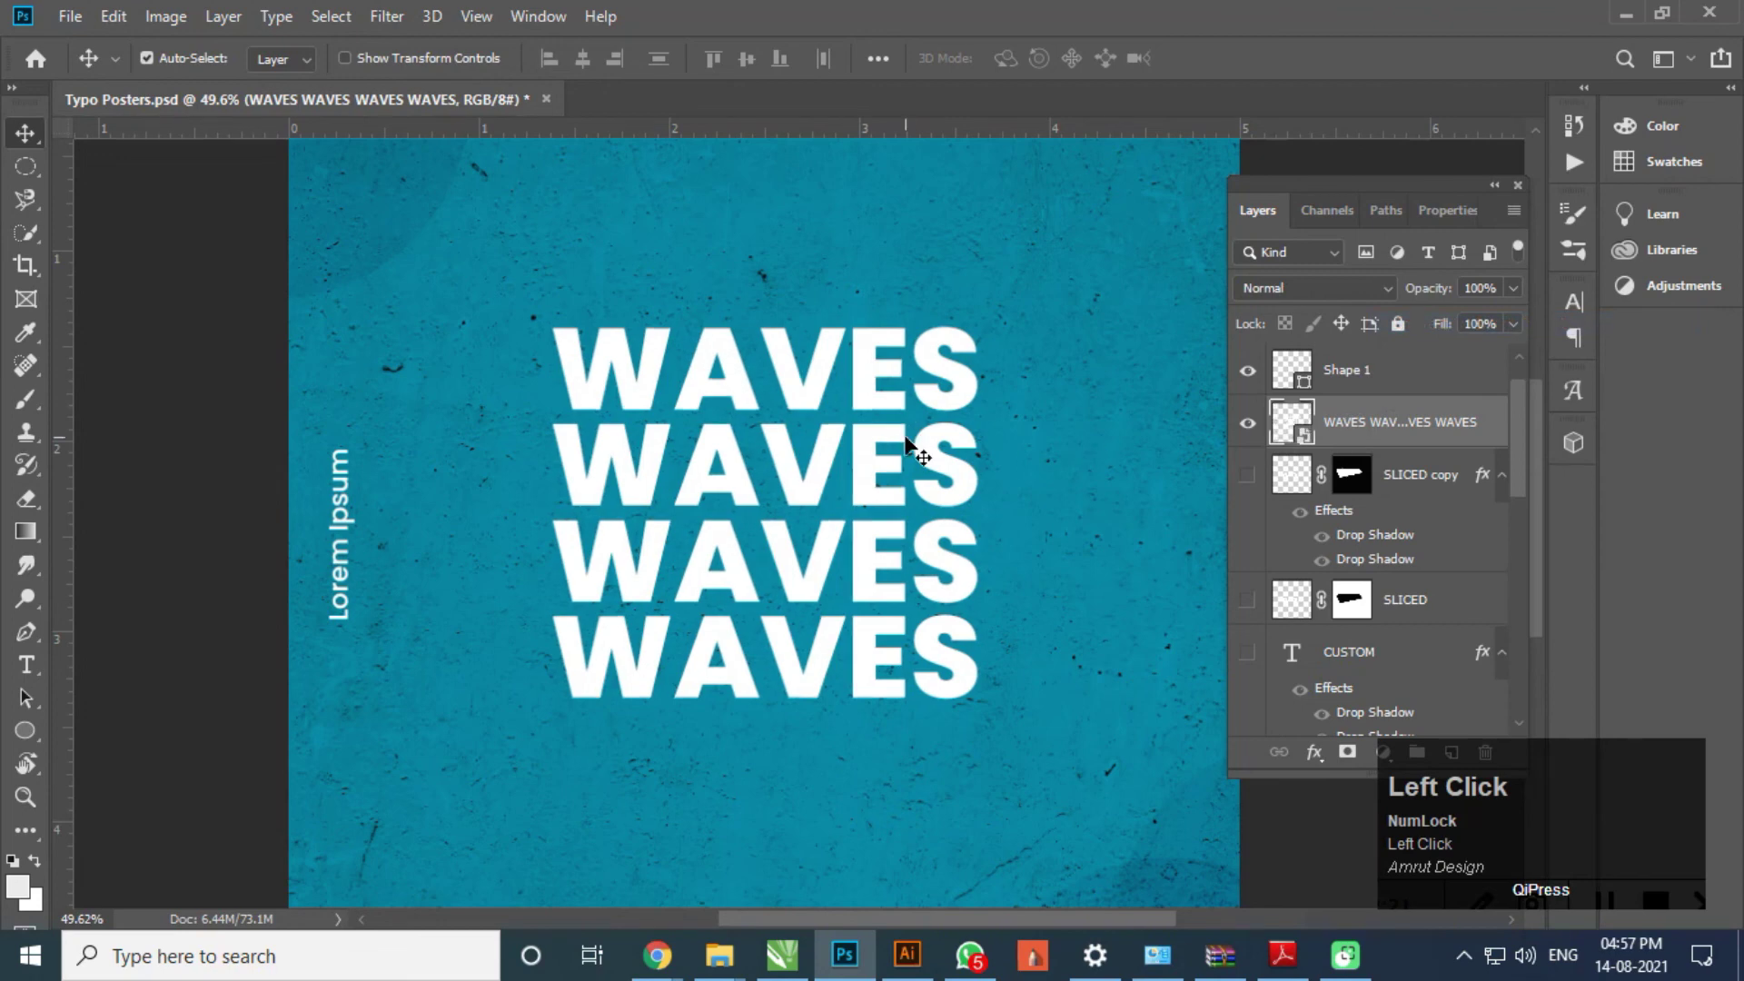
- Warp the WAVES smart object into a wavy shape by dragging the mesh handles
key("ctrl+t")
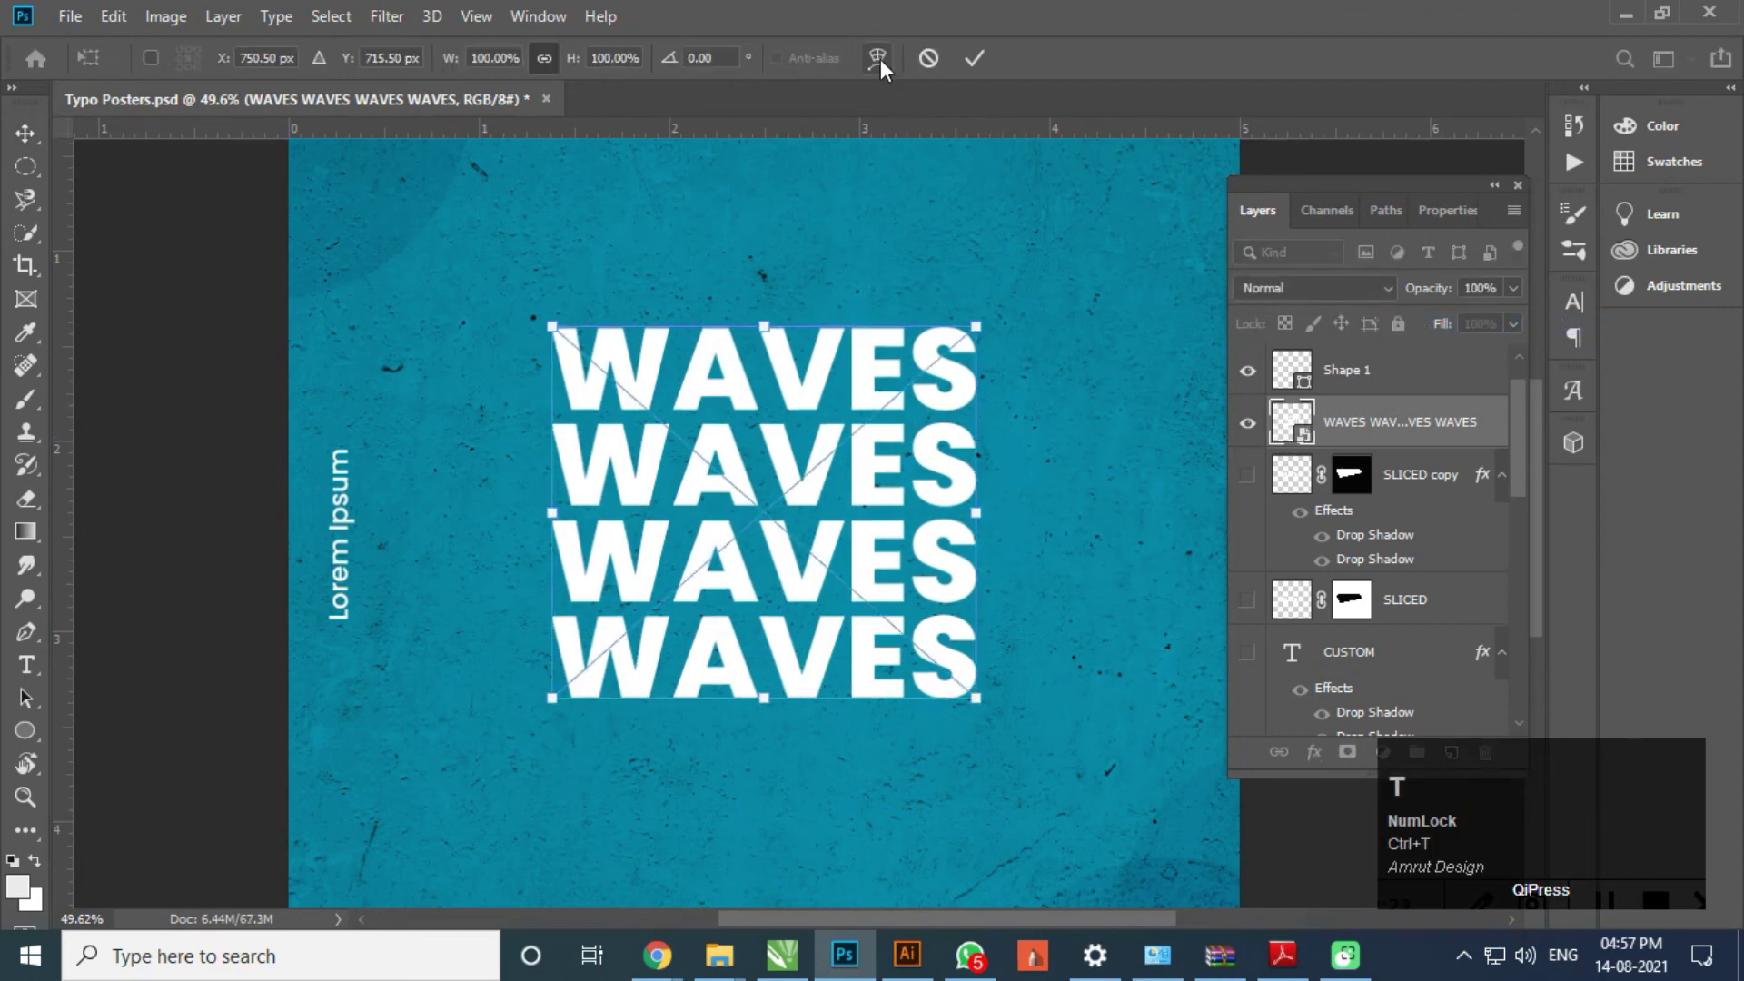
left_click_drag(885, 69, 842, 334)
left_click_drag(835, 317, 722, 401)
left_click_drag(726, 400, 744, 546)
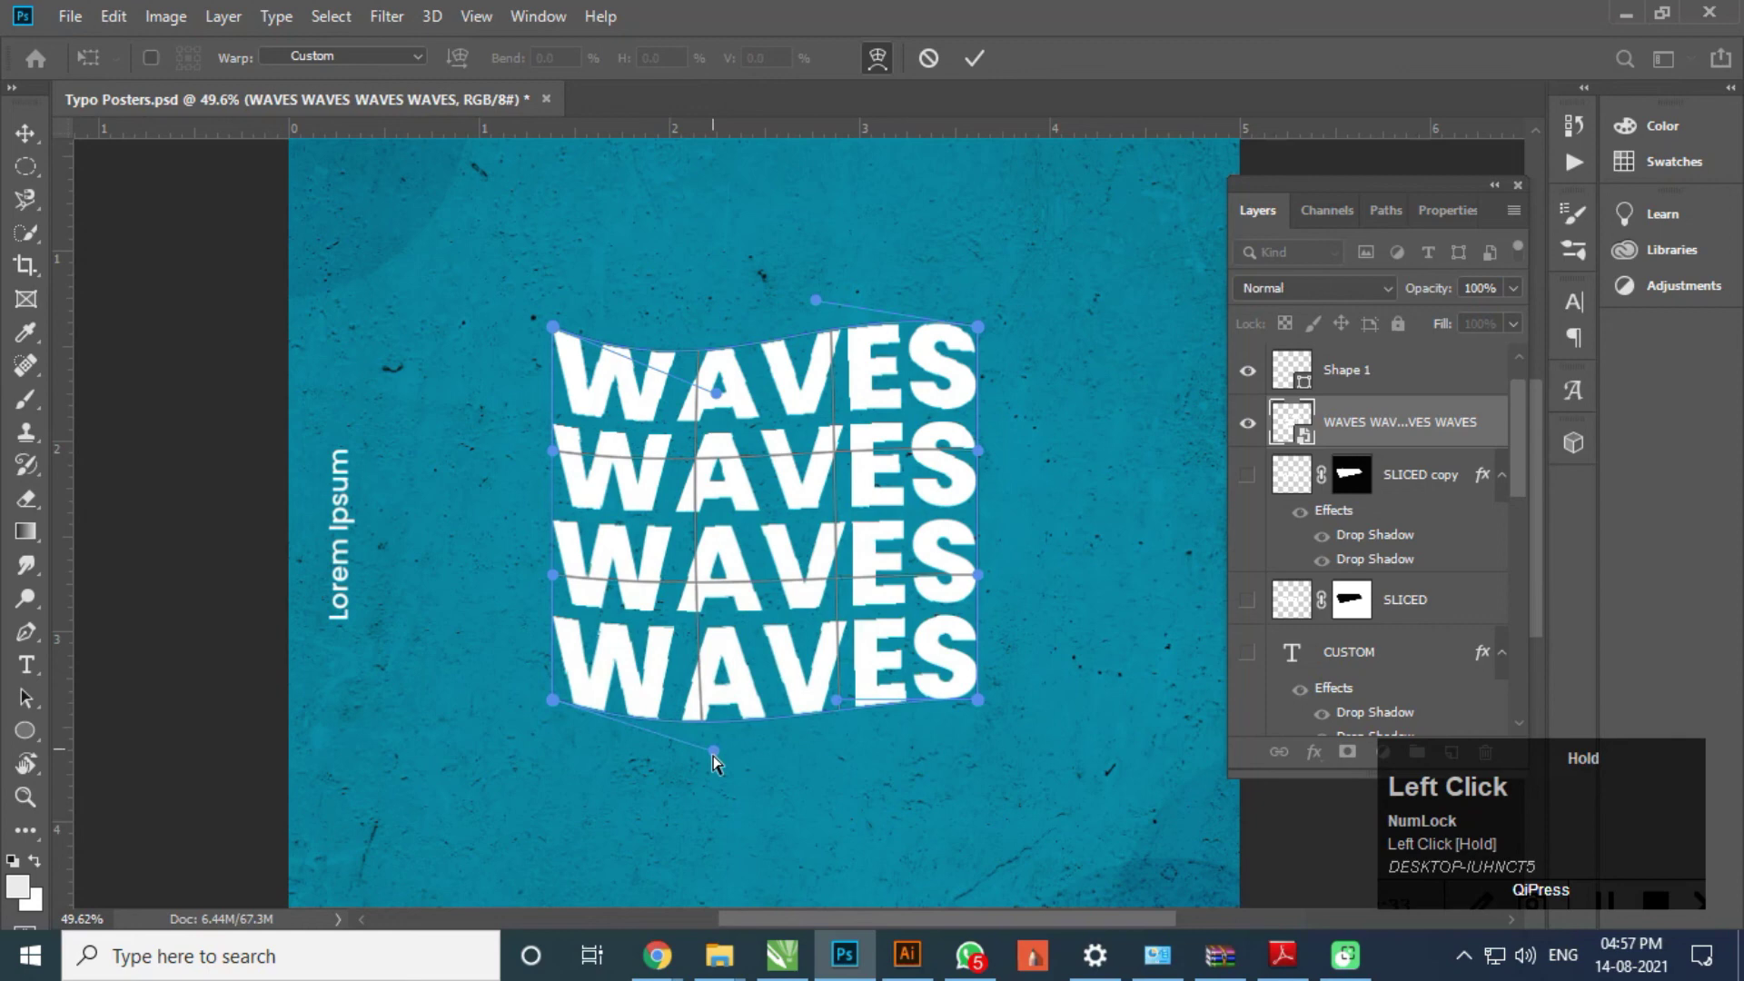